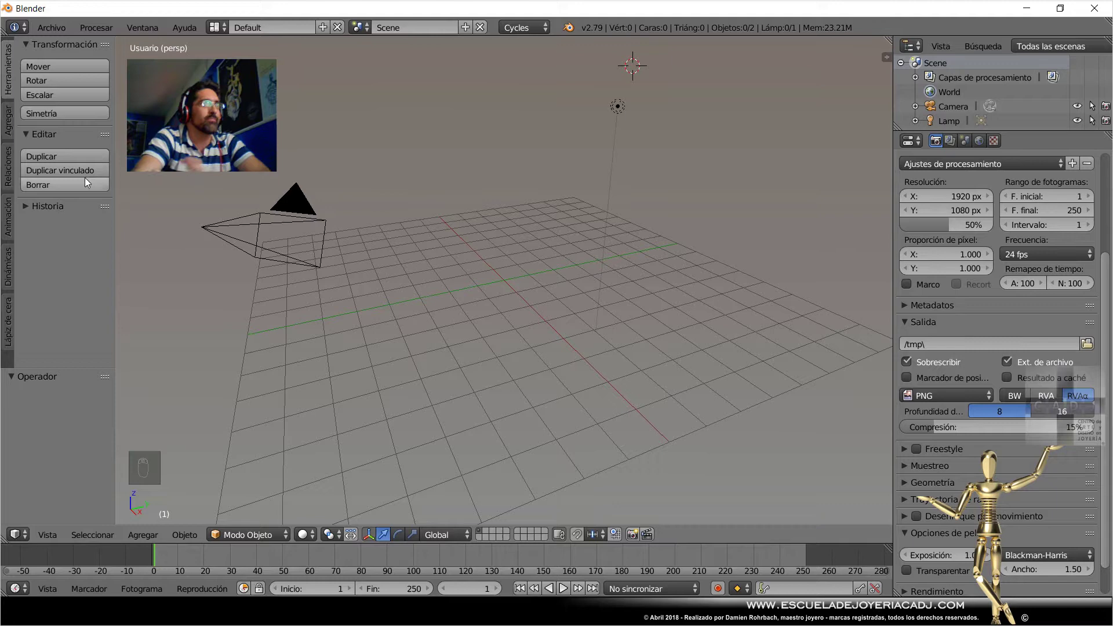
# Add a UV sphere at the scene origin and apply its position transform.
pyautogui.moveTo(14, 132); pyautogui.dragTo(742, 238)
pyautogui.press('n')
pyautogui.middleClick(818, 98)
pyautogui.moveTo(814, 84); pyautogui.dragTo(630, 321)
pyautogui.press('ctrl+a')
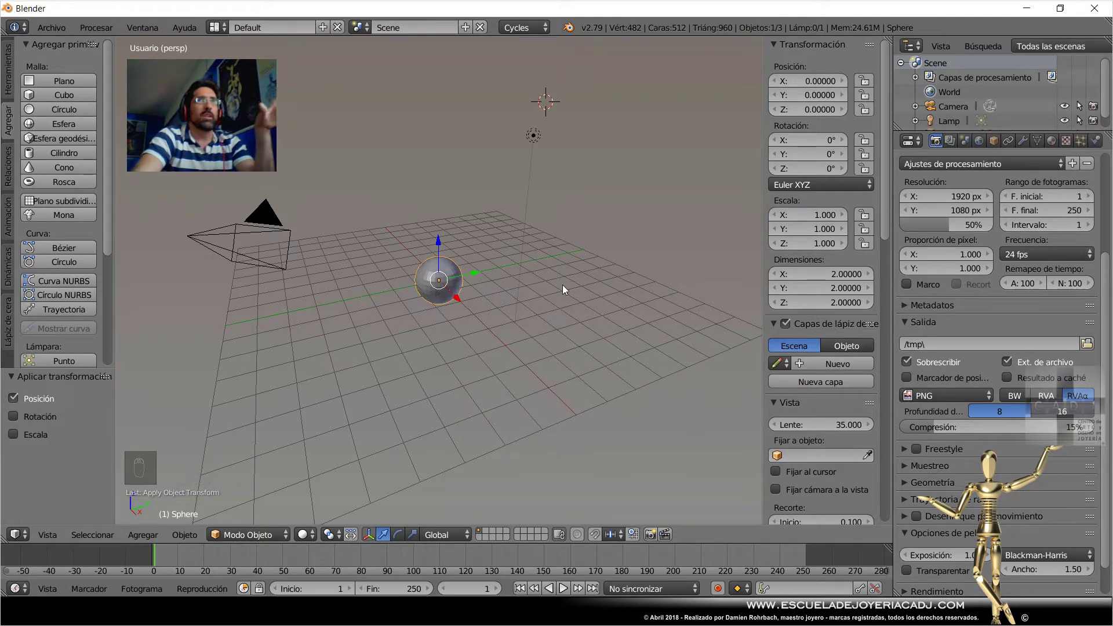
# Add a Displace modifier to the sphere with a new texture and go to its texture settings.
pyautogui.moveTo(1027, 140); pyautogui.dragTo(908, 291)
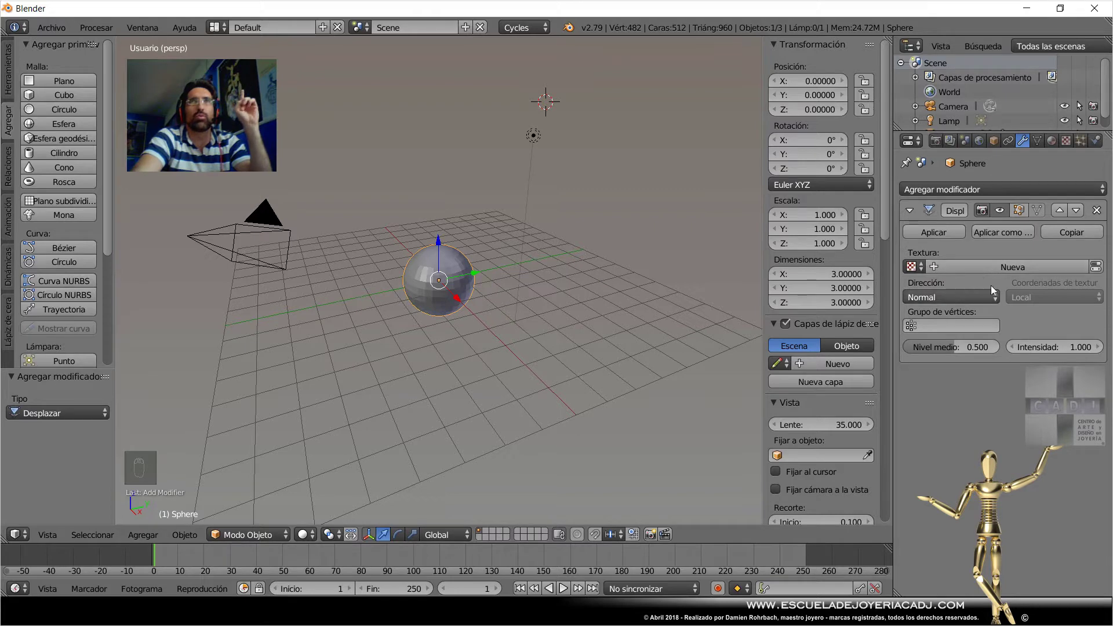
pyautogui.moveTo(997, 269); pyautogui.dragTo(1054, 155)
pyautogui.moveTo(1074, 142); pyautogui.dragTo(989, 320)
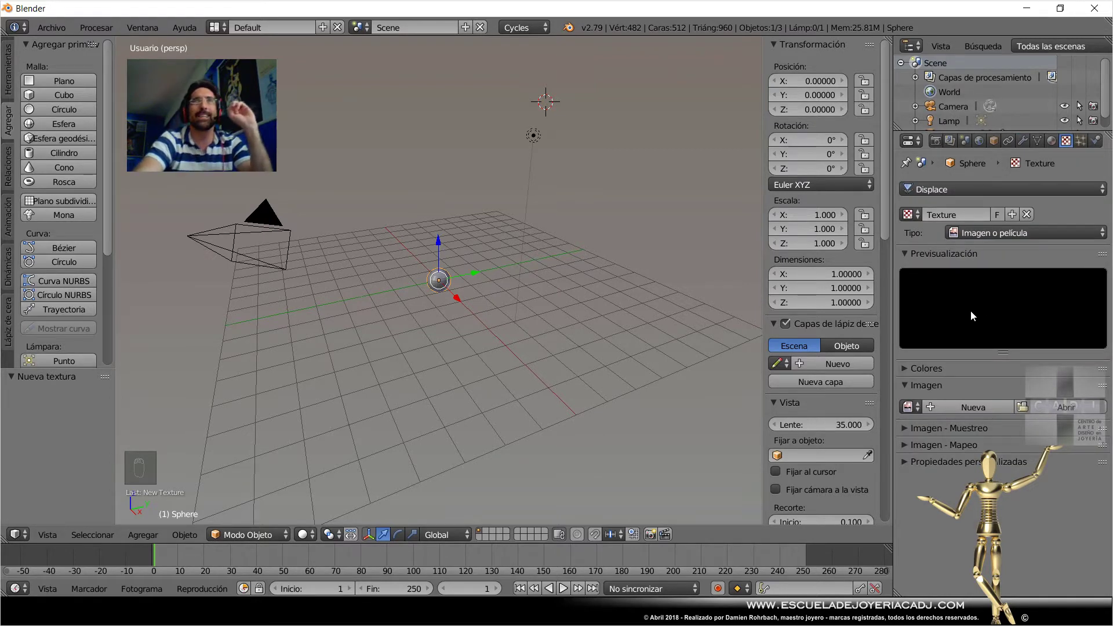
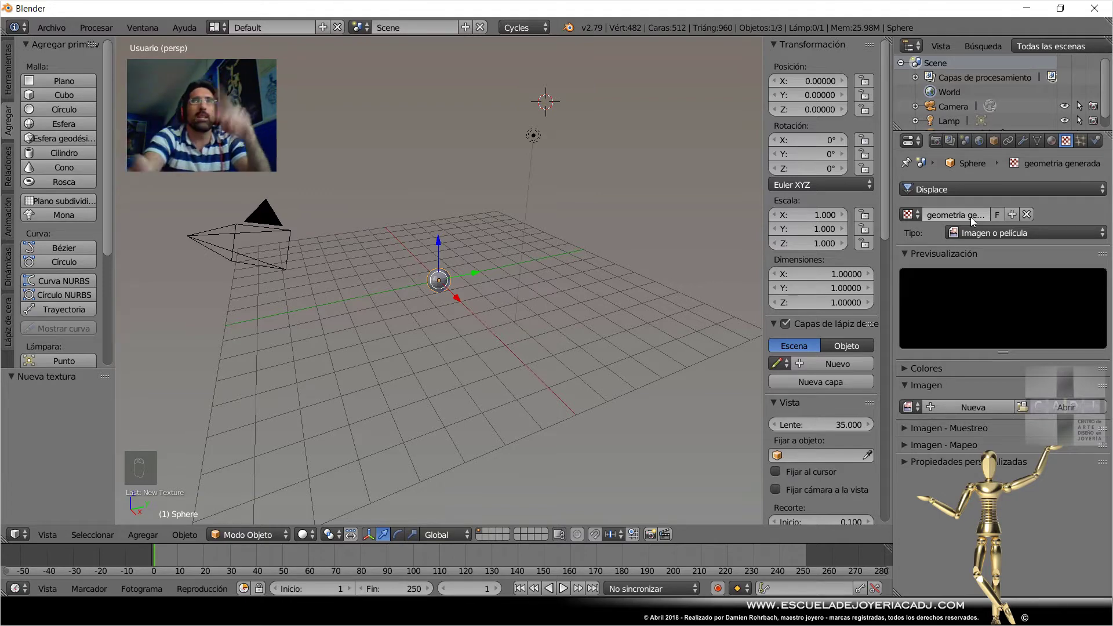
# Set the displacement texture type to Voronoi and check the spiky result in the viewport.
pyautogui.moveTo(999, 240); pyautogui.dragTo(1000, 240)
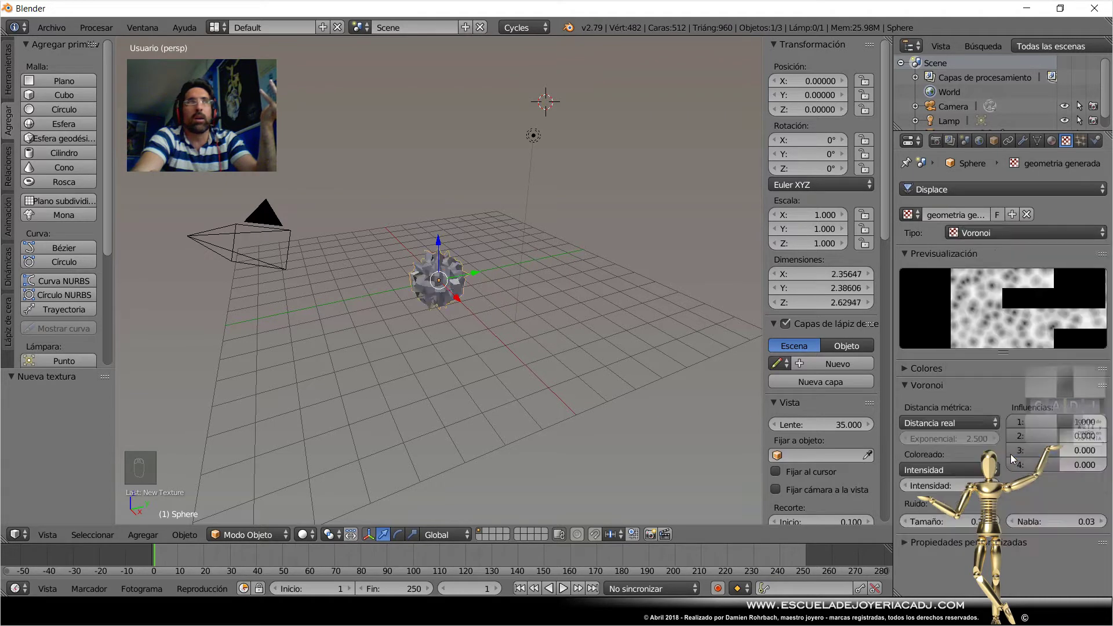
pyautogui.moveTo(500, 274); pyautogui.dragTo(641, 396)
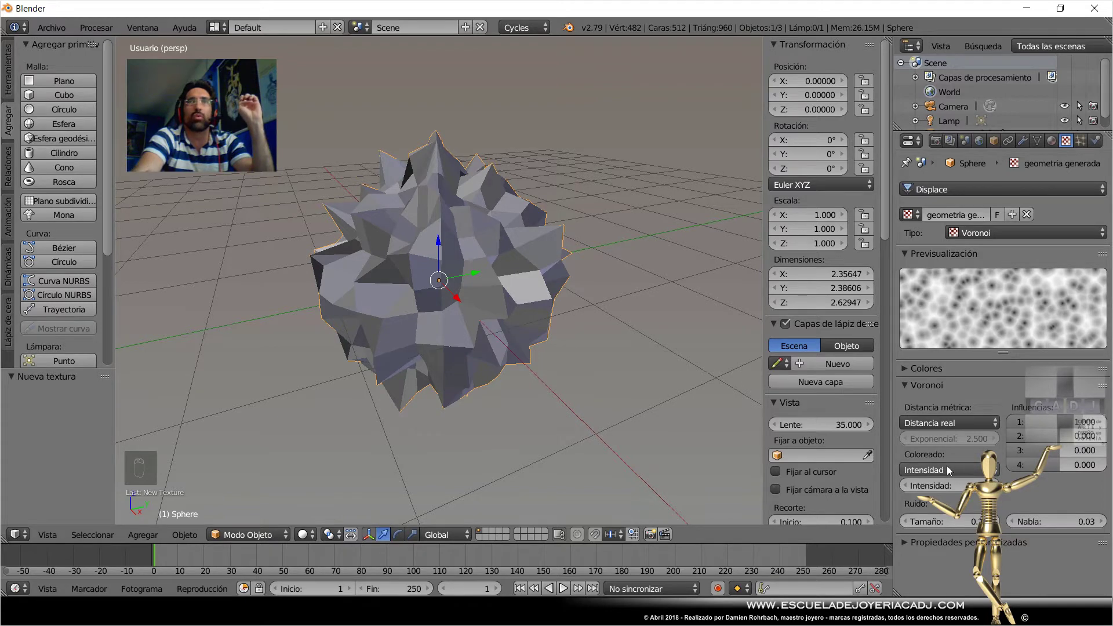
pyautogui.moveTo(960, 525); pyautogui.dragTo(511, 388)
pyautogui.moveTo(541, 340); pyautogui.dragTo(662, 375)
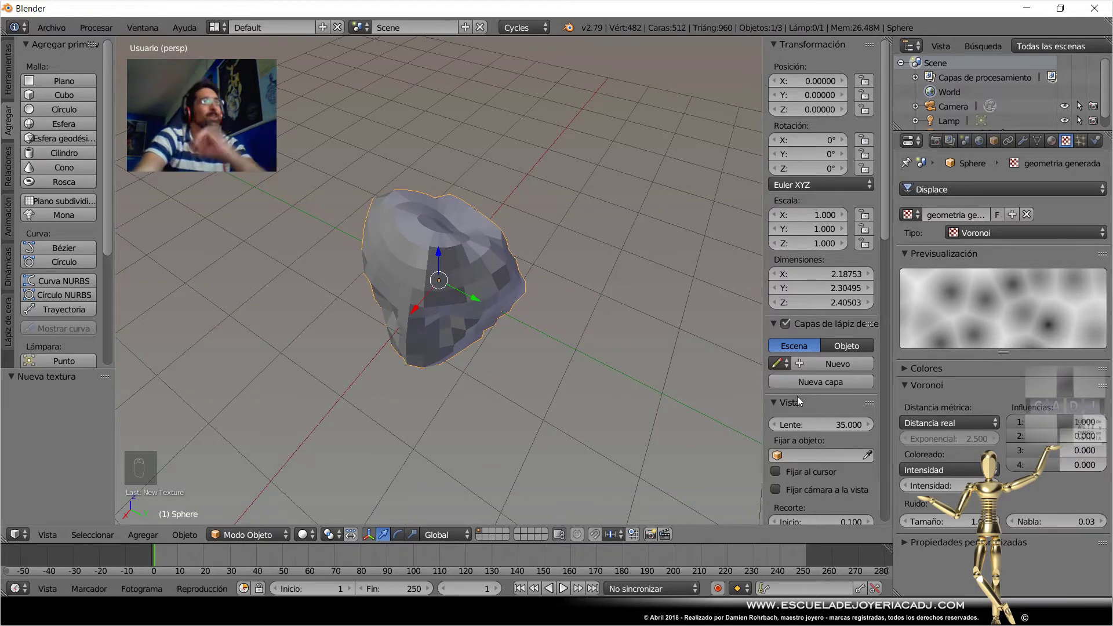
pyautogui.moveTo(985, 237); pyautogui.dragTo(989, 241)
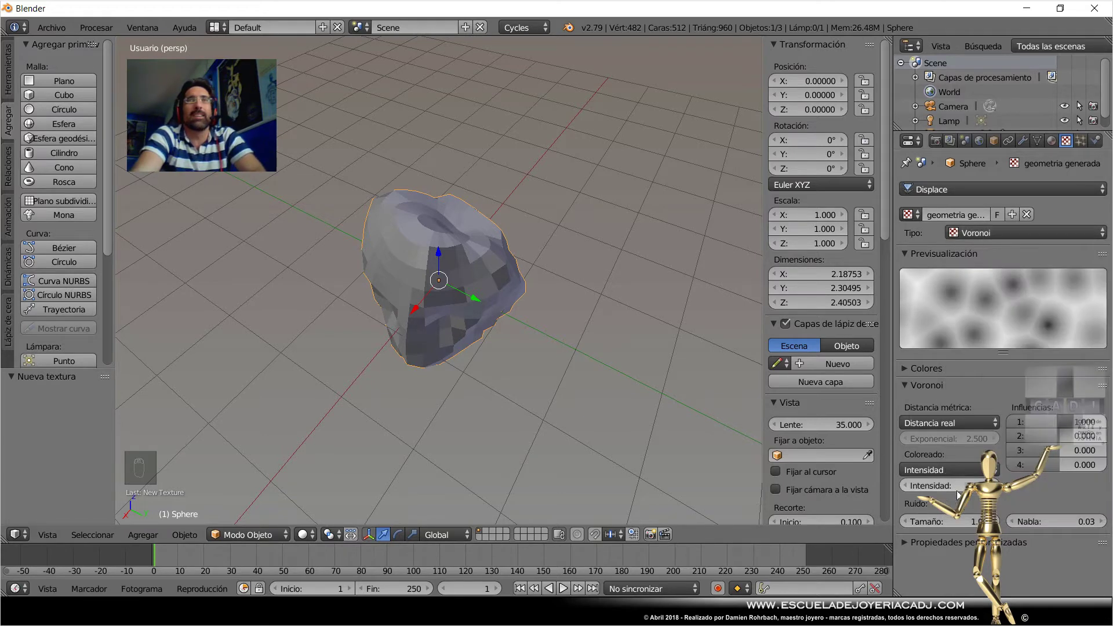
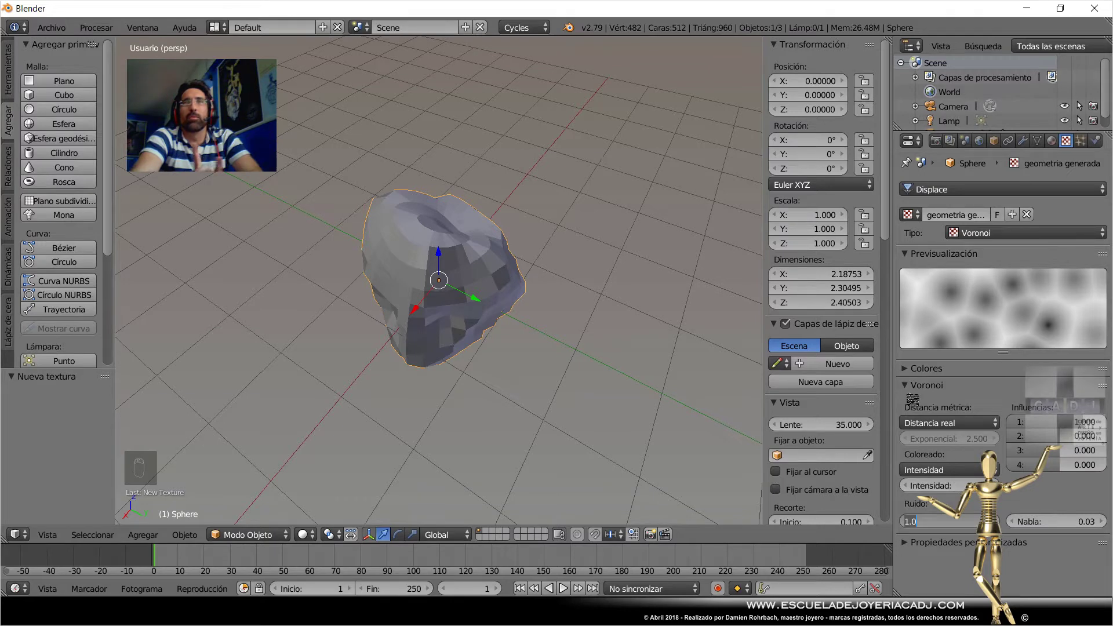
# Reduce the Voronoi size and adjust intensity for a dense, sharply faceted crystal form.
pyautogui.moveTo(907, 372); pyautogui.dragTo(975, 440)
pyautogui.moveTo(1059, 430); pyautogui.dragTo(505, 289)
pyautogui.moveTo(1021, 428); pyautogui.dragTo(1015, 511)
pyautogui.moveTo(1019, 508); pyautogui.dragTo(551, 363)
pyautogui.moveTo(954, 572); pyautogui.dragTo(534, 375)
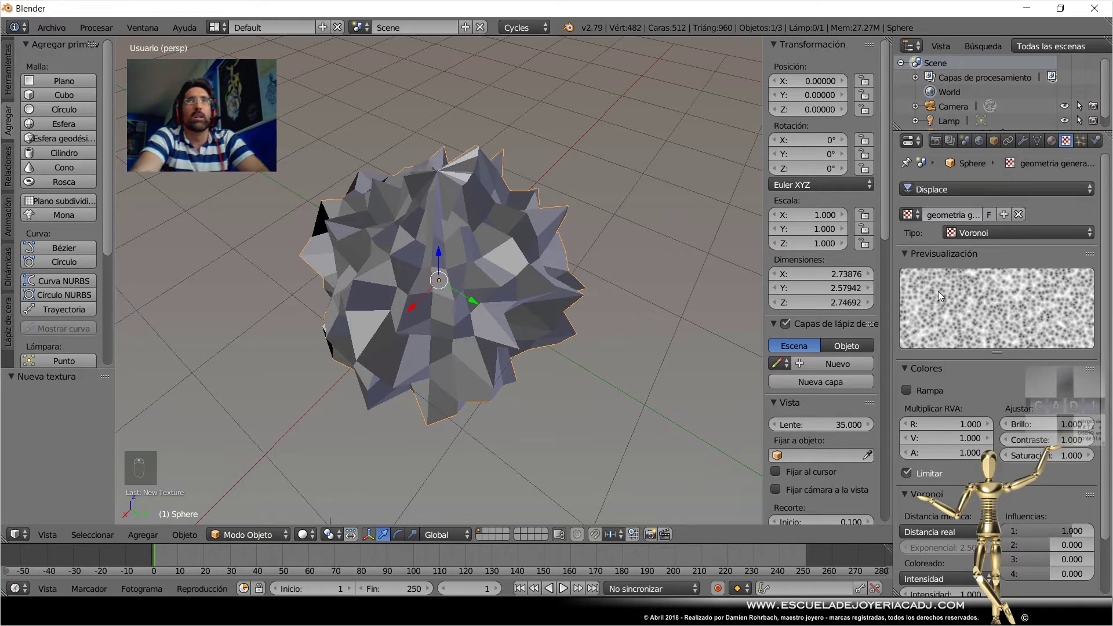
pyautogui.middleClick(864, 308)
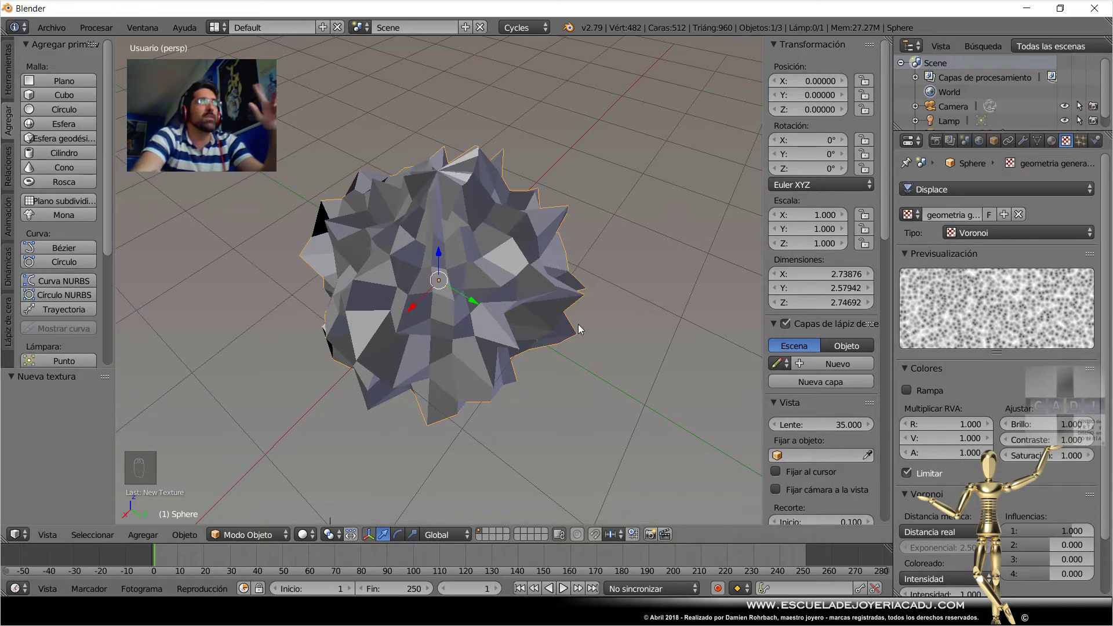
# Add a Subdivision Surface modifier and move it above Displace in the stack.
pyautogui.moveTo(1026, 145); pyautogui.dragTo(820, 433)
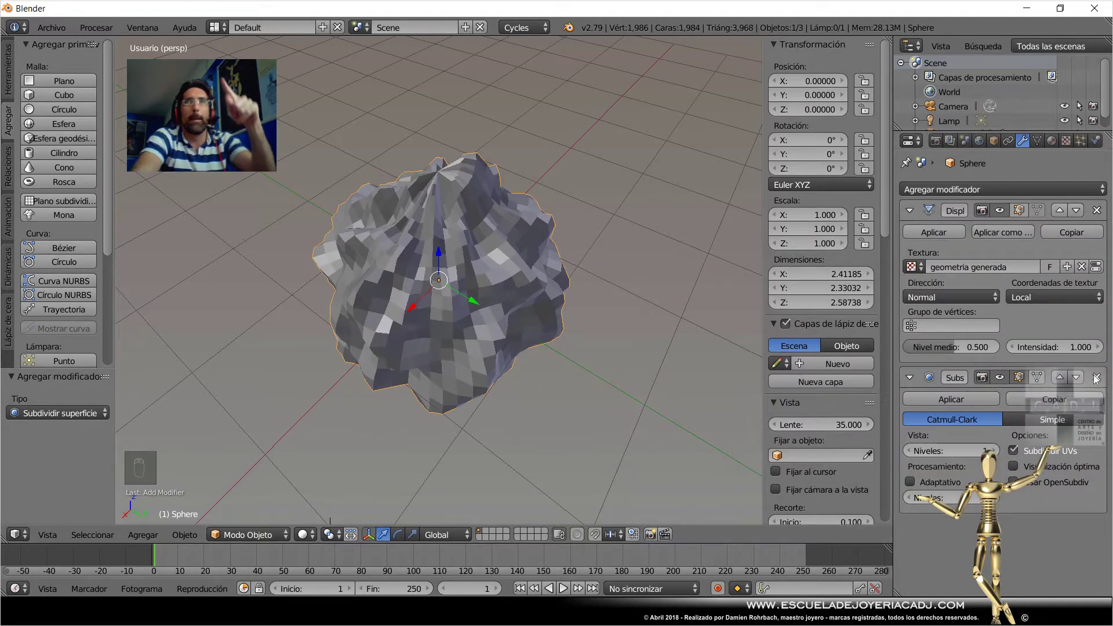
pyautogui.moveTo(1064, 384); pyautogui.dragTo(984, 319)
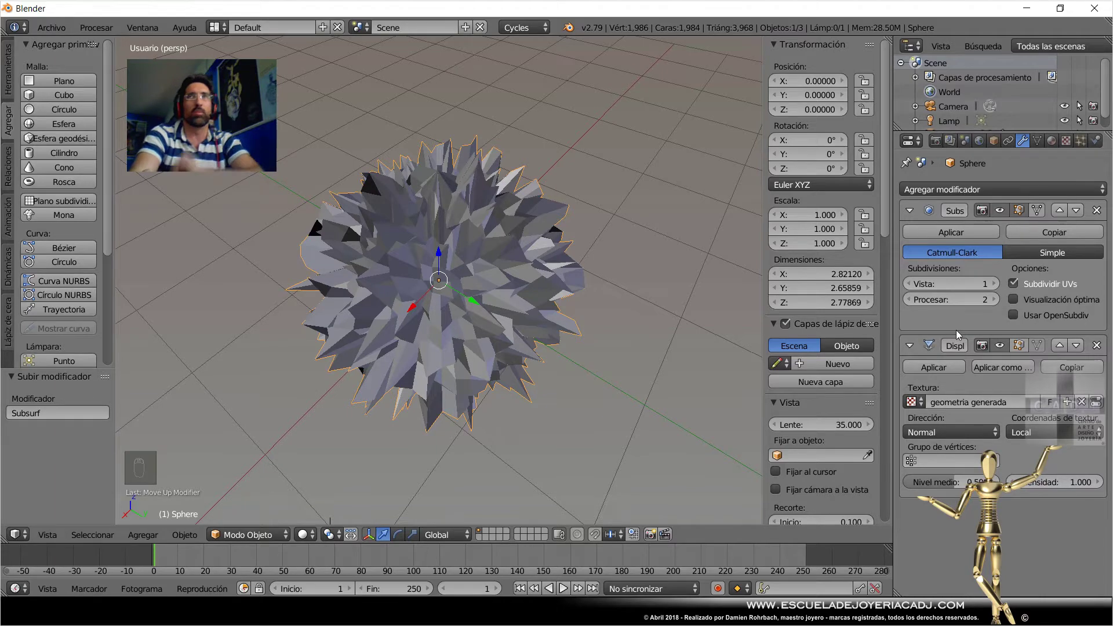
# Raise Subdivision Surface viewport level to 3 and lower Displace strength to 0.100.
pyautogui.moveTo(1003, 286); pyautogui.dragTo(1015, 195)
pyautogui.moveTo(525, 342); pyautogui.dragTo(610, 272)
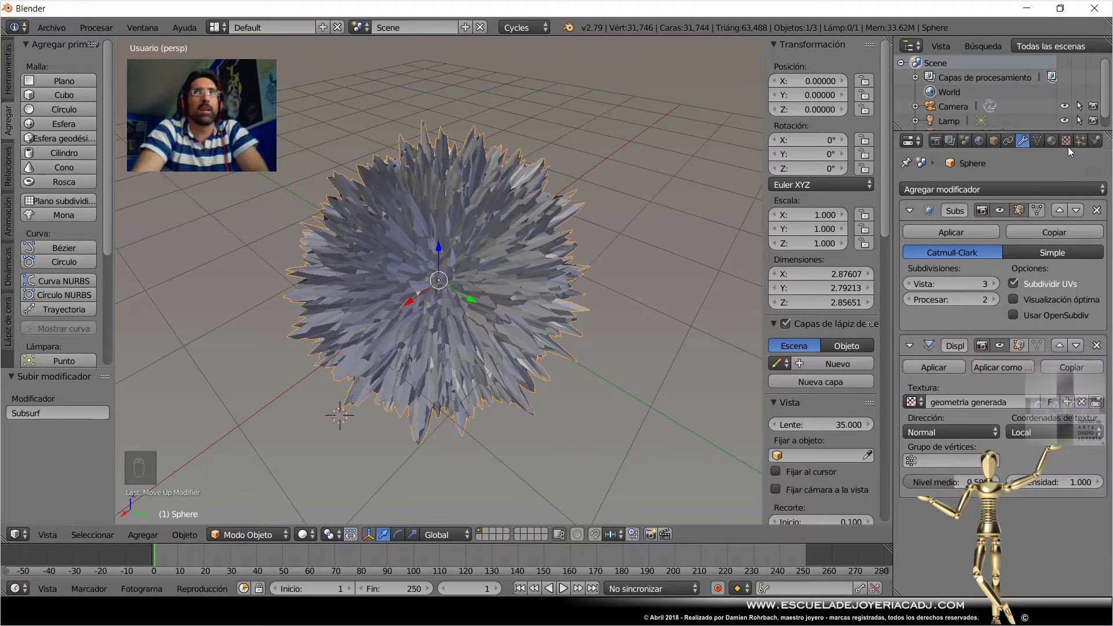
pyautogui.moveTo(1069, 145); pyautogui.dragTo(773, 456)
# Move the textured bead along X to about -5.234 after orbiting the view.
pyautogui.moveTo(527, 331); pyautogui.dragTo(530, 272)
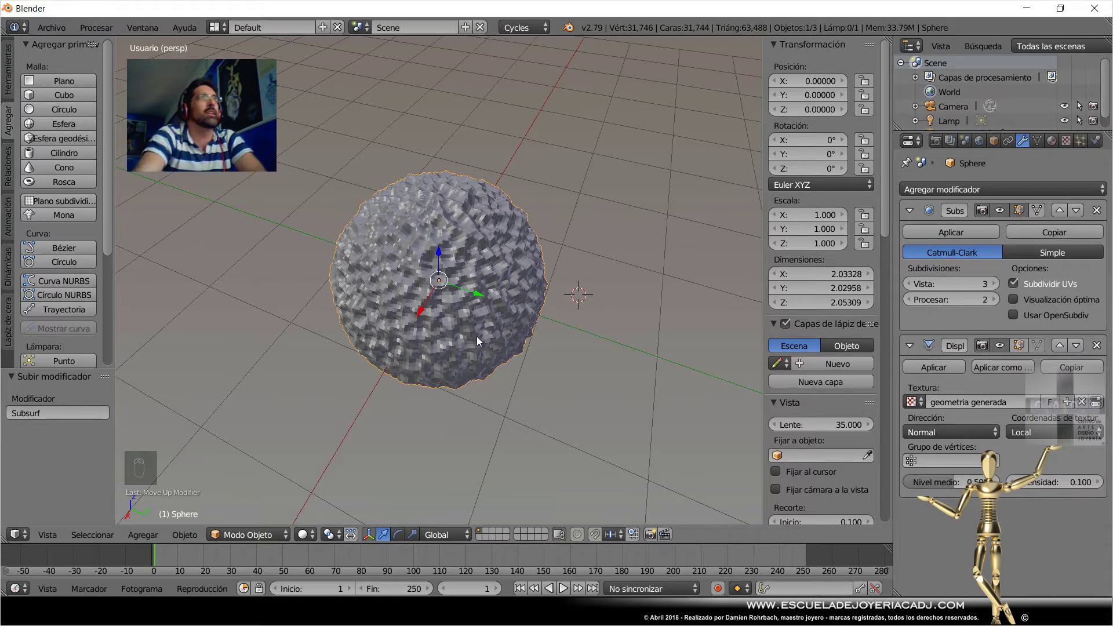
pyautogui.moveTo(487, 329); pyautogui.dragTo(474, 350)
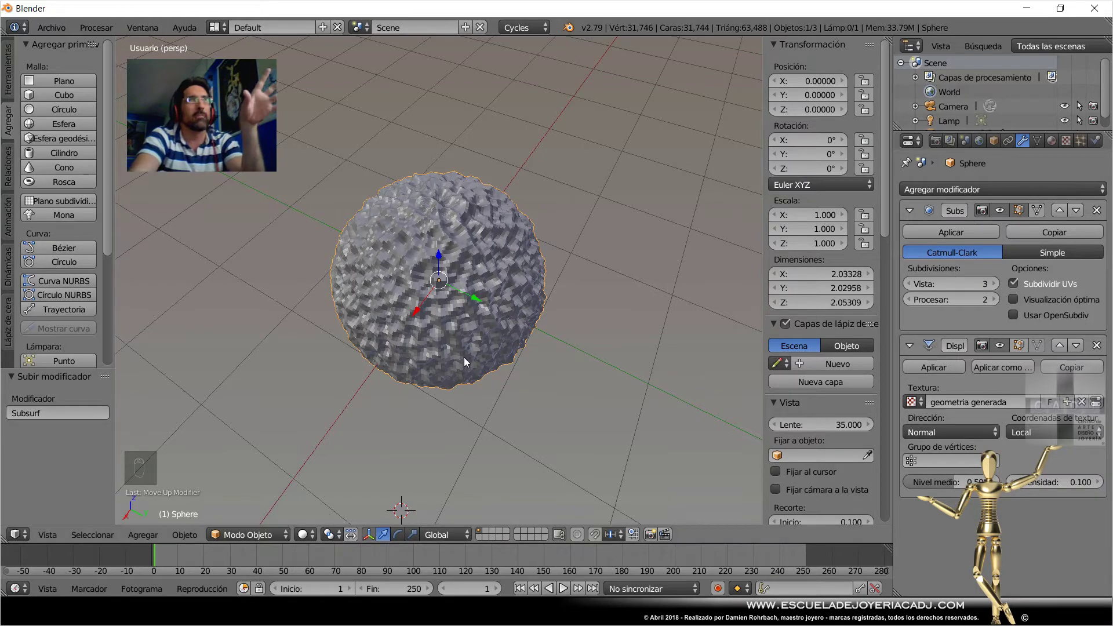
pyautogui.moveTo(485, 363); pyautogui.dragTo(487, 353)
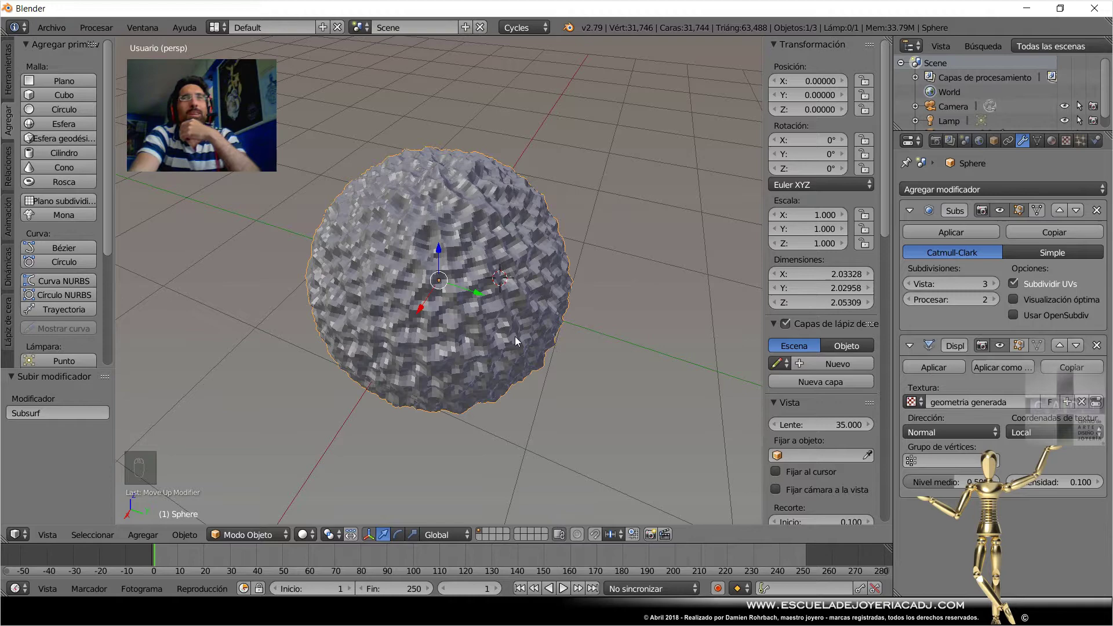
pyautogui.middleClick(519, 342)
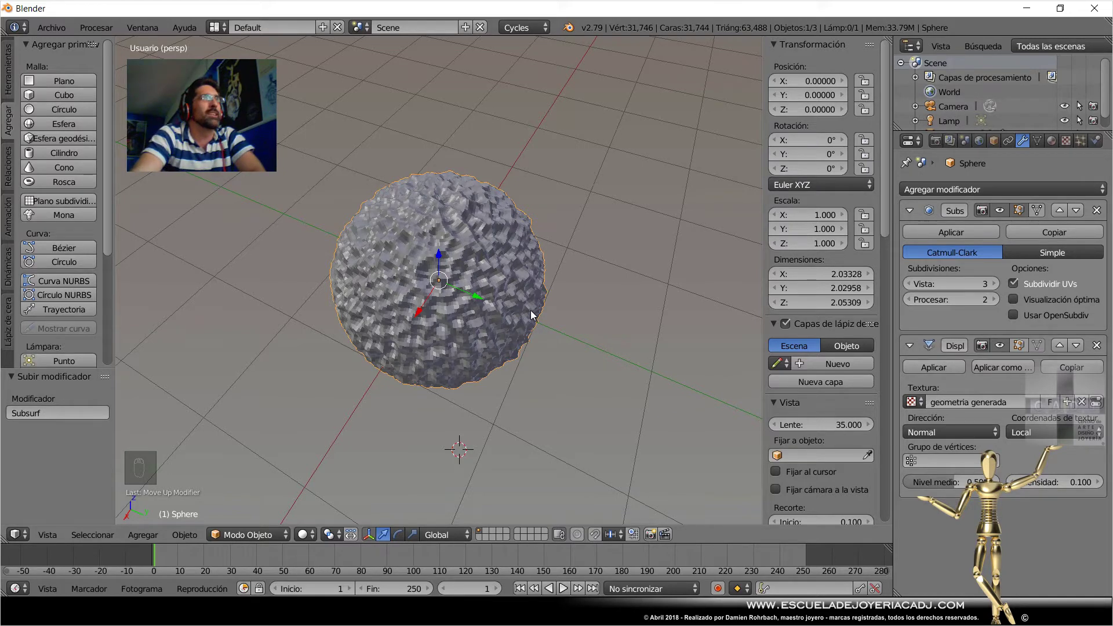
# Switch to Top Ortho view and add a circle mesh from the Add primitives panel.
pyautogui.moveTo(423, 315); pyautogui.dragTo(459, 449)
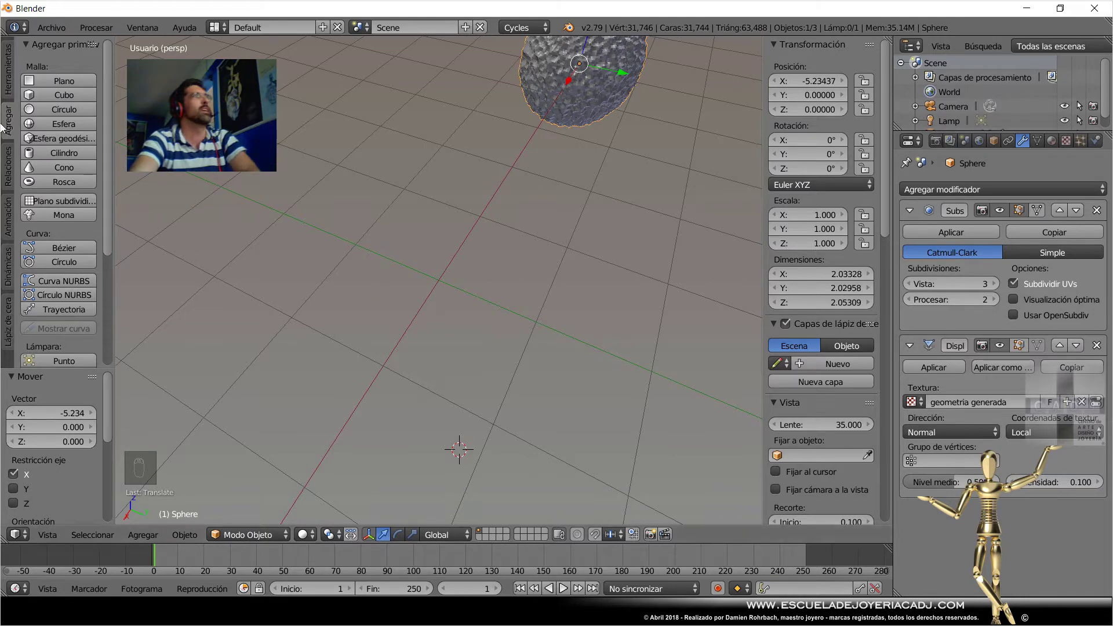
pyautogui.press('KP_7')
pyautogui.moveTo(566, 293); pyautogui.dragTo(479, 299)
pyautogui.press('KP_5')
pyautogui.middleClick(467, 292)
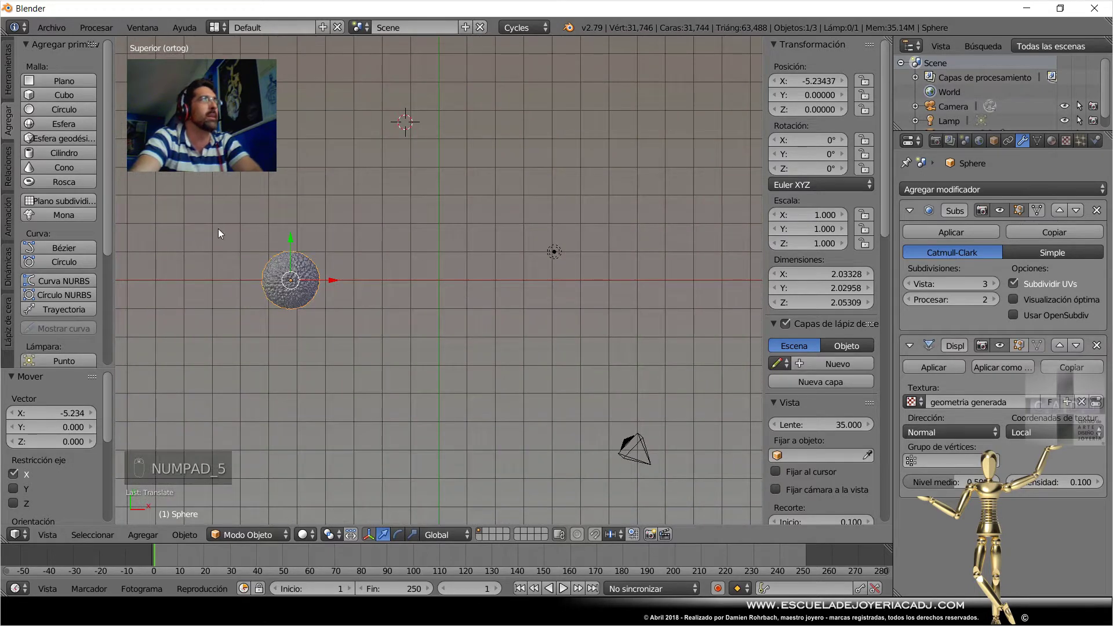
pyautogui.moveTo(13, 87); pyautogui.dragTo(72, 228)
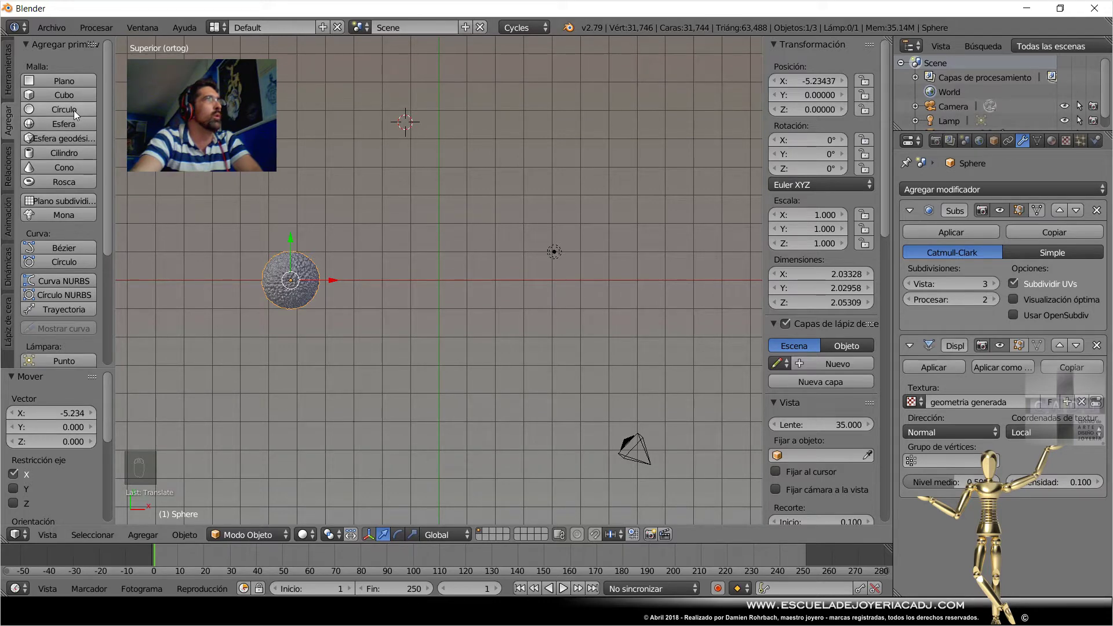
# Place the circle at location 0,0,0 and scale it to 18.2 units across, ringing the bead.
pyautogui.moveTo(78, 116); pyautogui.dragTo(63, 245)
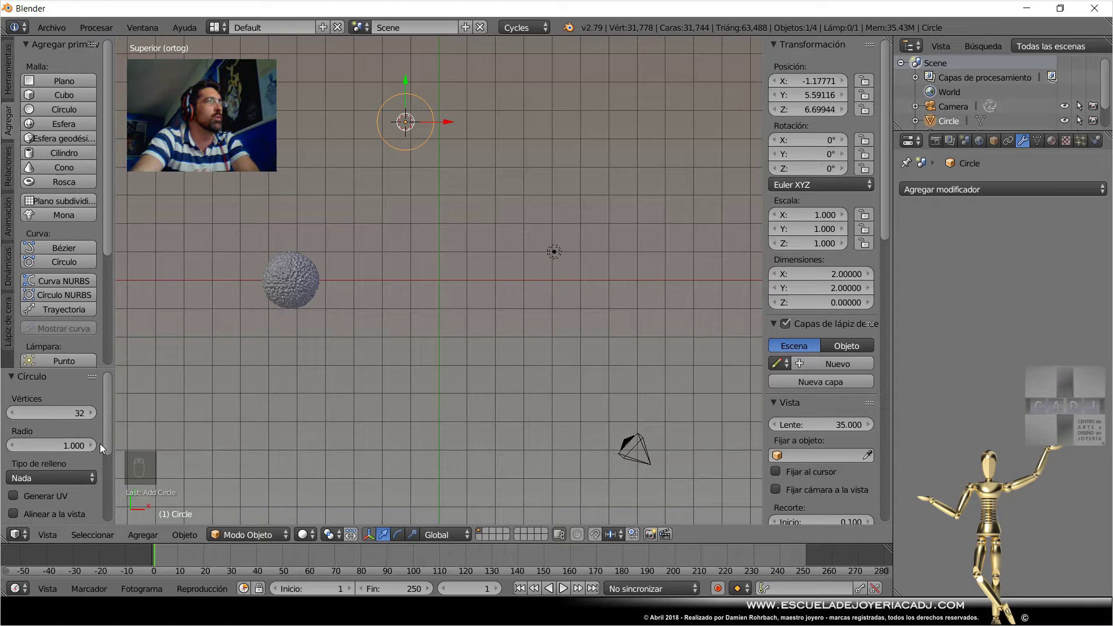
pyautogui.moveTo(53, 452); pyautogui.dragTo(81, 510)
pyautogui.middleClick(83, 478)
pyautogui.middleClick(84, 478)
pyautogui.moveTo(63, 428); pyautogui.dragTo(482, 386)
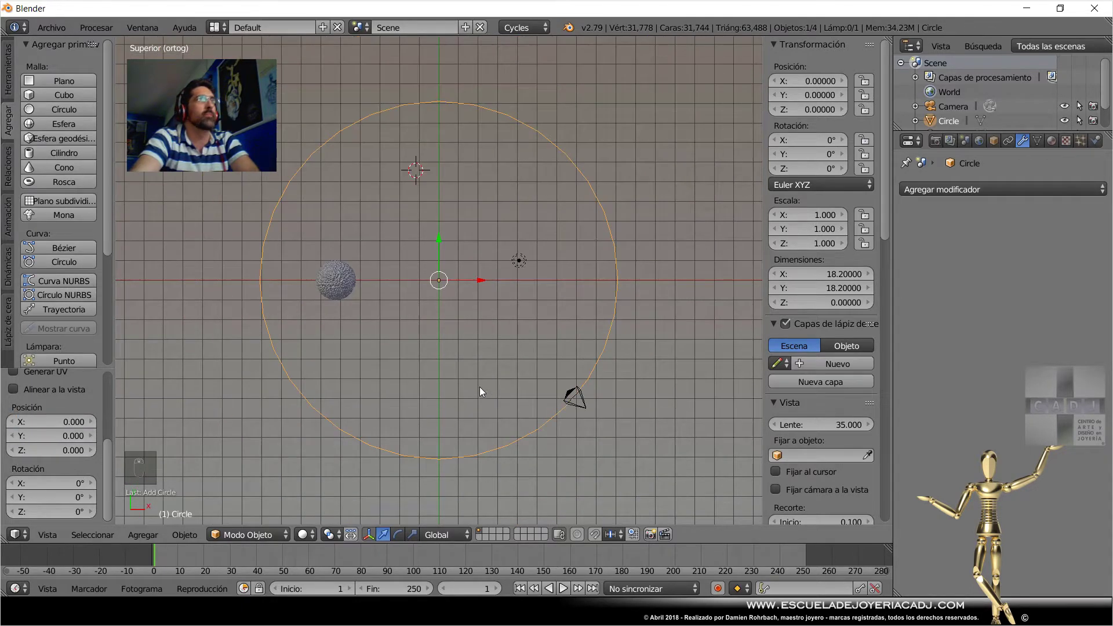
# Orbit the view around the circle and briefly check its vertices in Edit Mode.
pyautogui.moveTo(473, 387); pyautogui.dragTo(467, 376)
pyautogui.press('Tab')
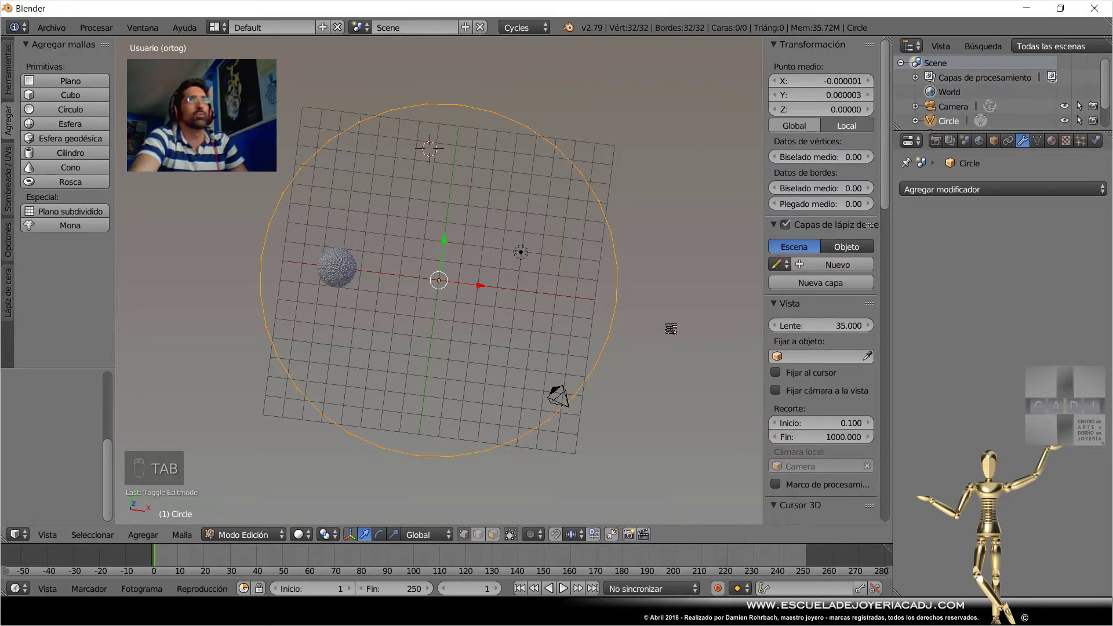
pyautogui.press('Tab')
pyautogui.middleClick(497, 281)
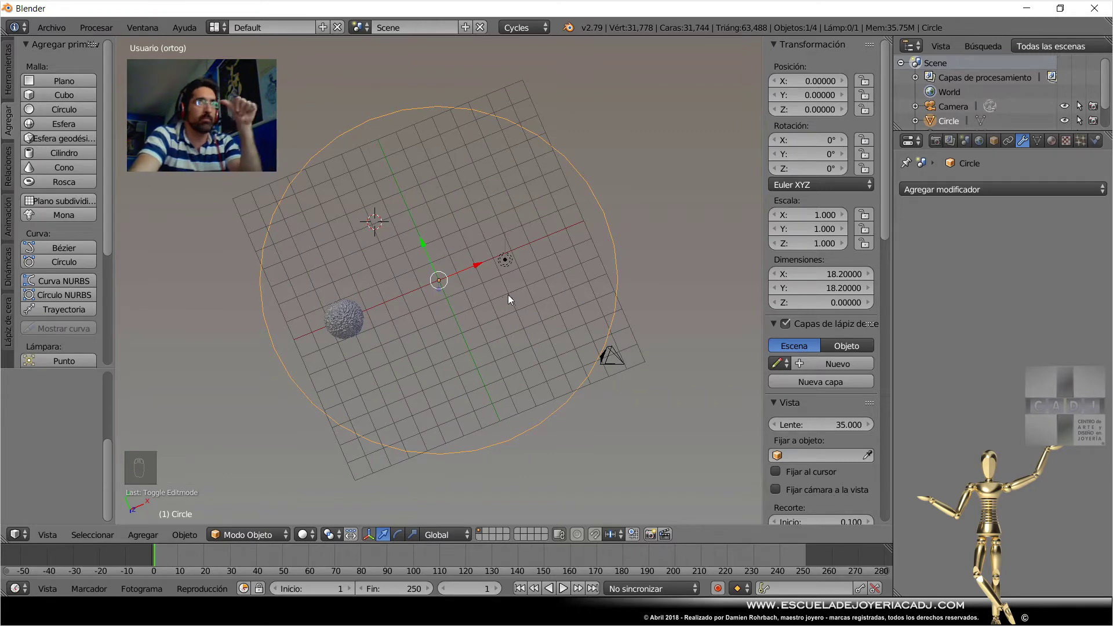
# Add a Skin modifier to the circle, thickening it into a solid ring.
pyautogui.moveTo(952, 196); pyautogui.dragTo(954, 201)
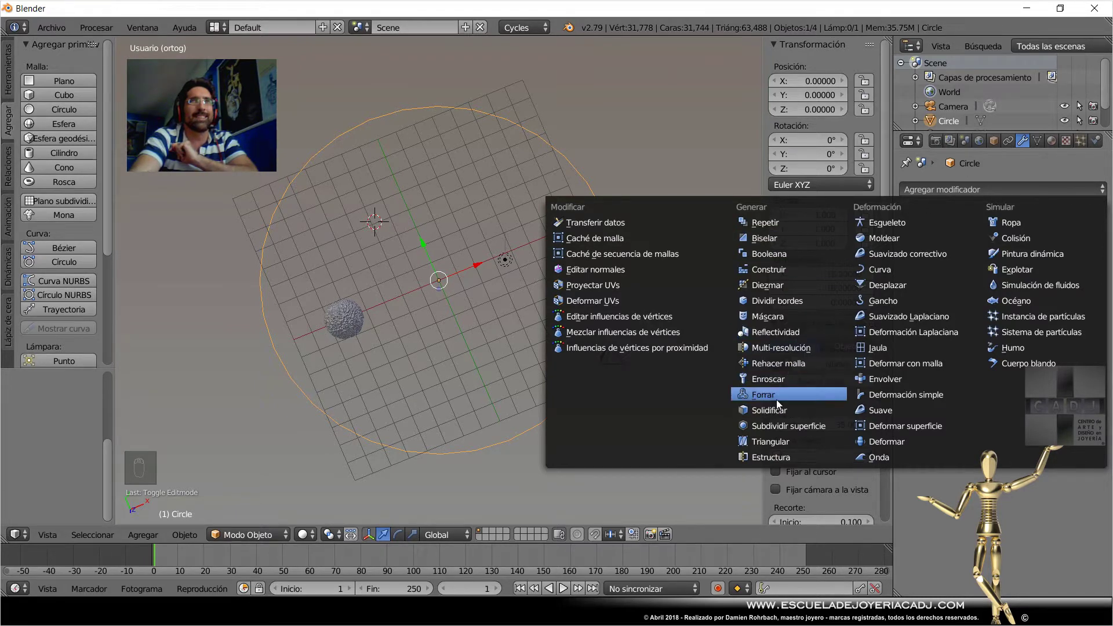
pyautogui.middleClick(437, 263)
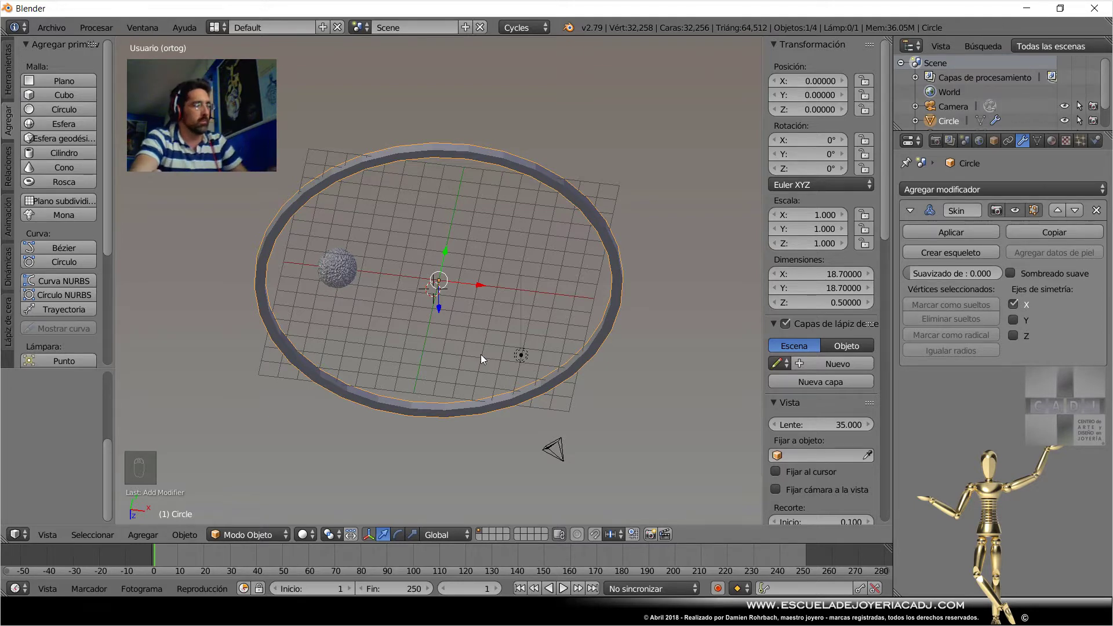
# Scale the ring taller along Z and bring up the modifier list for the next addition.
pyautogui.press('s')
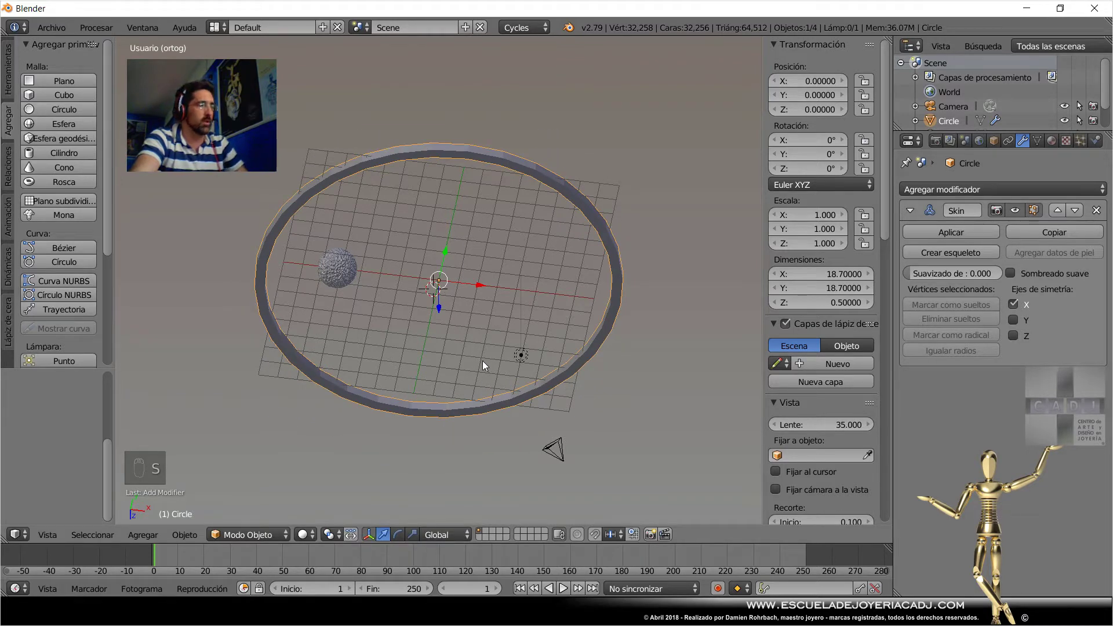
pyautogui.press('s')
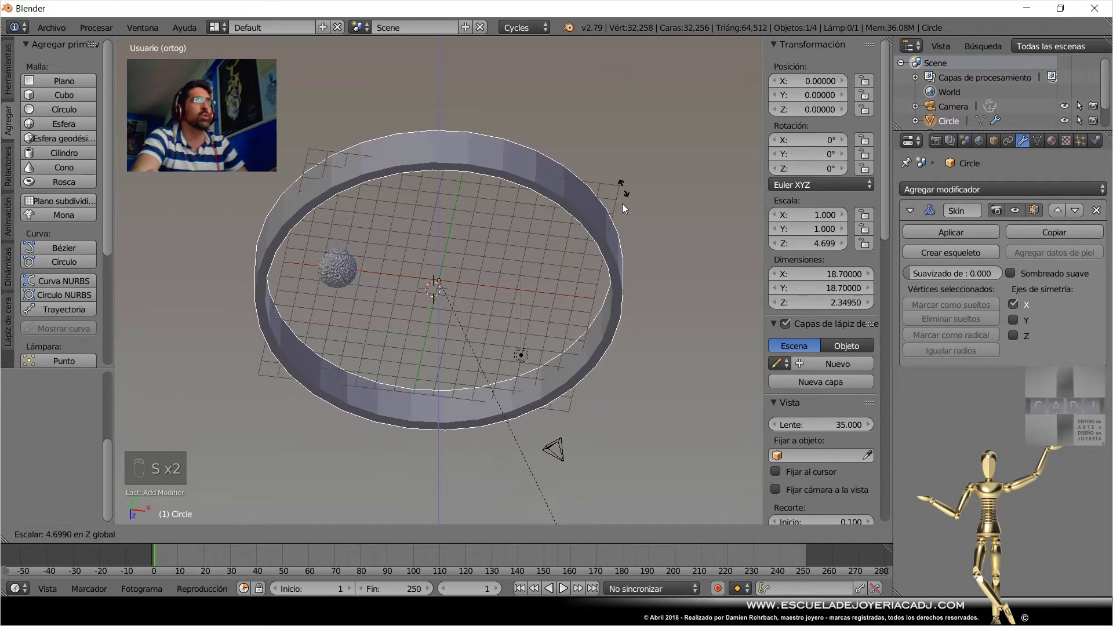
pyautogui.moveTo(498, 335); pyautogui.dragTo(1021, 95)
pyautogui.moveTo(414, 315); pyautogui.dragTo(1000, 239)
# Add a Subdivision Surface modifier to the ring and stretch it taller along Z.
pyautogui.moveTo(1018, 213); pyautogui.dragTo(821, 434)
pyautogui.moveTo(456, 256); pyautogui.dragTo(446, 223)
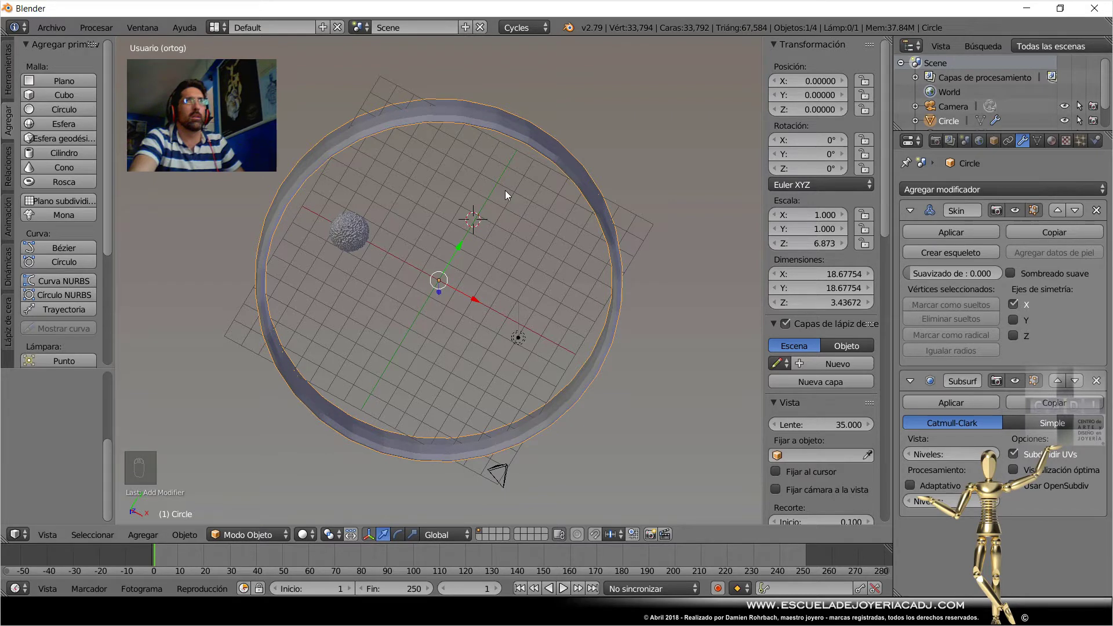
pyautogui.moveTo(508, 229); pyautogui.dragTo(513, 243)
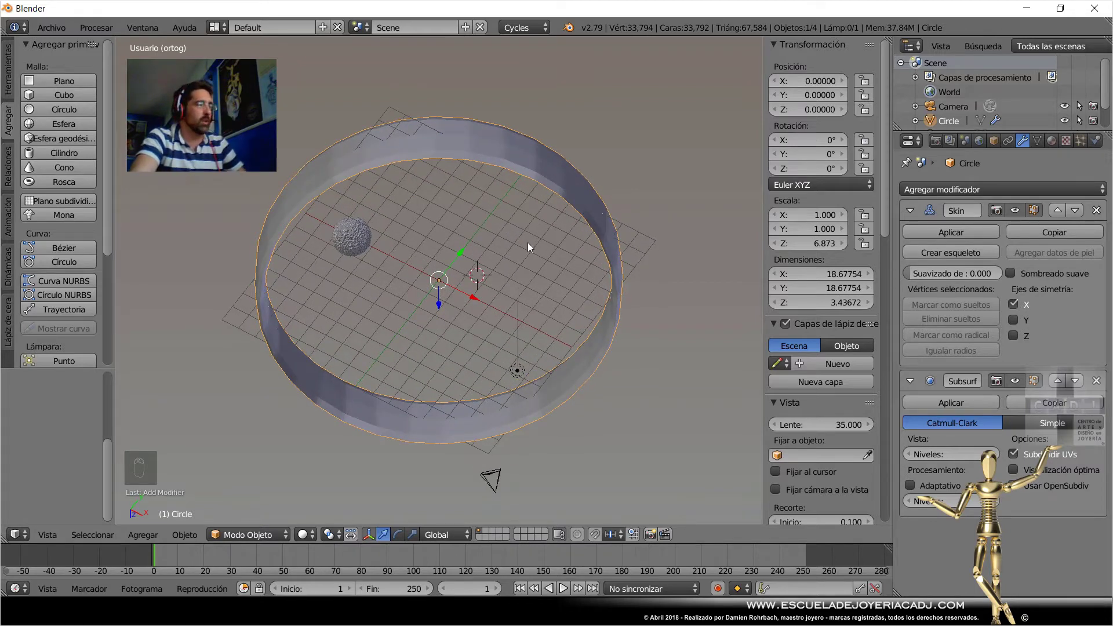
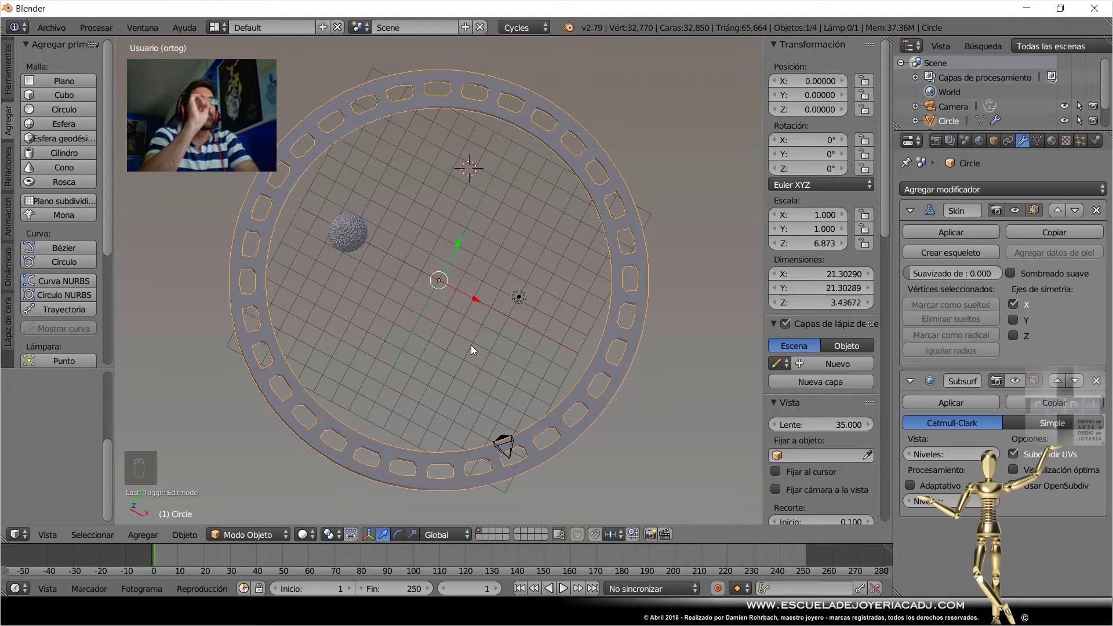
# Orbit the viewport to look over the ring band and its openings from above.
pyautogui.moveTo(362, 300); pyautogui.dragTo(454, 292)
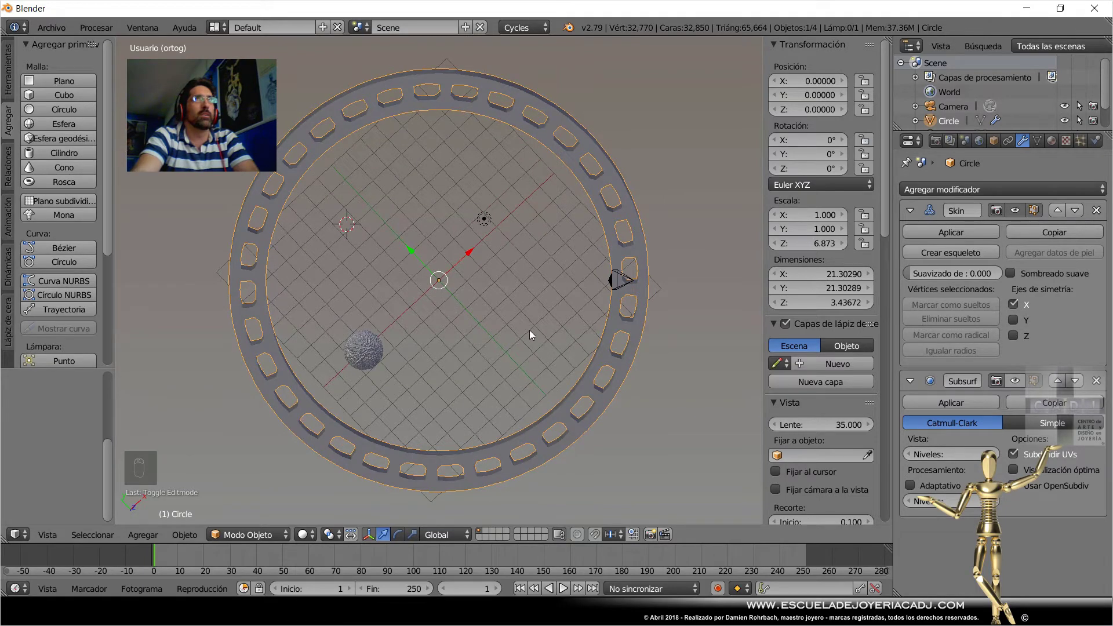
pyautogui.middleClick(505, 274)
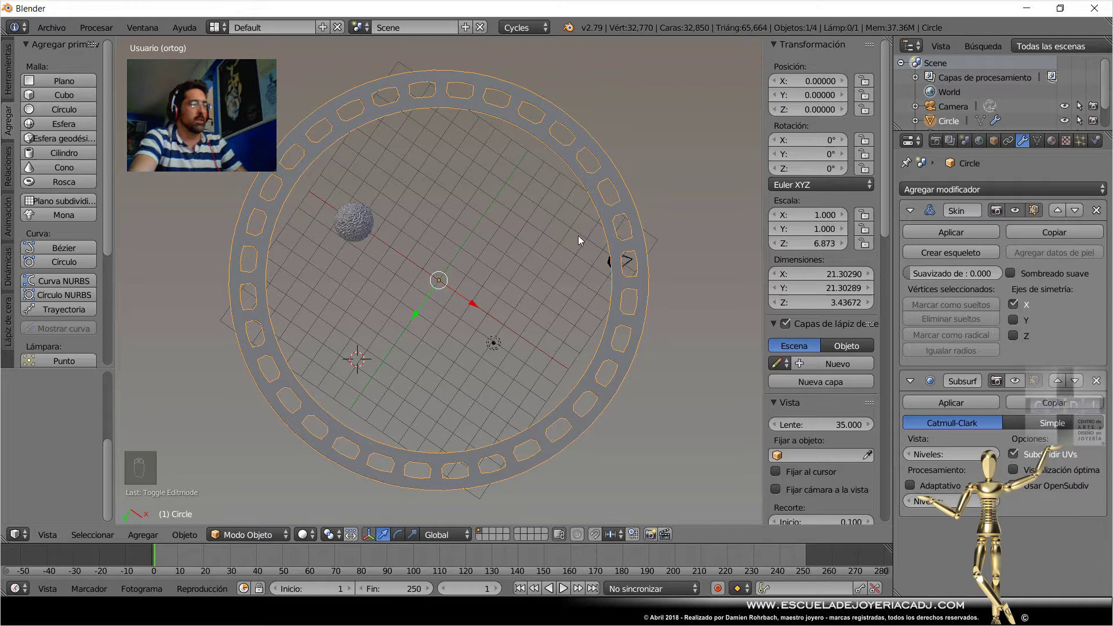
# In Edit Mode scale the ring's vertices down to about 9.65 units across, then leave Edit Mode.
pyautogui.press('Tab')
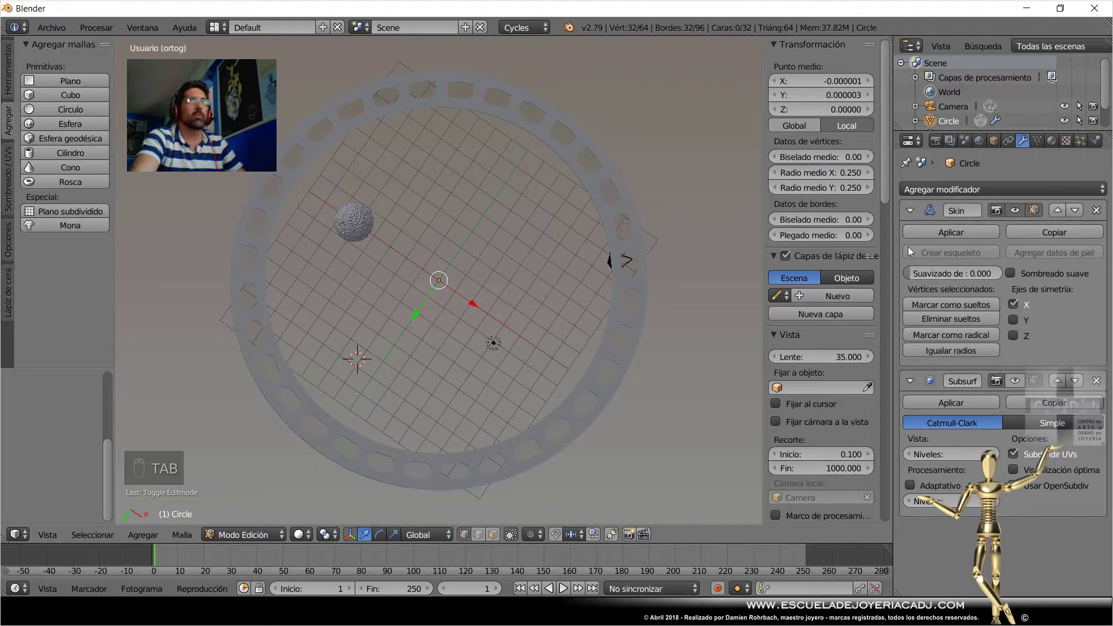
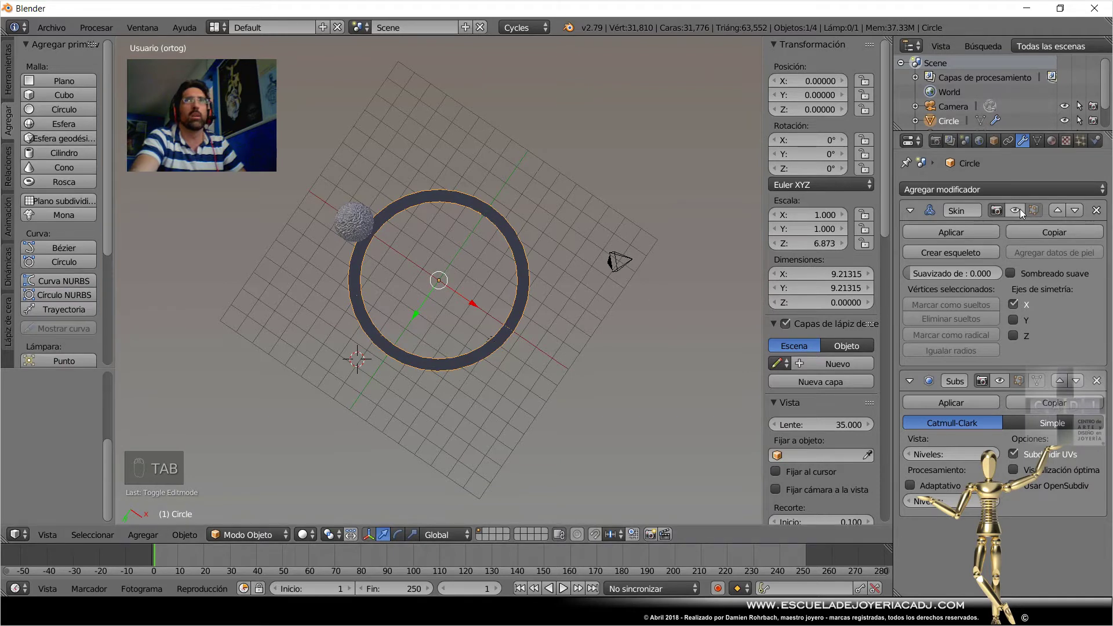
pyautogui.moveTo(1022, 213); pyautogui.dragTo(583, 261)
pyautogui.press('Tab')
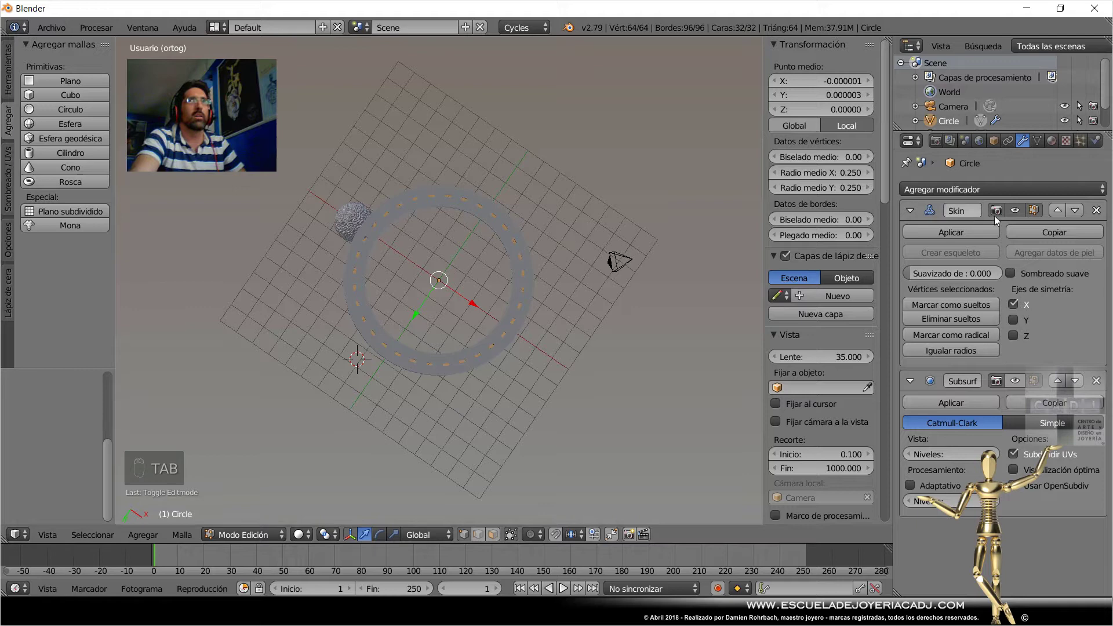
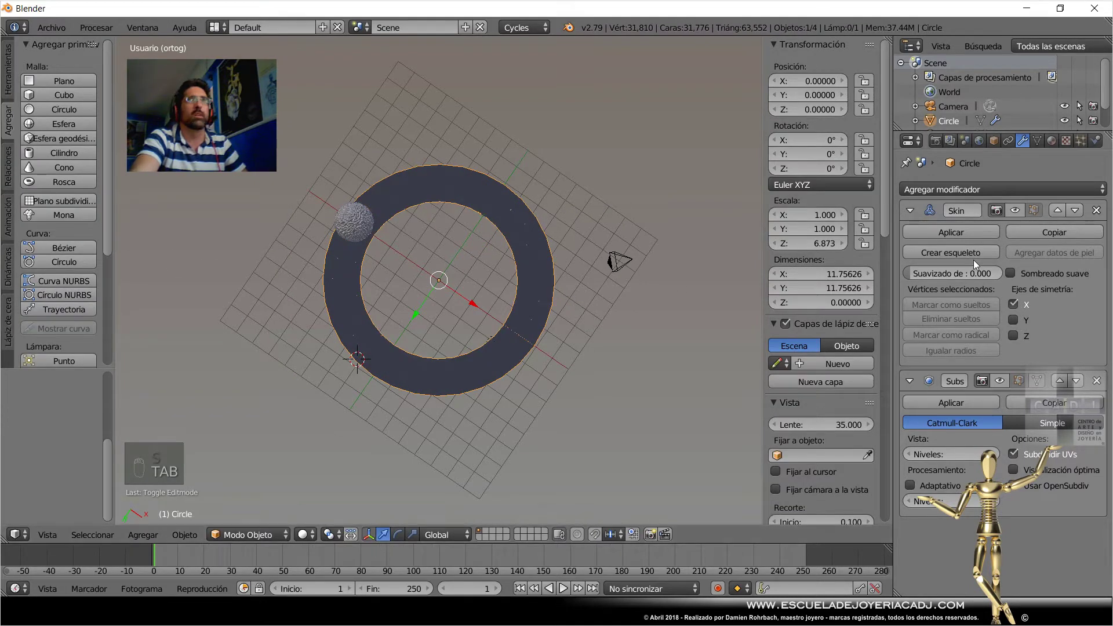
# Inspect the pierced ring in 3D and bring up the Add Modifier list in the Properties editor.
pyautogui.moveTo(1020, 217); pyautogui.dragTo(451, 261)
pyautogui.moveTo(450, 296); pyautogui.dragTo(550, 333)
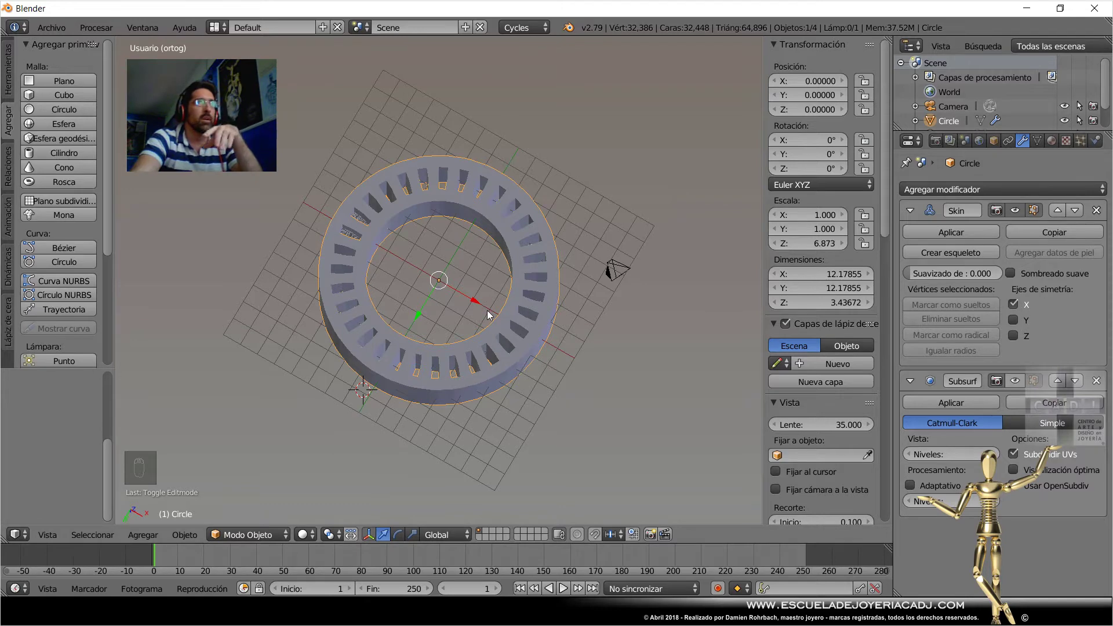
pyautogui.moveTo(528, 362); pyautogui.dragTo(931, 463)
pyautogui.moveTo(971, 192); pyautogui.dragTo(787, 343)
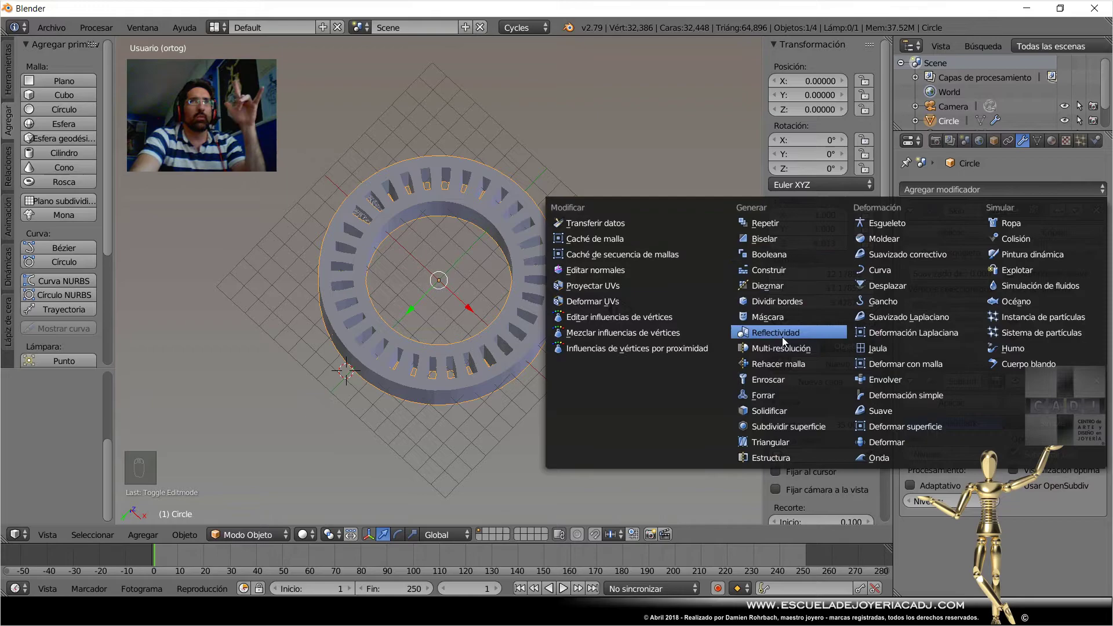
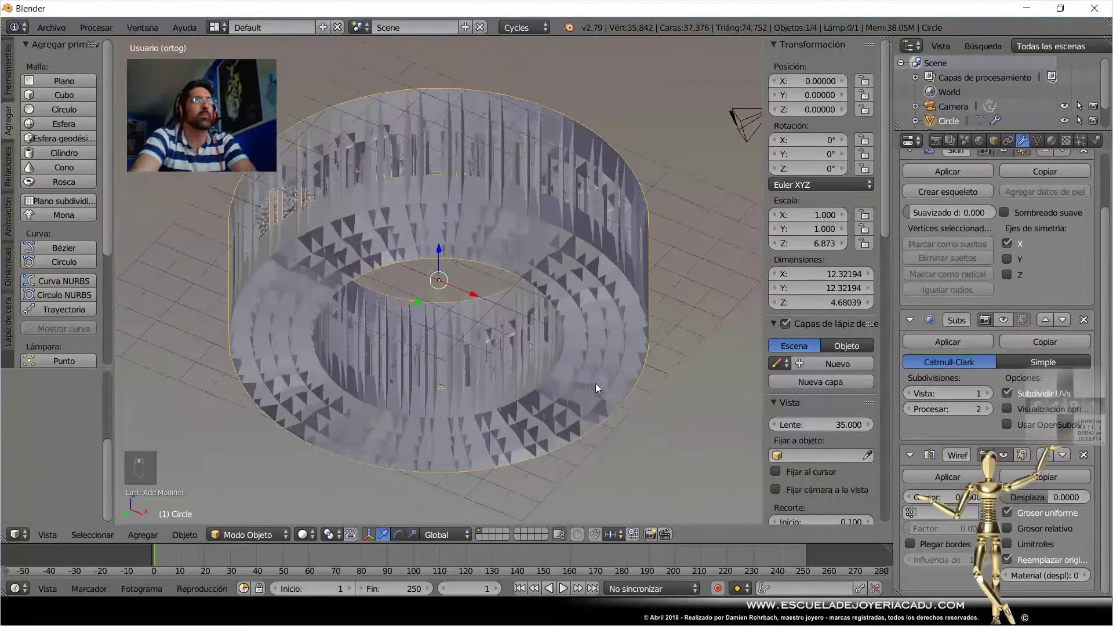
# Orbit around the lattice ring to inspect its struts and openings from several angles.
pyautogui.moveTo(558, 365); pyautogui.dragTo(514, 326)
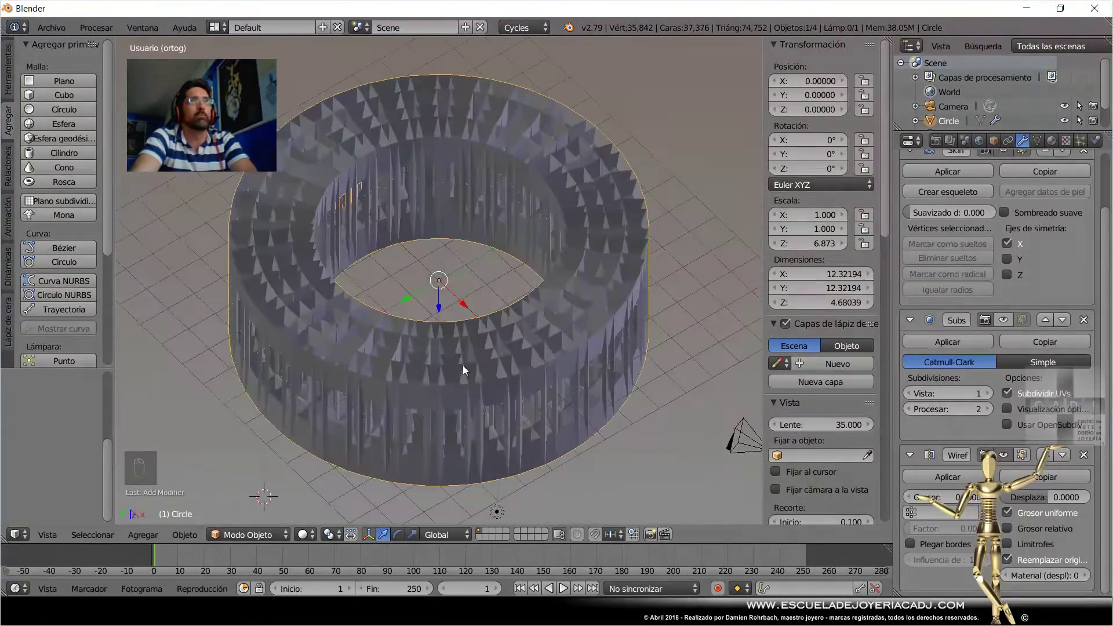
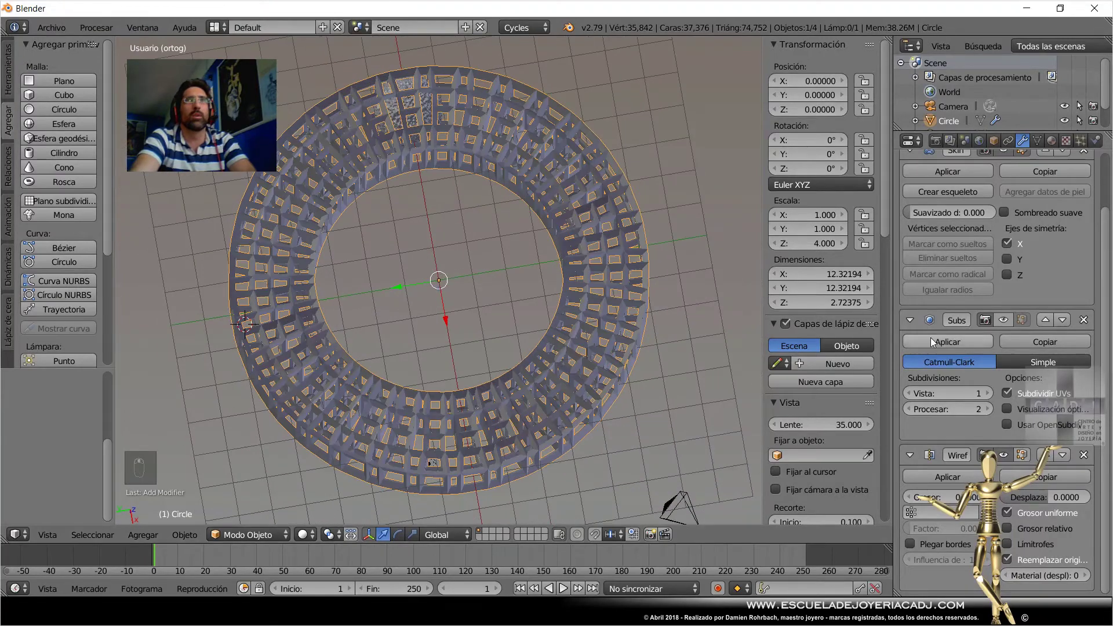
pyautogui.moveTo(1012, 325); pyautogui.dragTo(455, 295)
pyautogui.middleClick(452, 265)
pyautogui.moveTo(456, 295); pyautogui.dragTo(483, 240)
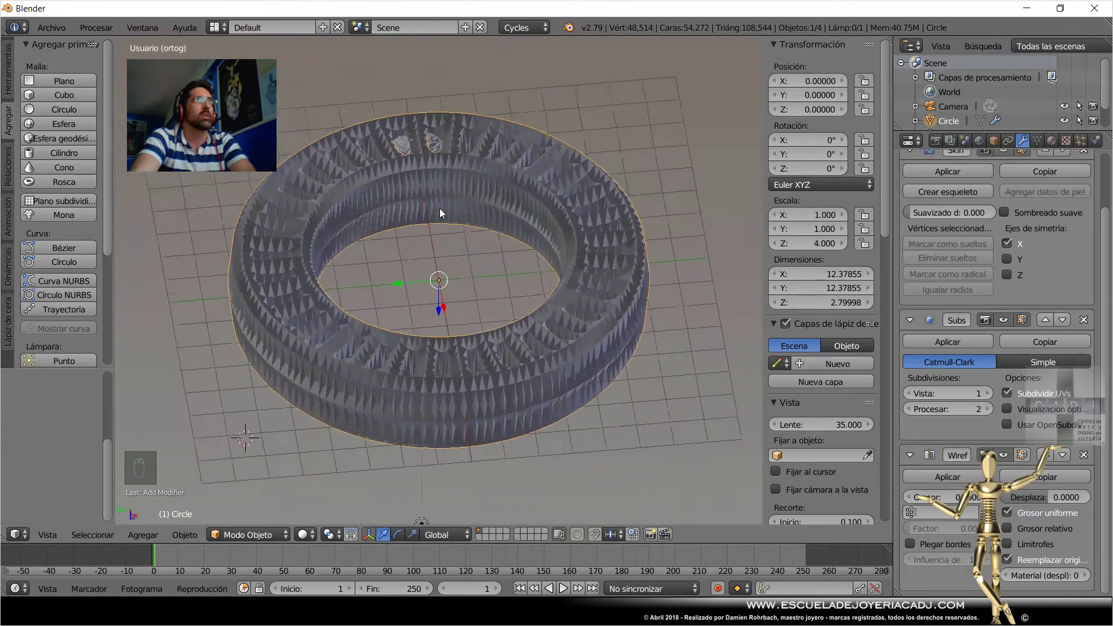
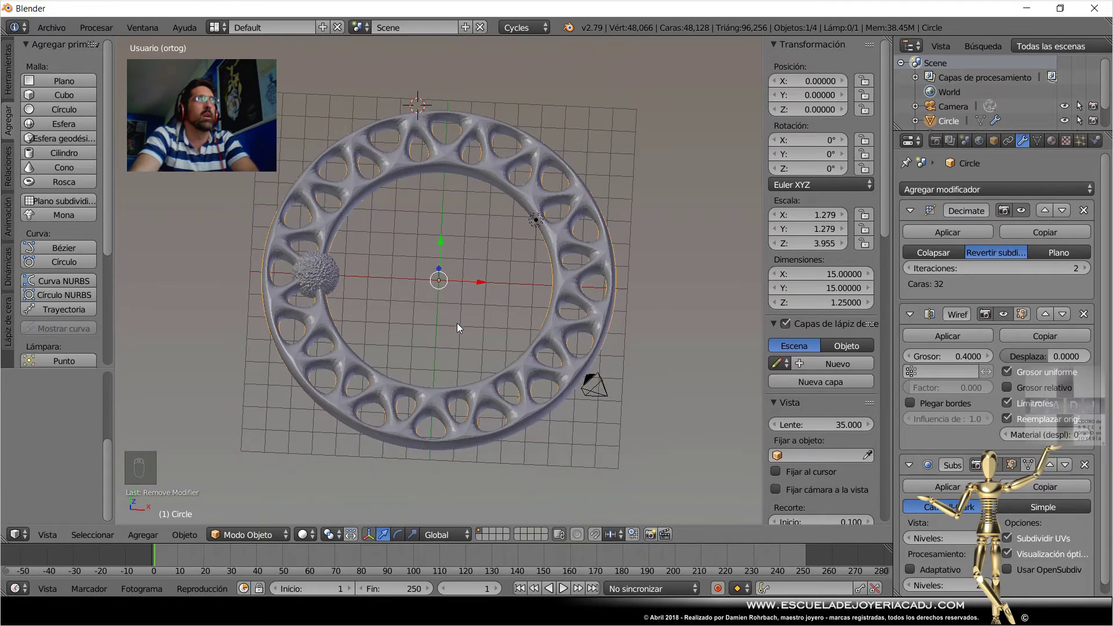
# Orbit and zoom out so both the finished ring and the textured bead are in view.
pyautogui.moveTo(463, 325); pyautogui.dragTo(385, 285)
pyautogui.moveTo(385, 285); pyautogui.dragTo(806, 278)
pyautogui.moveTo(806, 279); pyautogui.dragTo(456, 379)
pyautogui.middleClick(447, 359)
# From top view, move the textured bead away from the ring and select the patterned ring.
pyautogui.press('KP_7')
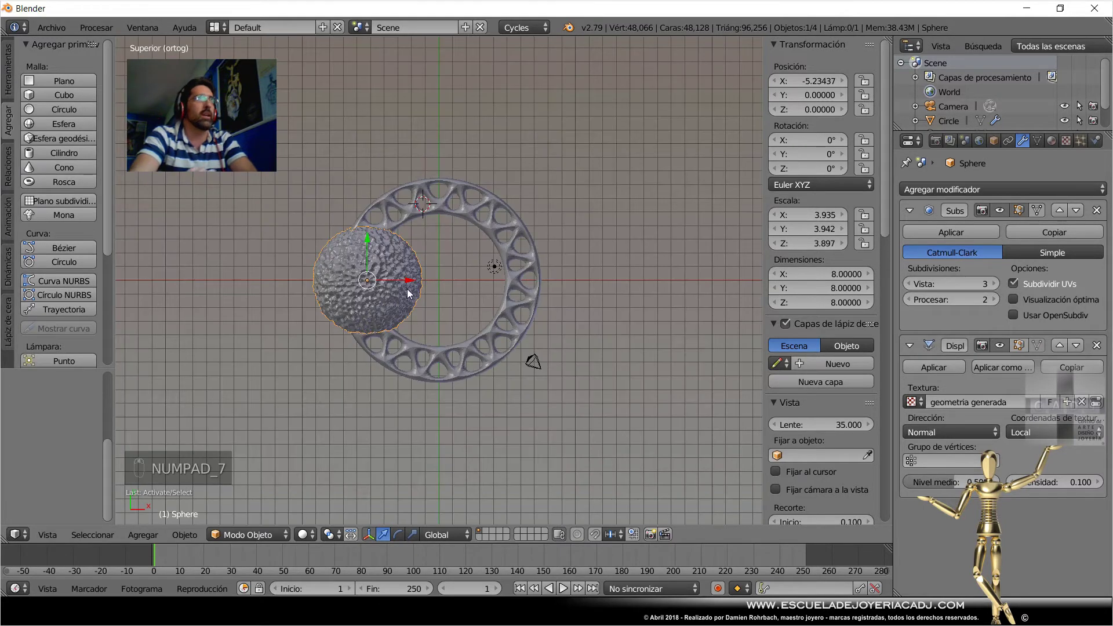
pyautogui.press('g')
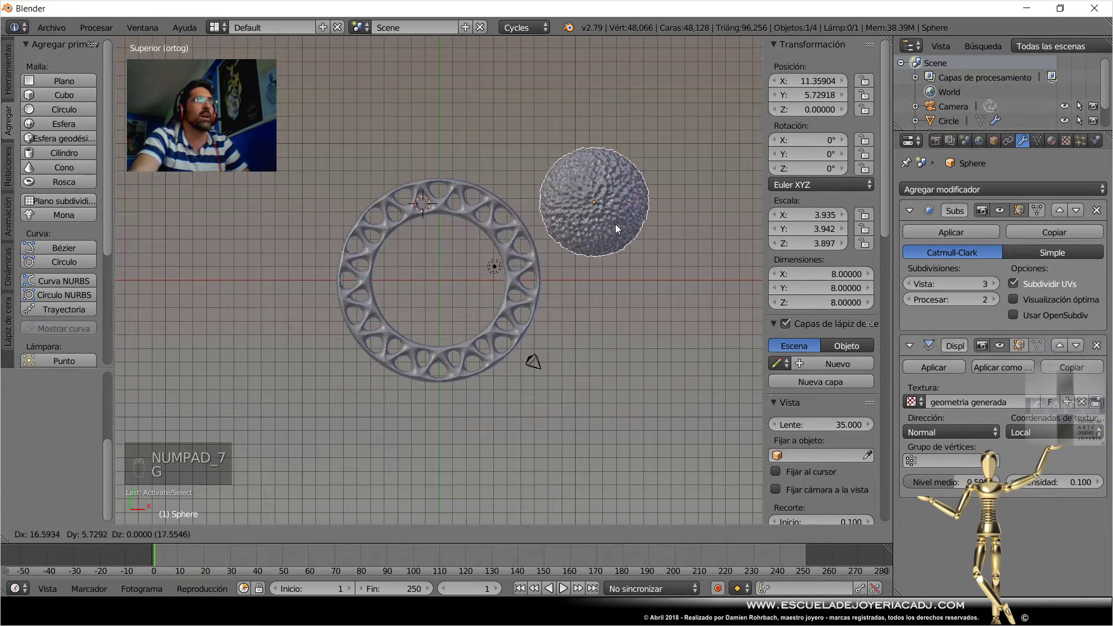
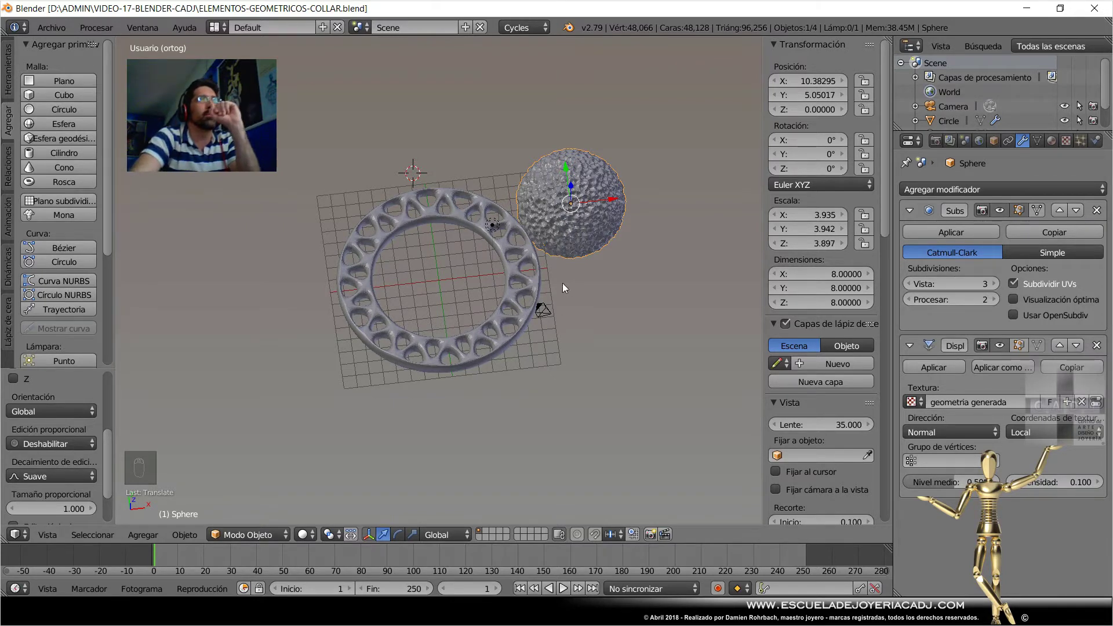
pyautogui.moveTo(542, 299); pyautogui.dragTo(568, 382)
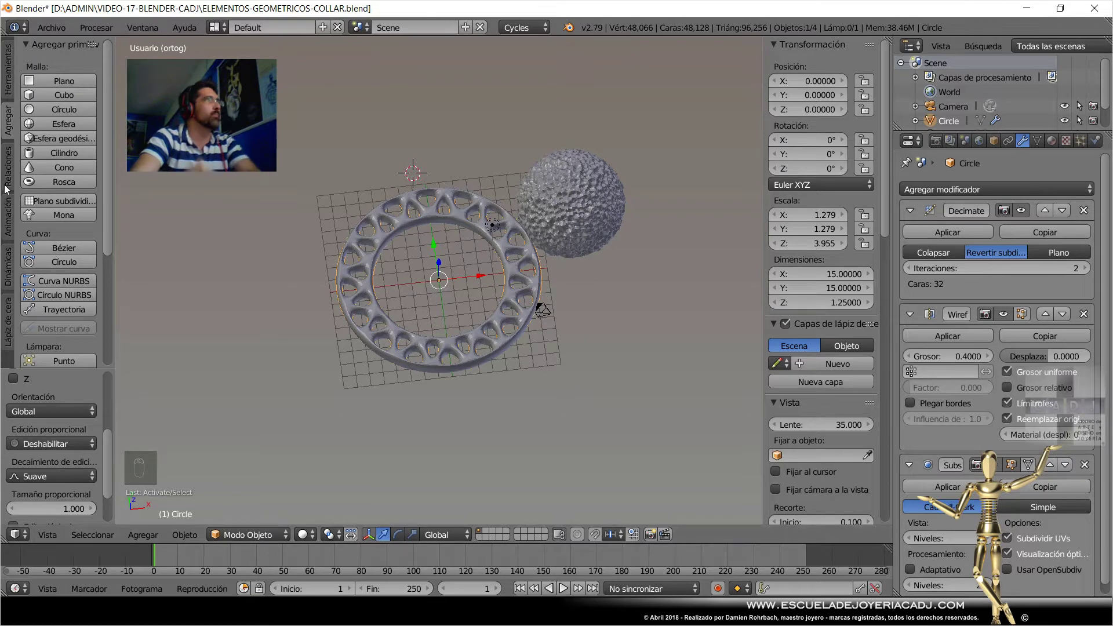
# Rename the ring to CENTRO1 in the Outliner and hide it with its eye icon.
pyautogui.moveTo(483, 264); pyautogui.dragTo(507, 294)
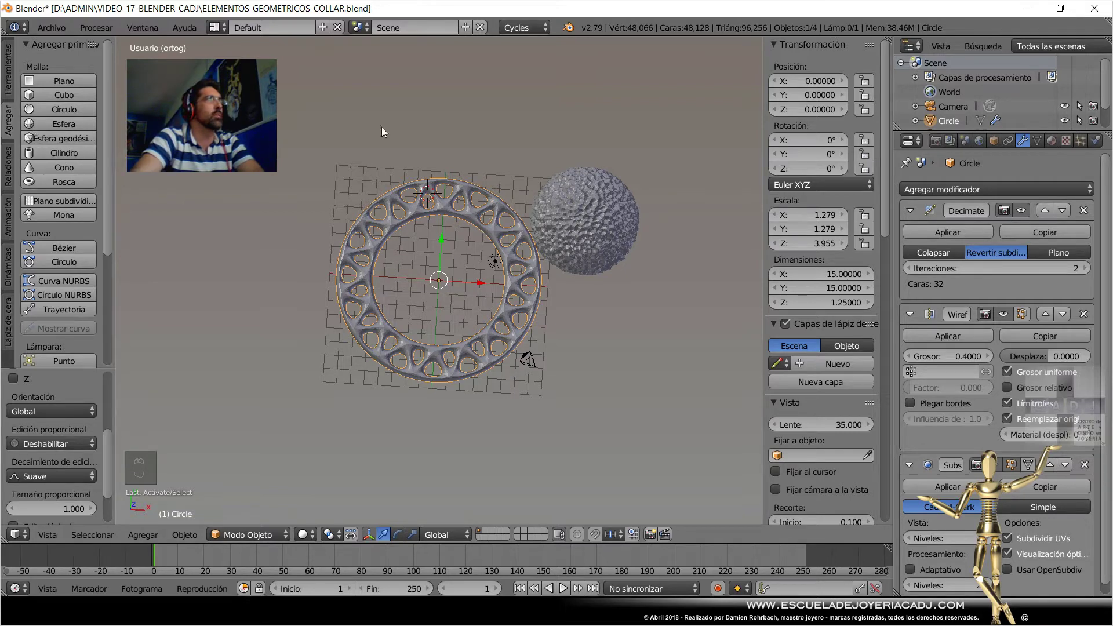
pyautogui.moveTo(949, 100); pyautogui.dragTo(722, 145)
pyautogui.moveTo(1067, 84); pyautogui.dragTo(550, 268)
# Save the file and add a new mesh circle at the scene centre from the Tool Shelf.
pyautogui.press('ctrl+s')
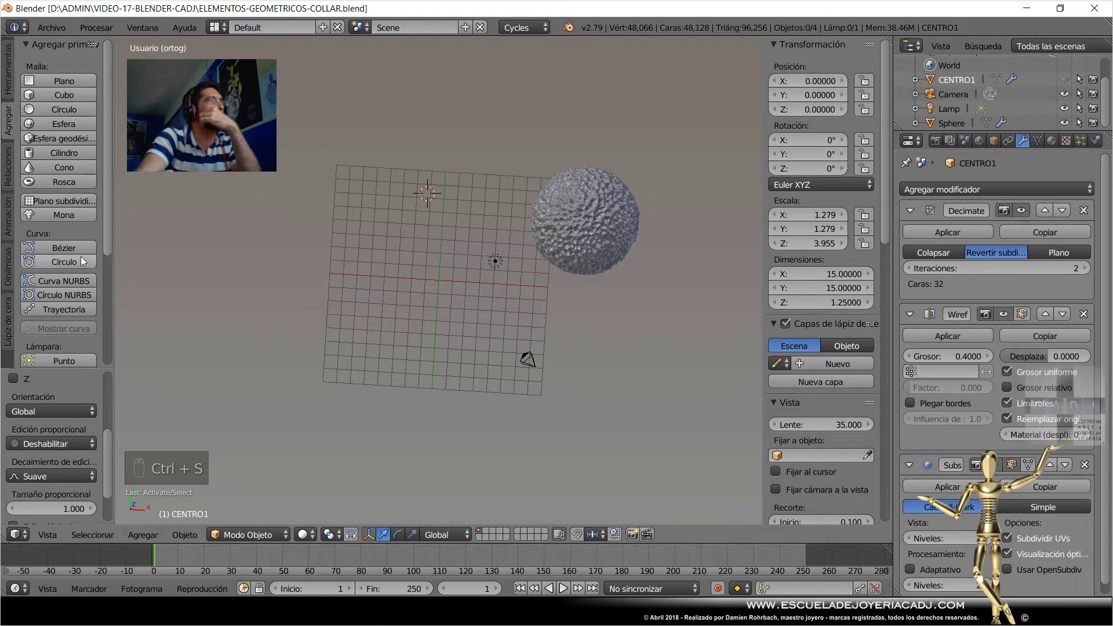
pyautogui.moveTo(70, 118); pyautogui.dragTo(64, 433)
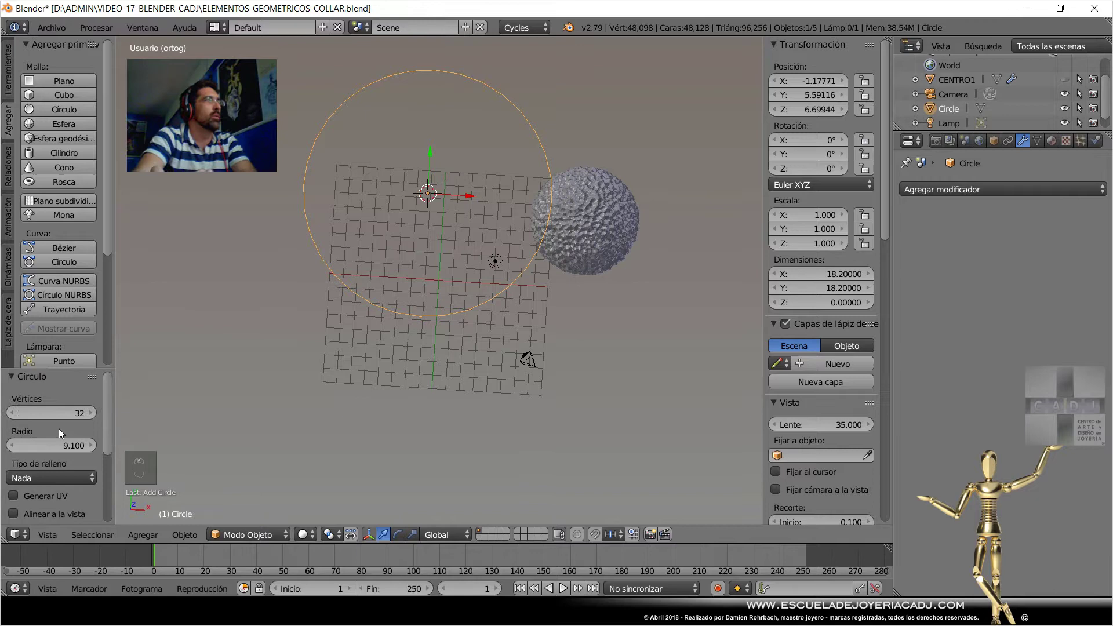
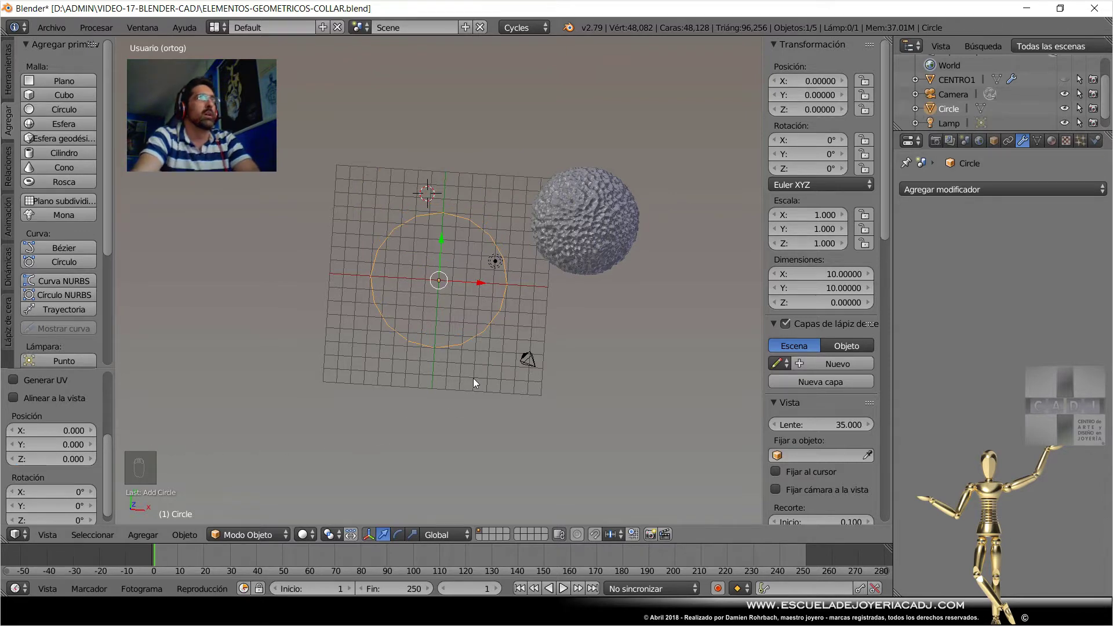
# Give the circle a Skin modifier and shrink the resulting thin ring, continuing in Edit Mode.
pyautogui.moveTo(985, 195); pyautogui.dragTo(693, 394)
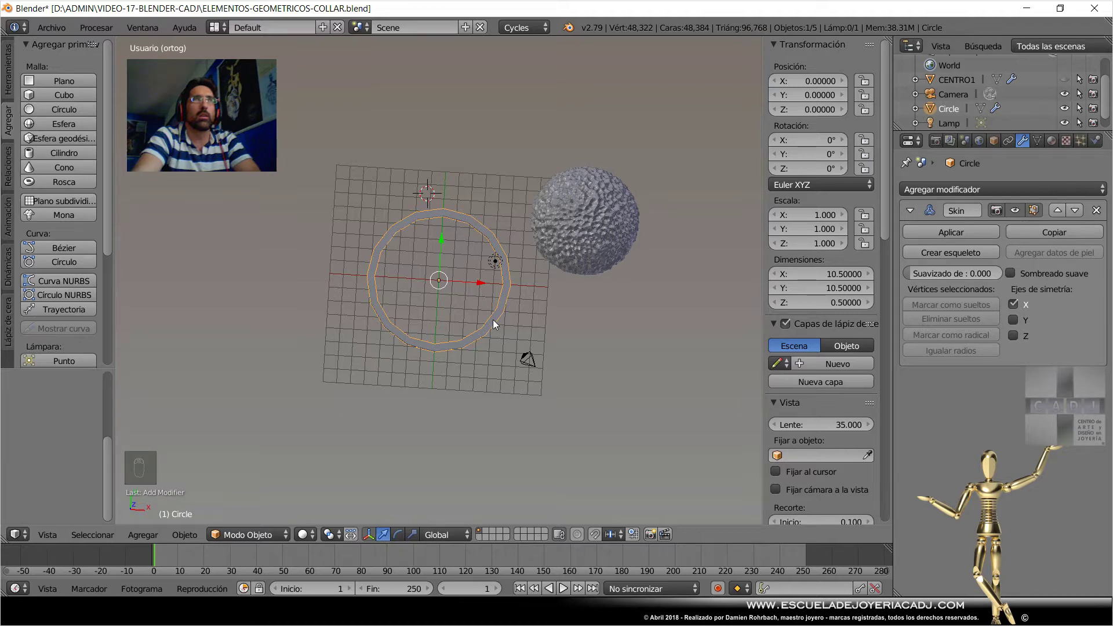
pyautogui.press('s')
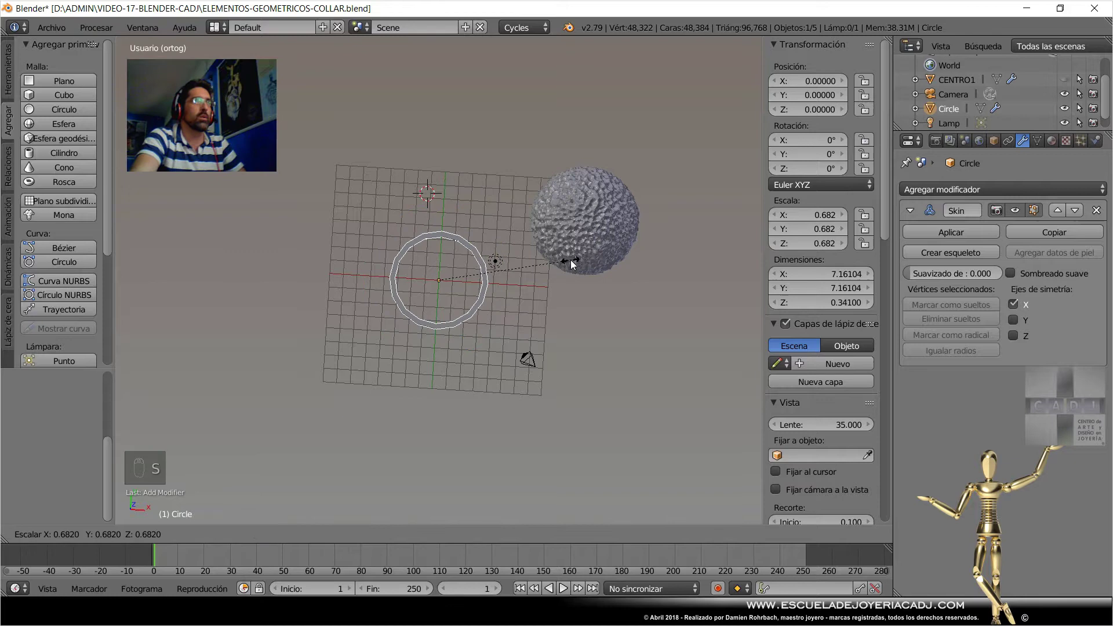
pyautogui.press('Tab')
pyautogui.press('s')
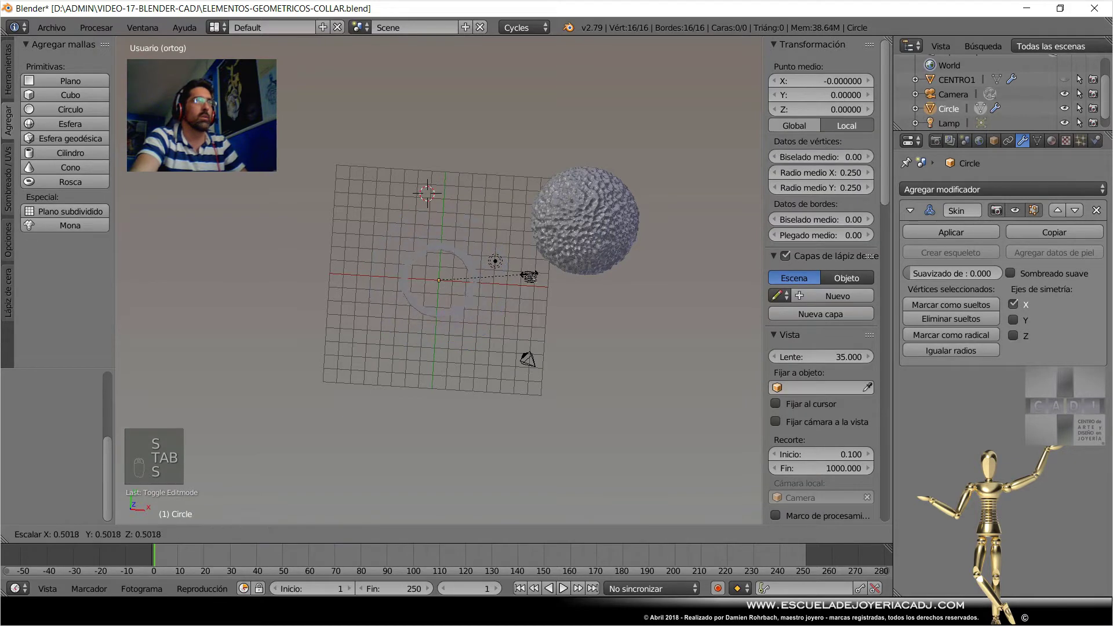
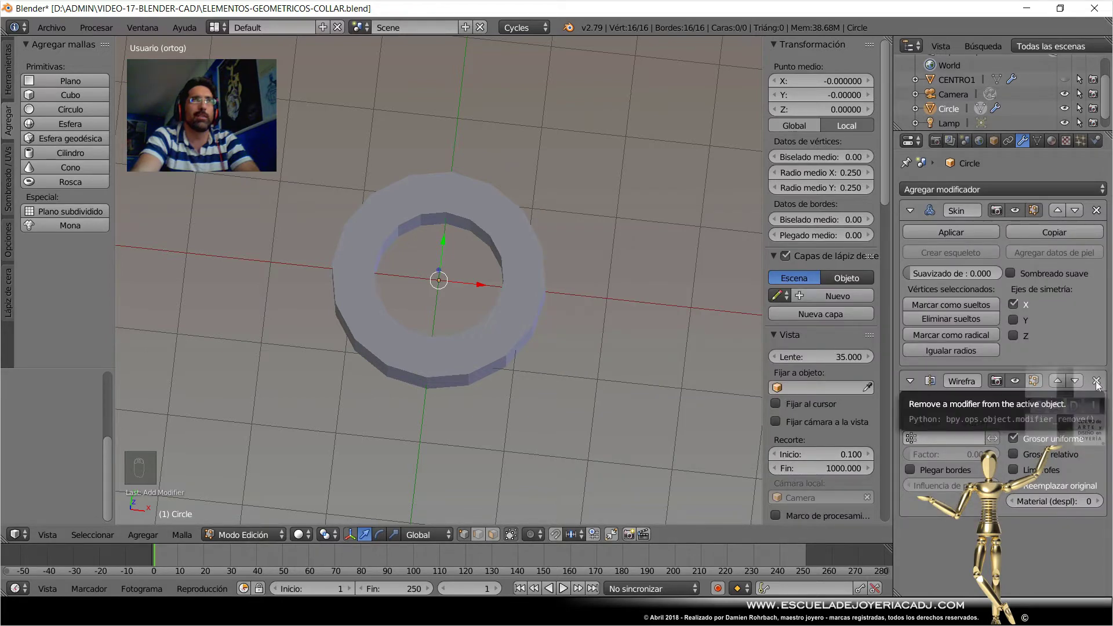
# Add a Wireframe modifier, adjust the skin radius with Ctrl+A and leave Edit Mode.
pyautogui.moveTo(1100, 386); pyautogui.dragTo(814, 376)
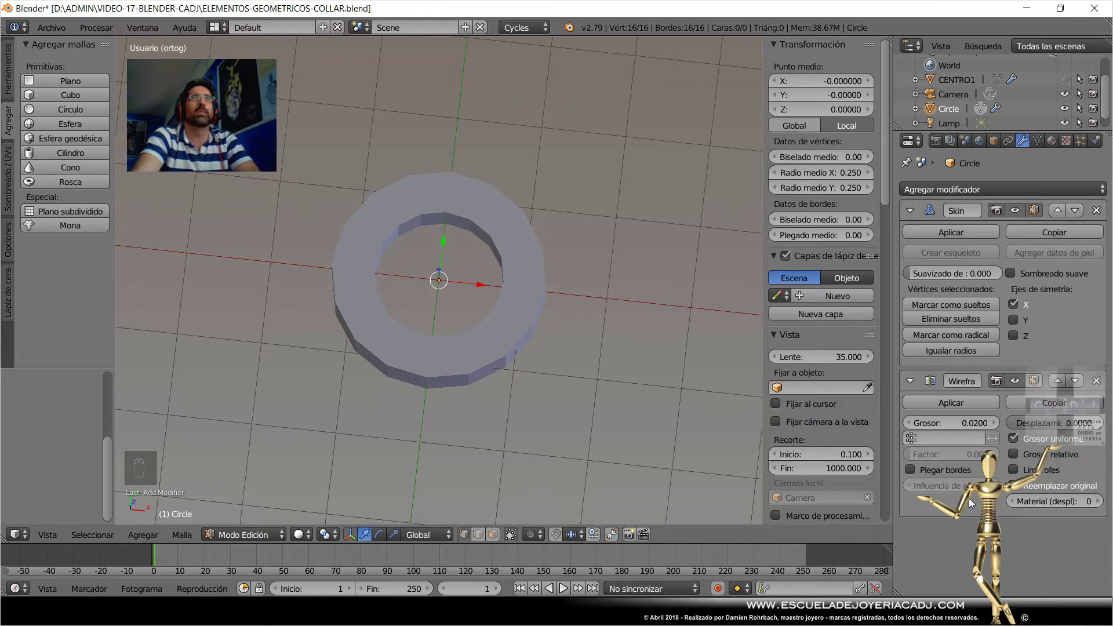
pyautogui.press('ctrl+a')
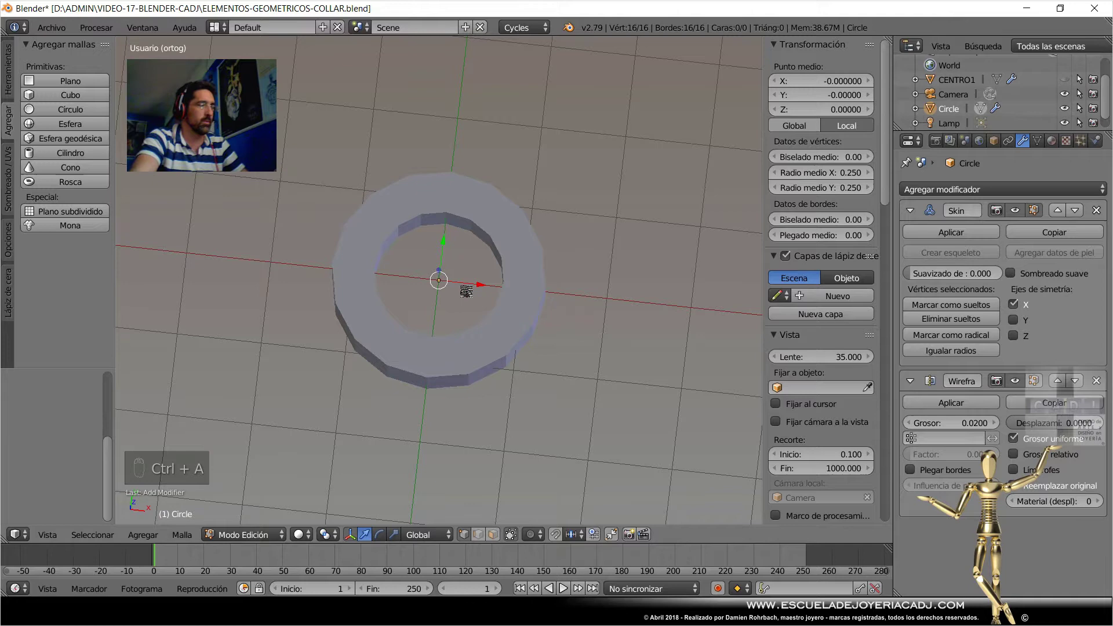
pyautogui.press('Tab')
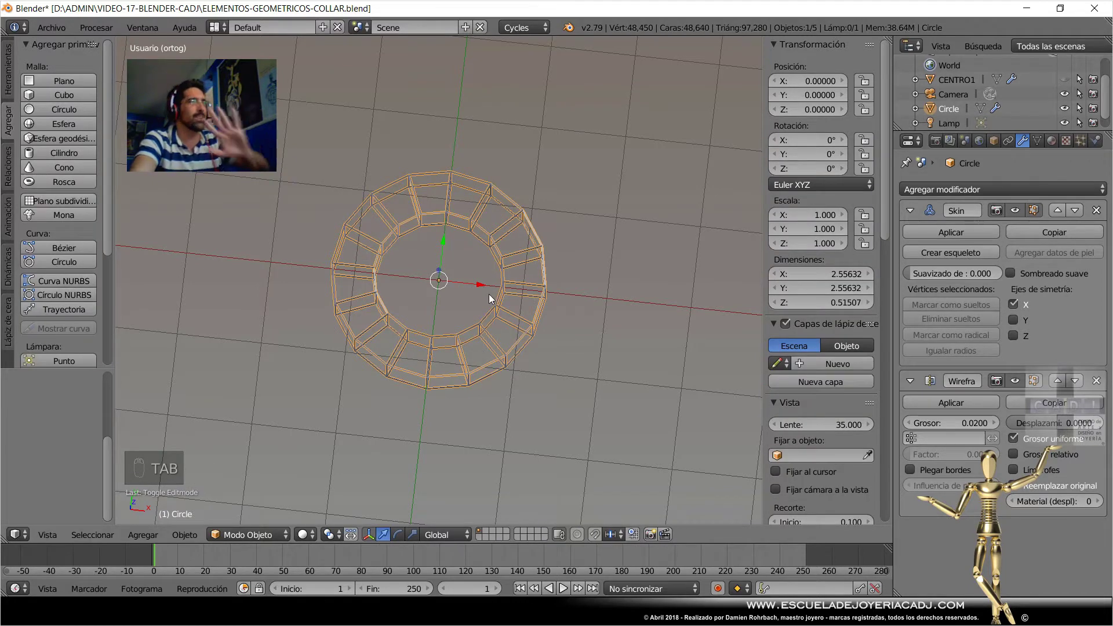
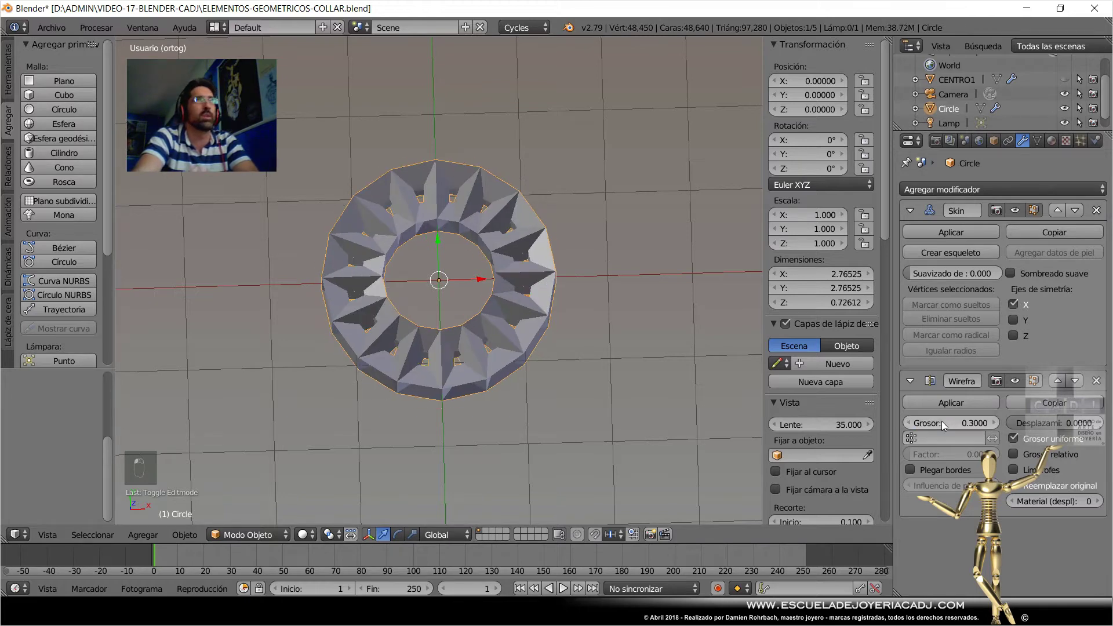
# Try a thick Wireframe thickness, then thin the bars back down to 0.1 and zoom in.
pyautogui.moveTo(834, 427); pyautogui.dragTo(527, 400)
pyautogui.moveTo(523, 352); pyautogui.dragTo(546, 238)
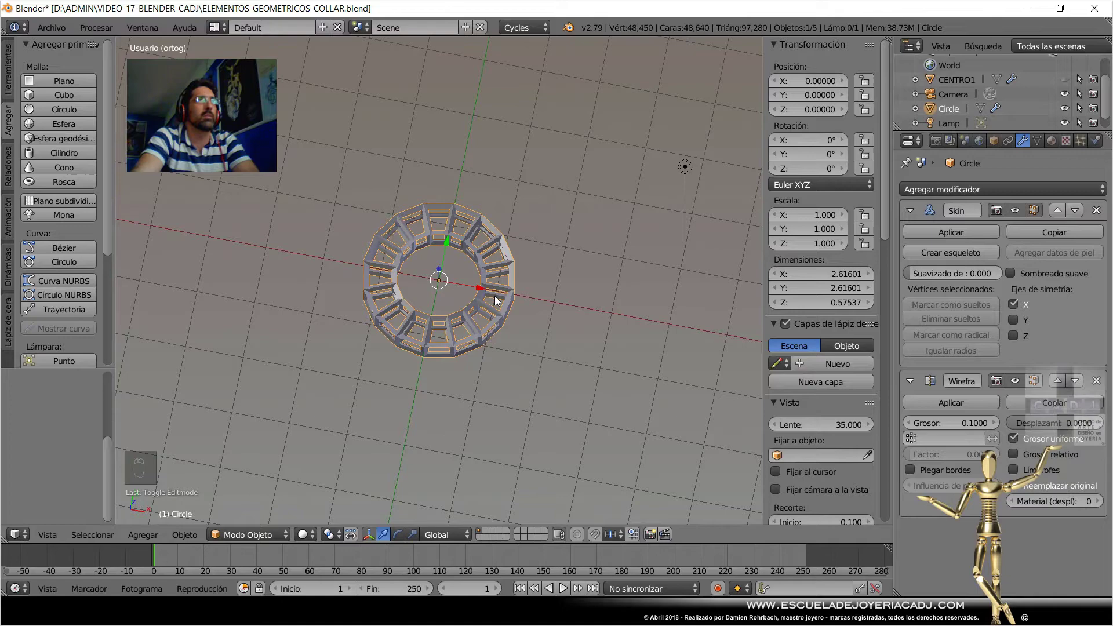
pyautogui.moveTo(497, 304); pyautogui.dragTo(509, 304)
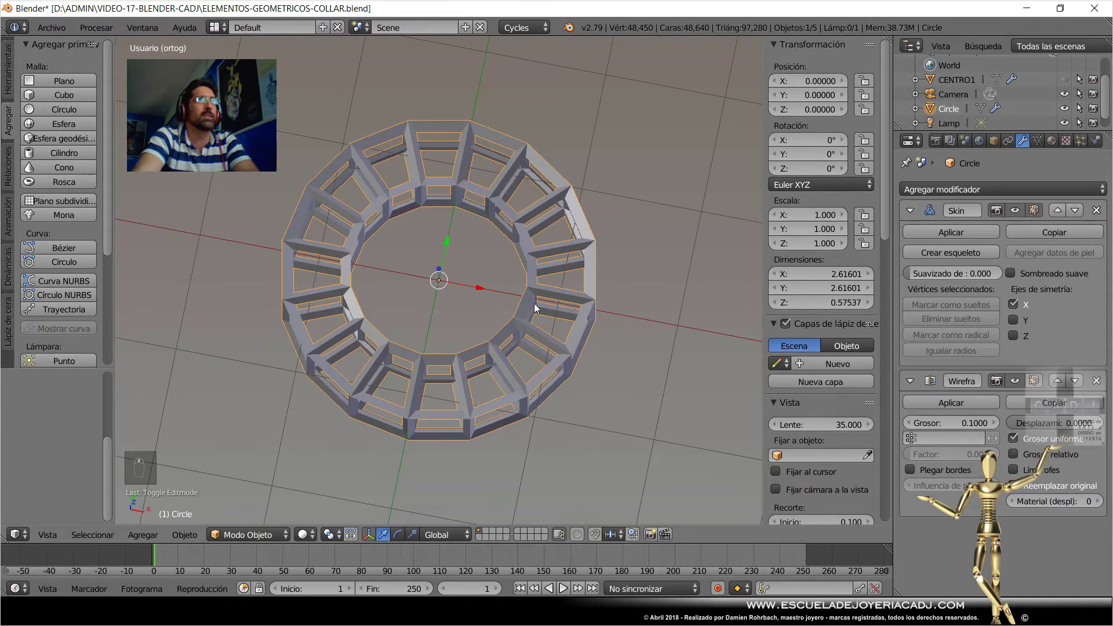
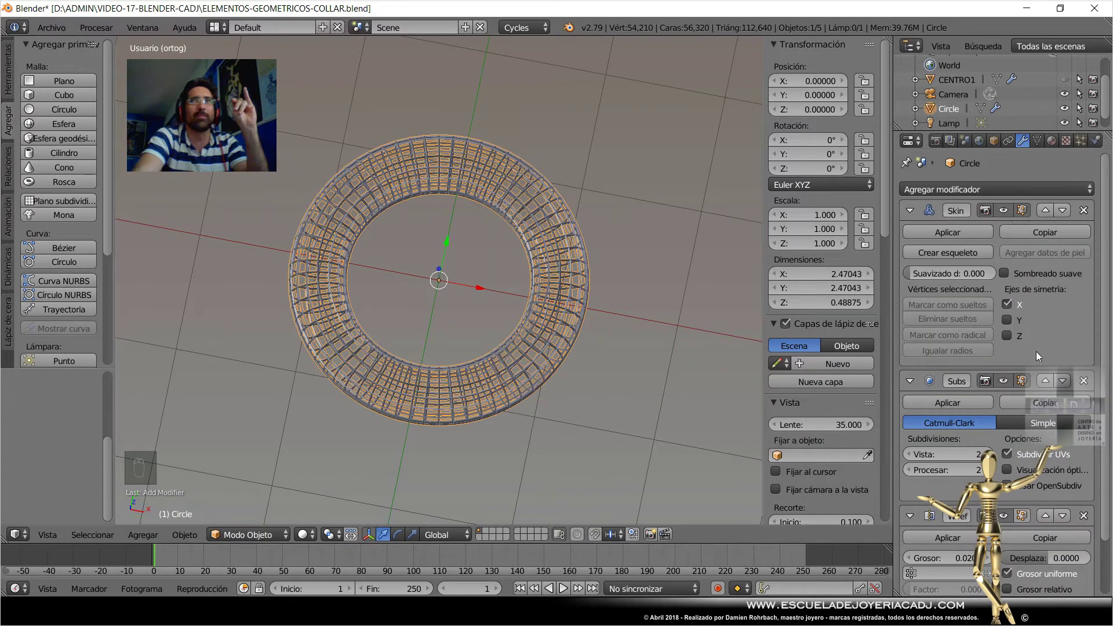
# Drop the Wireframe modifier so the ring shows as a smooth Skin plus Subsurf torus.
pyautogui.moveTo(1092, 521); pyautogui.dragTo(661, 337)
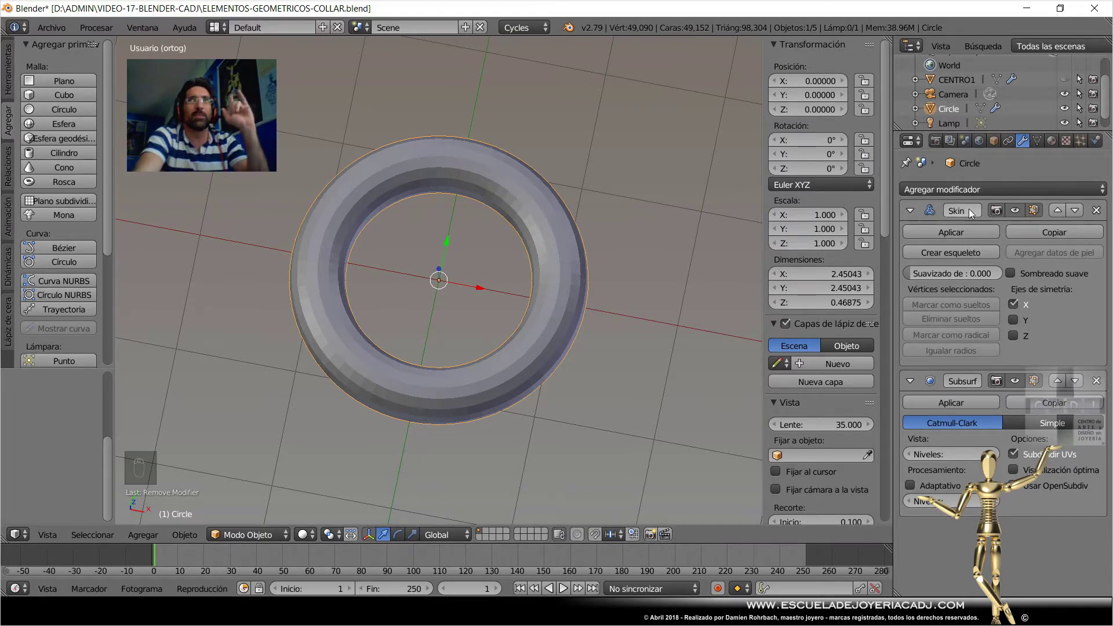
# Add a Decimate modifier at ratio 0.3 and a Wireframe below it, giving a faceted lattice ring.
pyautogui.moveTo(975, 196); pyautogui.dragTo(800, 429)
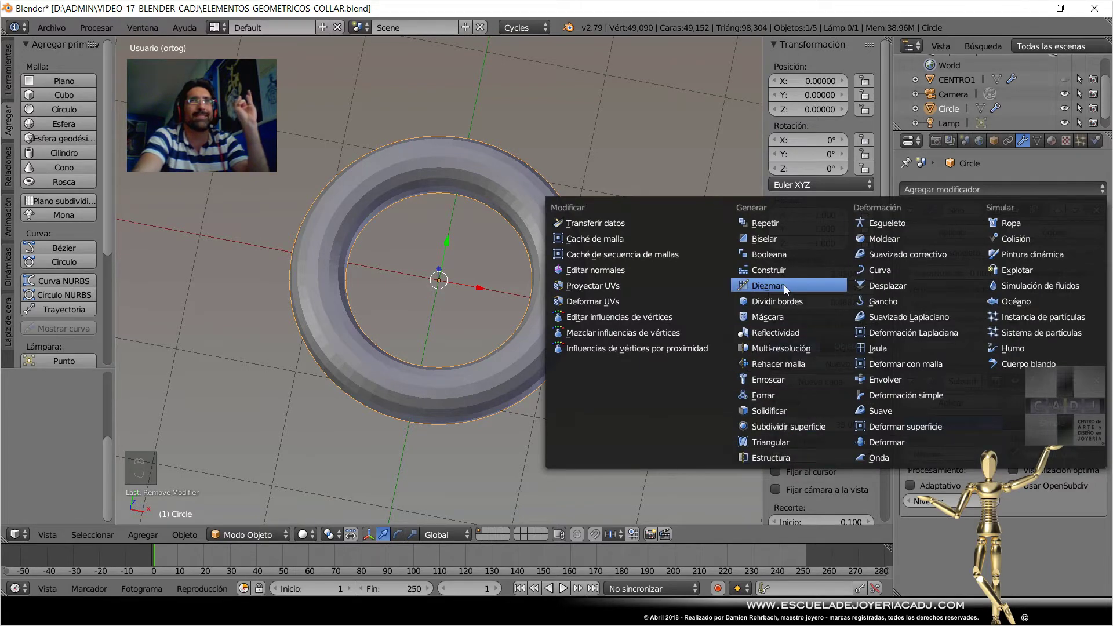
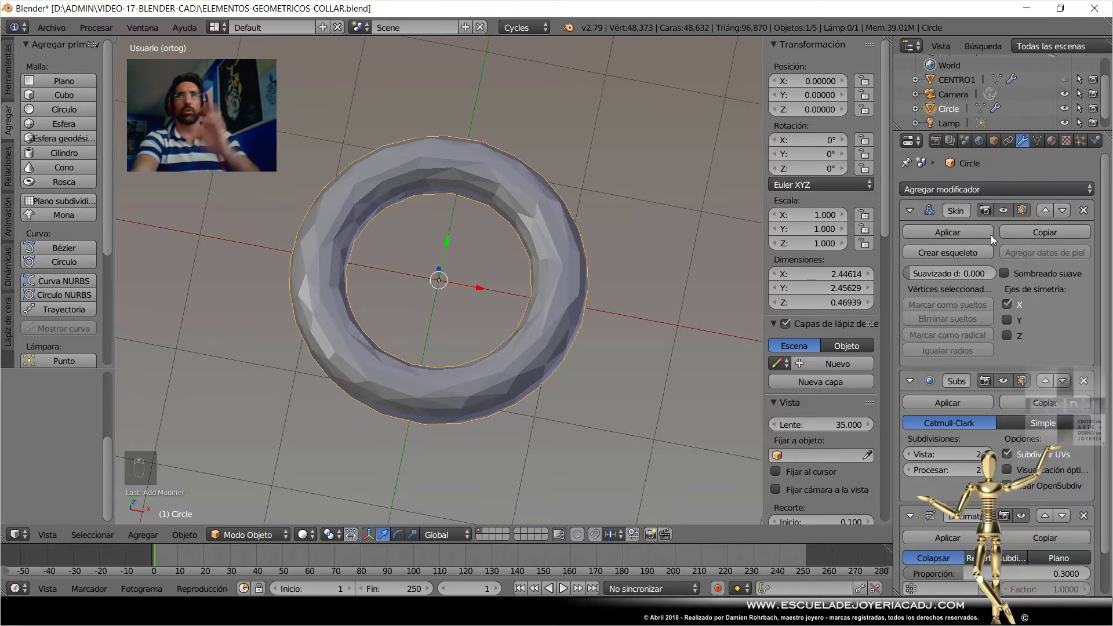
pyautogui.moveTo(967, 194); pyautogui.dragTo(772, 464)
pyautogui.moveTo(579, 379); pyautogui.dragTo(960, 475)
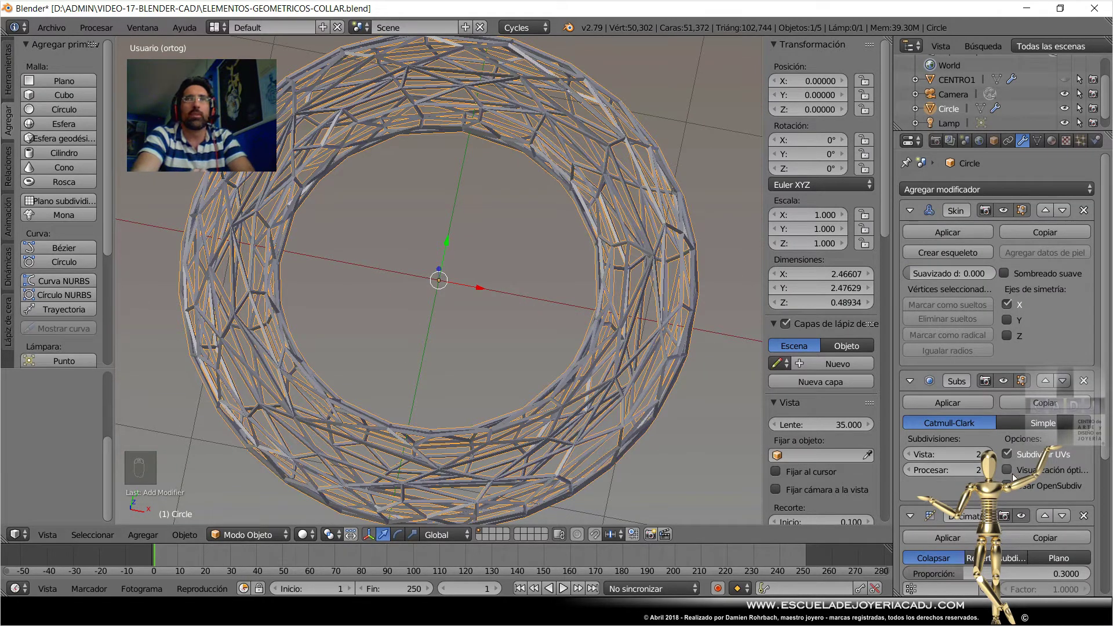
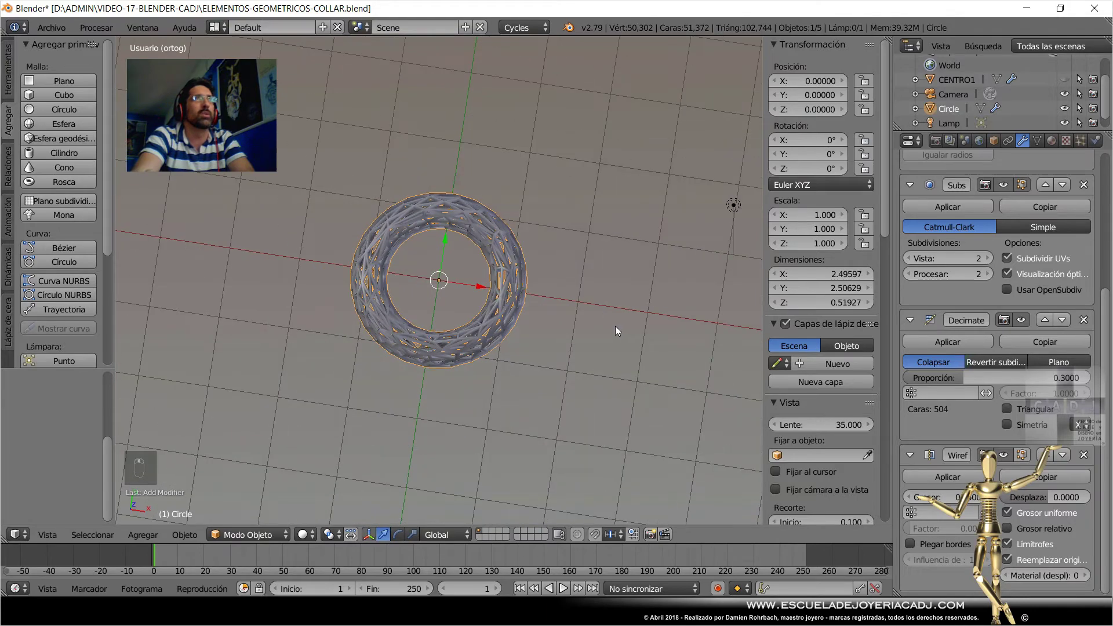
# Scale the lattice ring up to about 5.219 so it sits large beside the sphere.
pyautogui.press('s')
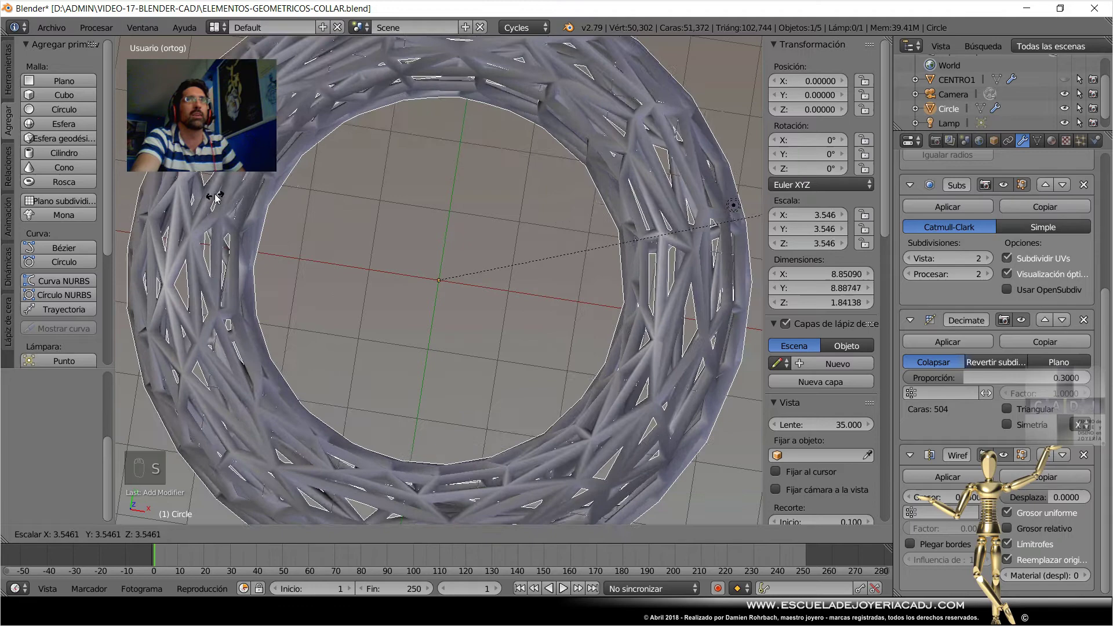
pyautogui.moveTo(409, 194); pyautogui.dragTo(511, 263)
pyautogui.moveTo(511, 263); pyautogui.dragTo(947, 406)
pyautogui.moveTo(991, 381); pyautogui.dragTo(514, 415)
# Lower the Decimate ratio to 0.2, enable Smooth Shading on Skin and set Subsurf View to 1.
pyautogui.moveTo(514, 416); pyautogui.dragTo(908, 477)
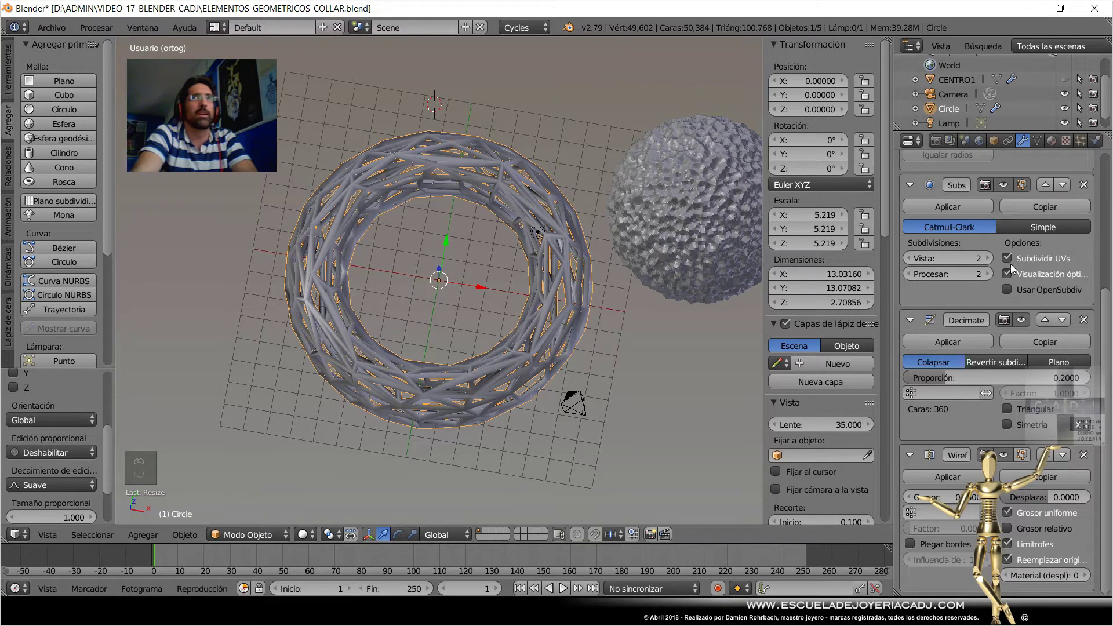
pyautogui.moveTo(992, 196); pyautogui.dragTo(494, 398)
pyautogui.moveTo(518, 326); pyautogui.dragTo(510, 288)
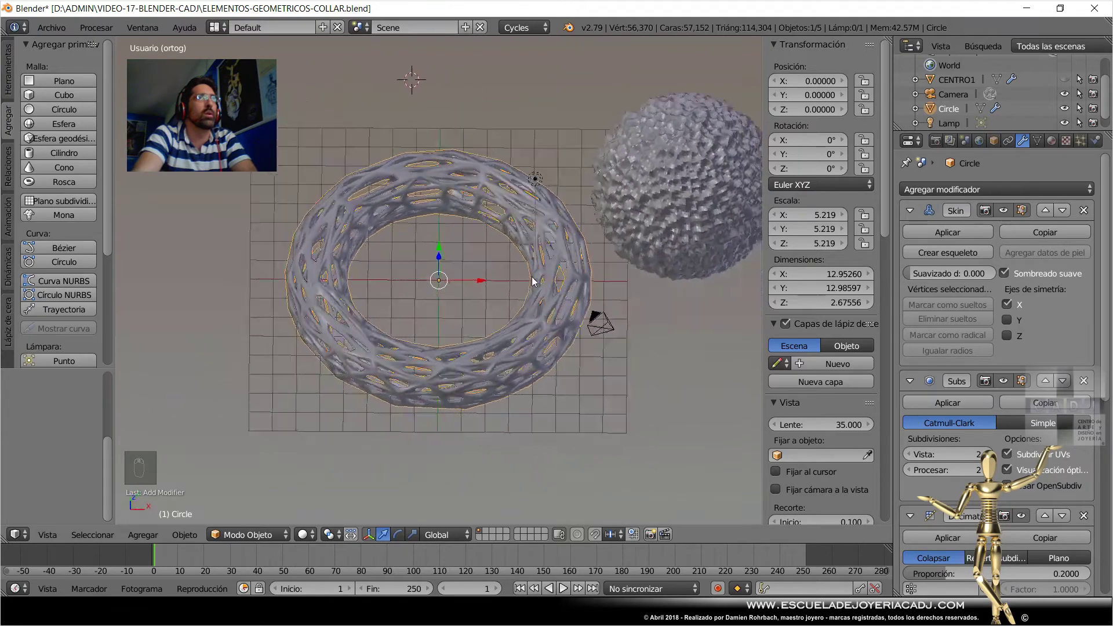
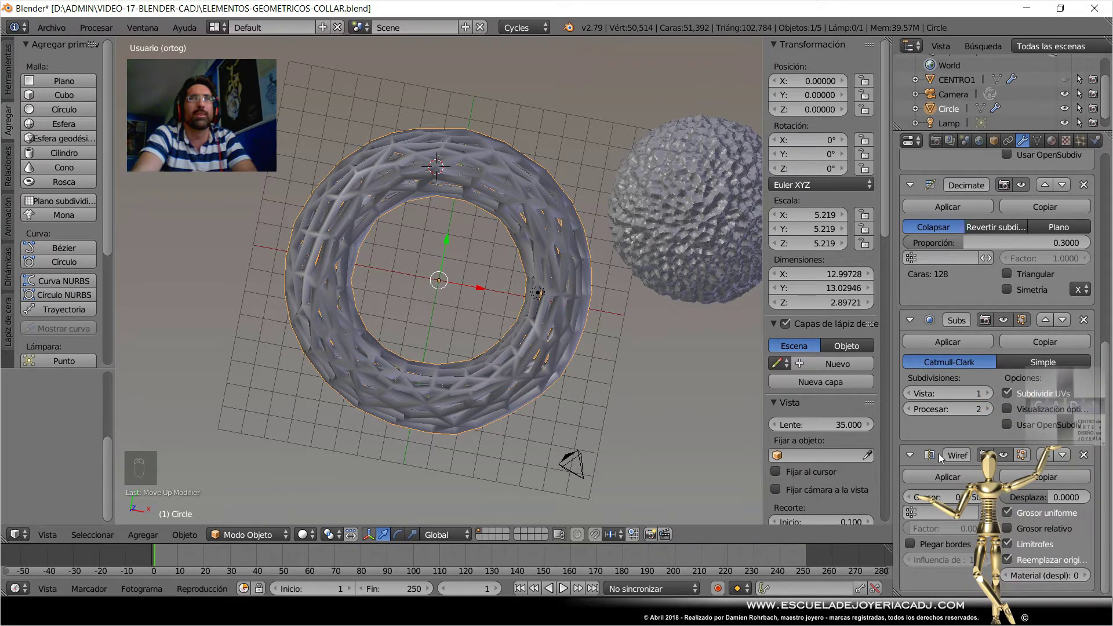
# Move Subsurf above Decimate in the ring's modifier stack.
pyautogui.scroll(3)
pyautogui.moveTo(523, 327); pyautogui.dragTo(927, 429)
pyautogui.scroll(3)
pyautogui.moveTo(1011, 330); pyautogui.dragTo(887, 410)
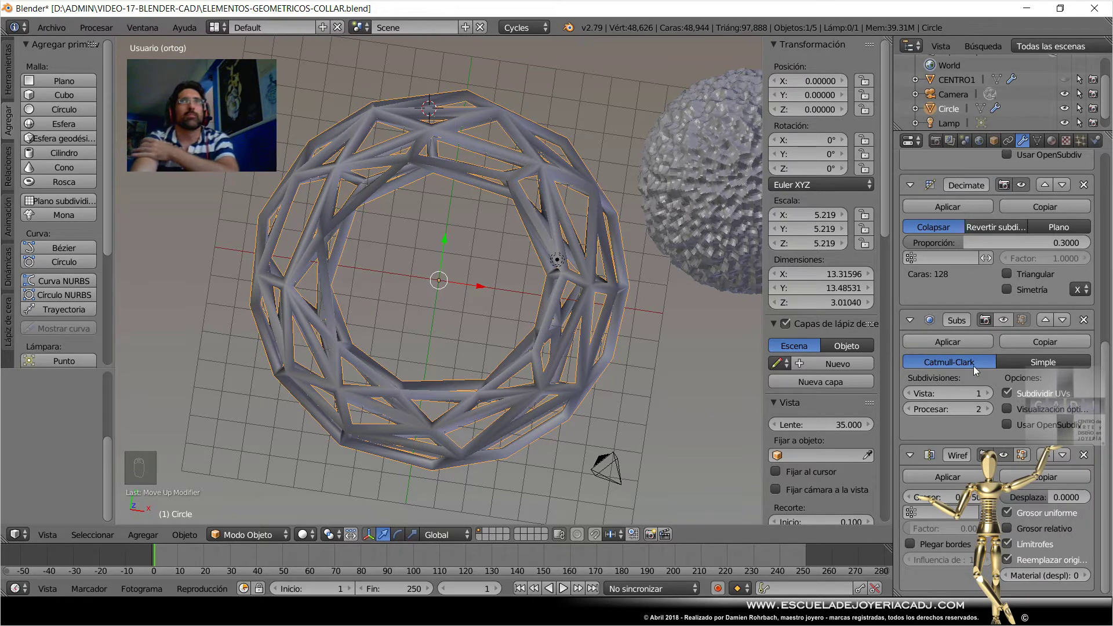
pyautogui.moveTo(1045, 387); pyautogui.dragTo(1087, 347)
# Set the Wireframe thickness to 0.075 to thicken the lattice bars.
pyautogui.moveTo(1088, 346); pyautogui.dragTo(949, 495)
pyautogui.moveTo(606, 369); pyautogui.dragTo(975, 279)
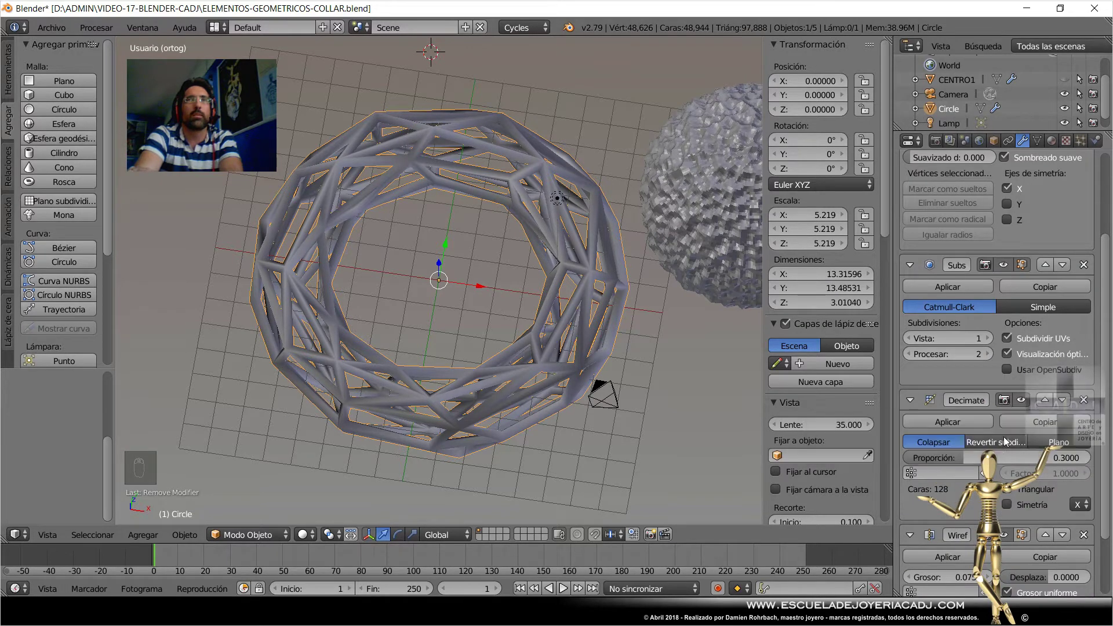
# Switch Decimate to Un-Subdivide with 1 iteration, giving a regular woven square lattice.
pyautogui.moveTo(1008, 442); pyautogui.dragTo(377, 396)
pyautogui.moveTo(457, 358); pyautogui.dragTo(904, 490)
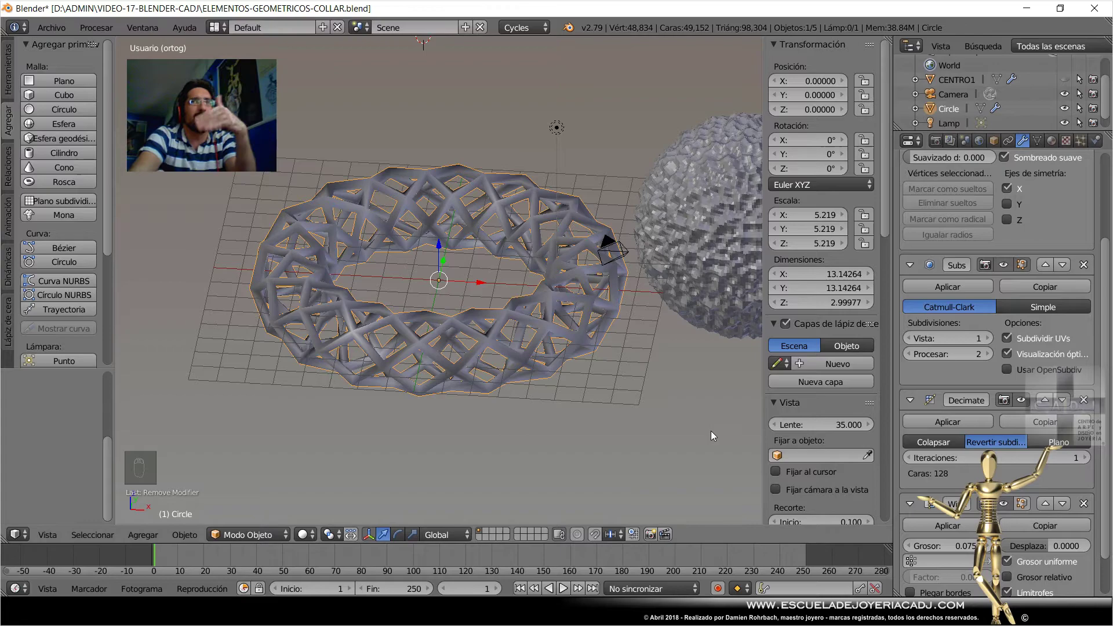
pyautogui.moveTo(1086, 462); pyautogui.dragTo(491, 238)
pyautogui.moveTo(528, 266); pyautogui.dragTo(510, 349)
pyautogui.rightClick(490, 239)
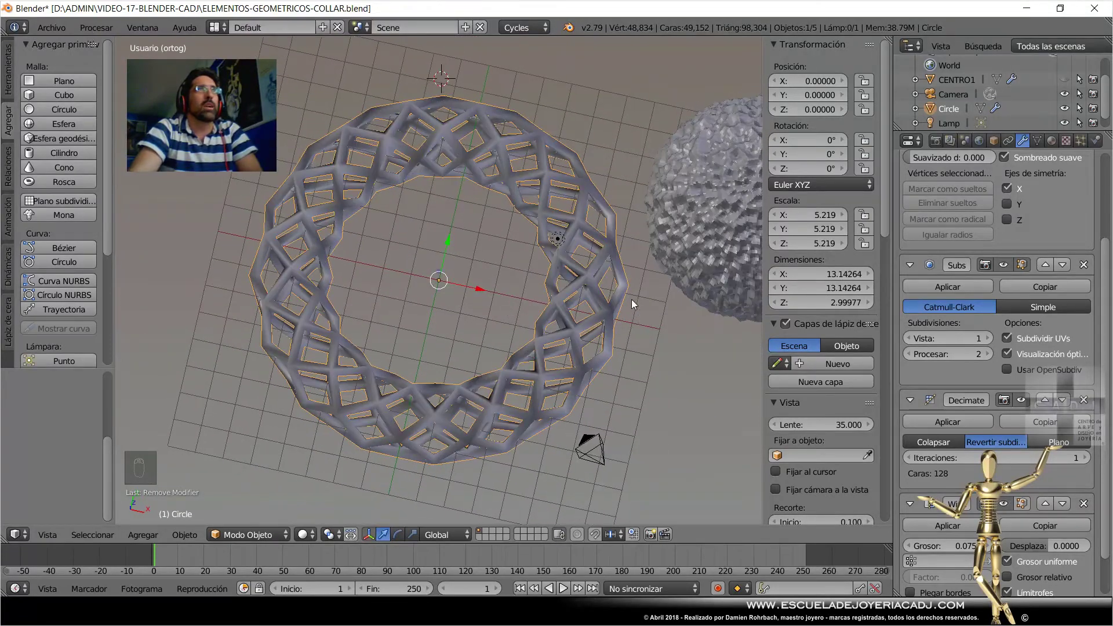
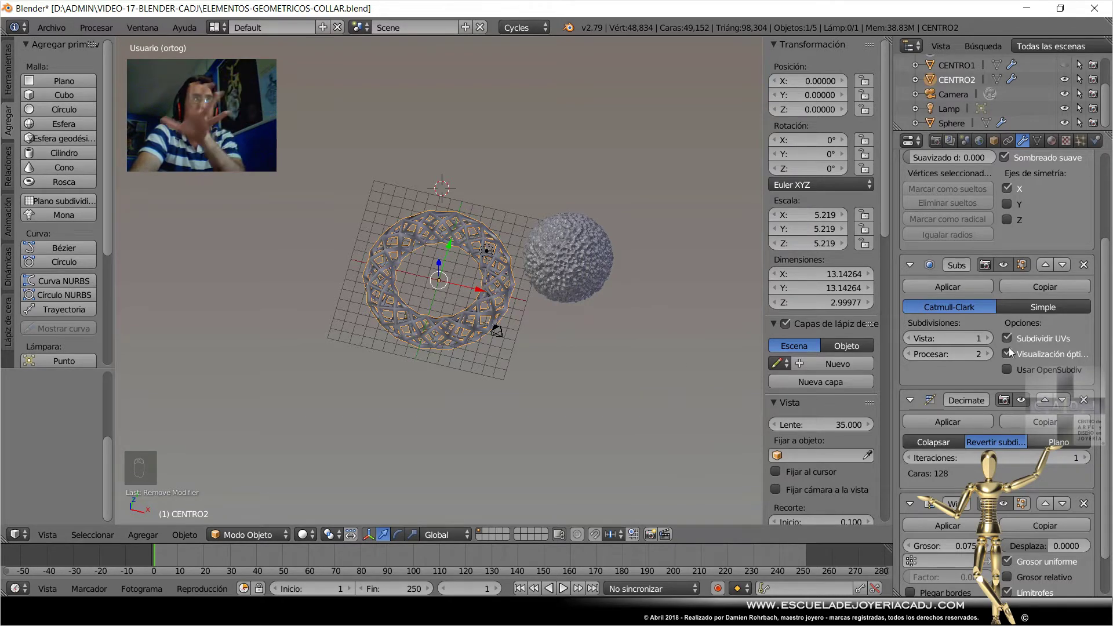
# Rename the woven ring CENTRO2 in the Outliner and duplicate it to move along Y.
pyautogui.moveTo(999, 292); pyautogui.dragTo(996, 364)
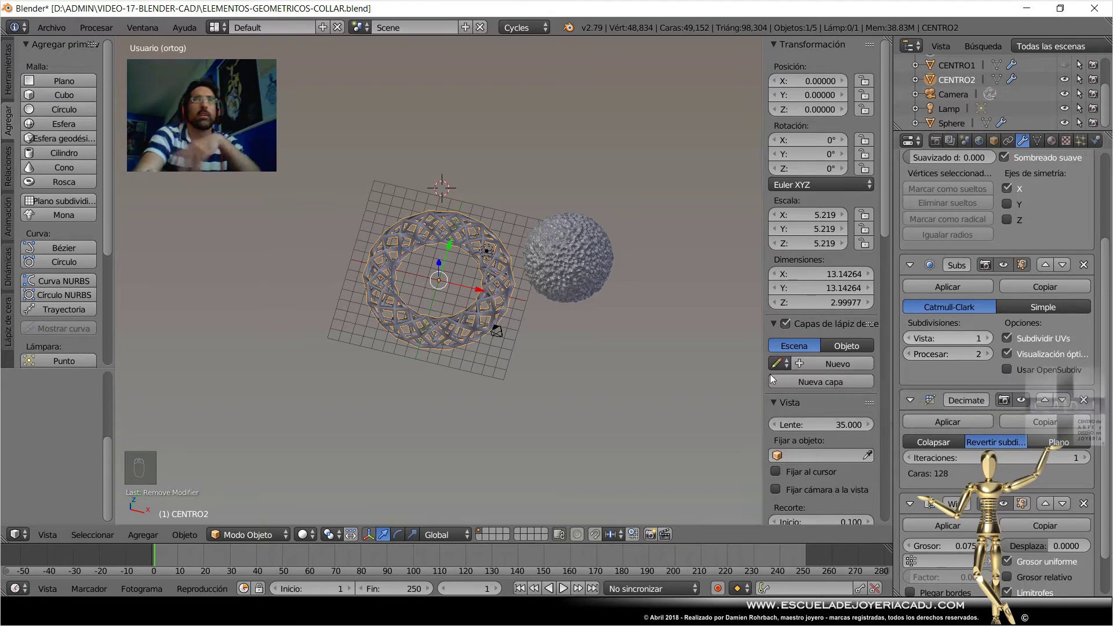
pyautogui.moveTo(669, 322); pyautogui.dragTo(651, 415)
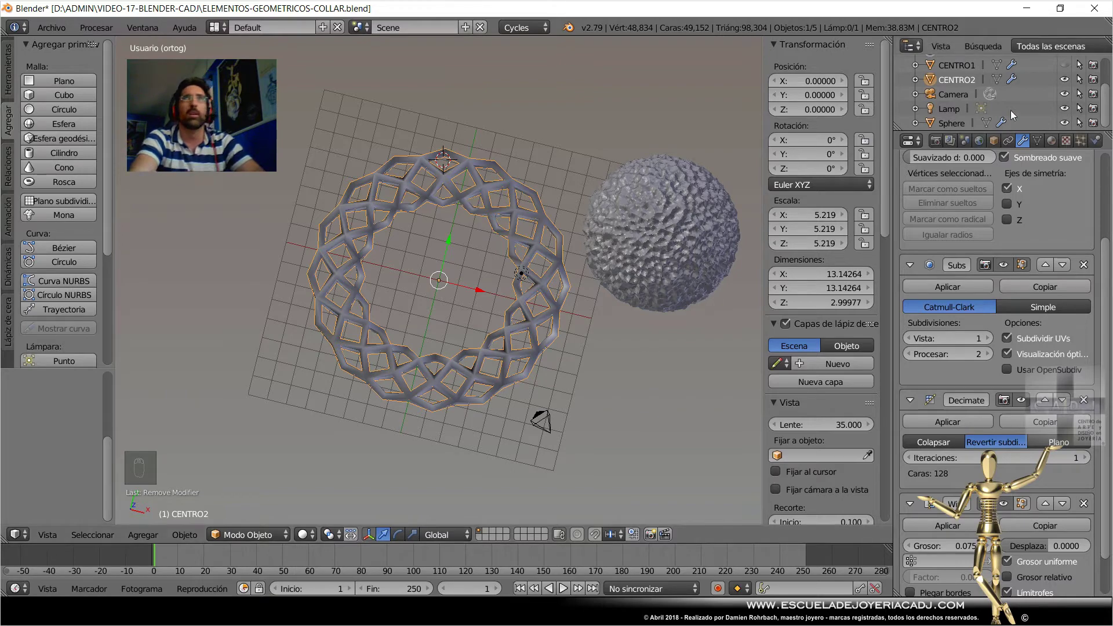
# Slide the duplicate ring down along Y and view the scene from the top.
pyautogui.moveTo(1067, 70); pyautogui.dragTo(476, 434)
pyautogui.middleClick(476, 434)
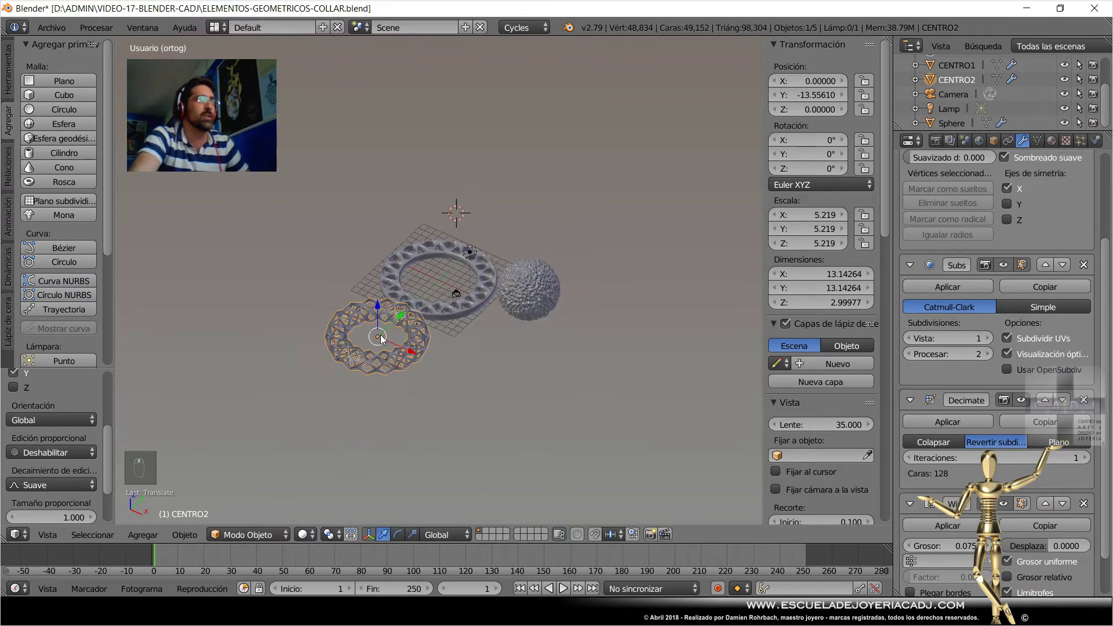
pyautogui.moveTo(338, 380); pyautogui.dragTo(457, 344)
pyautogui.press('KP_7')
# Scale the copied ring to about 10, roughly twice the original, and move it further down.
pyautogui.press('s')
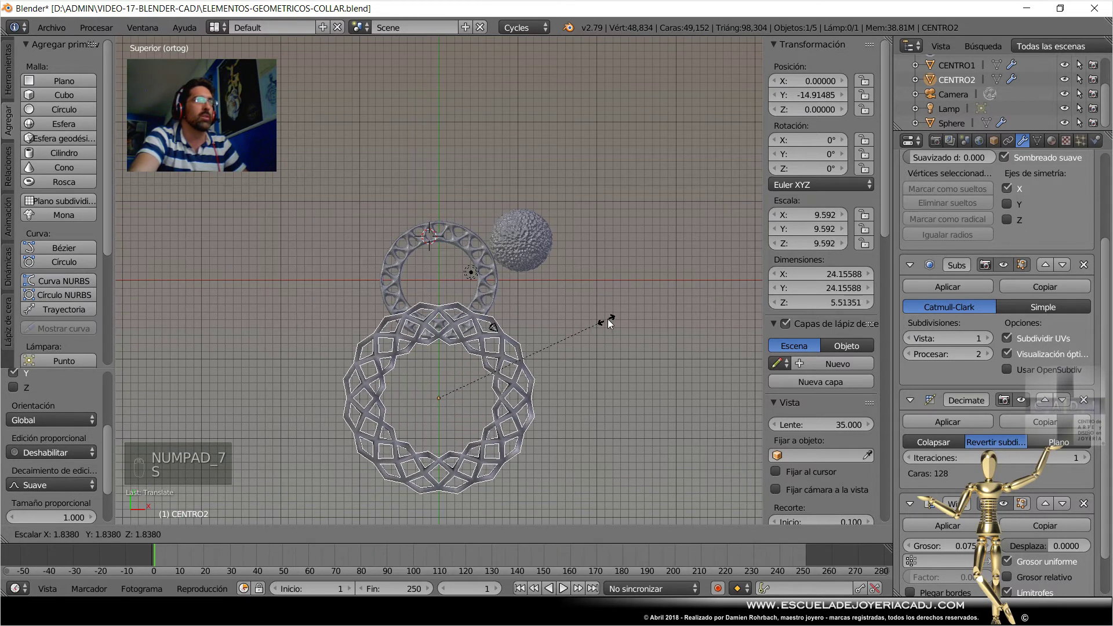
pyautogui.moveTo(444, 366); pyautogui.dragTo(574, 352)
pyautogui.press('ctrl+s')
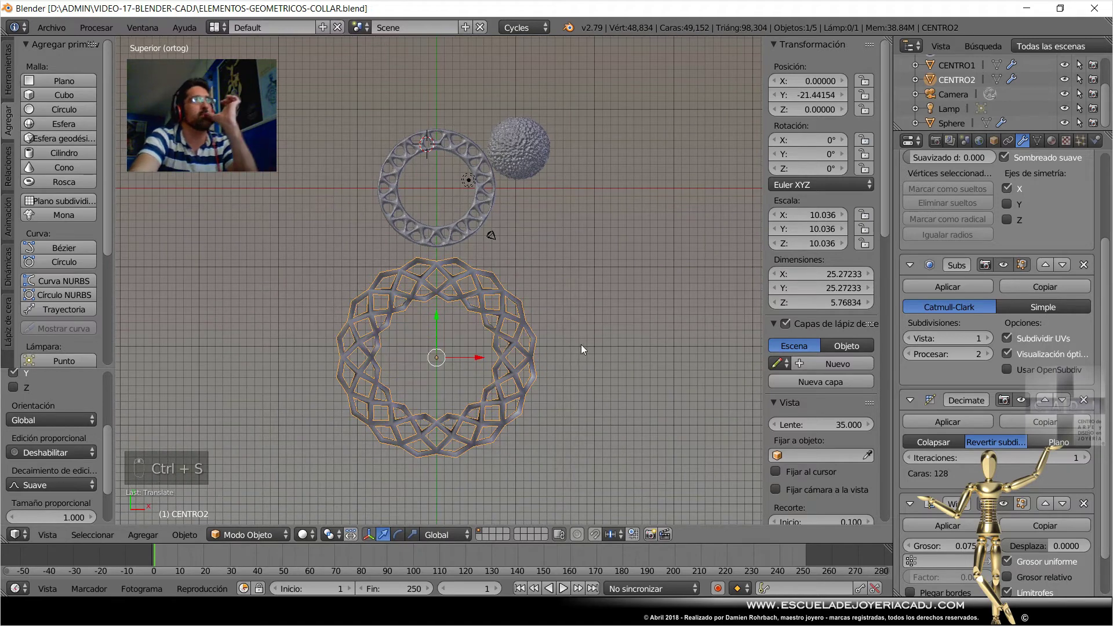
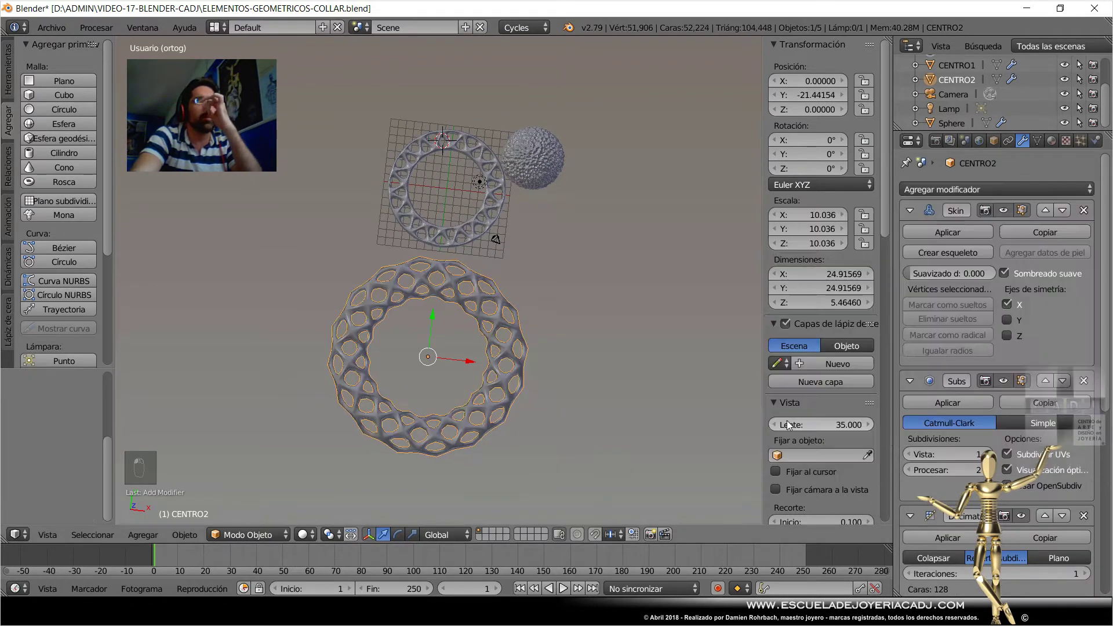
# Adjust CENTRO2's Decimate, Wireframe and Subdivision settings so the lattice becomes angular and flat-shaded.
pyautogui.moveTo(484, 384); pyautogui.dragTo(471, 371)
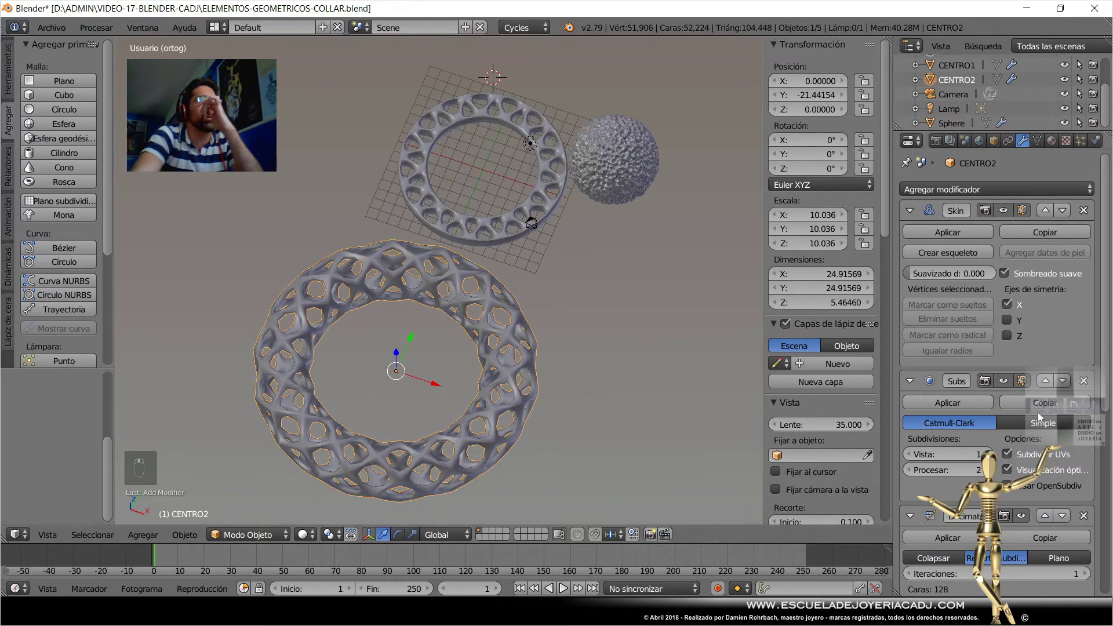
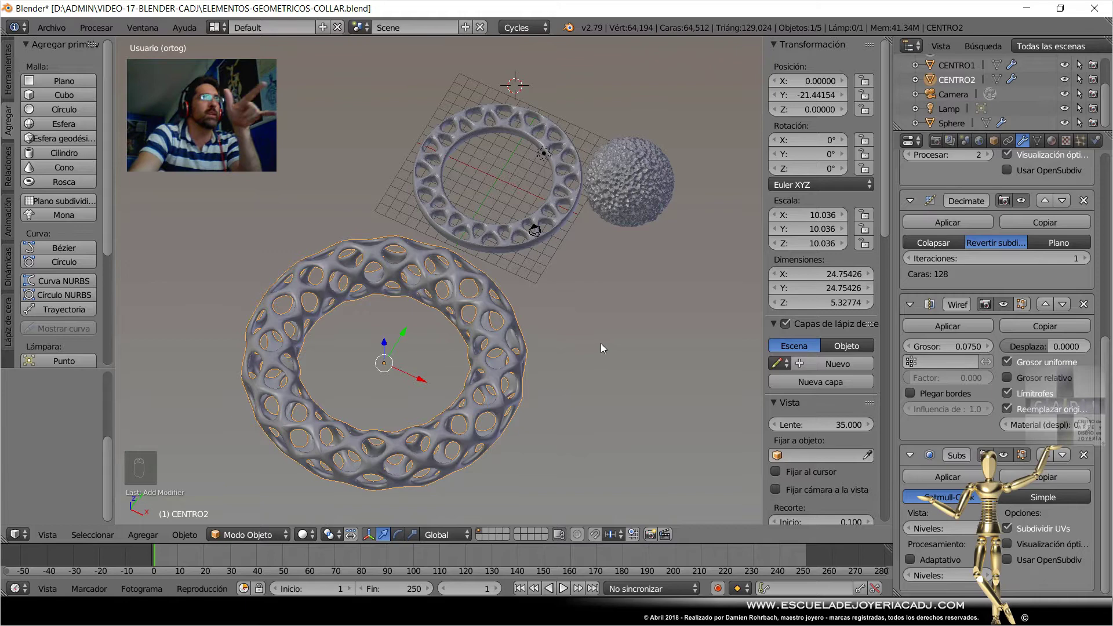
pyautogui.moveTo(1006, 458); pyautogui.dragTo(1009, 276)
pyautogui.moveTo(1013, 352); pyautogui.dragTo(588, 380)
pyautogui.moveTo(1009, 276); pyautogui.dragTo(588, 381)
# Inspect the torus from several angles and settle on a straight-on view.
pyautogui.rightClick(587, 362)
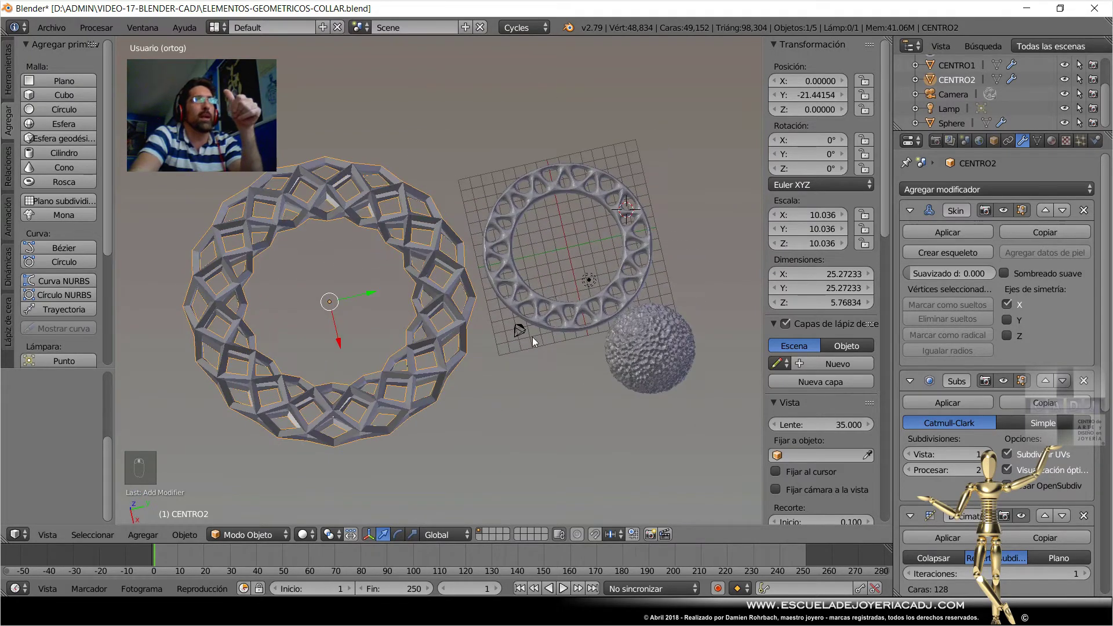
pyautogui.moveTo(522, 272); pyautogui.dragTo(499, 381)
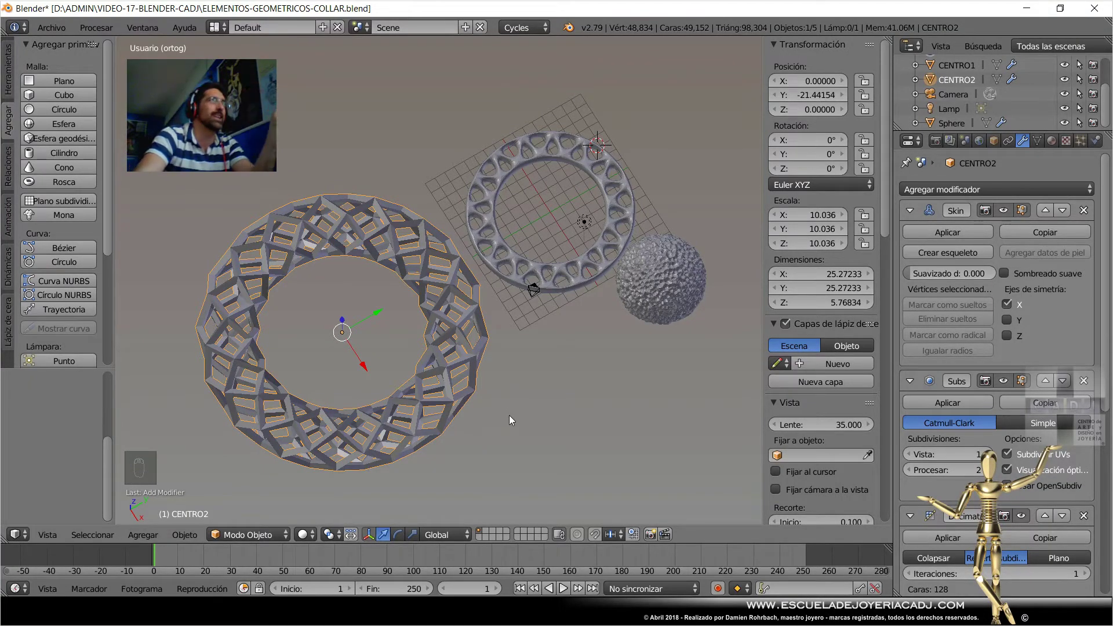
pyautogui.moveTo(511, 369); pyautogui.dragTo(531, 383)
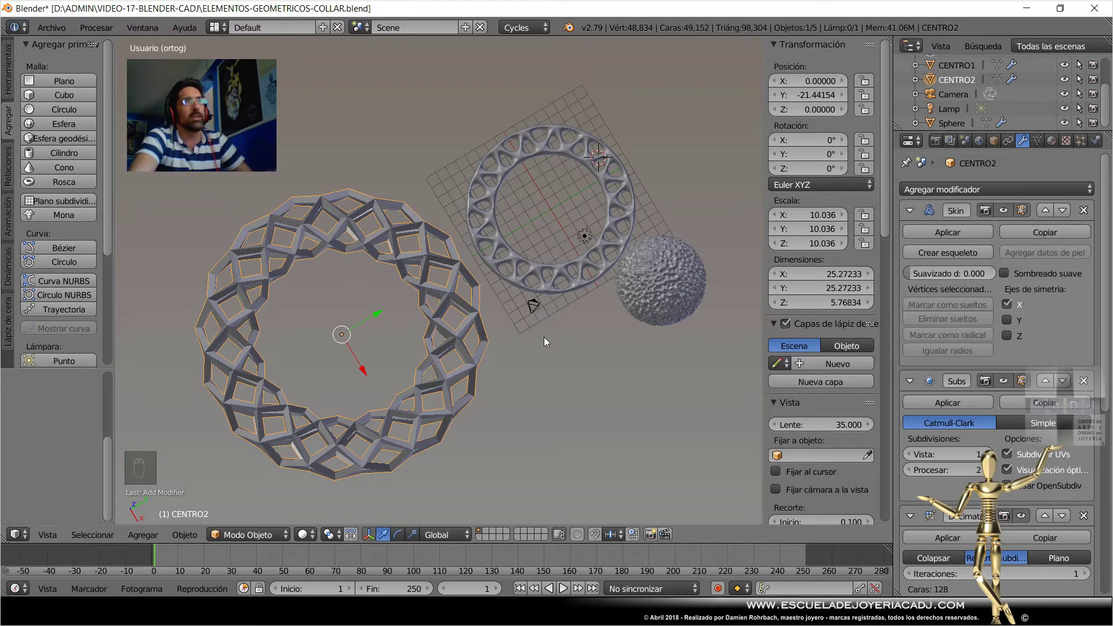
pyautogui.press('ctrl+s')
pyautogui.moveTo(495, 281); pyautogui.dragTo(590, 315)
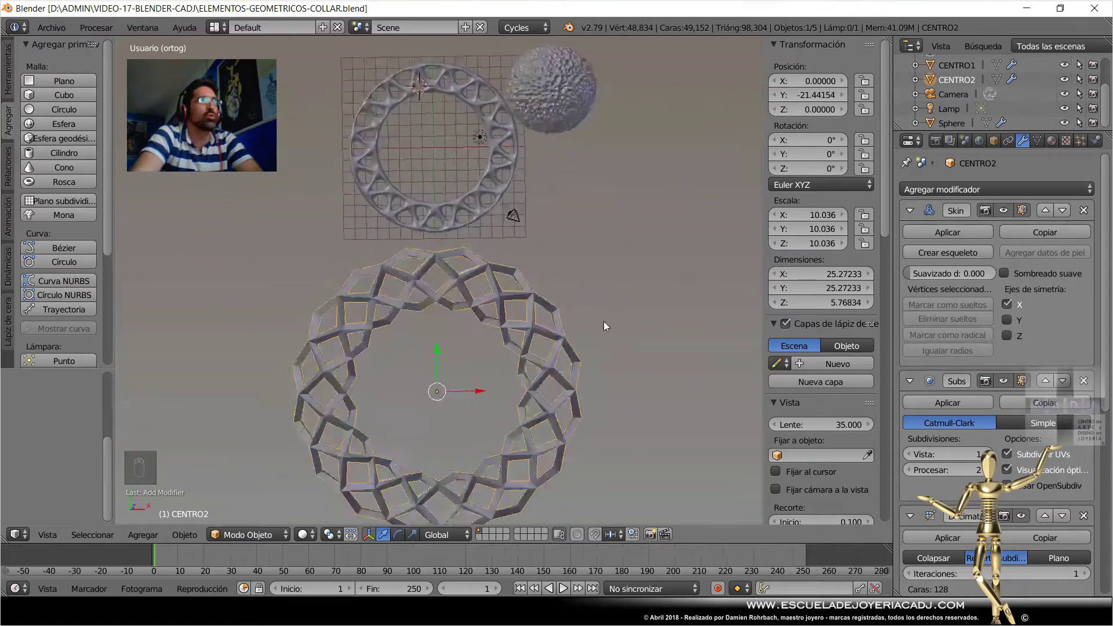
# Add a UV Sphere, Sphere.001, beside the textured bead and size it to about 4.9 across.
pyautogui.moveTo(599, 327); pyautogui.dragTo(537, 130)
pyautogui.moveTo(537, 131); pyautogui.dragTo(39, 105)
pyautogui.press('g')
pyautogui.moveTo(591, 112); pyautogui.dragTo(552, 97)
pyautogui.press('s')
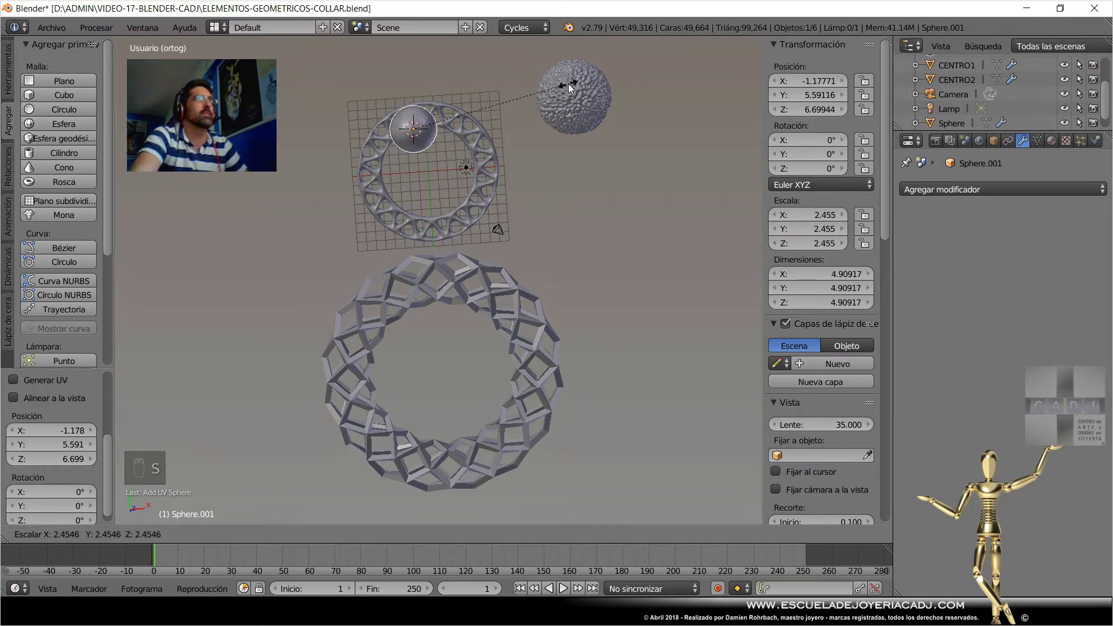
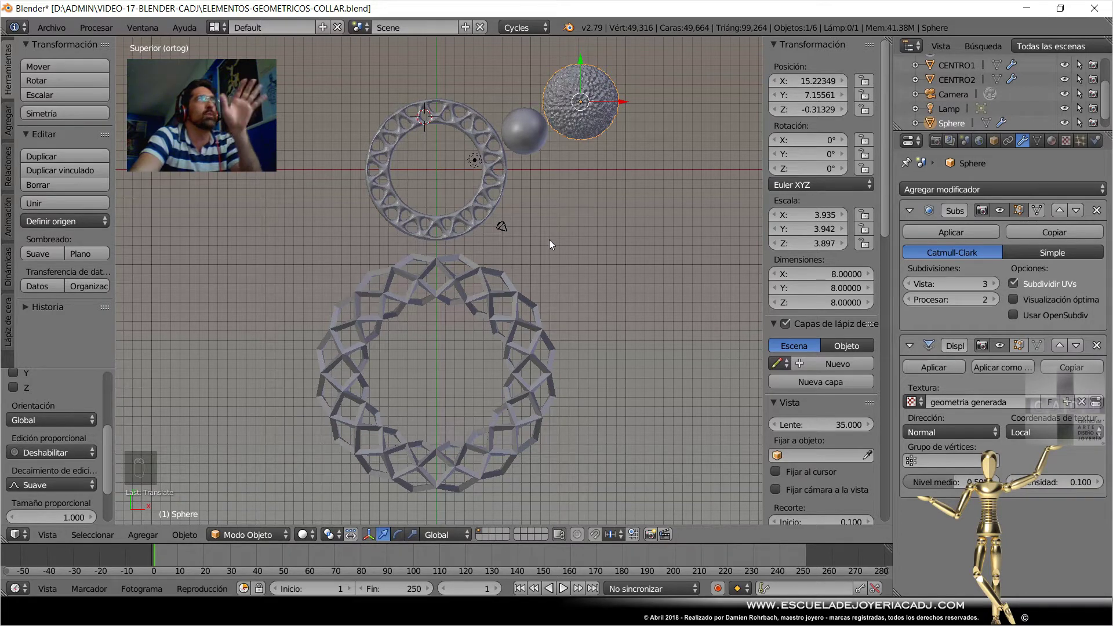
# Duplicate the smooth bead as Sphere.002 and place it between the pierced ring and the lattice torus.
pyautogui.moveTo(549, 144); pyautogui.dragTo(653, 117)
pyautogui.press('shift+d')
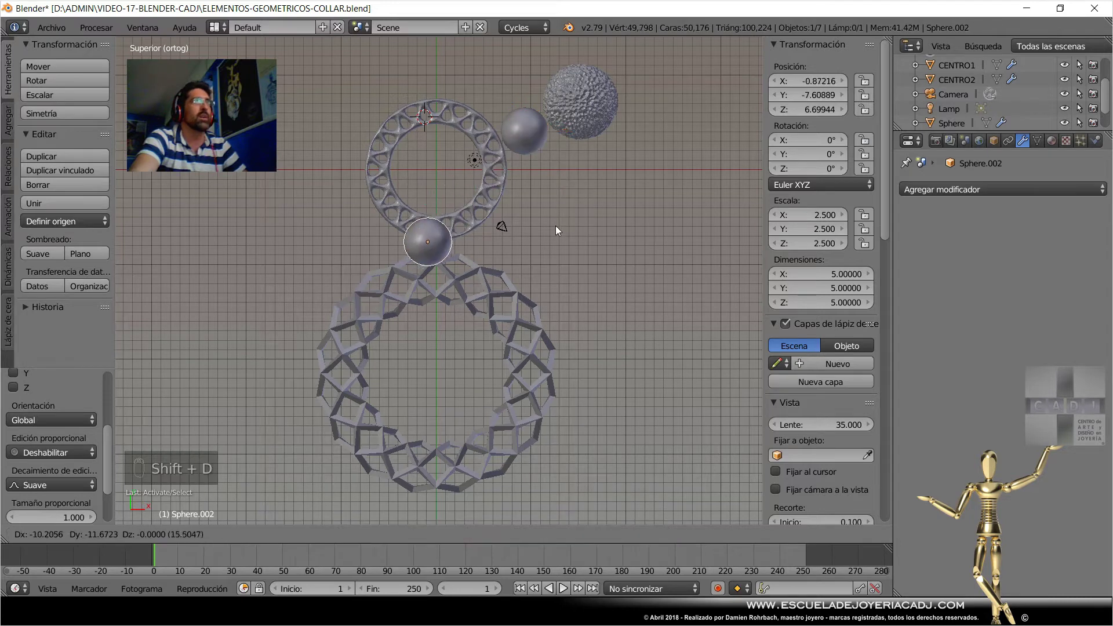
pyautogui.moveTo(584, 217); pyautogui.dragTo(441, 133)
pyautogui.moveTo(530, 143); pyautogui.dragTo(558, 274)
pyautogui.middleClick(513, 224)
pyautogui.moveTo(808, 113); pyautogui.dragTo(471, 179)
pyautogui.rightClick(471, 180)
pyautogui.press('KP_7')
# Lower the larger woven ring to Y -25.4 and adjust the beads' spacing along the chain.
pyautogui.rightClick(442, 133)
pyautogui.moveTo(439, 143); pyautogui.dragTo(448, 276)
pyautogui.rightClick(488, 290)
pyautogui.rightClick(449, 277)
pyautogui.moveTo(443, 340); pyautogui.dragTo(614, 299)
pyautogui.rightClick(442, 335)
pyautogui.moveTo(614, 300); pyautogui.dragTo(566, 324)
pyautogui.press('ctrl+s')
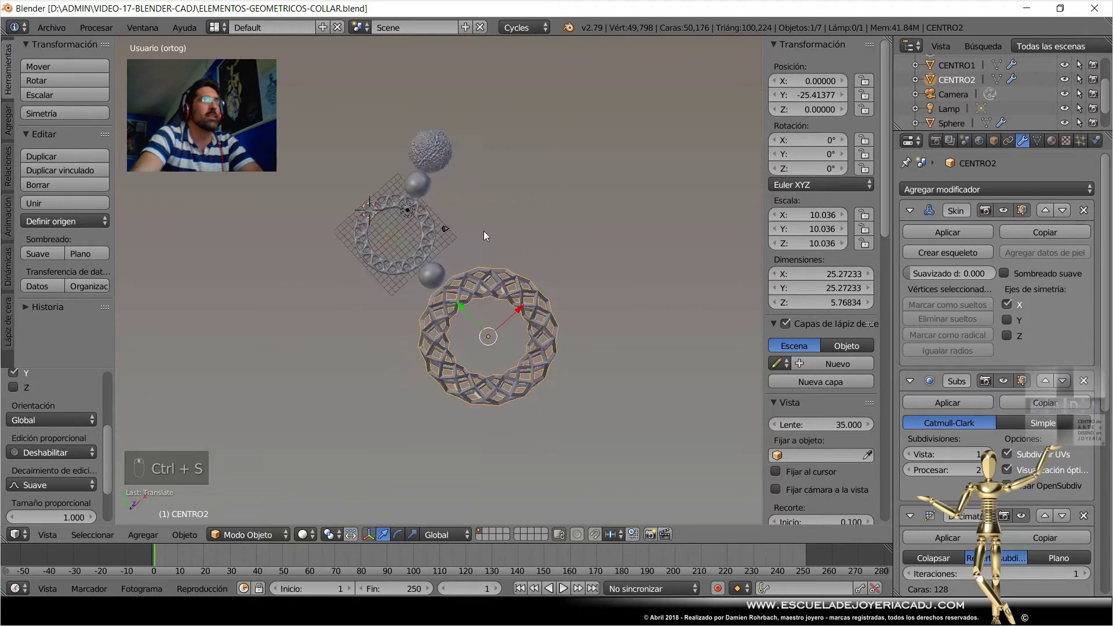
# Orbit and zoom around the rings and beads to review the chain.
pyautogui.moveTo(614, 239); pyautogui.dragTo(632, 328)
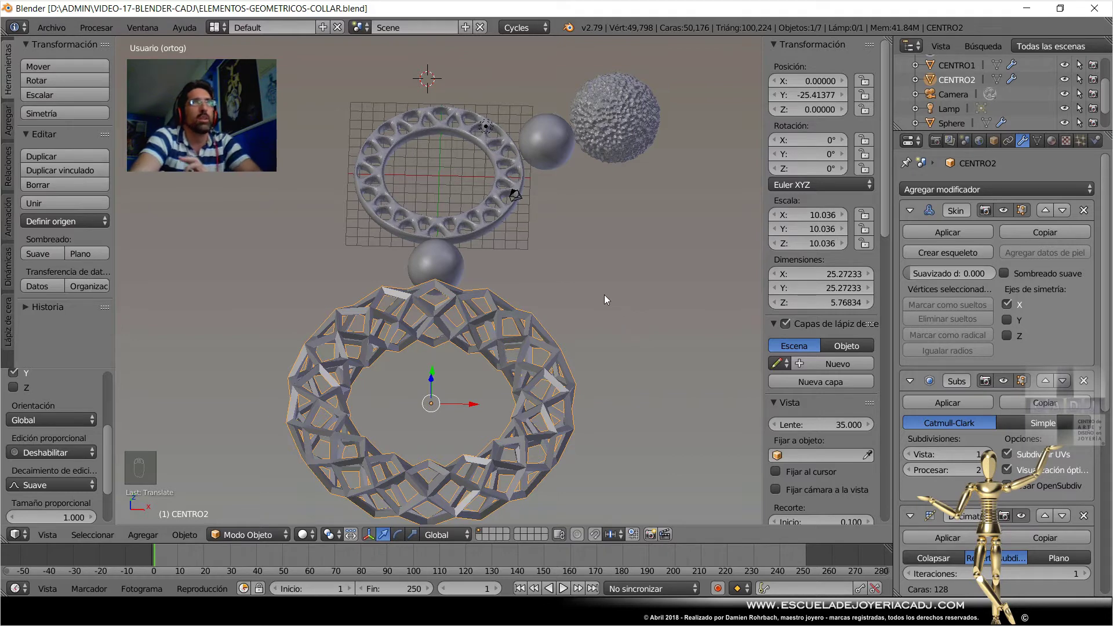
pyautogui.moveTo(606, 312); pyautogui.dragTo(623, 305)
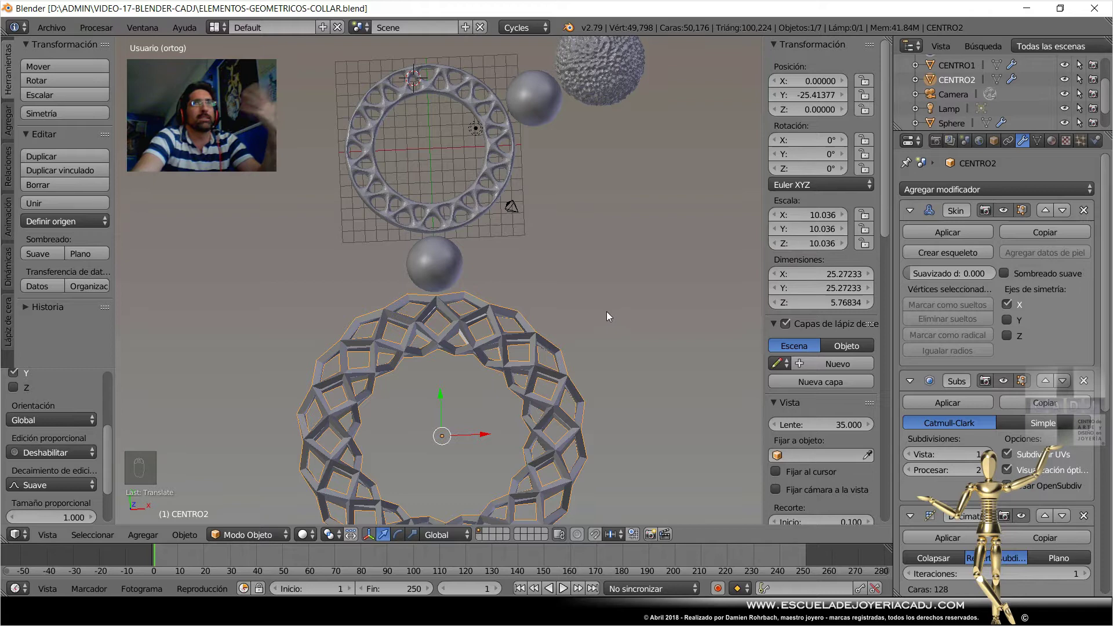
pyautogui.moveTo(627, 313); pyautogui.dragTo(632, 304)
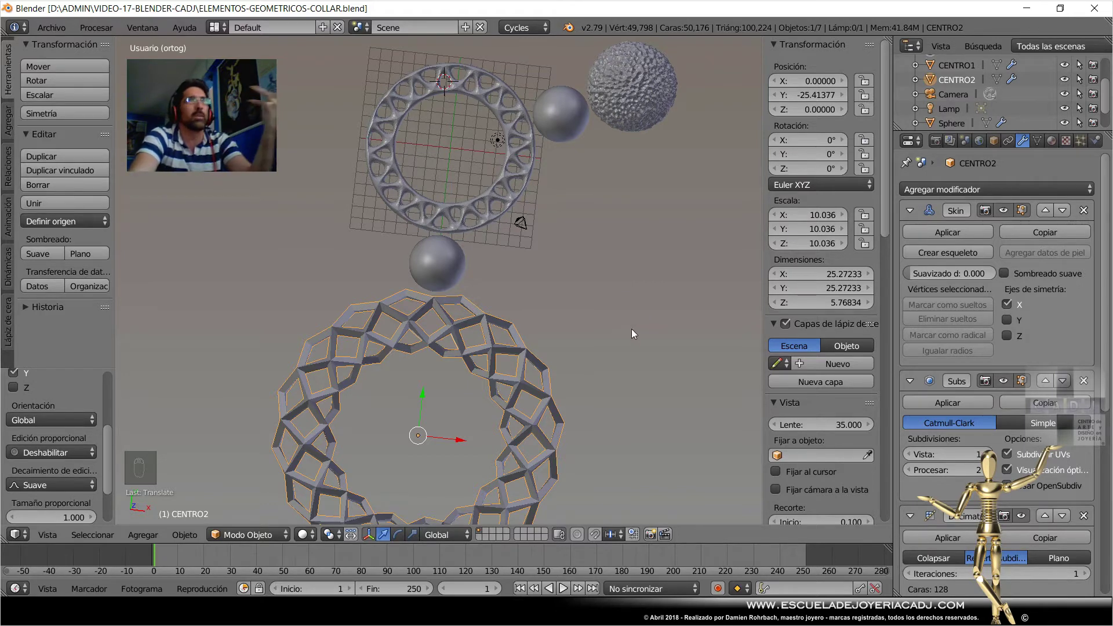
pyautogui.moveTo(586, 322); pyautogui.dragTo(604, 318)
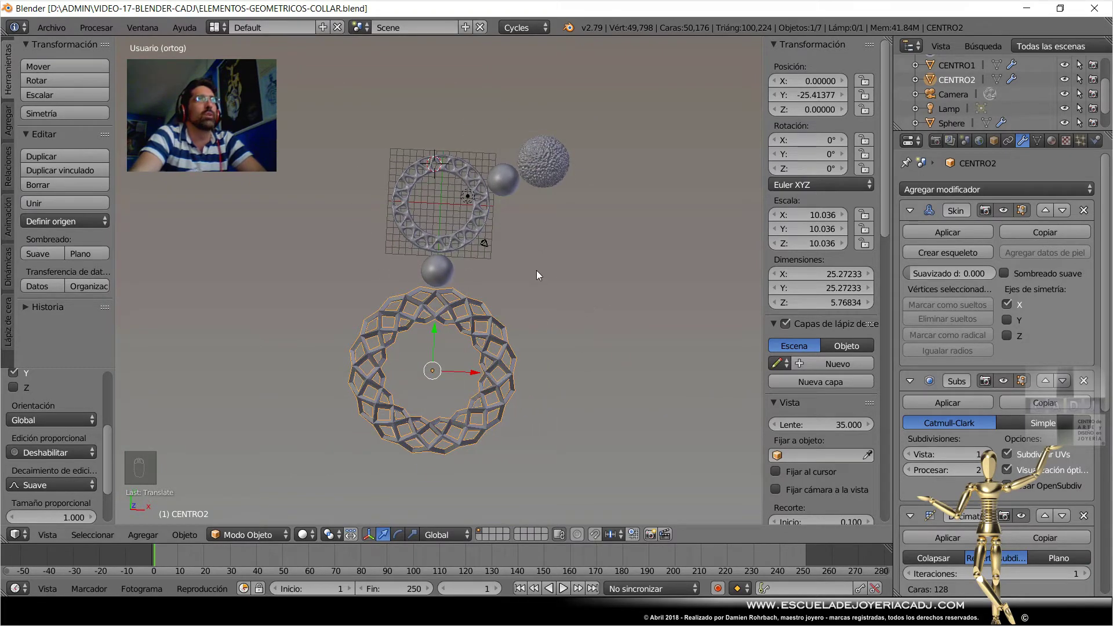
# Duplicate a smooth bead as Sphere.003 and place it past the textured sphere.
pyautogui.rightClick(514, 191)
pyautogui.press('KP_7')
pyautogui.rightClick(513, 240)
# Duplicate the bead (Shift+D), position the copy beside the textured sphere and save the file.
pyautogui.moveTo(538, 260); pyautogui.dragTo(517, 356)
pyautogui.press('shift+d')
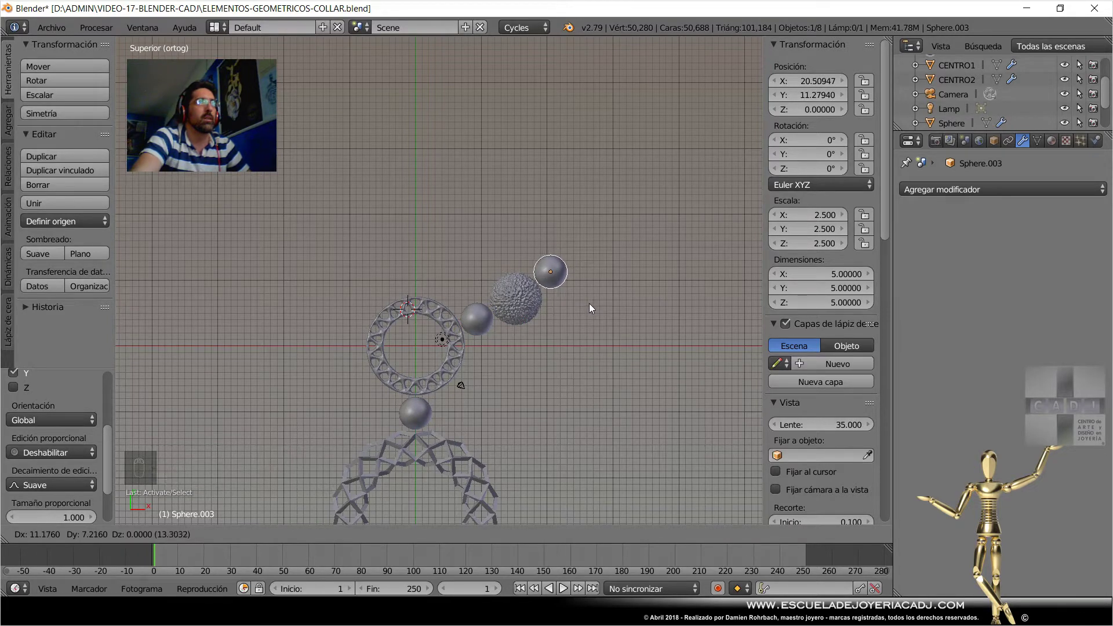
pyautogui.moveTo(594, 308); pyautogui.dragTo(457, 461)
pyautogui.press('ctrl+s')
pyautogui.moveTo(456, 462); pyautogui.dragTo(591, 404)
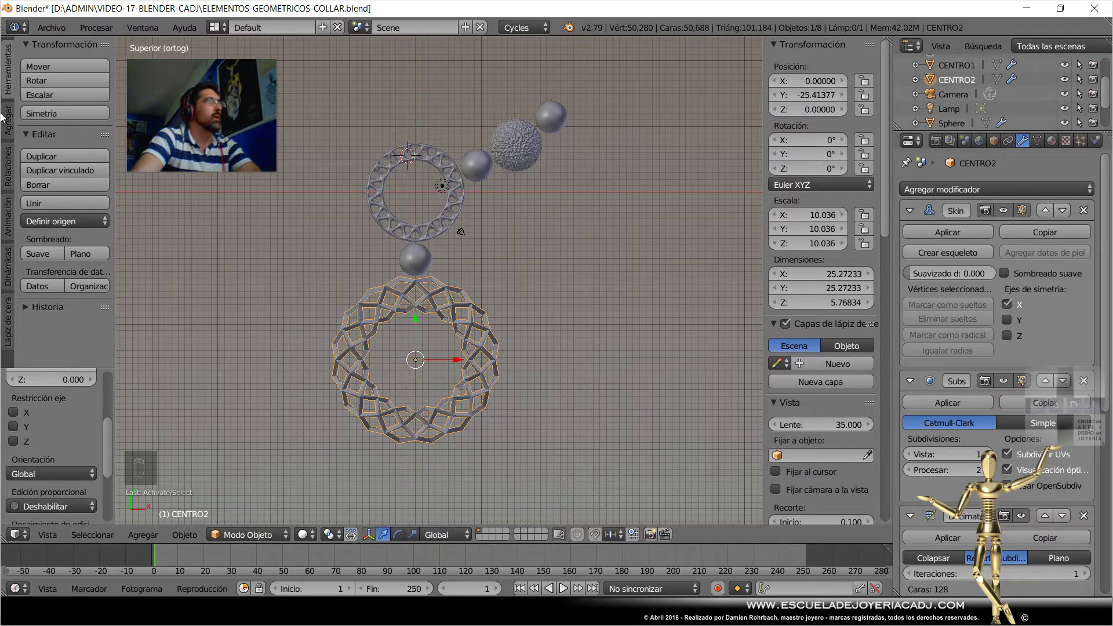
# Scale and move the selected object into place near the rings using the Create tab tools.
pyautogui.moveTo(10, 119); pyautogui.dragTo(62, 331)
pyautogui.moveTo(60, 195); pyautogui.dragTo(72, 311)
pyautogui.moveTo(63, 317); pyautogui.dragTo(550, 178)
pyautogui.press('s')
pyautogui.moveTo(582, 194); pyautogui.dragTo(1046, 150)
pyautogui.press('g')
pyautogui.moveTo(1042, 148); pyautogui.dragTo(745, 170)
# Add a 3×3×3 Lattice scaled about 9.7, select CENTRO2 and bring up its Add Modifier list.
pyautogui.moveTo(811, 88); pyautogui.dragTo(543, 263)
pyautogui.moveTo(483, 320); pyautogui.dragTo(986, 189)
pyautogui.moveTo(1031, 146); pyautogui.dragTo(874, 213)
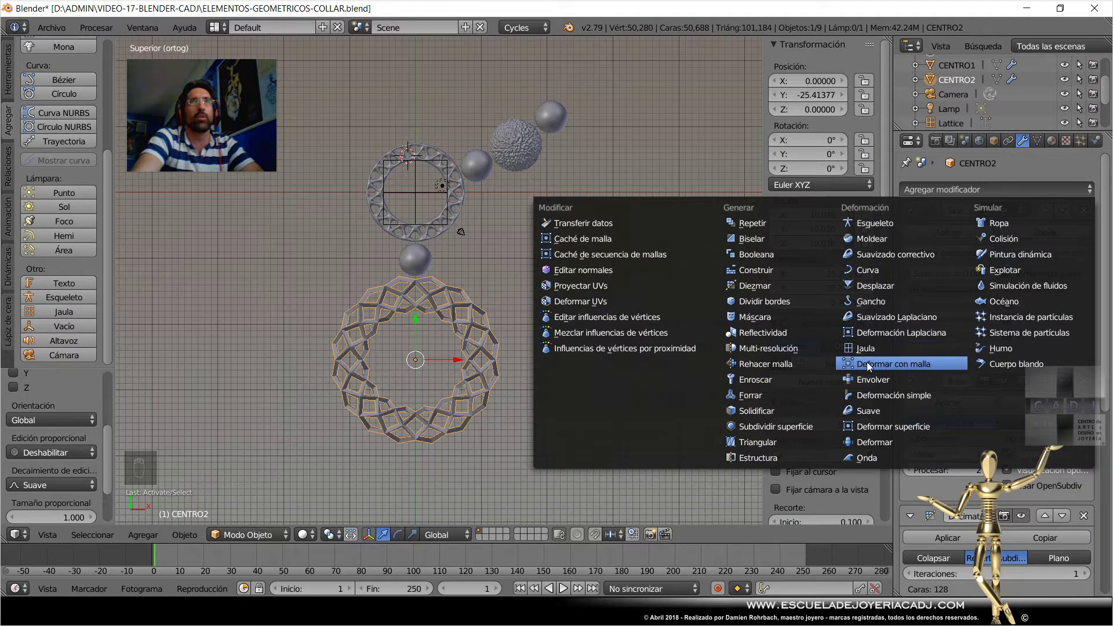
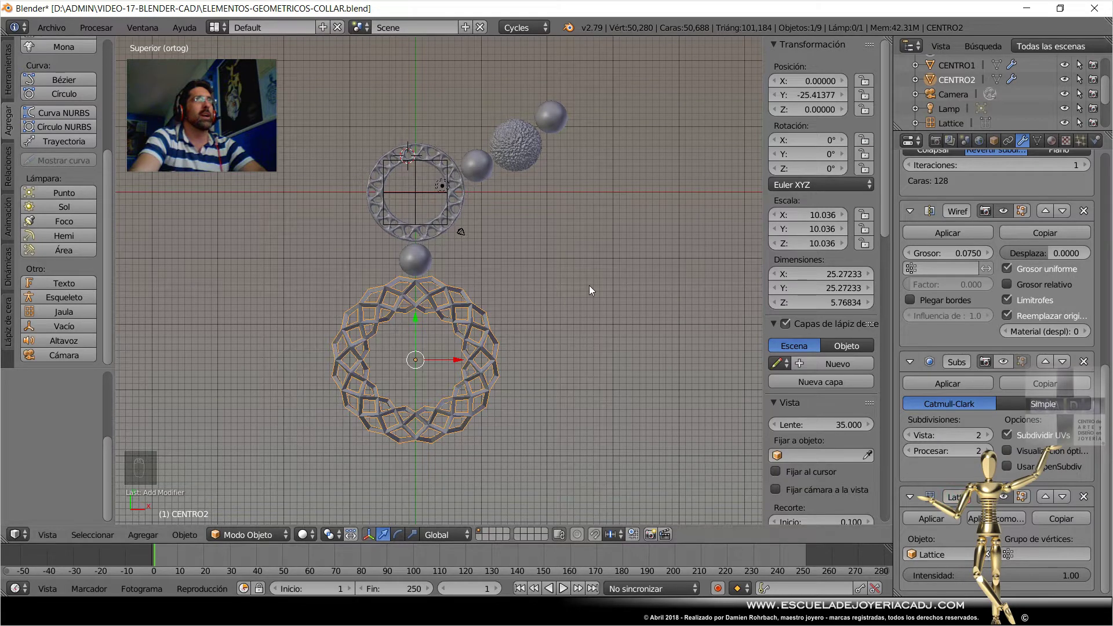
# Select the Lattice object so its points can be edited for the torus deformation.
pyautogui.moveTo(416, 202); pyautogui.dragTo(506, 256)
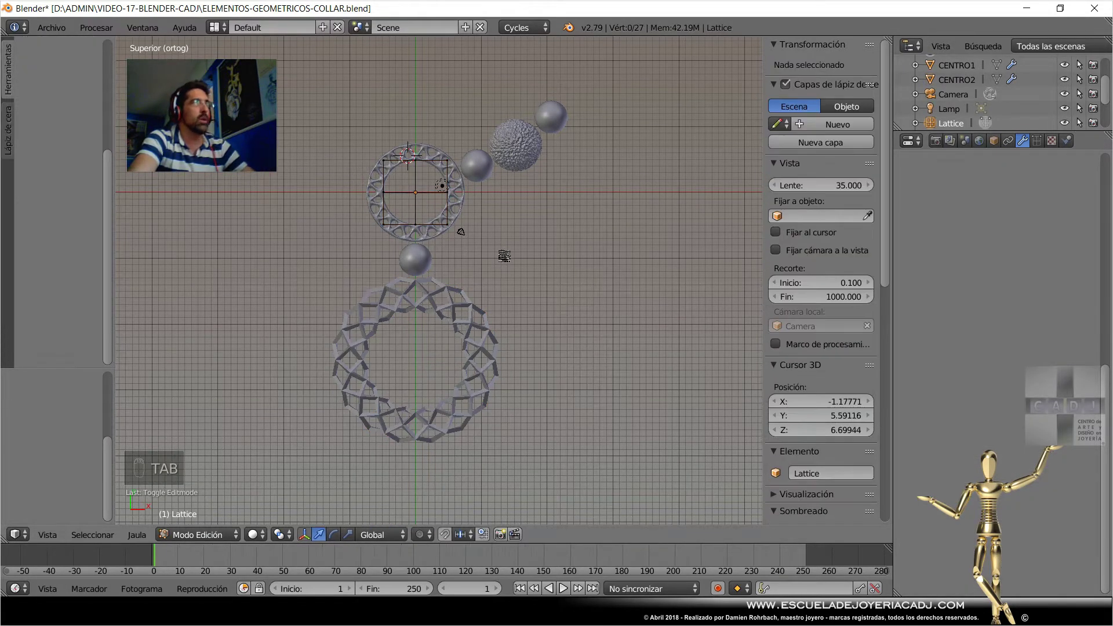
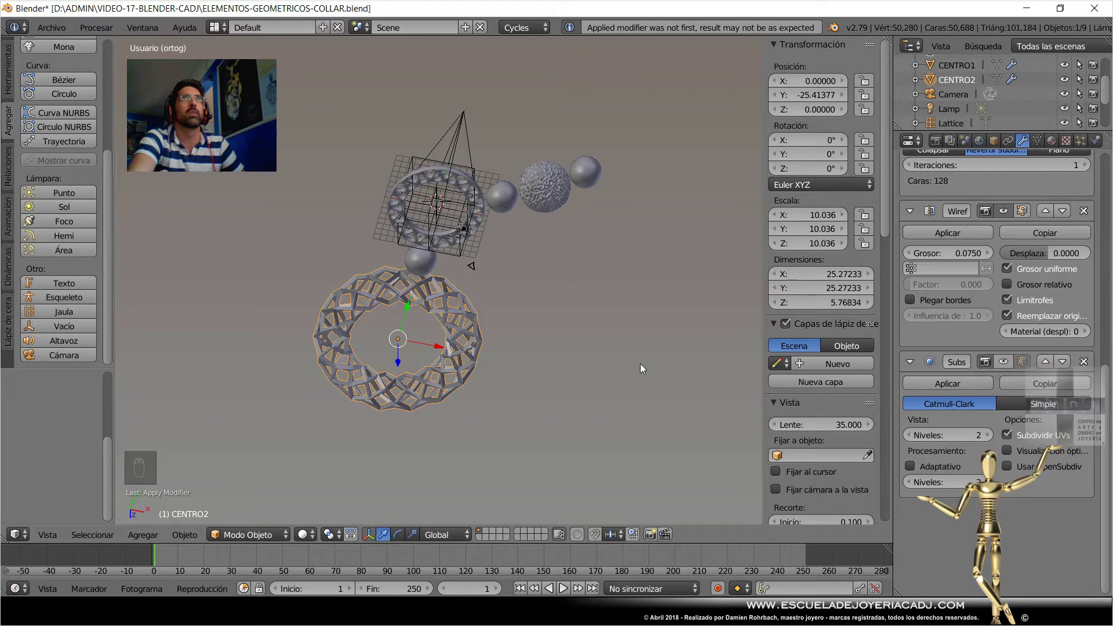
# Undo the premature modifier apply and the collapsed scale change on CENTRO2.
pyautogui.press('ctrl+z')
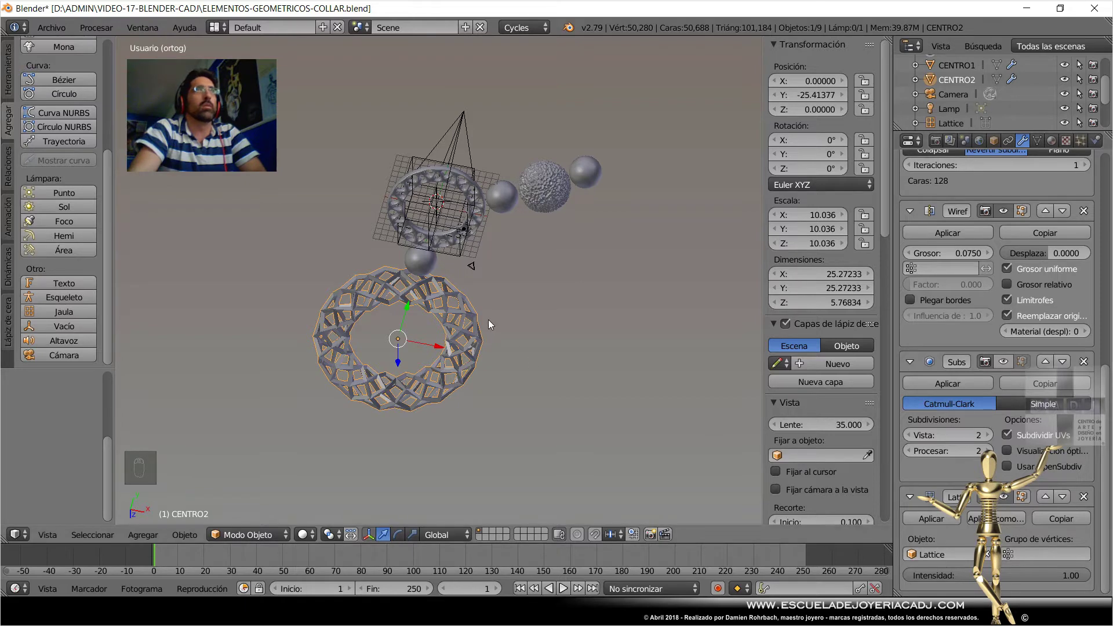
pyautogui.press('ctrl+a')
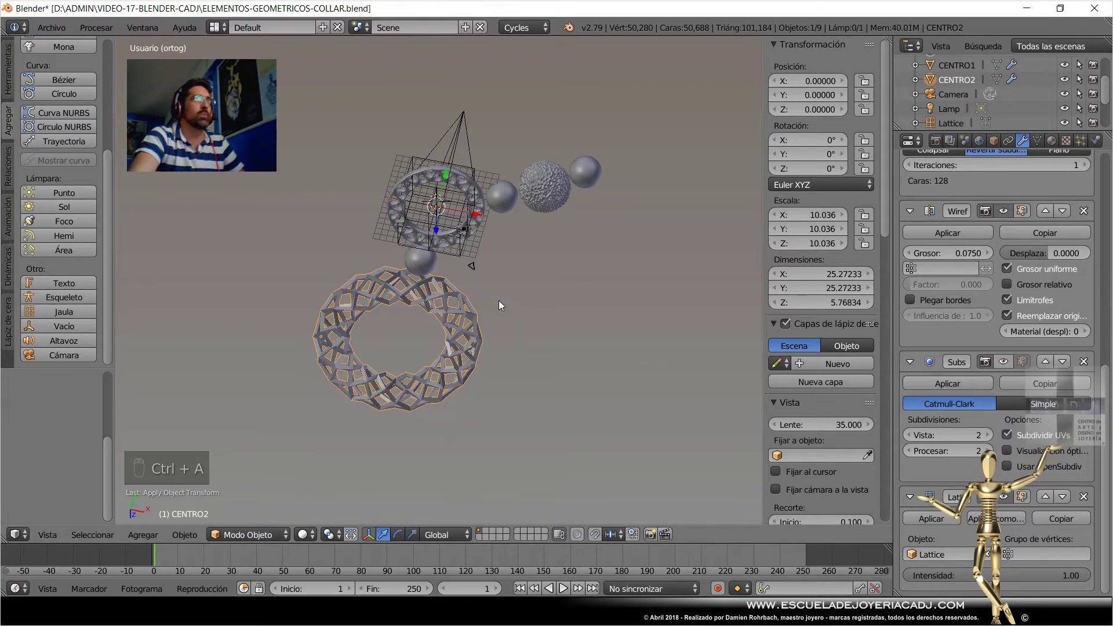
pyautogui.press('ctrl+a')
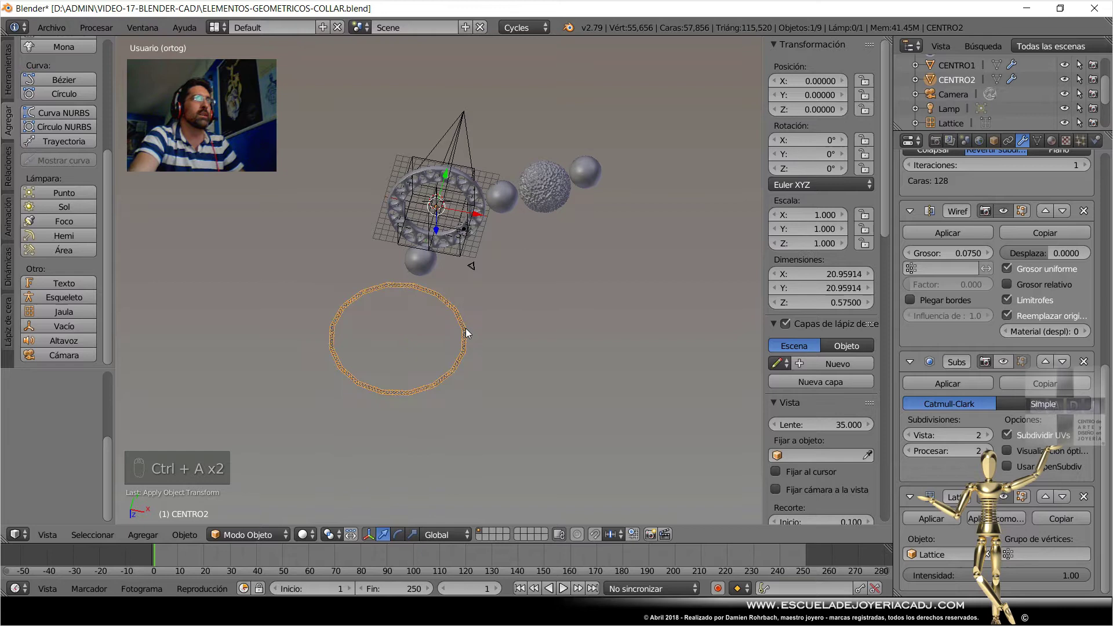
pyautogui.press('ctrl+z')
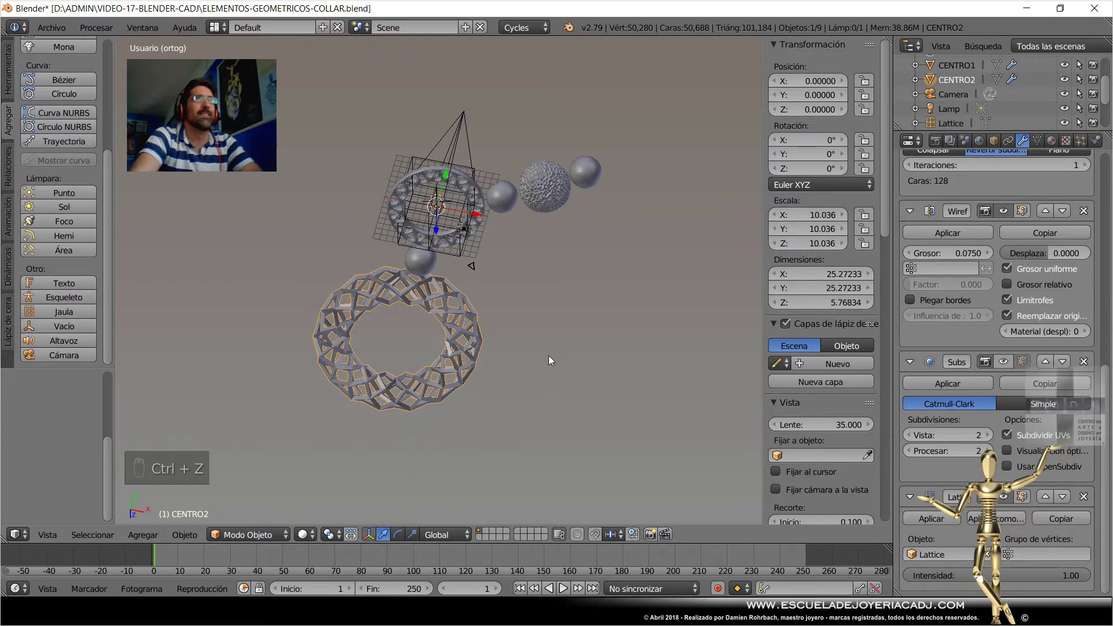
# Duplicate CENTRO2 in place as CENTRO2.001, keeping its Lattice modifier.
pyautogui.moveTo(477, 159); pyautogui.dragTo(756, 435)
pyautogui.moveTo(755, 435); pyautogui.dragTo(552, 368)
pyautogui.press('shift+d')
pyautogui.moveTo(1070, 86); pyautogui.dragTo(959, 483)
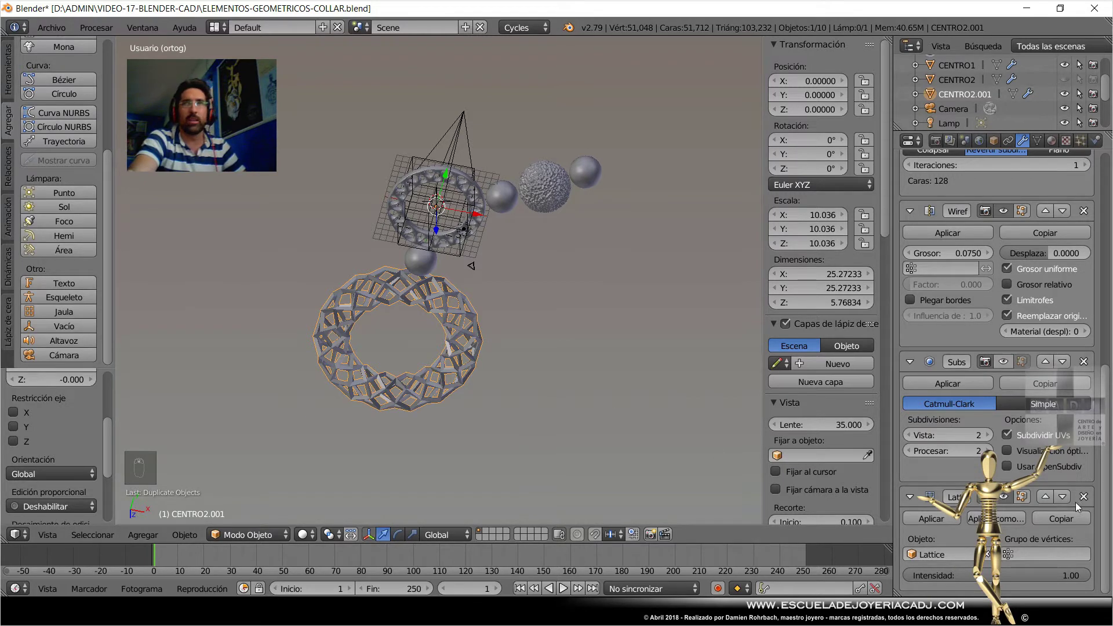
# Hide the original torus and apply the scale of CENTRO2.001 with Ctrl+A.
pyautogui.moveTo(1086, 502); pyautogui.dragTo(566, 346)
pyautogui.press('alt+c')
pyautogui.moveTo(583, 369); pyautogui.dragTo(614, 278)
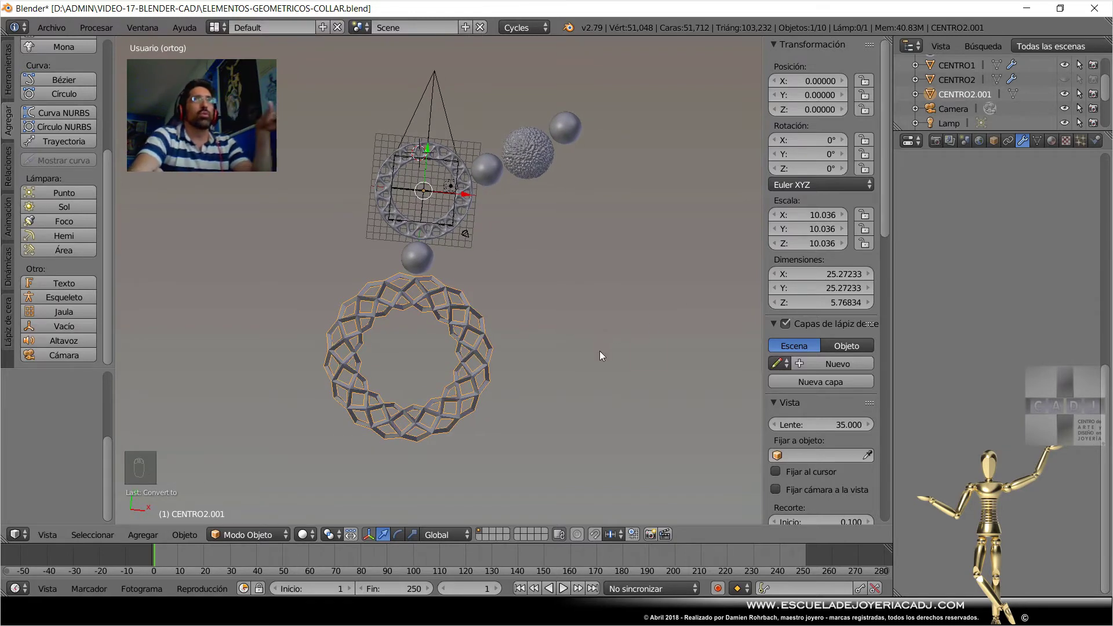
pyautogui.press('ctrl+a')
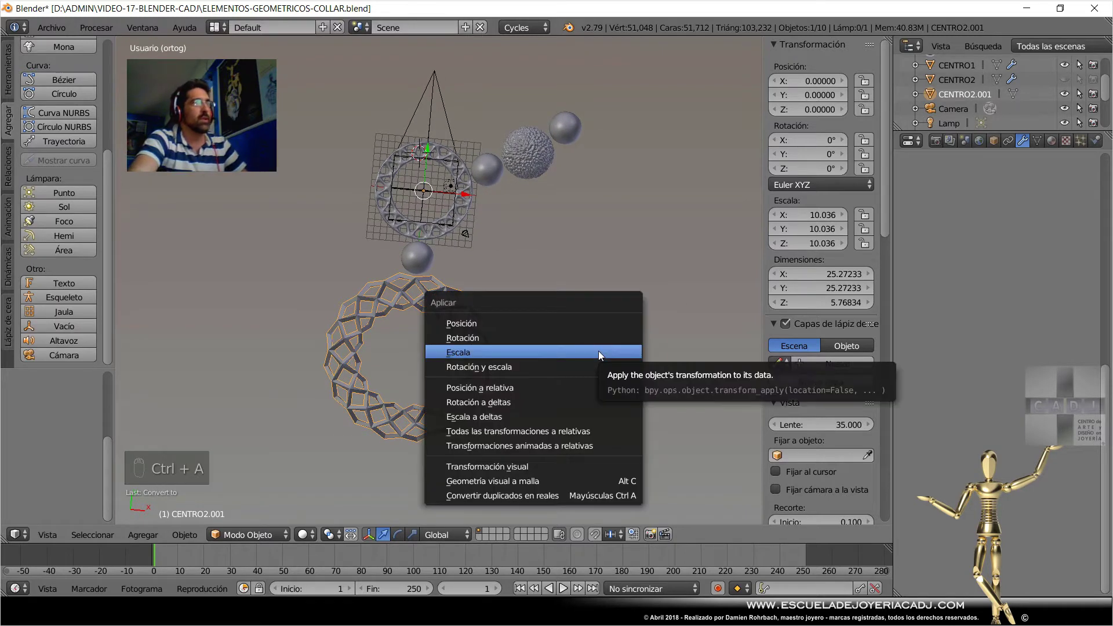
pyautogui.press('ctrl+a')
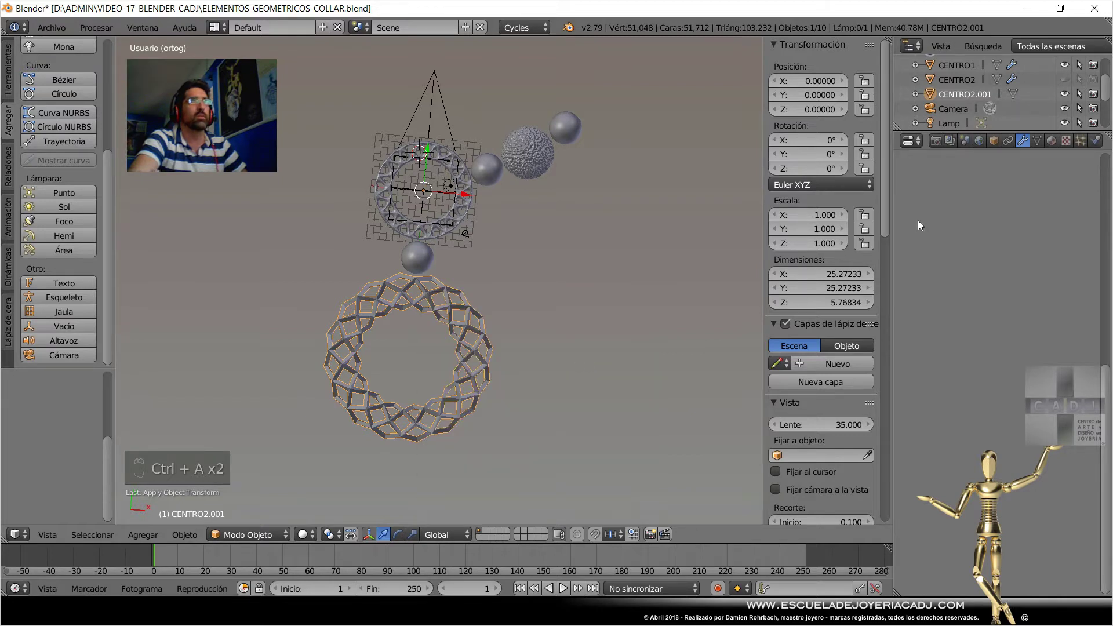
# Enlarge the Lattice so its grid surrounds the upper openwork ring, checking from several angles.
pyautogui.middleClick(983, 202)
pyautogui.moveTo(982, 190); pyautogui.dragTo(892, 358)
pyautogui.moveTo(998, 271); pyautogui.dragTo(536, 264)
pyautogui.moveTo(443, 121); pyautogui.dragTo(537, 358)
pyautogui.moveTo(537, 358); pyautogui.dragTo(976, 226)
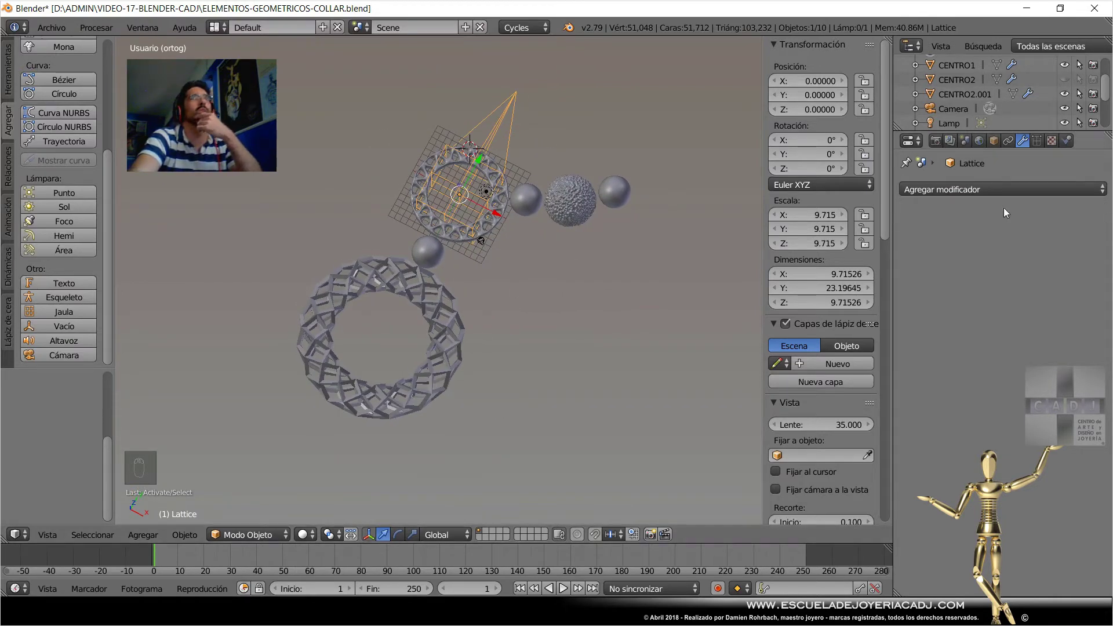
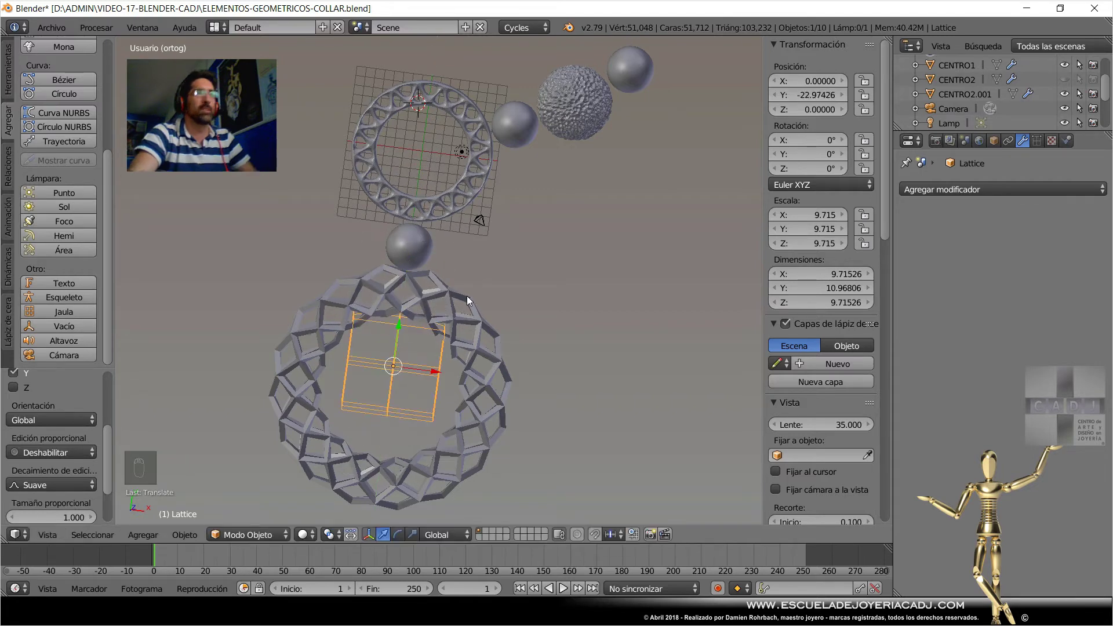
# From top view, give CENTRO2.001 a Lattice modifier targeting Lattice and bring up its set-origin choices.
pyautogui.press('KP_7')
pyautogui.moveTo(455, 353); pyautogui.dragTo(810, 99)
pyautogui.moveTo(809, 99); pyautogui.dragTo(725, 194)
pyautogui.moveTo(452, 294); pyautogui.dragTo(470, 302)
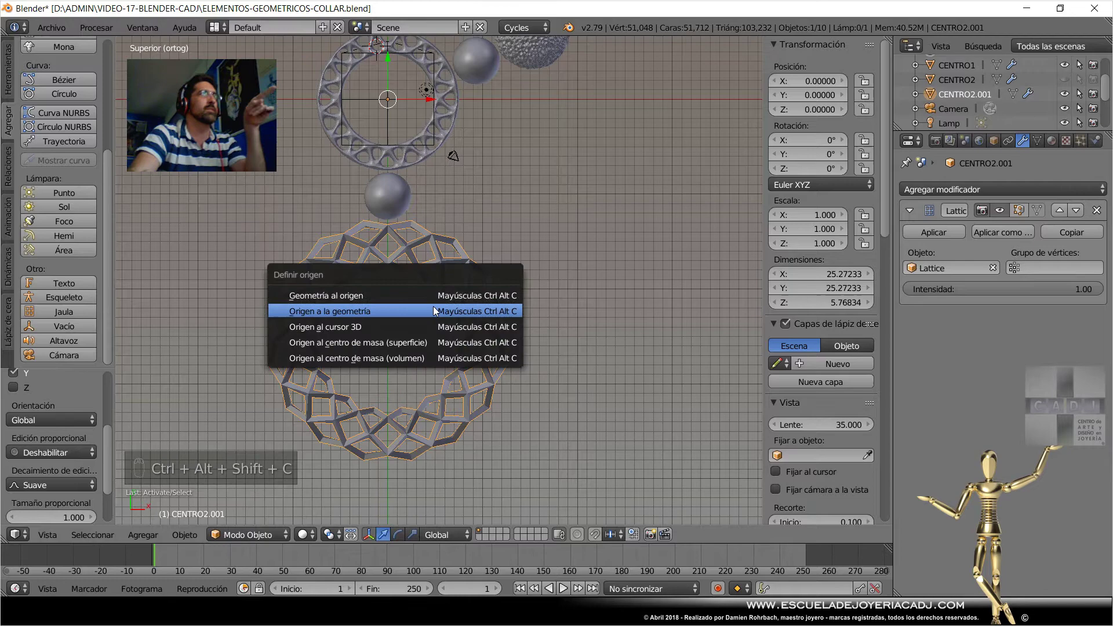
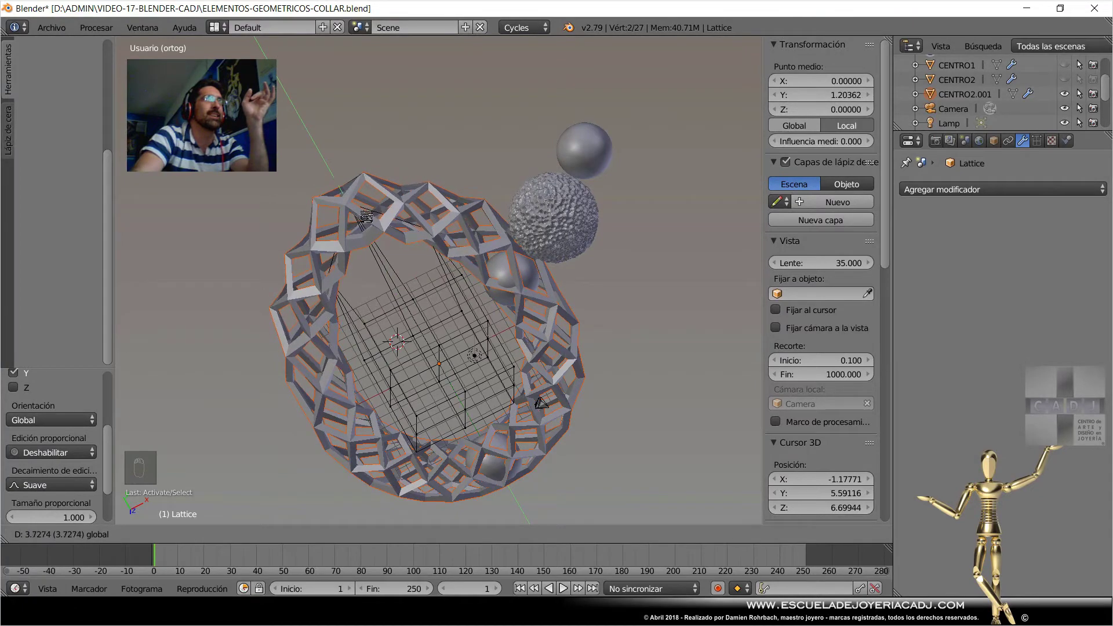
# Scale the top lattice points narrower in X to pull the ring into a pointed teardrop.
pyautogui.press('s')
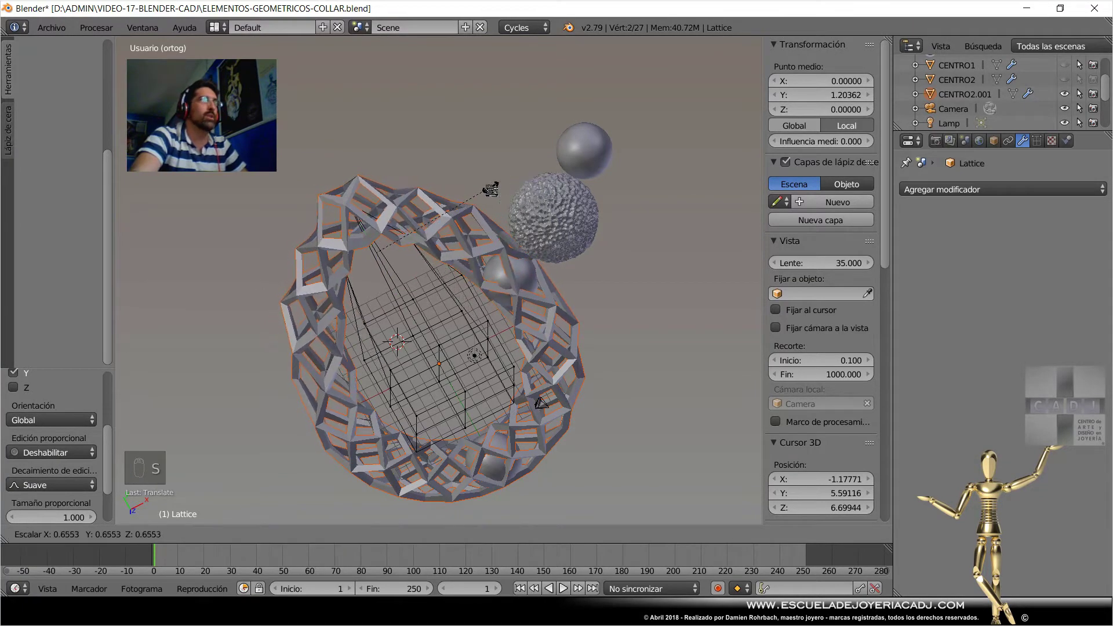
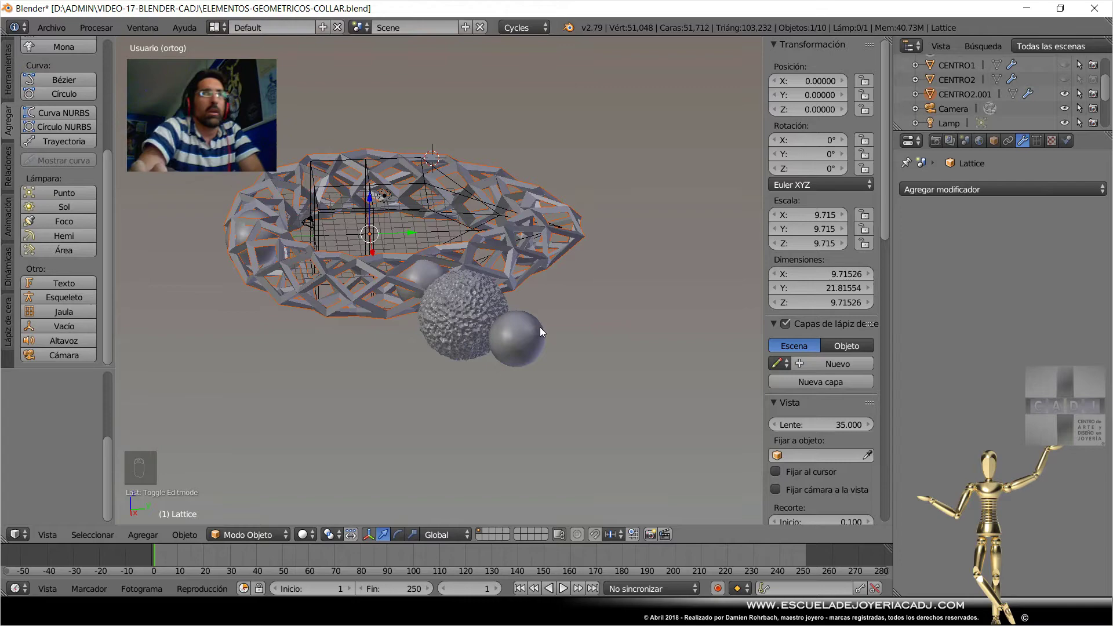
# Add a Subdivision Surface modifier to CENTRO2.001 above the Lattice modifier.
pyautogui.moveTo(385, 336); pyautogui.dragTo(452, 365)
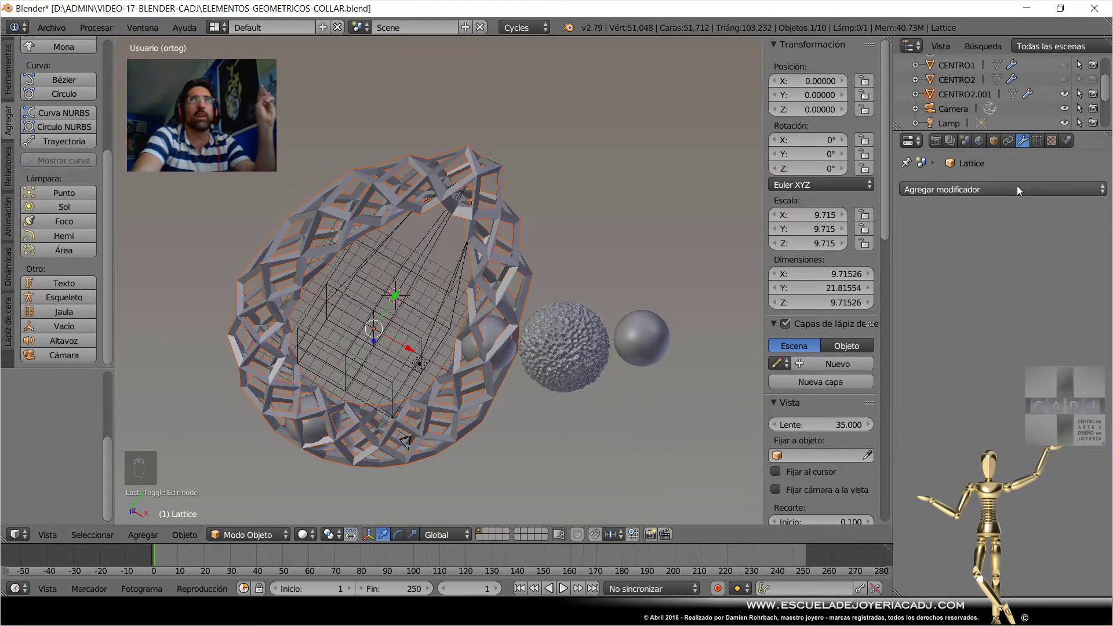
pyautogui.moveTo(531, 232); pyautogui.dragTo(796, 430)
pyautogui.moveTo(1019, 193); pyautogui.dragTo(918, 453)
pyautogui.moveTo(1056, 317); pyautogui.dragTo(872, 335)
pyautogui.moveTo(999, 286); pyautogui.dragTo(505, 321)
# Set the subdivision to Simple with viewport level 4 and optimal display for denser struts.
pyautogui.moveTo(507, 367); pyautogui.dragTo(1019, 303)
pyautogui.moveTo(1019, 303); pyautogui.dragTo(471, 203)
pyautogui.moveTo(584, 344); pyautogui.dragTo(1011, 216)
pyautogui.moveTo(1011, 216); pyautogui.dragTo(591, 327)
pyautogui.moveTo(591, 327); pyautogui.dragTo(642, 262)
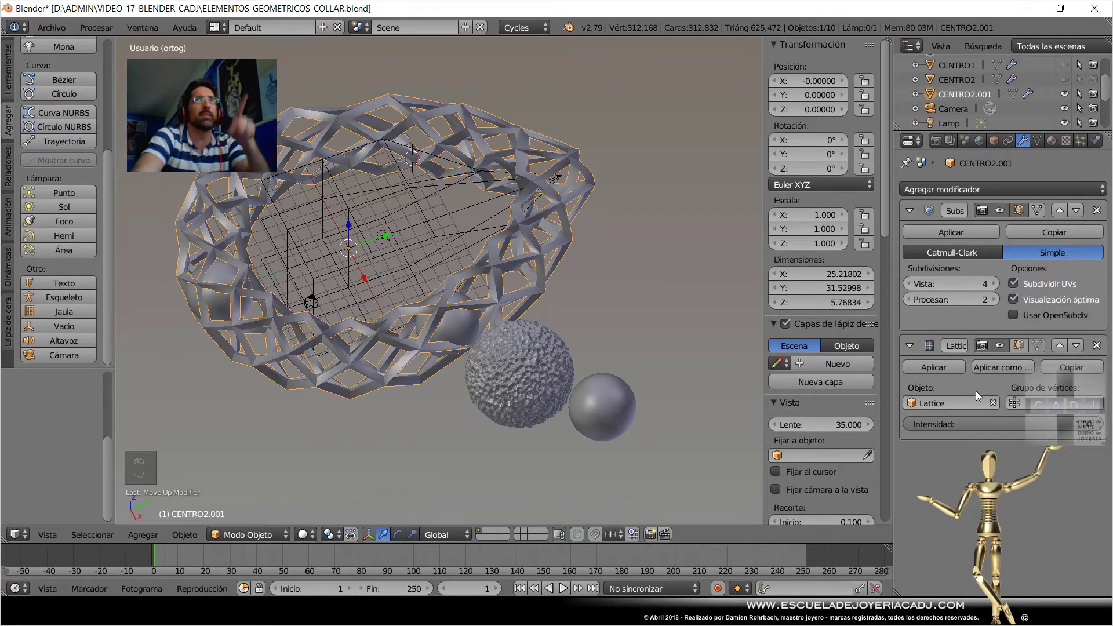
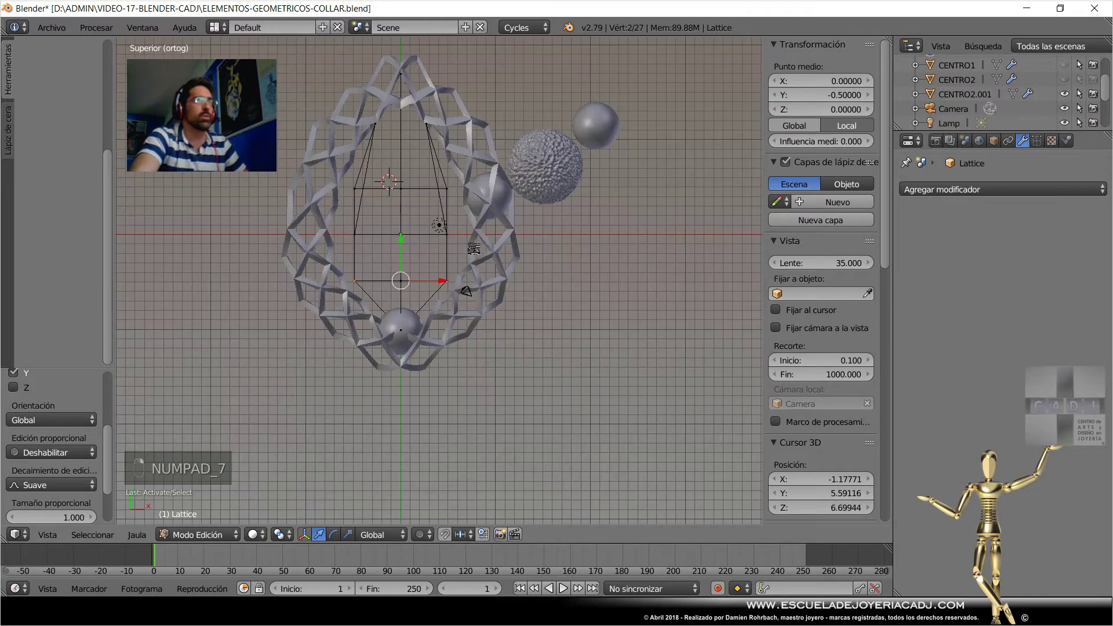
# Widen the lower lattice points in X, then give CENTRO2.001 a Simple Deform modifier twisting 45°.
pyautogui.press('s')
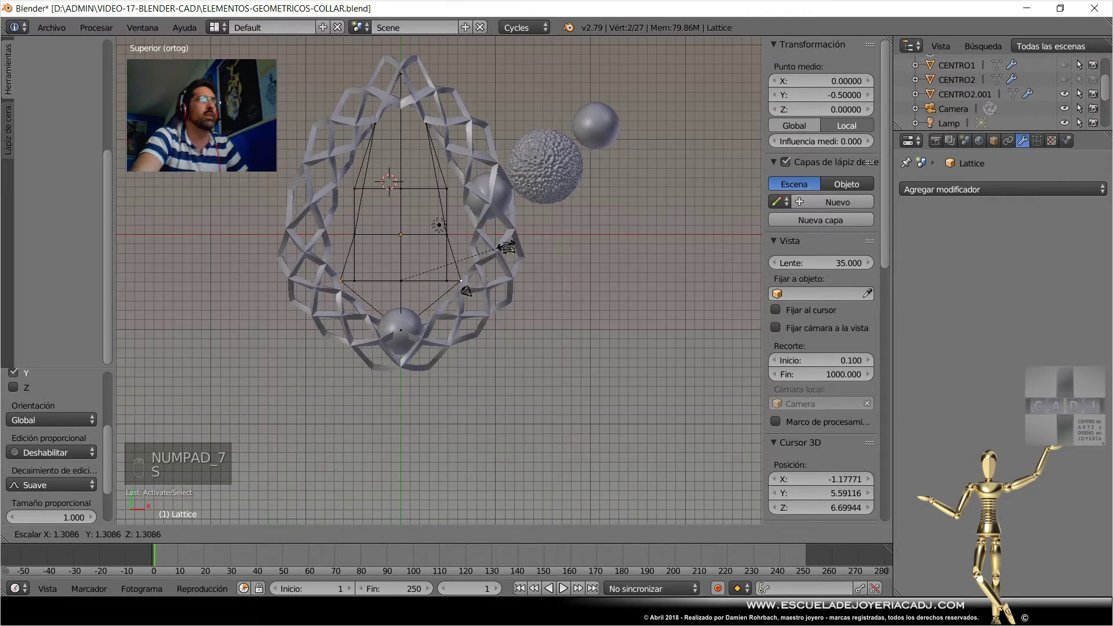
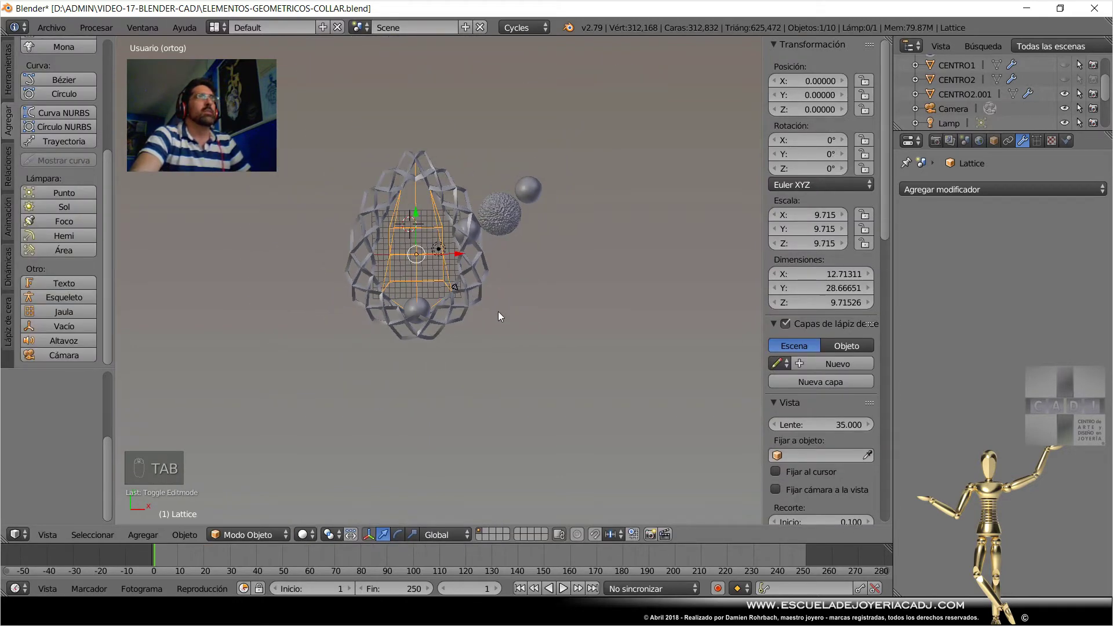
pyautogui.moveTo(482, 303); pyautogui.dragTo(530, 293)
pyautogui.moveTo(474, 363); pyautogui.dragTo(529, 293)
pyautogui.moveTo(530, 294); pyautogui.dragTo(1029, 196)
pyautogui.moveTo(1029, 197); pyautogui.dragTo(917, 426)
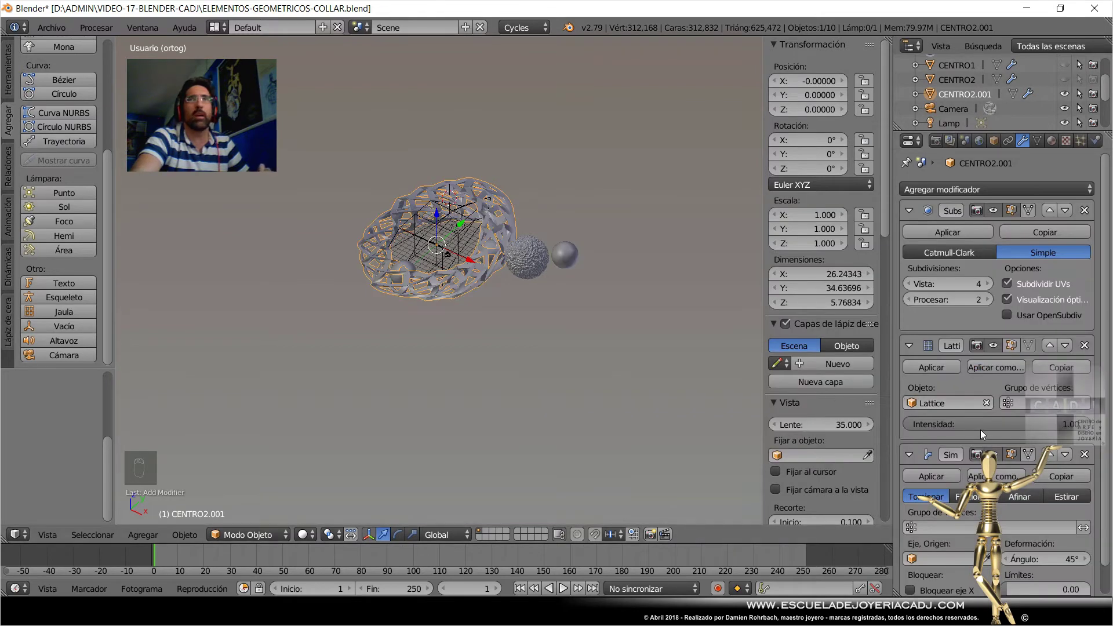
# Switch the Simple Deform to Taper (Afinar) with factor -0.500 so the rim flares outward.
pyautogui.moveTo(715, 440); pyautogui.dragTo(510, 261)
pyautogui.moveTo(576, 313); pyautogui.dragTo(540, 261)
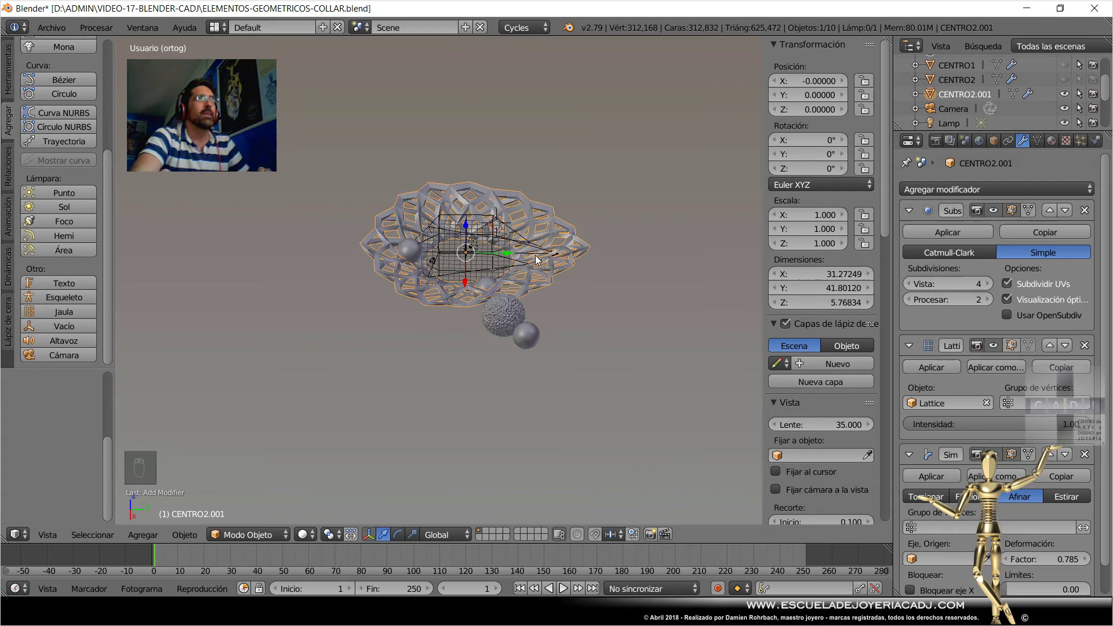
pyautogui.moveTo(513, 293); pyautogui.dragTo(917, 478)
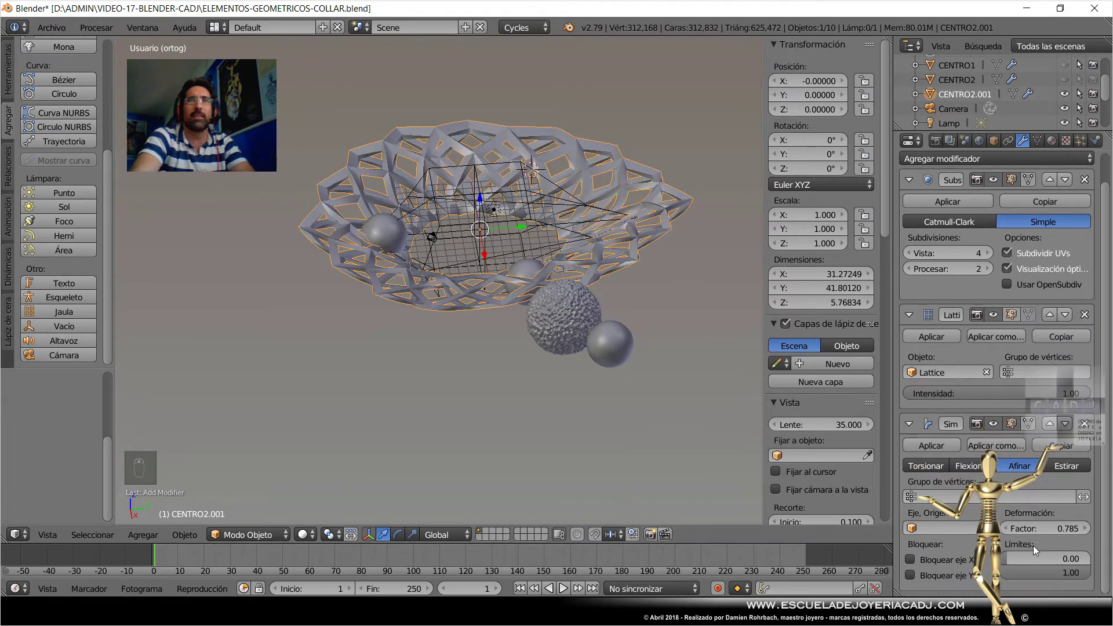
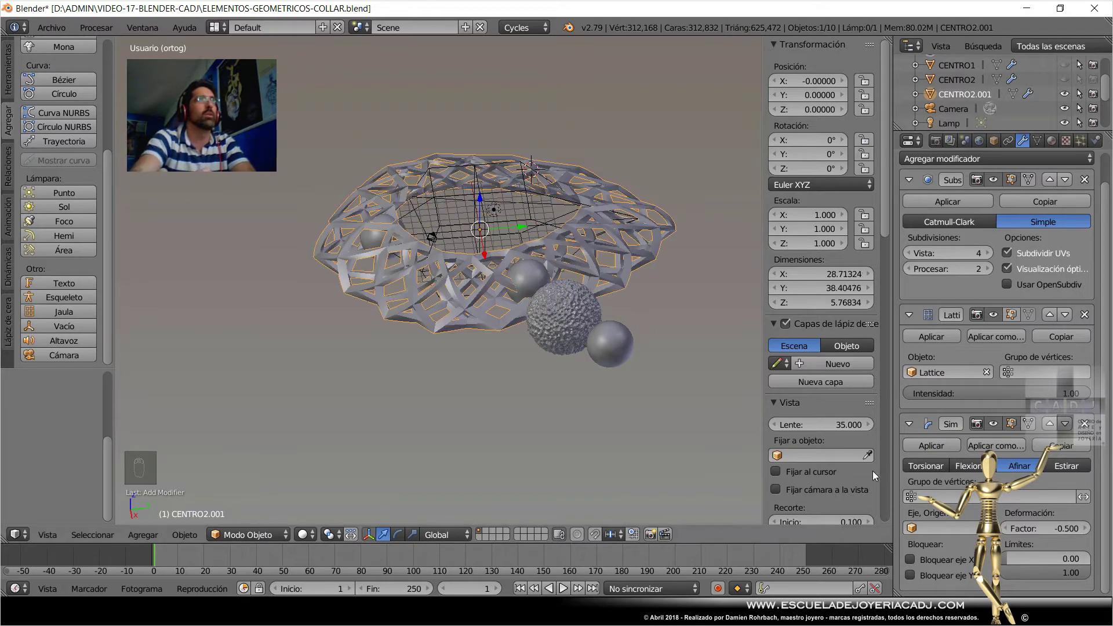
pyautogui.moveTo(533, 339); pyautogui.dragTo(949, 191)
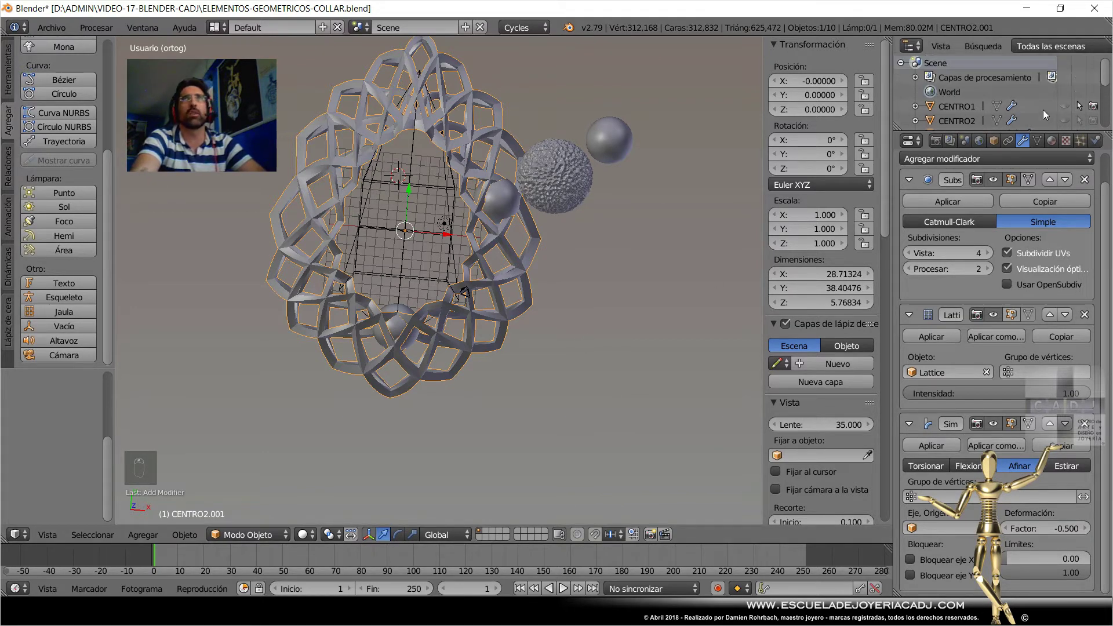
# Convert the flared ring to a plain mesh with Alt+C and shrink it to scale 0.704.
pyautogui.moveTo(1072, 111); pyautogui.dragTo(547, 270)
pyautogui.moveTo(535, 266); pyautogui.dragTo(607, 229)
pyautogui.press('s')
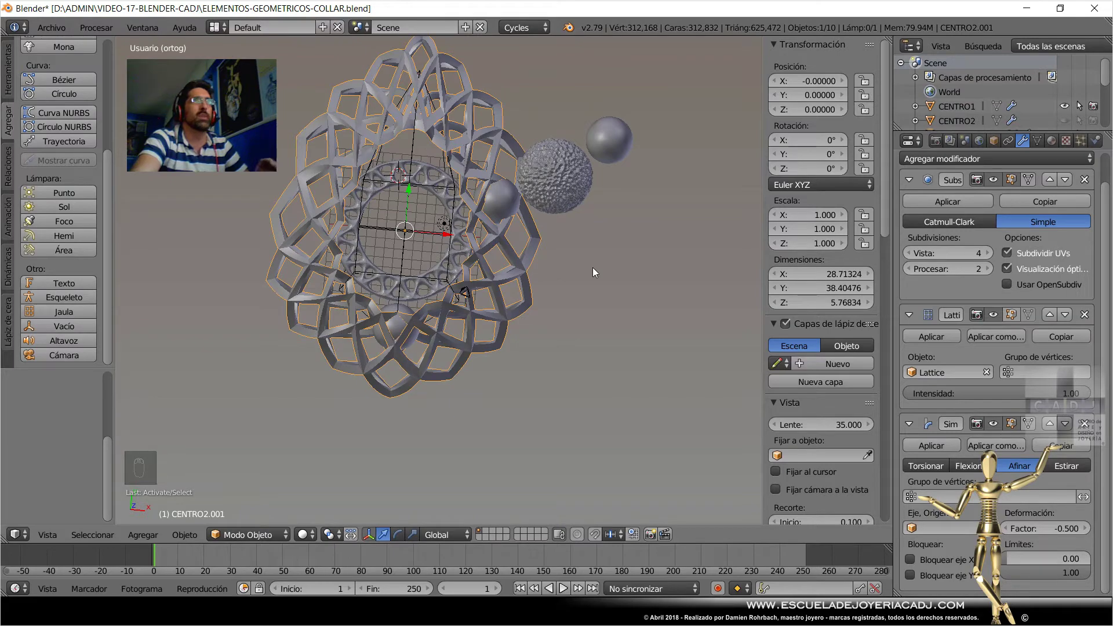
pyautogui.press('alt+c')
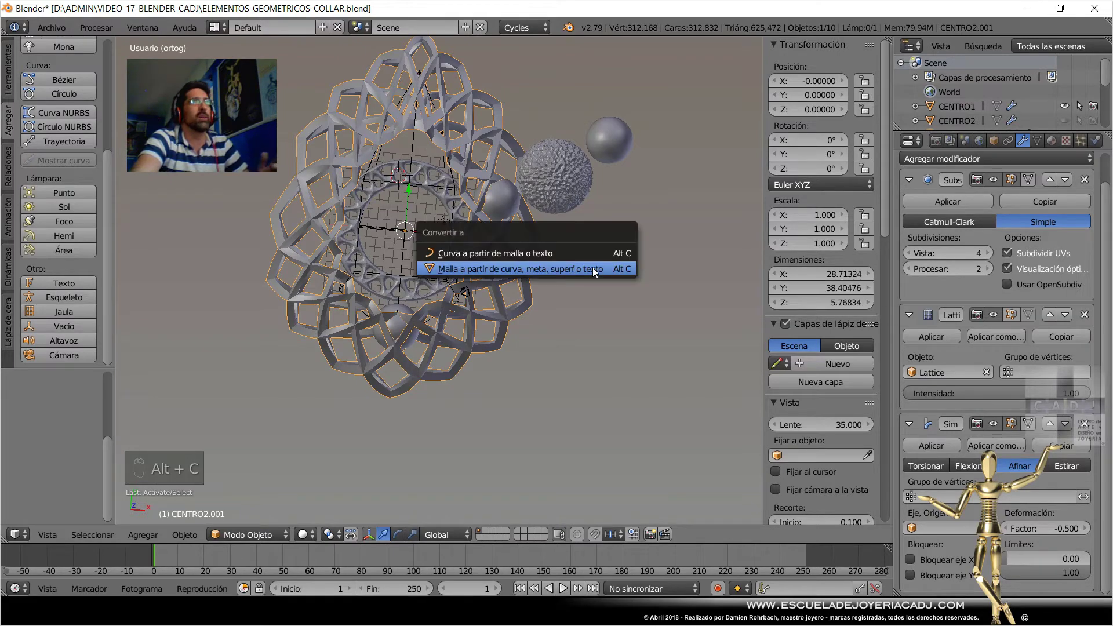
pyautogui.press('s')
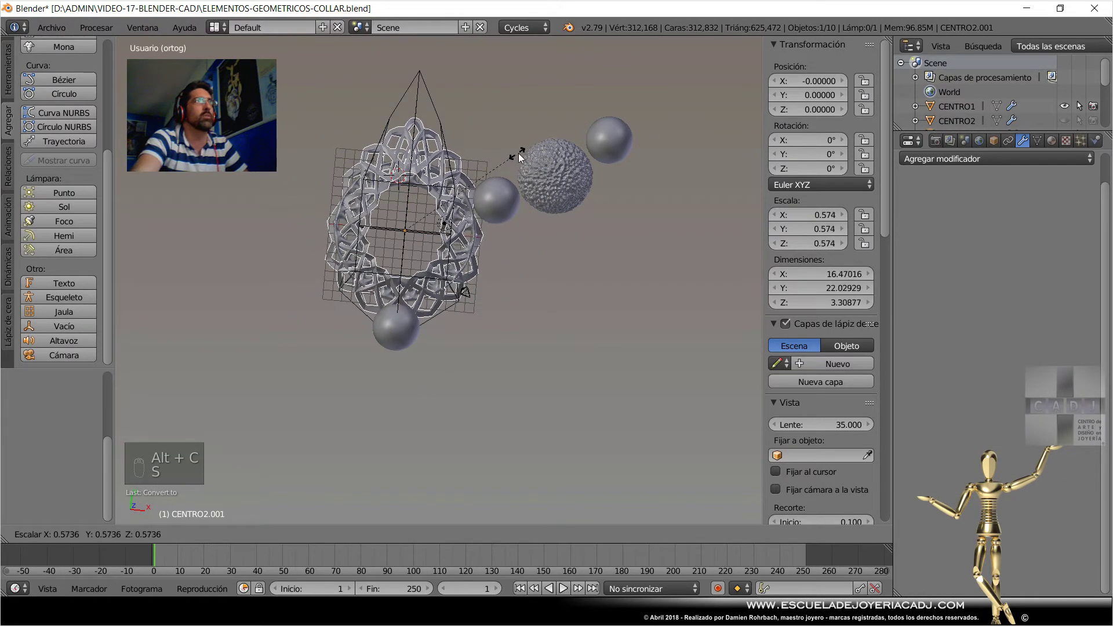
pyautogui.moveTo(554, 152); pyautogui.dragTo(389, 465)
# Move the ring down in Y below the upper ring, select the Lattice and save the .blend file.
pyautogui.press('KP_7')
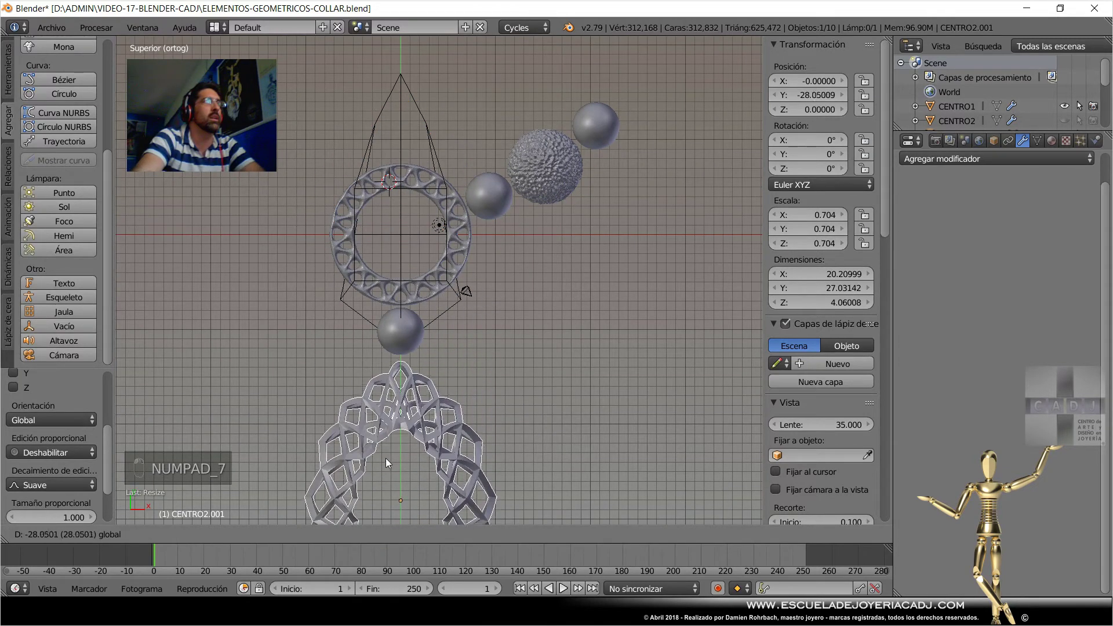
pyautogui.moveTo(504, 299); pyautogui.dragTo(513, 376)
pyautogui.press('ctrl+s')
pyautogui.press('KP_7')
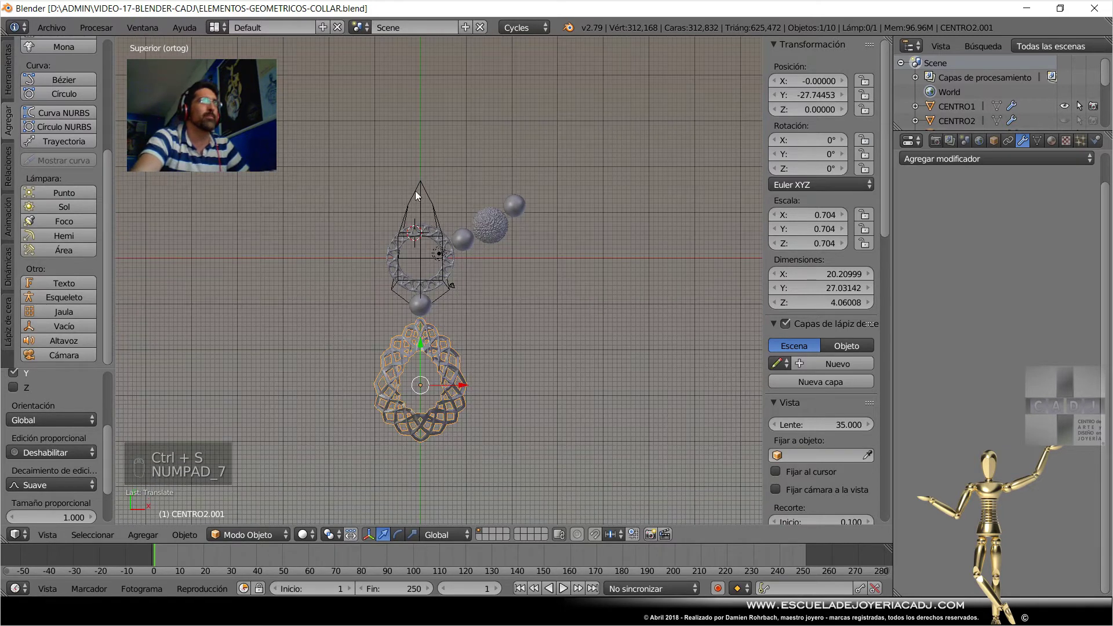
pyautogui.moveTo(423, 194); pyautogui.dragTo(1071, 71)
pyautogui.click(1070, 72)
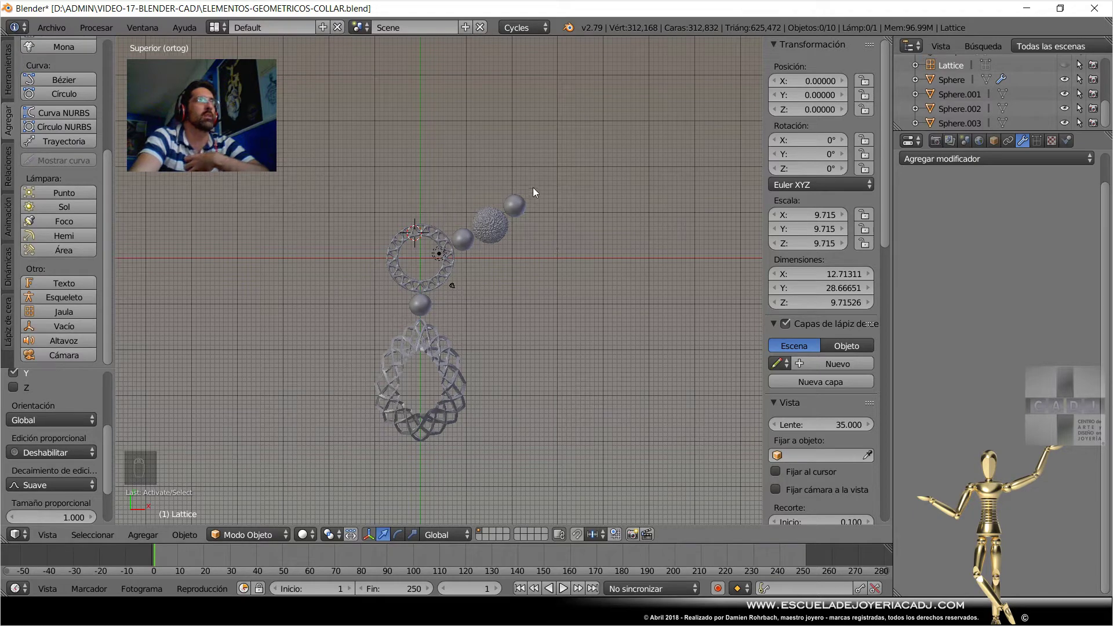
pyautogui.press('ctrl+s')
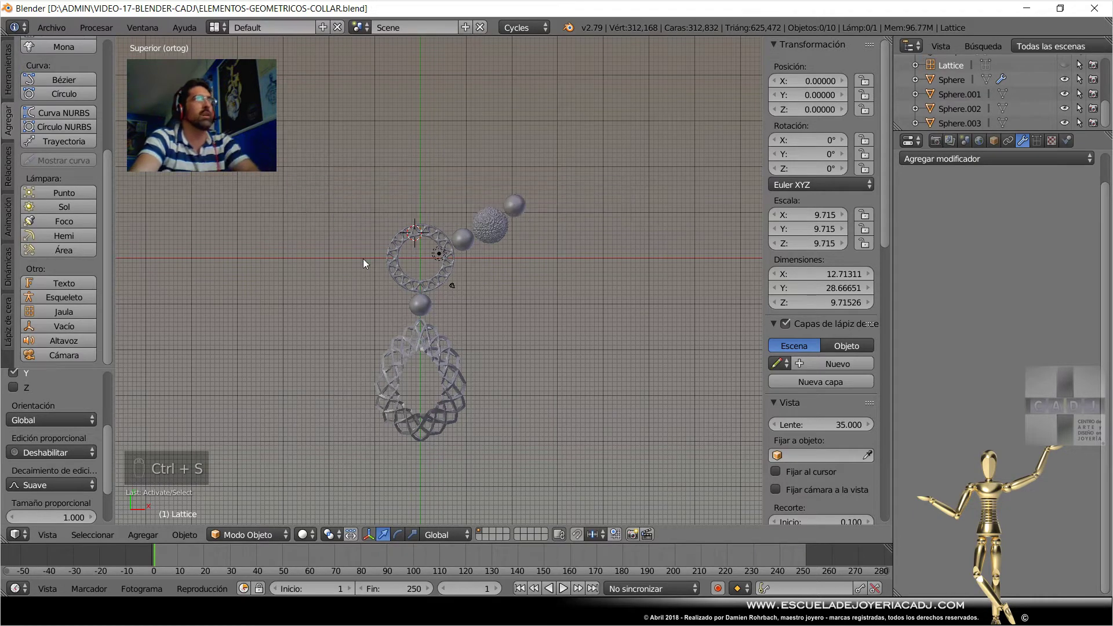
# Add a mesh cylinder via Shift+A and scale it to fit inside the upper ring.
pyautogui.moveTo(12, 89); pyautogui.dragTo(75, 163)
pyautogui.moveTo(72, 162); pyautogui.dragTo(542, 183)
pyautogui.press('s')
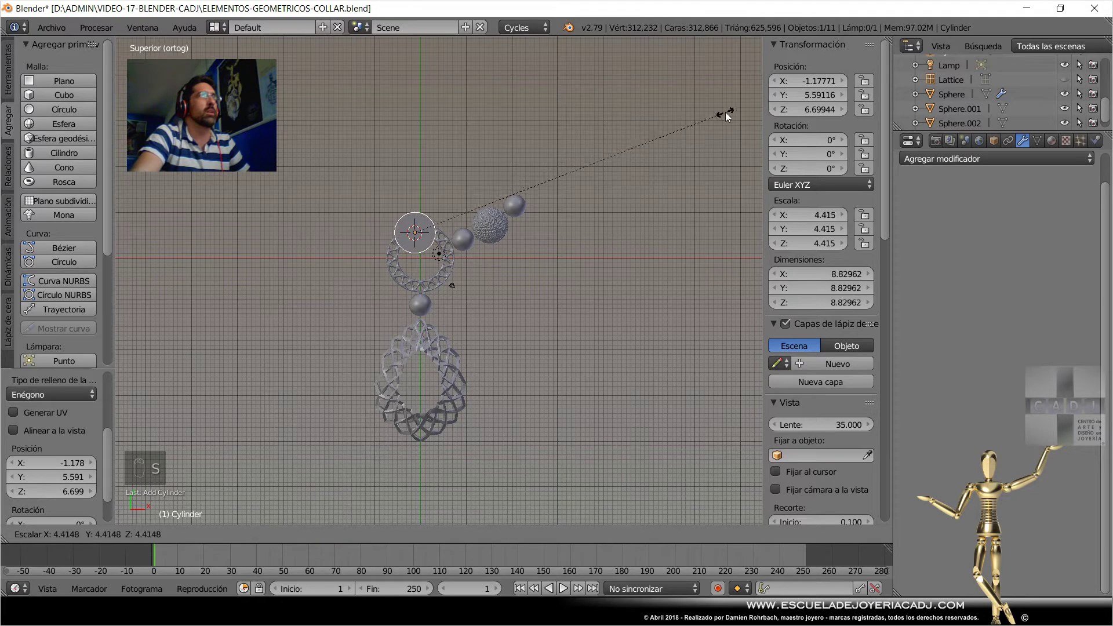
pyautogui.moveTo(674, 171); pyautogui.dragTo(448, 183)
# Centre the cylinder at the origin, apply its scale, save, and add a Wireframe modifier.
pyautogui.press('s')
pyautogui.moveTo(489, 165); pyautogui.dragTo(472, 237)
pyautogui.press('ctrl+a')
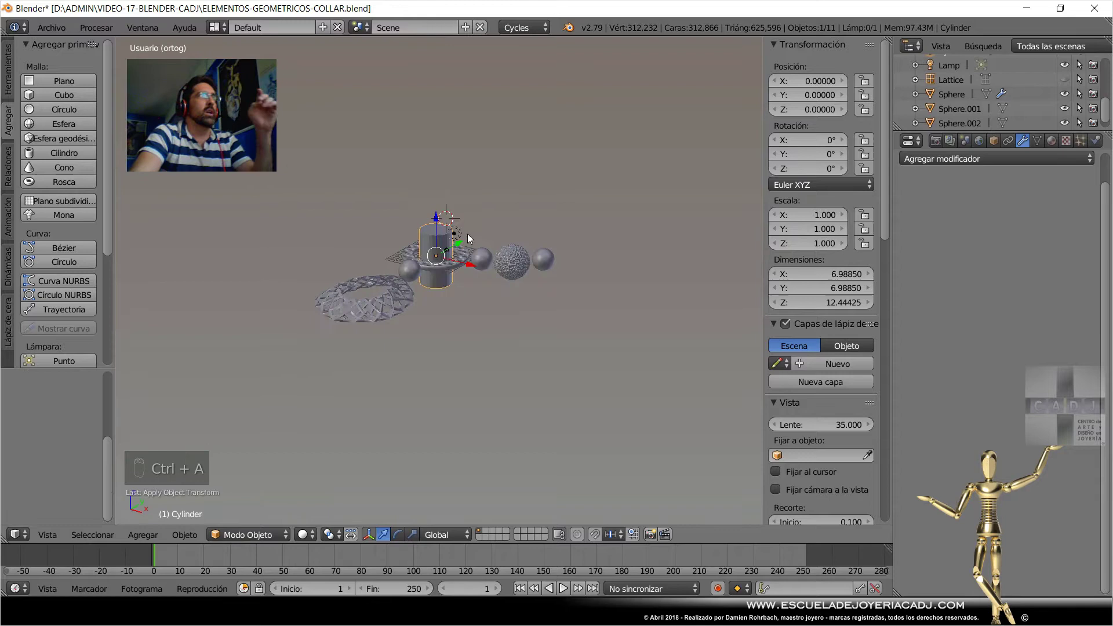
pyautogui.press('ctrl+a')
pyautogui.press('ctrl+s')
pyautogui.middleClick(443, 244)
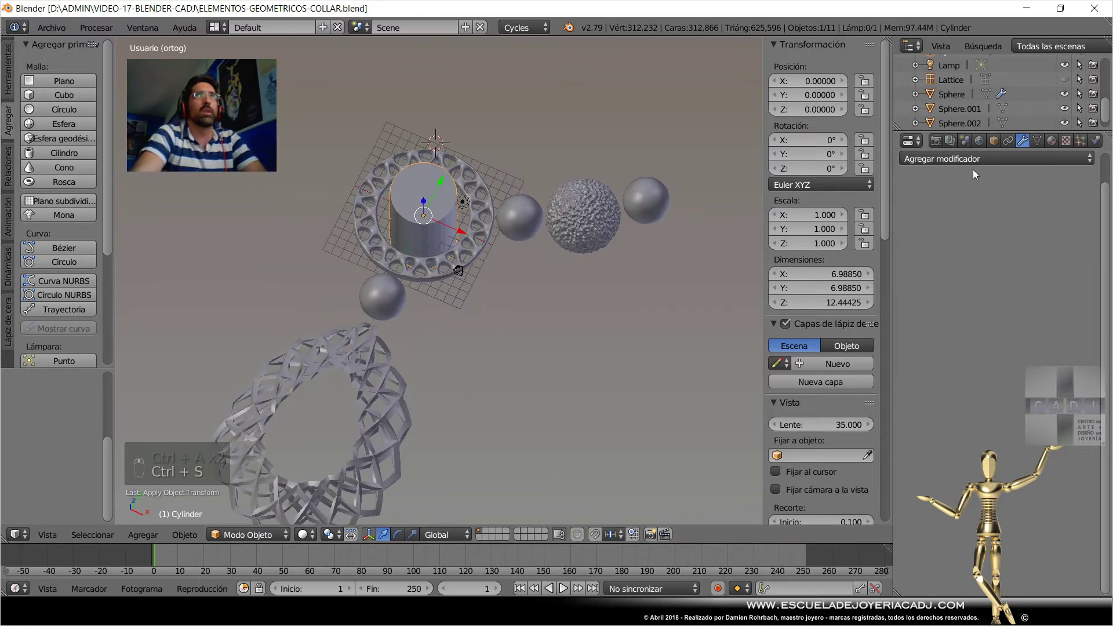
pyautogui.moveTo(979, 167); pyautogui.dragTo(817, 420)
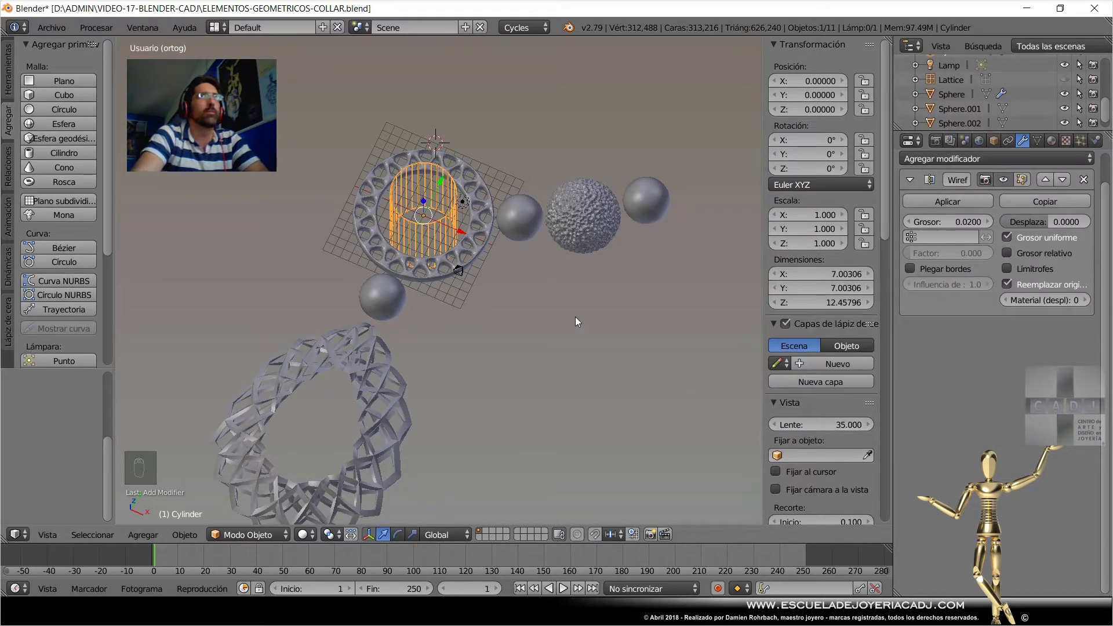
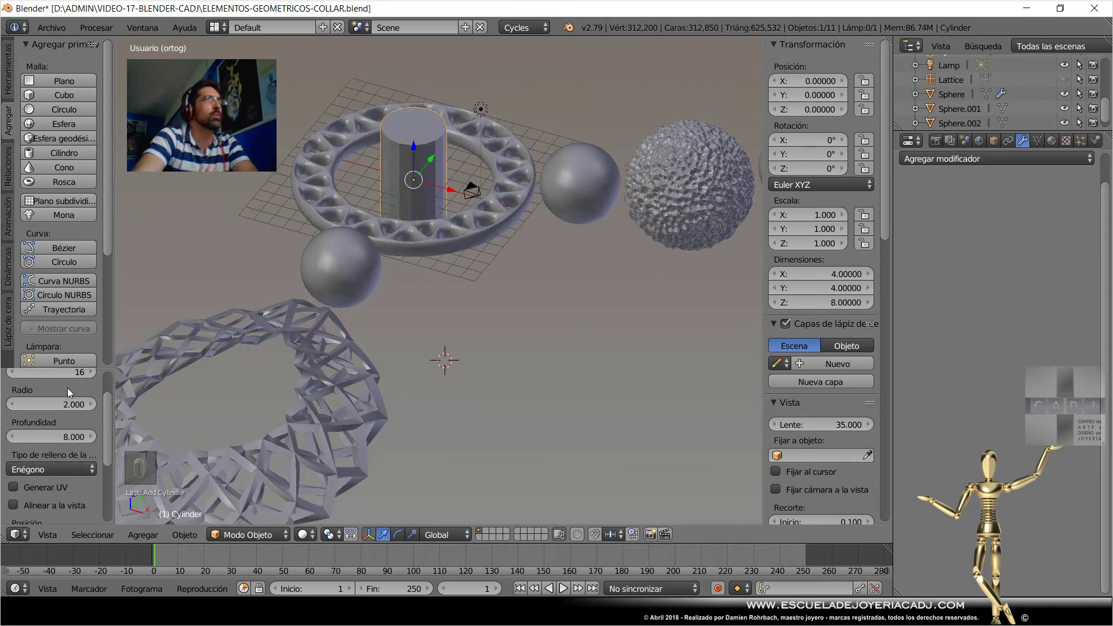
# Give the cylinder a Wireframe modifier with Grosor raised to 0.3, forming a barred cage.
pyautogui.moveTo(979, 161); pyautogui.dragTo(792, 402)
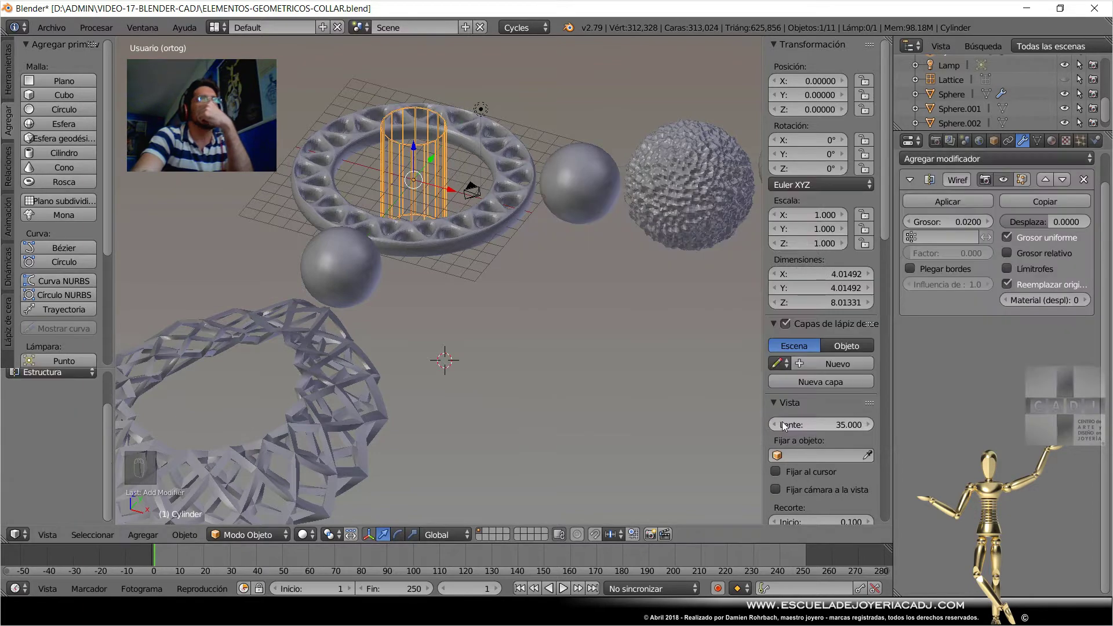
pyautogui.moveTo(968, 223); pyautogui.dragTo(420, 149)
pyautogui.middleClick(420, 149)
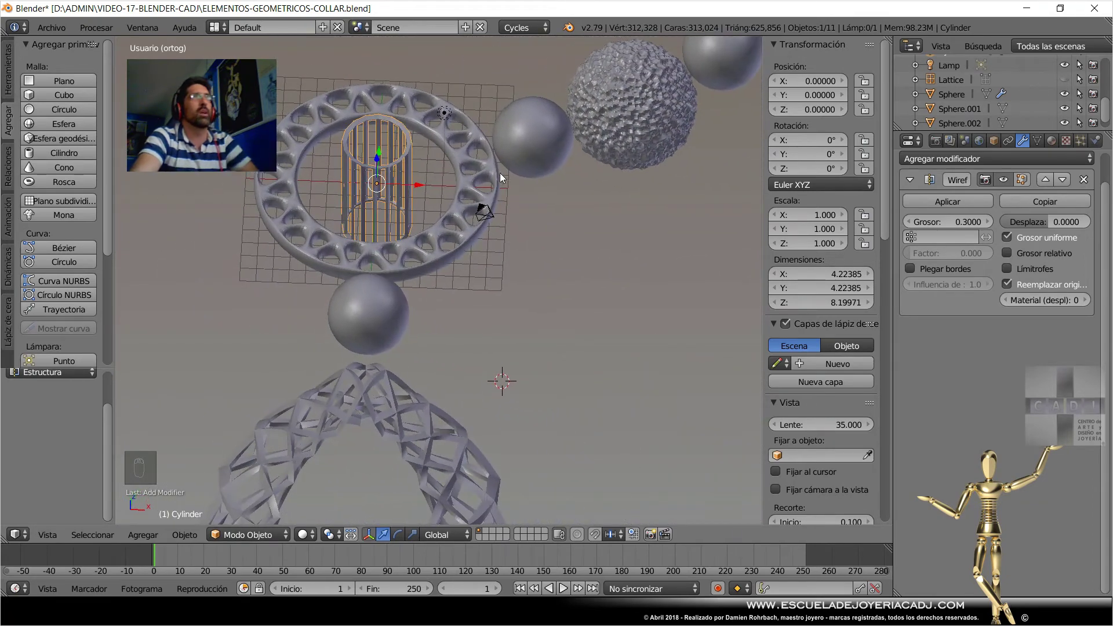
# Enter Edit Mode in Right view with nothing selected, undoing a first attempt.
pyautogui.press('Tab')
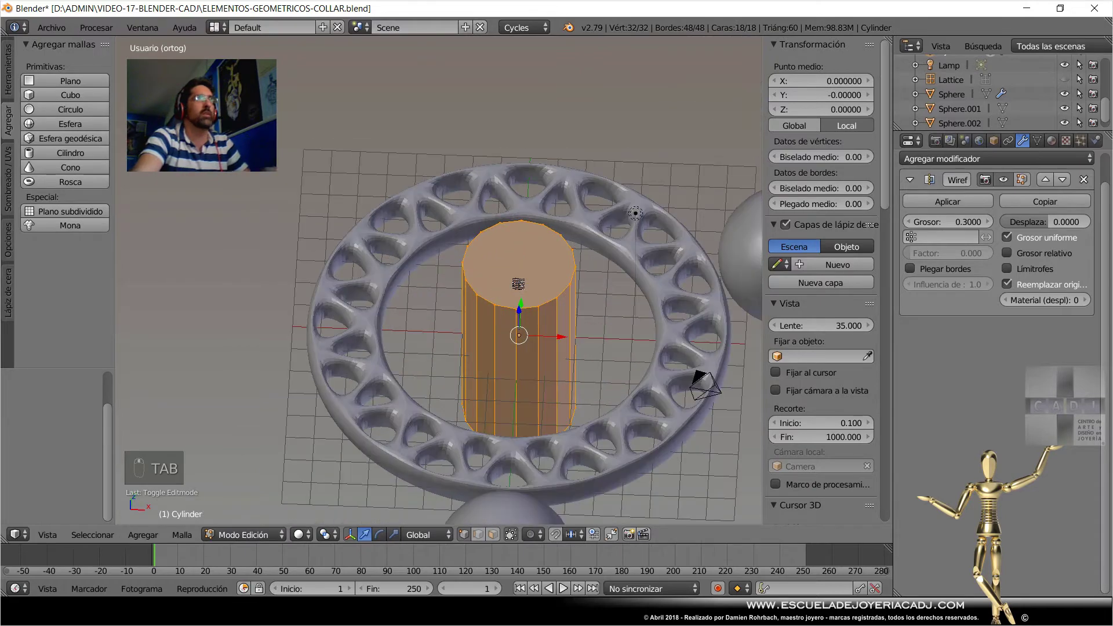
pyautogui.press('KP_3')
pyautogui.press('a')
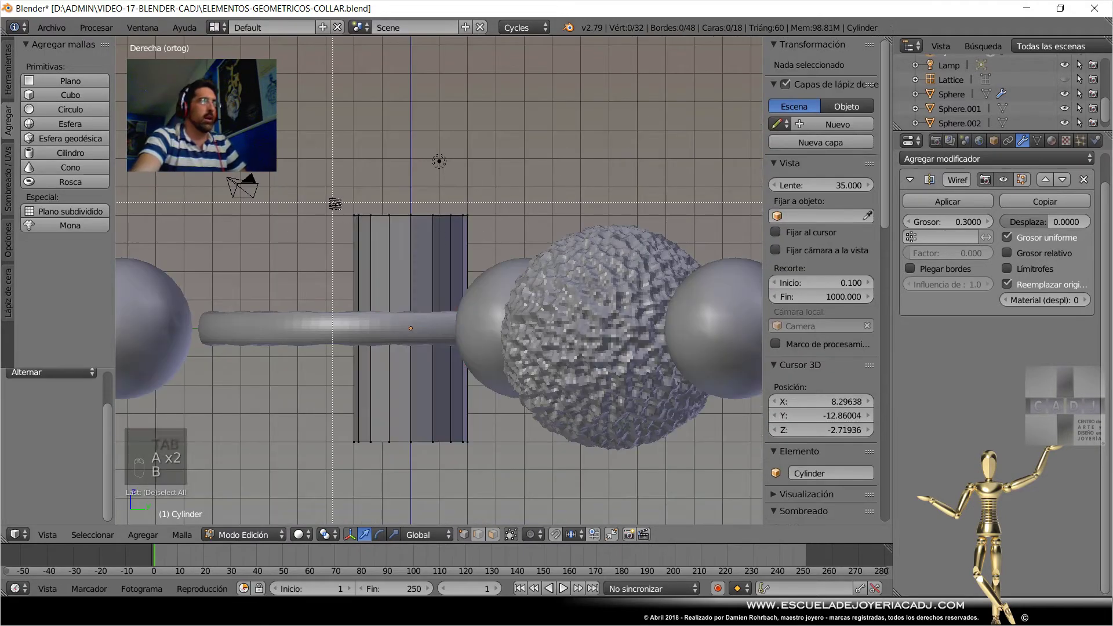
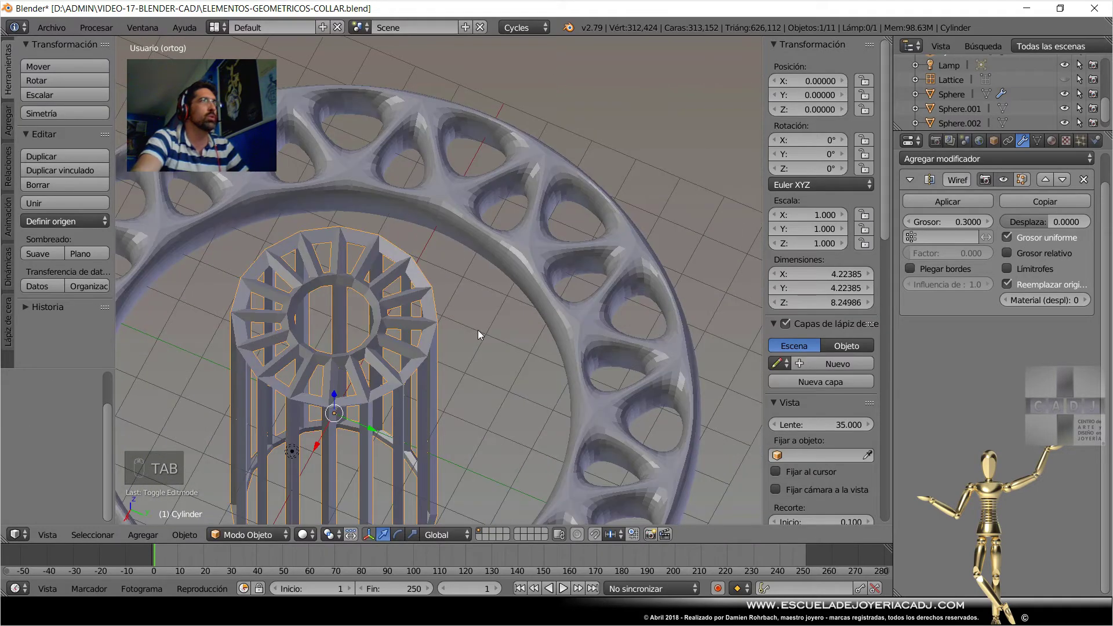
pyautogui.press('ctrl+z')
pyautogui.press('Tab')
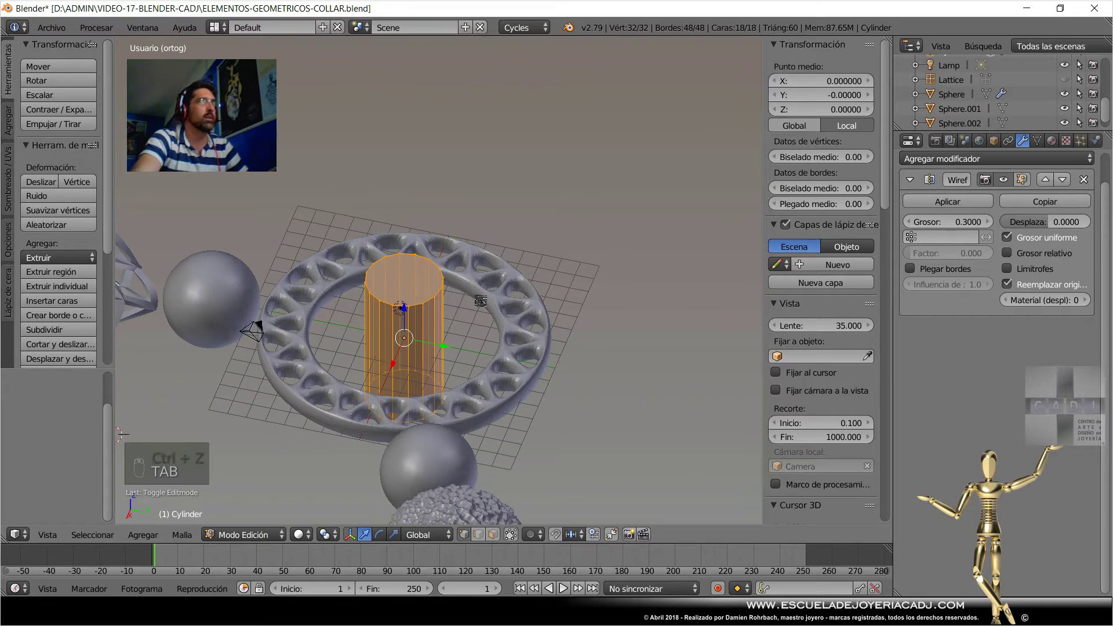
pyautogui.press('a')
pyautogui.press('KP_3')
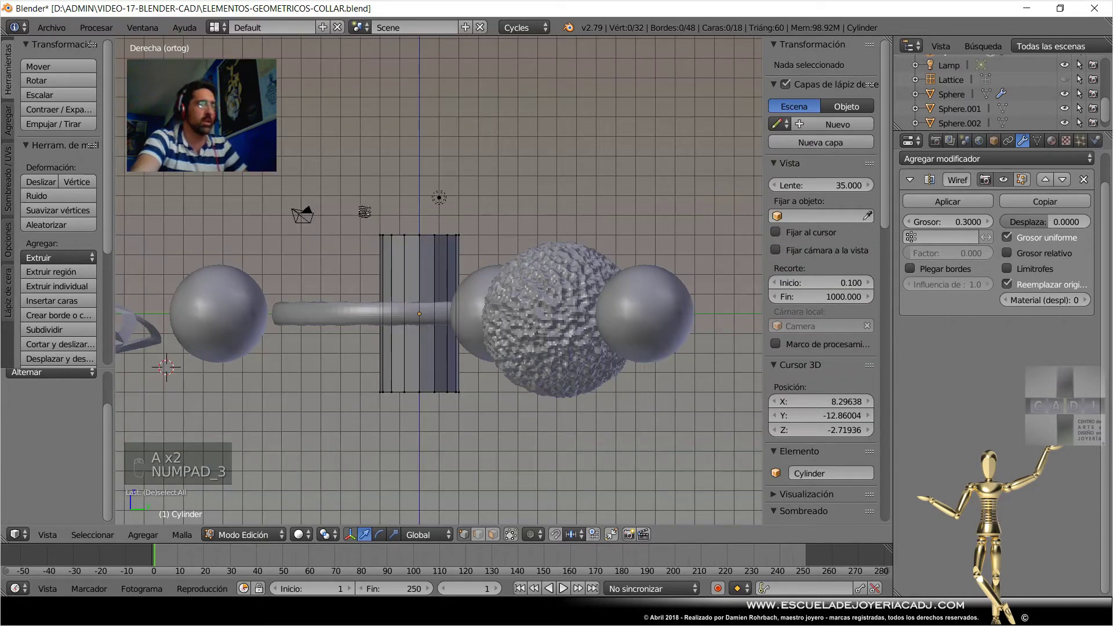
# Box-select the top and bottom vertex rings and inset both end caps.
pyautogui.press('b')
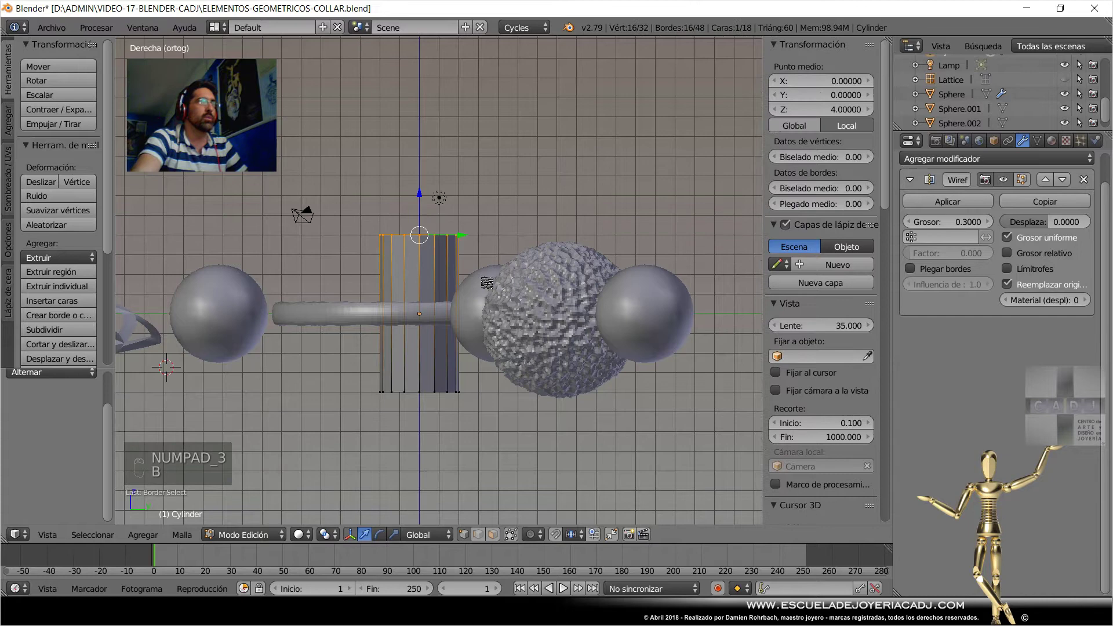
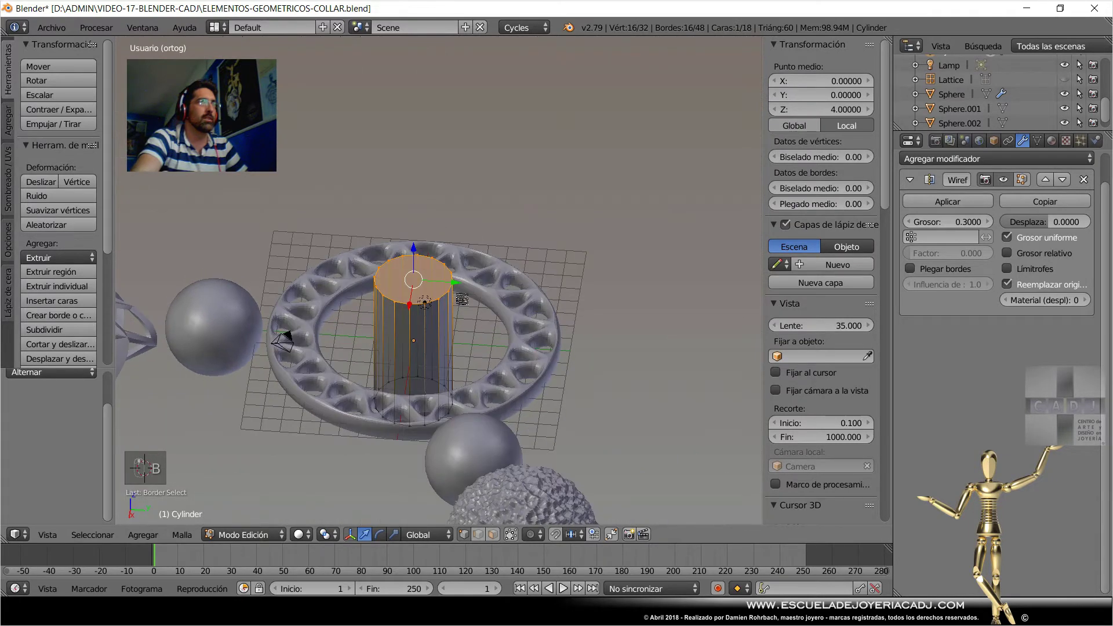
pyautogui.moveTo(62, 303); pyautogui.dragTo(71, 359)
pyautogui.click(79, 361)
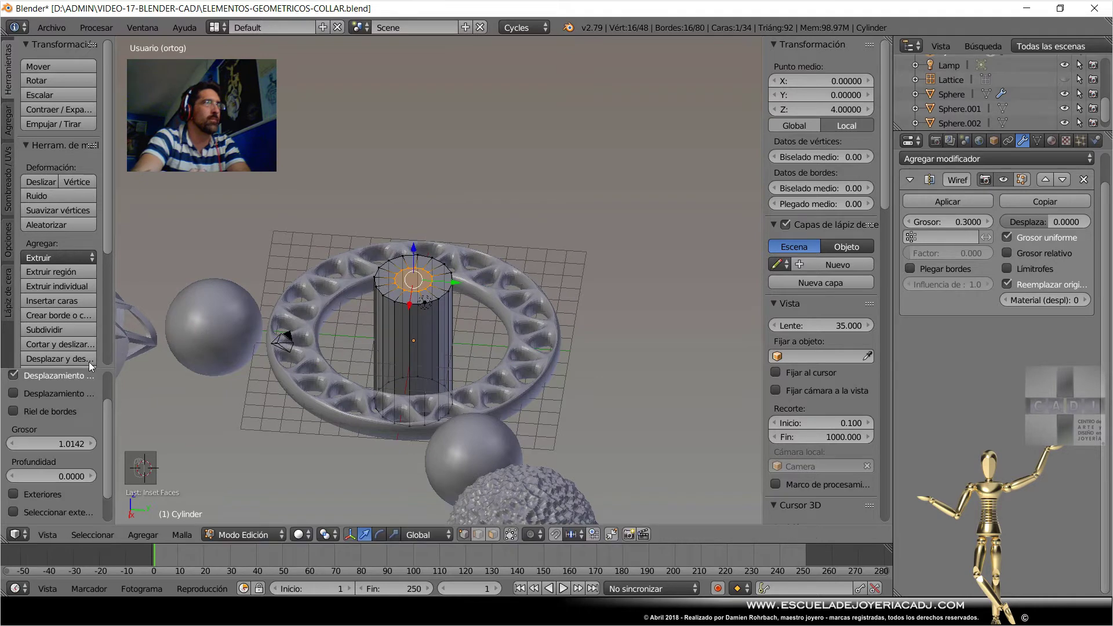
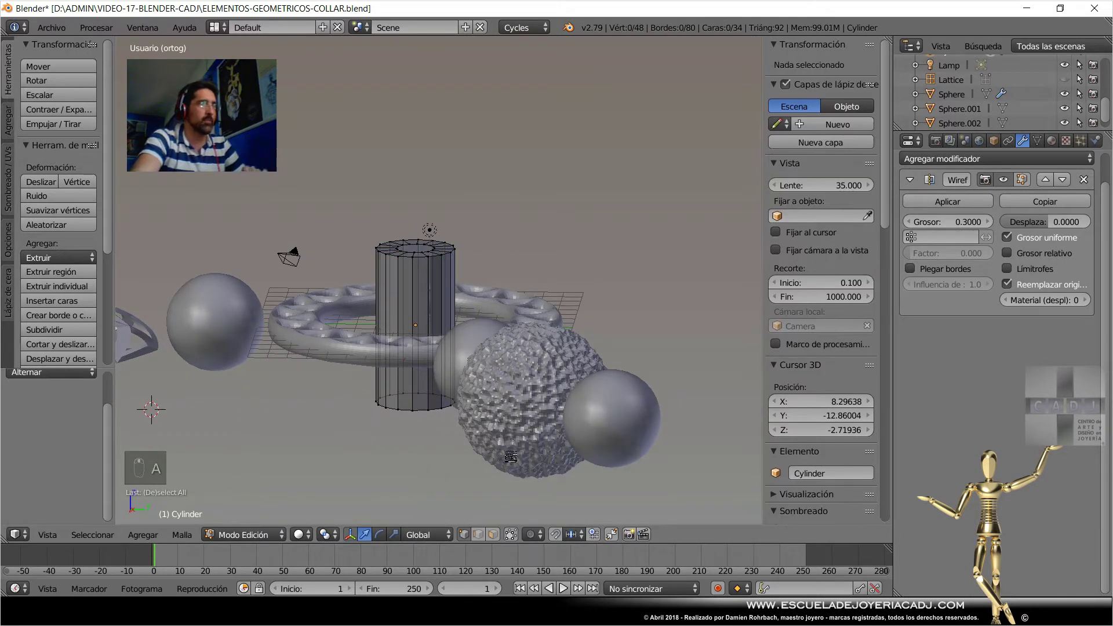
pyautogui.press('b')
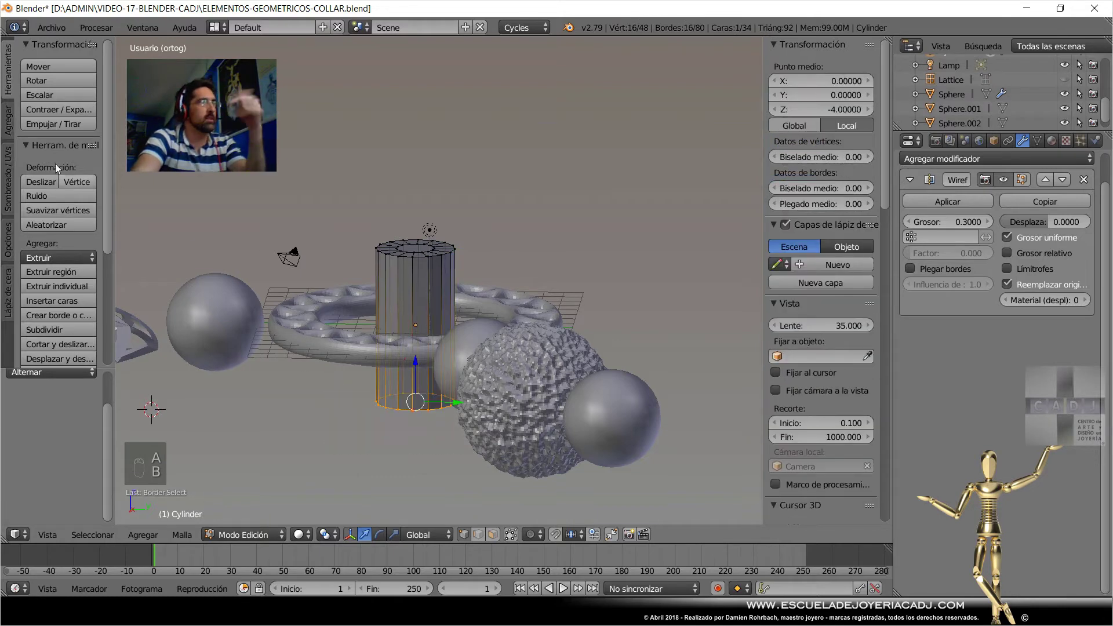
pyautogui.moveTo(93, 303); pyautogui.dragTo(413, 359)
# Preview the open-ended wire cylinder in Object Mode, save, and return to Edit Mode.
pyautogui.press('Tab')
pyautogui.moveTo(460, 295); pyautogui.dragTo(446, 324)
pyautogui.press('ctrl+s')
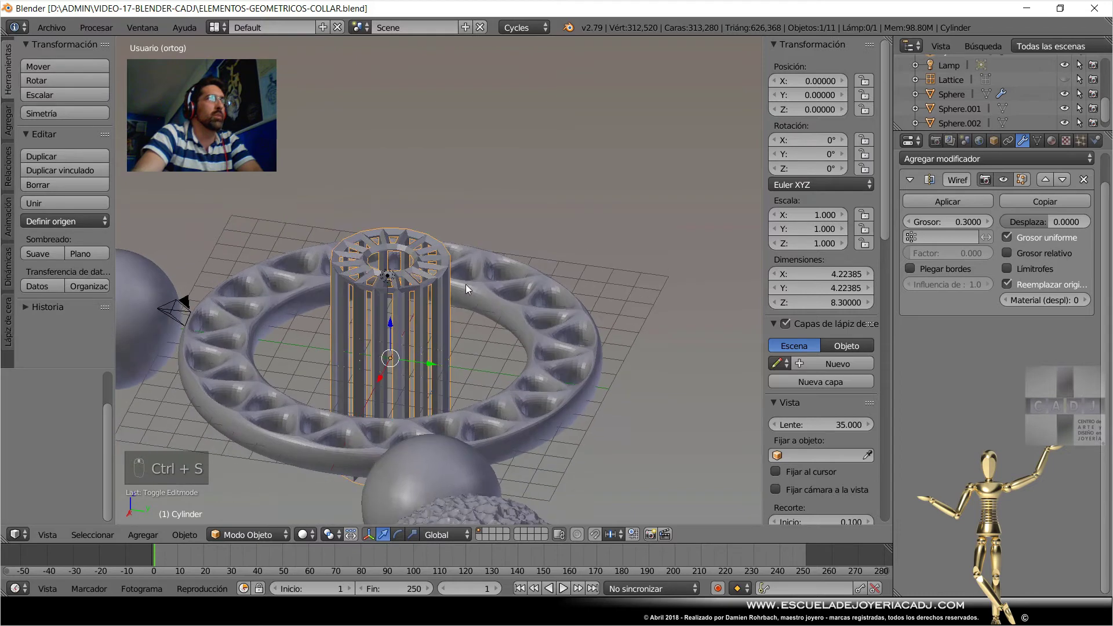
pyautogui.press('Tab')
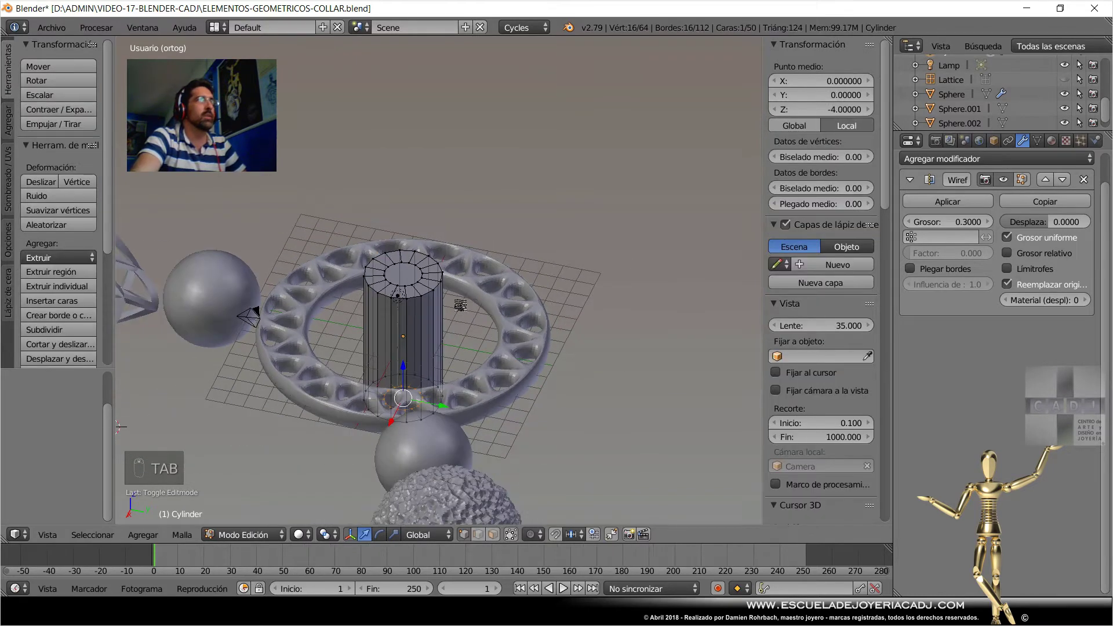
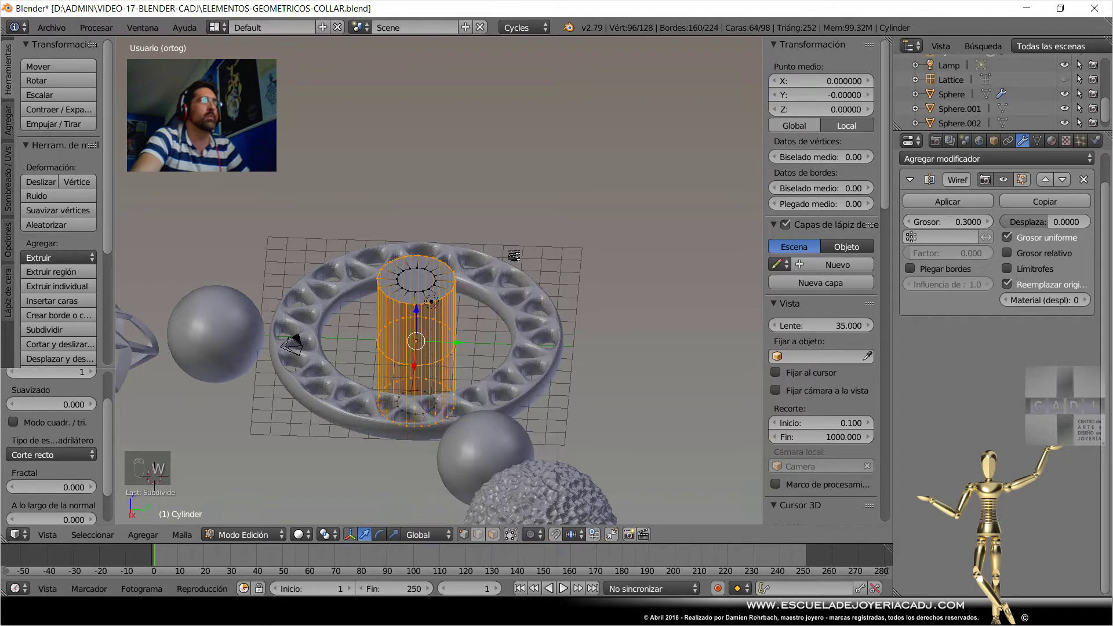
# Squash the wire cylinder on Z to about 0.791, shaping it into a bead about 6.57 tall.
pyautogui.press('KP_3')
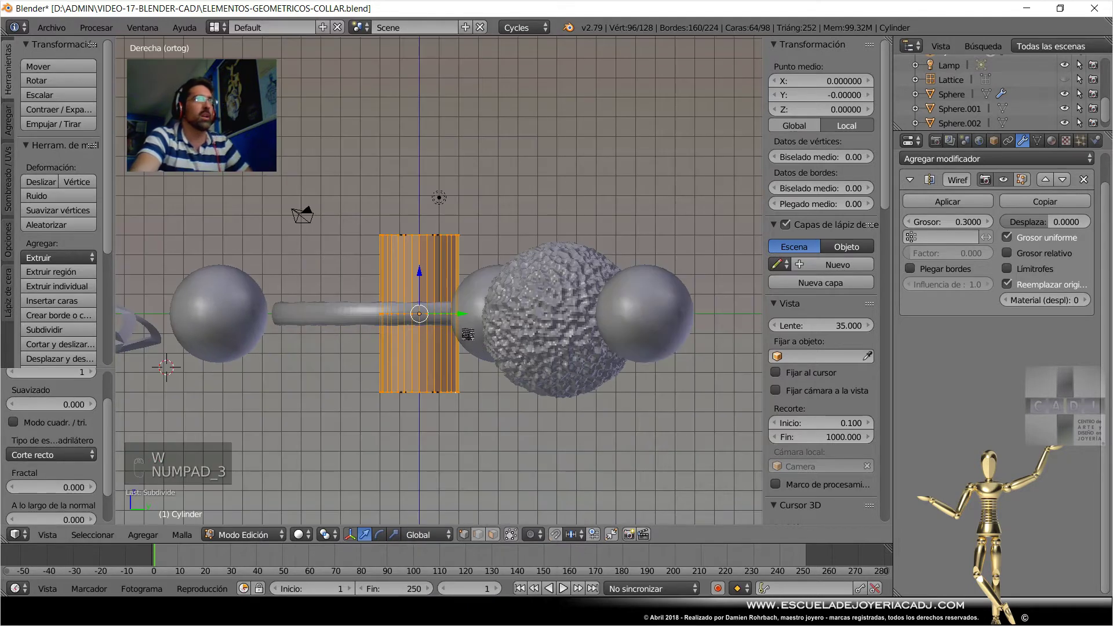
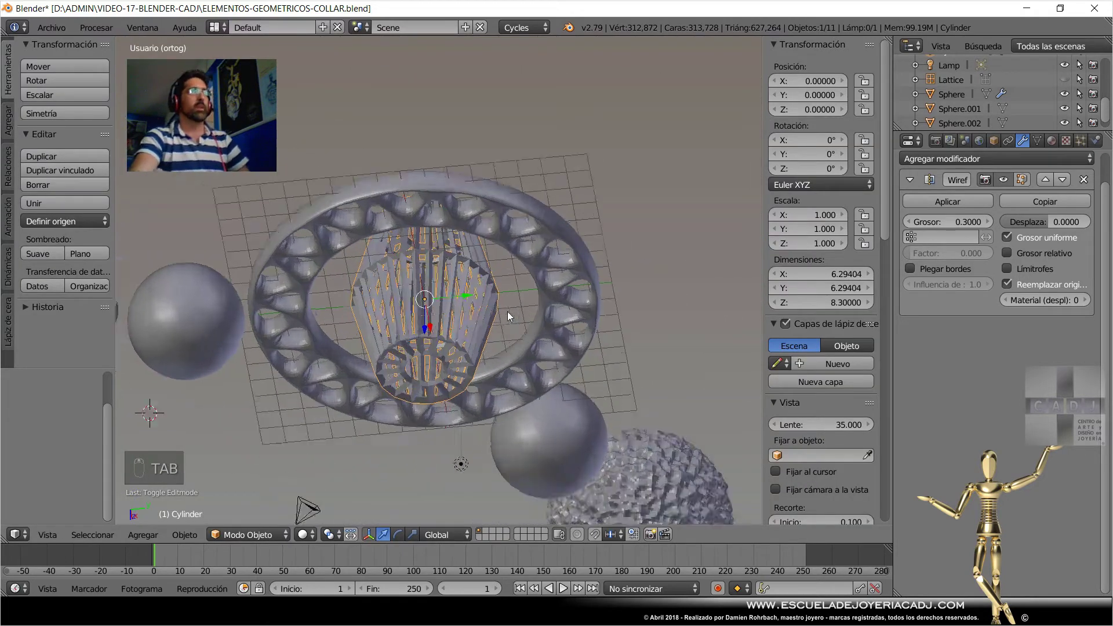
pyautogui.press('ctrl+s')
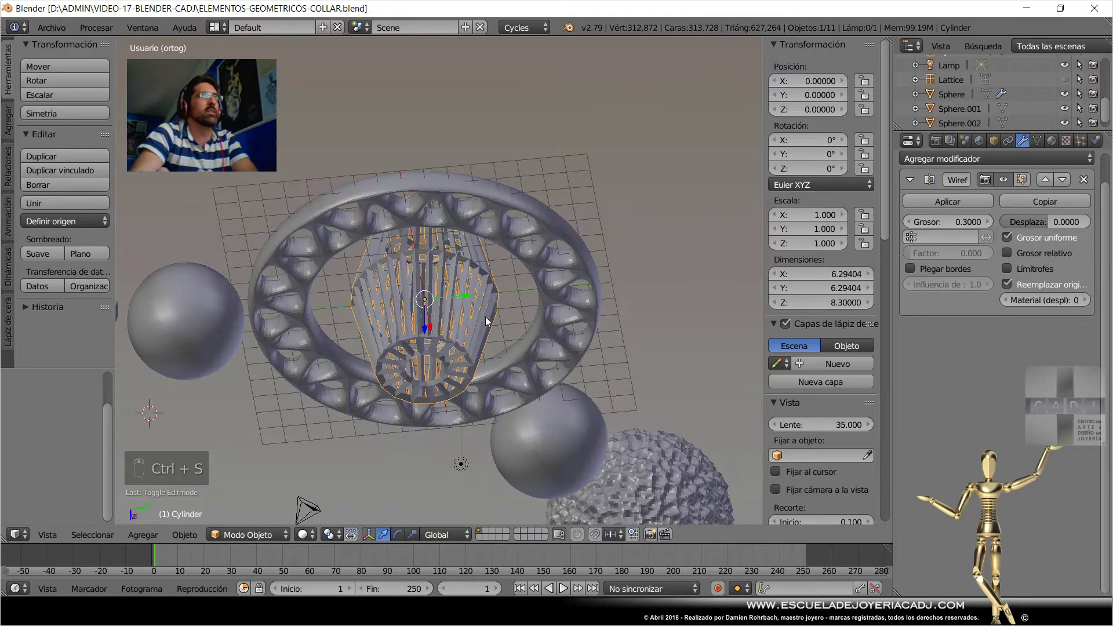
pyautogui.press('s')
pyautogui.moveTo(525, 307); pyautogui.dragTo(457, 324)
pyautogui.moveTo(461, 313); pyautogui.dragTo(948, 287)
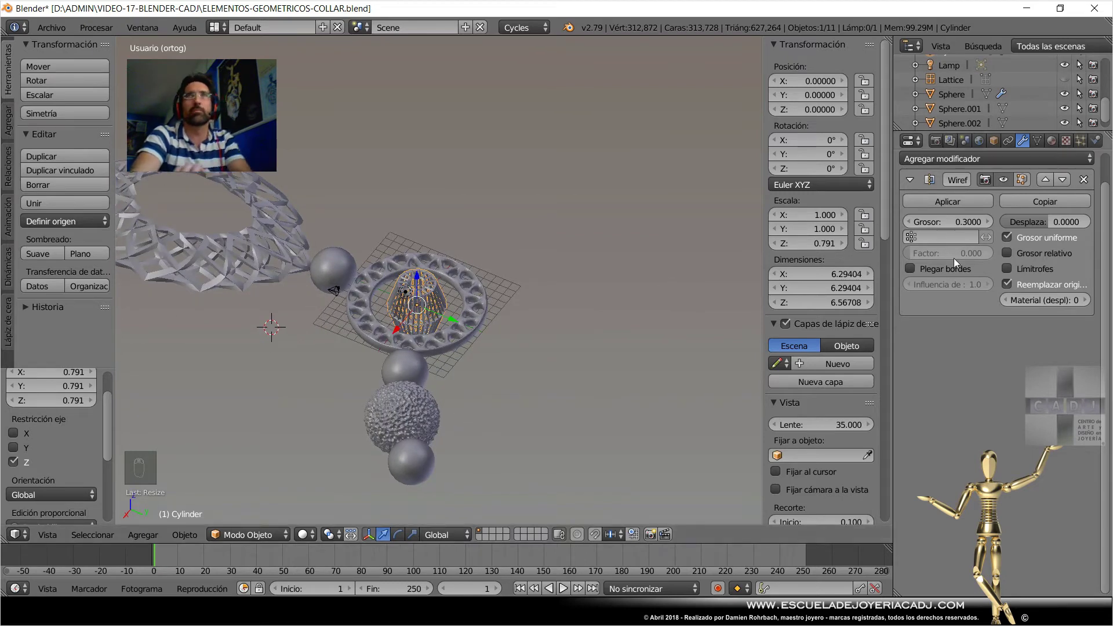
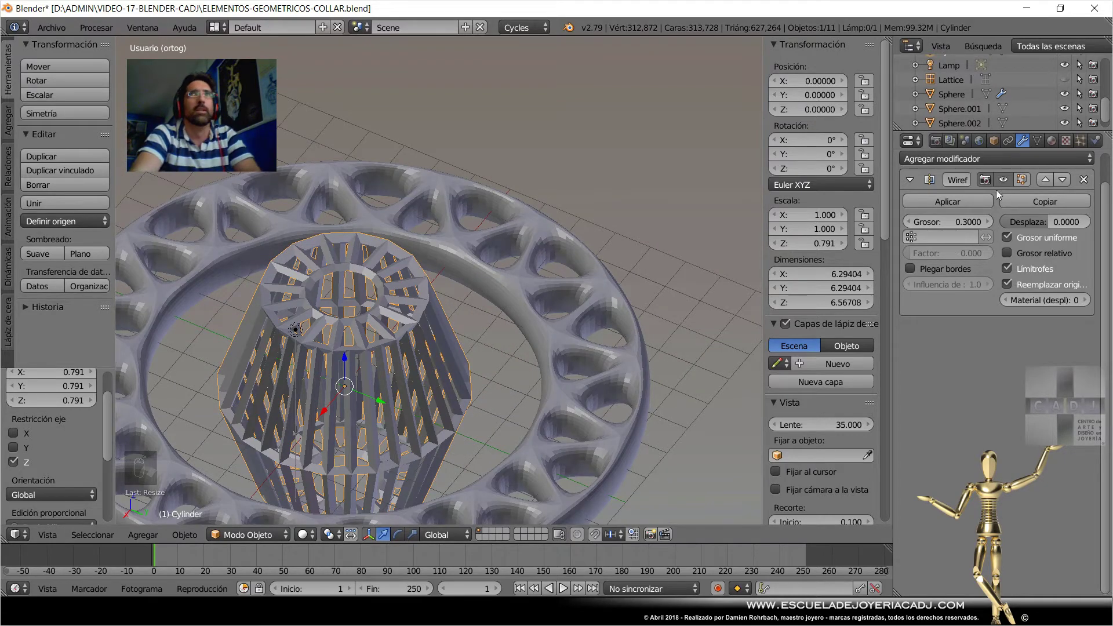
# Add a Subdivision Surface after Wireframe, trying it above first, and thin the struts to about 0.1.
pyautogui.moveTo(997, 166); pyautogui.dragTo(798, 401)
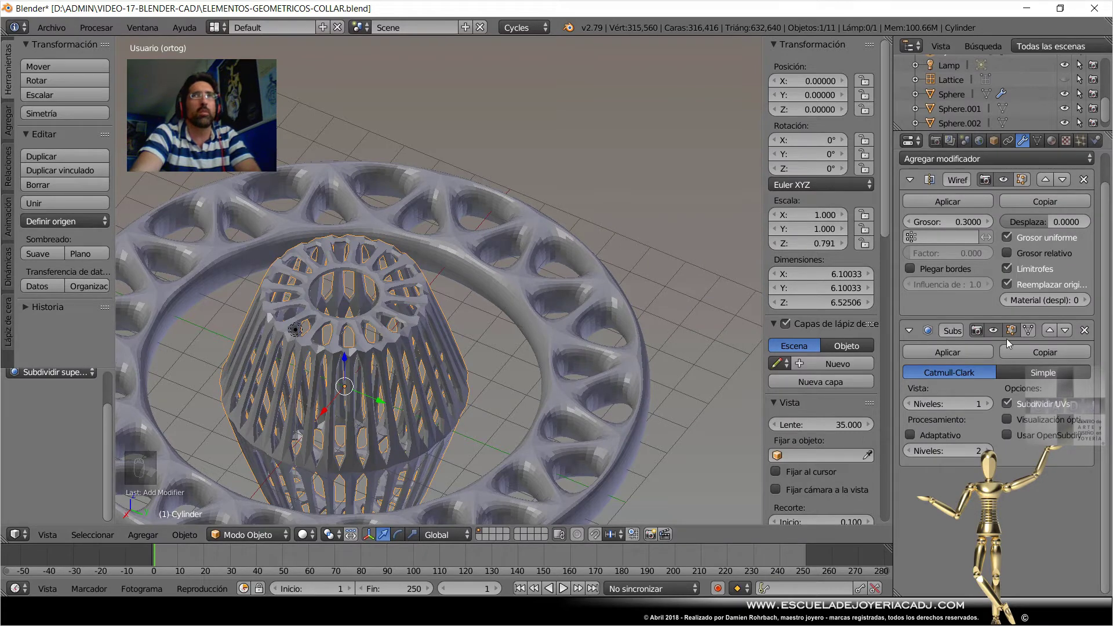
pyautogui.moveTo(1050, 334); pyautogui.dragTo(1038, 347)
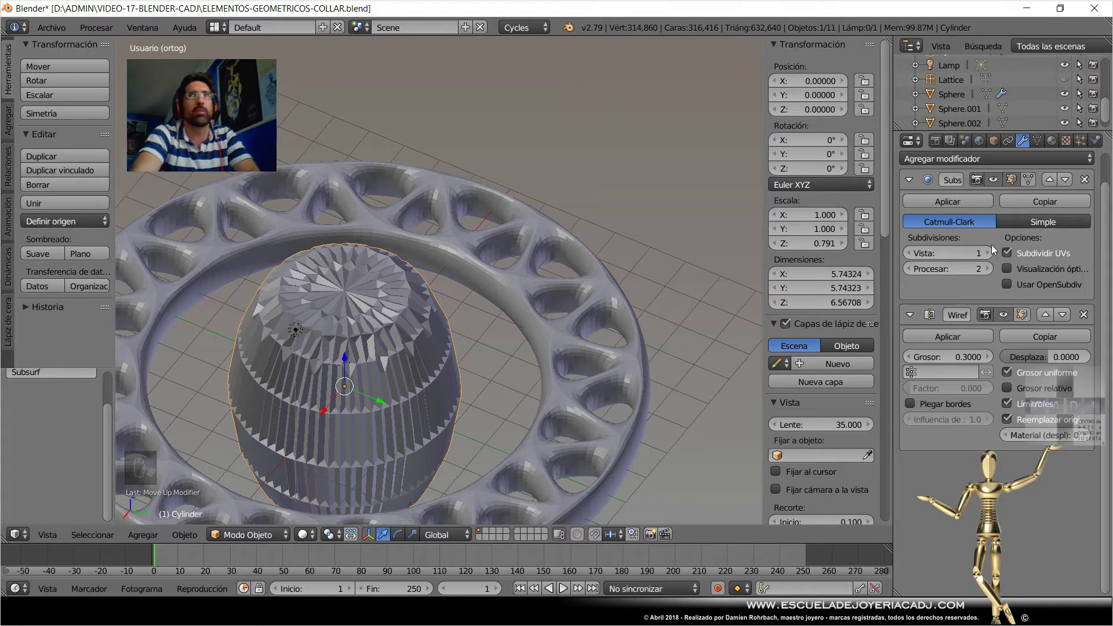
pyautogui.moveTo(990, 258); pyautogui.dragTo(969, 344)
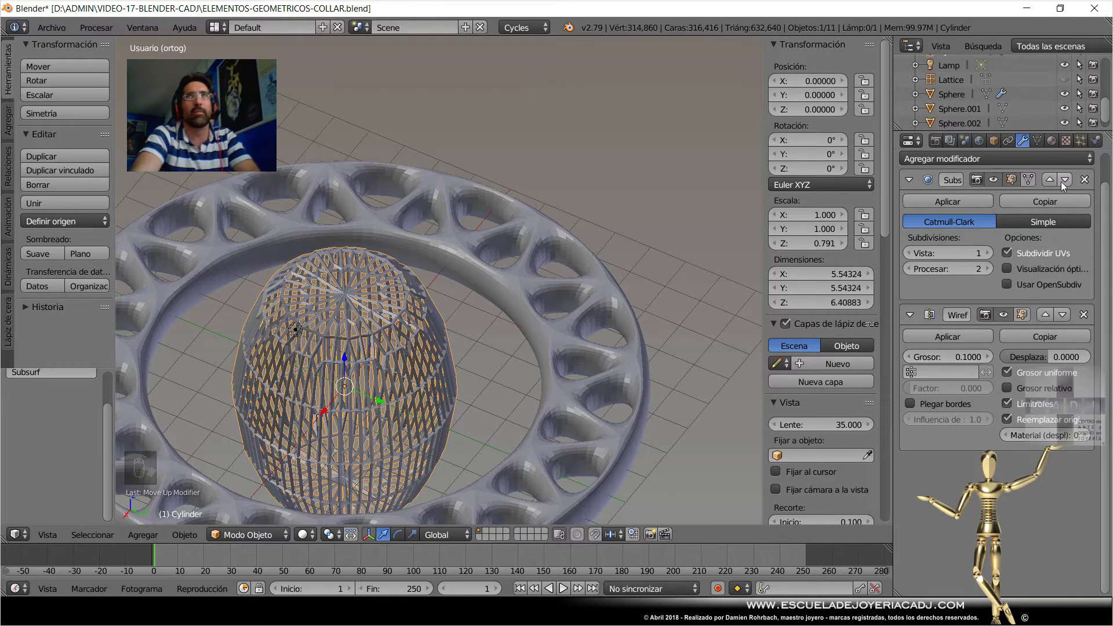
pyautogui.moveTo(1068, 186); pyautogui.dragTo(950, 355)
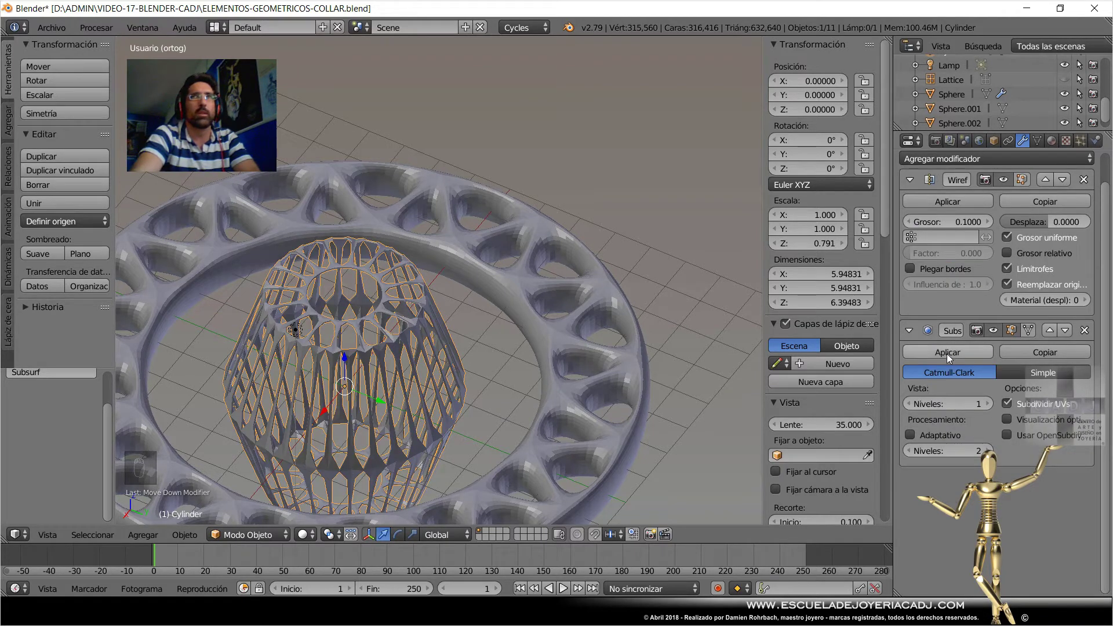
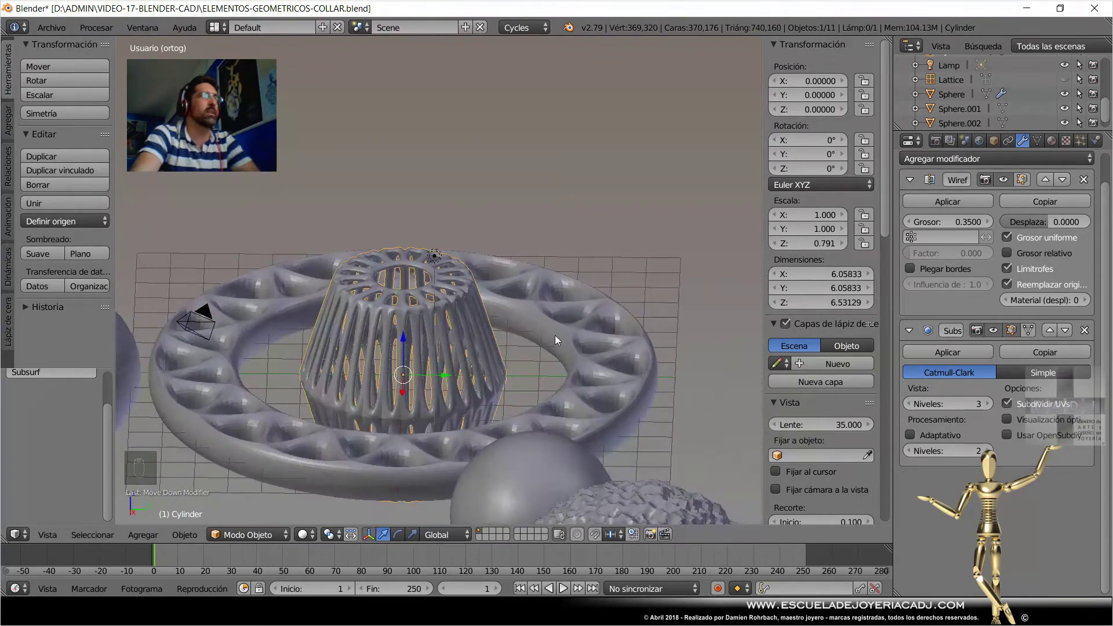
# Scale the bead's middle vertices in Edit Mode and inspect it from the top and at an angle.
pyautogui.press('Tab')
pyautogui.press('s')
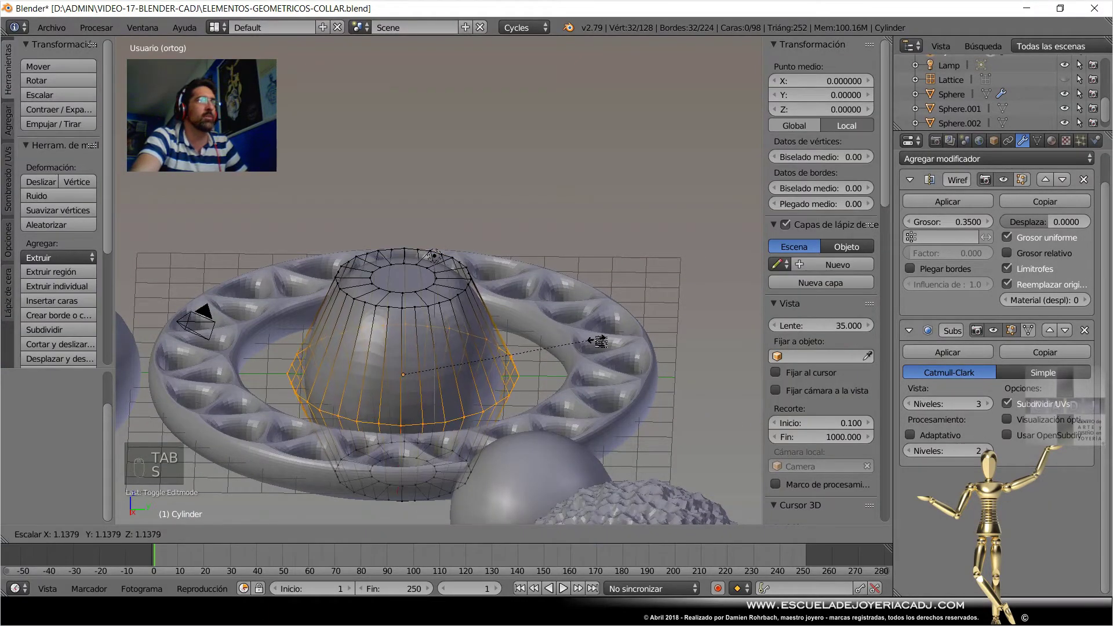
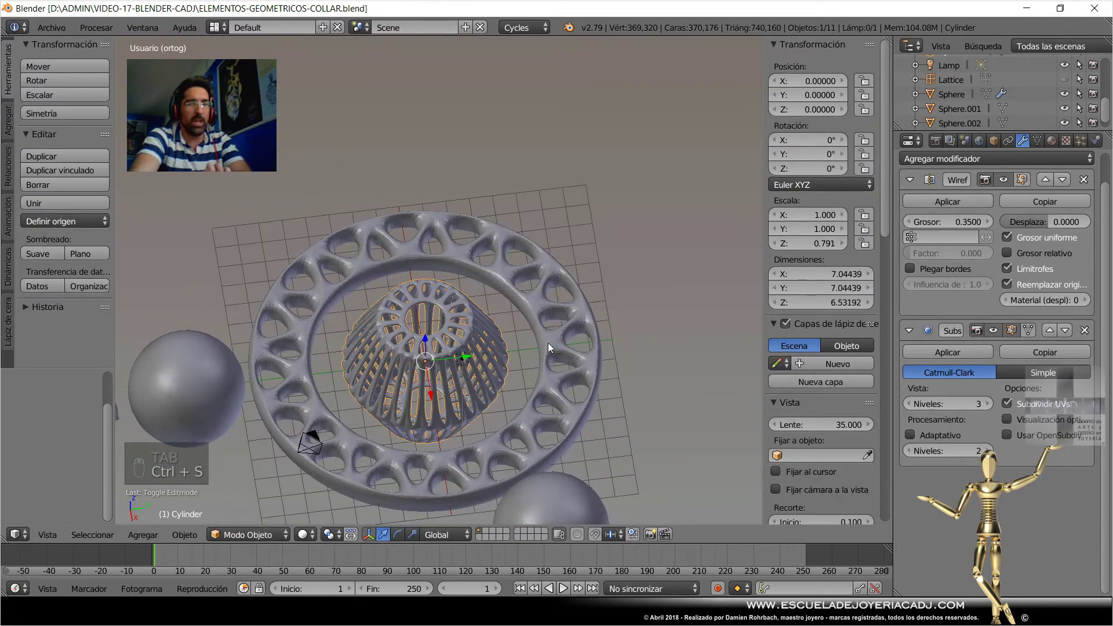
pyautogui.press('KP_7')
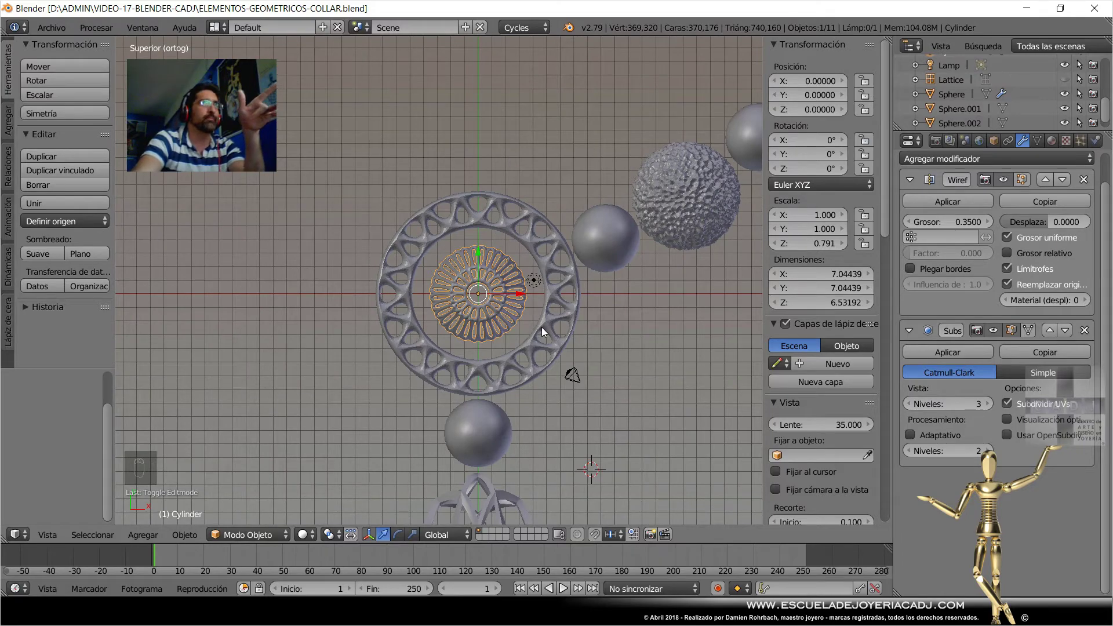
pyautogui.moveTo(499, 281); pyautogui.dragTo(472, 211)
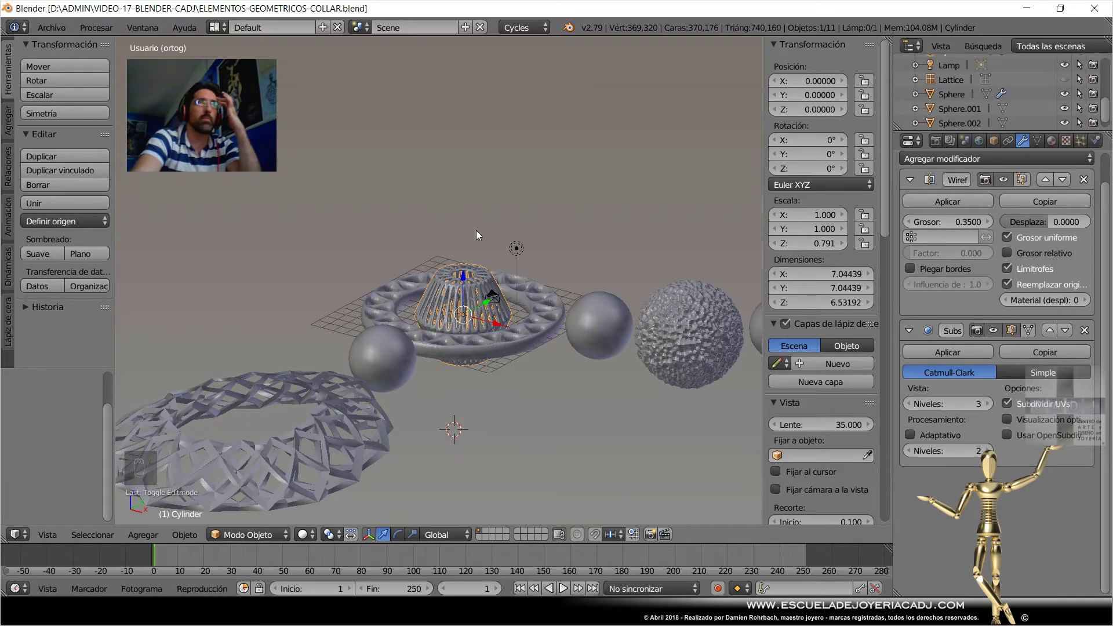
pyautogui.moveTo(517, 262); pyautogui.dragTo(526, 284)
# Tweak the bead's mesh again, return to Object Mode and save the collar file.
pyautogui.press('Tab')
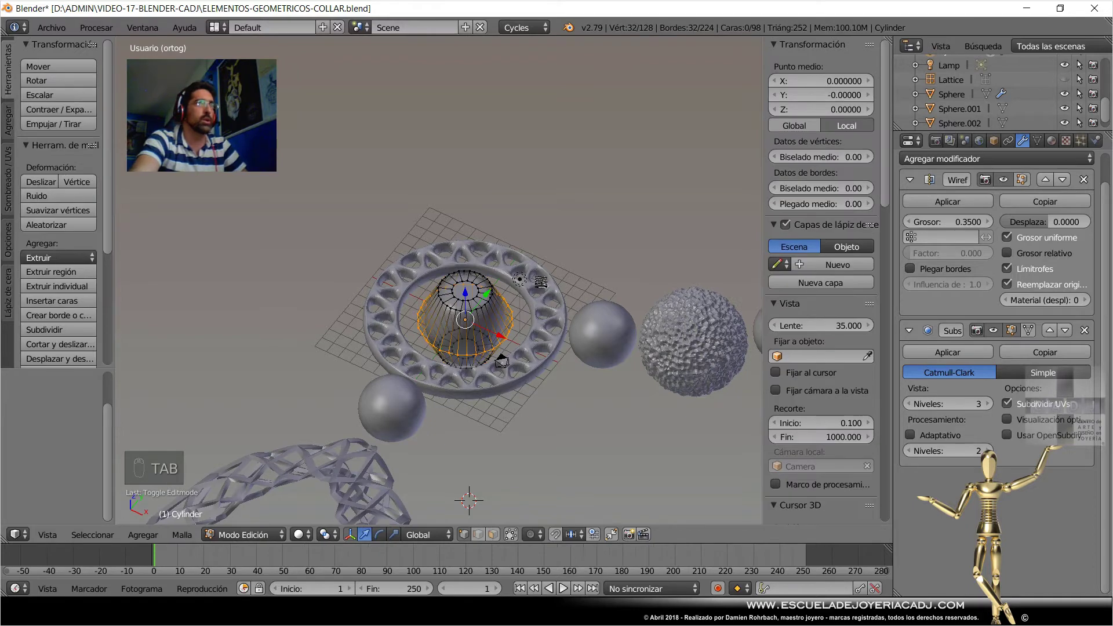
pyautogui.press('w')
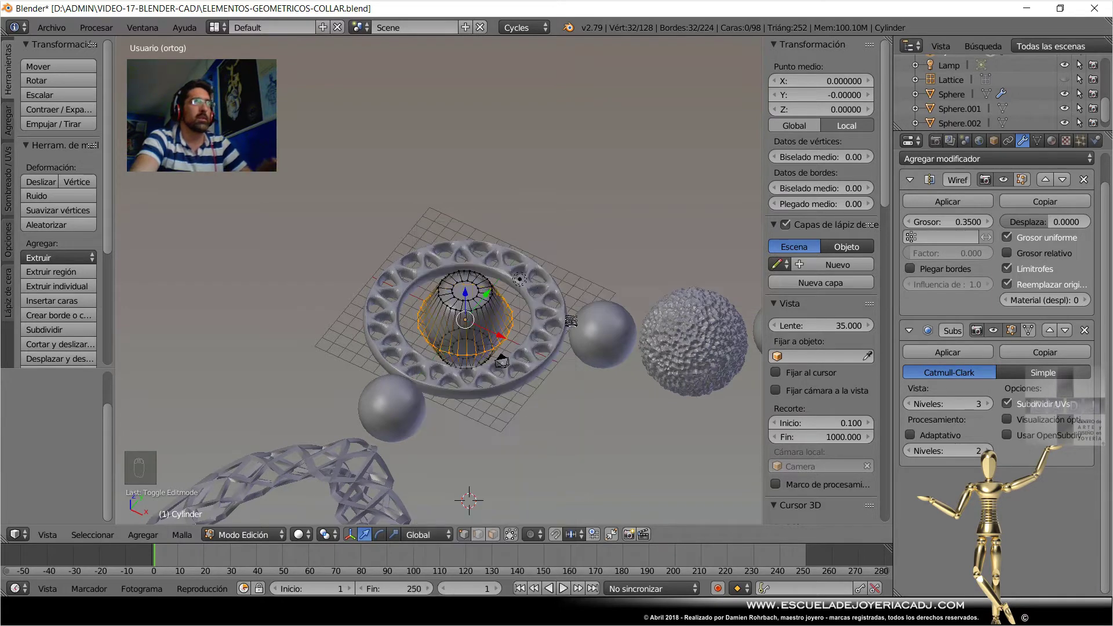
pyautogui.press('Tab')
pyautogui.press('ctrl+s')
pyautogui.moveTo(564, 372); pyautogui.dragTo(1004, 399)
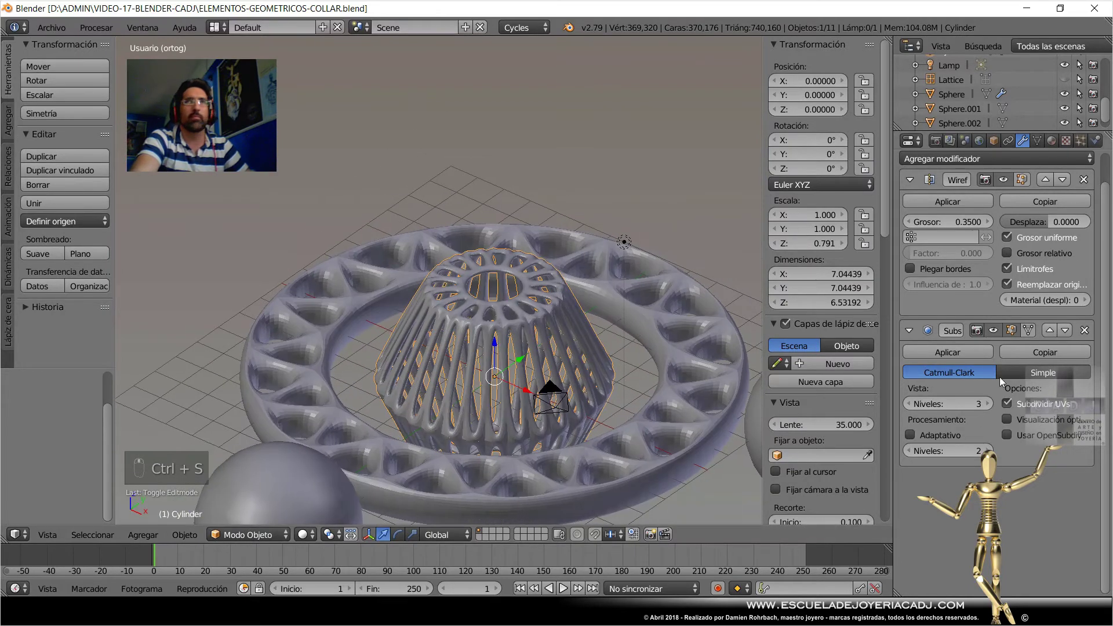
# Add a Decimate modifier at Proporción 0.5 first in the stack, set Wireframe Grosor to 0.6, and save.
pyautogui.moveTo(1042, 162); pyautogui.dragTo(786, 260)
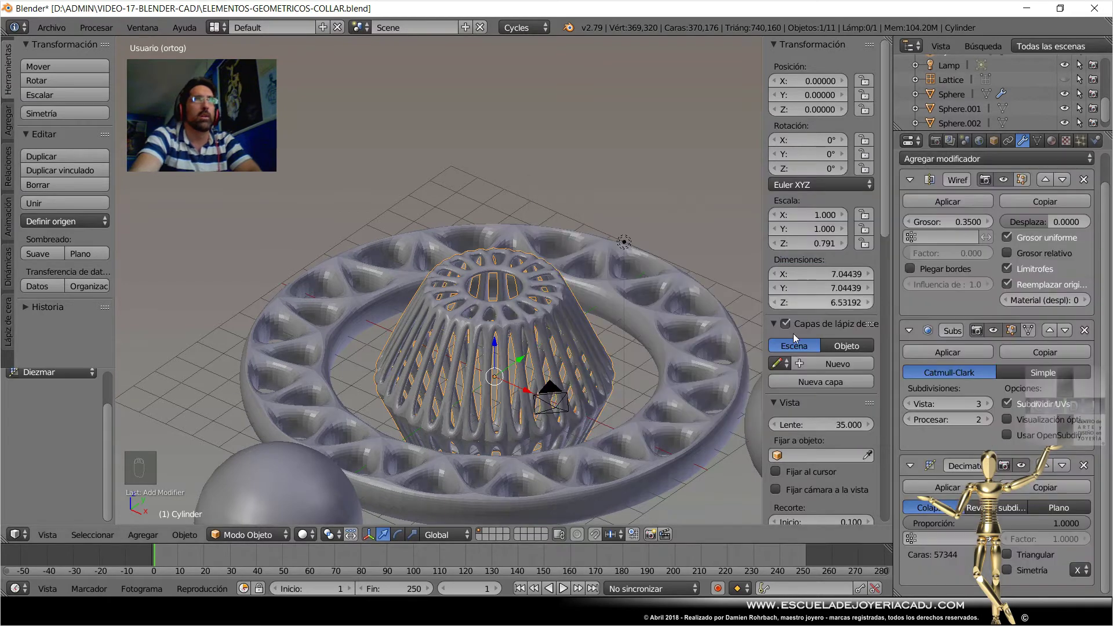
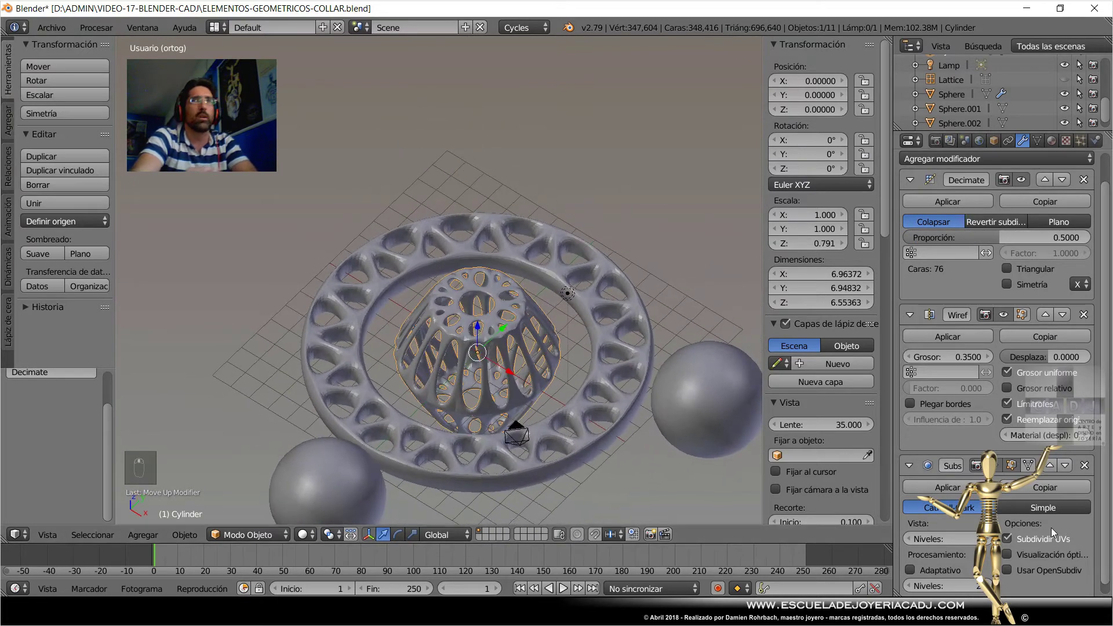
pyautogui.moveTo(955, 362); pyautogui.dragTo(583, 387)
pyautogui.middleClick(589, 396)
pyautogui.moveTo(956, 360); pyautogui.dragTo(559, 330)
pyautogui.press('ctrl+s')
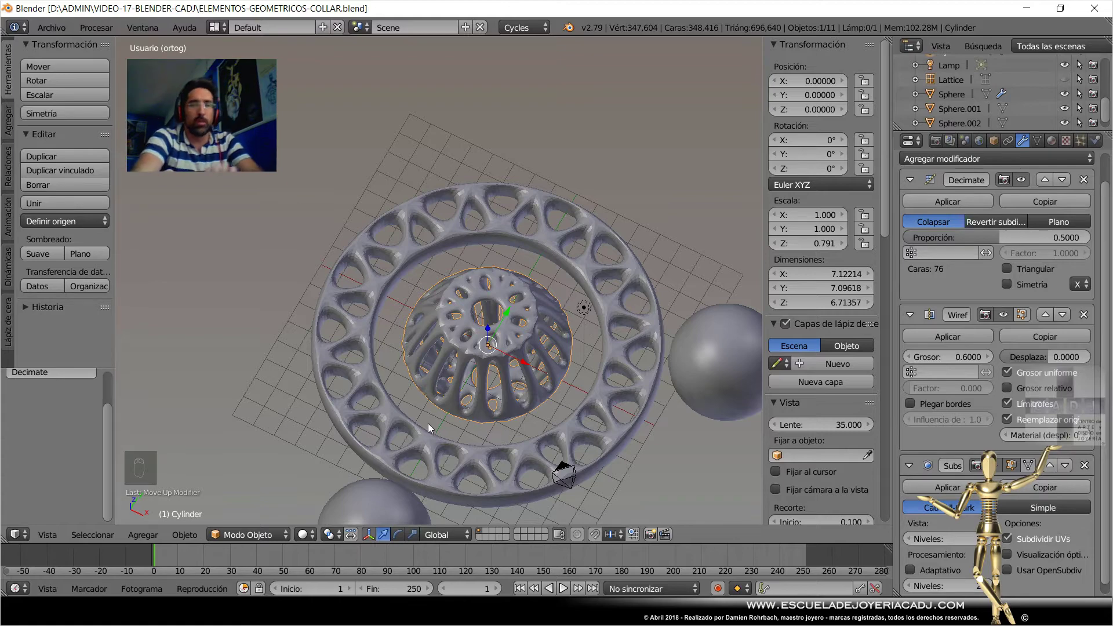
# In top view, duplicate the cage bead, move it to the chain's end and rotate it sideways.
pyautogui.press('KP_7')
pyautogui.scroll(3)
pyautogui.scroll(-3)
pyautogui.press('d')
pyautogui.press('Escape')
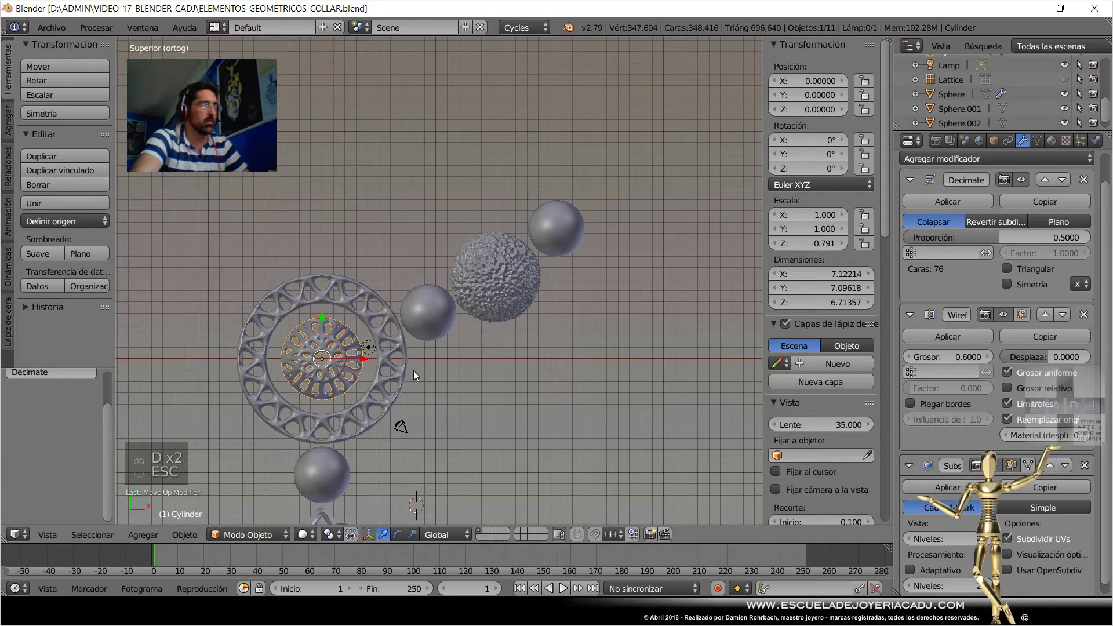
pyautogui.press('g')
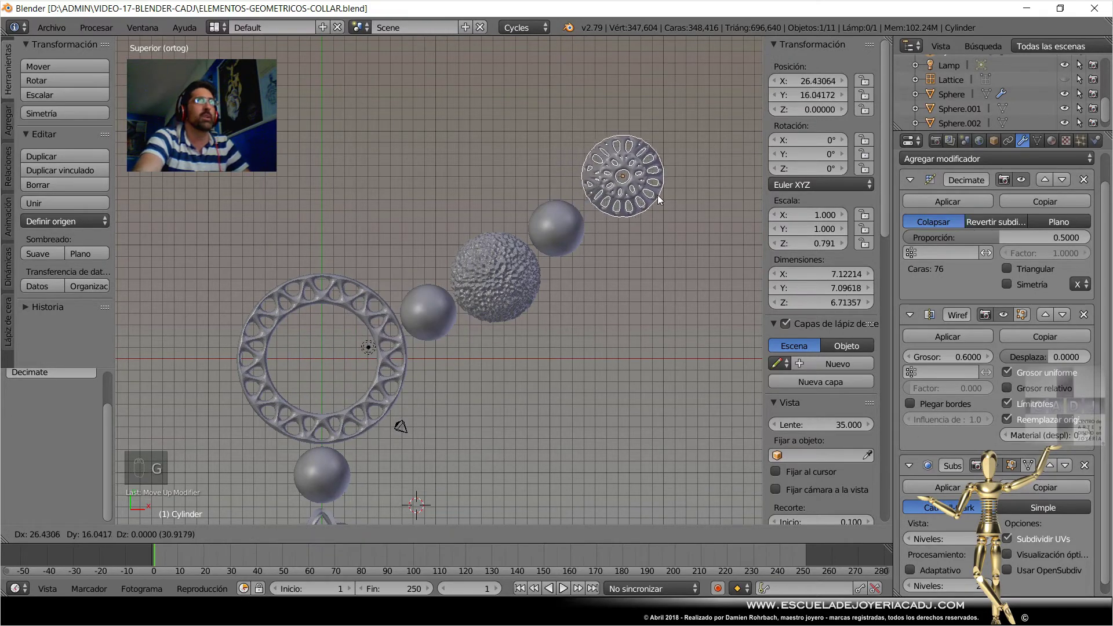
pyautogui.moveTo(661, 198); pyautogui.dragTo(694, 131)
pyautogui.press('r')
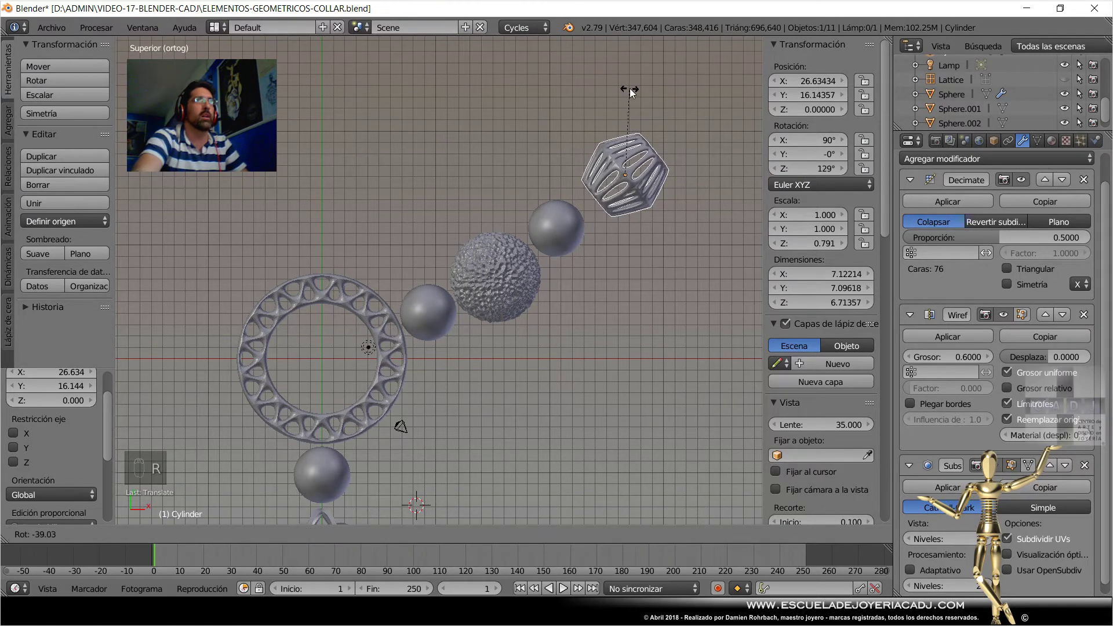
pyautogui.moveTo(627, 112); pyautogui.dragTo(704, 162)
# Nudge the copy into place, duplicate a smooth 5-unit sphere beyond it, and save.
pyautogui.press('g')
pyautogui.moveTo(703, 161); pyautogui.dragTo(680, 194)
pyautogui.moveTo(573, 239); pyautogui.dragTo(678, 195)
pyautogui.press('shift+d')
pyautogui.moveTo(675, 202); pyautogui.dragTo(570, 335)
pyautogui.press('ctrl+s')
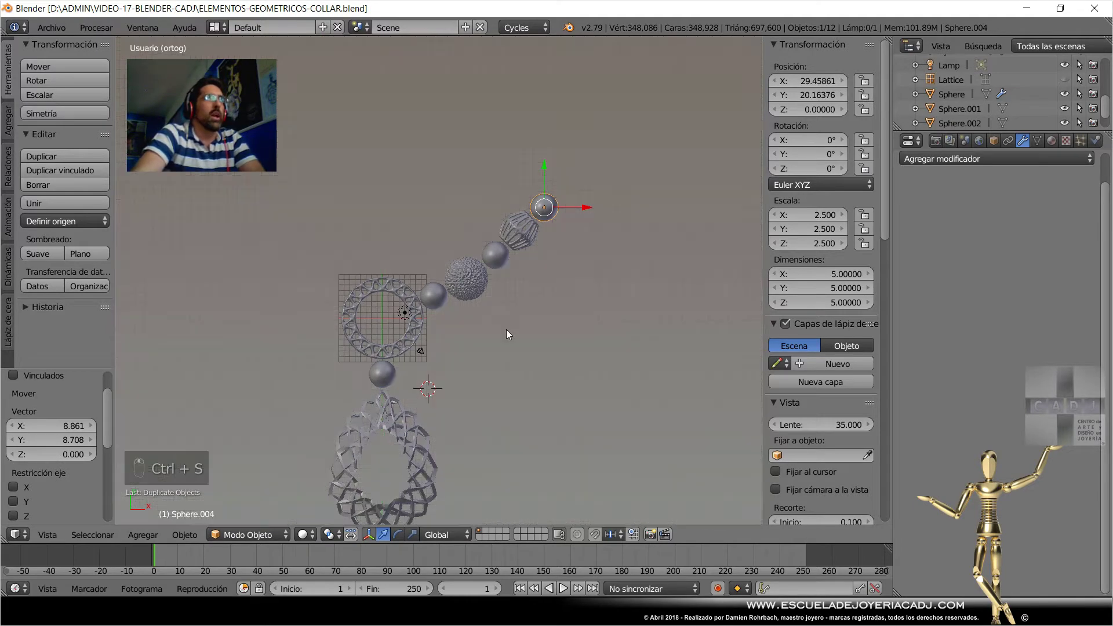
# Recenter the top view on the chain's end and add a new cube via Shift+A.
pyautogui.press('KP_7')
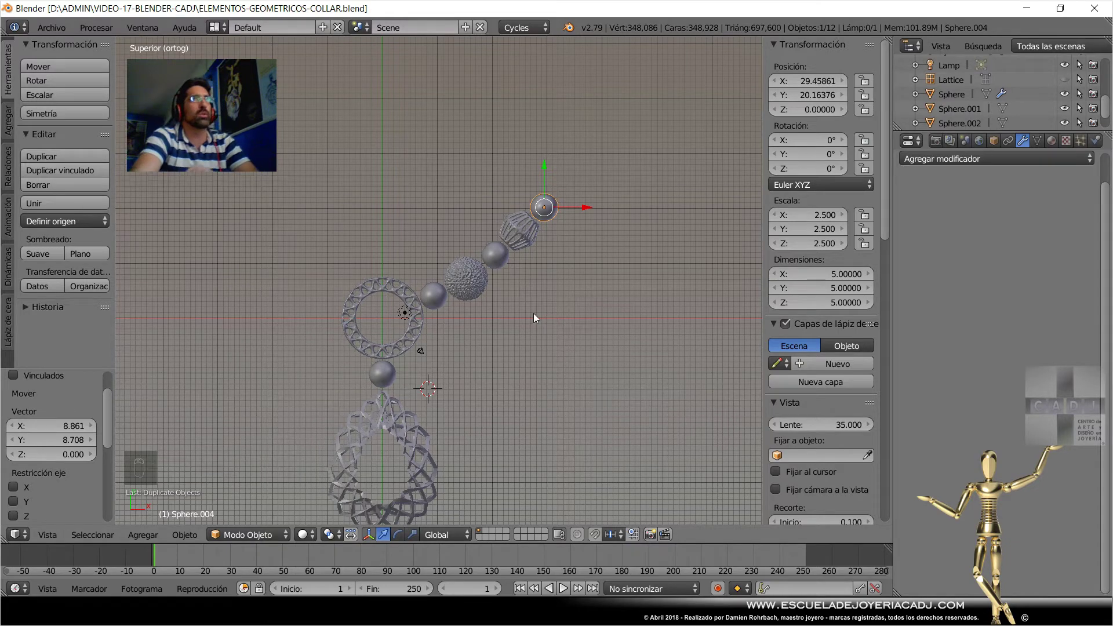
pyautogui.middleClick(573, 302)
pyautogui.moveTo(494, 392); pyautogui.dragTo(481, 348)
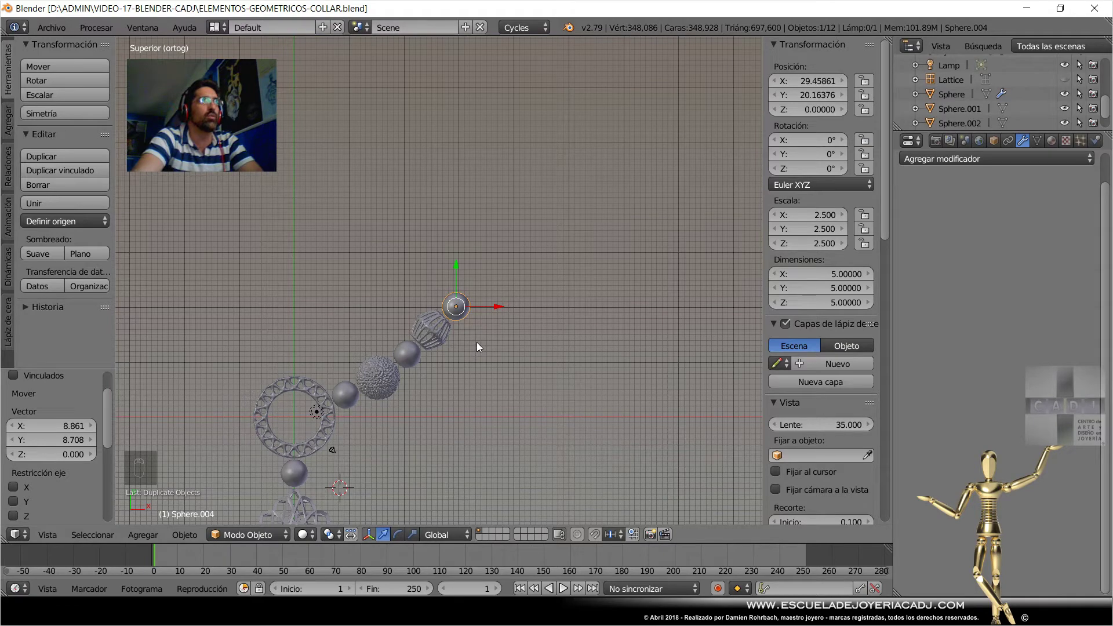
pyautogui.moveTo(16, 128); pyautogui.dragTo(566, 384)
pyautogui.press('s')
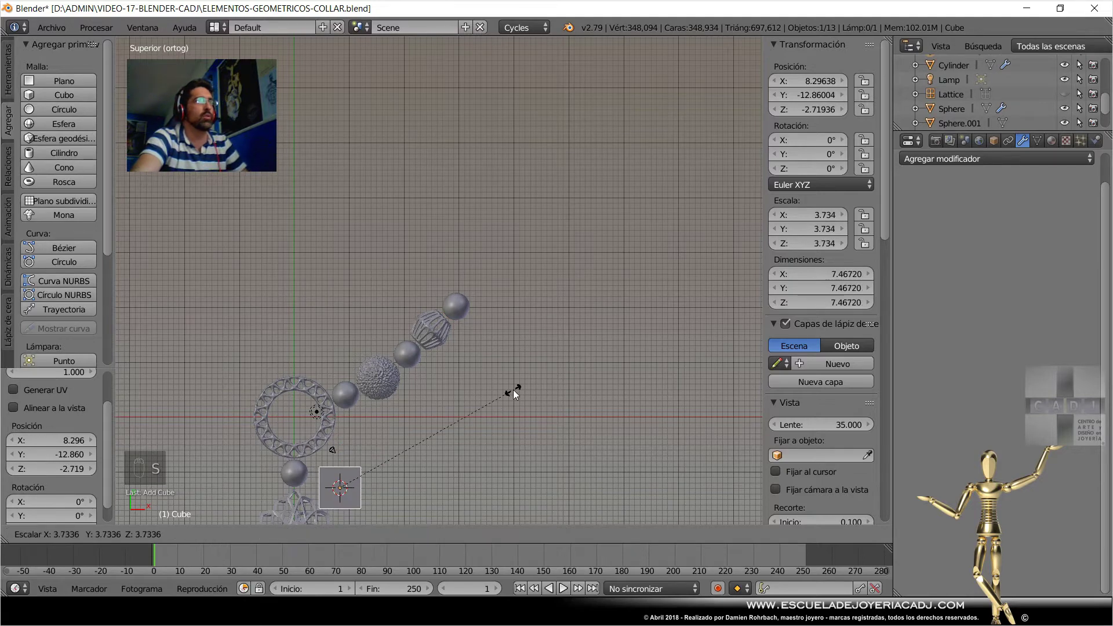
# Scale the cube to about 3.73, move it past the last sphere, and save.
pyautogui.moveTo(458, 454); pyautogui.dragTo(579, 248)
pyautogui.press('g')
pyautogui.moveTo(580, 247); pyautogui.dragTo(687, 299)
pyautogui.press('ctrl+s')
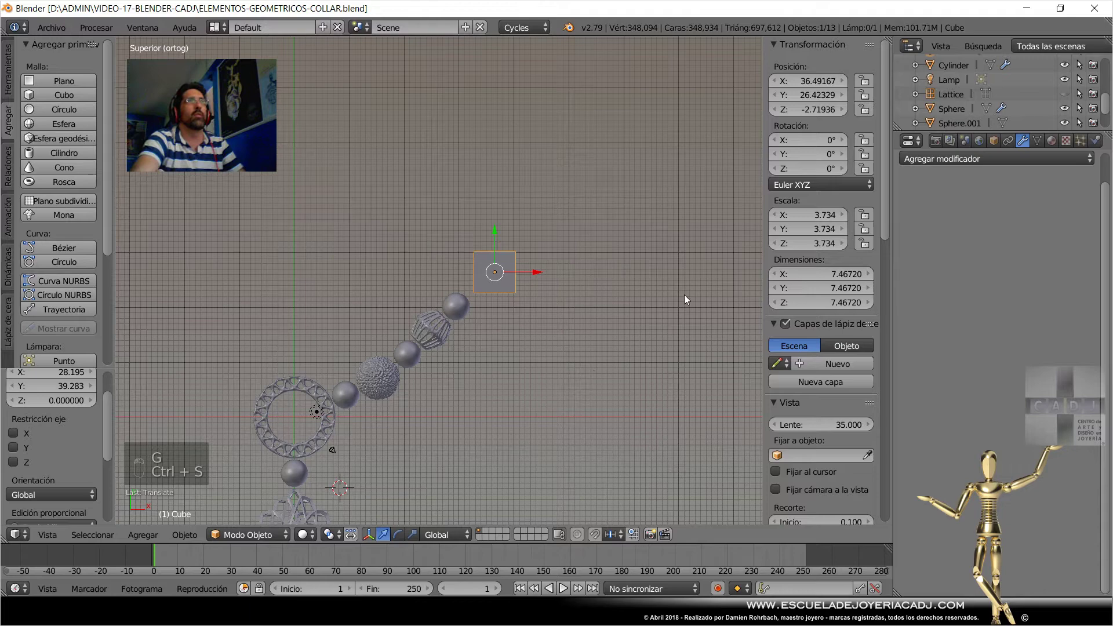
# Enter Edit Mode on the cube and begin bevelling its edges with Ctrl+B.
pyautogui.moveTo(1020, 160); pyautogui.dragTo(790, 398)
pyautogui.moveTo(993, 259); pyautogui.dragTo(991, 257)
pyautogui.moveTo(1088, 185); pyautogui.dragTo(556, 221)
pyautogui.press('Tab')
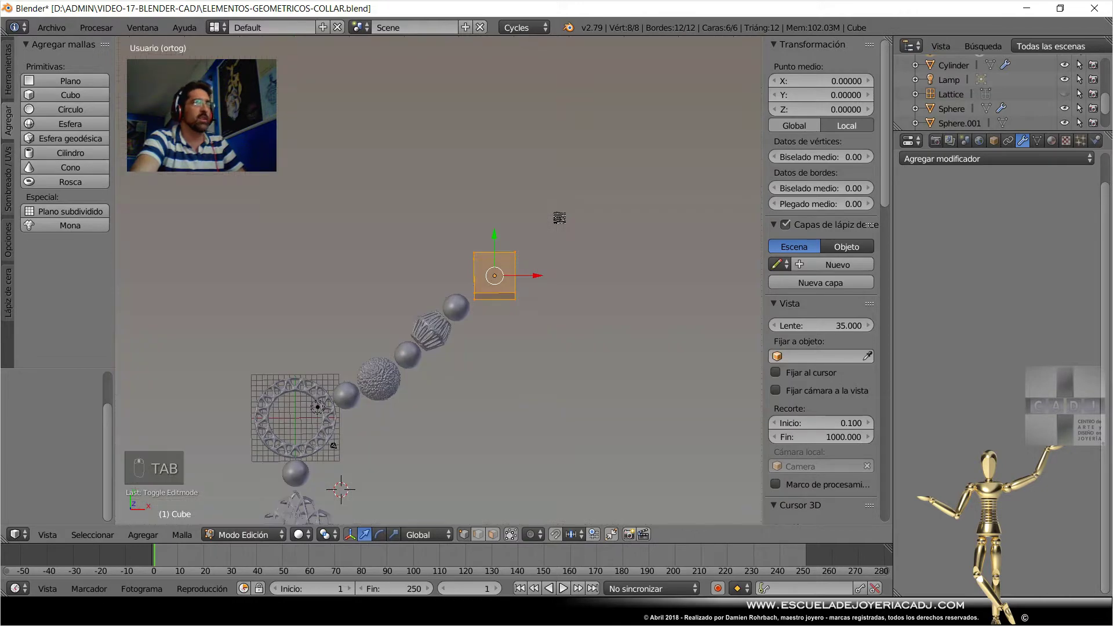
pyautogui.press('ctrl+s')
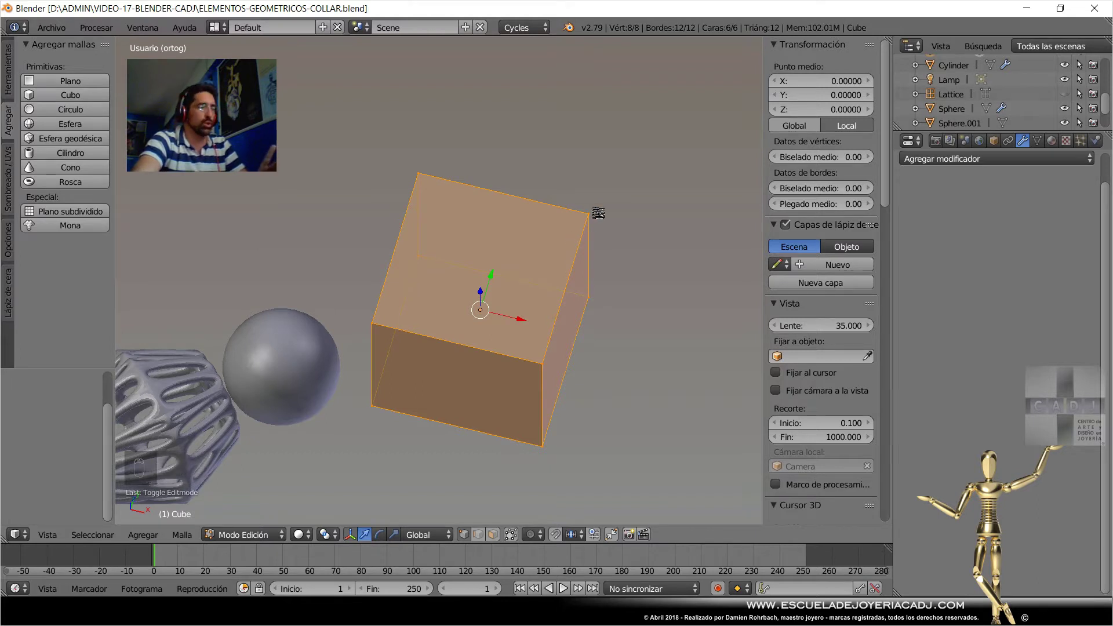
pyautogui.press('w')
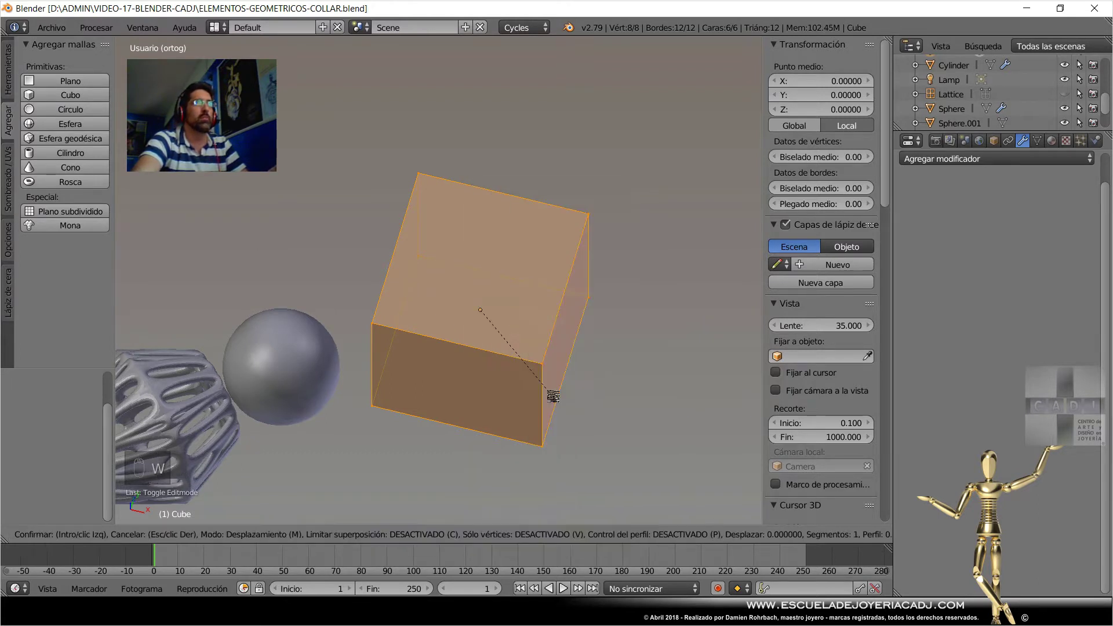
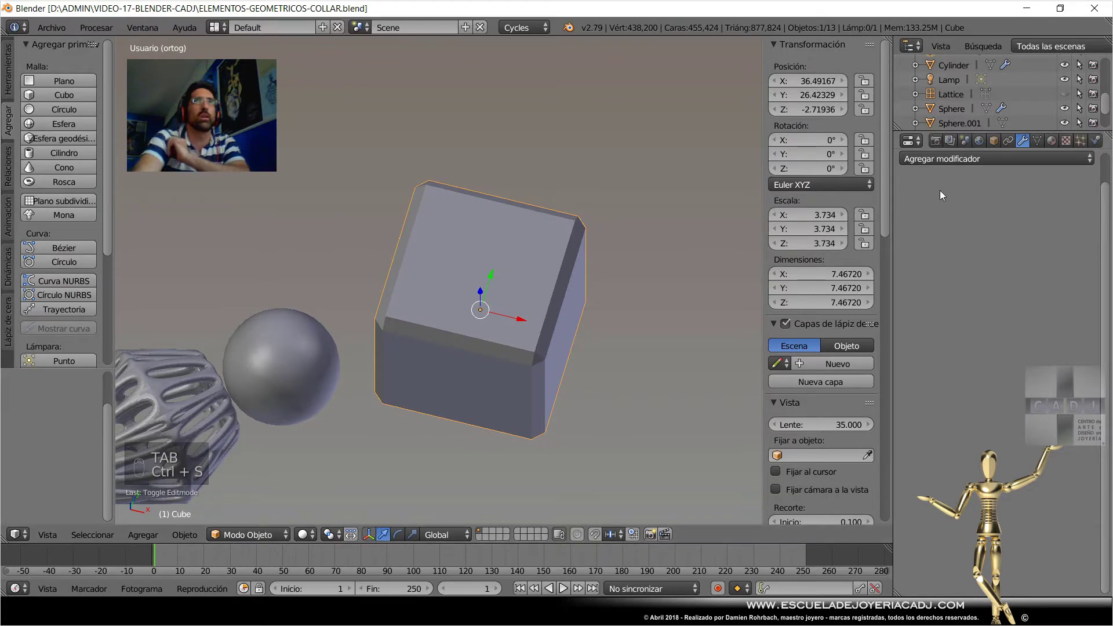
# Add a Desplazar modifier using the geometrica2 texture and set its type to Magic, warping the cube.
pyautogui.click(984, 164)
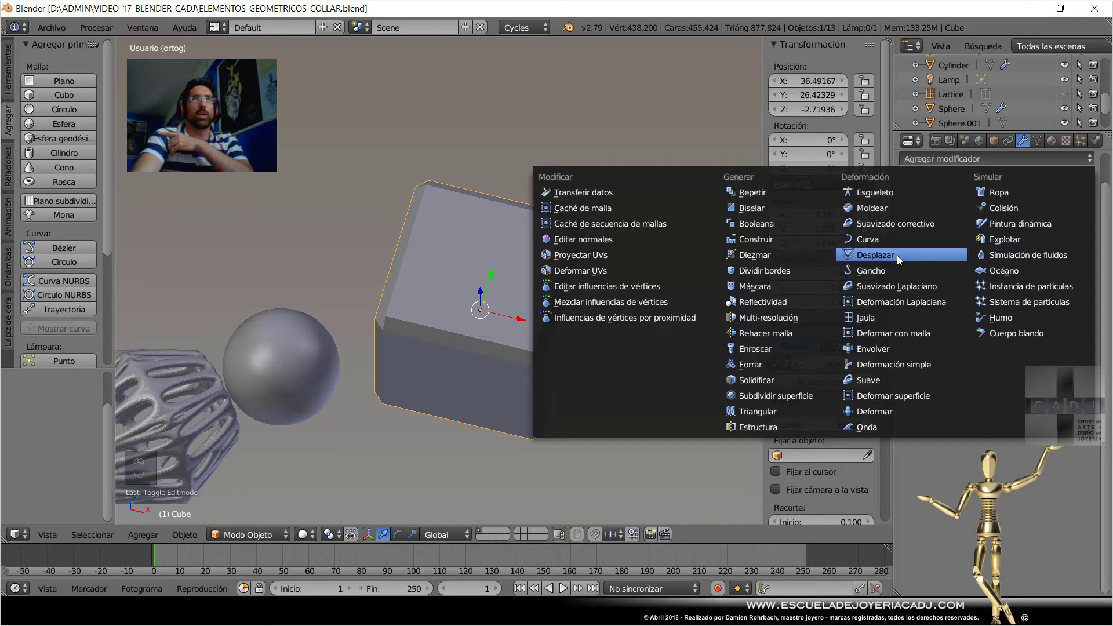
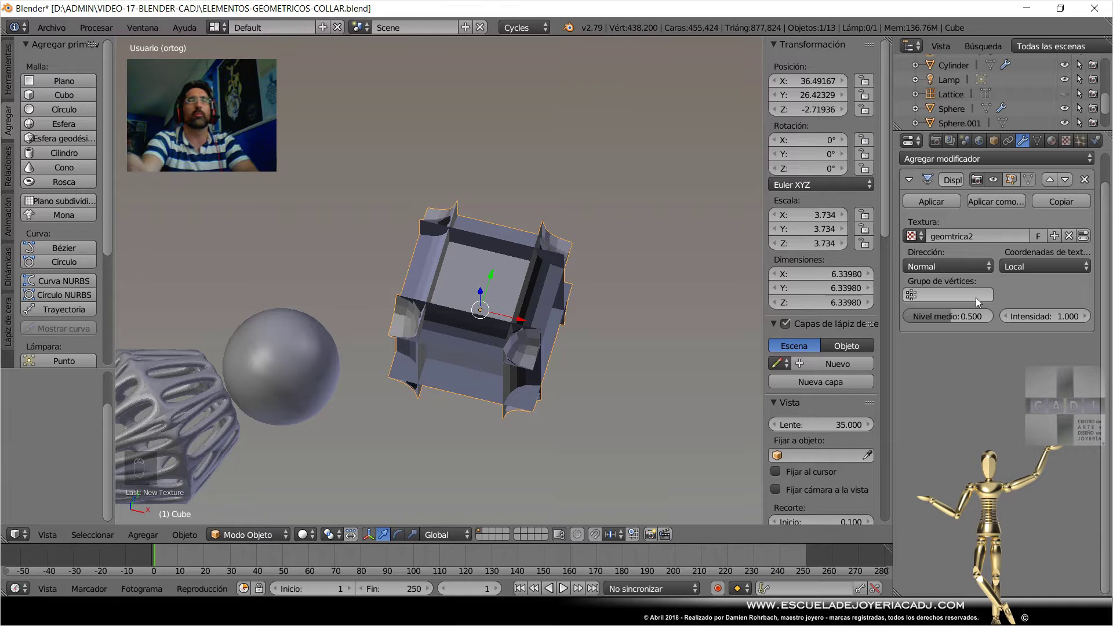
pyautogui.moveTo(1075, 149); pyautogui.dragTo(1002, 186)
pyautogui.moveTo(1002, 176); pyautogui.dragTo(1002, 177)
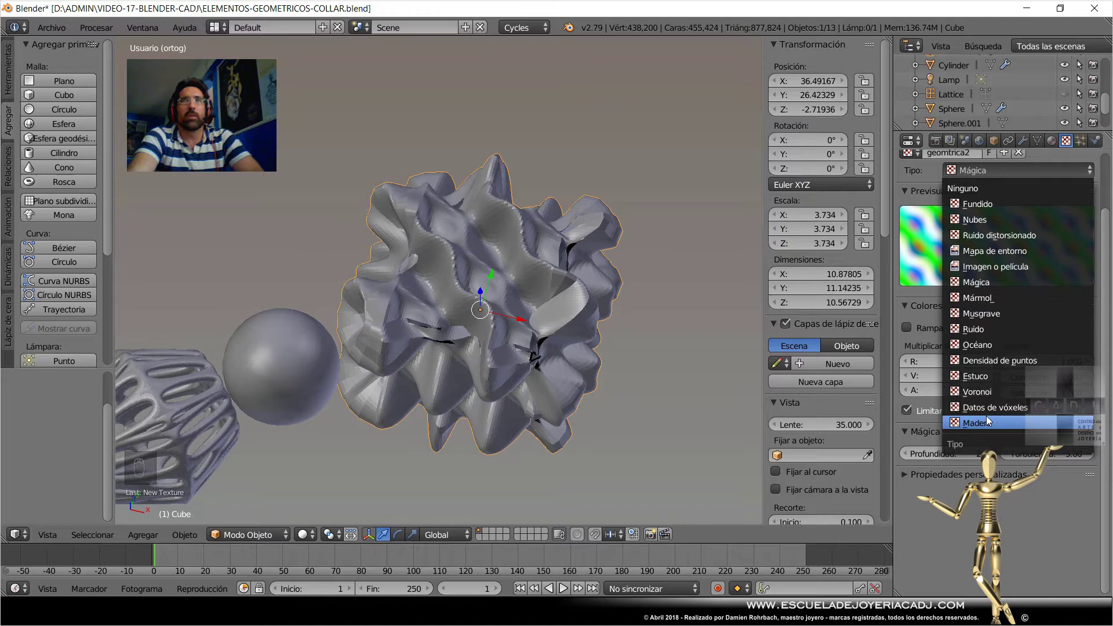
# Set the displacement texture to Wood with the Rings pattern and Displace strength 0.5.
pyautogui.moveTo(565, 299); pyautogui.dragTo(1049, 368)
pyautogui.moveTo(1049, 368); pyautogui.dragTo(999, 412)
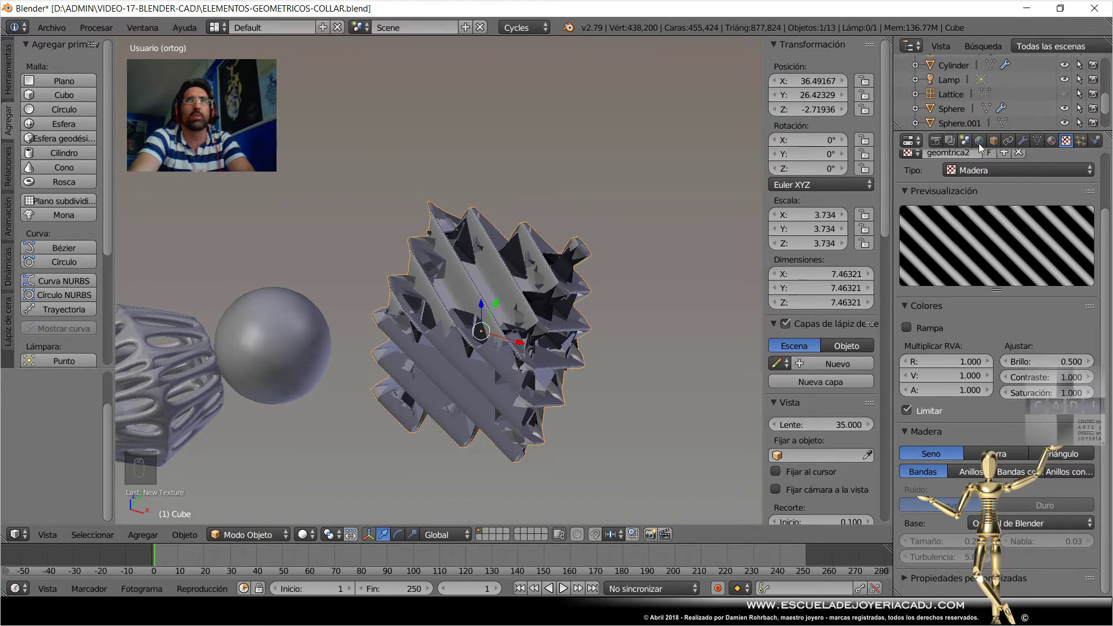
pyautogui.moveTo(1033, 144); pyautogui.dragTo(1048, 323)
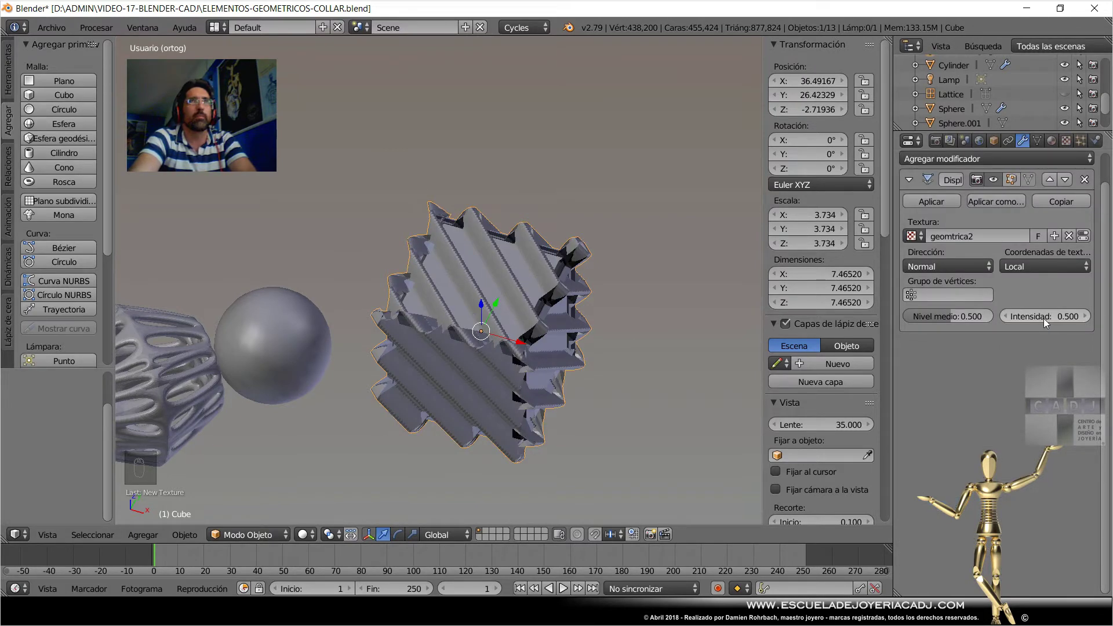
pyautogui.moveTo(620, 309); pyautogui.dragTo(1057, 146)
pyautogui.moveTo(1057, 146); pyautogui.dragTo(1033, 542)
pyautogui.moveTo(1033, 542); pyautogui.dragTo(978, 476)
pyautogui.moveTo(979, 476); pyautogui.dragTo(521, 351)
# Orbit around the ringed cube to inspect the grooves, then return to the Displace modifier.
pyautogui.scroll(3)
pyautogui.moveTo(517, 335); pyautogui.dragTo(576, 340)
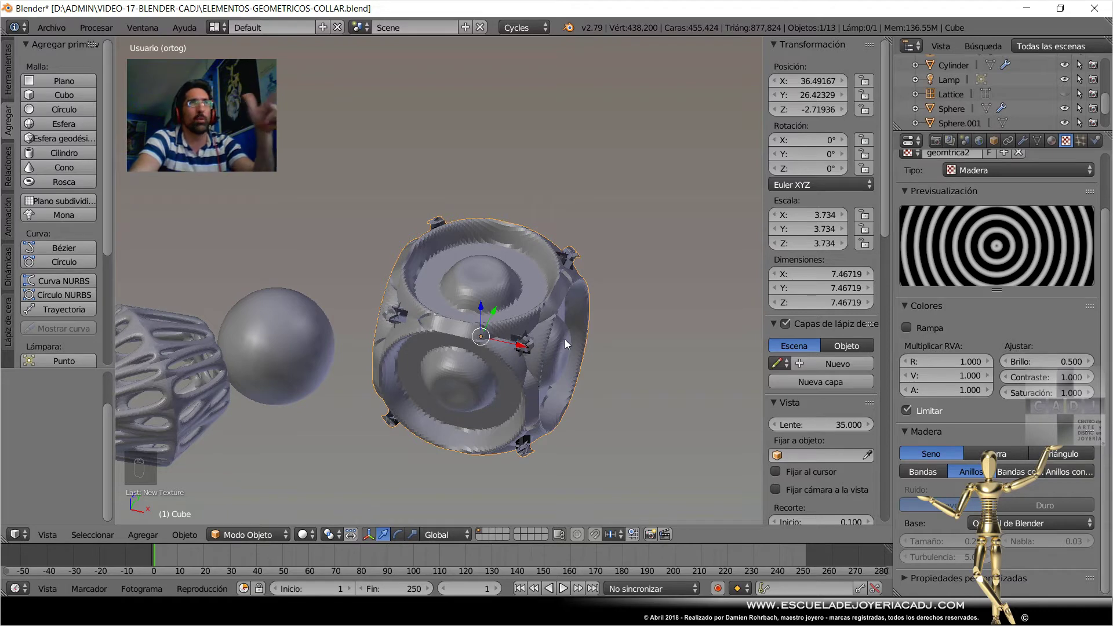
pyautogui.scroll(-3)
pyautogui.moveTo(411, 320); pyautogui.dragTo(664, 446)
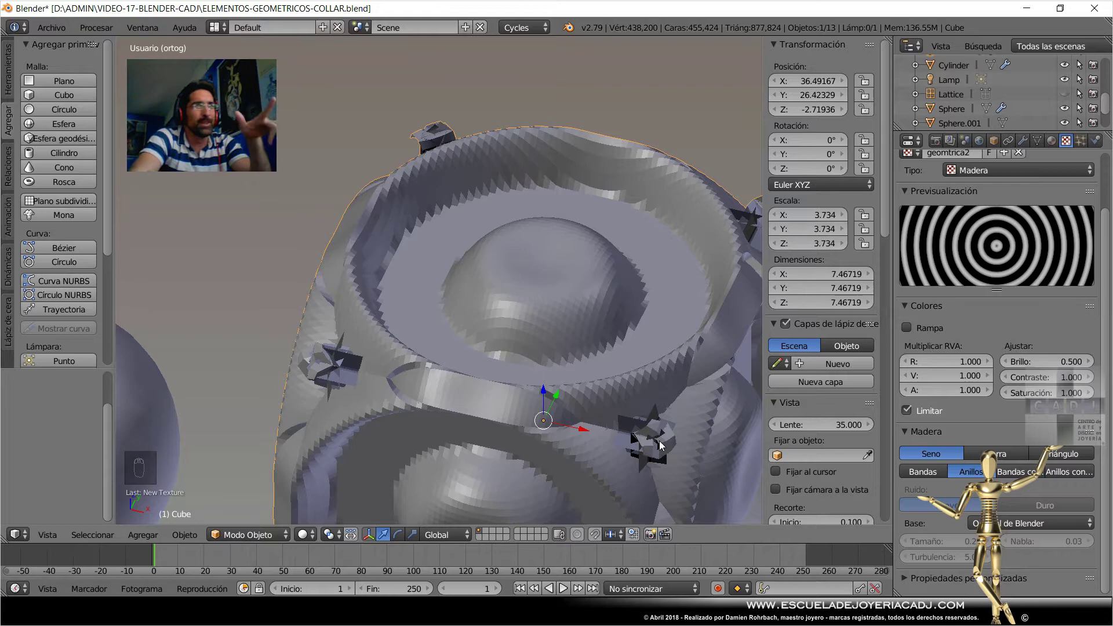
pyautogui.scroll(-3)
pyautogui.moveTo(610, 360); pyautogui.dragTo(901, 449)
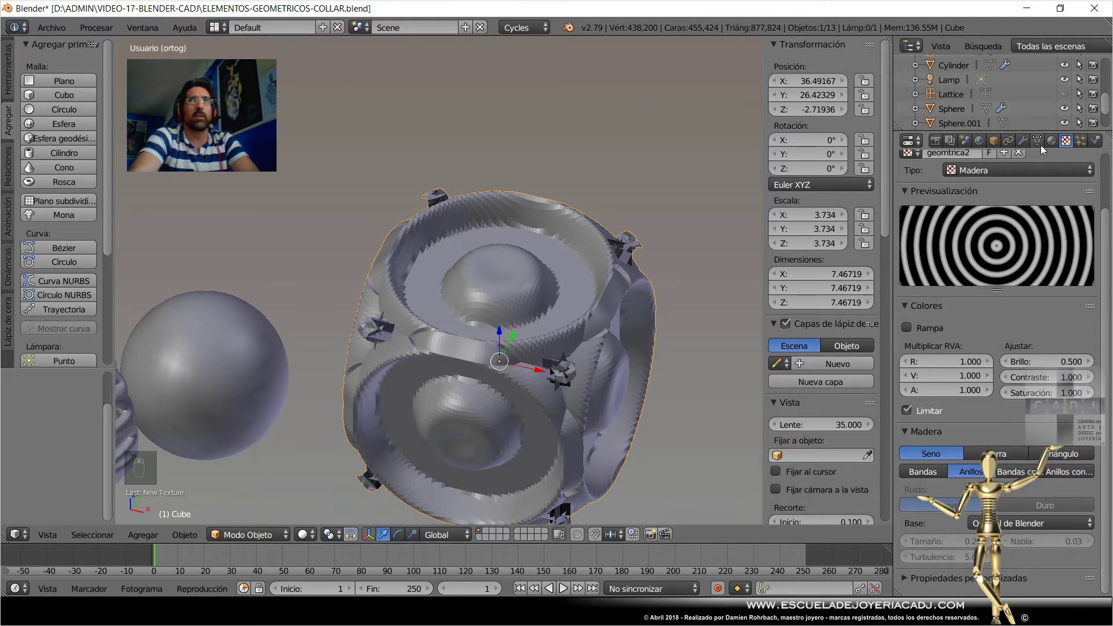
pyautogui.middleClick(1034, 147)
pyautogui.moveTo(1033, 146); pyautogui.dragTo(624, 347)
pyautogui.moveTo(624, 348); pyautogui.dragTo(624, 347)
# From top view, make Cube.001 the Displace modifier's texture-coordinate object.
pyautogui.press('KP_7')
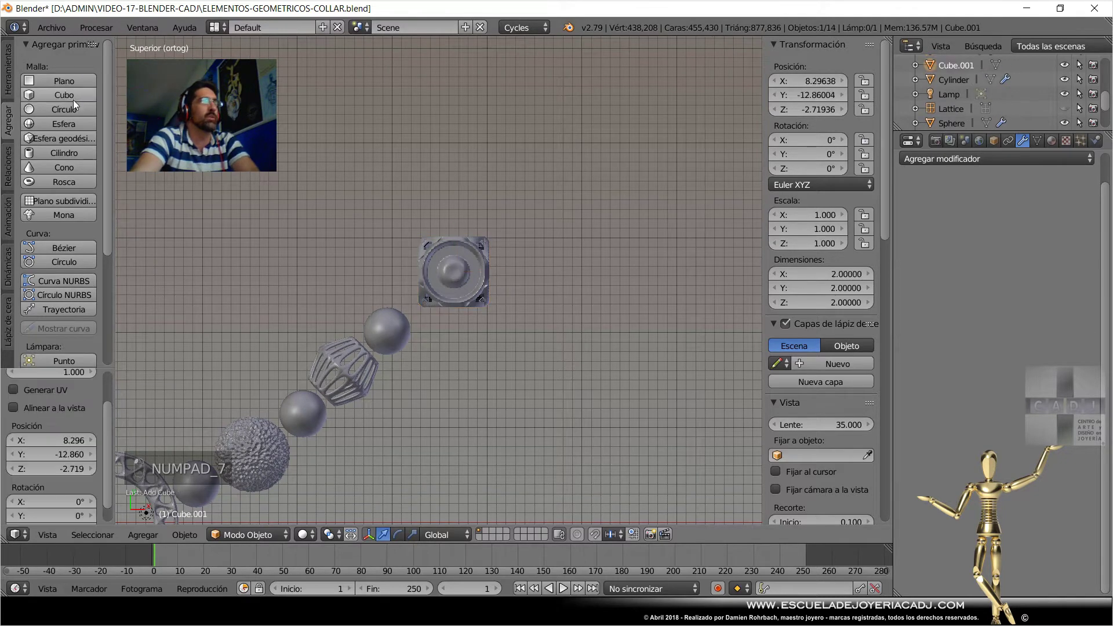
pyautogui.click(459, 372)
pyautogui.middleClick(83, 491)
pyautogui.moveTo(48, 446); pyautogui.dragTo(1086, 315)
pyautogui.moveTo(453, 277); pyautogui.dragTo(1085, 316)
pyautogui.click(287, 402)
# Select Cube.001 and scale it up to about 3.3 so the grooves become bold ridges.
pyautogui.middleClick(410, 315)
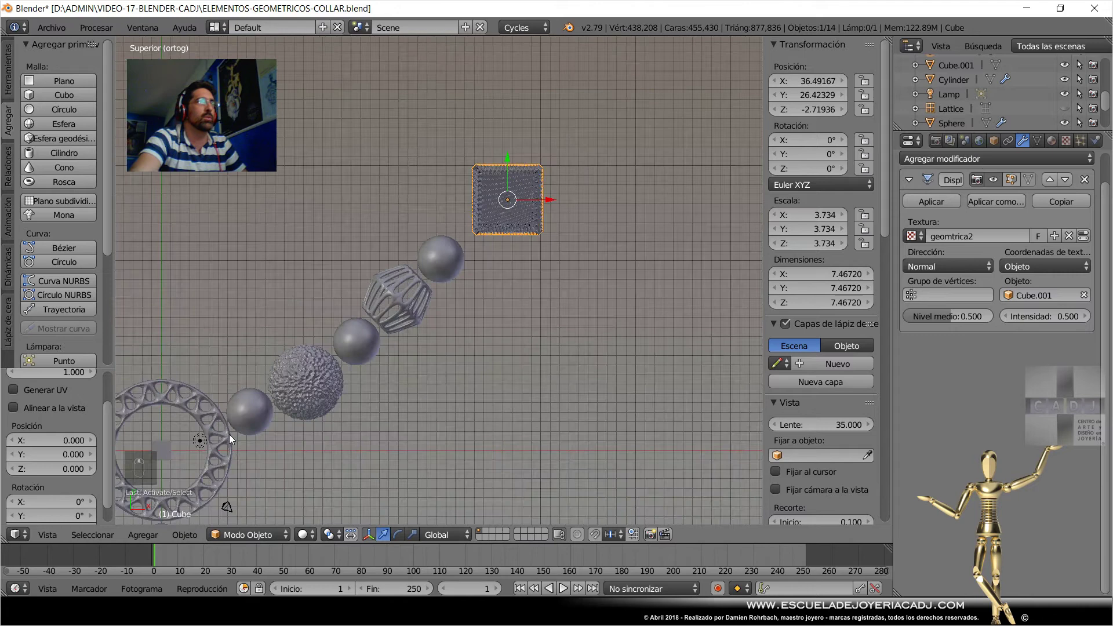
pyautogui.rightClick(173, 448)
pyautogui.press('s')
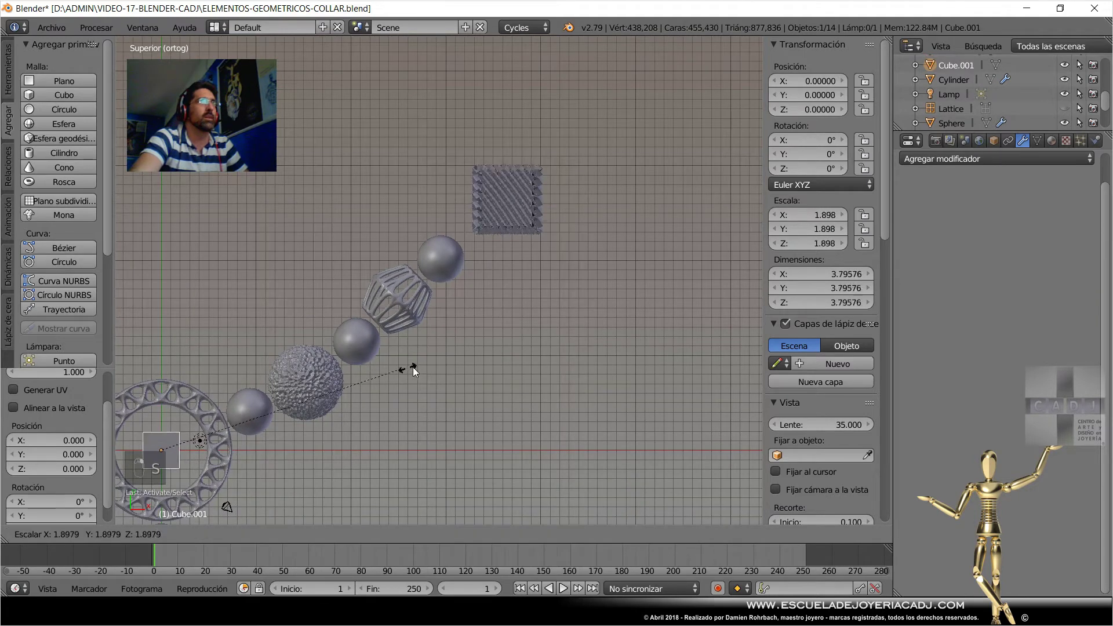
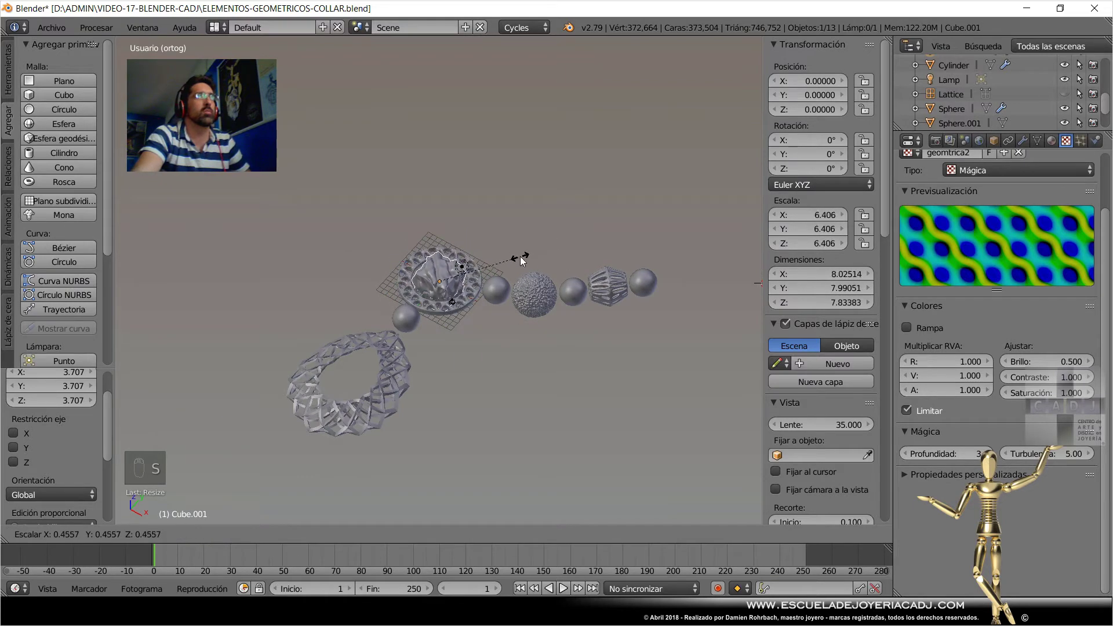
# Resize the rocky bead and rotate it 45° on each axis.
pyautogui.moveTo(525, 262); pyautogui.dragTo(676, 253)
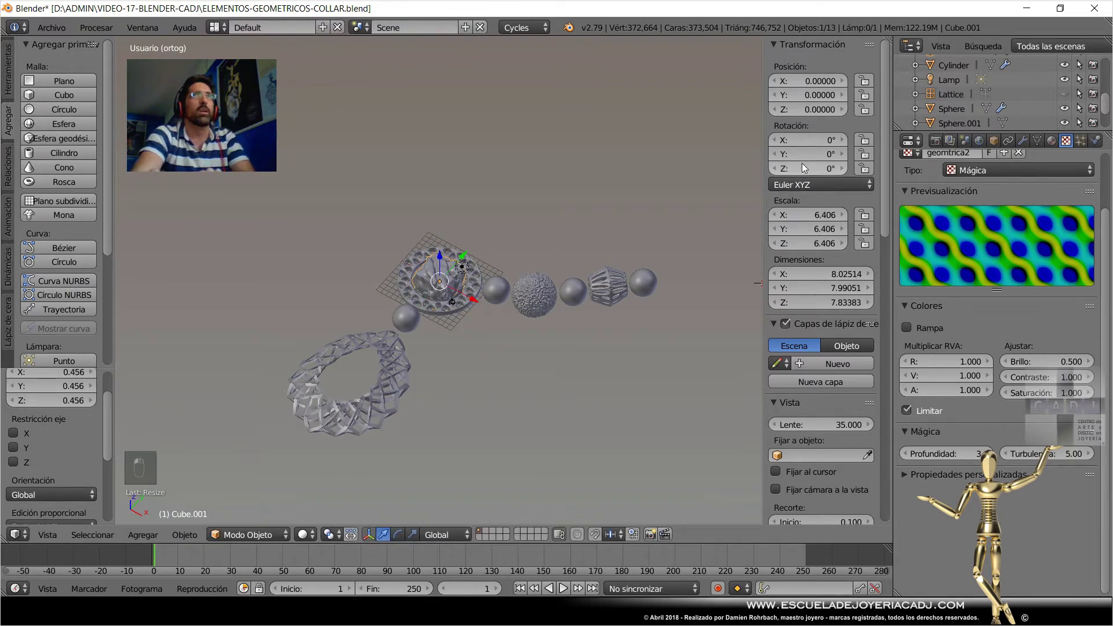
pyautogui.press('KP_4')
pyautogui.press('KP_5')
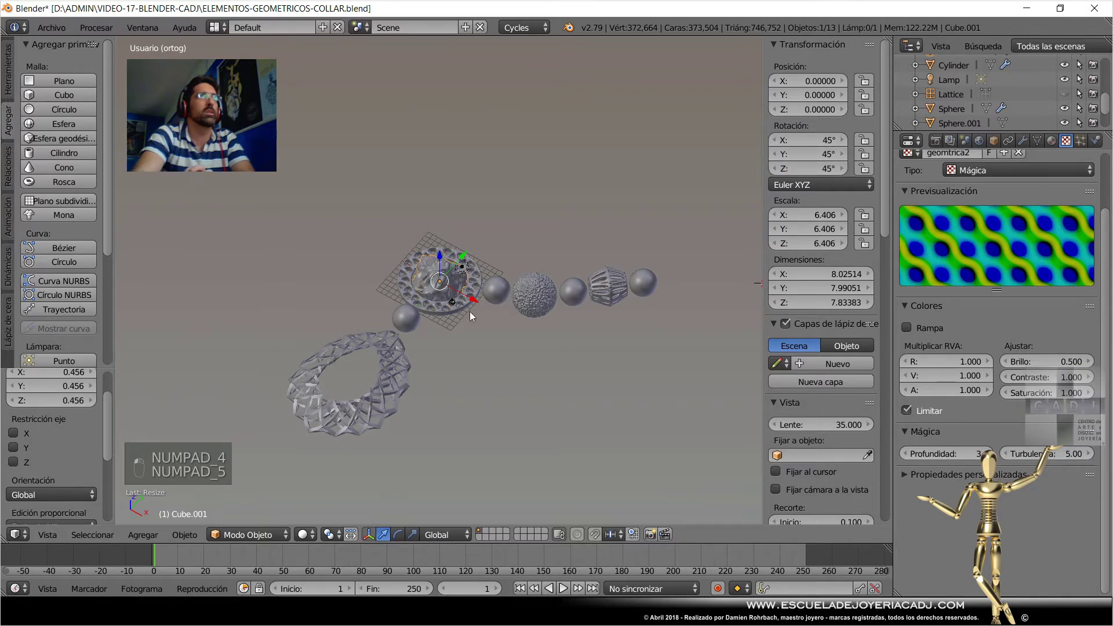
pyautogui.middleClick(467, 293)
# In top view, move the rocky bead past the last sphere at the chain's top end and save.
pyautogui.press('KP_7')
pyautogui.press('g')
pyautogui.moveTo(711, 245); pyautogui.dragTo(992, 422)
pyautogui.press('ctrl+s')
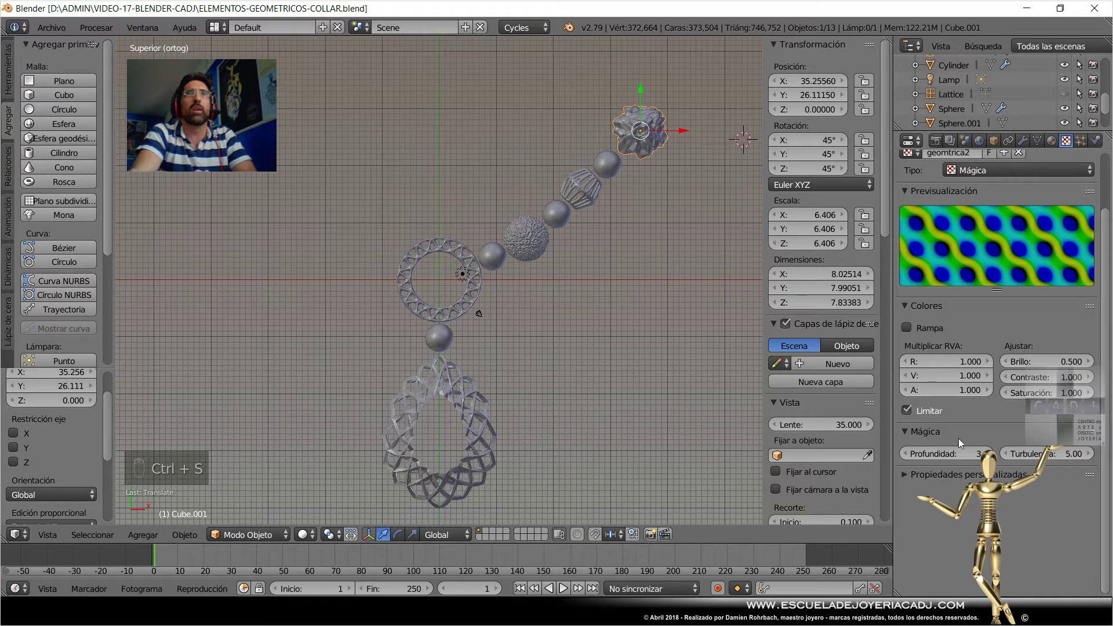
pyautogui.moveTo(911, 456); pyautogui.dragTo(913, 456)
# Scale the rocky end bead up to about 6.9 and return to top view.
pyautogui.moveTo(1026, 147); pyautogui.dragTo(683, 208)
pyautogui.moveTo(682, 207); pyautogui.dragTo(539, 244)
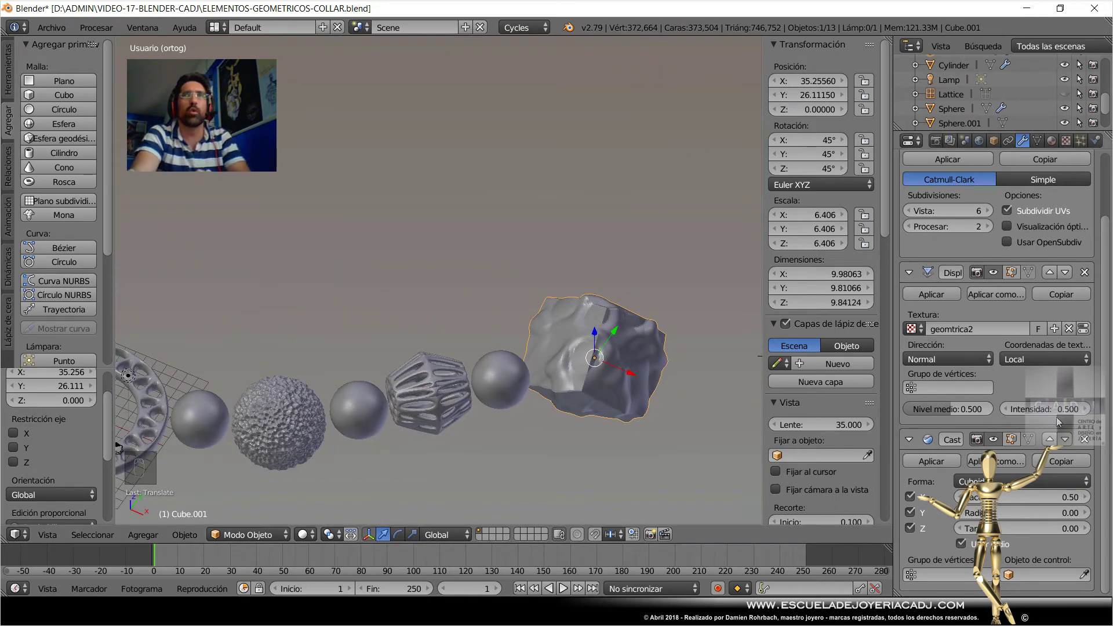
pyautogui.moveTo(1053, 416); pyautogui.dragTo(688, 270)
pyautogui.press('s')
pyautogui.moveTo(688, 271); pyautogui.dragTo(552, 346)
pyautogui.press('KP_7')
pyautogui.click(532, 374)
# Set geometrica2 to Wood with Bands for a ridged surface and scale the bead down to about 5.
pyautogui.press('ctrl+s')
pyautogui.moveTo(1052, 148); pyautogui.dragTo(1005, 192)
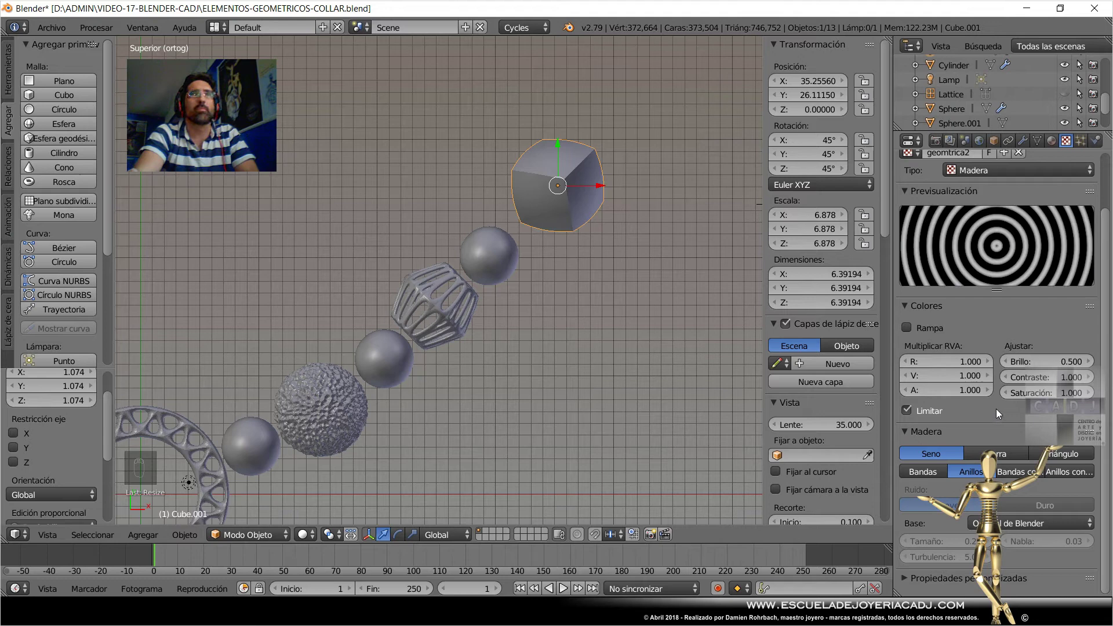
pyautogui.moveTo(941, 474); pyautogui.dragTo(678, 164)
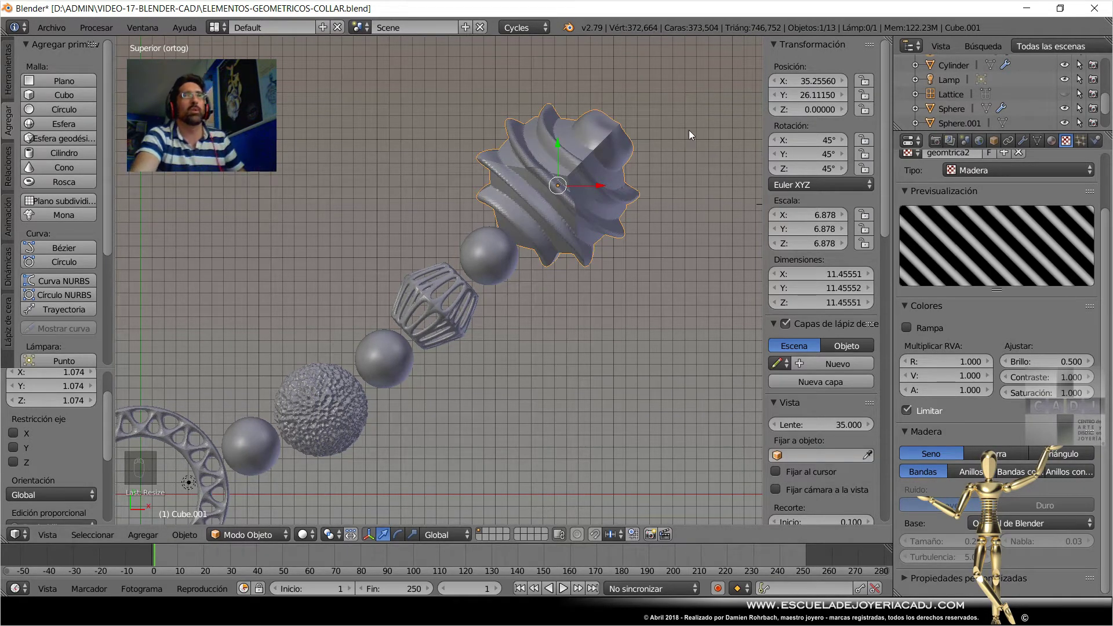
pyautogui.press('s')
pyautogui.click(641, 189)
# Rename Cube.001 to ELEMENTO3 in the Outliner and add a new 2-unit cube at the origin.
pyautogui.moveTo(558, 324); pyautogui.dragTo(496, 207)
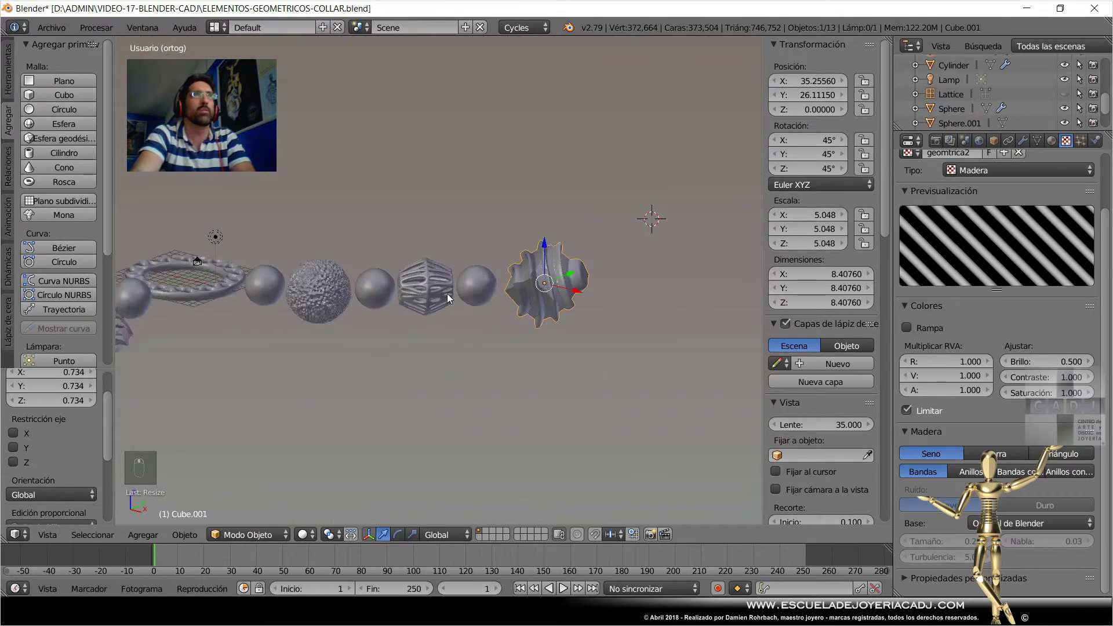
pyautogui.moveTo(445, 308); pyautogui.dragTo(920, 150)
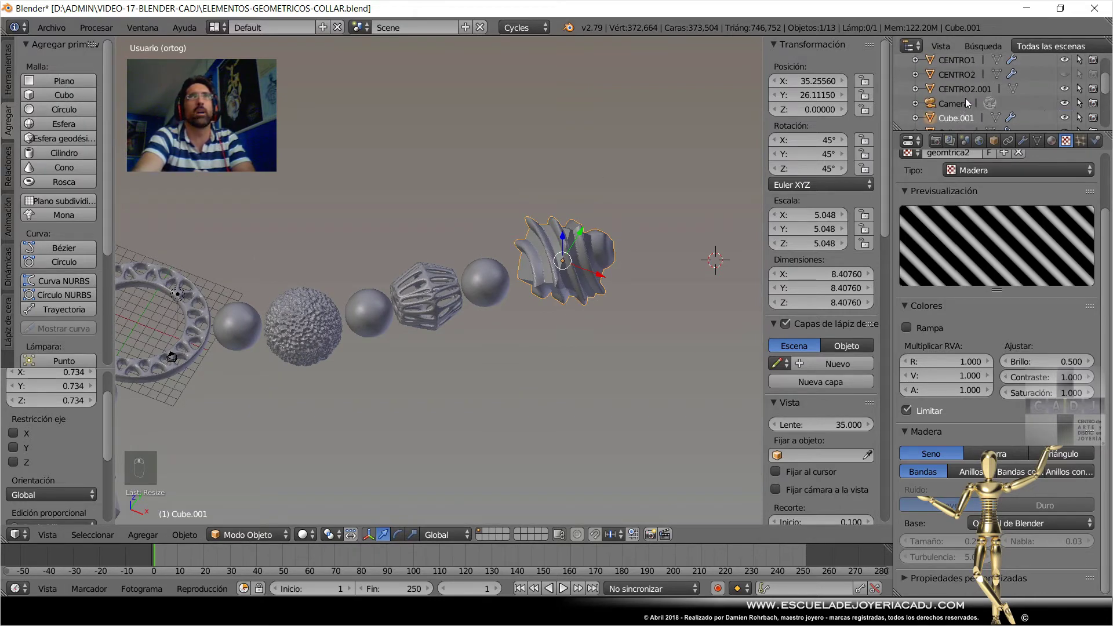
pyautogui.moveTo(955, 122); pyautogui.dragTo(689, 145)
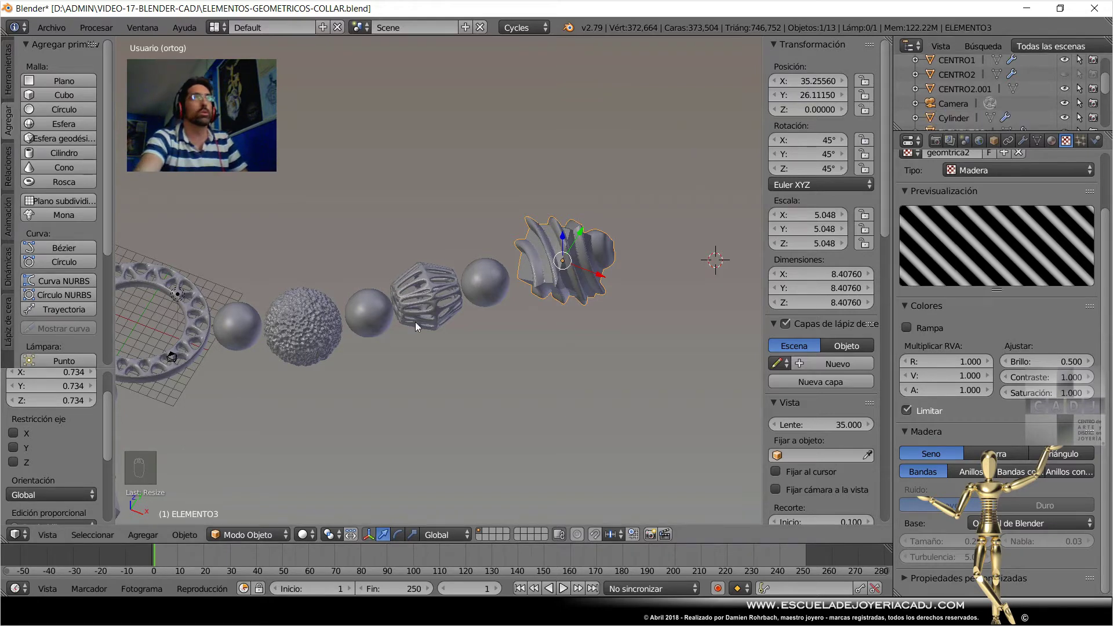
pyautogui.press('ctrl+s')
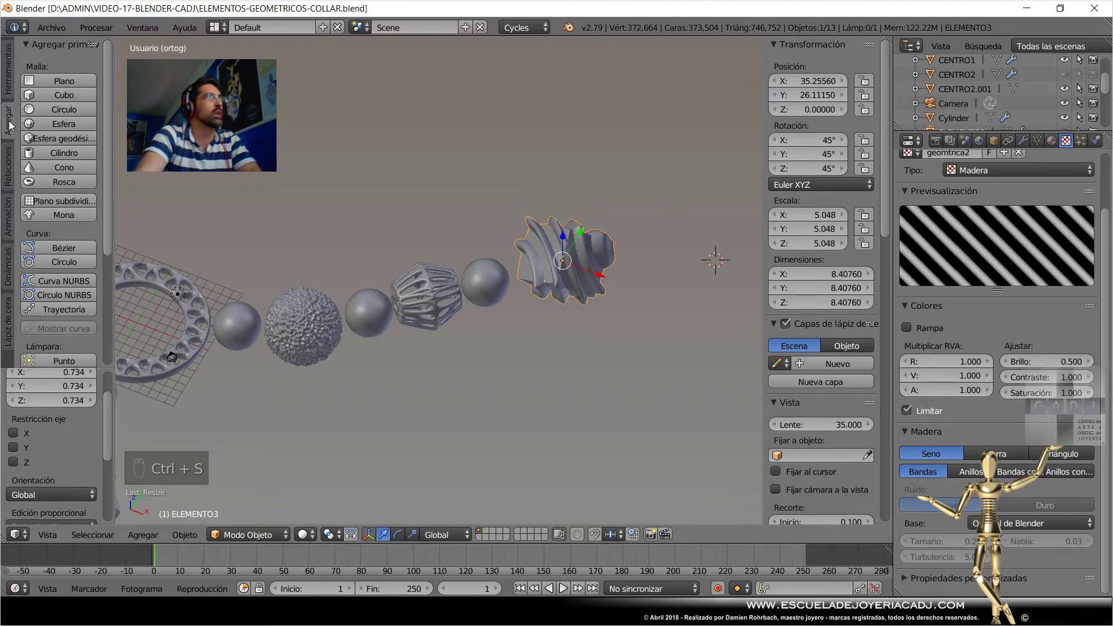
pyautogui.moveTo(64, 100); pyautogui.dragTo(843, 121)
pyautogui.moveTo(71, 449); pyautogui.dragTo(559, 283)
# Zero the new cube's location and set ELEMENTO3's Displace to strength 0.75 with Object coordinates from Cube.
pyautogui.press('ctrl+s')
pyautogui.rightClick(564, 278)
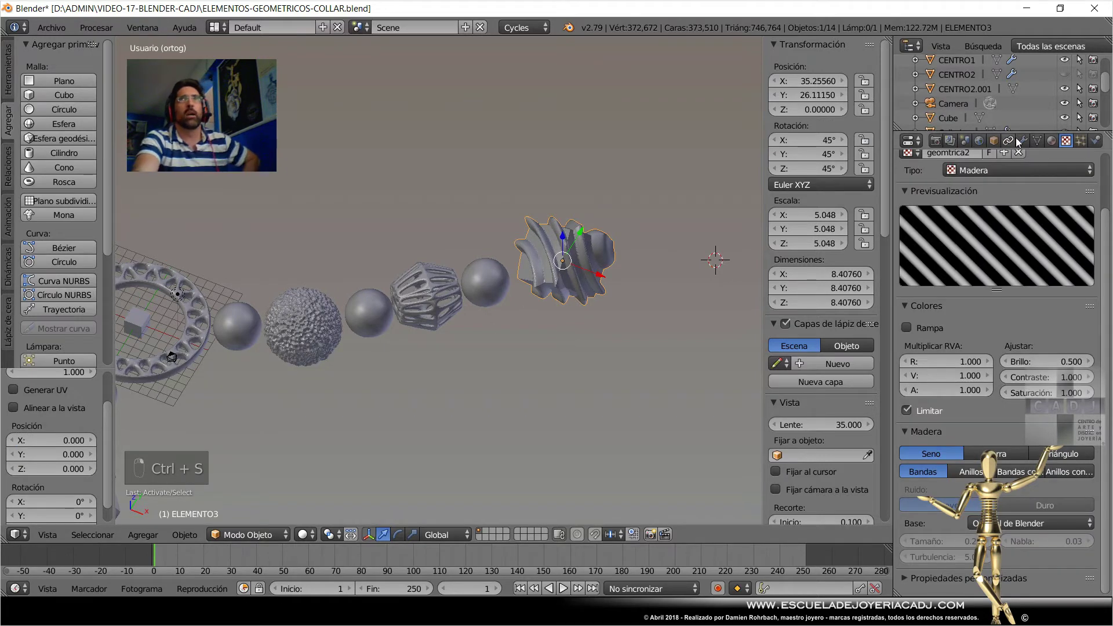
pyautogui.click(971, 351)
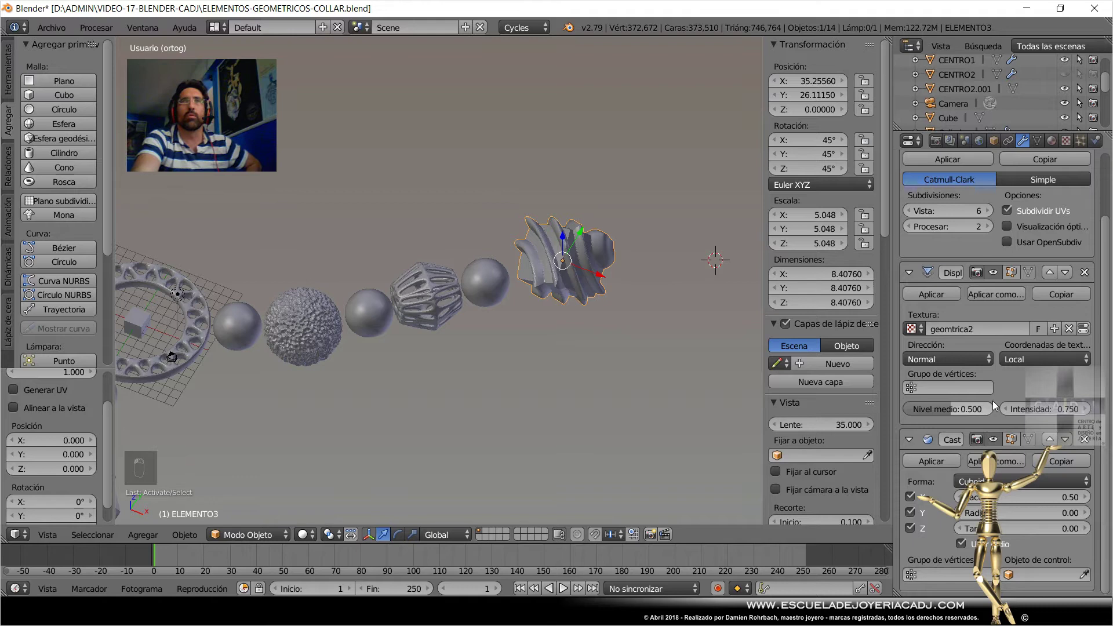
pyautogui.moveTo(1044, 366); pyautogui.dragTo(1034, 416)
pyautogui.moveTo(1093, 392); pyautogui.dragTo(135, 329)
pyautogui.press('s')
# Scale the new cube to about 2.37 (4.75 across) and save.
pyautogui.rightClick(296, 285)
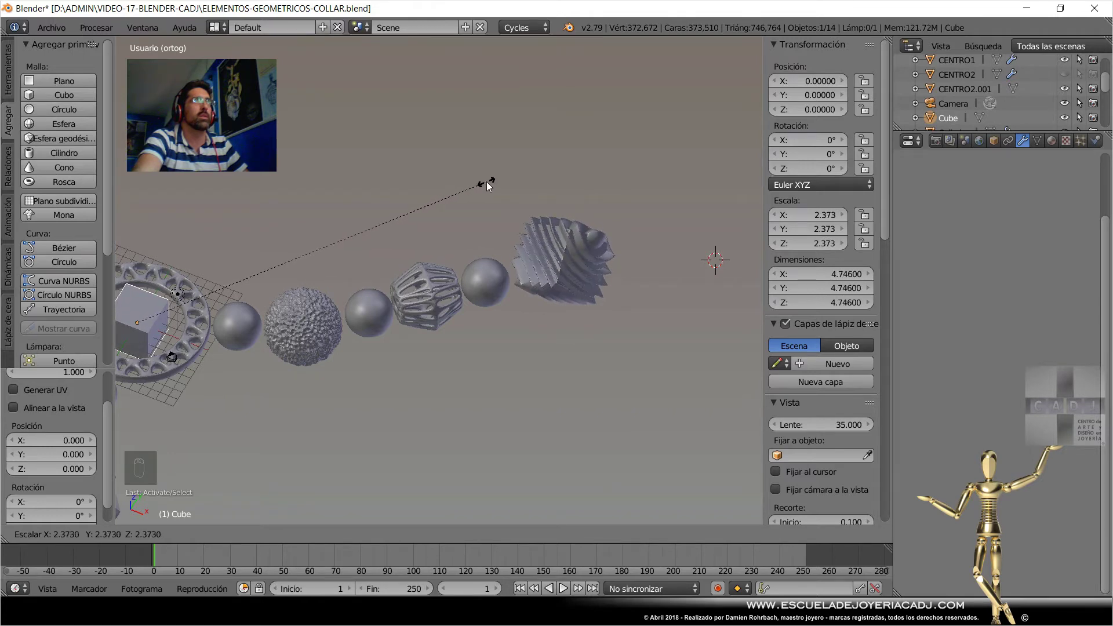
pyautogui.moveTo(545, 353); pyautogui.dragTo(550, 244)
pyautogui.click(550, 244)
pyautogui.middleClick(554, 243)
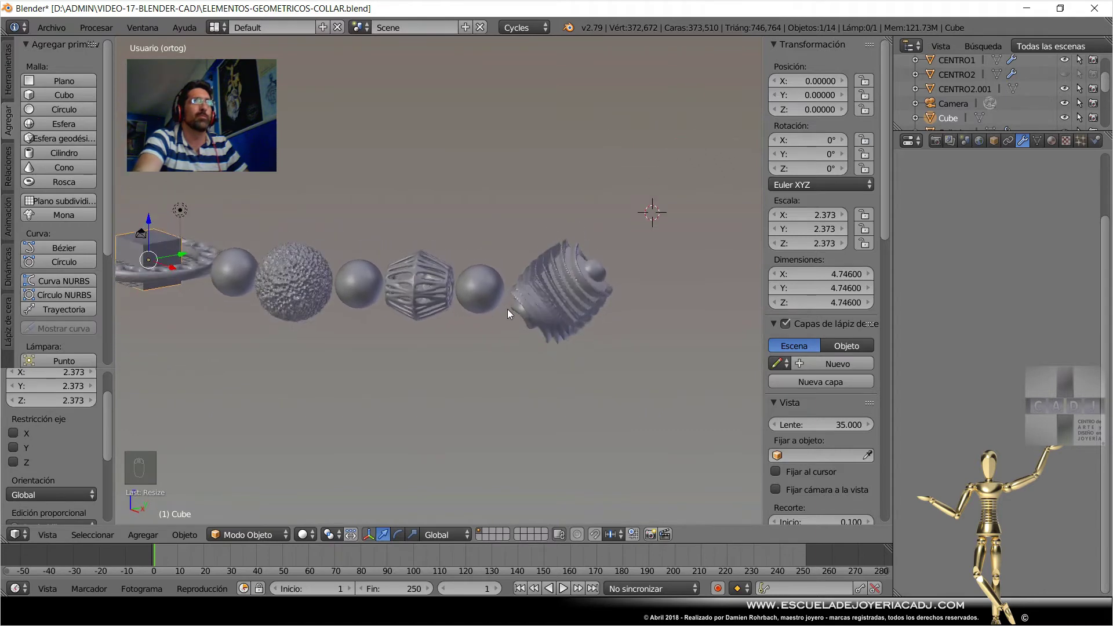
pyautogui.press('ctrl+s')
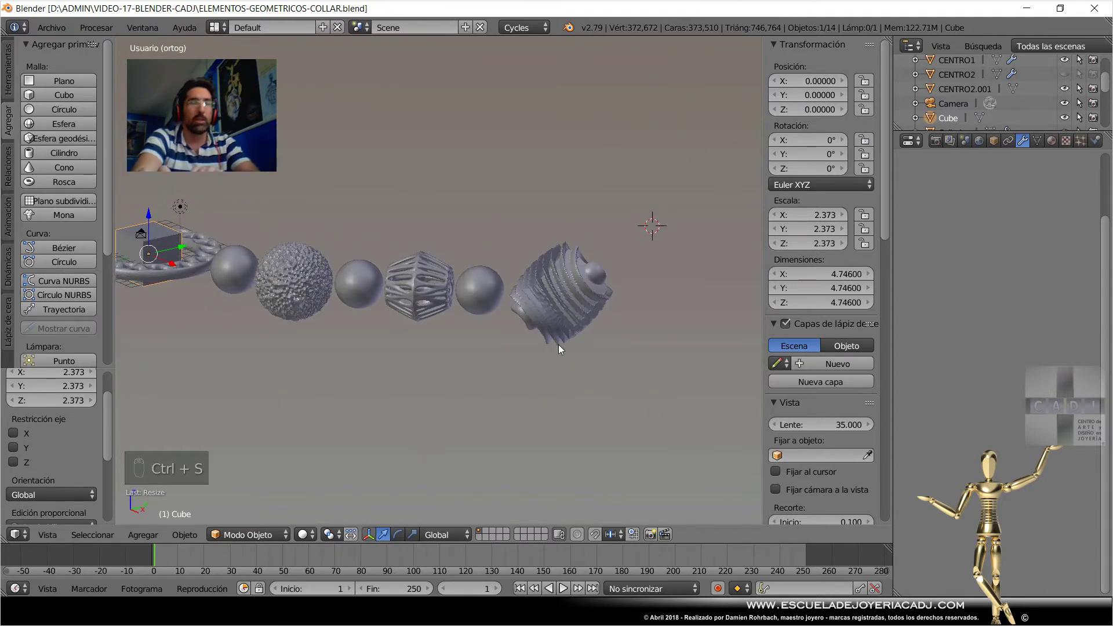
pyautogui.press('KP_7')
pyautogui.moveTo(565, 213); pyautogui.dragTo(730, 258)
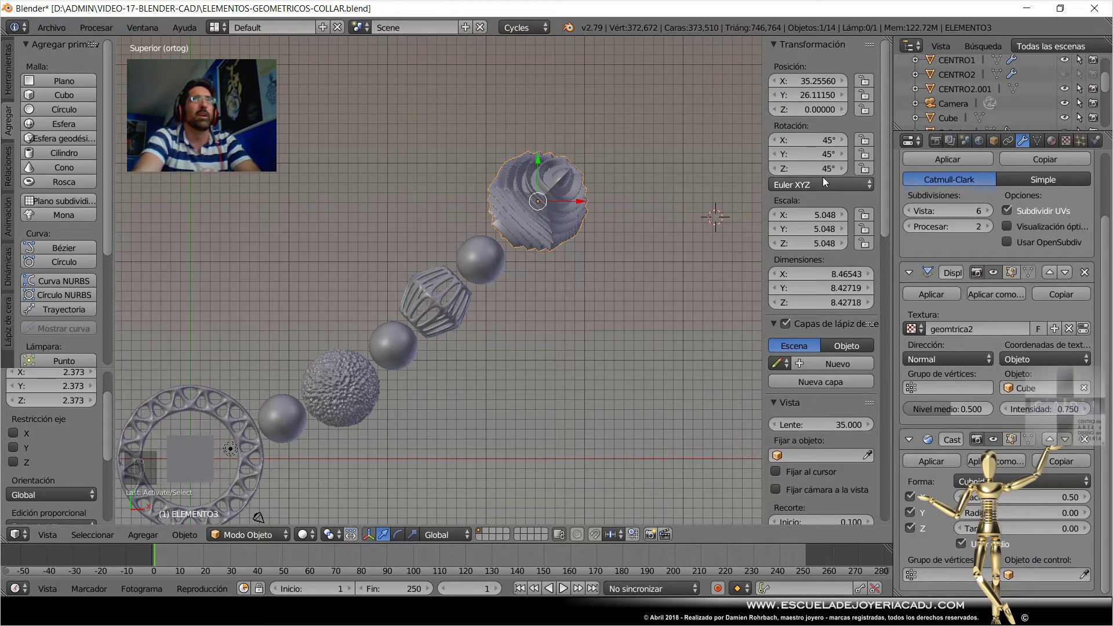
# Save, select the ridged bead and its controlling cube, and check them from top view.
pyautogui.moveTo(826, 172); pyautogui.dragTo(604, 270)
pyautogui.press('ctrl+s')
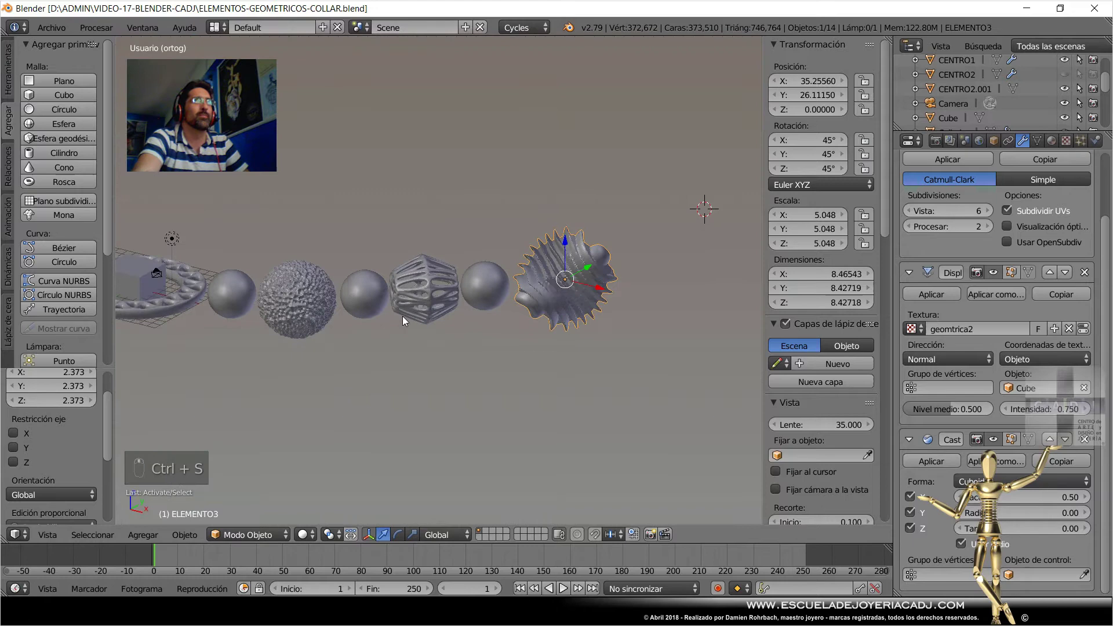
pyautogui.rightClick(178, 320)
pyautogui.rightClick(1071, 119)
pyautogui.moveTo(1070, 120); pyautogui.dragTo(523, 327)
pyautogui.moveTo(470, 331); pyautogui.dragTo(530, 328)
pyautogui.press('KP_7')
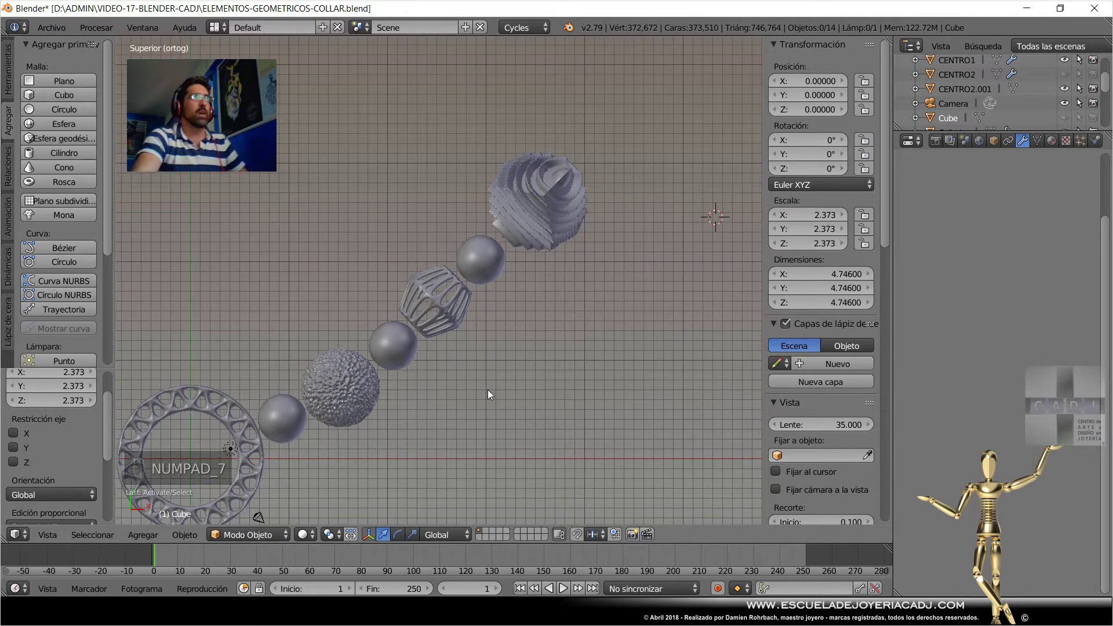
pyautogui.moveTo(572, 243); pyautogui.dragTo(550, 417)
# Duplicate the selection with Shift+D, place the copy and save.
pyautogui.press('shift+d')
pyautogui.moveTo(590, 313); pyautogui.dragTo(619, 337)
pyautogui.moveTo(558, 248); pyautogui.dragTo(615, 336)
pyautogui.press('ctrl+s')
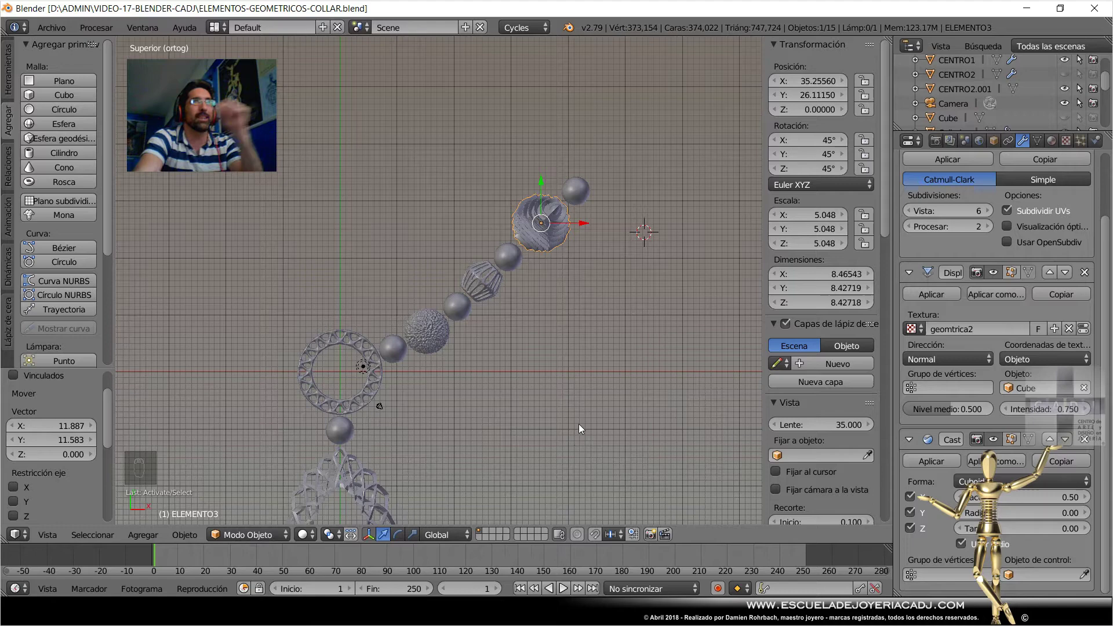
pyautogui.moveTo(499, 282); pyautogui.dragTo(518, 287)
pyautogui.middleClick(518, 287)
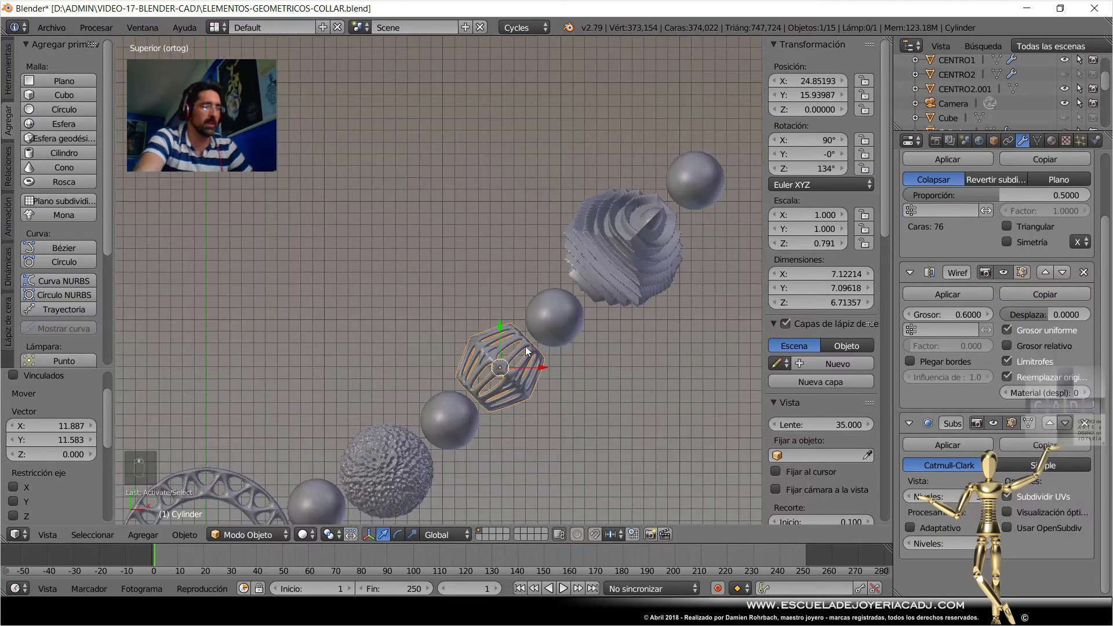
# Nudge the twisted top bead into place, then add a 16-vertex cylinder of radius 2 and depth 8.
pyautogui.press('g')
pyautogui.moveTo(544, 356); pyautogui.dragTo(587, 331)
pyautogui.rightClick(577, 327)
pyautogui.press('g')
pyautogui.press('g')
pyautogui.middleClick(595, 346)
pyautogui.press('ctrl+s')
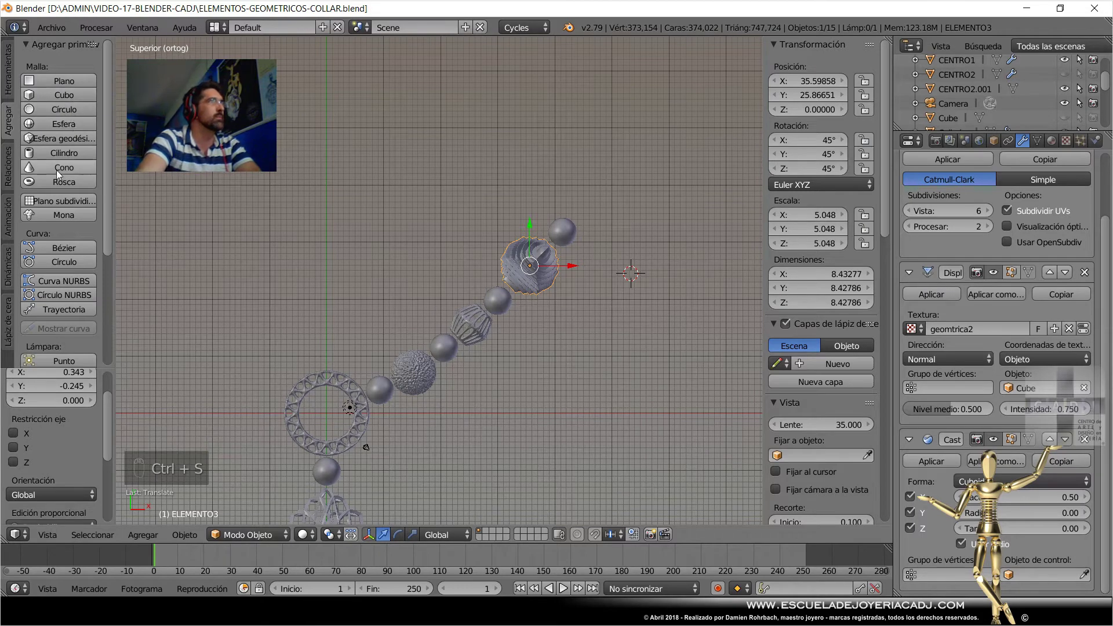
pyautogui.moveTo(75, 163); pyautogui.dragTo(599, 299)
# Scale Cylinder.001 to about 12.9 by 6.4, apply rotation and scale with Ctrl+A, and save.
pyautogui.press('s')
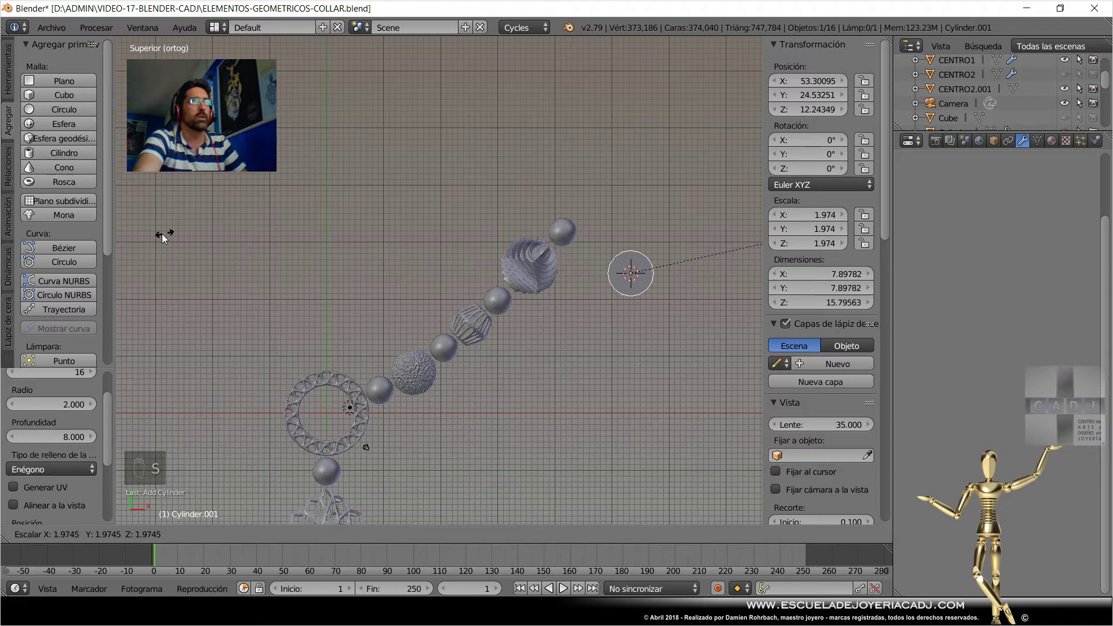
pyautogui.moveTo(137, 253); pyautogui.dragTo(438, 385)
pyautogui.press('ctrl+a')
pyautogui.press('ctrl+a')
pyautogui.press('ctrl+a')
pyautogui.press('ctrl+s')
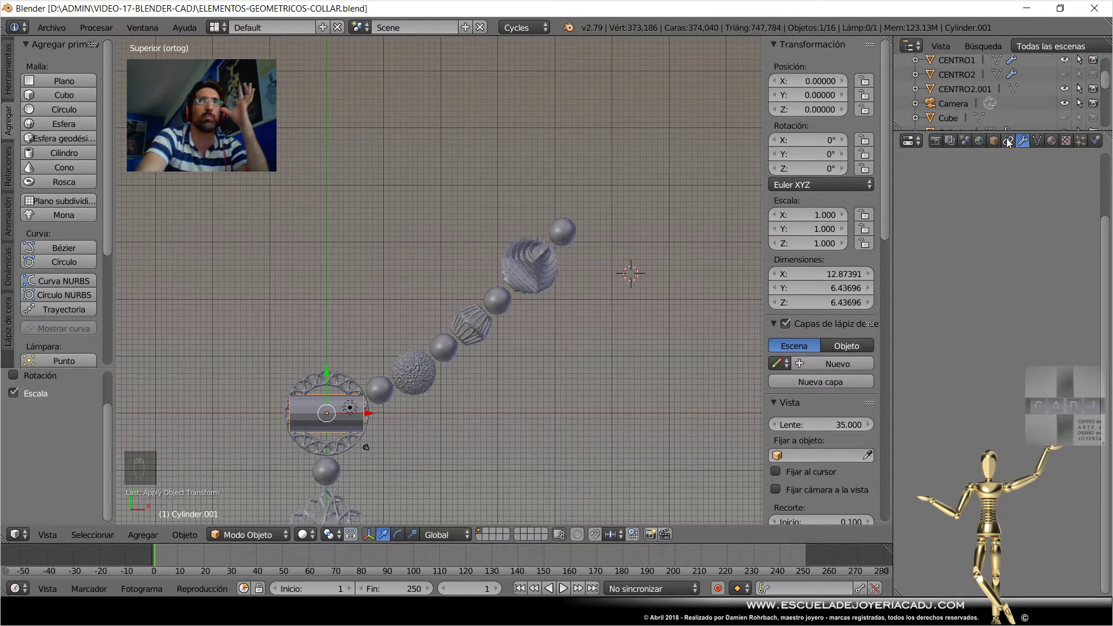
# Add Simple subdivision level 3 and a Displace modifier with new Texture3, then list its texture types.
pyautogui.moveTo(1109, 195); pyautogui.dragTo(816, 424)
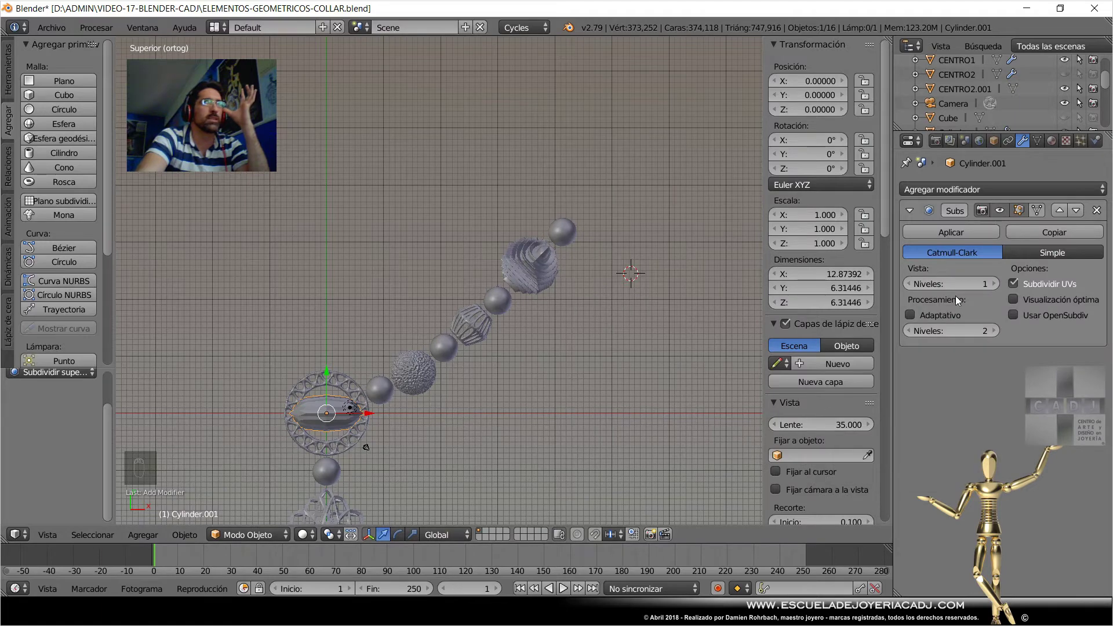
pyautogui.moveTo(1028, 256); pyautogui.dragTo(994, 196)
pyautogui.moveTo(1001, 285); pyautogui.dragTo(867, 369)
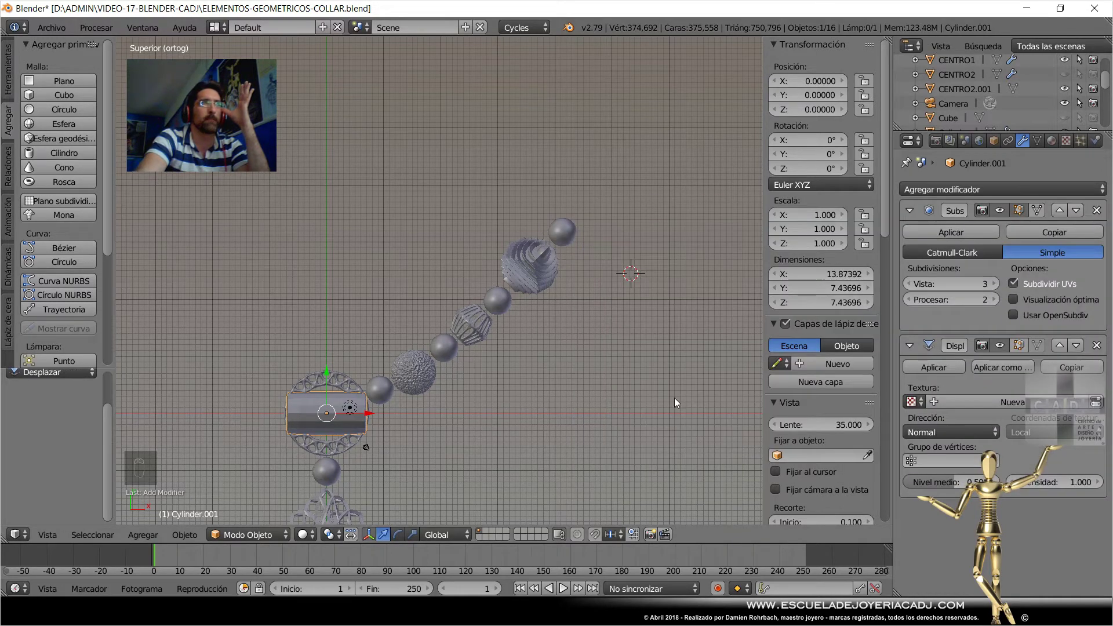
pyautogui.moveTo(556, 416); pyautogui.dragTo(494, 339)
pyautogui.moveTo(971, 403); pyautogui.dragTo(984, 204)
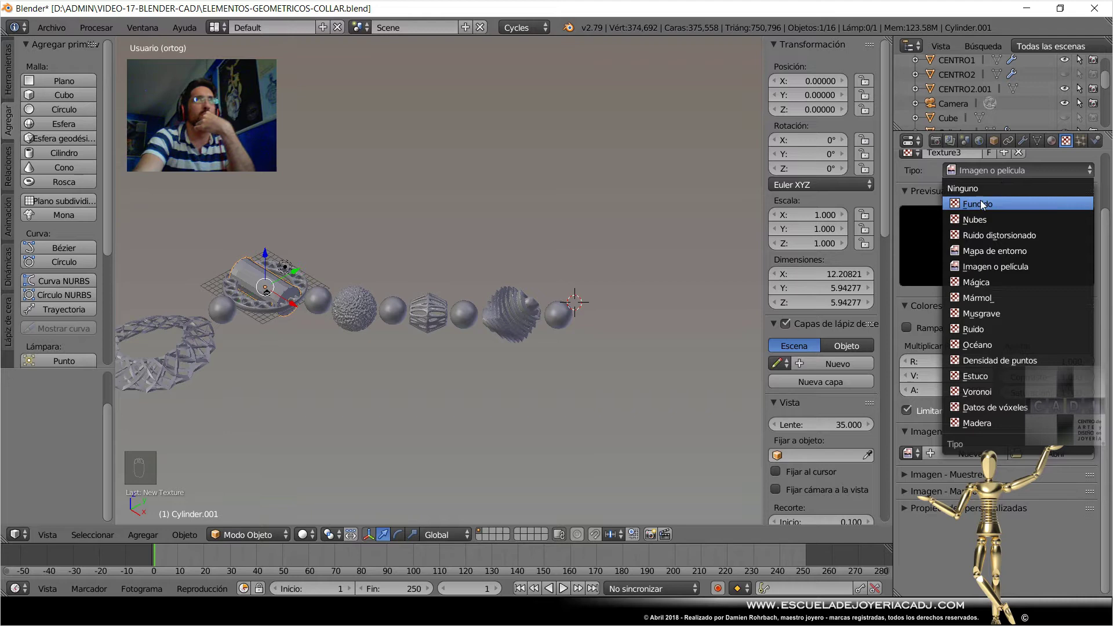
# Switch the bead's displacement texture from Blend to Marble and raise viewport subdivision to 5.
pyautogui.moveTo(507, 334); pyautogui.dragTo(526, 312)
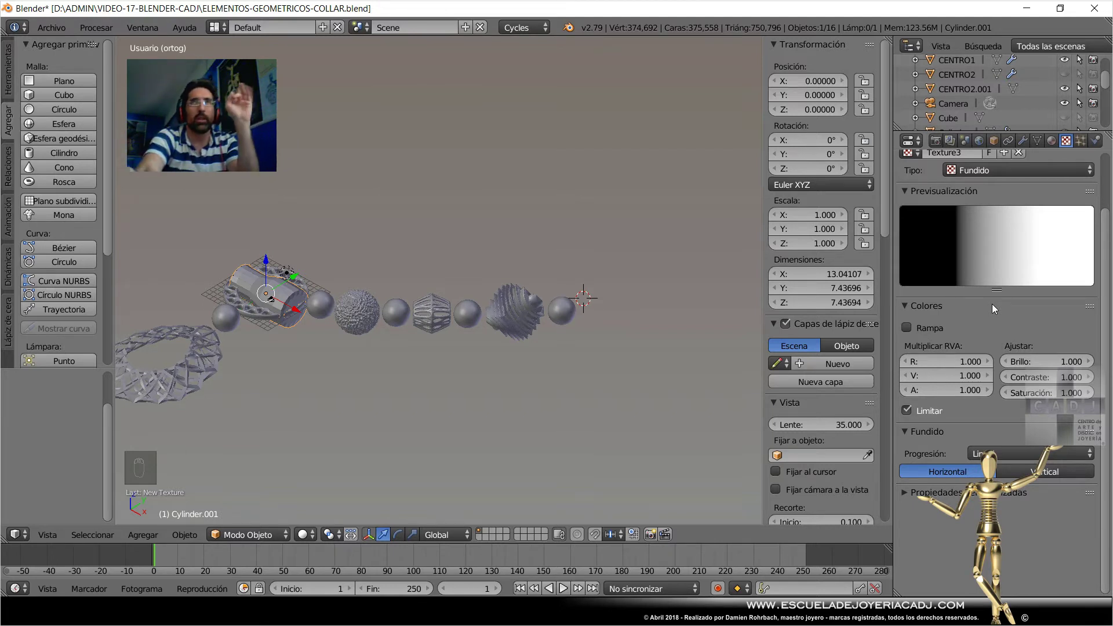
pyautogui.moveTo(1000, 239); pyautogui.dragTo(1011, 248)
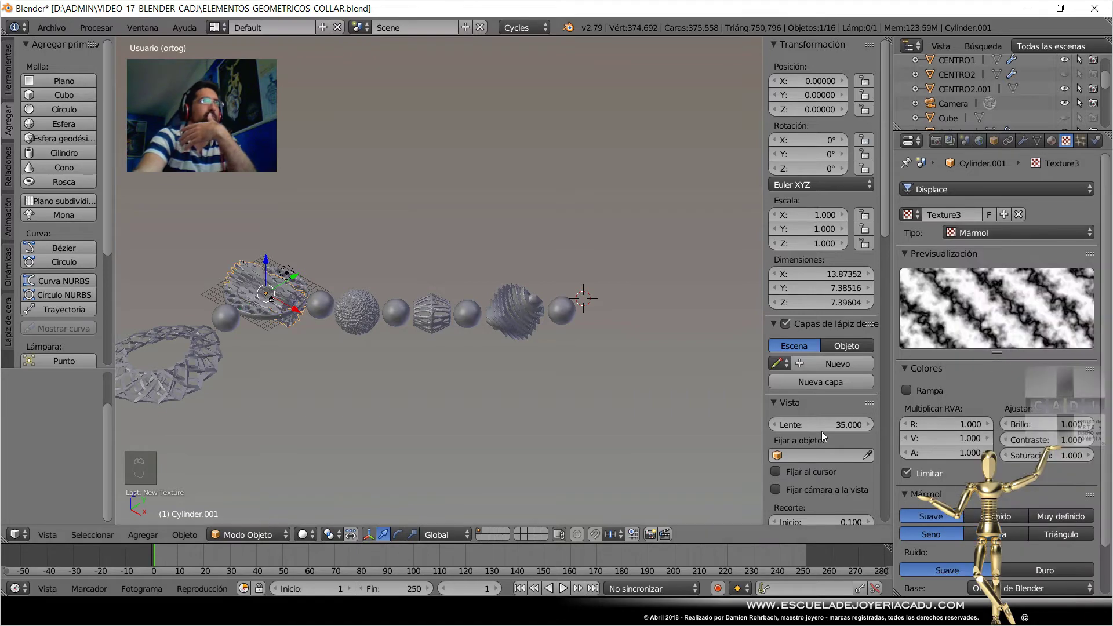
pyautogui.press('KP_Decimal')
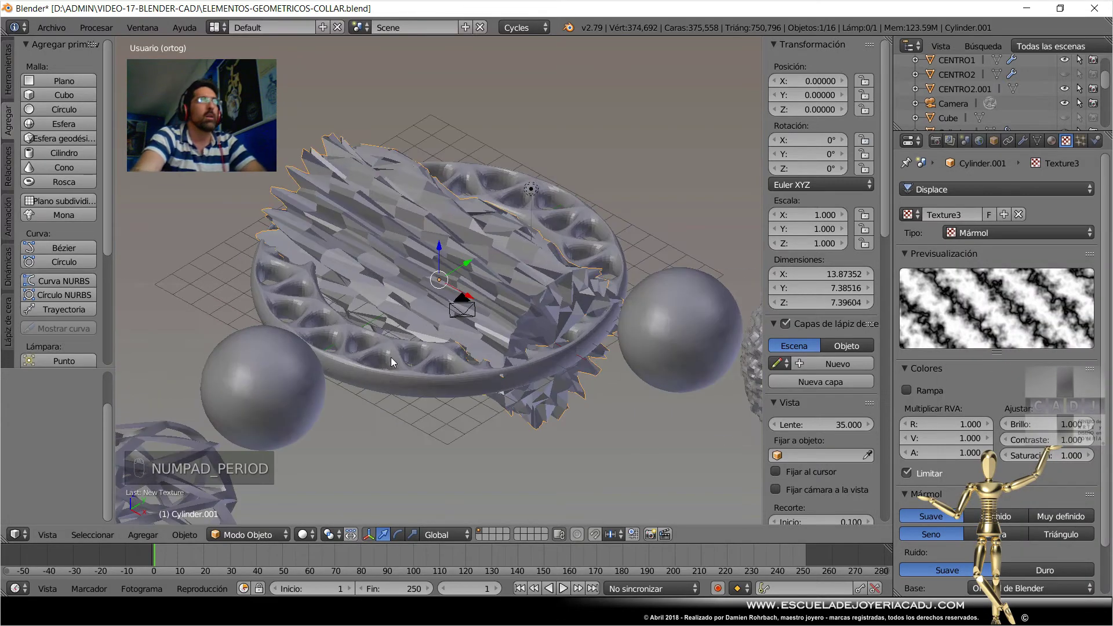
pyautogui.moveTo(488, 317); pyautogui.dragTo(523, 356)
pyautogui.moveTo(1032, 140); pyautogui.dragTo(491, 315)
pyautogui.moveTo(534, 386); pyautogui.dragTo(592, 300)
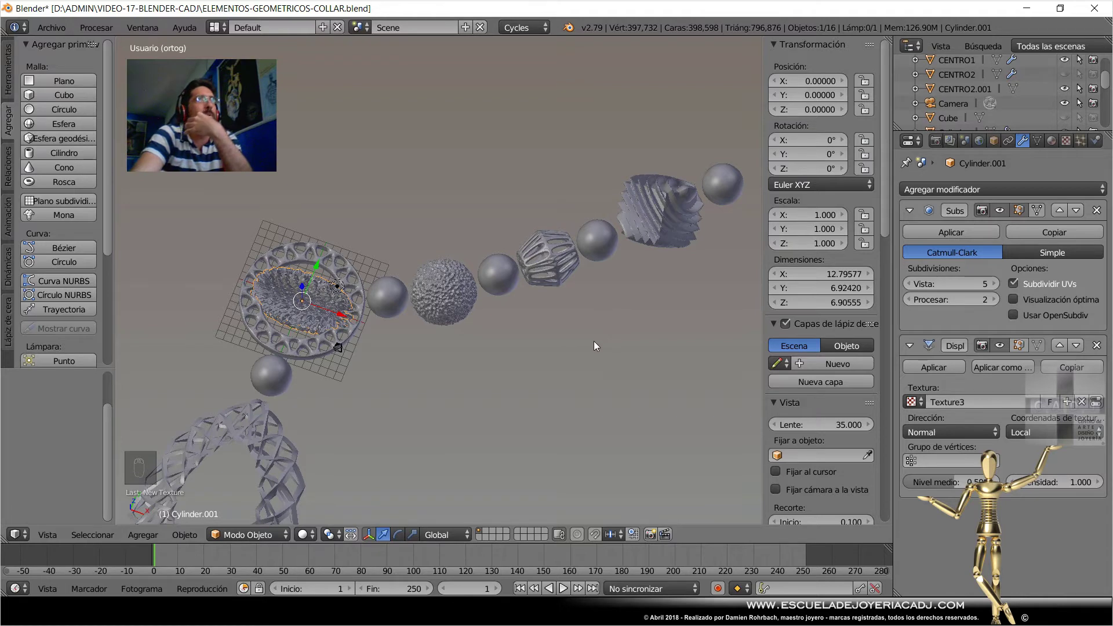
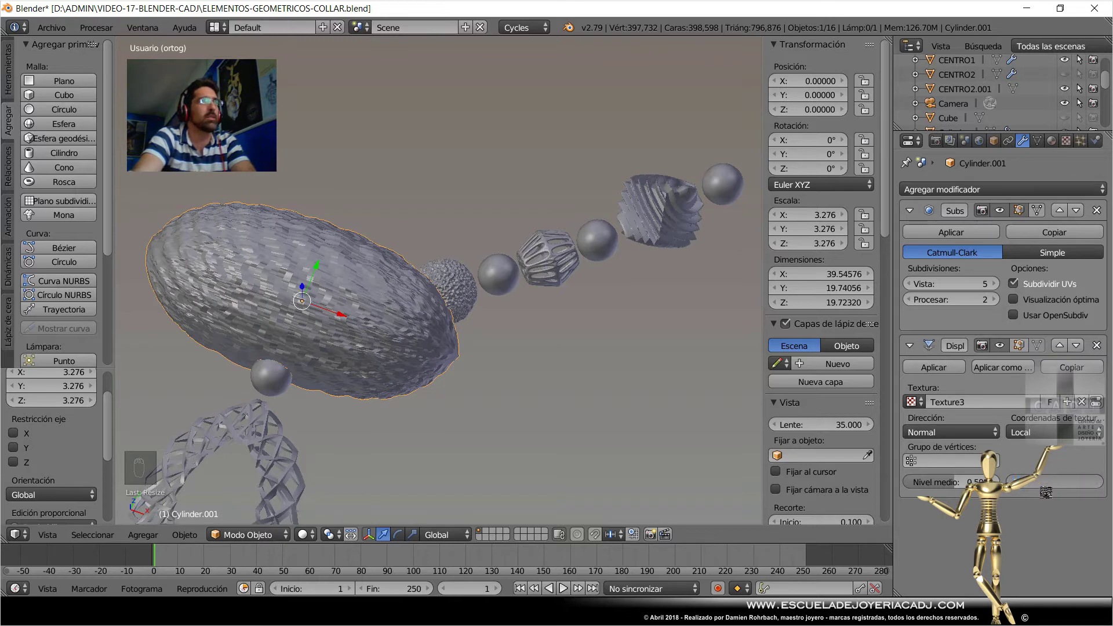
# Scale the cylinder bead up and raise its marble turbulence to 10.
pyautogui.moveTo(550, 394); pyautogui.dragTo(1054, 149)
pyautogui.moveTo(1054, 148); pyautogui.dragTo(1018, 319)
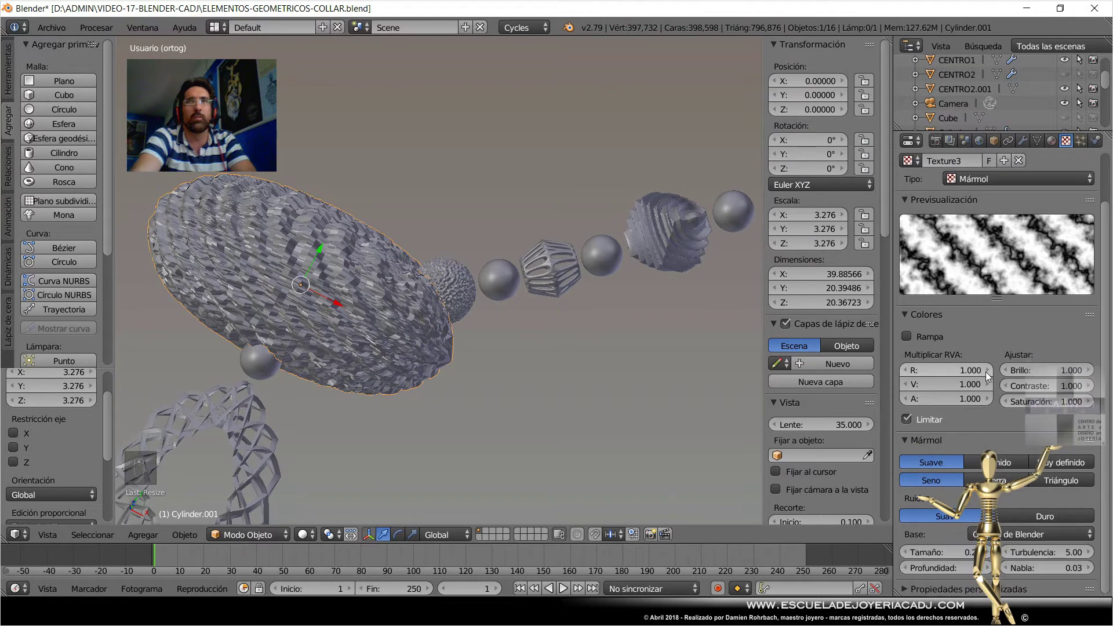
pyautogui.moveTo(1050, 557); pyautogui.dragTo(1050, 559)
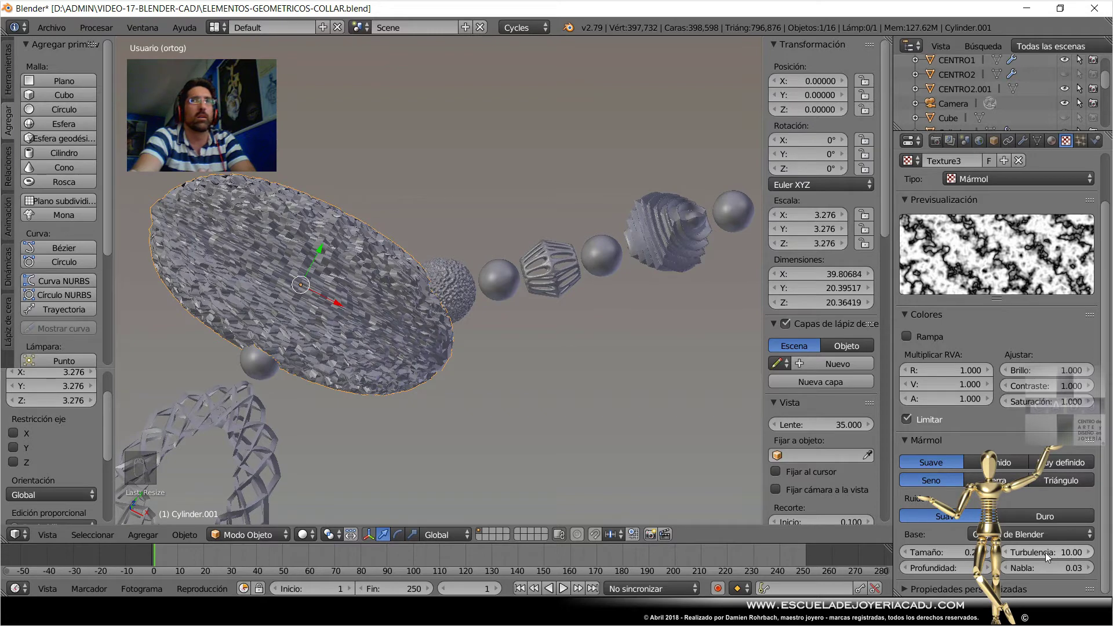
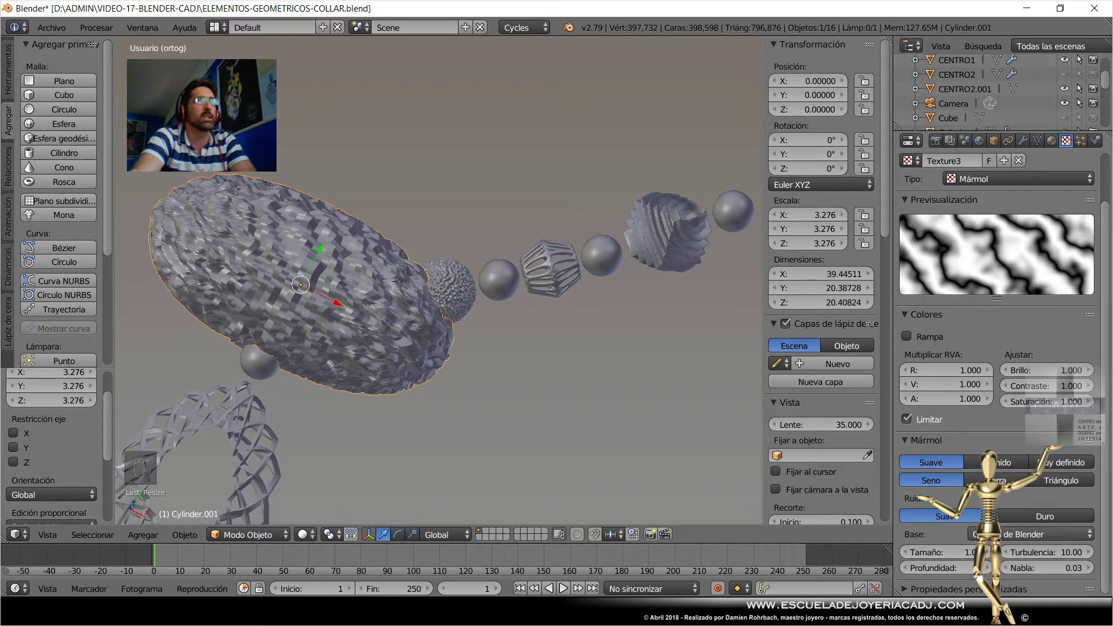
# Enlarge the marble pattern size to 1.0 and lower displacement strength to 0.5.
pyautogui.moveTo(964, 555); pyautogui.dragTo(428, 338)
pyautogui.moveTo(542, 343); pyautogui.dragTo(908, 476)
pyautogui.moveTo(945, 556); pyautogui.dragTo(1025, 147)
pyautogui.moveTo(1025, 147); pyautogui.dragTo(356, 330)
pyautogui.rightClick(339, 287)
pyautogui.moveTo(339, 287); pyautogui.dragTo(370, 404)
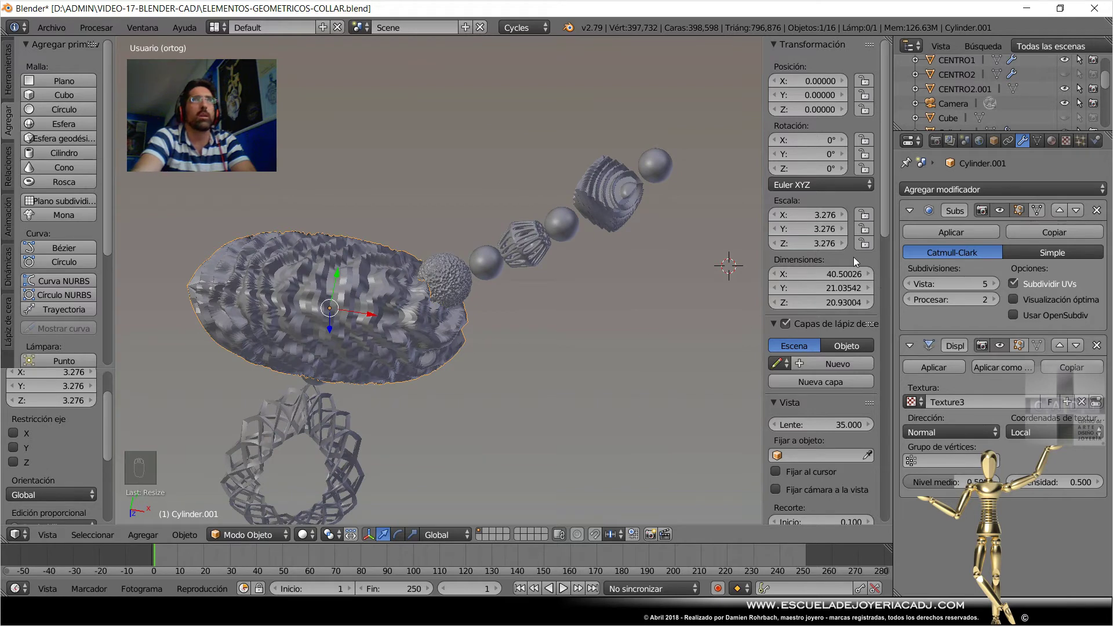
# Switch the bead's Subdivision Surface to Simple with viewport level 6 and save.
pyautogui.moveTo(550, 199); pyautogui.dragTo(524, 201)
pyautogui.click(523, 200)
pyautogui.moveTo(524, 200); pyautogui.dragTo(1011, 298)
pyautogui.moveTo(1011, 297); pyautogui.dragTo(975, 448)
pyautogui.moveTo(976, 448); pyautogui.dragTo(7, 88)
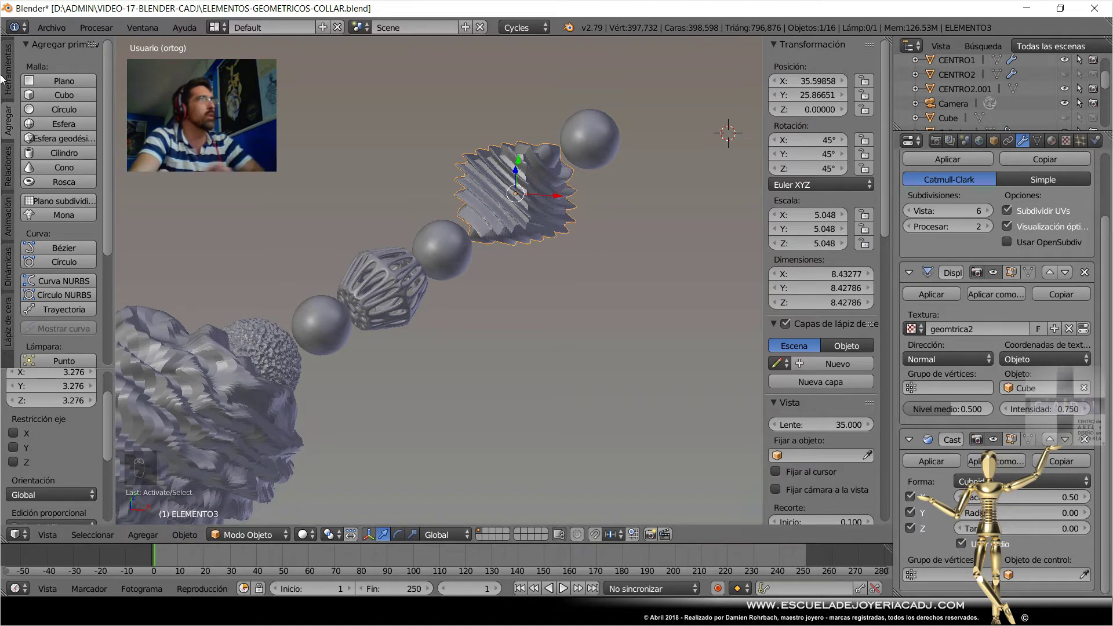
pyautogui.moveTo(8, 75); pyautogui.dragTo(546, 299)
pyautogui.press('ctrl+s')
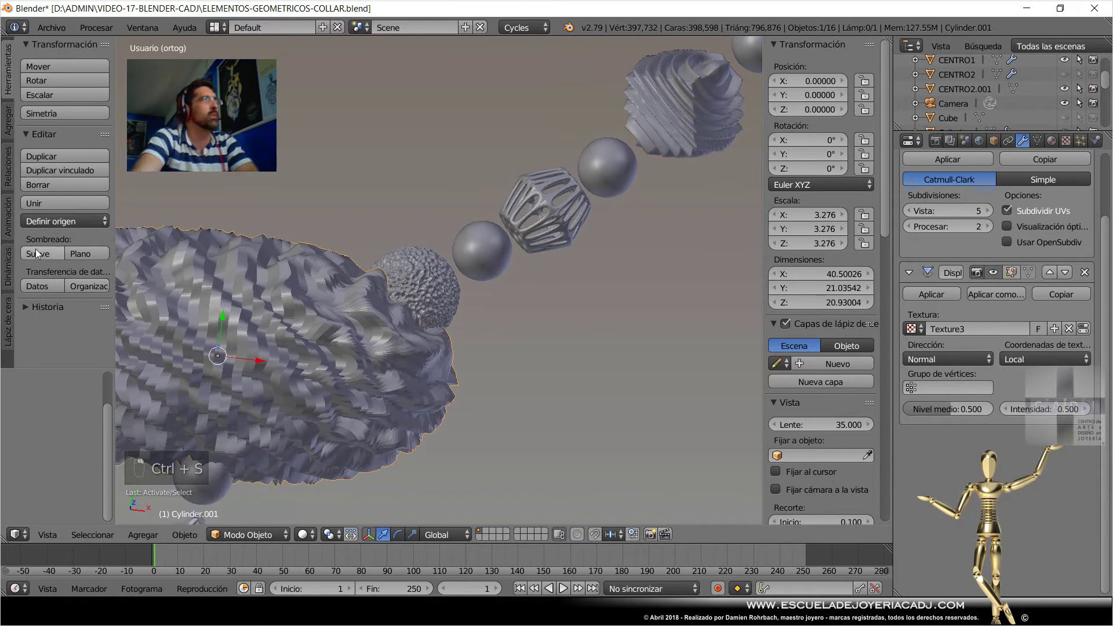
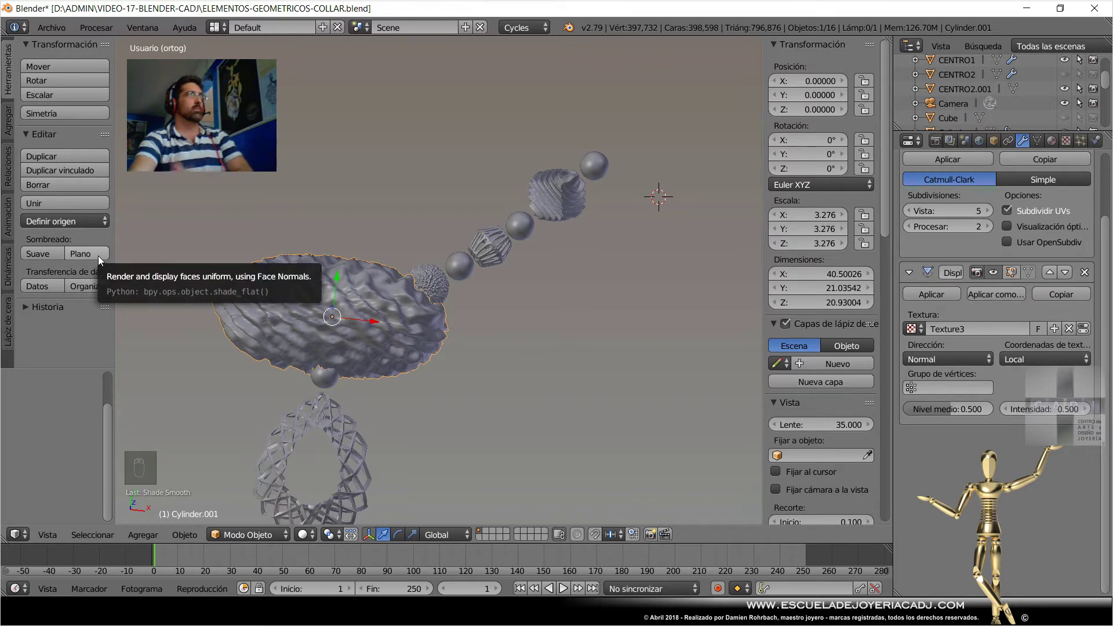
pyautogui.moveTo(104, 260); pyautogui.dragTo(990, 218)
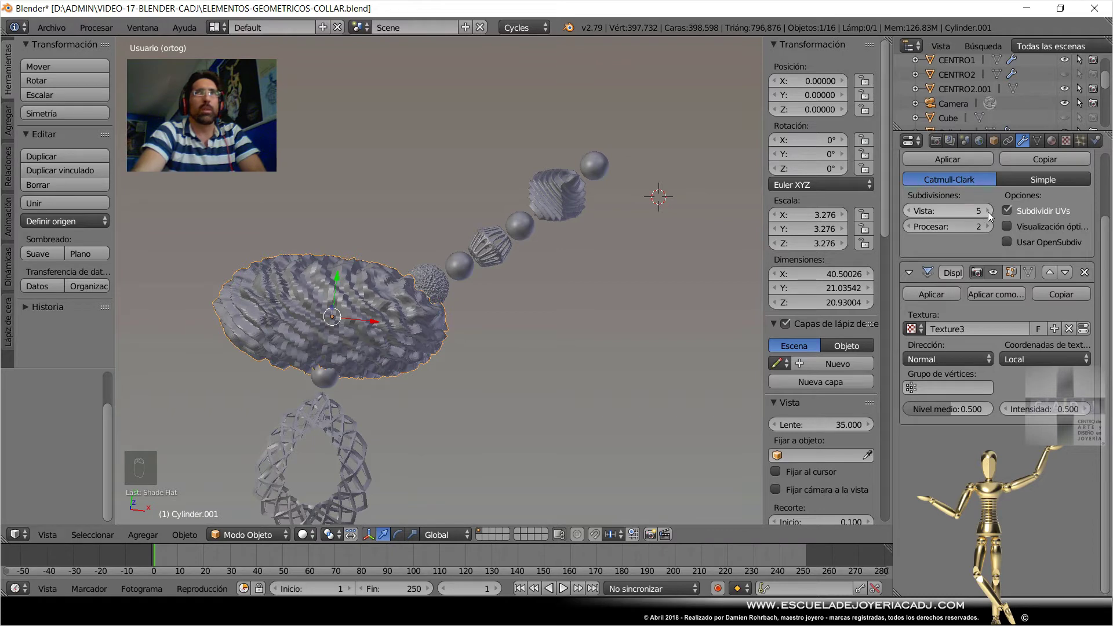
pyautogui.moveTo(992, 217); pyautogui.dragTo(443, 404)
# Scale the cylinder bead down to bead size and save the file.
pyautogui.moveTo(458, 361); pyautogui.dragTo(448, 331)
pyautogui.press('s')
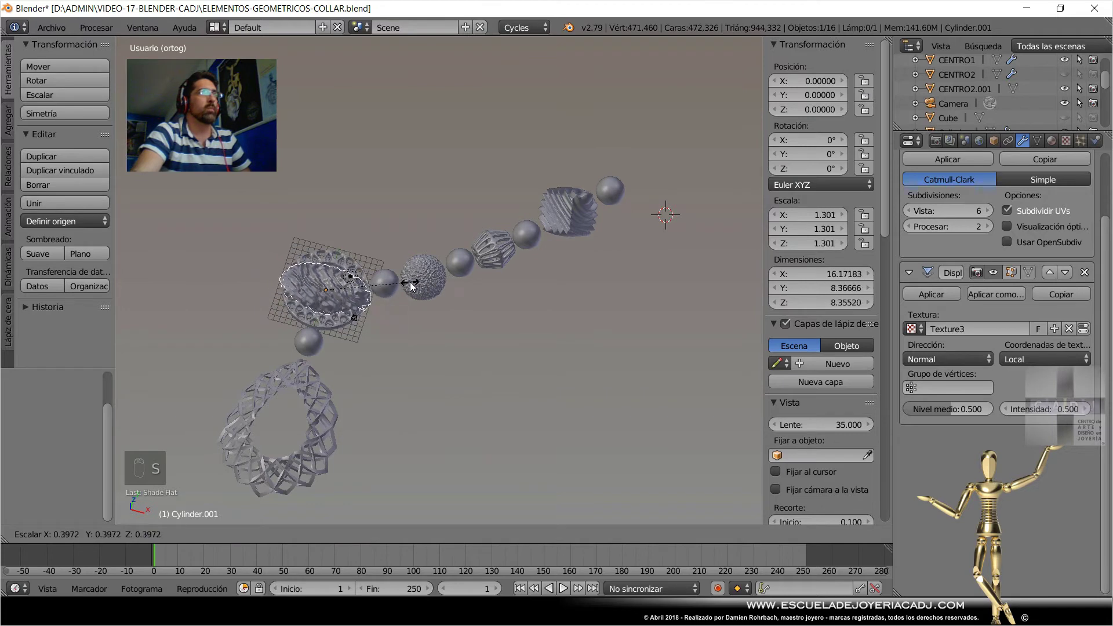
pyautogui.moveTo(422, 286); pyautogui.dragTo(404, 332)
pyautogui.moveTo(405, 332); pyautogui.dragTo(546, 299)
pyautogui.press('ctrl+s')
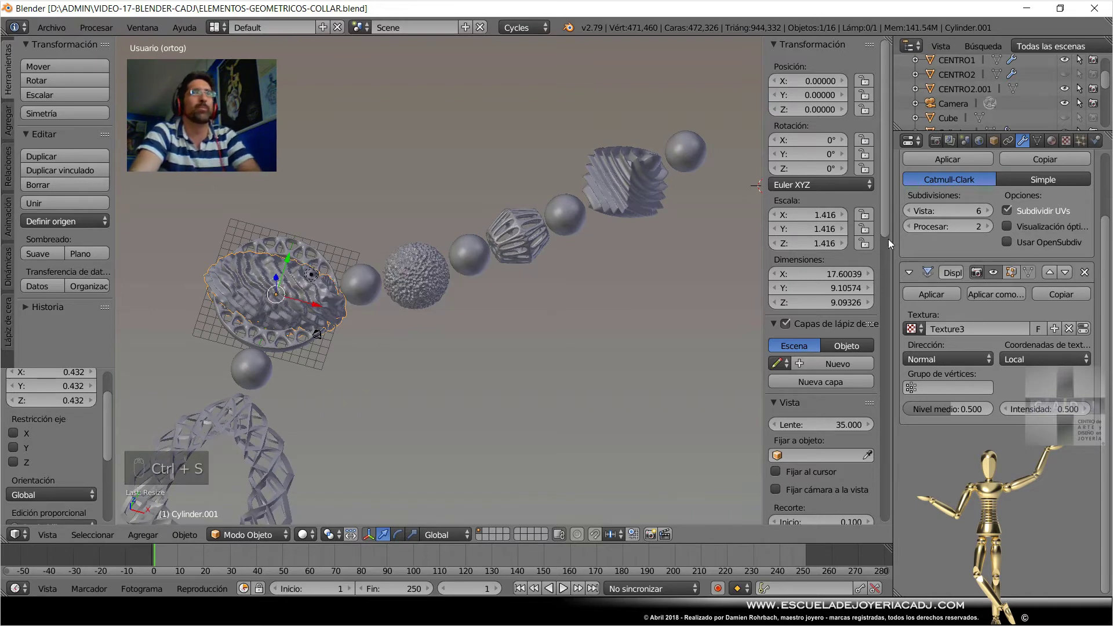
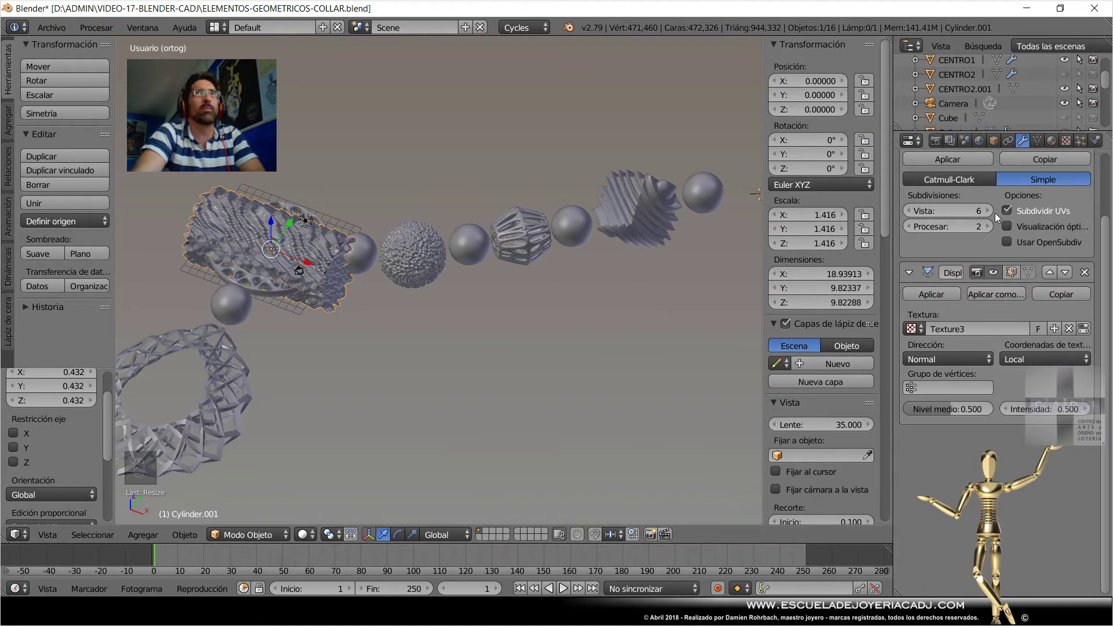
# Raise the render subdivision level to 6 and save again.
pyautogui.moveTo(994, 216); pyautogui.dragTo(983, 232)
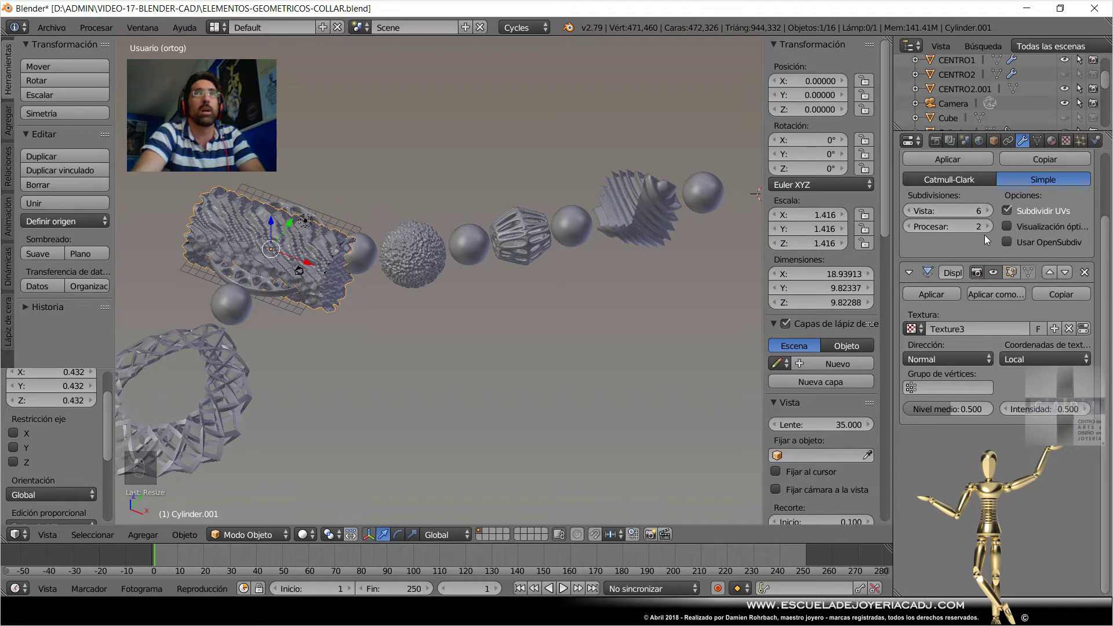
pyautogui.moveTo(341, 342); pyautogui.dragTo(991, 228)
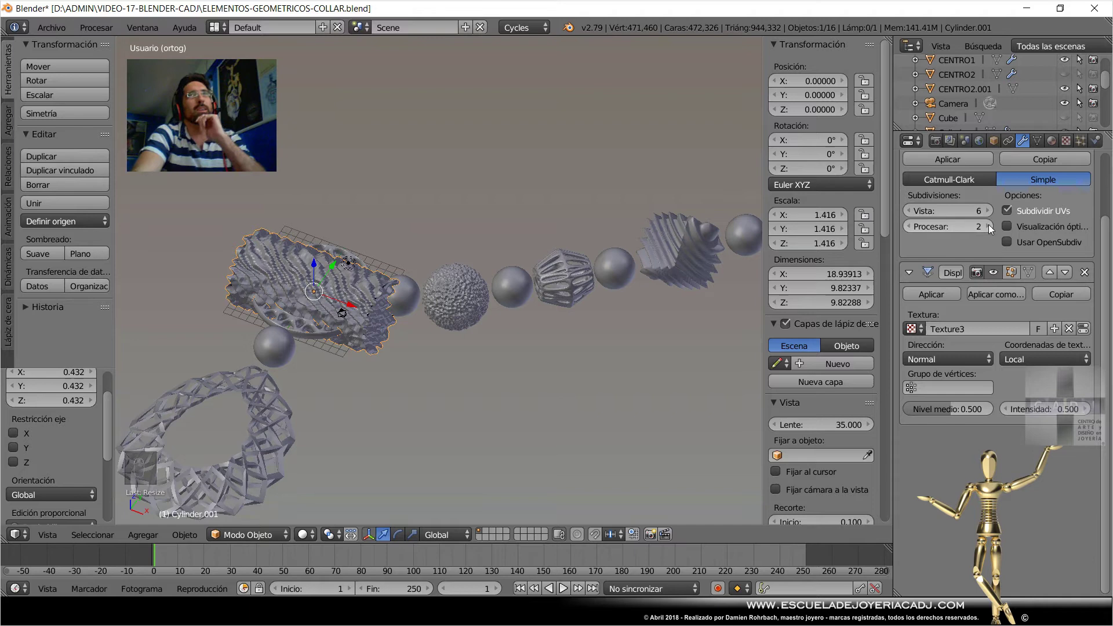
pyautogui.moveTo(991, 228); pyautogui.dragTo(569, 364)
pyautogui.press('ctrl+s')
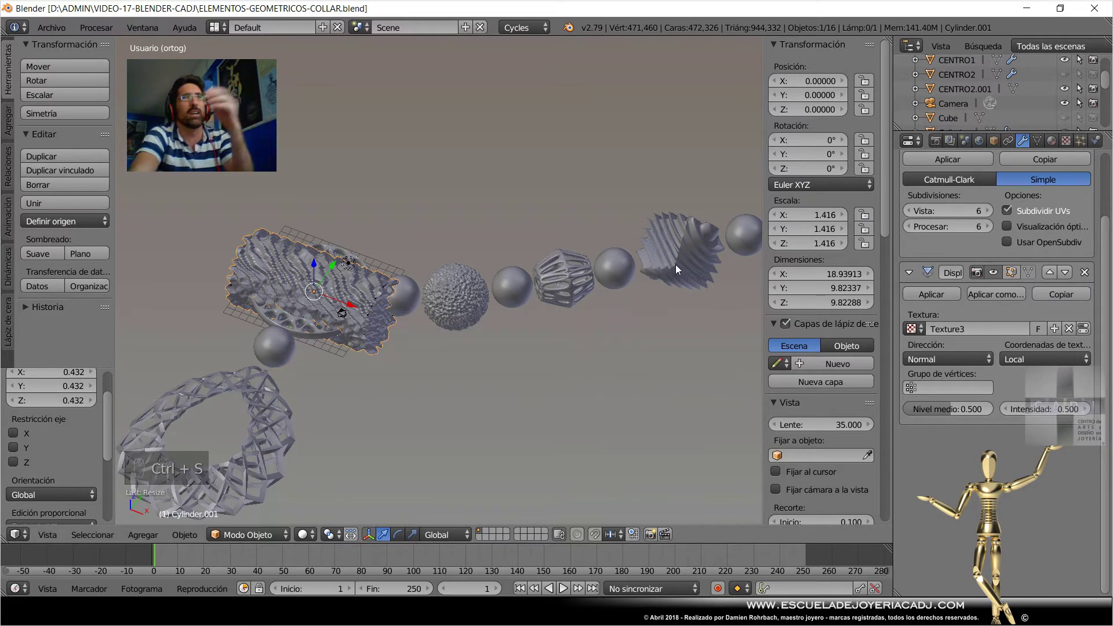
pyautogui.click(992, 229)
pyautogui.rightClick(992, 228)
pyautogui.moveTo(791, 290); pyautogui.dragTo(927, 237)
pyautogui.rightClick(478, 296)
pyautogui.rightClick(992, 230)
pyautogui.moveTo(992, 231); pyautogui.dragTo(806, 227)
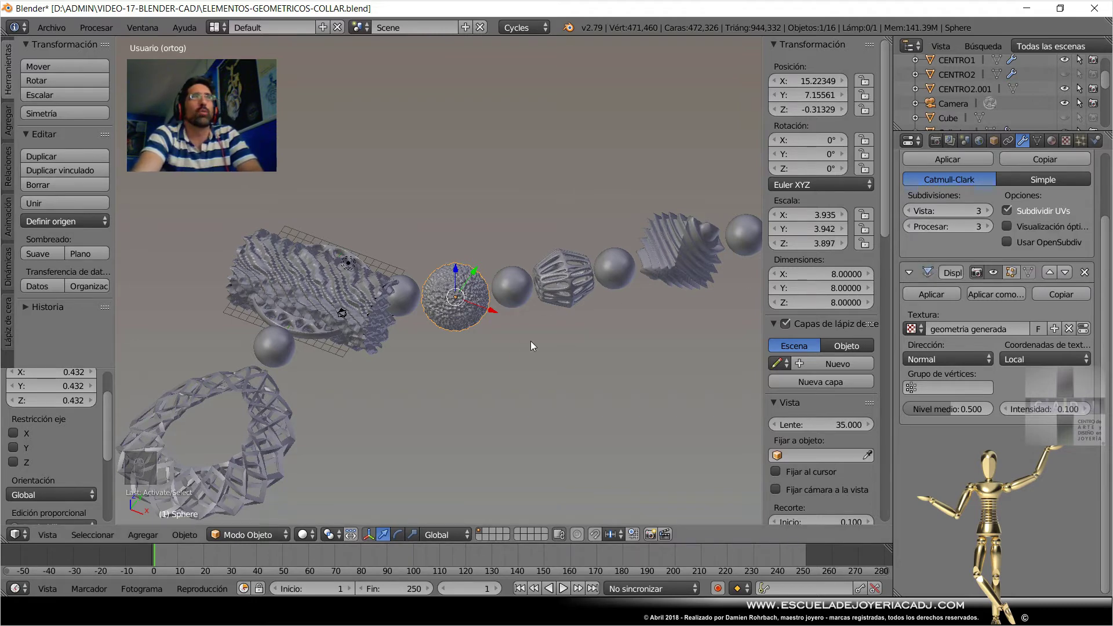
pyautogui.press('ctrl+s')
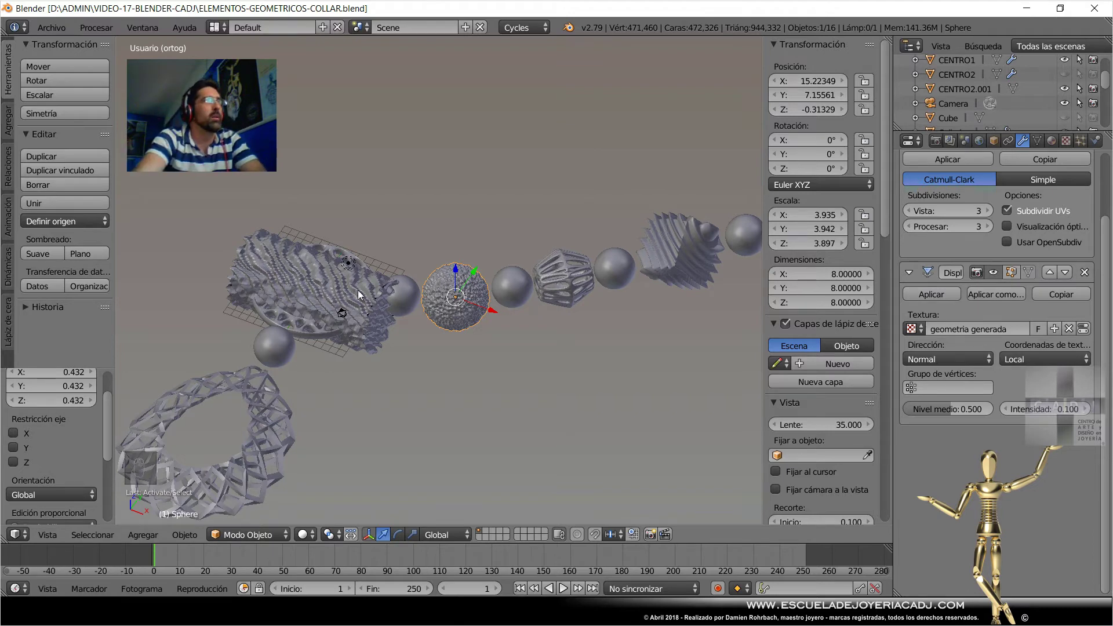
pyautogui.rightClick(363, 290)
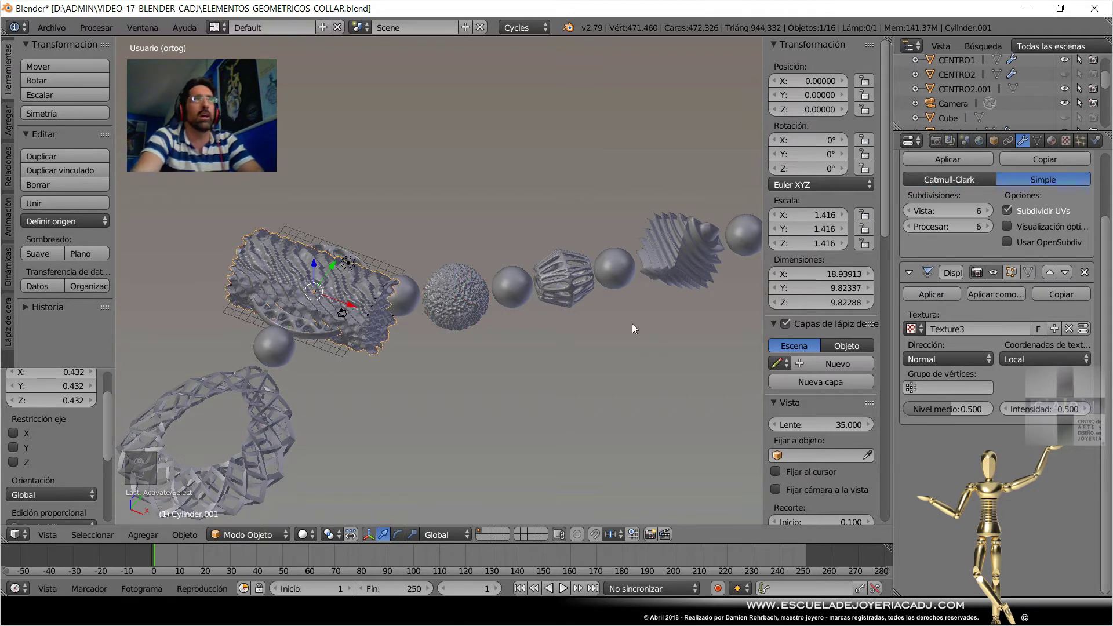
# Subdivide the cylinder bead's mesh in Edit Mode and return to Object Mode.
pyautogui.press('Tab')
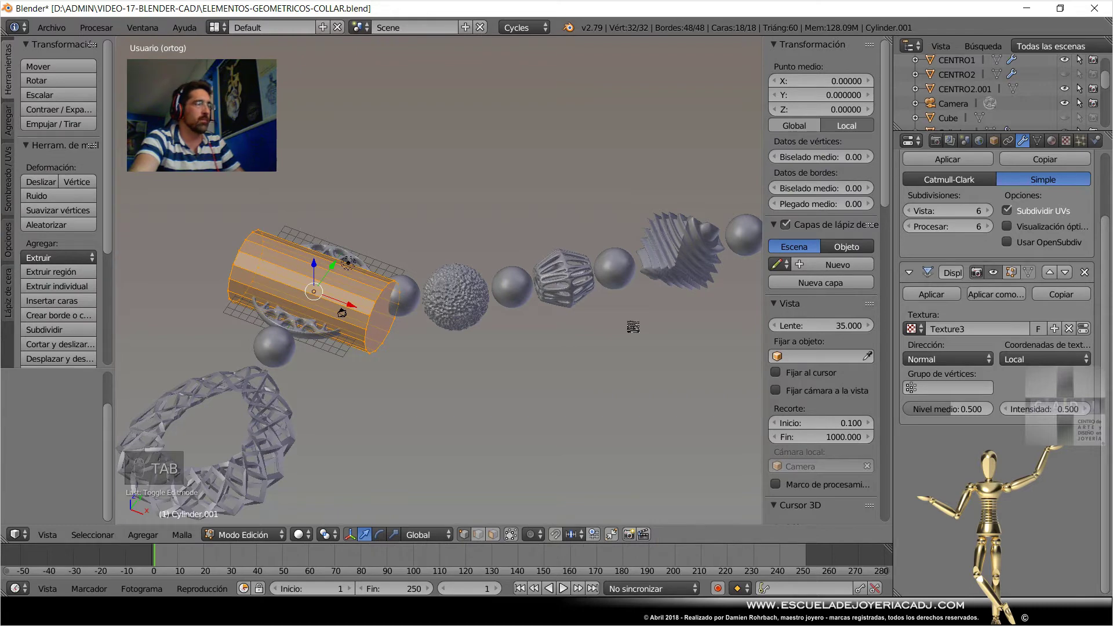
pyautogui.press('w')
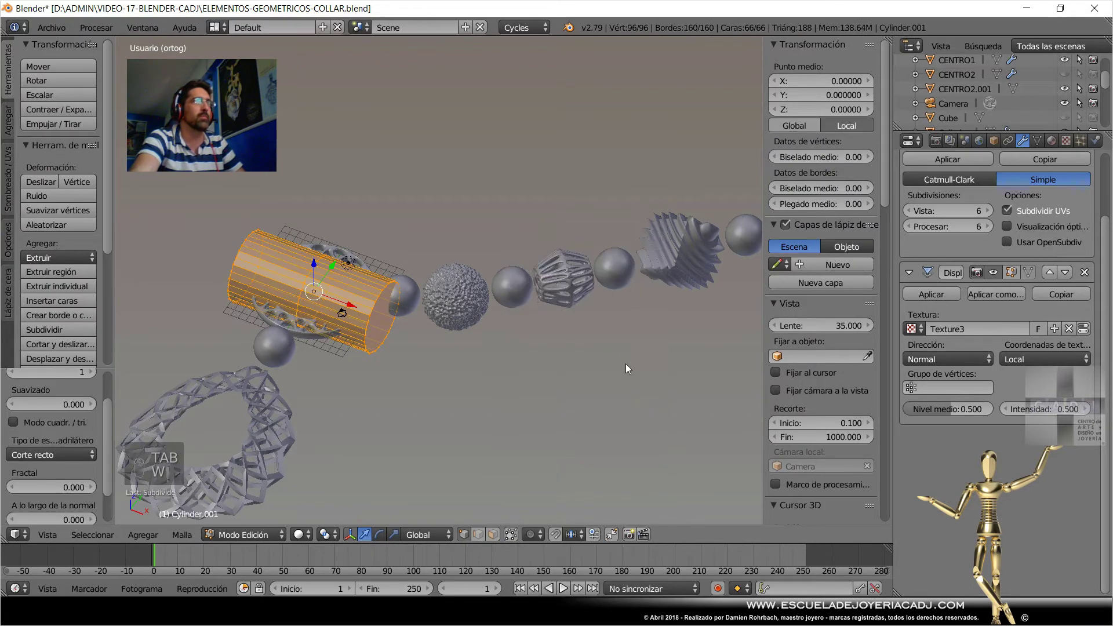
pyautogui.press('Tab')
pyautogui.press('w')
# Inspect the bead up close and set its displacement strength to 0.1.
pyautogui.moveTo(426, 348); pyautogui.dragTo(462, 343)
pyautogui.moveTo(423, 322); pyautogui.dragTo(516, 276)
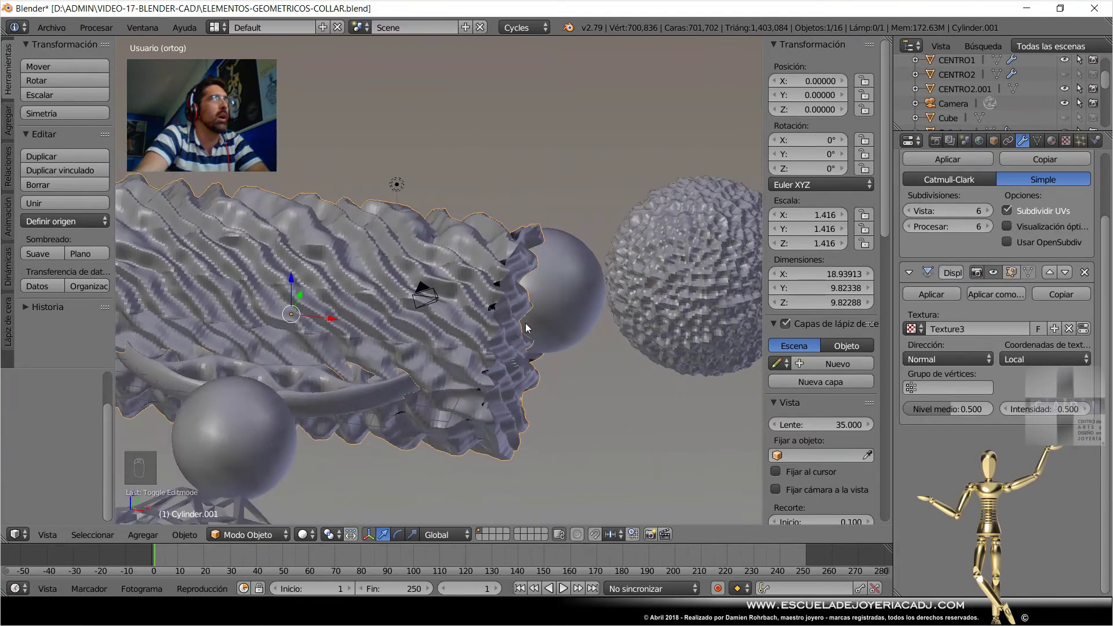
pyautogui.moveTo(506, 388); pyautogui.dragTo(896, 437)
pyautogui.moveTo(1068, 413); pyautogui.dragTo(1068, 411)
pyautogui.moveTo(1061, 415); pyautogui.dragTo(1059, 416)
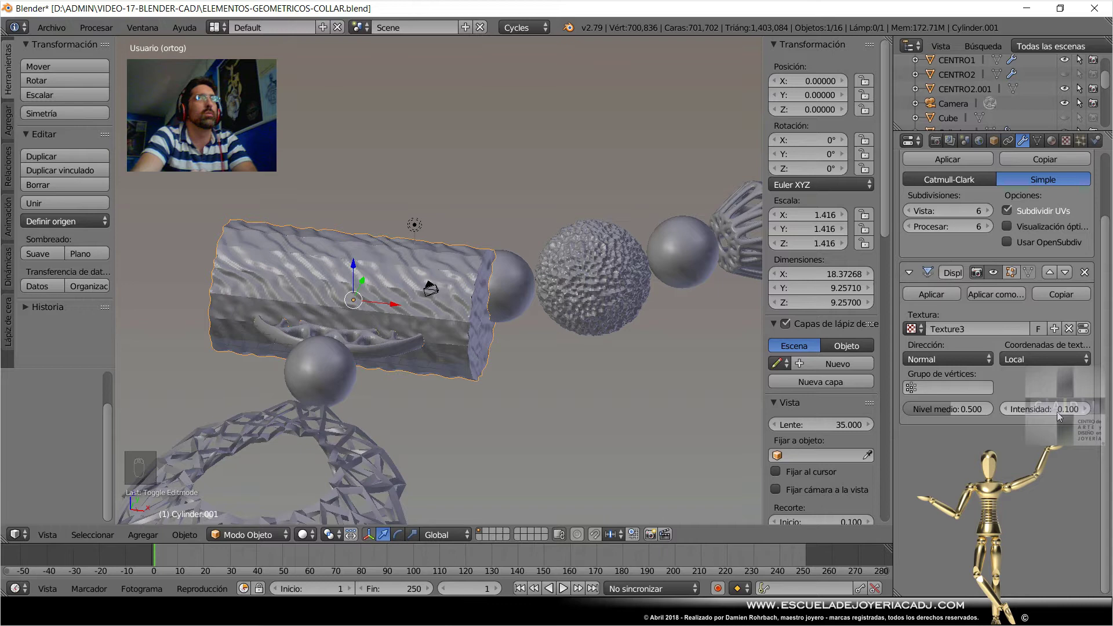
pyautogui.moveTo(965, 186); pyautogui.dragTo(964, 186)
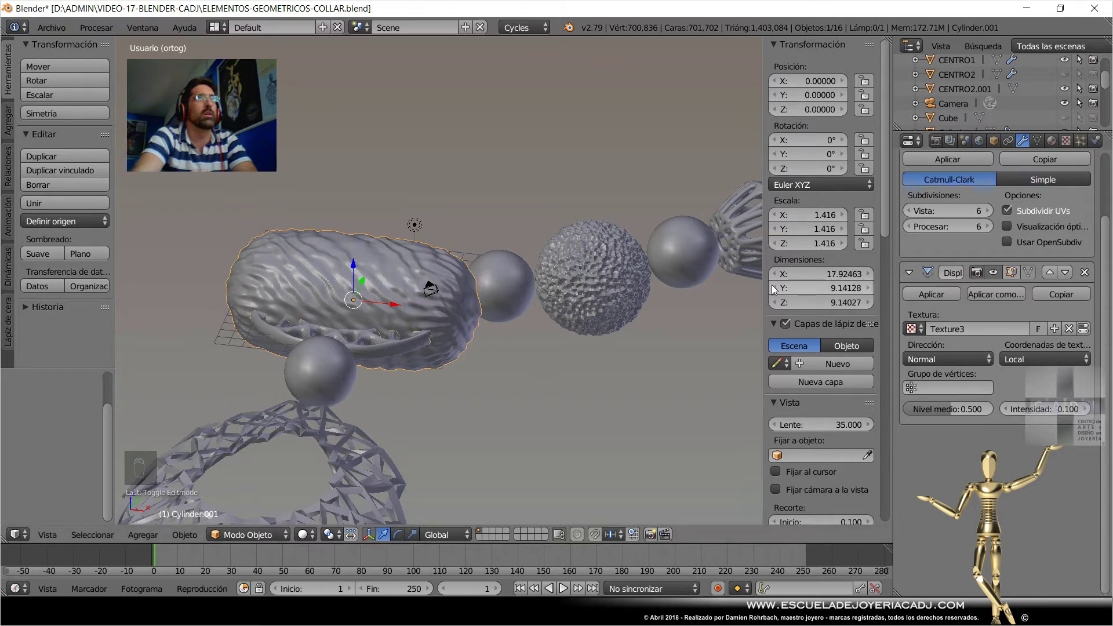
pyautogui.moveTo(593, 295); pyautogui.dragTo(913, 456)
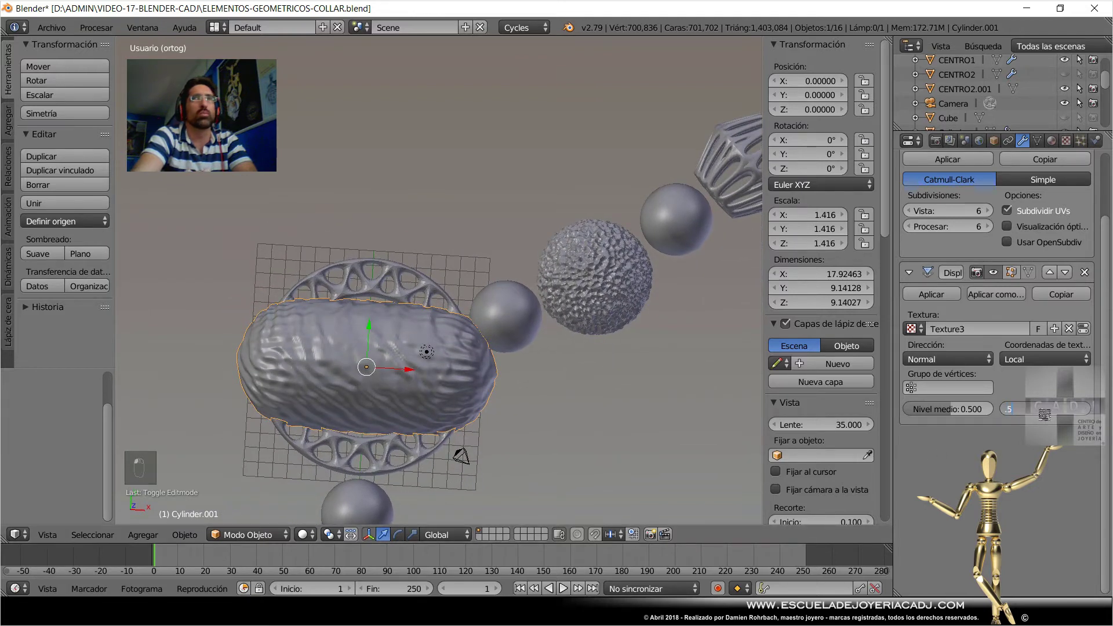
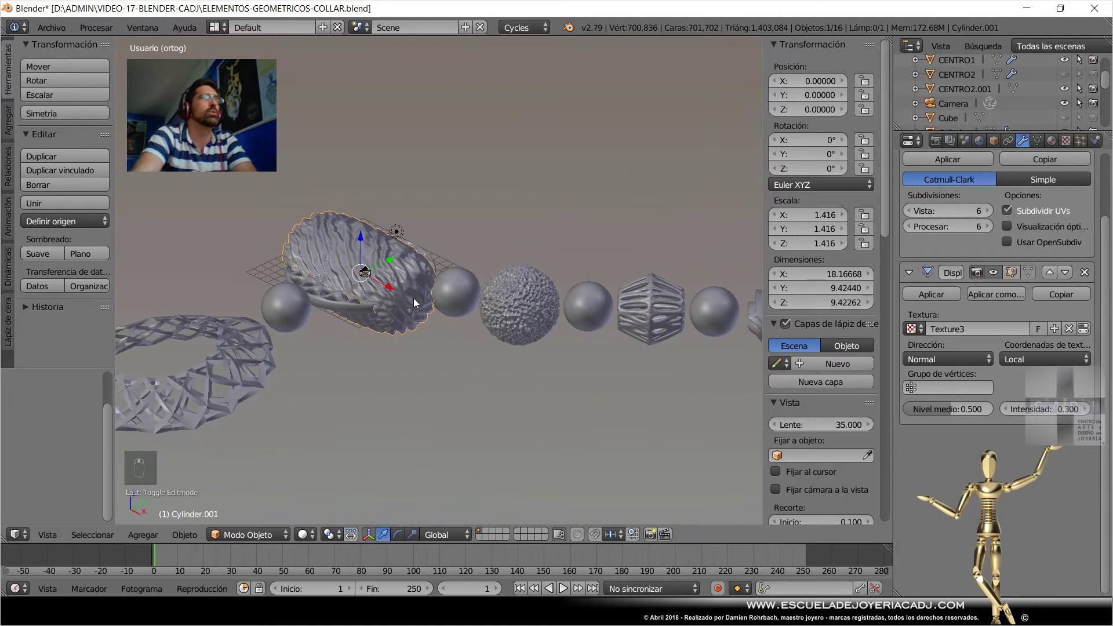
# Rescale the oblong bead to about 1.06 from top view and save the file.
pyautogui.press('s')
pyautogui.moveTo(482, 252); pyautogui.dragTo(521, 213)
pyautogui.press('KP_7')
pyautogui.press('s')
pyautogui.moveTo(511, 259); pyautogui.dragTo(559, 310)
pyautogui.press('ctrl+s')
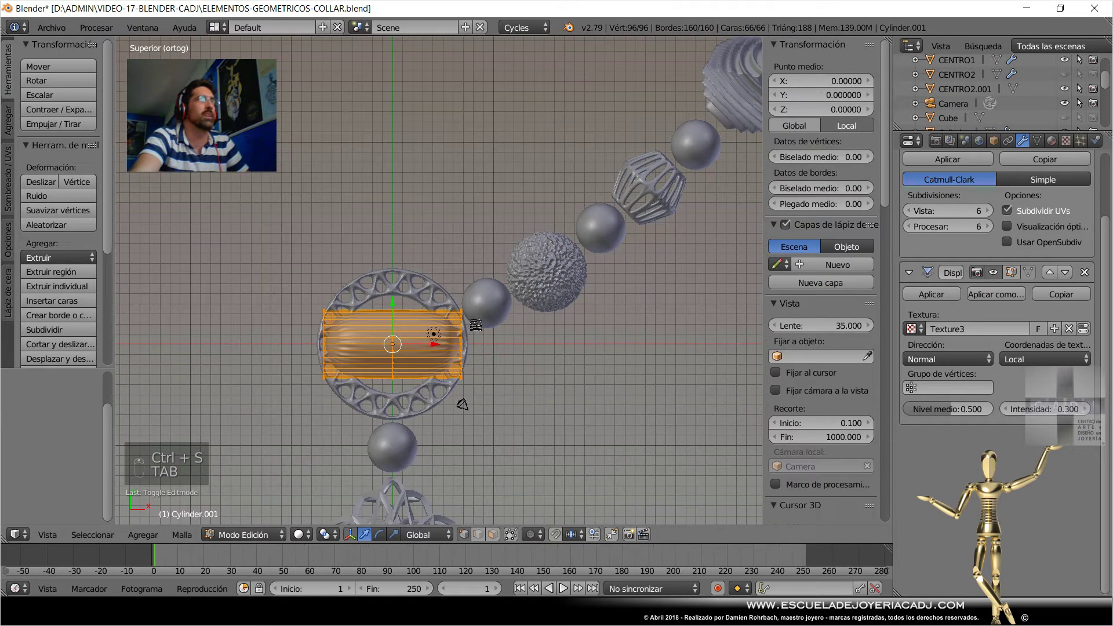
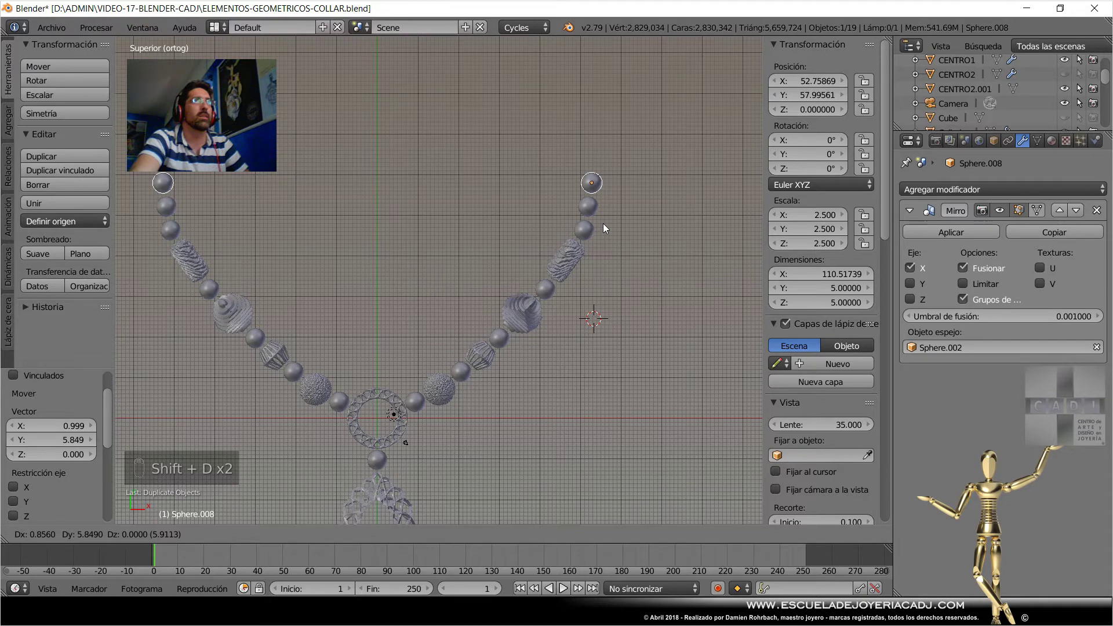
# Duplicate the top plain bead and move the copy past the strand's upper end.
pyautogui.moveTo(604, 228); pyautogui.dragTo(605, 216)
pyautogui.press('shift+d')
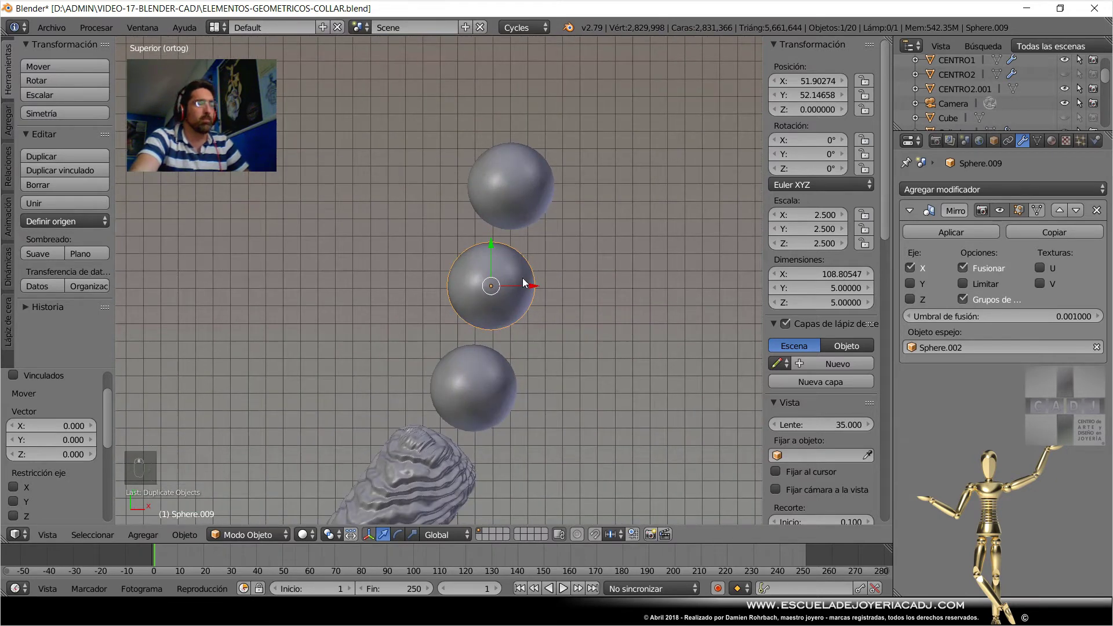
pyautogui.press('g')
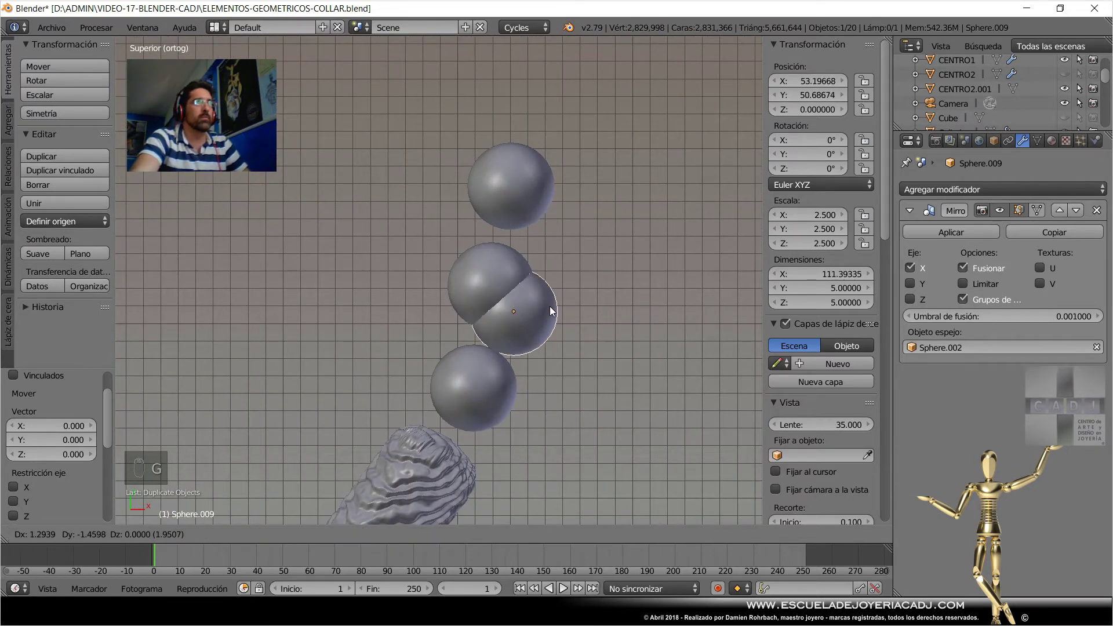
pyautogui.moveTo(575, 93); pyautogui.dragTo(538, 304)
pyautogui.moveTo(506, 296); pyautogui.dragTo(530, 303)
pyautogui.press('g')
pyautogui.rightClick(537, 304)
pyautogui.click(529, 266)
# Reposition the top bead so it sits at the end of the strand.
pyautogui.rightClick(528, 206)
pyautogui.press('g')
pyautogui.press('g')
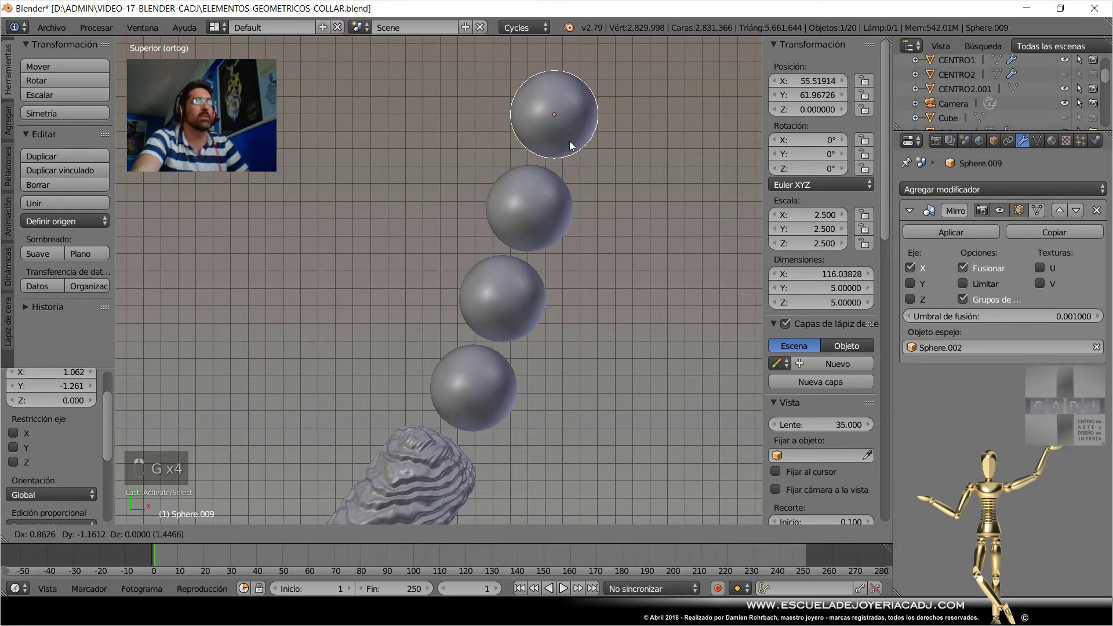
pyautogui.click(605, 282)
pyautogui.middleClick(605, 283)
pyautogui.rightClick(605, 283)
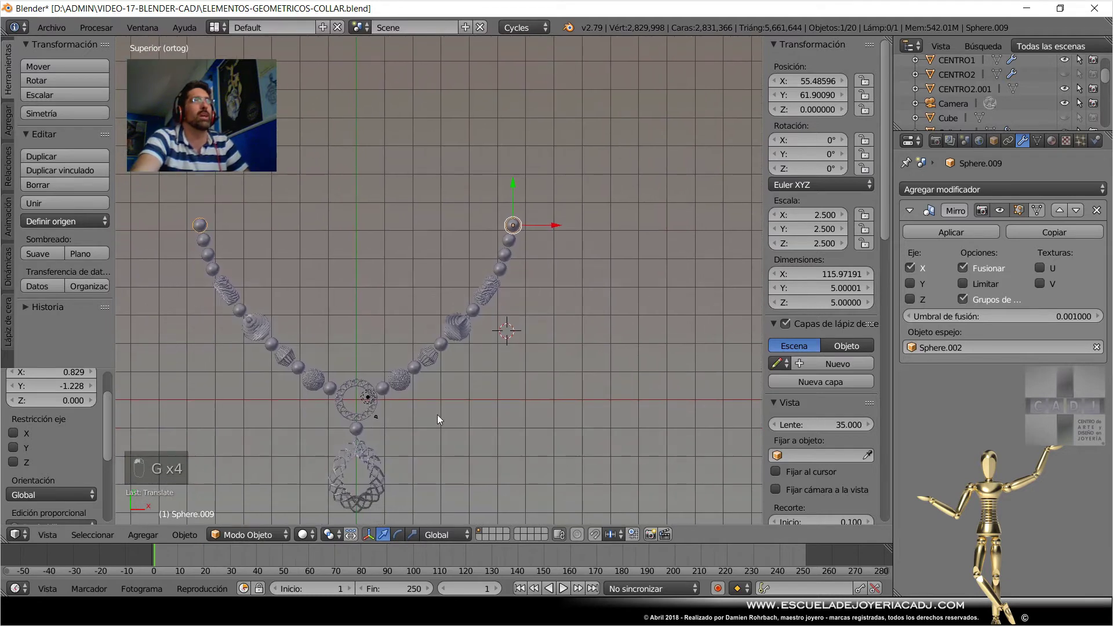
# Duplicate Cylinder.001 in top view and convert the copy to a plain mesh.
pyautogui.press('ctrl+s')
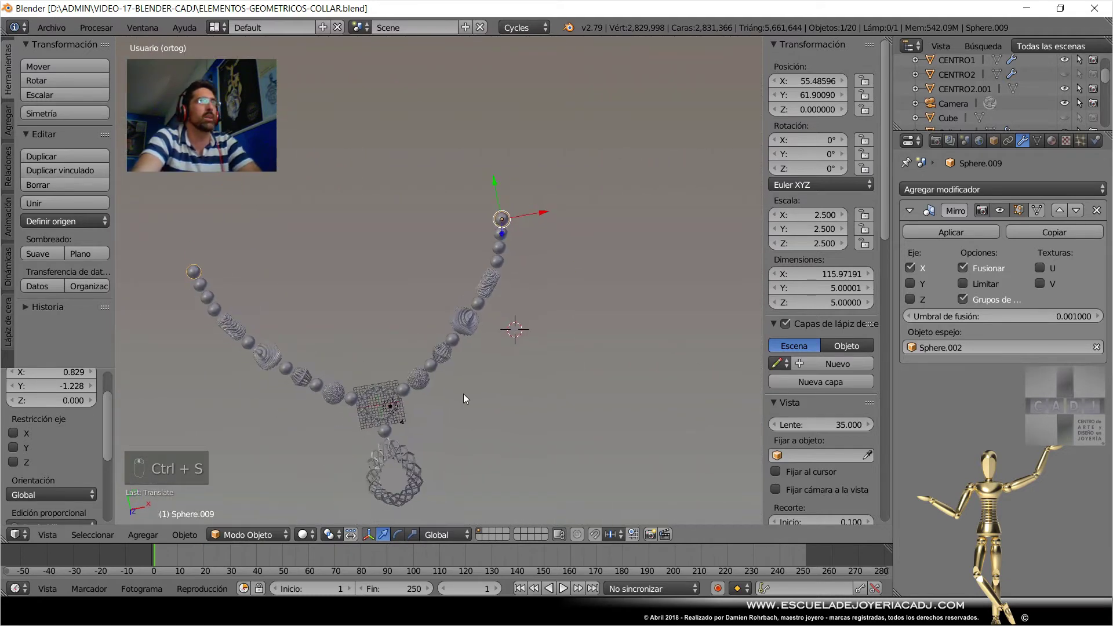
pyautogui.press('KP_7')
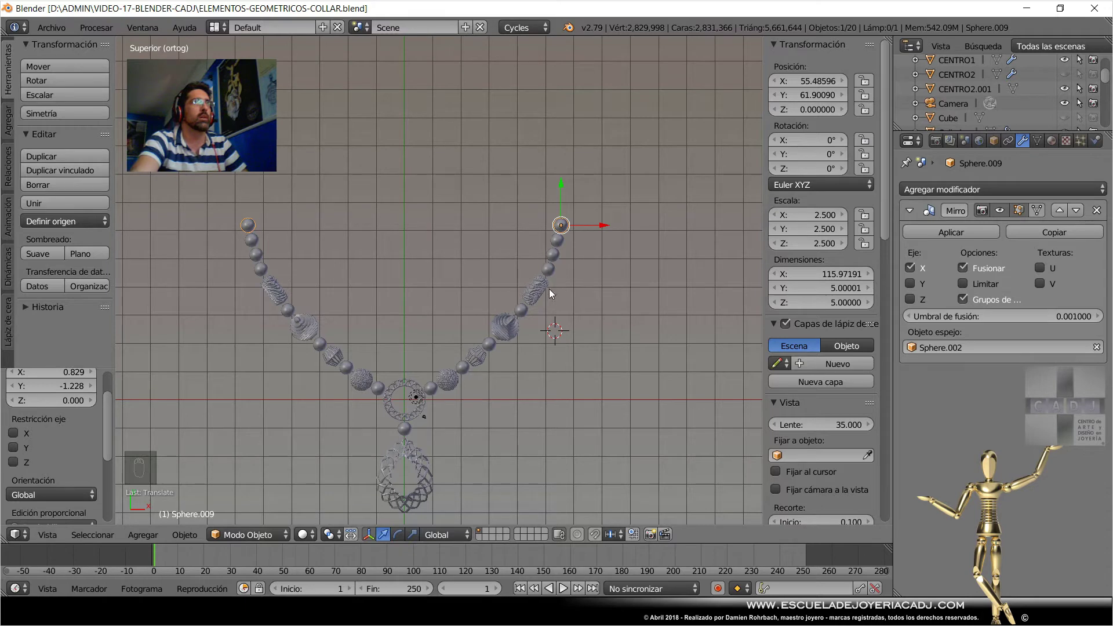
pyautogui.moveTo(553, 306); pyautogui.dragTo(560, 308)
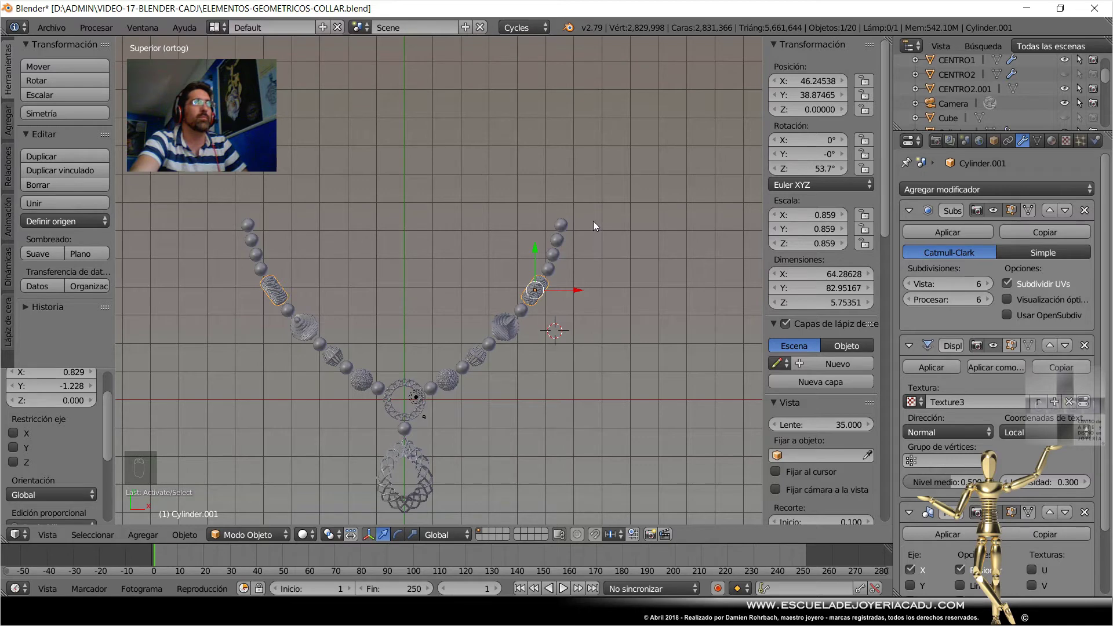
pyautogui.press('shift+d')
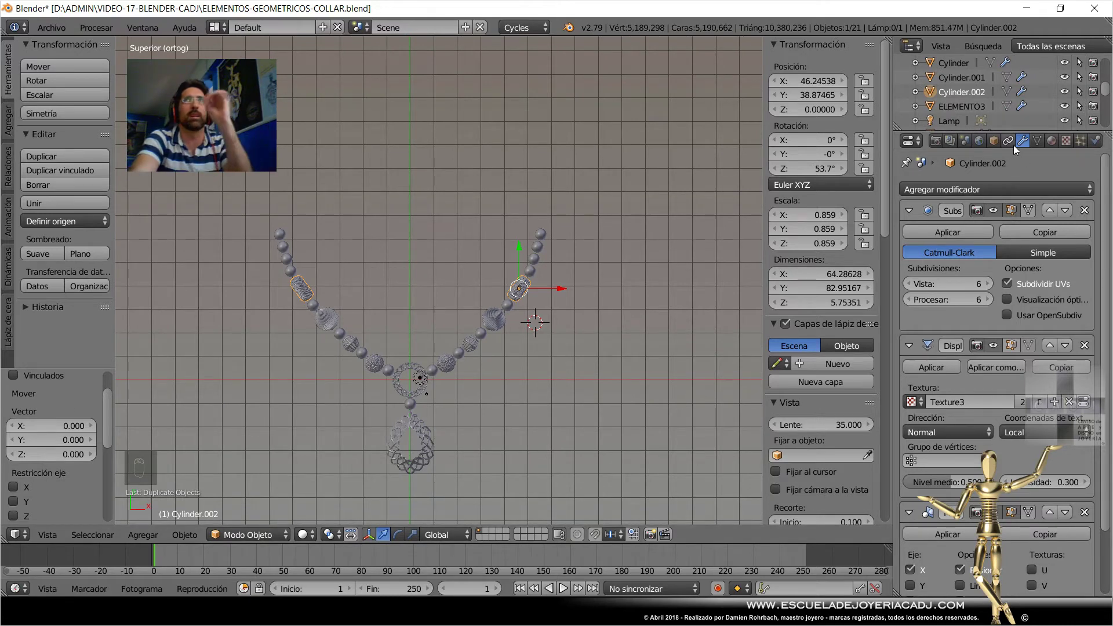
pyautogui.press('alt+c')
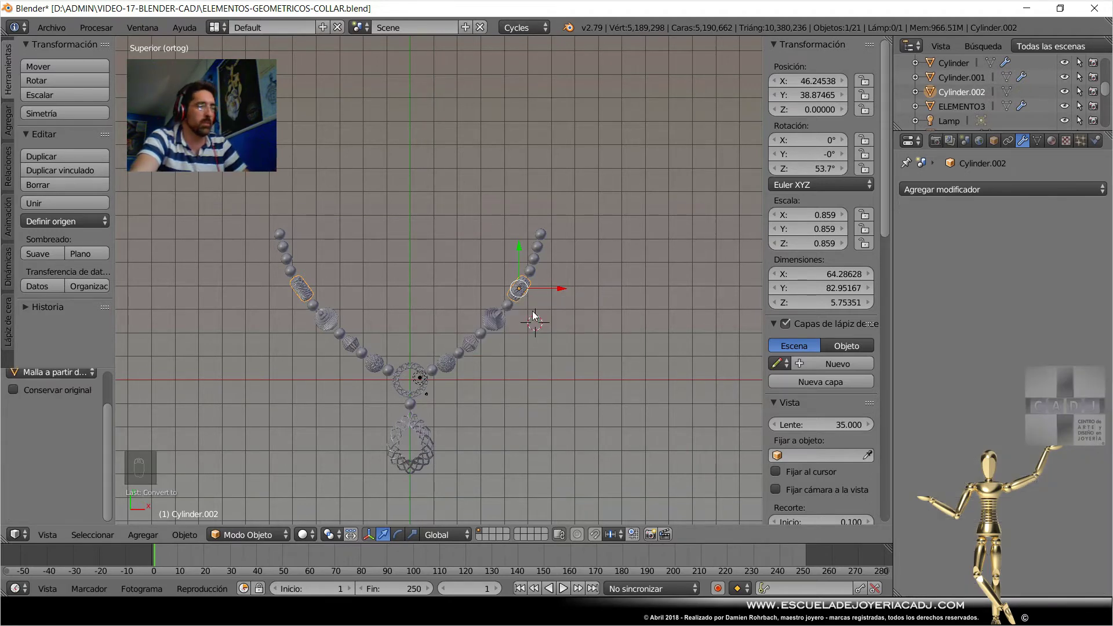
pyautogui.press('g')
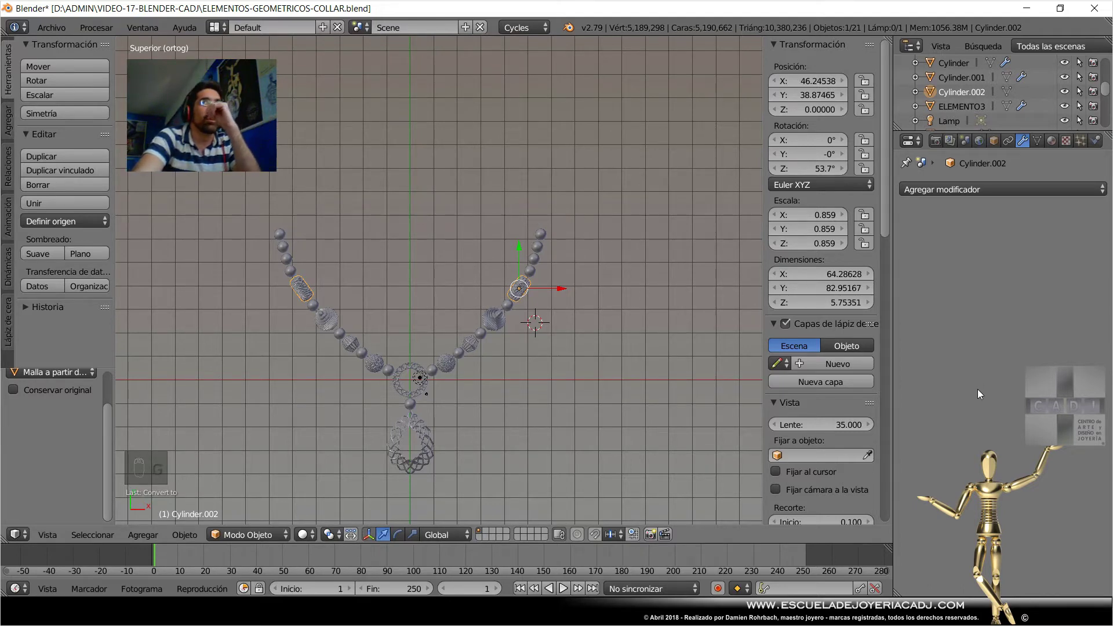
# Redo the mesh conversion of Cylinder.002 and move it to the strand's top end with a Mirror modifier.
pyautogui.press('ctrl+z')
pyautogui.moveTo(982, 394); pyautogui.dragTo(1091, 444)
pyautogui.moveTo(1091, 443); pyautogui.dragTo(588, 326)
pyautogui.press('alt+c')
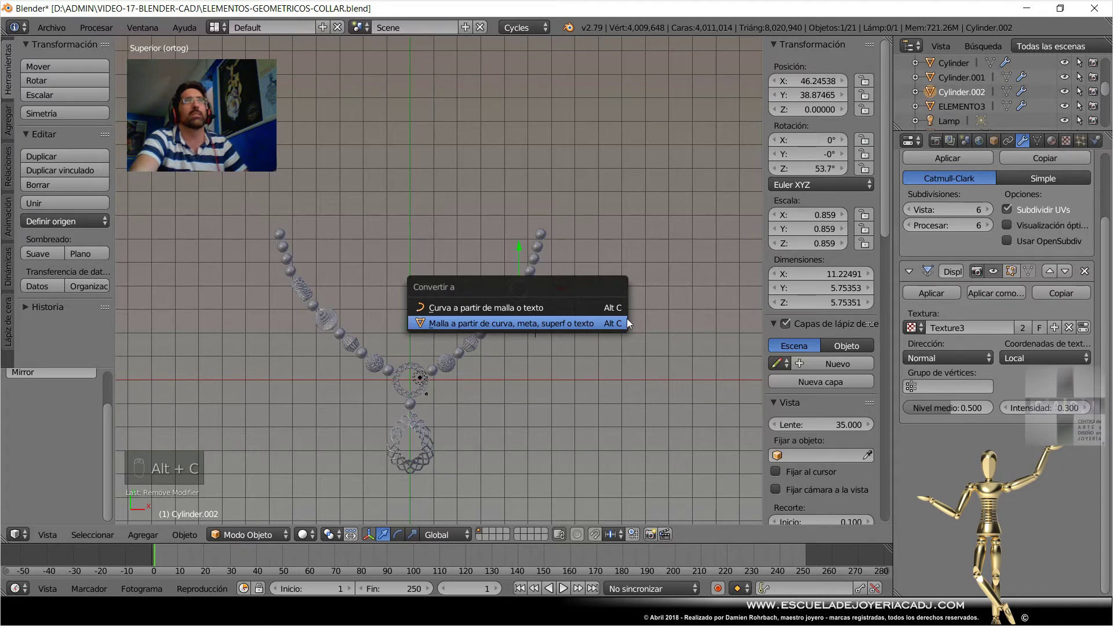
pyautogui.press('g')
pyautogui.moveTo(601, 265); pyautogui.dragTo(780, 331)
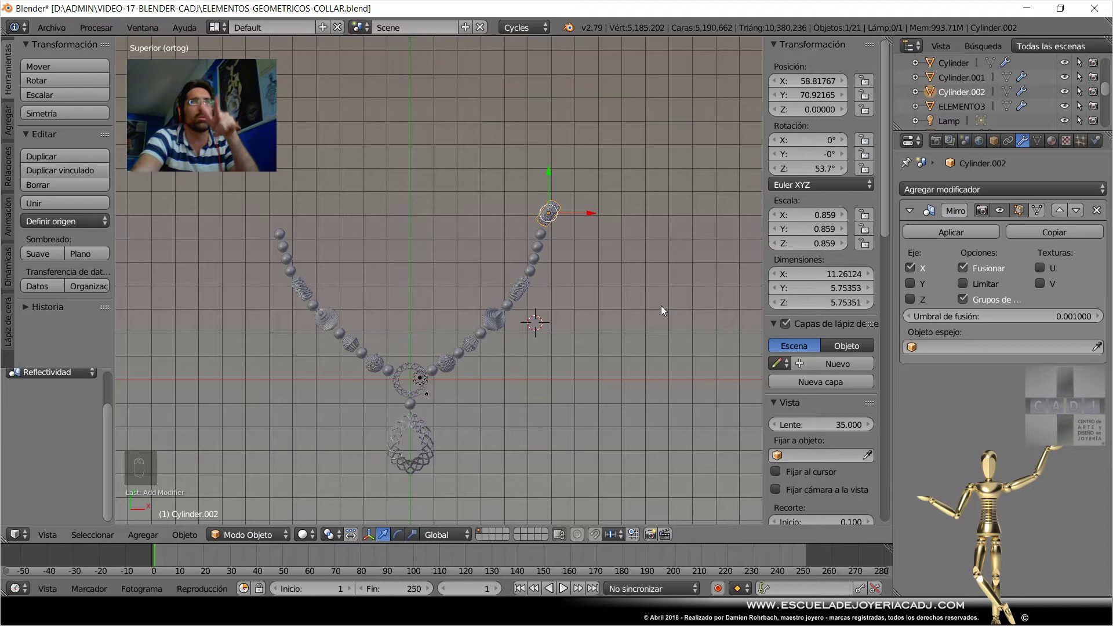
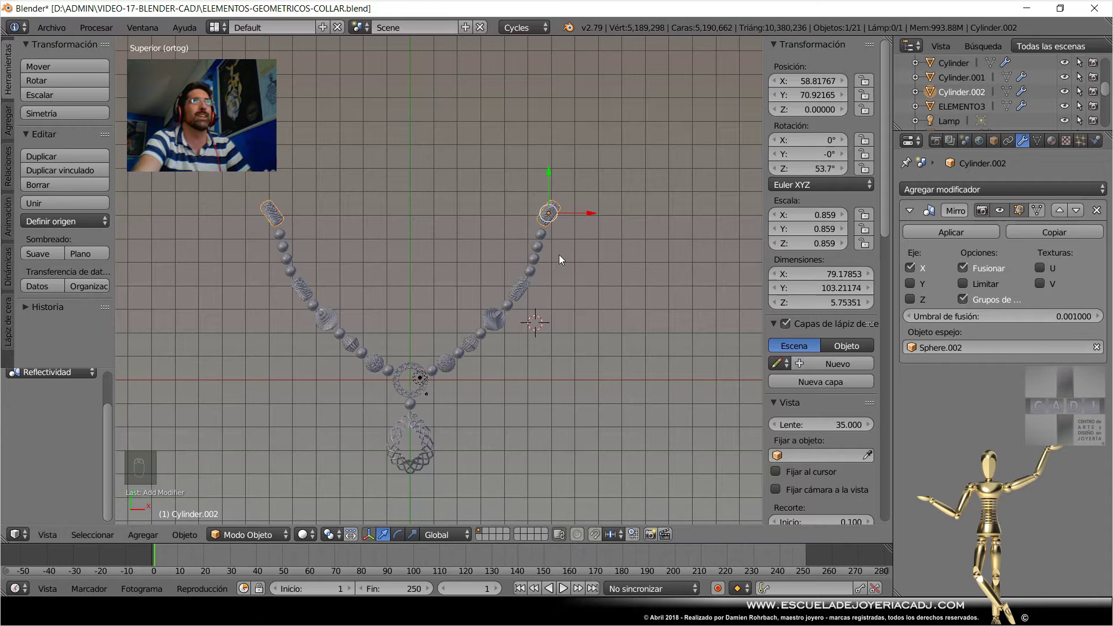
# Rotate Cylinder.002 to about 83.5° around Z to follow the strand.
pyautogui.press('r')
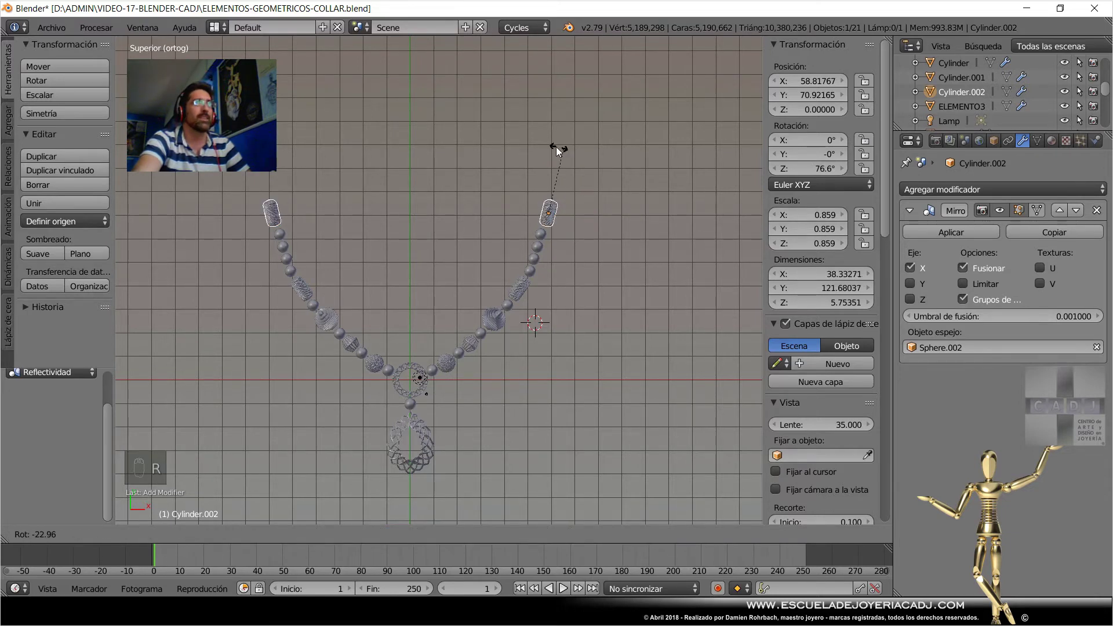
pyautogui.moveTo(559, 151); pyautogui.dragTo(569, 178)
pyautogui.press('KP_Decimal')
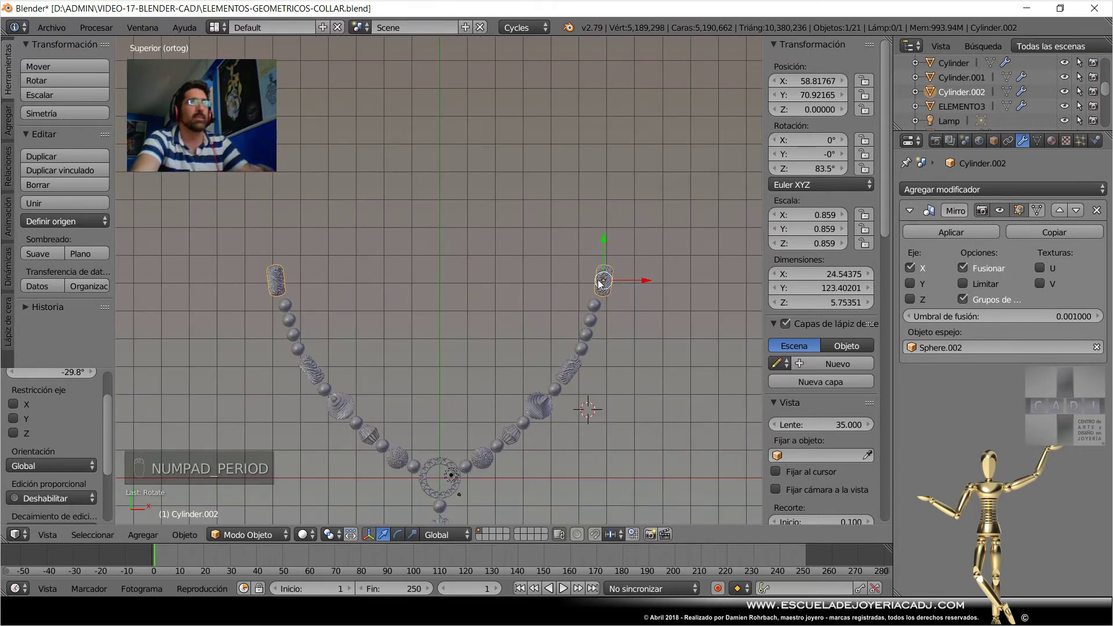
pyautogui.middleClick(608, 299)
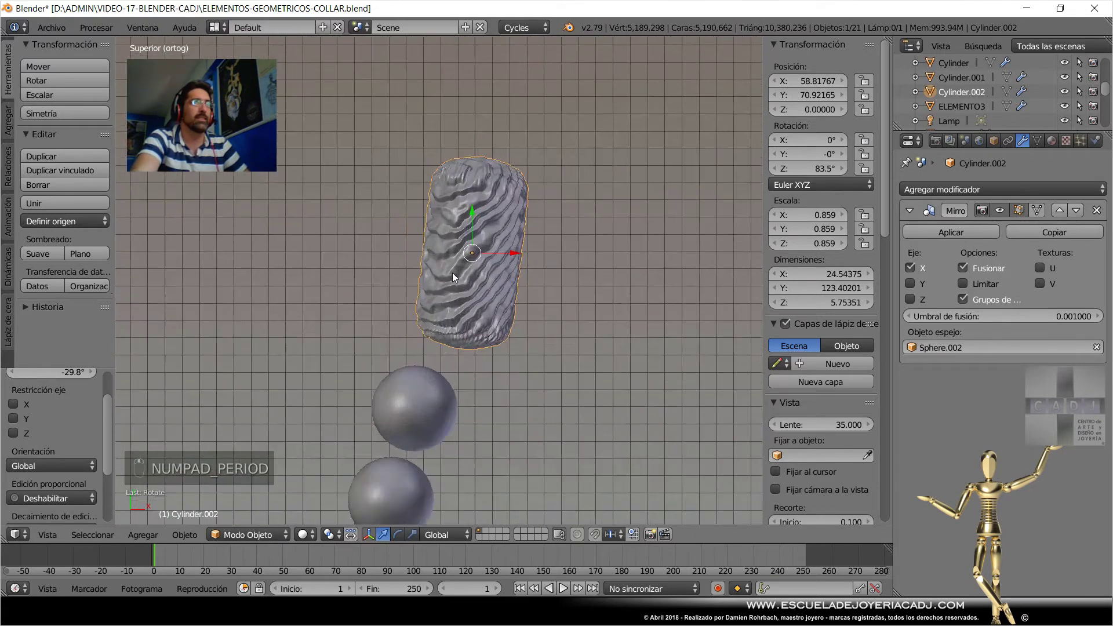
# Nudge the oblong bead into line with the strand.
pyautogui.press('g')
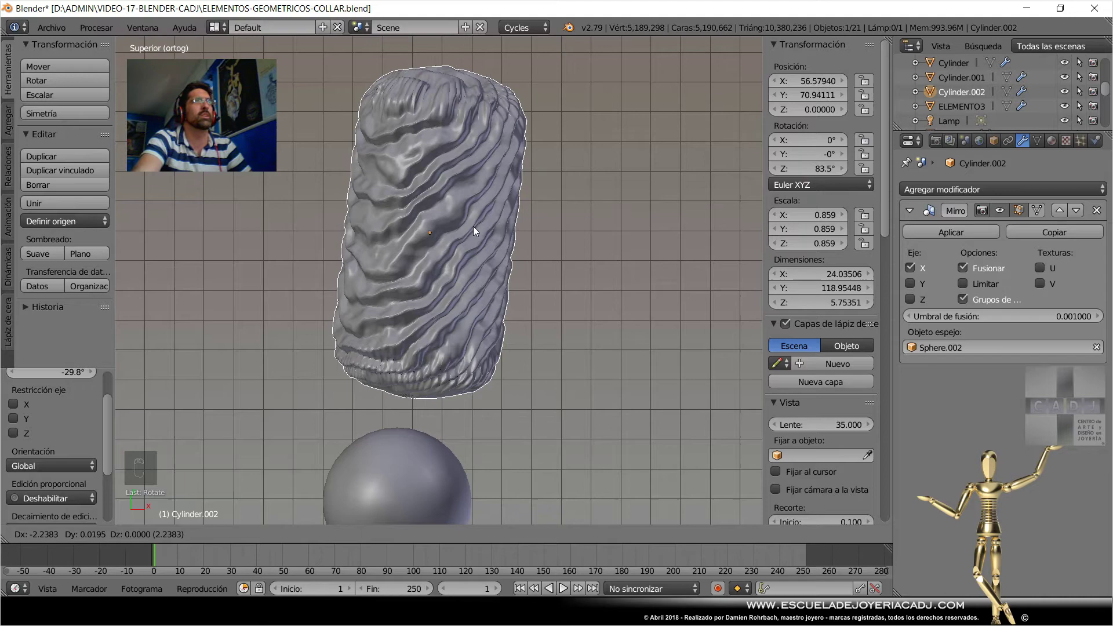
pyautogui.moveTo(559, 258); pyautogui.dragTo(563, 258)
pyautogui.moveTo(563, 258); pyautogui.dragTo(562, 297)
# Duplicate plain beads one by one and place them above the oblong bead.
pyautogui.press('alt+c')
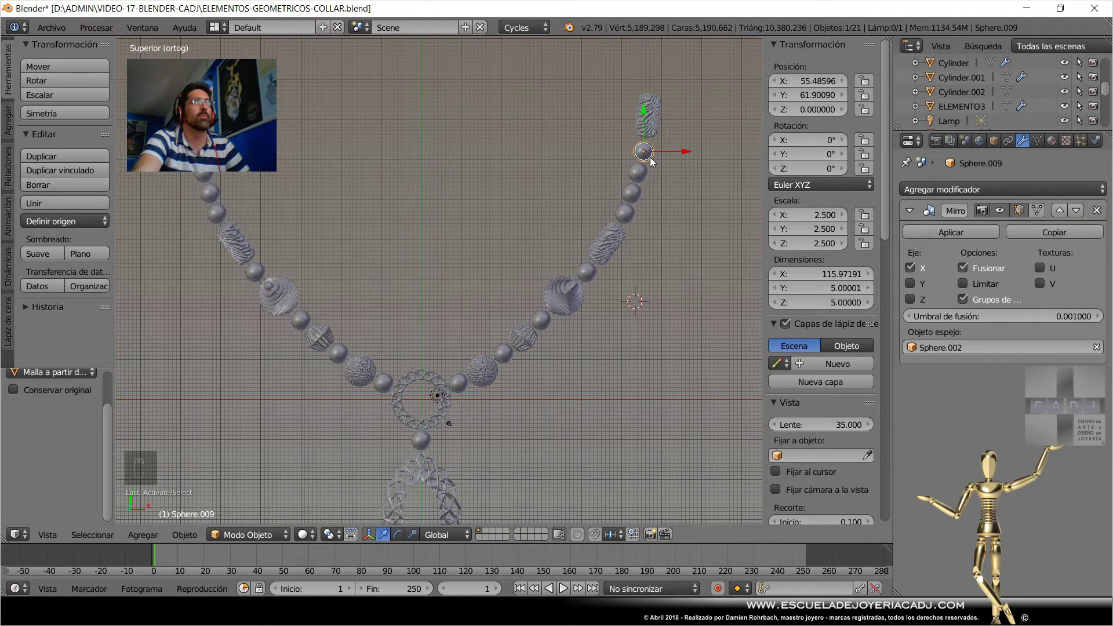
pyautogui.press('shift+d')
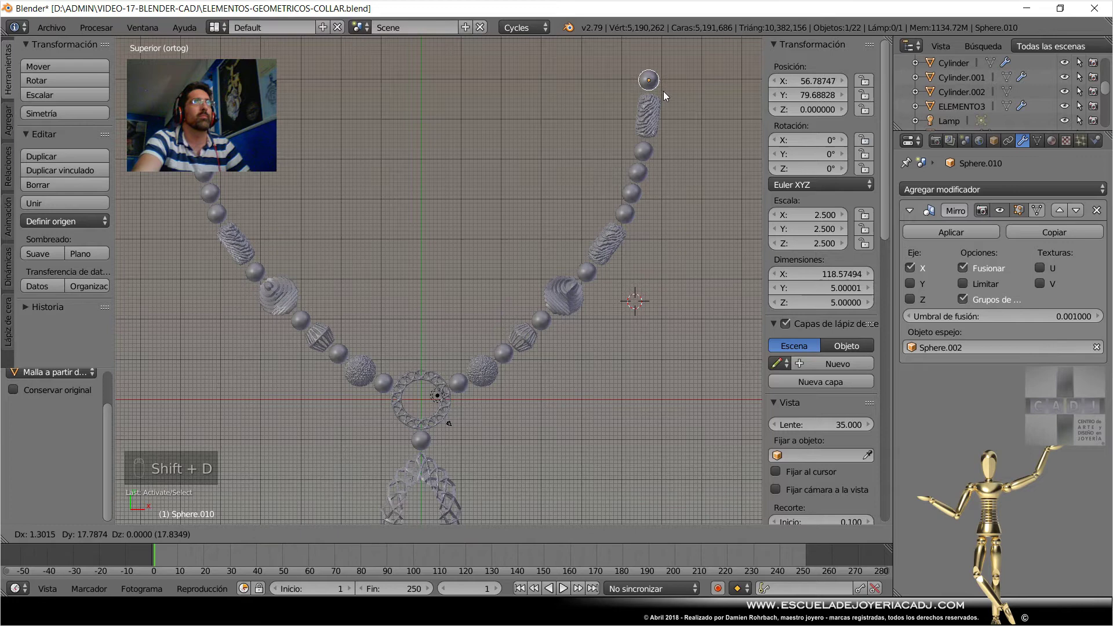
pyautogui.moveTo(653, 118); pyautogui.dragTo(657, 156)
pyautogui.press('shift+d')
pyautogui.click(658, 156)
pyautogui.rightClick(657, 156)
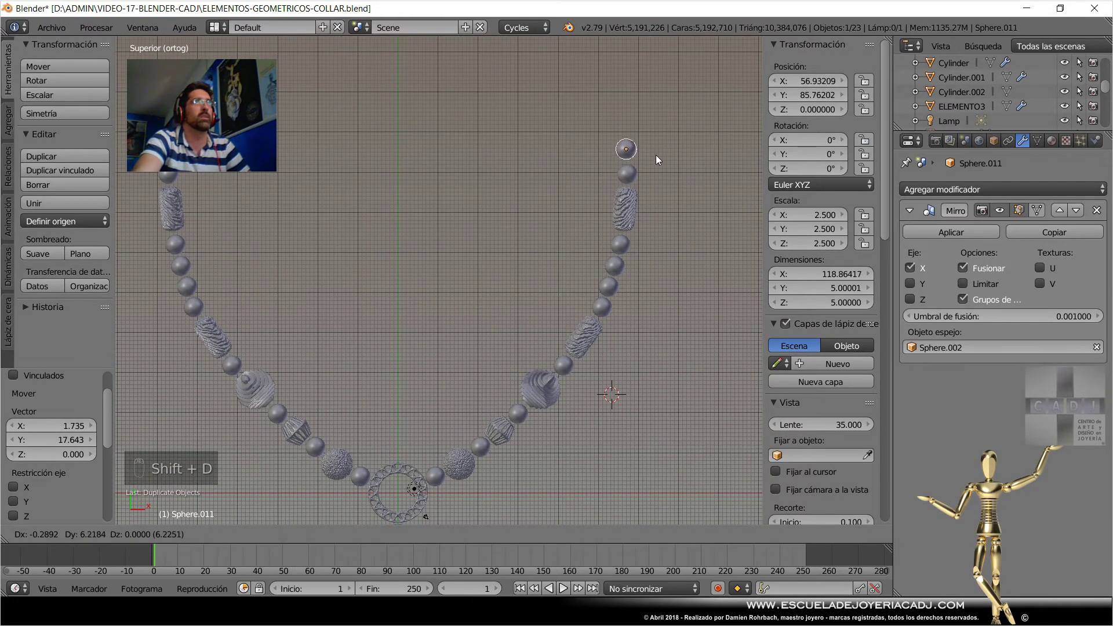
pyautogui.middleClick(598, 205)
pyautogui.moveTo(598, 205); pyautogui.dragTo(651, 225)
pyautogui.press('shift+d')
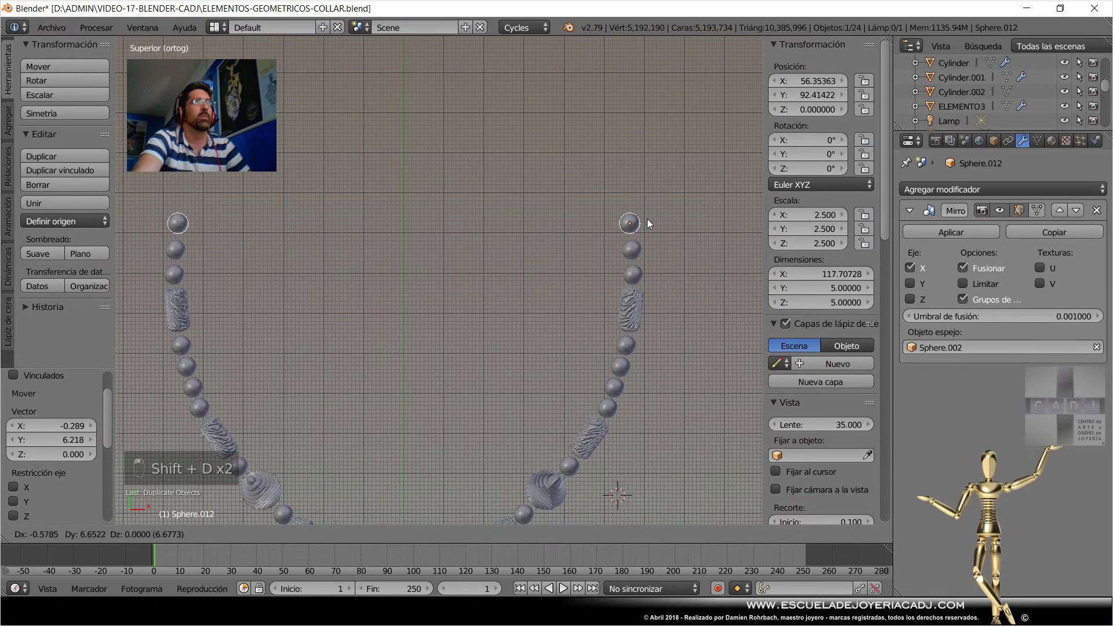
pyautogui.press('shift+d')
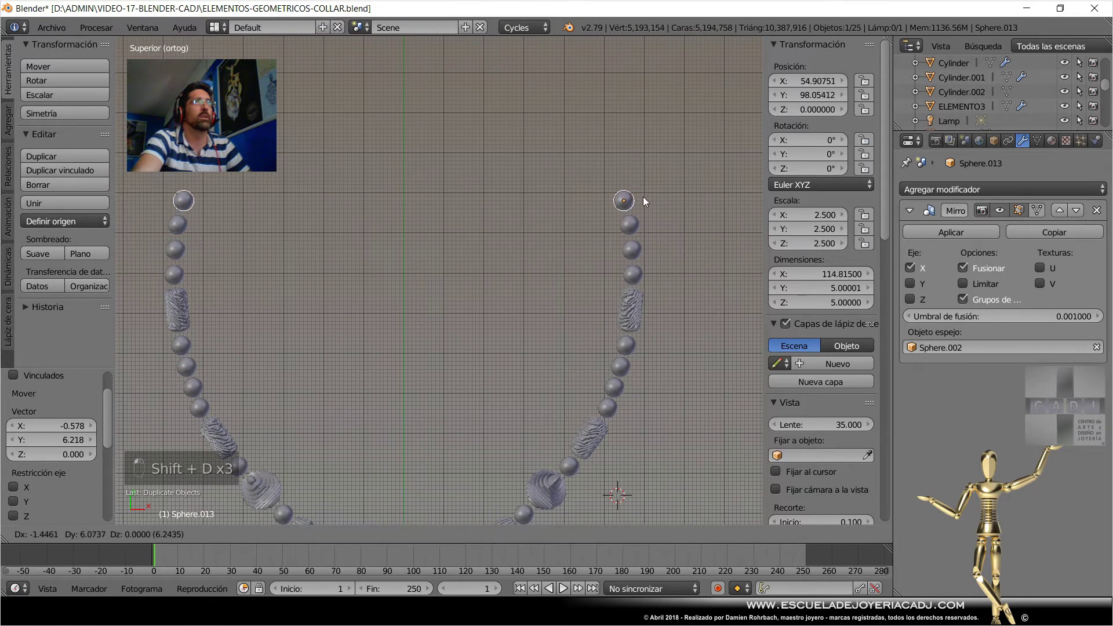
pyautogui.middleClick(627, 251)
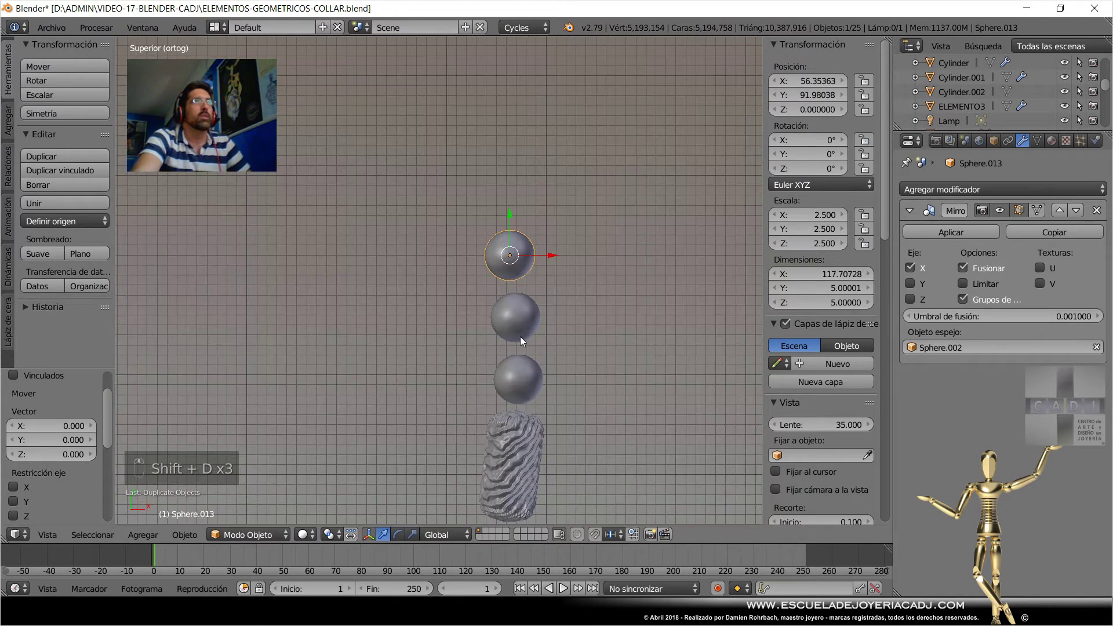
# Continue duplicating beads and placing each further along the curving arc.
pyautogui.rightClick(534, 325)
pyautogui.press('g')
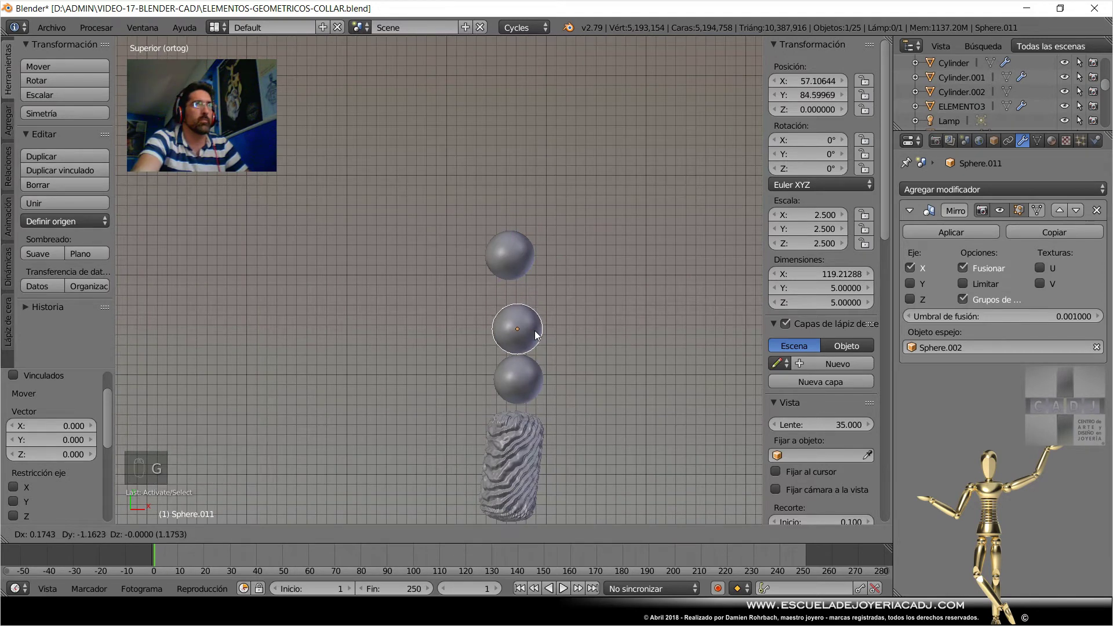
pyautogui.moveTo(537, 334); pyautogui.dragTo(536, 277)
pyautogui.press('g')
pyautogui.click(518, 229)
pyautogui.moveTo(523, 260); pyautogui.dragTo(527, 281)
pyautogui.press('g')
pyautogui.click(522, 252)
pyautogui.rightClick(515, 214)
pyautogui.press('g')
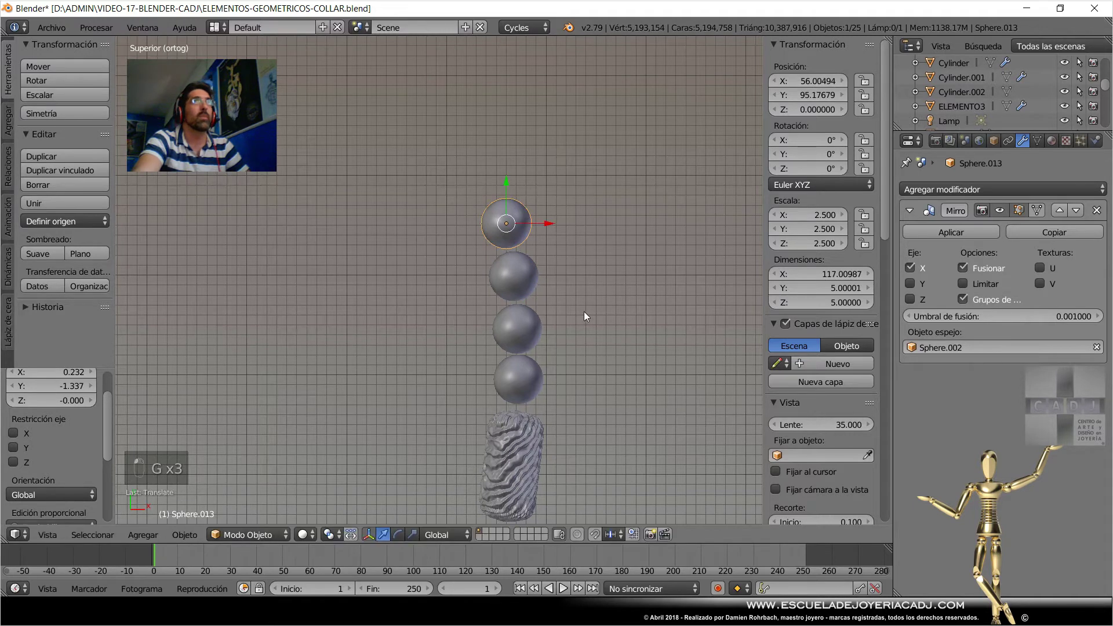
pyautogui.moveTo(592, 317); pyautogui.dragTo(599, 286)
pyautogui.press('shift+d')
pyautogui.press('shift+d')
pyautogui.click(591, 228)
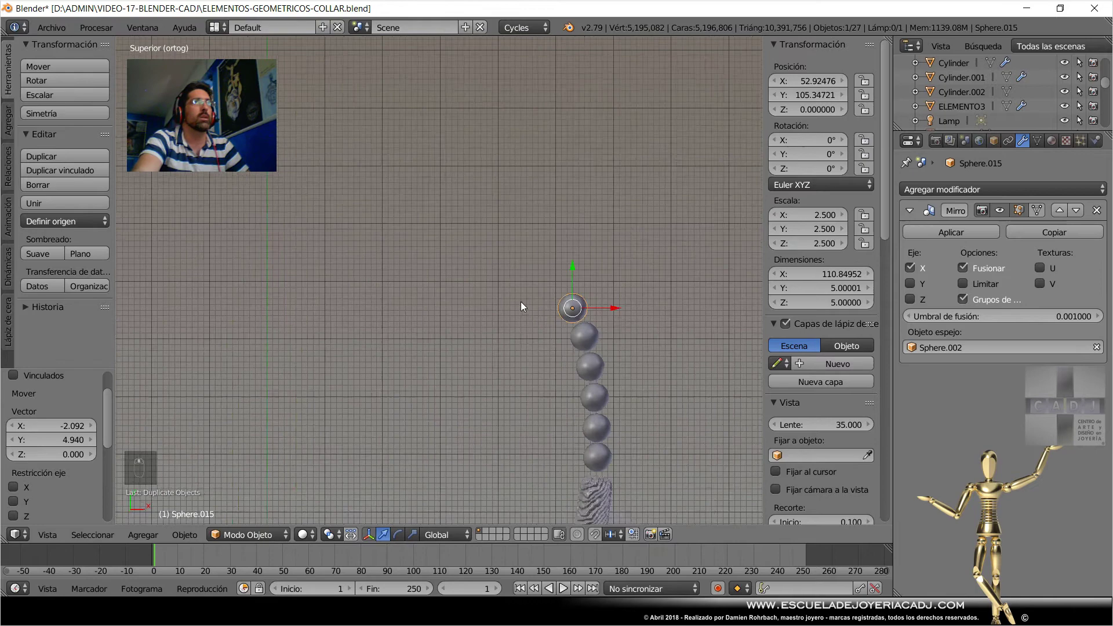
# Add the remaining bead copies up to Sphere.024, closing the arms into a ring.
pyautogui.press('shift+d')
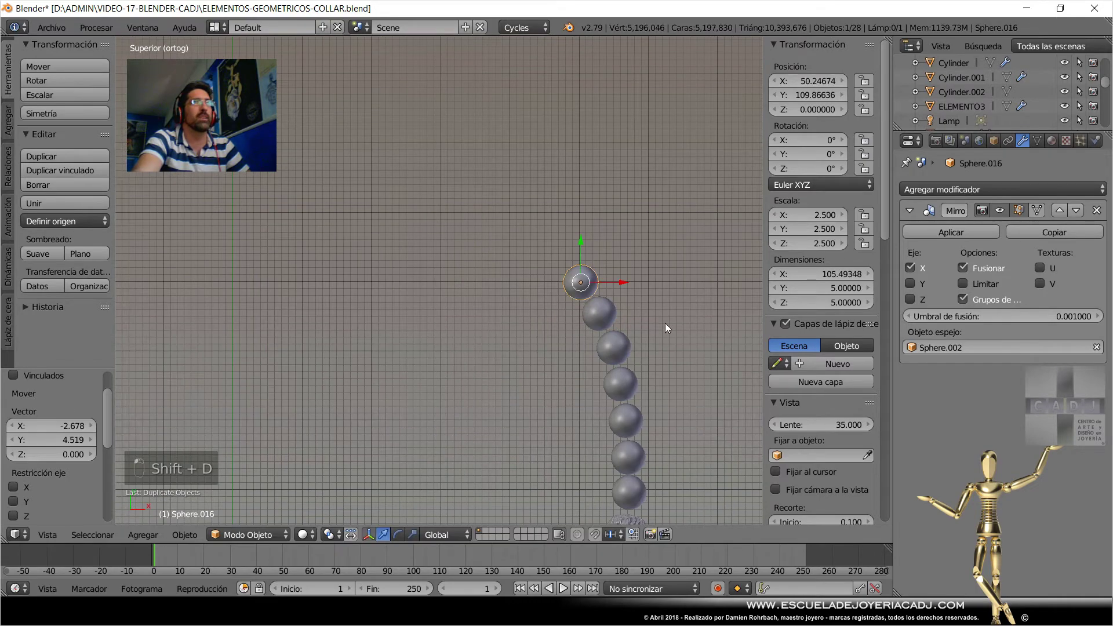
pyautogui.press('shift+d')
pyautogui.moveTo(647, 303); pyautogui.dragTo(614, 275)
pyautogui.press('shift+d')
pyautogui.press('shift+d')
pyautogui.click(594, 272)
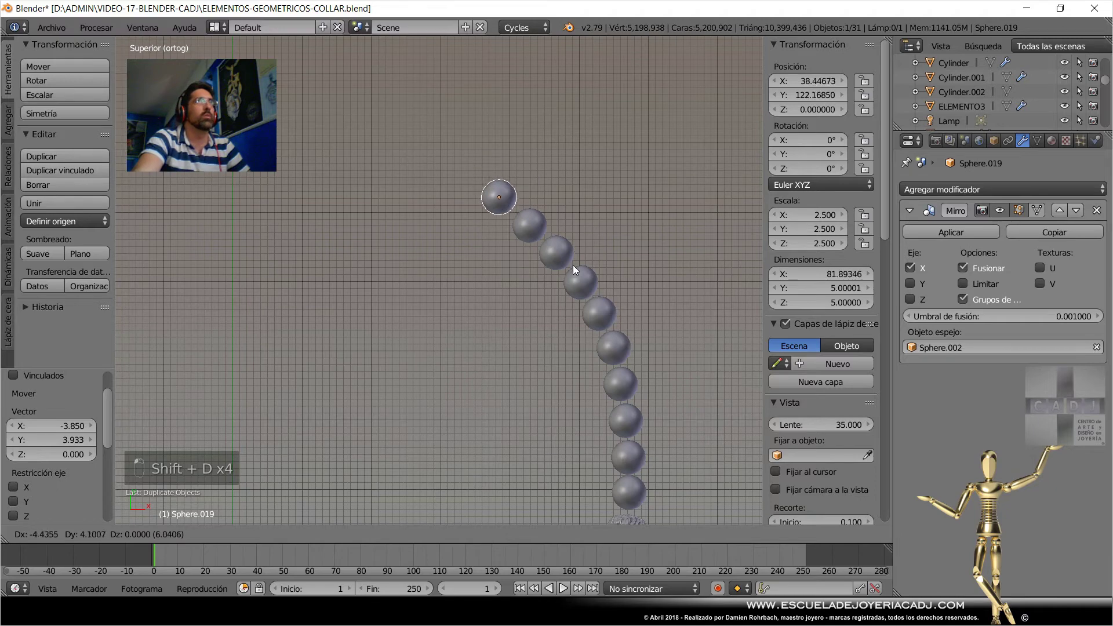
pyautogui.press('shift+d')
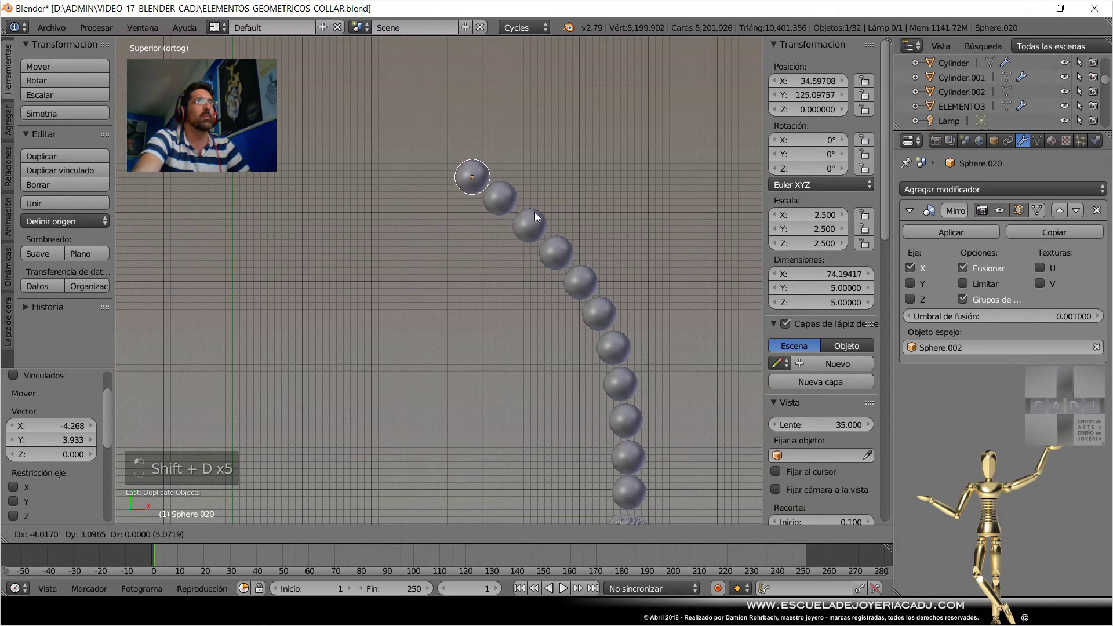
pyautogui.click(534, 217)
pyautogui.moveTo(551, 236); pyautogui.dragTo(517, 170)
pyautogui.press('shift+d')
pyautogui.middleClick(476, 150)
pyautogui.click(419, 201)
pyautogui.press('shift+d')
pyautogui.press('shift+d')
pyautogui.click(477, 196)
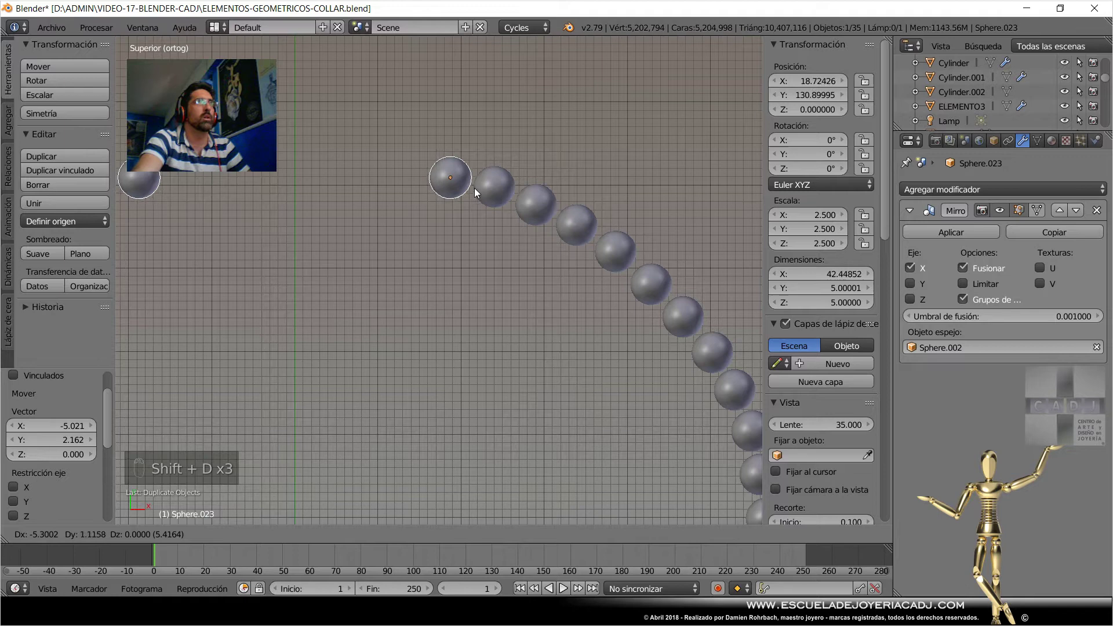
pyautogui.press('shift+d')
# Save the file and zoom out to view the whole bead ring.
pyautogui.moveTo(499, 200); pyautogui.dragTo(467, 194)
pyautogui.moveTo(466, 193); pyautogui.dragTo(498, 304)
pyautogui.press('ctrl+s')
pyautogui.moveTo(499, 305); pyautogui.dragTo(520, 405)
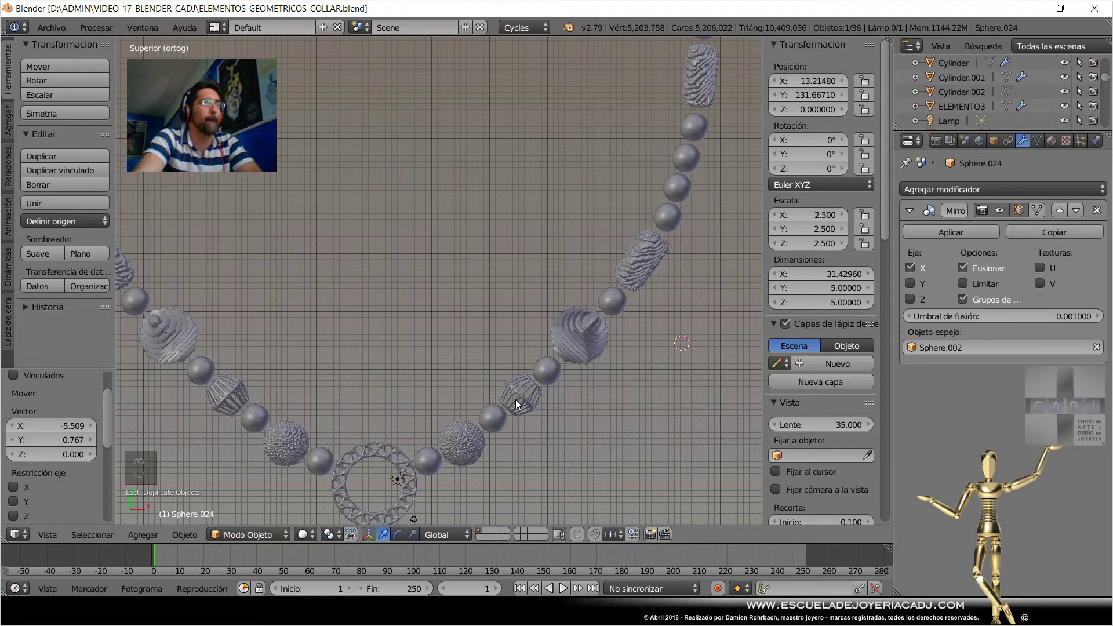
pyautogui.moveTo(542, 400); pyautogui.dragTo(544, 400)
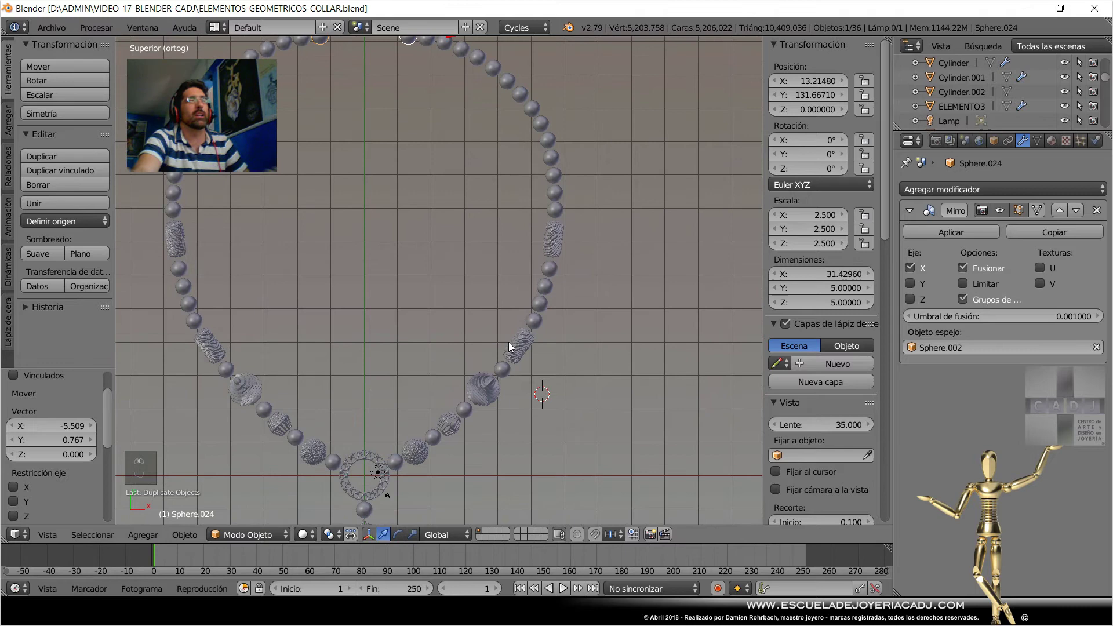
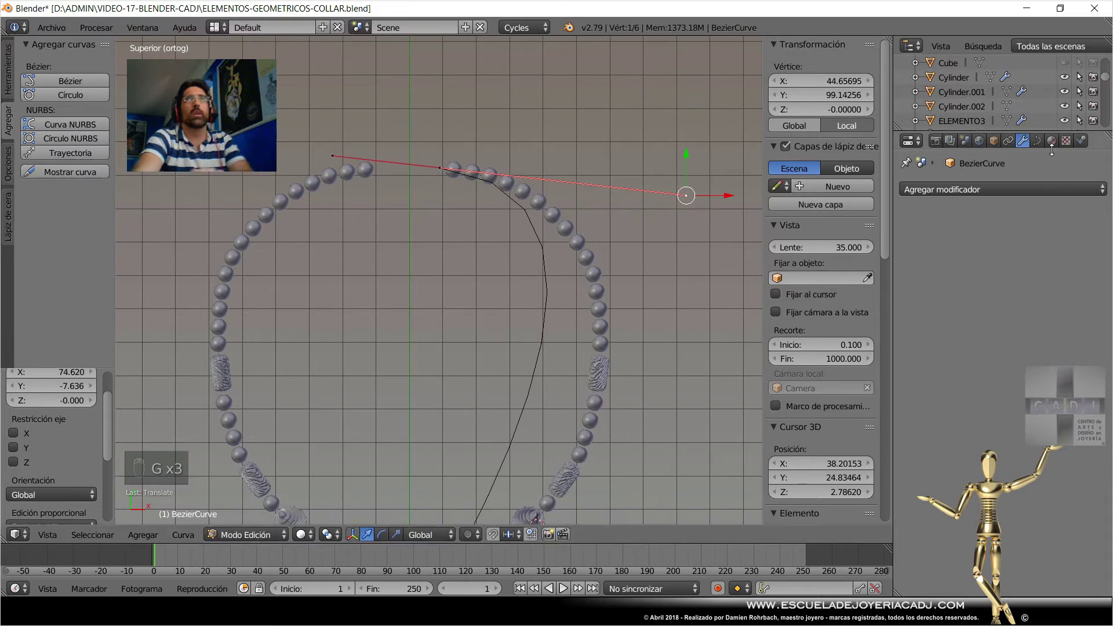
# Show the curve's shape settings and drag its Bézier handles to follow the right bead arc.
pyautogui.click(1038, 146)
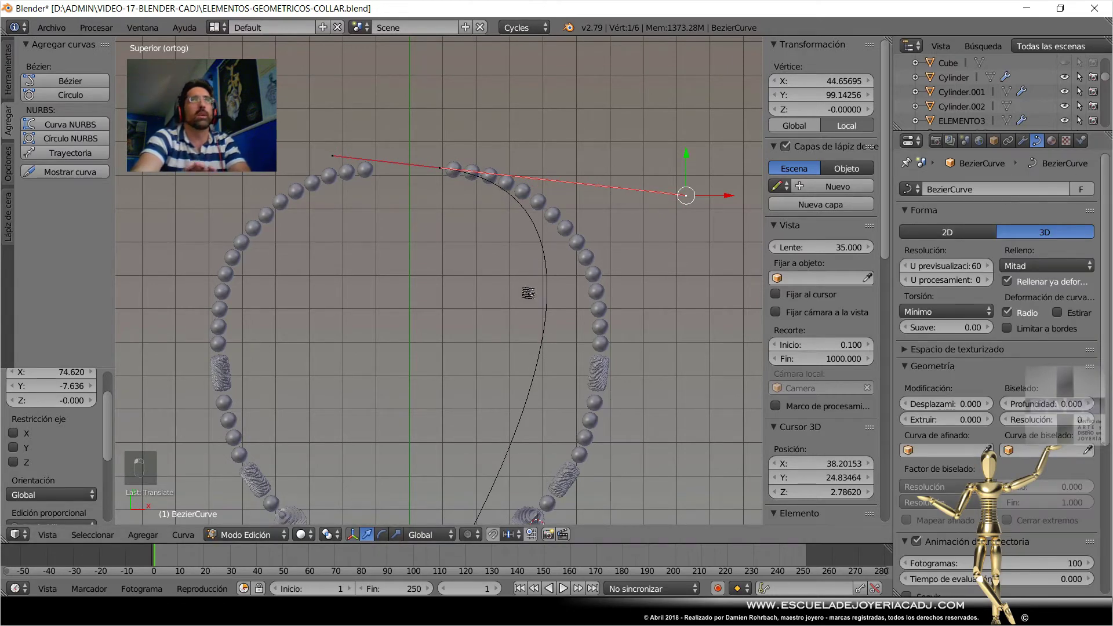
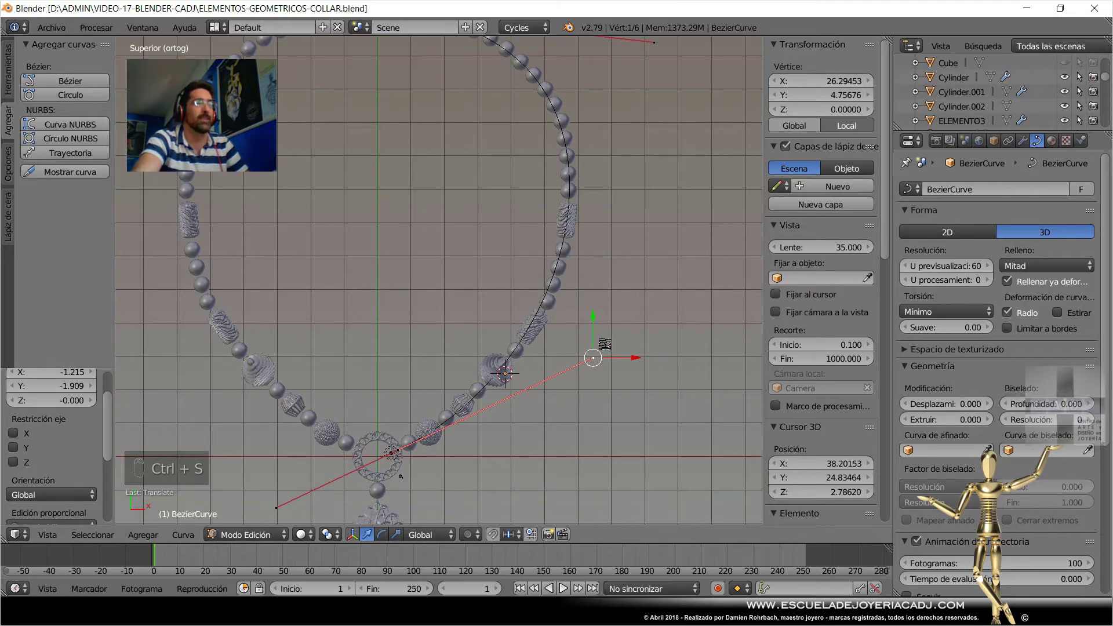
pyautogui.press('g')
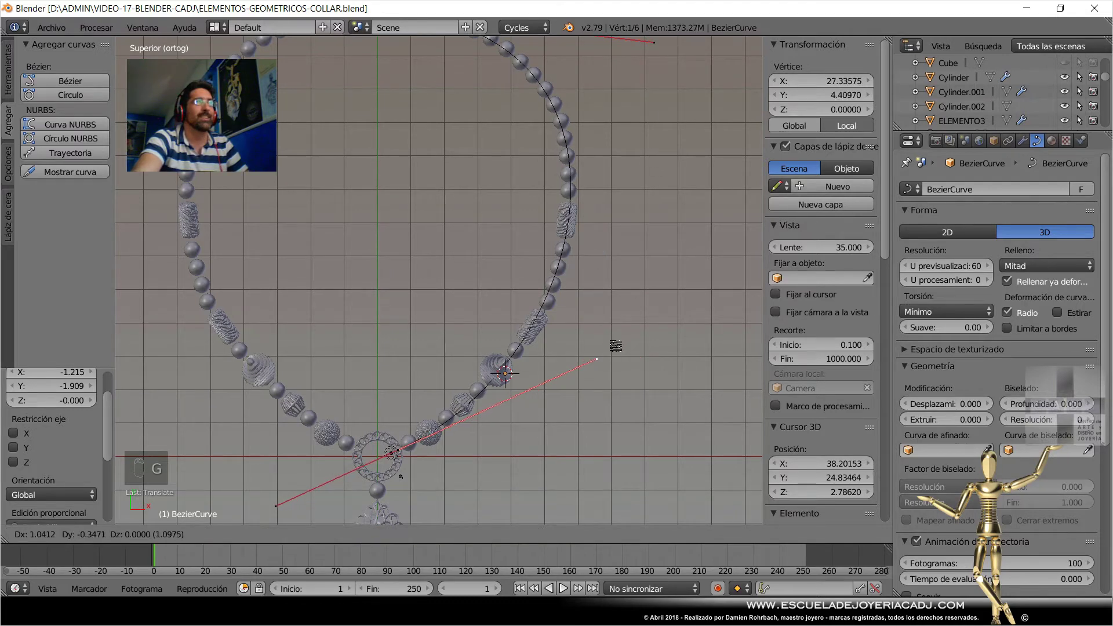
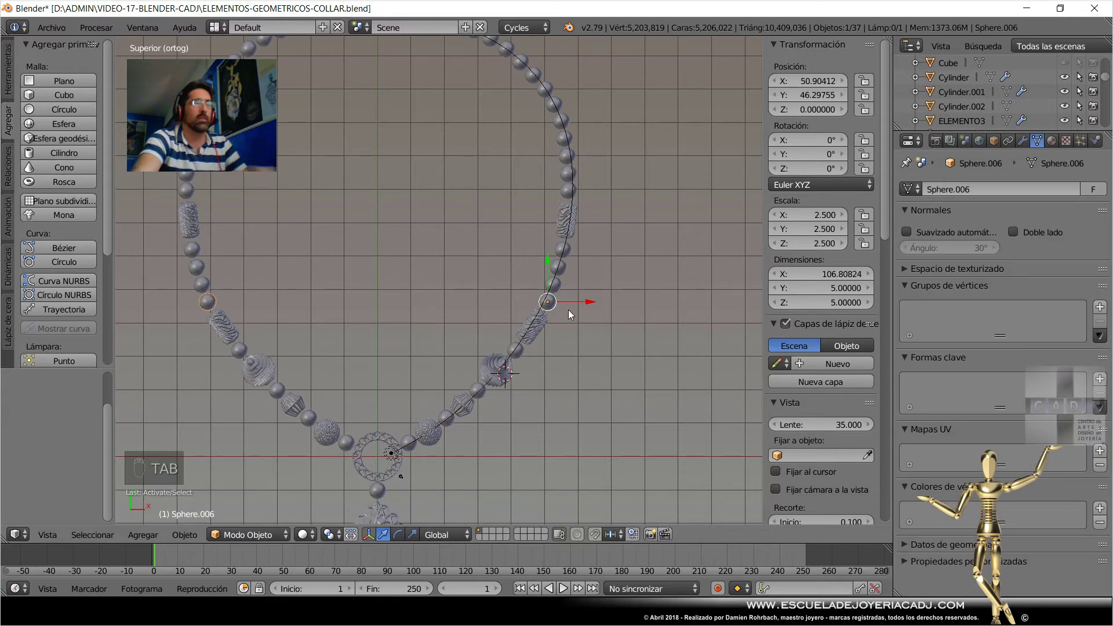
# Add BezierCurve.001 beside the sphere, shape its points into a smooth figure-eight loop, and save.
pyautogui.press('KP_Decimal')
pyautogui.moveTo(575, 316); pyautogui.dragTo(435, 378)
pyautogui.press('g')
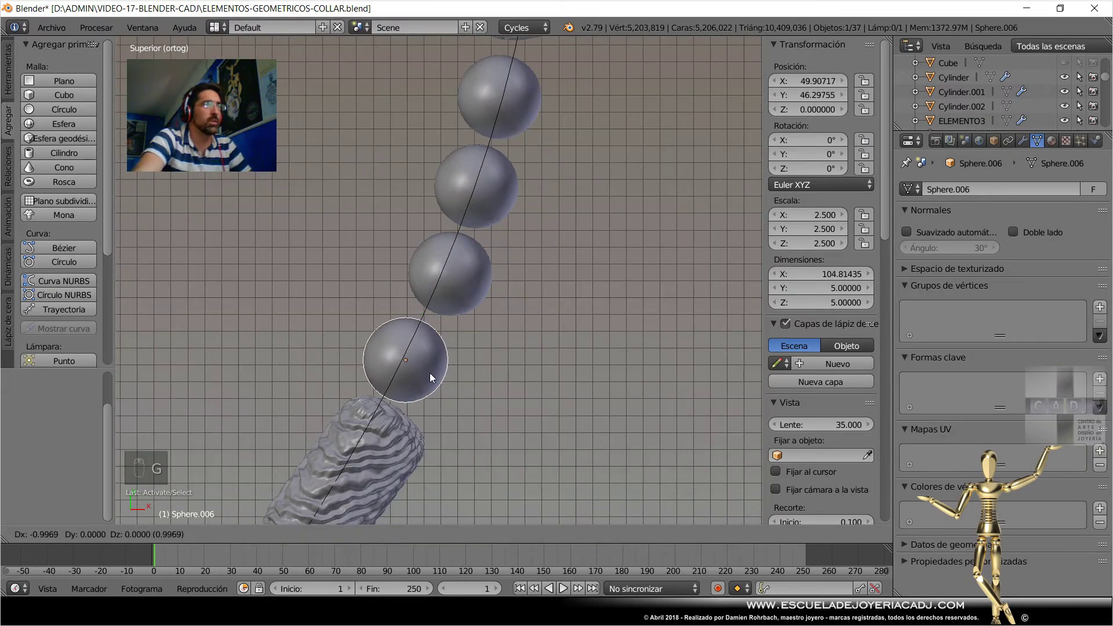
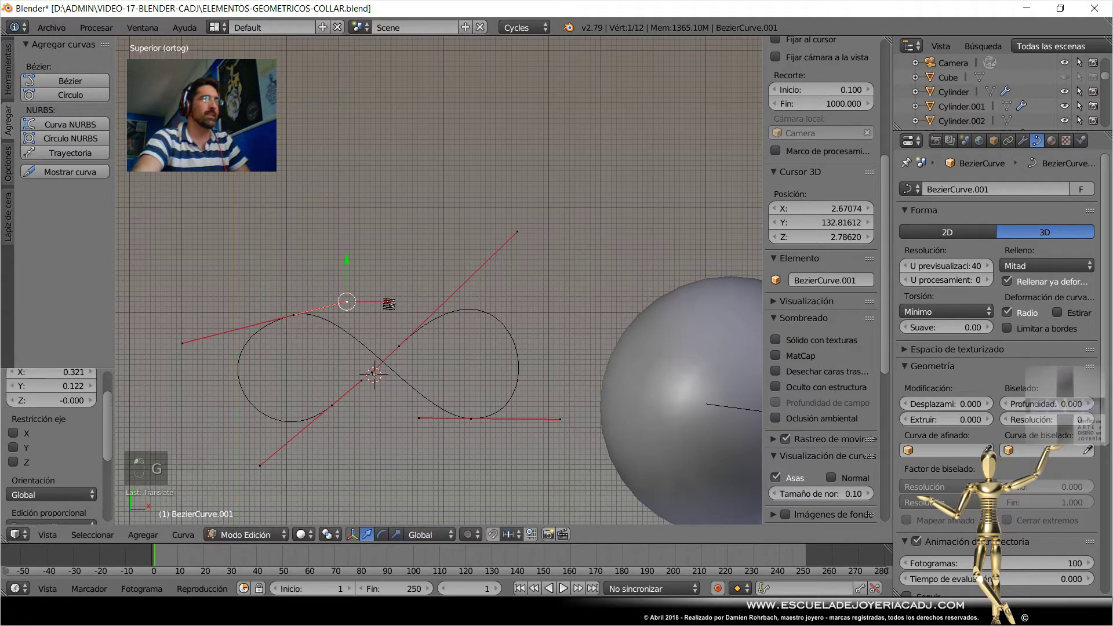
pyautogui.press('Tab')
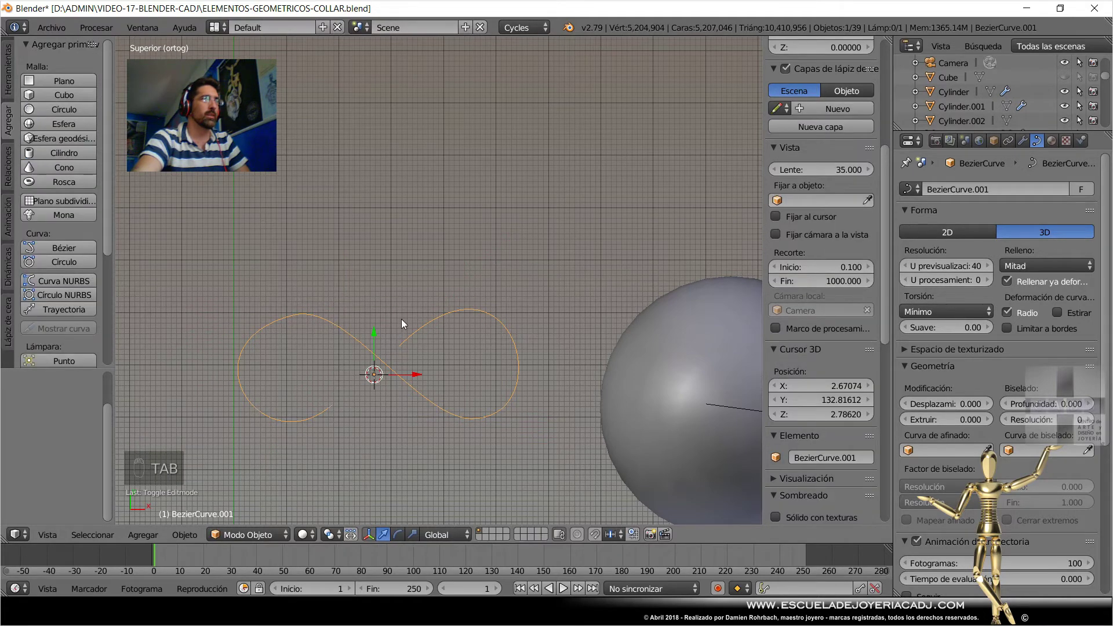
pyautogui.press('Tab')
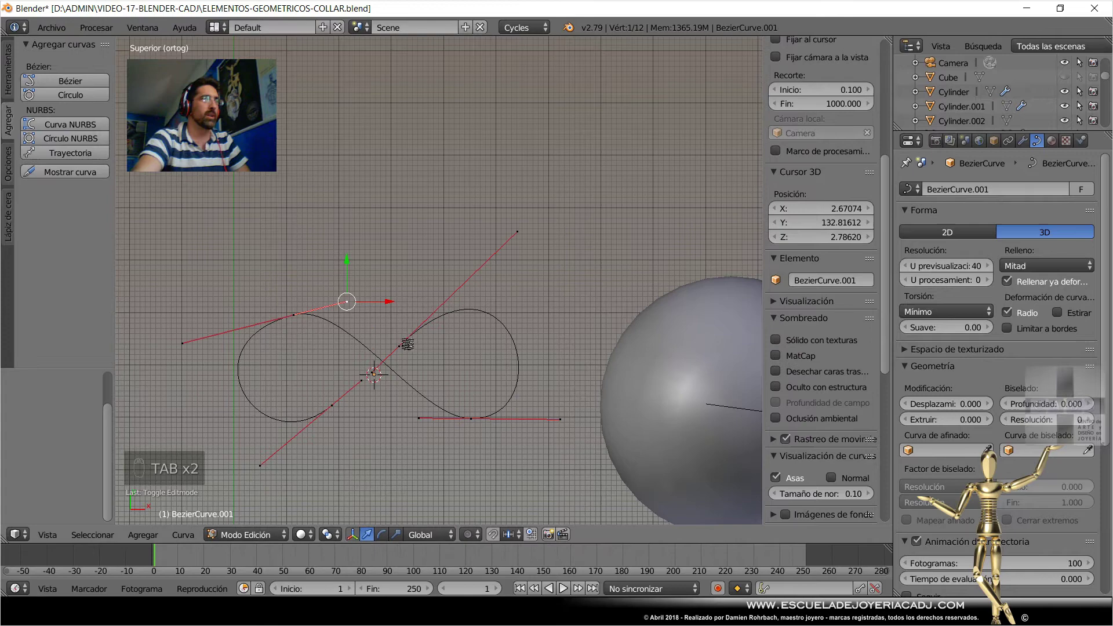
pyautogui.press('Tab')
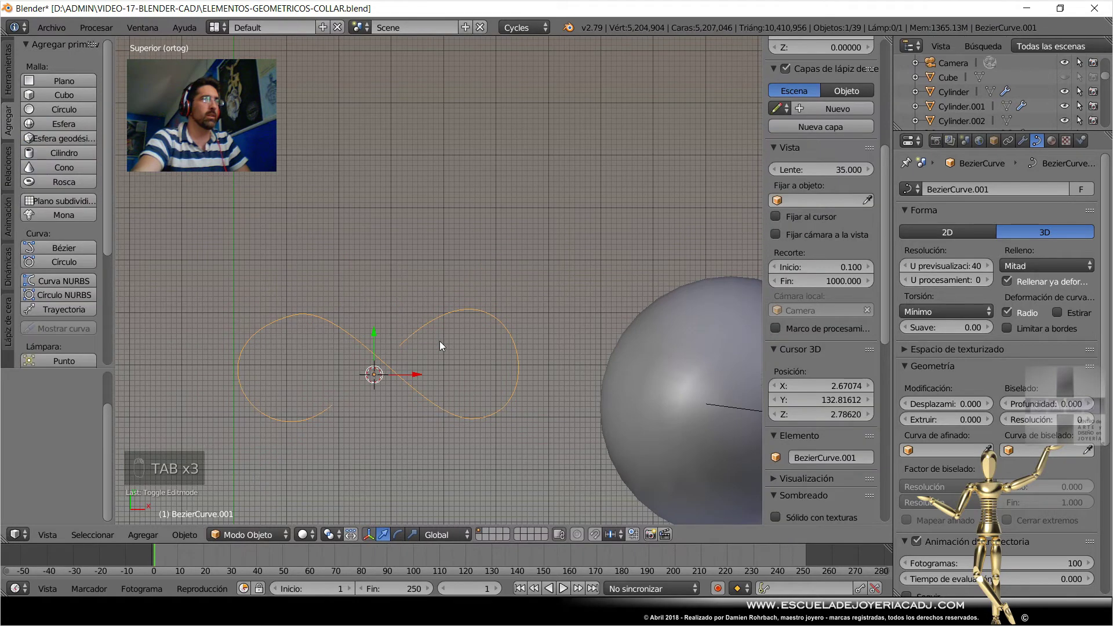
pyautogui.press('ctrl+s')
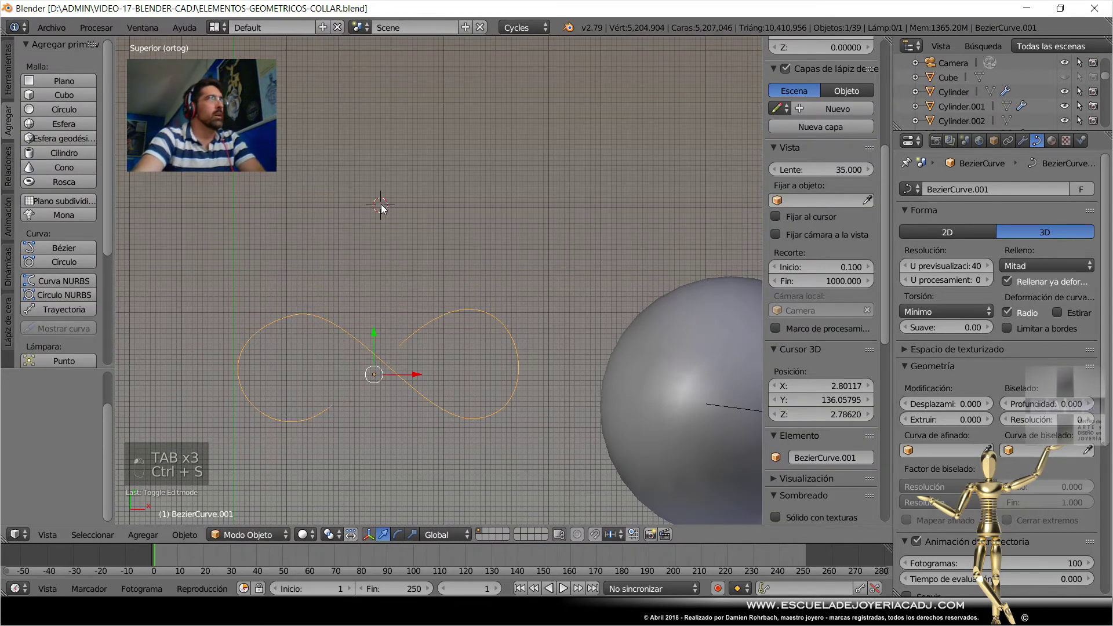
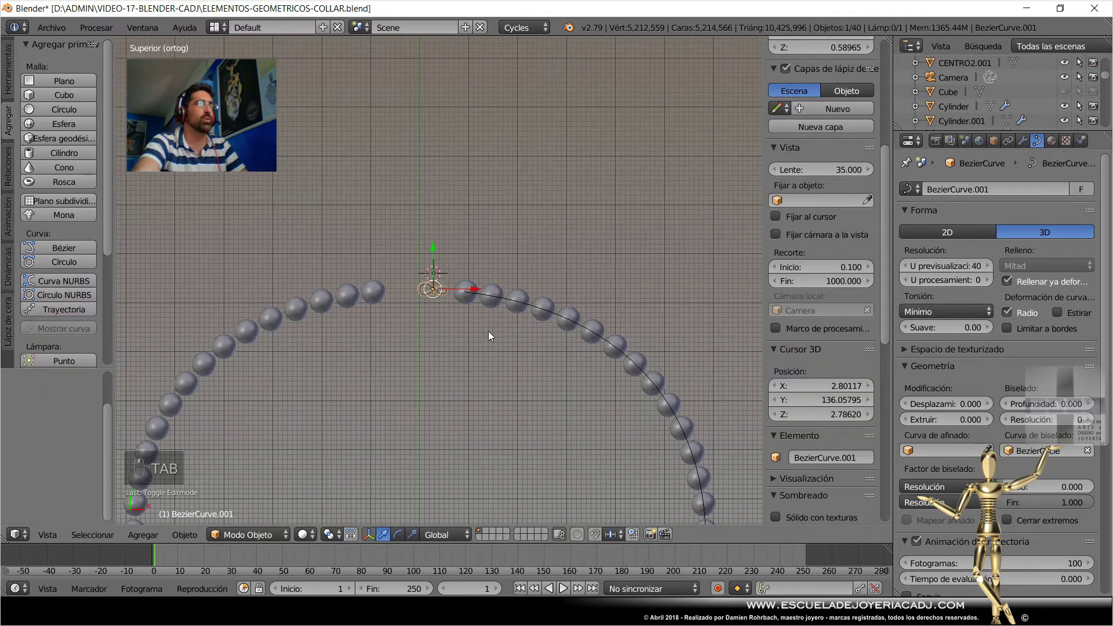
# Scale the figure-eight clasp to bead size, finish its handle tweaks, save, and zoom out to the whole necklace.
pyautogui.press('s')
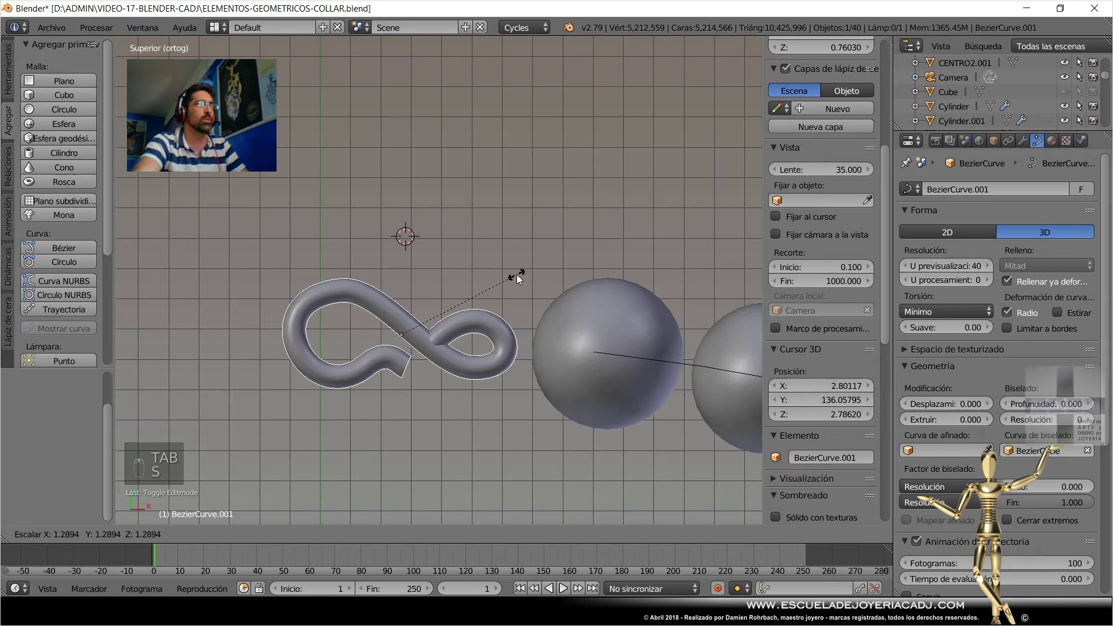
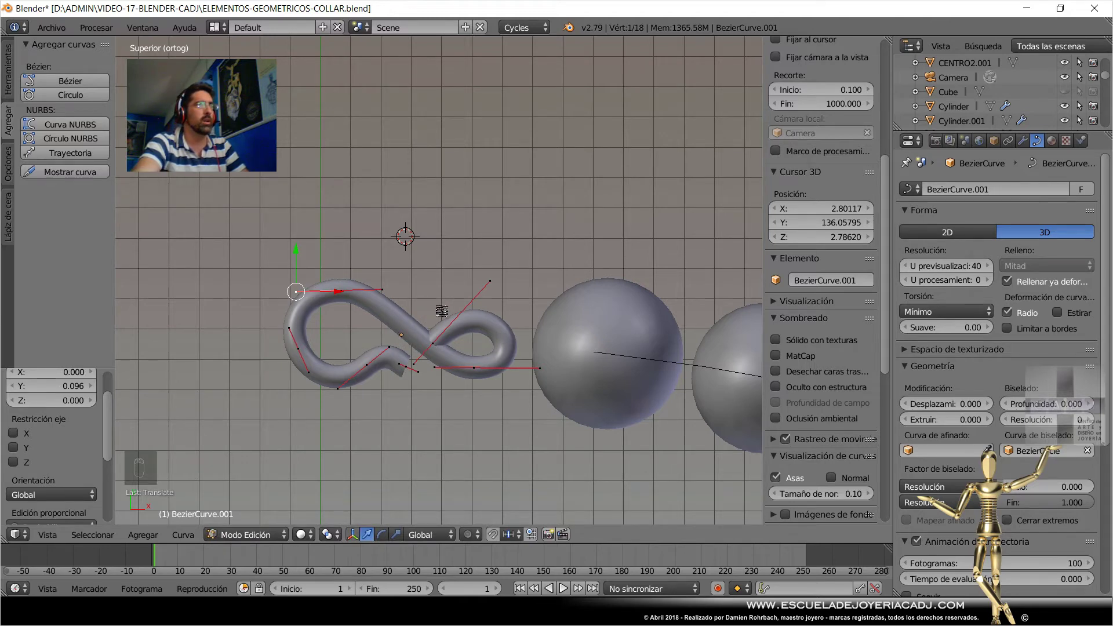
pyautogui.press('Tab')
pyautogui.press('ctrl+s')
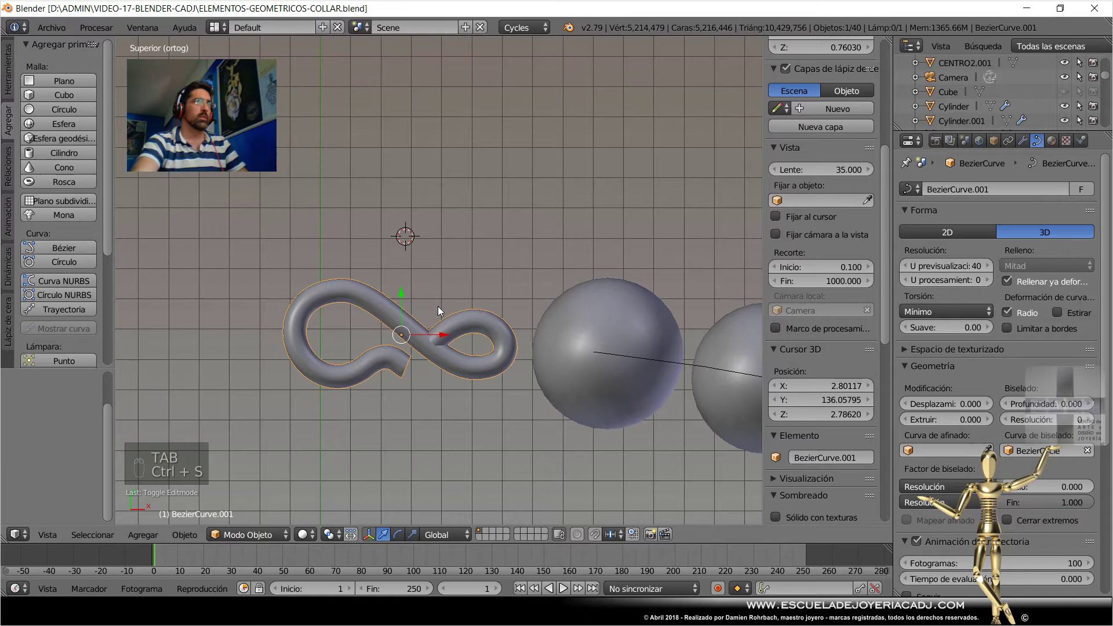
pyautogui.moveTo(418, 236); pyautogui.dragTo(487, 218)
# Select the necklace's circular path, save, and zoom in on the clasp and nearby beads.
pyautogui.press('s')
pyautogui.click(498, 327)
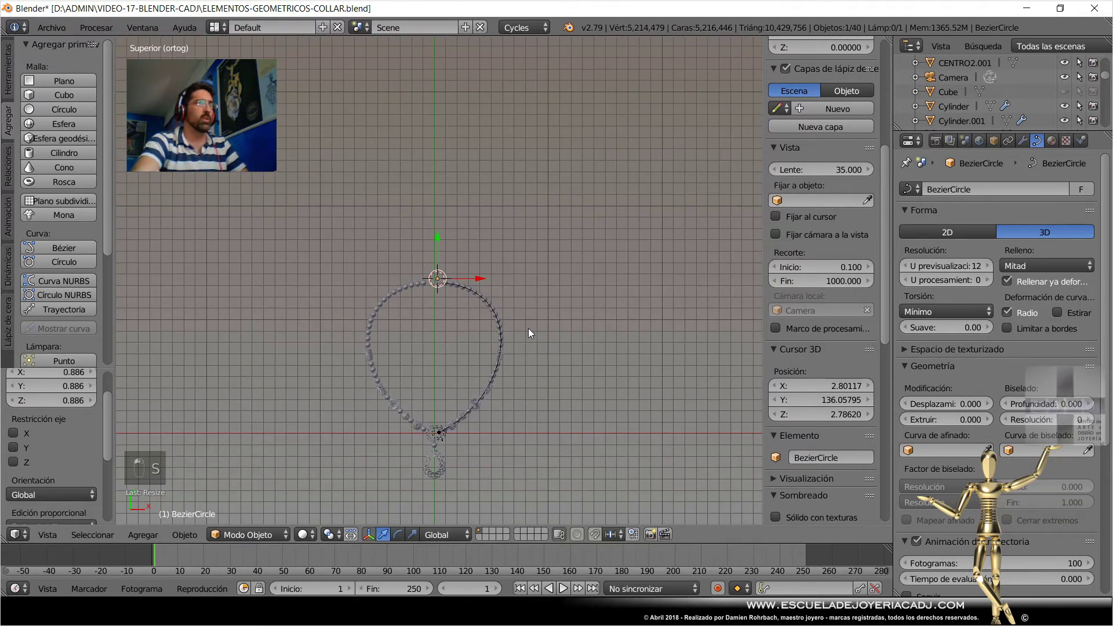
pyautogui.press('ctrl+s')
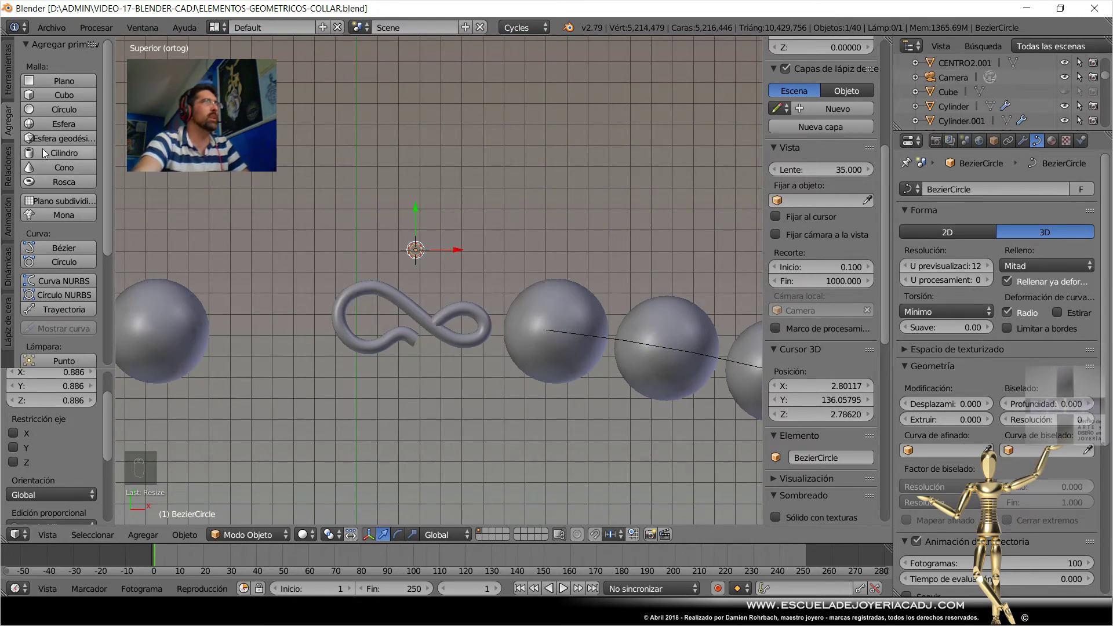
pyautogui.moveTo(76, 128); pyautogui.dragTo(462, 235)
# Add a small UV sphere, shrink it to tip size and place it on the clasp's open end, then add a torus.
pyautogui.press('s')
pyautogui.moveTo(462, 235); pyautogui.dragTo(477, 338)
pyautogui.press('g')
pyautogui.moveTo(459, 342); pyautogui.dragTo(483, 359)
pyautogui.press('s')
pyautogui.press('ctrl+s')
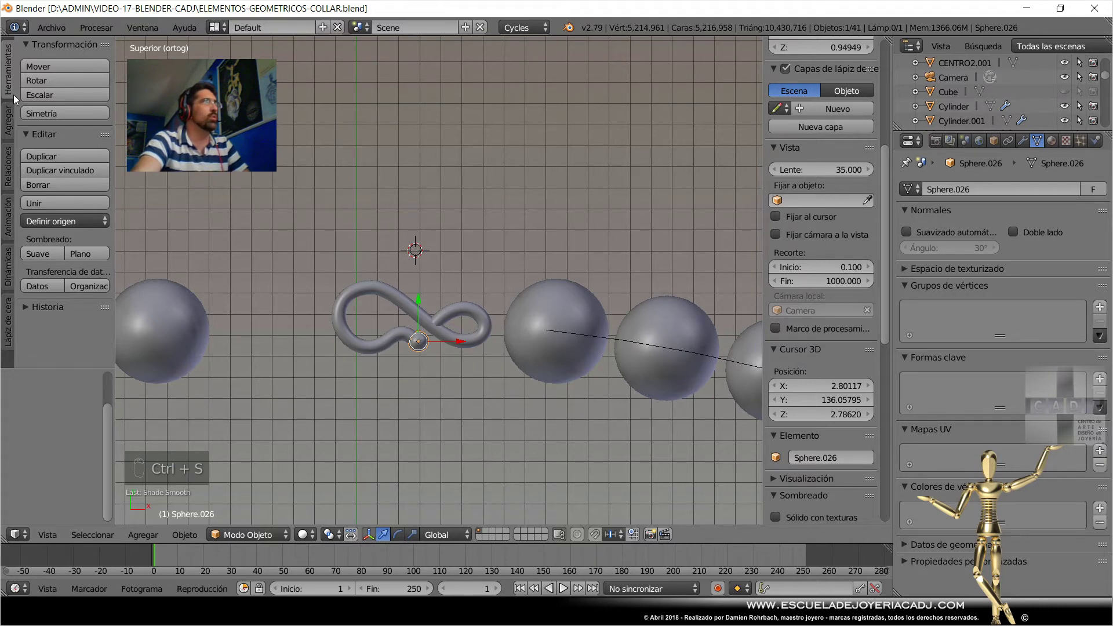
# Set the new torus to major radius 1.00 and minor radius 0.30, sitting above the clasp.
pyautogui.moveTo(18, 111); pyautogui.dragTo(320, 208)
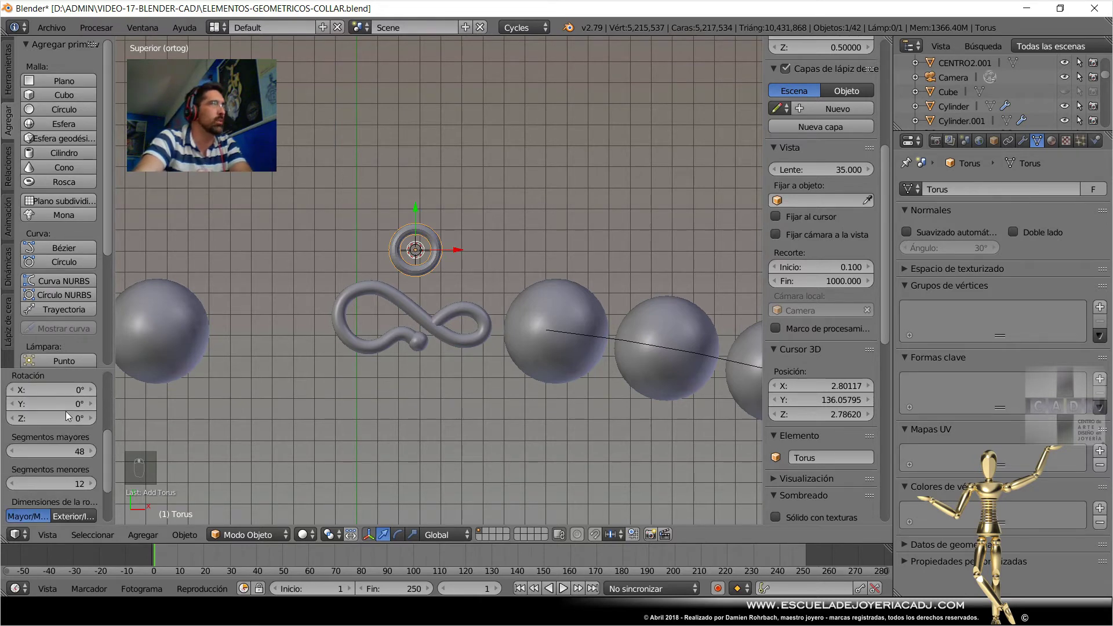
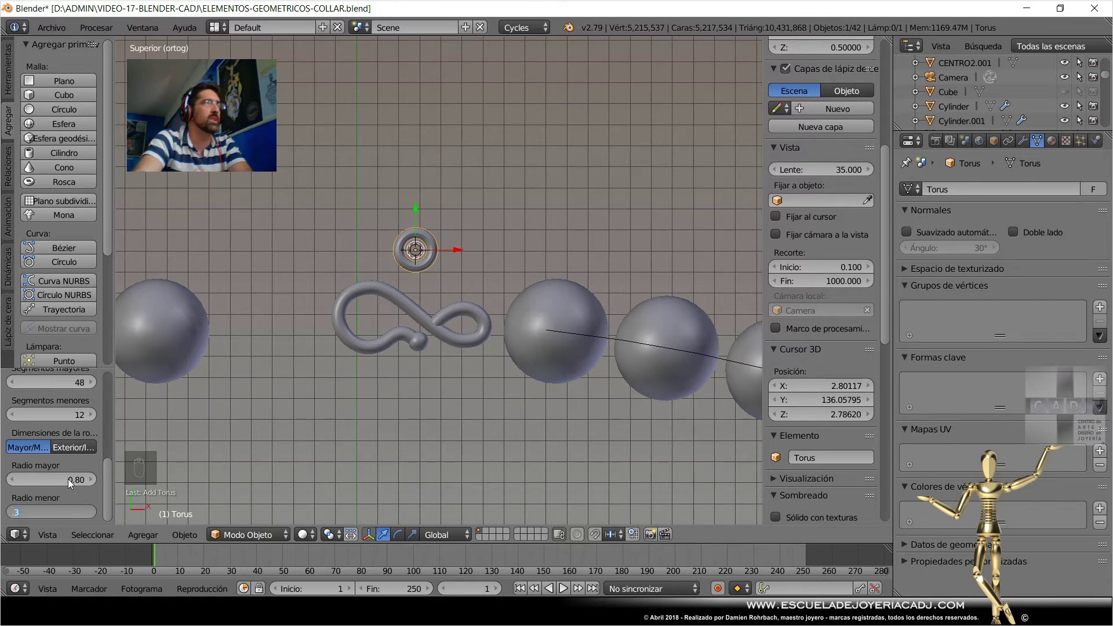
pyautogui.moveTo(56, 482); pyautogui.dragTo(561, 222)
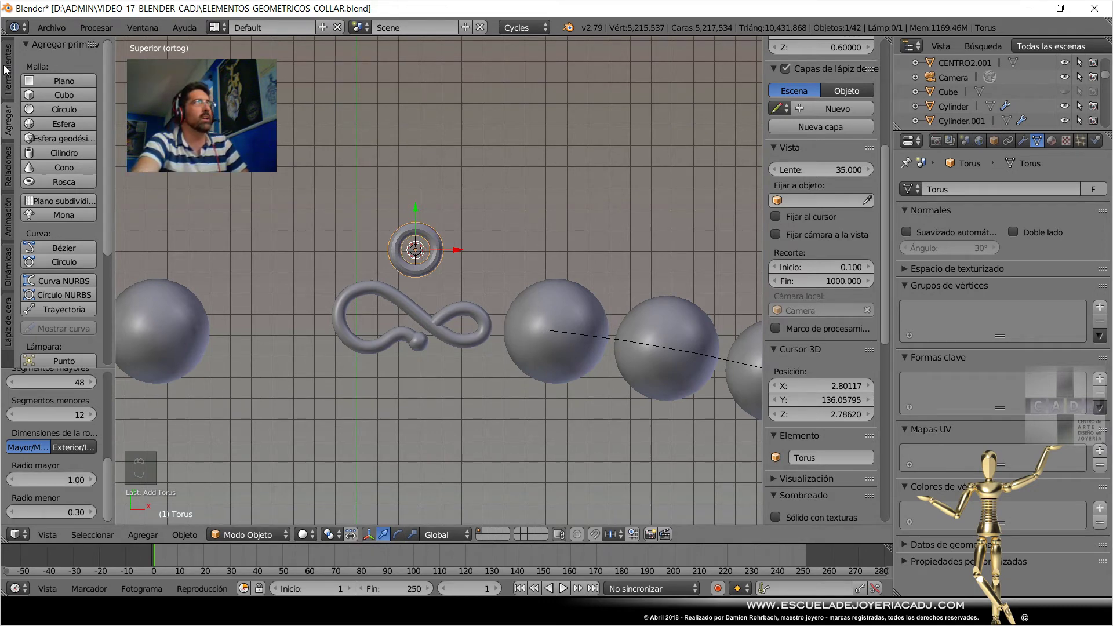
pyautogui.moveTo(8, 80); pyautogui.dragTo(812, 177)
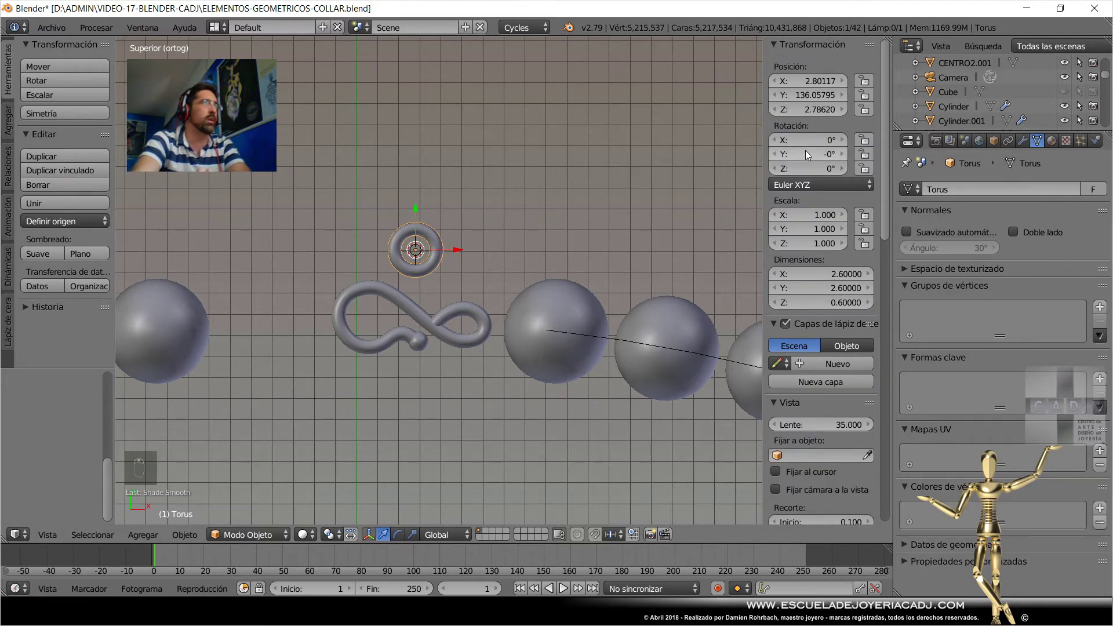
# Rotate the torus 90° on X so the ring stands upright.
pyautogui.moveTo(811, 140); pyautogui.dragTo(437, 223)
pyautogui.press('g')
pyautogui.moveTo(525, 294); pyautogui.dragTo(547, 298)
pyautogui.press('r')
pyautogui.press('g')
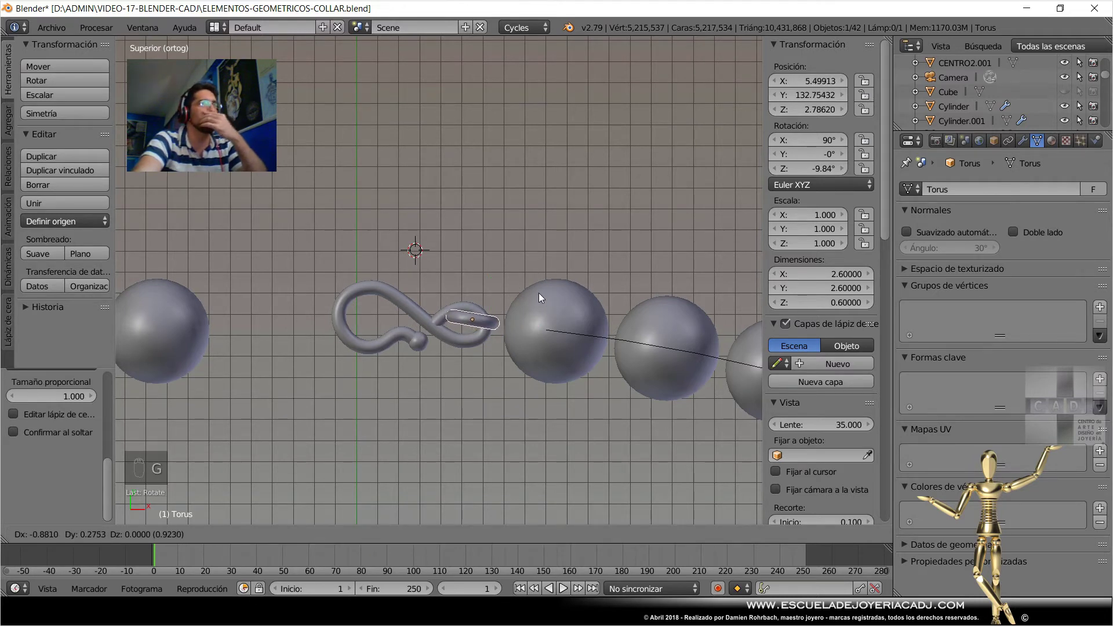
# Move the upright ring so it threads through the clasp's end loop.
pyautogui.moveTo(420, 302); pyautogui.dragTo(422, 349)
pyautogui.moveTo(420, 302); pyautogui.dragTo(479, 276)
pyautogui.press('g')
pyautogui.moveTo(480, 276); pyautogui.dragTo(449, 310)
pyautogui.moveTo(435, 307); pyautogui.dragTo(453, 310)
# Orbit around to check the ring interlocks with the loop, return to top view and select the ring.
pyautogui.press('KP_7')
pyautogui.middleClick(467, 332)
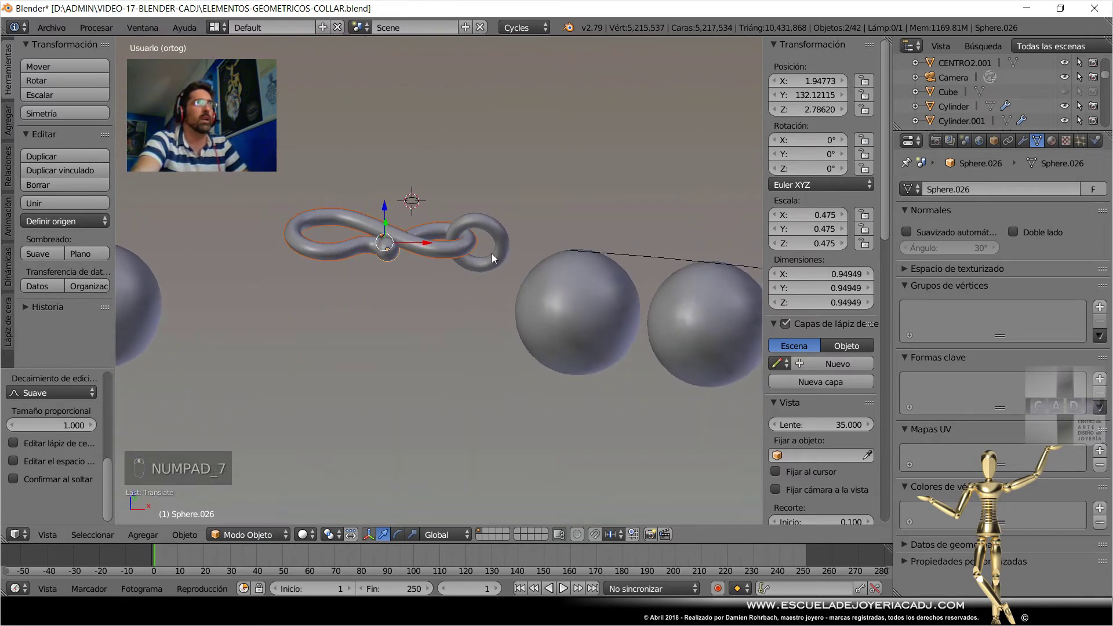
pyautogui.moveTo(506, 248); pyautogui.dragTo(454, 321)
pyautogui.moveTo(795, 114); pyautogui.dragTo(454, 321)
pyautogui.moveTo(460, 293); pyautogui.dragTo(469, 322)
pyautogui.press('KP_7')
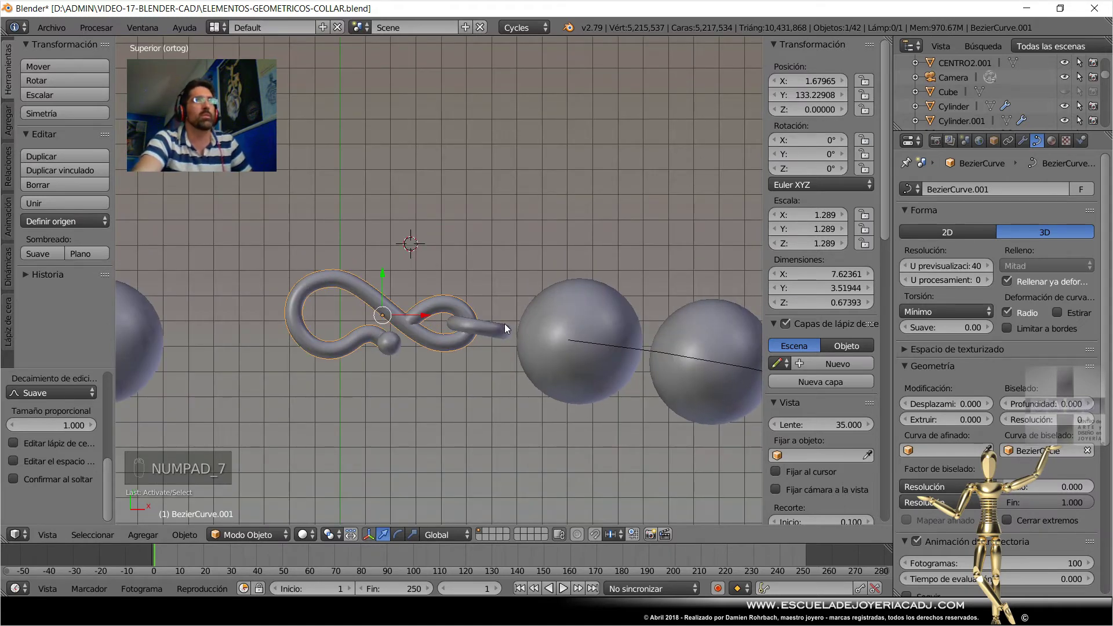
pyautogui.moveTo(509, 329); pyautogui.dragTo(509, 329)
pyautogui.rightClick(509, 329)
# Duplicate the ring twice toward the left bead, rotating alternate copies to start the chain links.
pyautogui.press('shift+d')
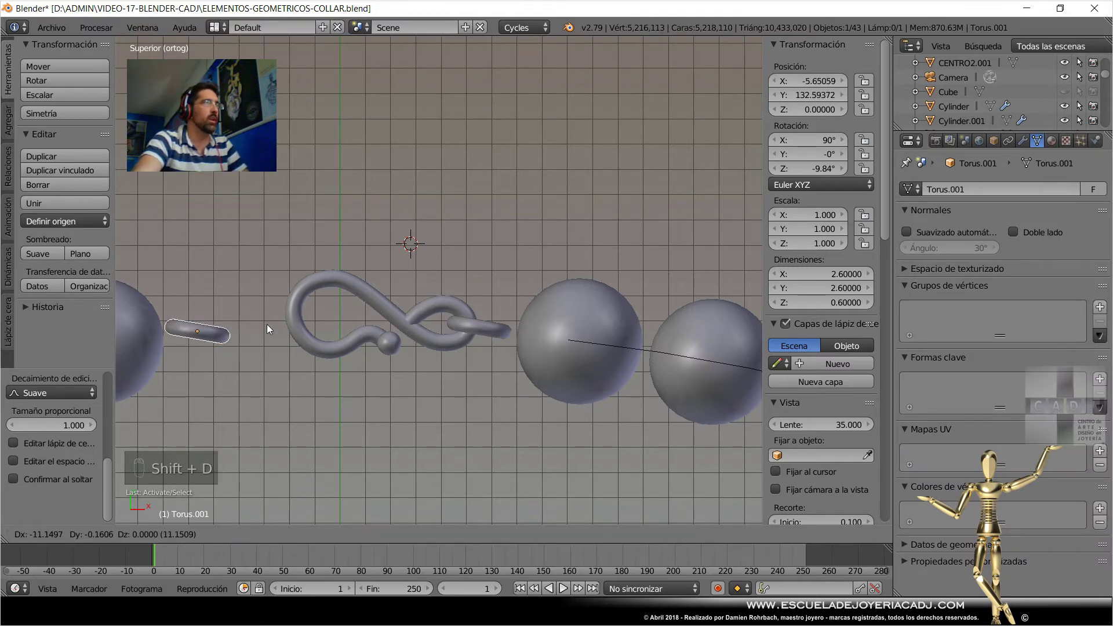
pyautogui.moveTo(280, 318); pyautogui.dragTo(267, 349)
pyautogui.press('r')
pyautogui.press('shift+d')
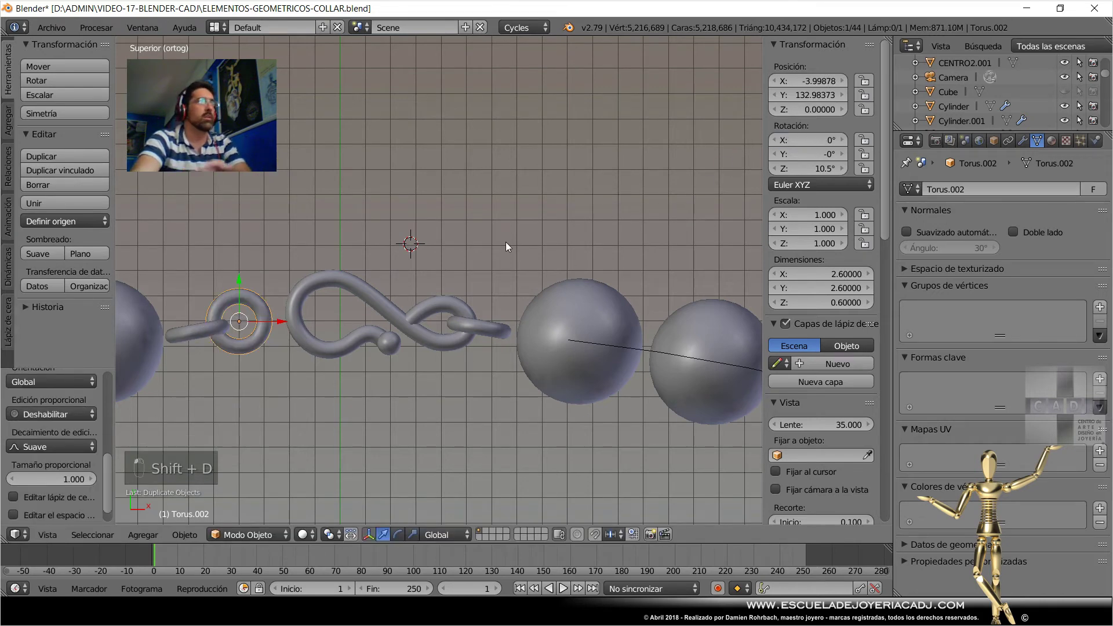
pyautogui.press('g')
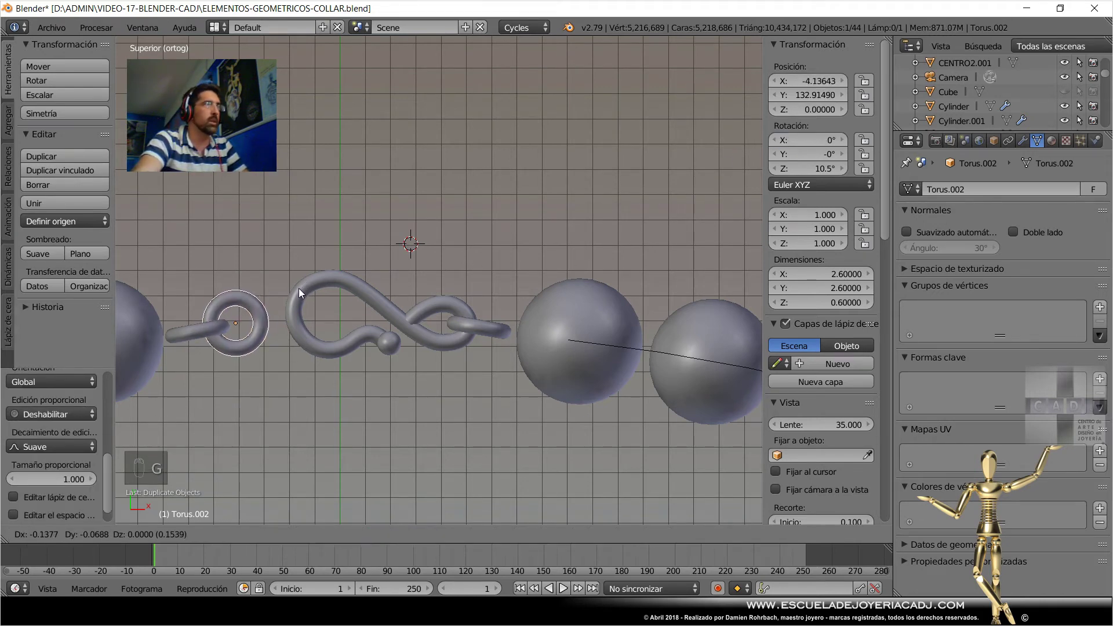
pyautogui.moveTo(303, 294); pyautogui.dragTo(336, 322)
pyautogui.moveTo(199, 339); pyautogui.dragTo(338, 319)
# Duplicate an upright link between the flat rings, undo a misplacement, reposition it and select a chain link.
pyautogui.press('shift+d')
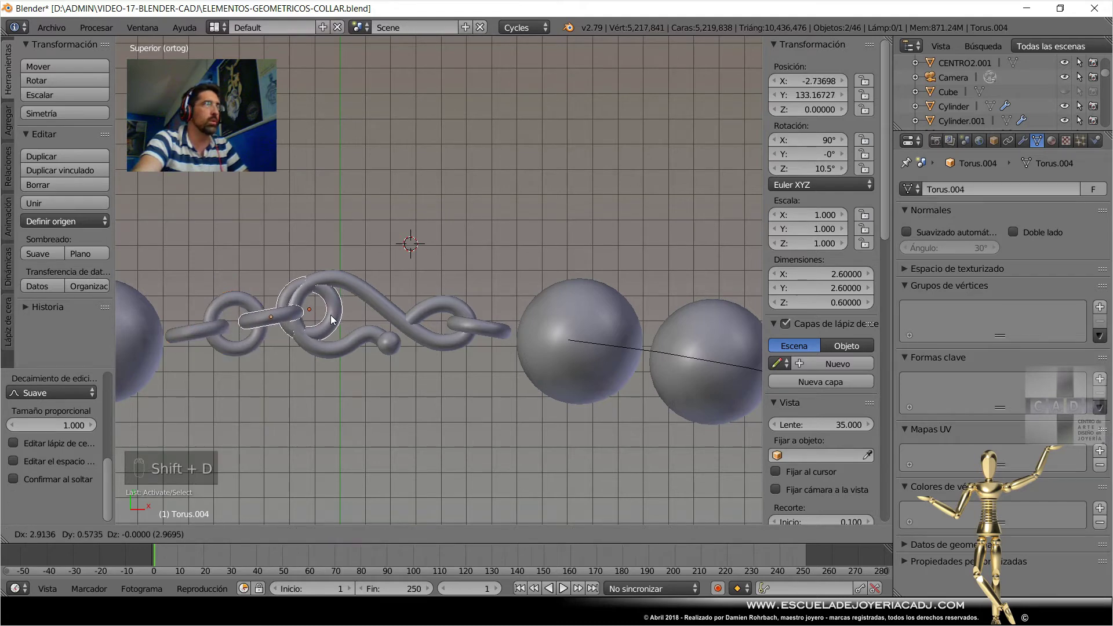
pyautogui.moveTo(188, 337); pyautogui.dragTo(305, 365)
pyautogui.press('ctrl+z')
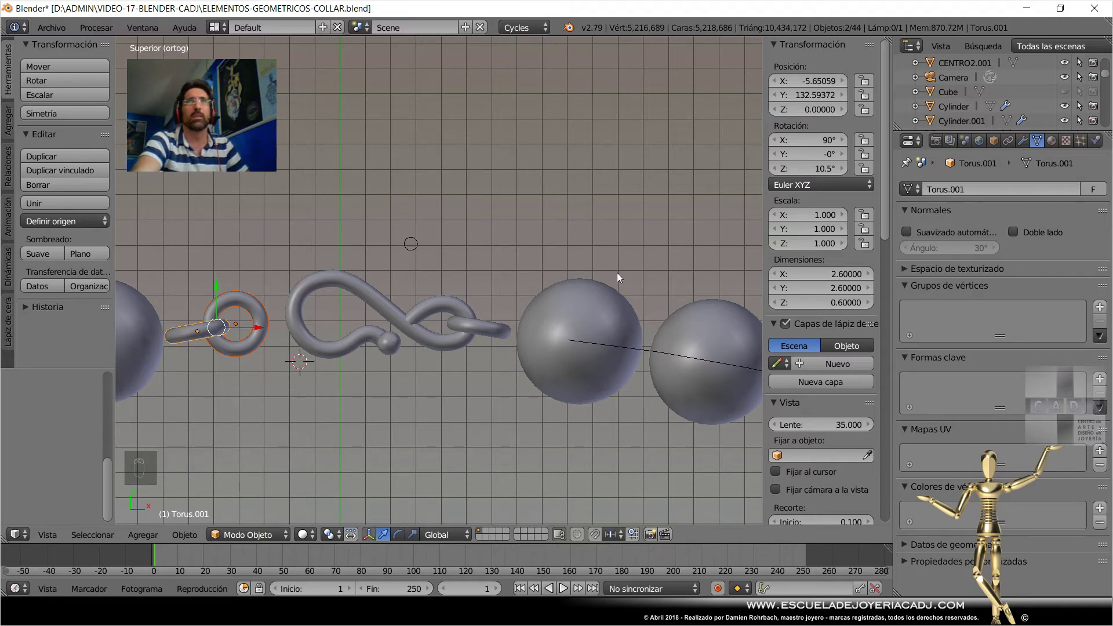
pyautogui.press('ctrl+z')
pyautogui.moveTo(303, 333); pyautogui.dragTo(276, 296)
pyautogui.moveTo(275, 293); pyautogui.dragTo(194, 263)
pyautogui.rightClick(178, 270)
pyautogui.press('KP_7')
# Duplicate another link, scale and rotate it, and place it to continue the interlocking chain.
pyautogui.press('shift+d')
pyautogui.press('s')
pyautogui.moveTo(364, 304); pyautogui.dragTo(324, 307)
pyautogui.press('g')
pyautogui.press('r')
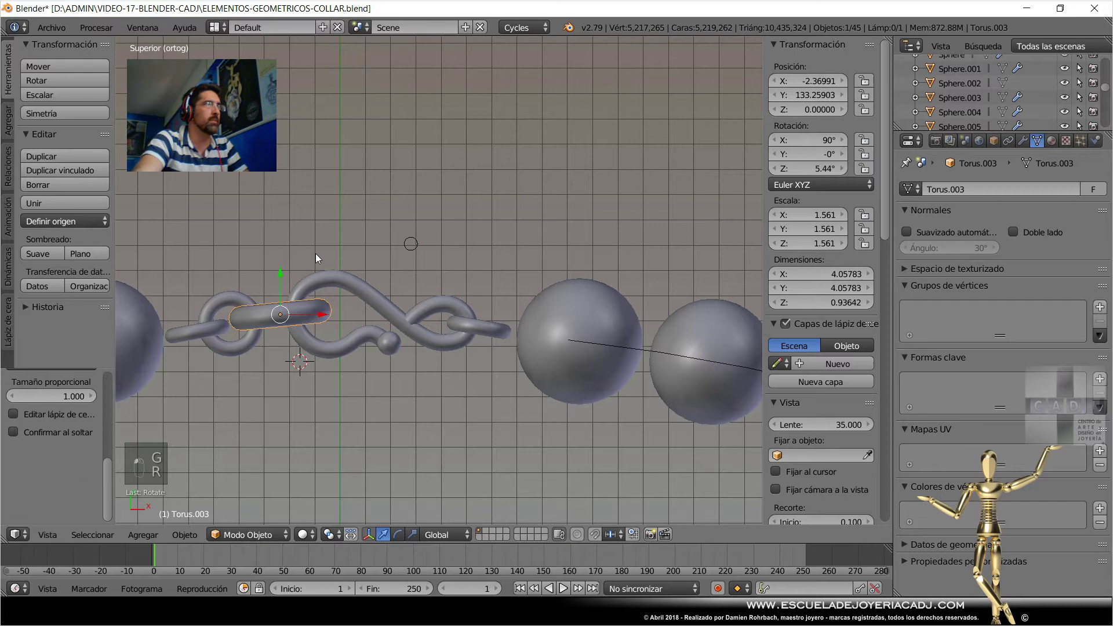
pyautogui.press('g')
pyautogui.moveTo(326, 296); pyautogui.dragTo(327, 308)
# Select a further link, nudge it and Sphere.026 into place on the clasp, and save.
pyautogui.rightClick(330, 353)
pyautogui.moveTo(395, 236); pyautogui.dragTo(418, 310)
pyautogui.moveTo(807, 112); pyautogui.dragTo(360, 264)
pyautogui.press('ctrl+s')
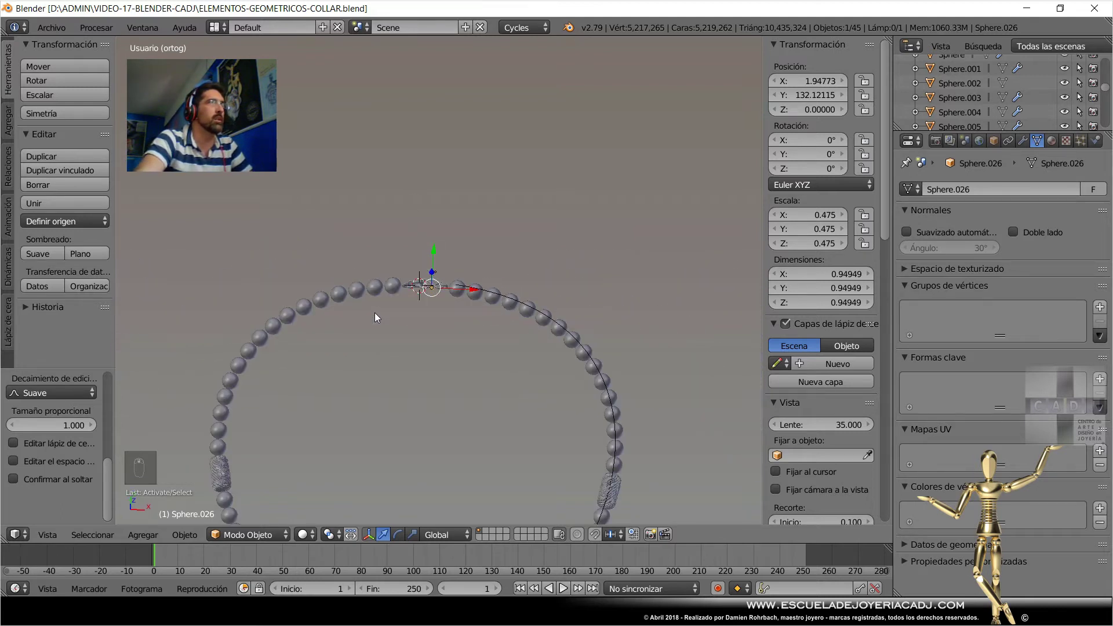
# Switch to top view with the ring copy beside the pendant's openwork ring and save.
pyautogui.press('KP_7')
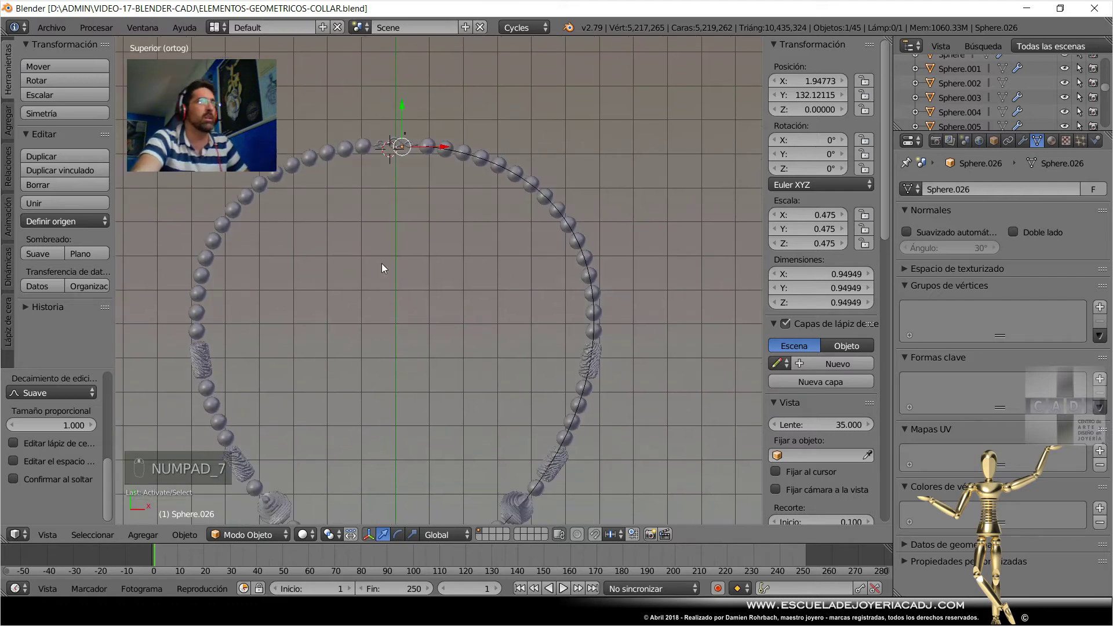
pyautogui.press('ctrl+s')
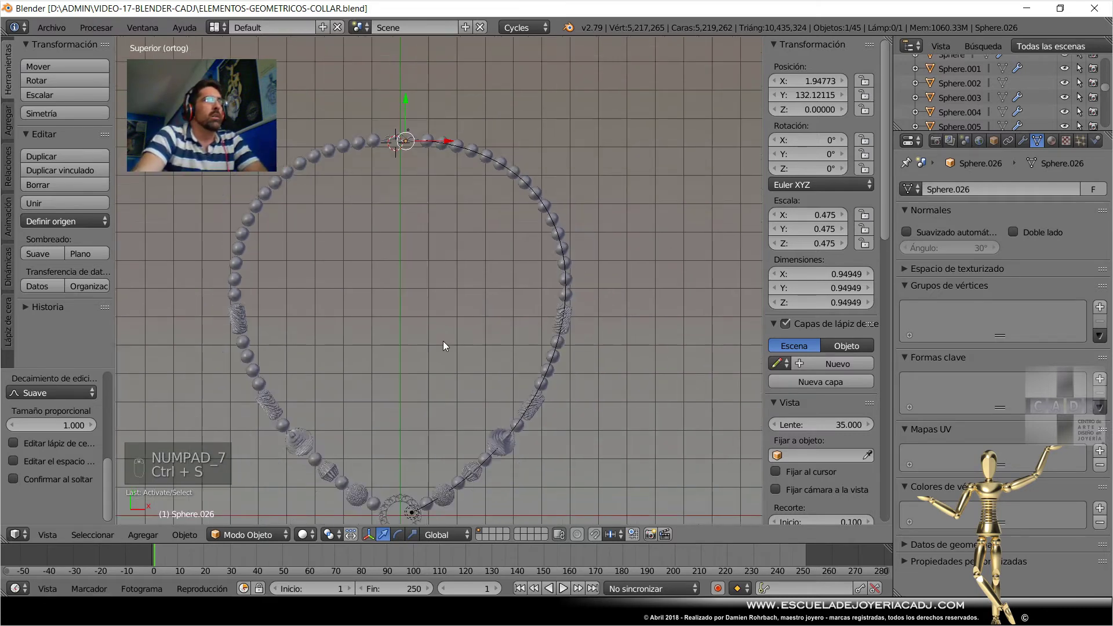
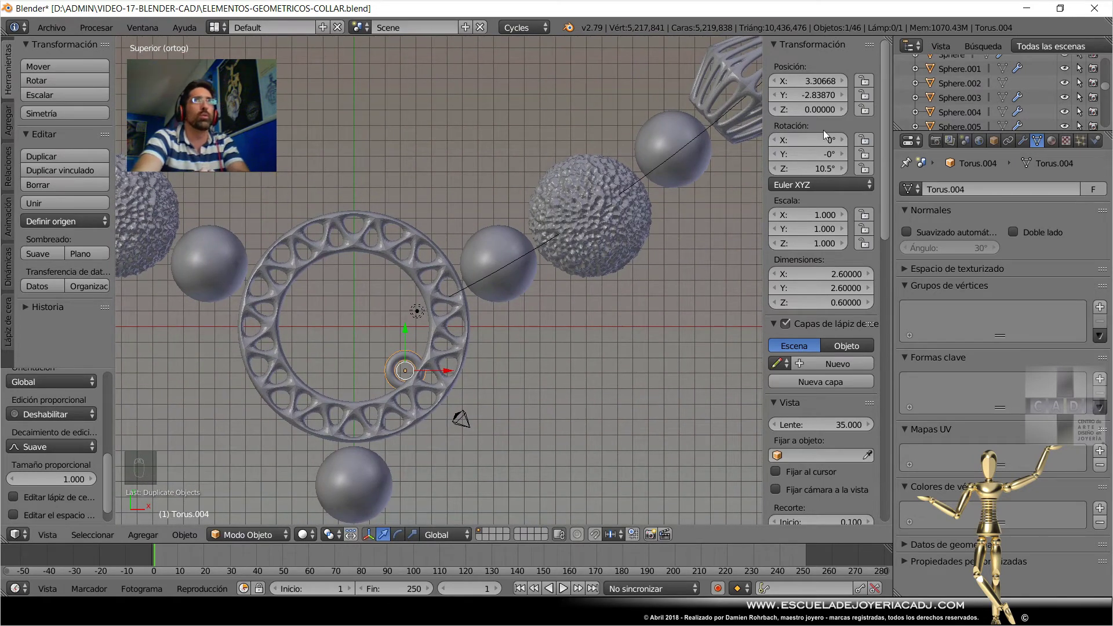
# Rotate the small torus upright and move it between the pendant's openwork ring and the next smooth bead.
pyautogui.moveTo(821, 147); pyautogui.dragTo(489, 274)
pyautogui.press('r')
pyautogui.moveTo(472, 350); pyautogui.dragTo(538, 257)
pyautogui.press('g')
pyautogui.moveTo(536, 255); pyautogui.dragTo(522, 274)
# Select the neighbouring plain bead and nudge it against the textured bead.
pyautogui.rightClick(570, 233)
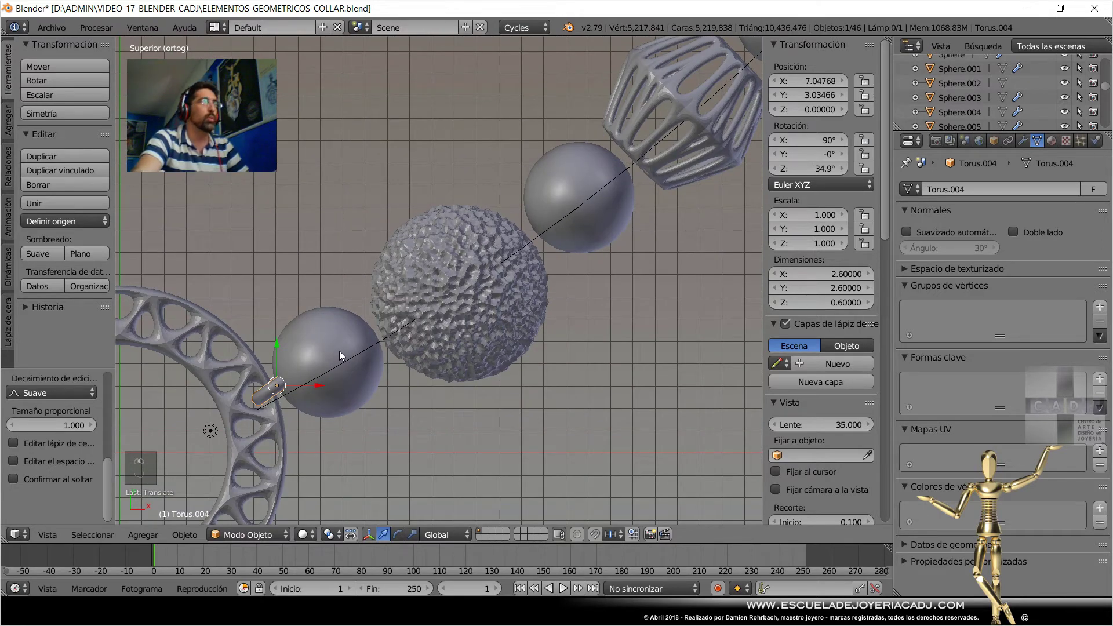
pyautogui.press('g')
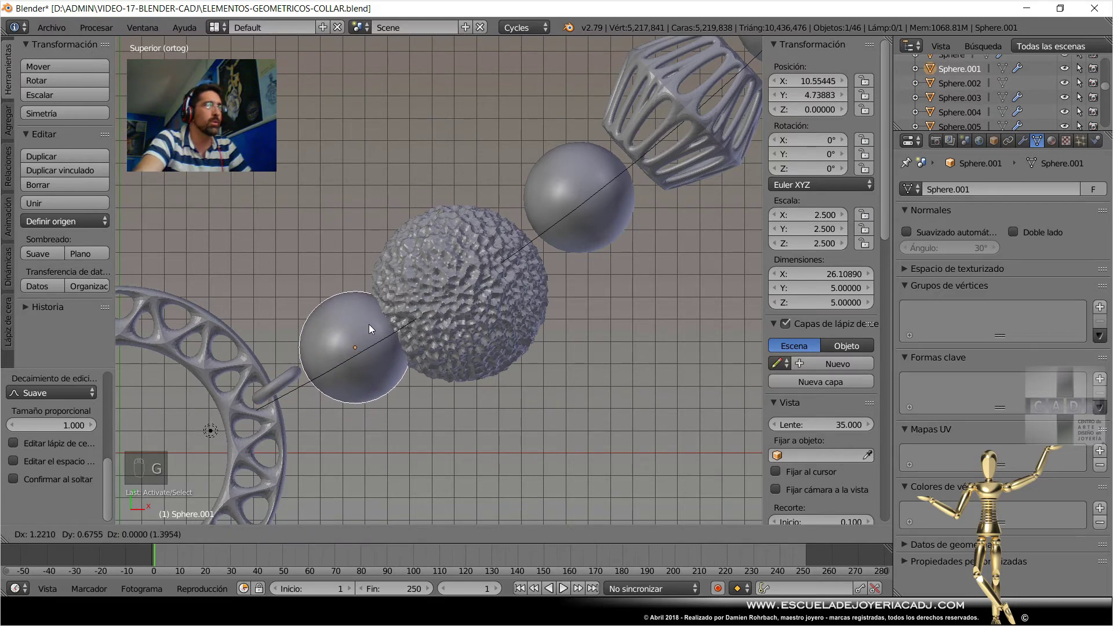
pyautogui.moveTo(370, 331); pyautogui.dragTo(477, 299)
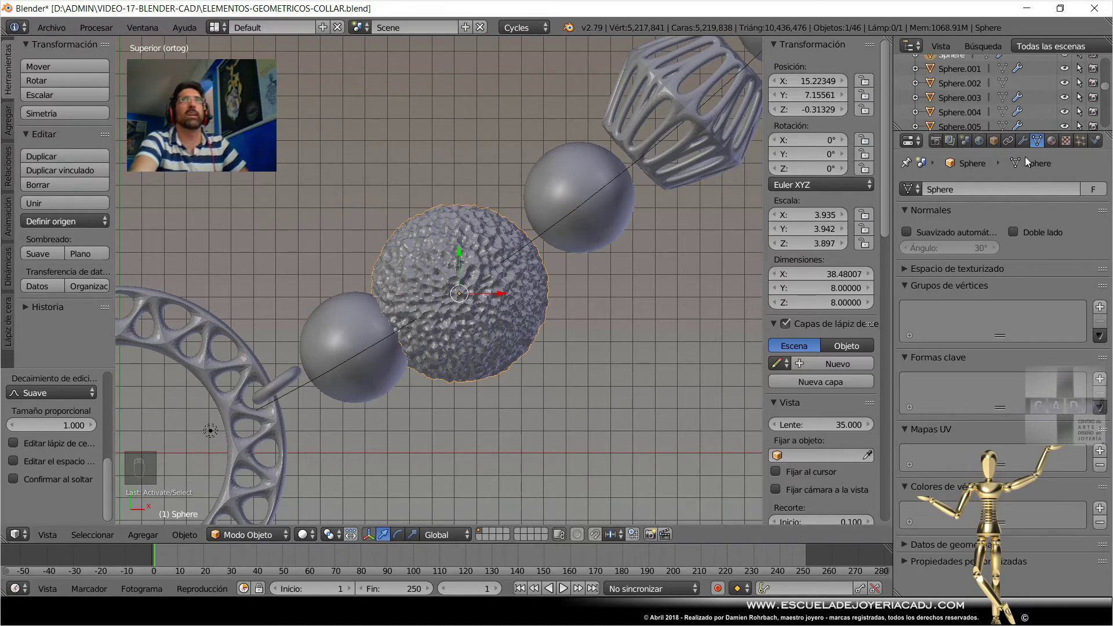
# Select the textured bead, undo an accidental convert, and move it along the strand to about X 16.29, Y 8.01.
pyautogui.moveTo(1030, 150); pyautogui.dragTo(560, 385)
pyautogui.press('alt+c')
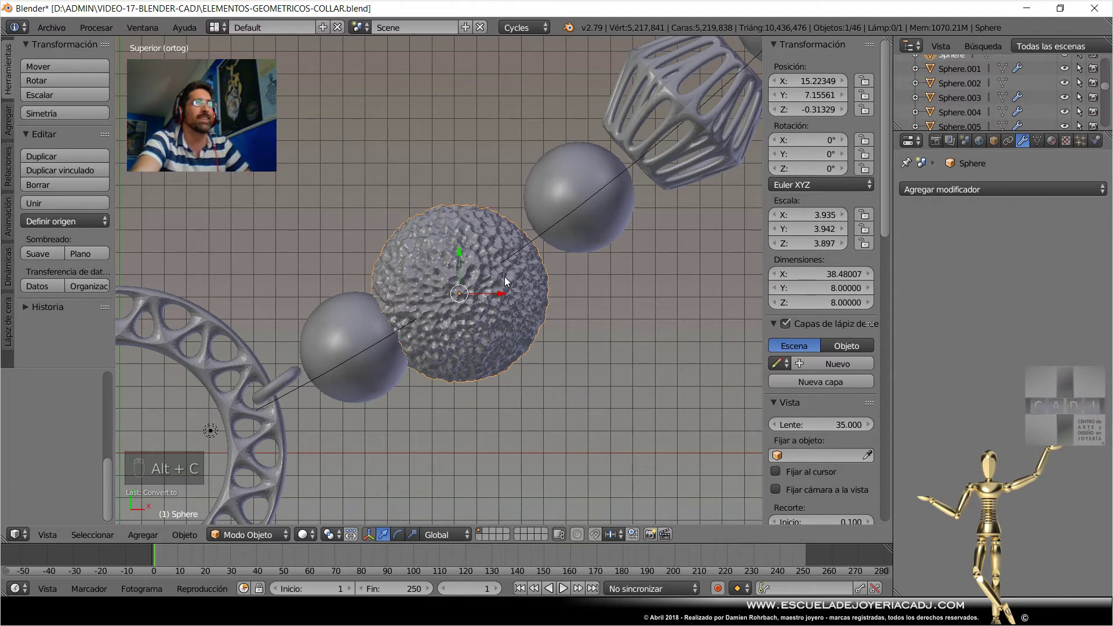
pyautogui.press('ctrl+z')
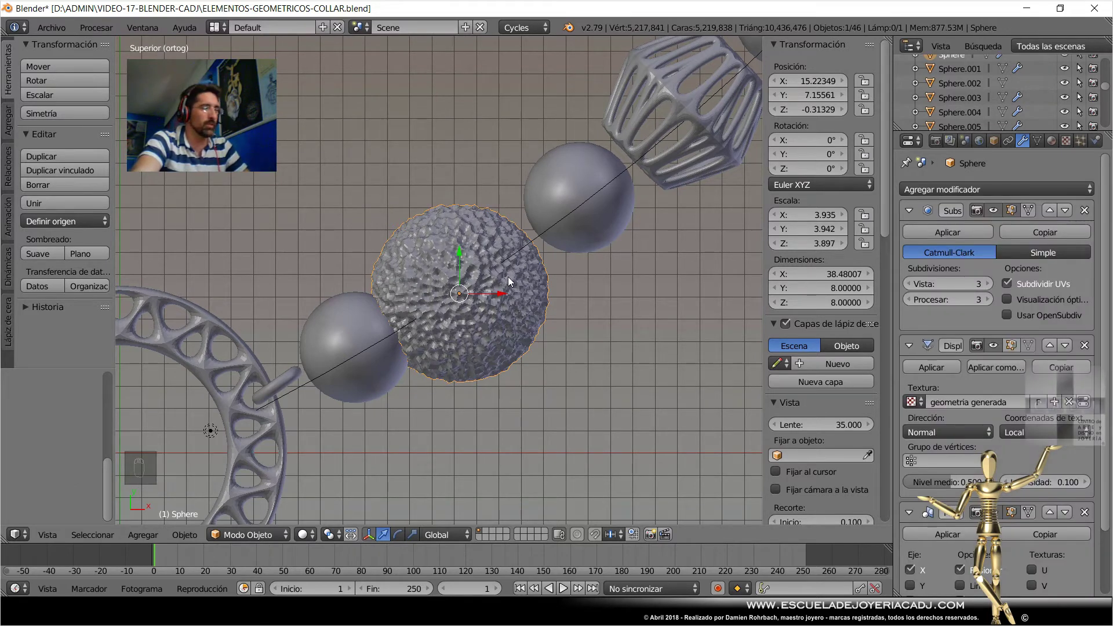
pyautogui.press('g')
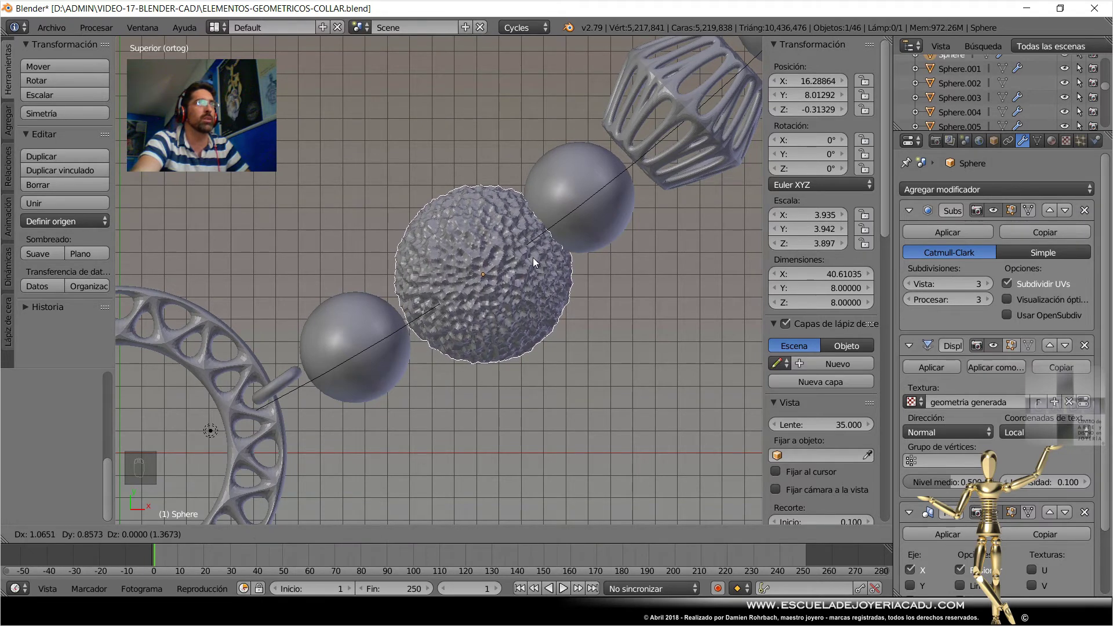
pyautogui.moveTo(535, 262); pyautogui.dragTo(535, 261)
# Convert the textured bead to a plain mesh via the Curve/Meta/Surf/Text convert option.
pyautogui.press('alt+c')
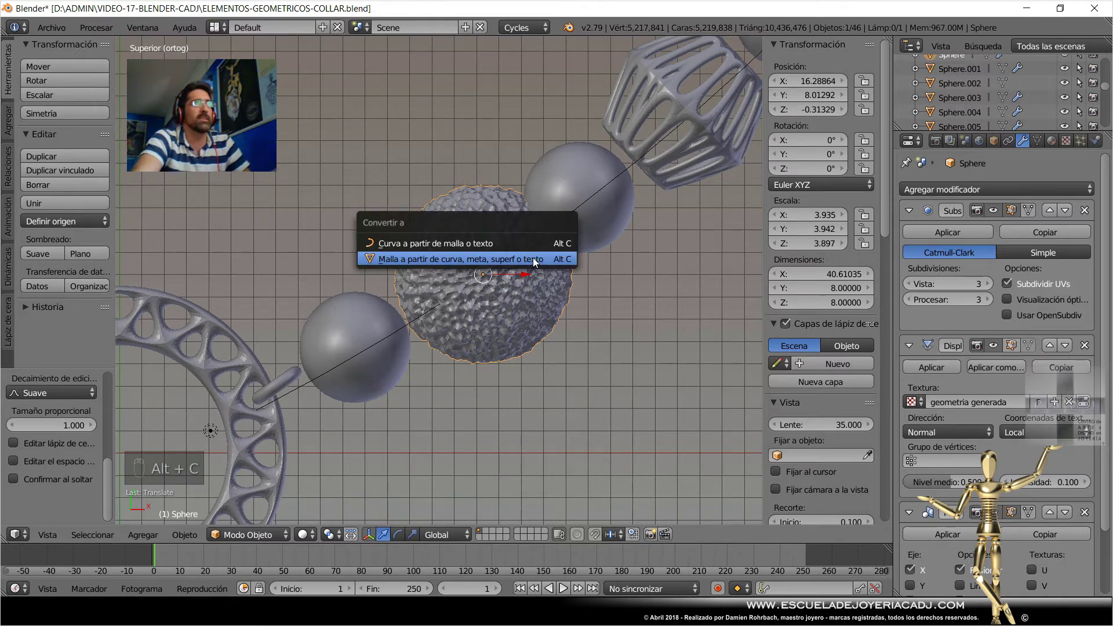
pyautogui.middleClick(521, 322)
pyautogui.moveTo(446, 395); pyautogui.dragTo(489, 292)
# Select and nudge the smooth bead and the openwork cage bead beside it.
pyautogui.rightClick(490, 293)
pyautogui.press('g')
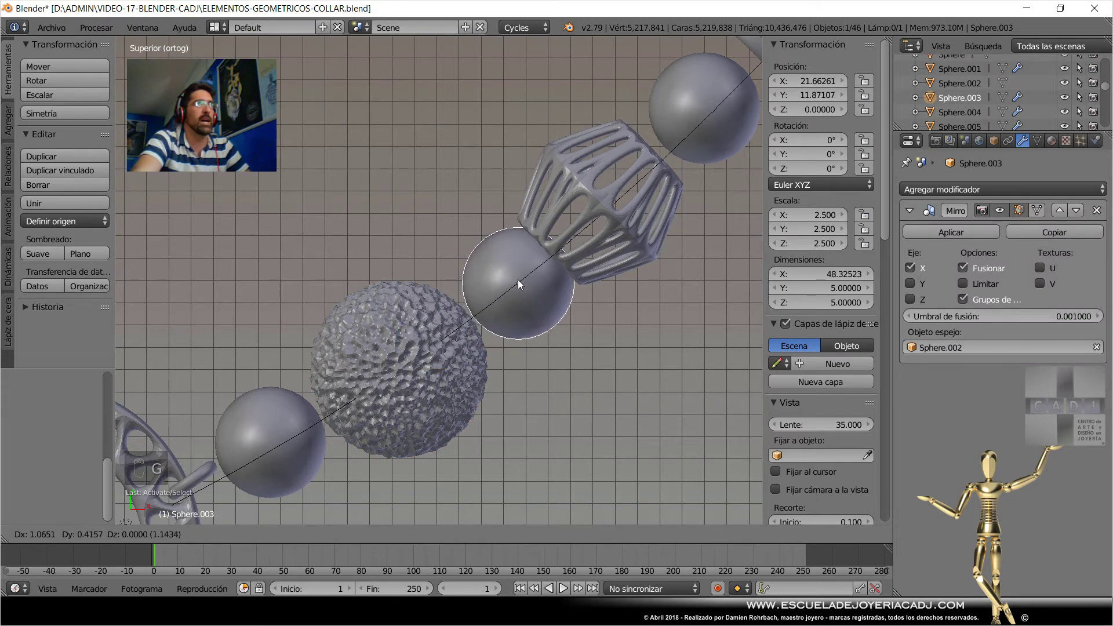
pyautogui.moveTo(520, 283); pyautogui.dragTo(625, 243)
pyautogui.rightClick(615, 247)
pyautogui.press('g')
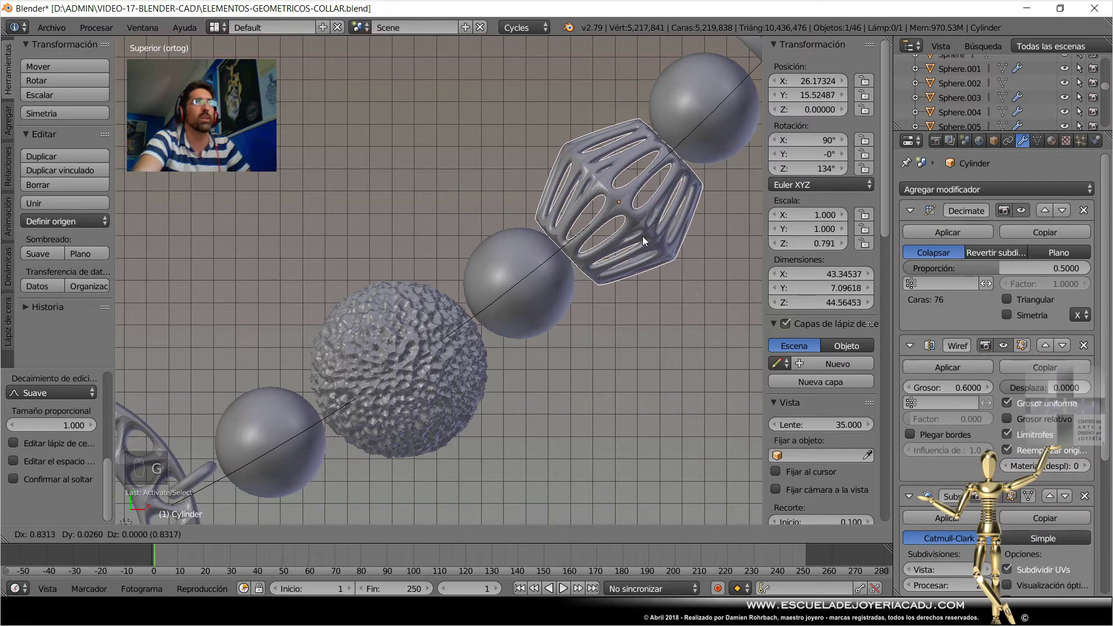
pyautogui.moveTo(677, 224); pyautogui.dragTo(581, 270)
pyautogui.moveTo(581, 270); pyautogui.dragTo(598, 262)
pyautogui.press('g')
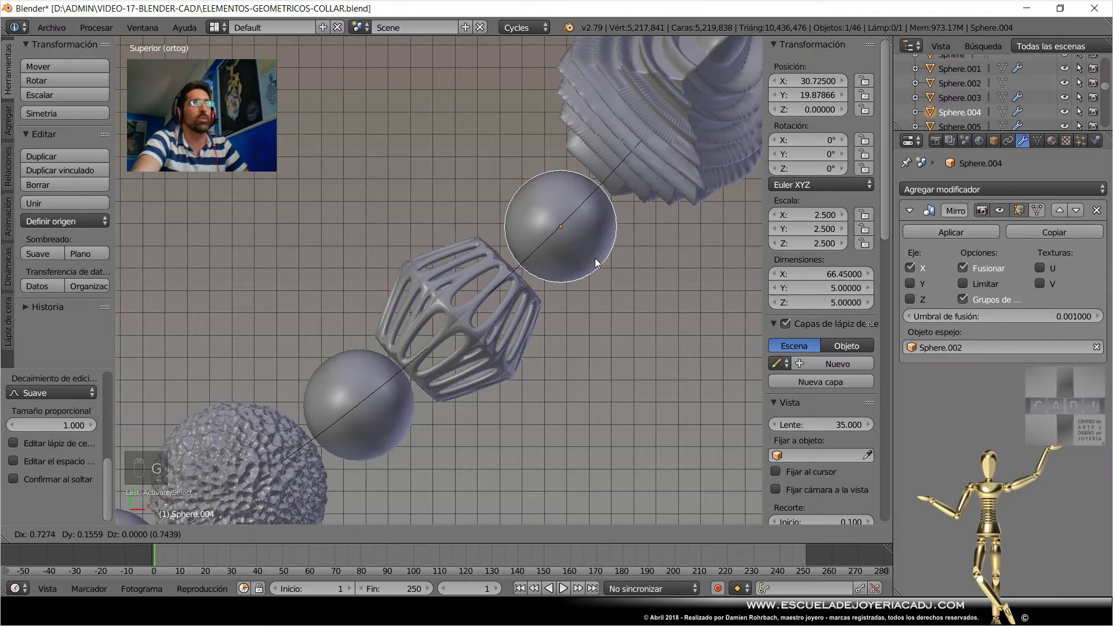
# Turn link Torus.004 to 28° and place it near X 7.25, Y 2.69 beside the plain bead.
pyautogui.moveTo(555, 341); pyautogui.dragTo(467, 336)
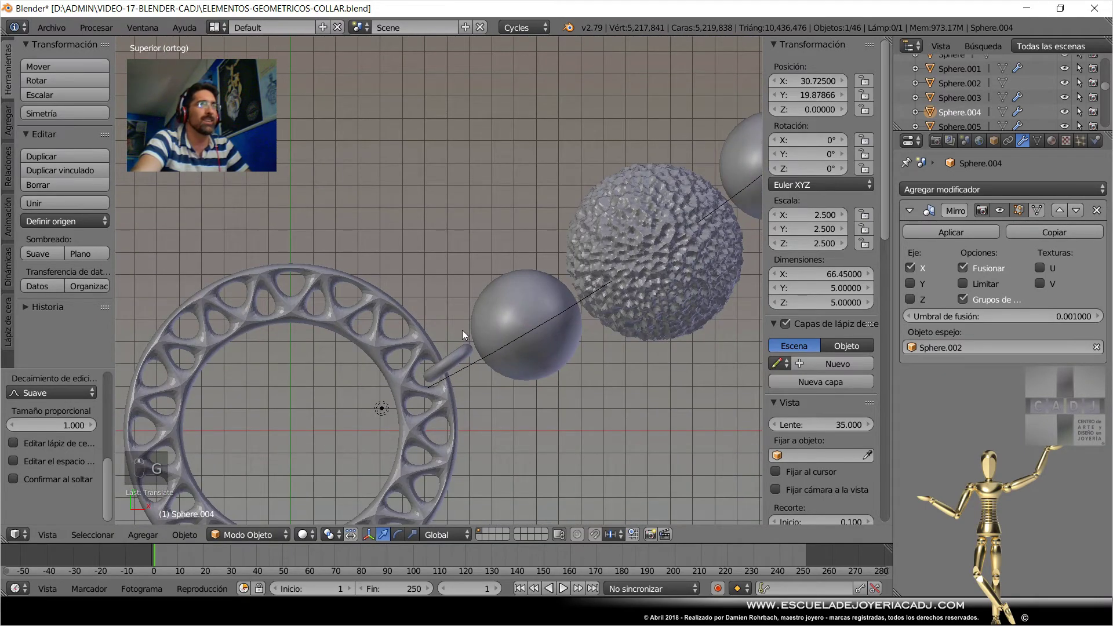
pyautogui.middleClick(463, 369)
pyautogui.press('r')
pyautogui.press('g')
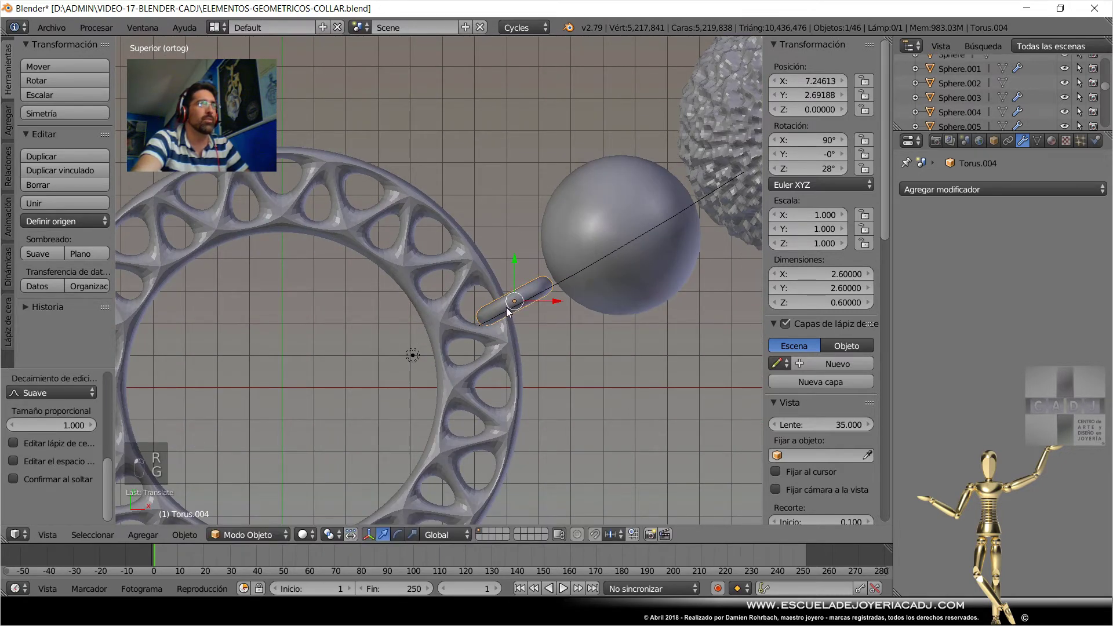
# Add a small torus jump ring, scaled and rotated where the pendant frame meets the upper bead.
pyautogui.rightClick(511, 311)
pyautogui.click(450, 296)
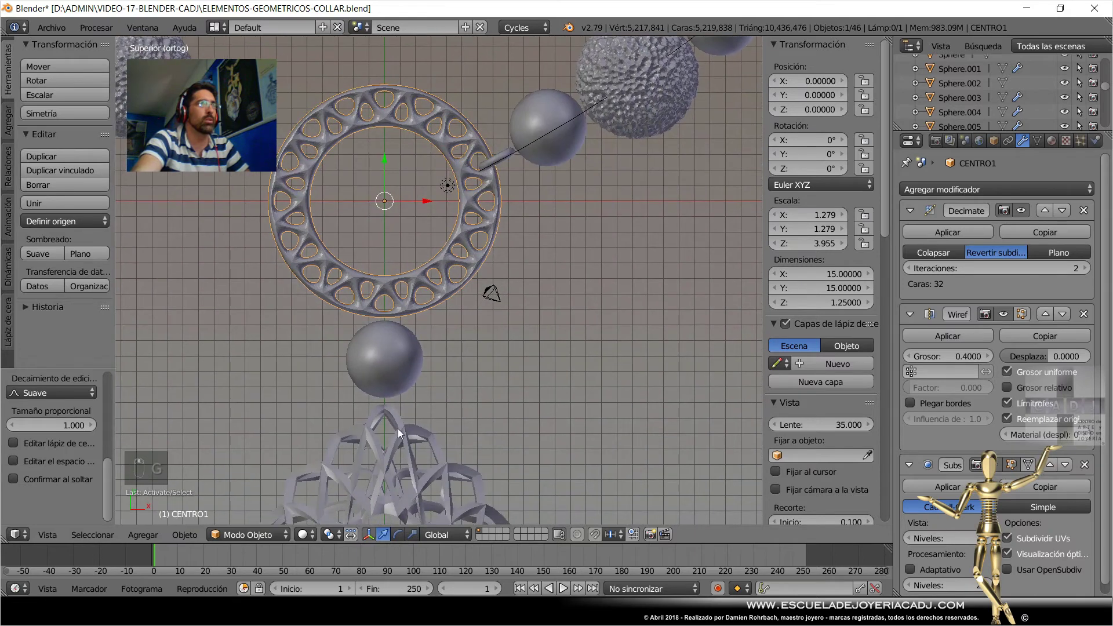
pyautogui.moveTo(401, 432); pyautogui.dragTo(388, 372)
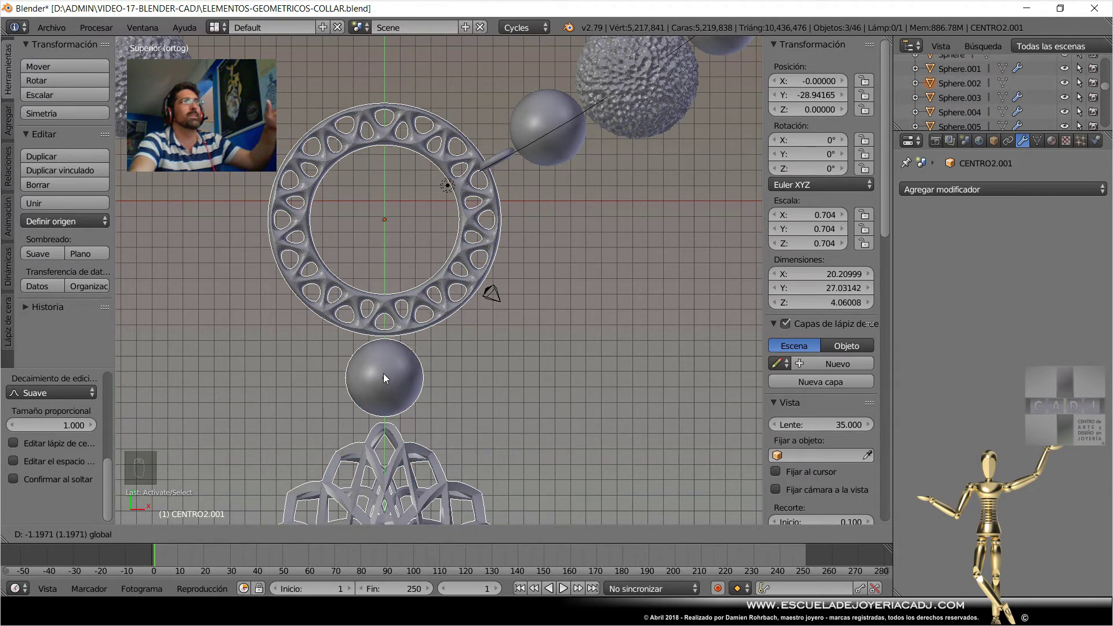
pyautogui.press('Escape')
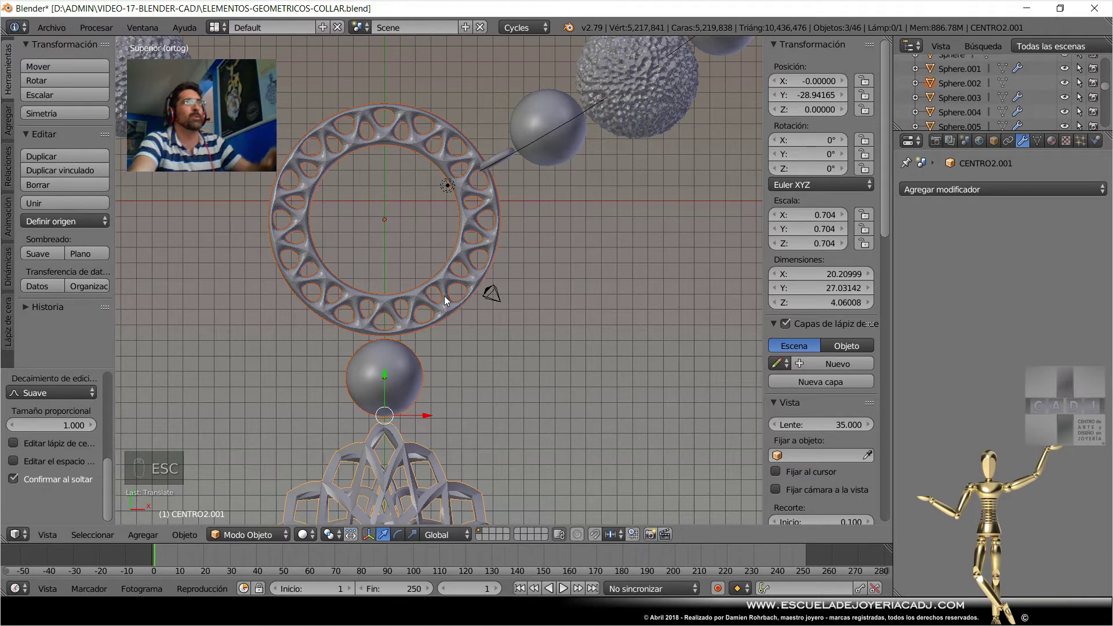
pyautogui.rightClick(450, 299)
pyautogui.press('alt+c')
pyautogui.moveTo(436, 451); pyautogui.dragTo(517, 371)
pyautogui.press('alt+c')
# Mirror the jump ring across Sphere.002 with a Mirror modifier, apply it and save.
pyautogui.press('ctrl+s')
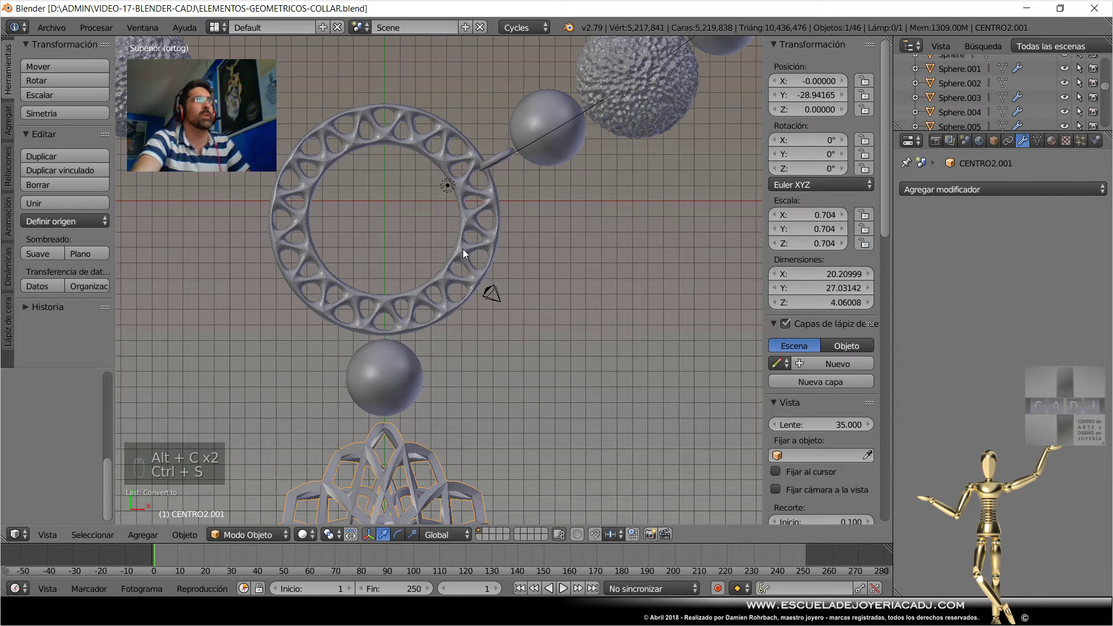
pyautogui.moveTo(414, 372); pyautogui.dragTo(391, 453)
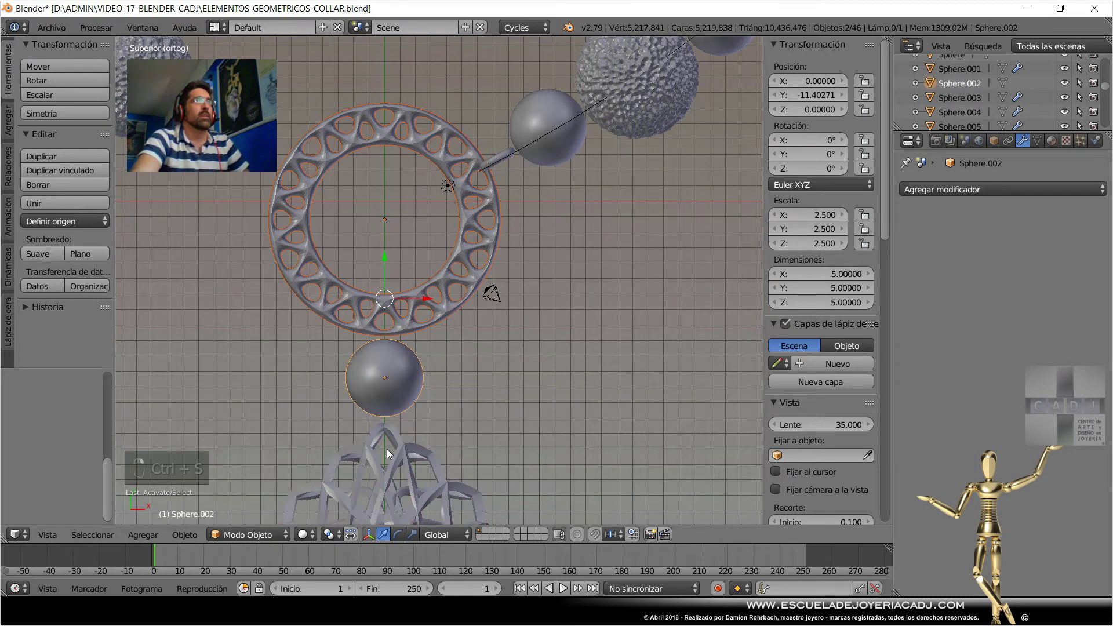
pyautogui.moveTo(392, 453); pyautogui.dragTo(387, 382)
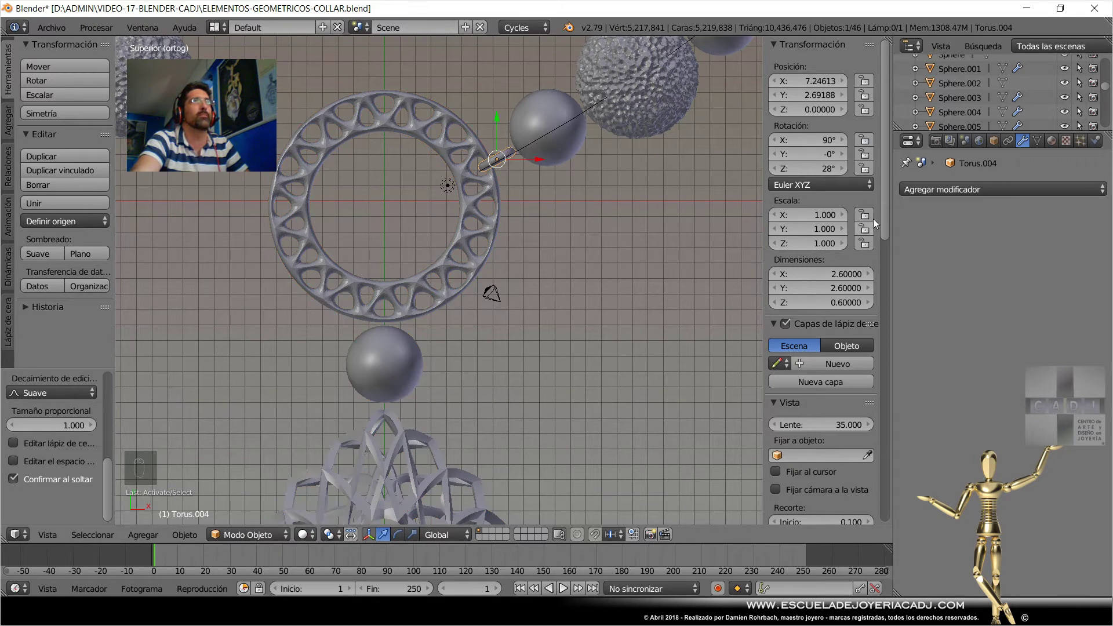
pyautogui.moveTo(932, 198); pyautogui.dragTo(454, 380)
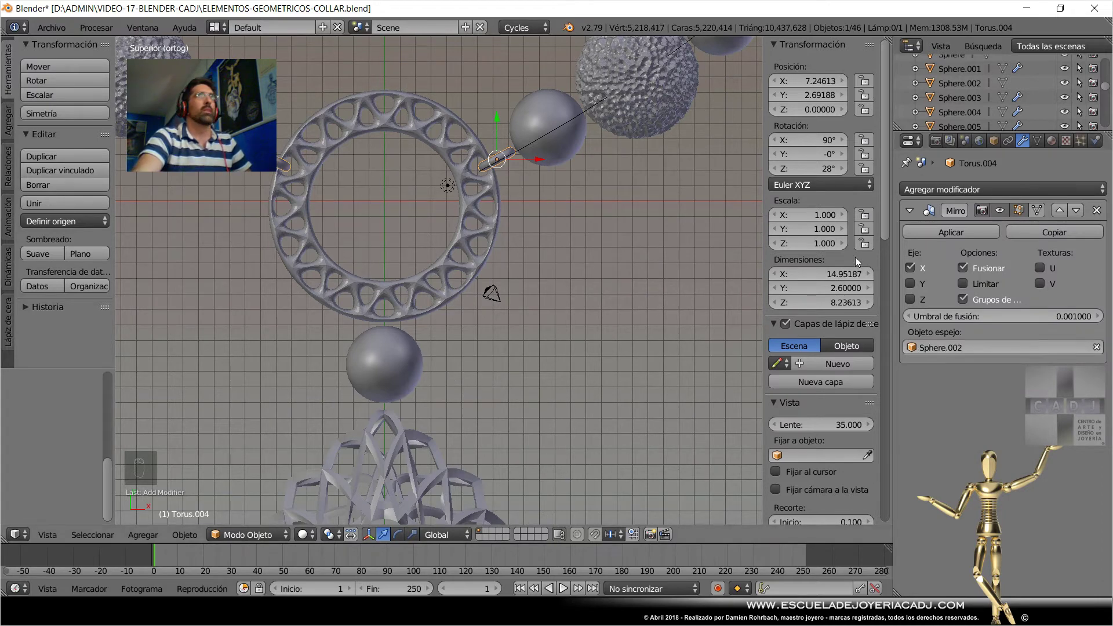
pyautogui.moveTo(957, 235); pyautogui.dragTo(460, 320)
pyautogui.press('ctrl+s')
pyautogui.moveTo(459, 320); pyautogui.dragTo(484, 338)
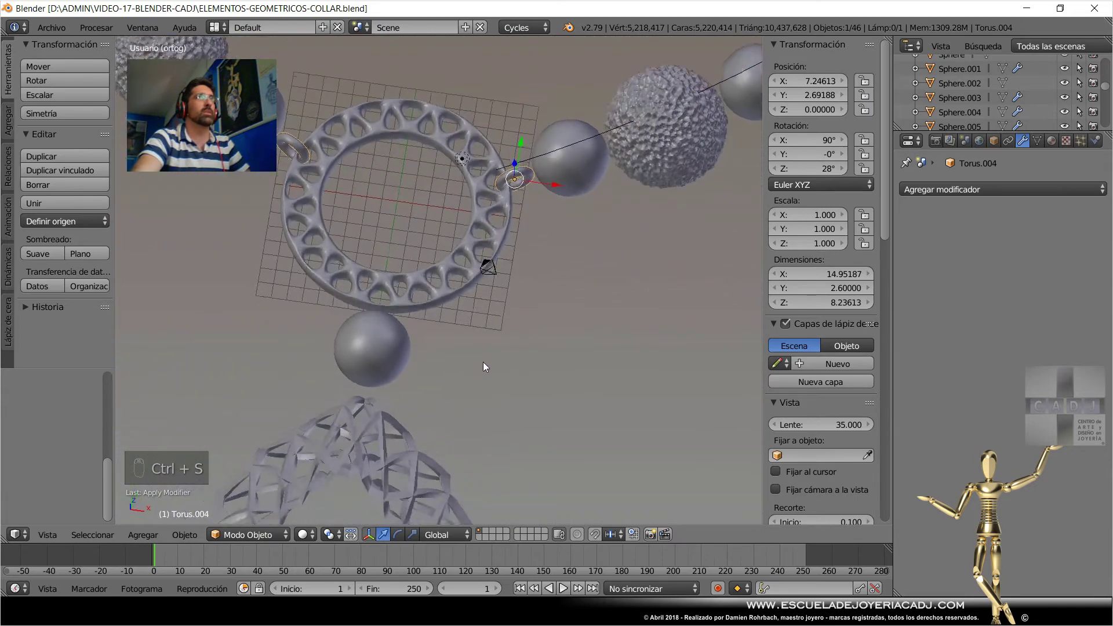
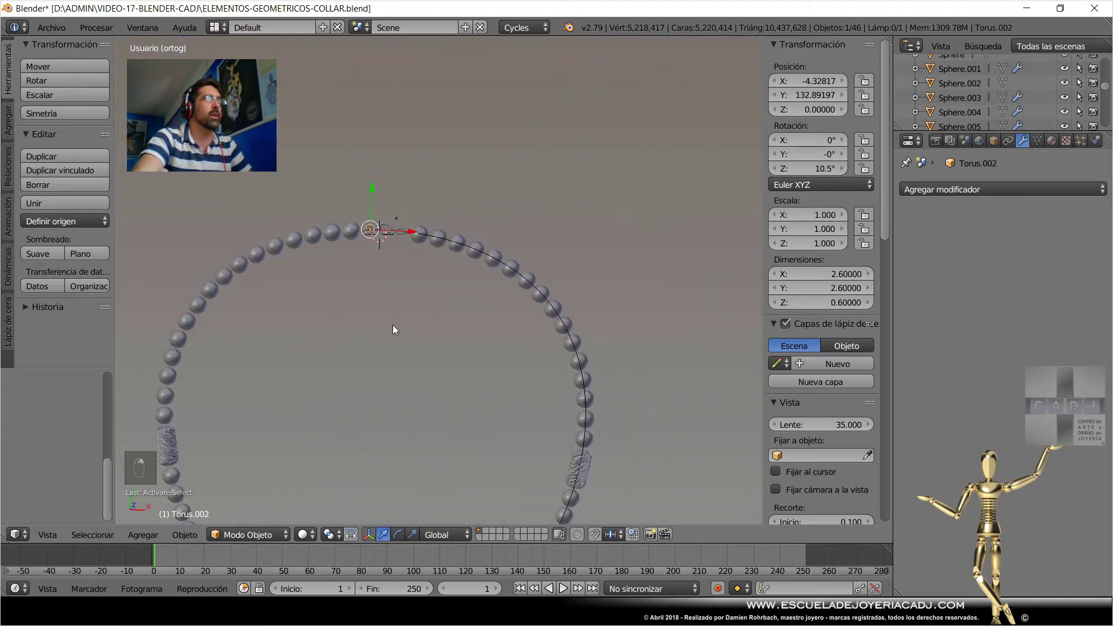
# Duplicate the jump ring as Torus.005 and place it at the pendant ring's lower rim by the bead below.
pyautogui.press('shift+d')
pyautogui.click(444, 426)
pyautogui.press('KP_Decimal')
pyautogui.press('KP_7')
pyautogui.click(452, 427)
pyautogui.middleClick(465, 441)
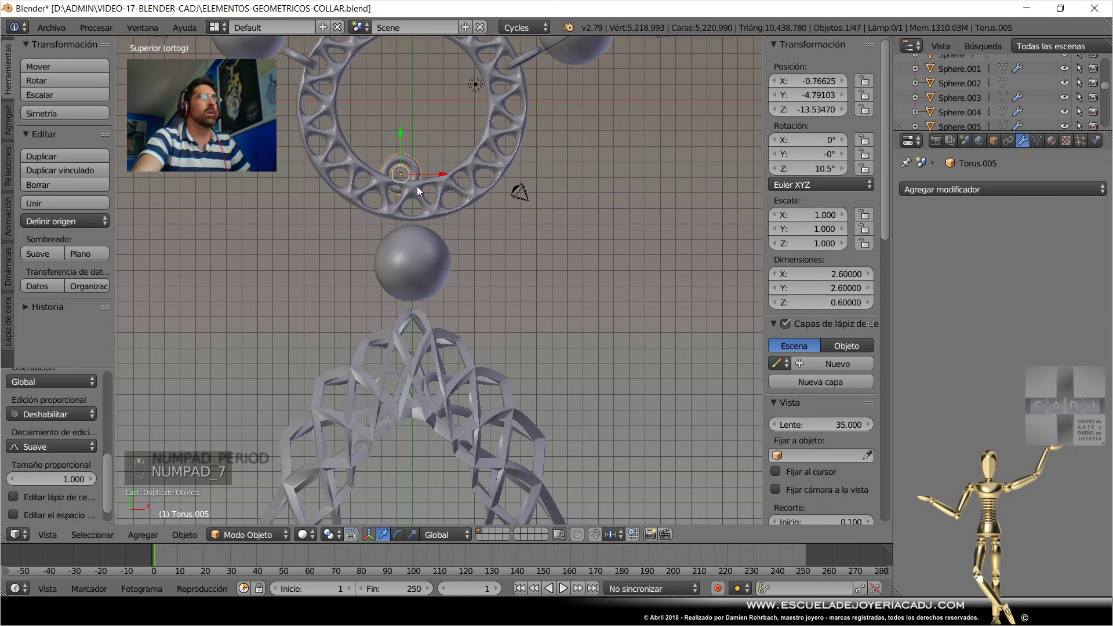
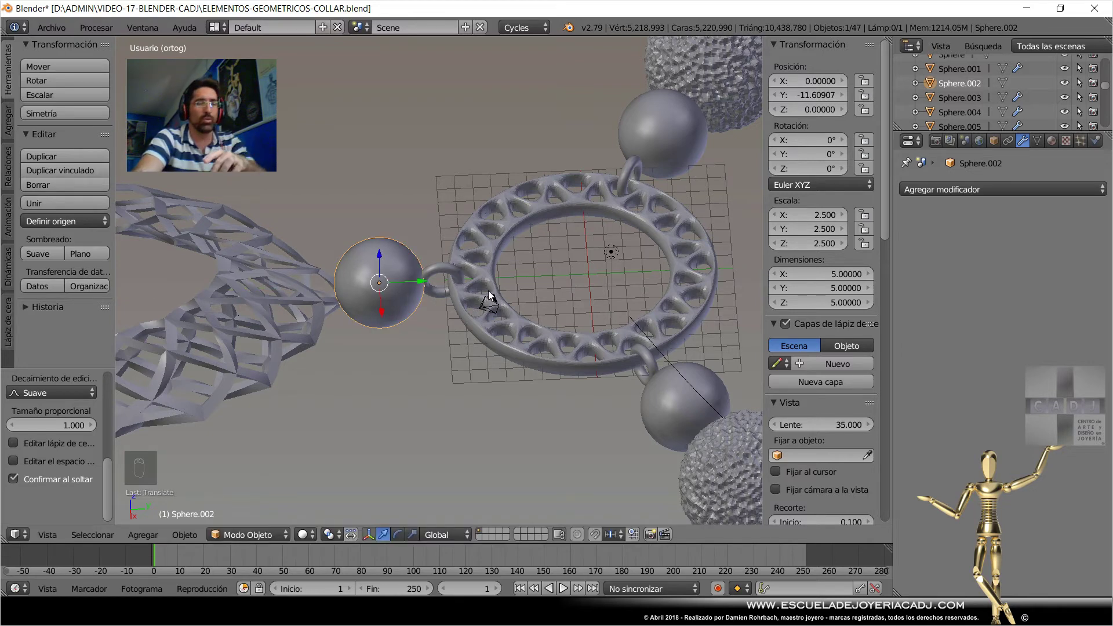
# From top and side views, move the openwork drop vertically into line below the lower bead.
pyautogui.press('KP_7')
pyautogui.moveTo(471, 343); pyautogui.dragTo(441, 350)
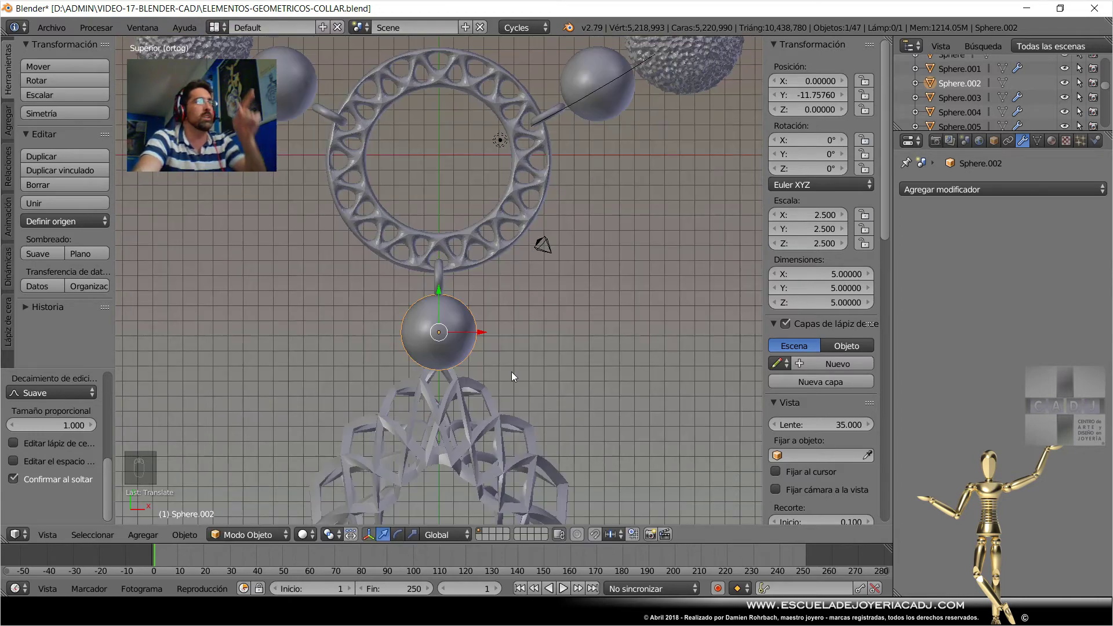
pyautogui.moveTo(473, 393); pyautogui.dragTo(377, 360)
pyautogui.moveTo(378, 360); pyautogui.dragTo(540, 290)
pyautogui.press('KP_3')
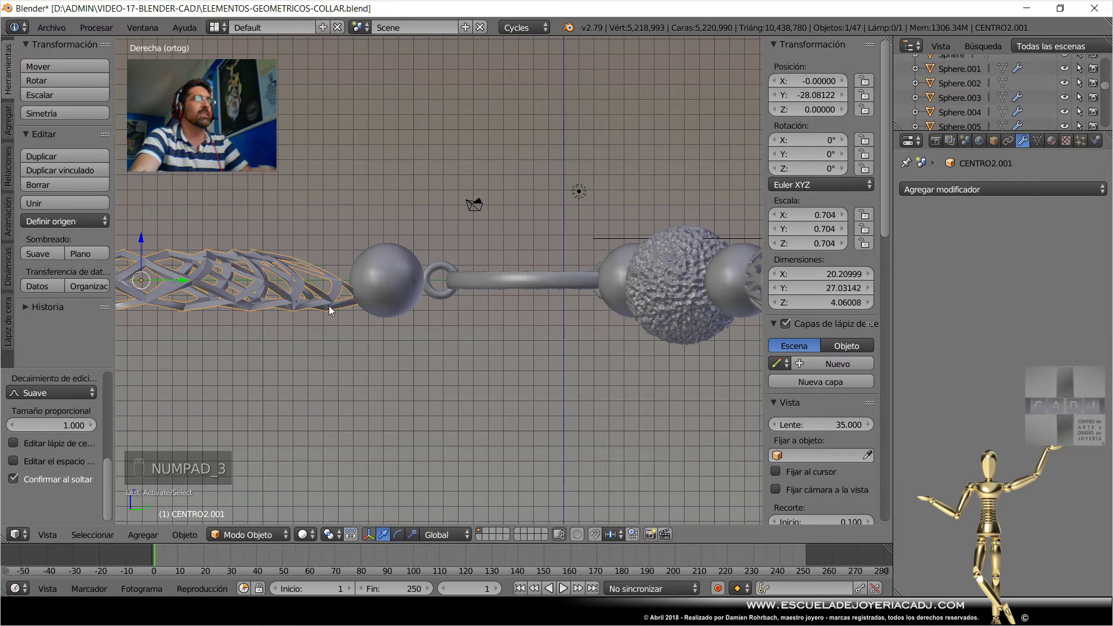
pyautogui.press('g')
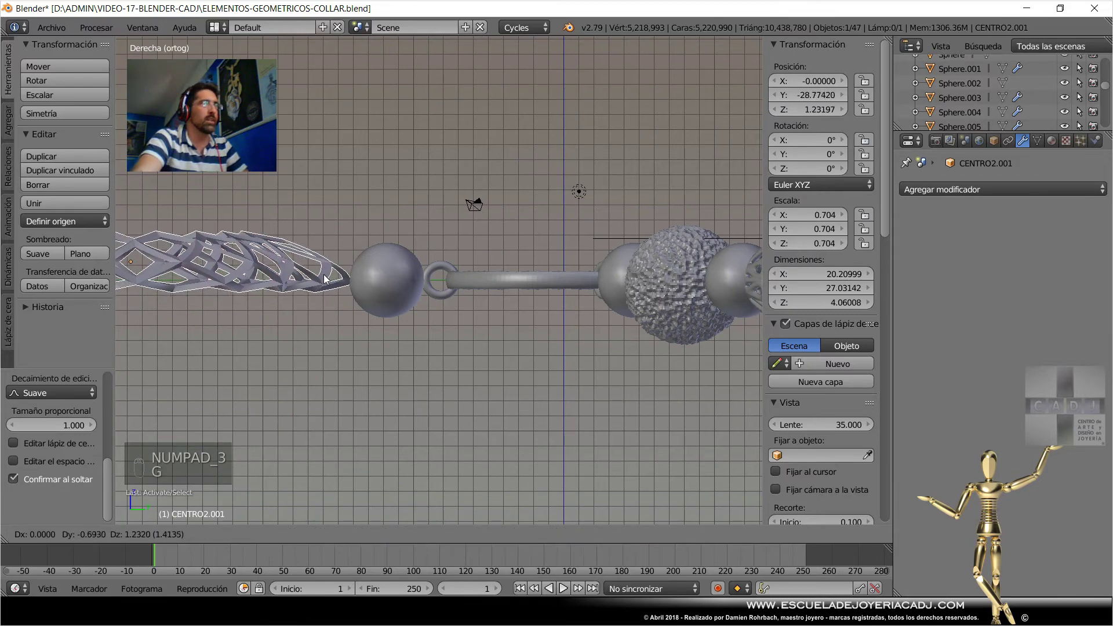
pyautogui.moveTo(325, 279); pyautogui.dragTo(321, 311)
pyautogui.middleClick(394, 261)
pyautogui.middleClick(321, 311)
pyautogui.moveTo(171, 253); pyautogui.dragTo(438, 269)
pyautogui.moveTo(438, 269); pyautogui.dragTo(453, 270)
# Duplicate a jump ring as Torus.006, turned 90° on Y, at Y -15.47 between the bead and the drop, and save.
pyautogui.press('shift+d')
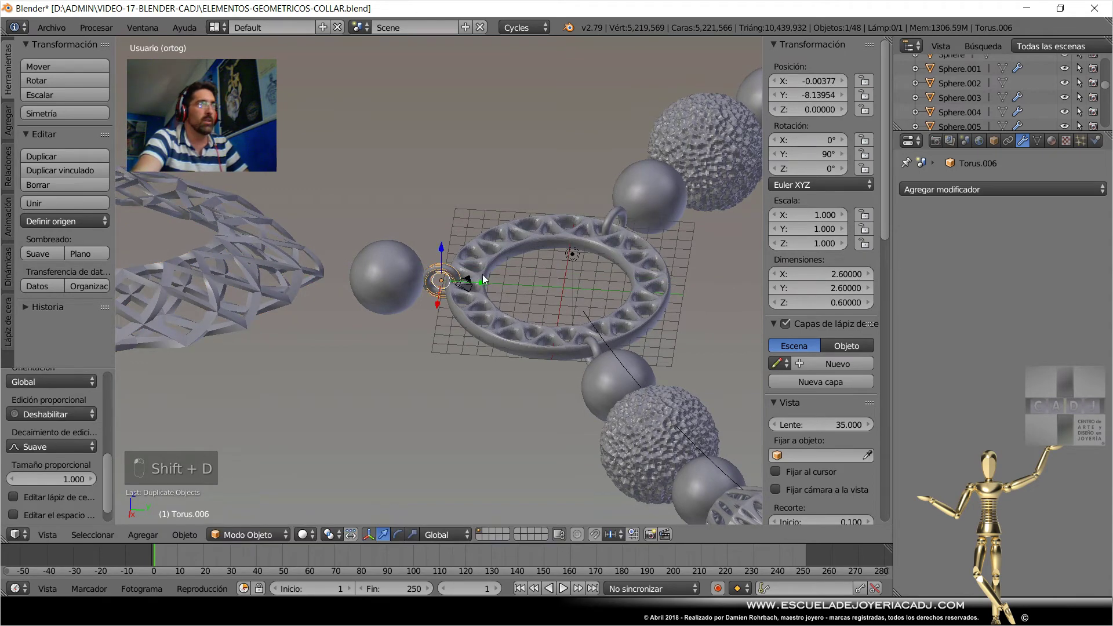
pyautogui.moveTo(491, 289); pyautogui.dragTo(481, 292)
pyautogui.press('ctrl+z')
pyautogui.moveTo(486, 290); pyautogui.dragTo(427, 303)
pyautogui.press('ctrl+z')
pyautogui.press('shift+d')
pyautogui.moveTo(480, 288); pyautogui.dragTo(375, 293)
pyautogui.moveTo(400, 309); pyautogui.dragTo(321, 275)
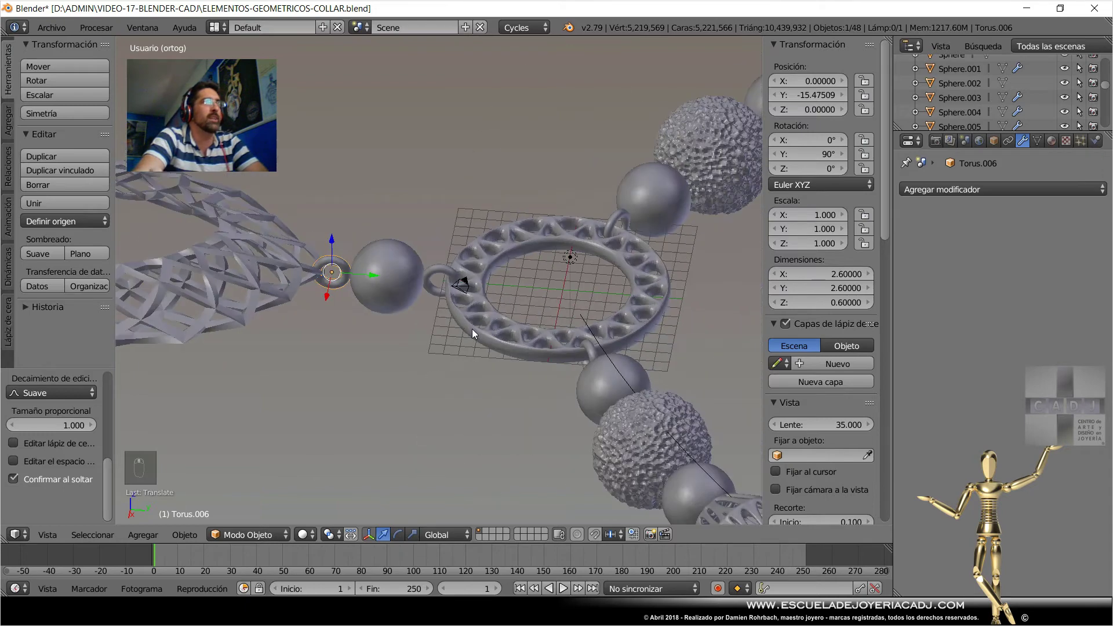
pyautogui.moveTo(447, 343); pyautogui.dragTo(502, 368)
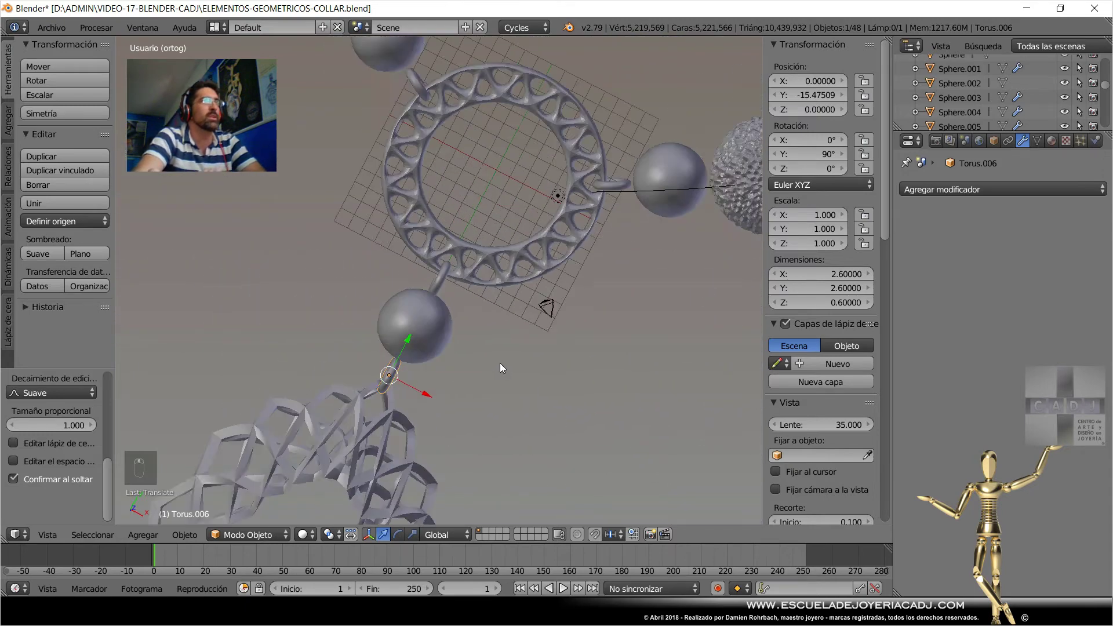
pyautogui.press('ctrl+s')
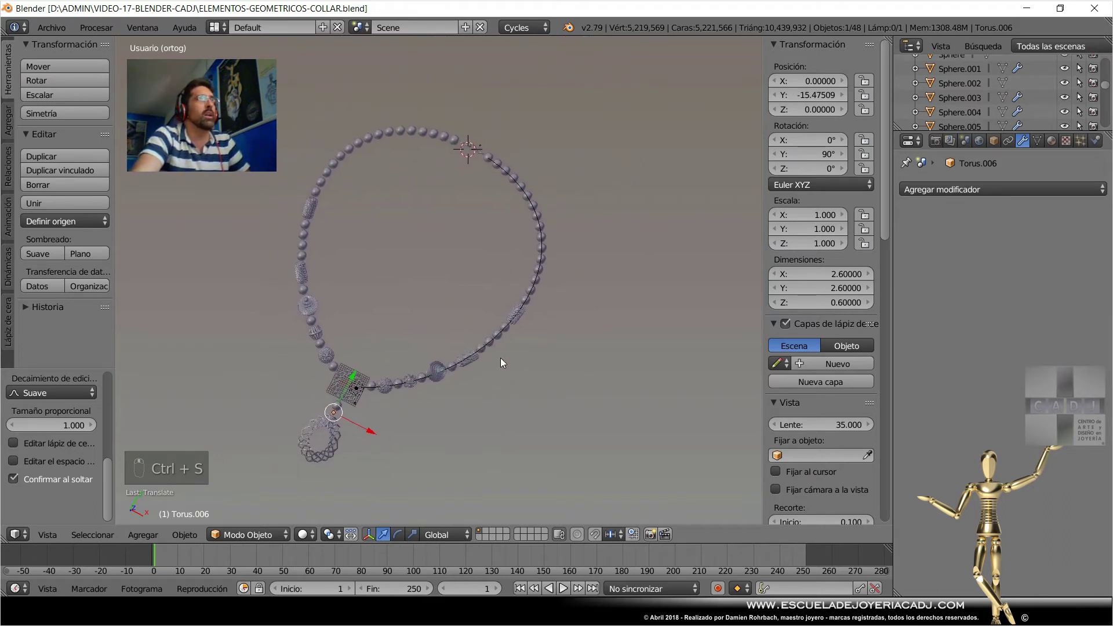
pyautogui.moveTo(695, 245); pyautogui.dragTo(492, 290)
pyautogui.moveTo(700, 199); pyautogui.dragTo(353, 111)
pyautogui.moveTo(1045, 146); pyautogui.dragTo(464, 212)
pyautogui.moveTo(464, 212); pyautogui.dragTo(905, 139)
pyautogui.moveTo(827, 113); pyautogui.dragTo(508, 310)
pyautogui.middleClick(540, 233)
pyautogui.moveTo(523, 335); pyautogui.dragTo(416, 308)
pyautogui.click(415, 308)
pyautogui.press('ctrl+s')
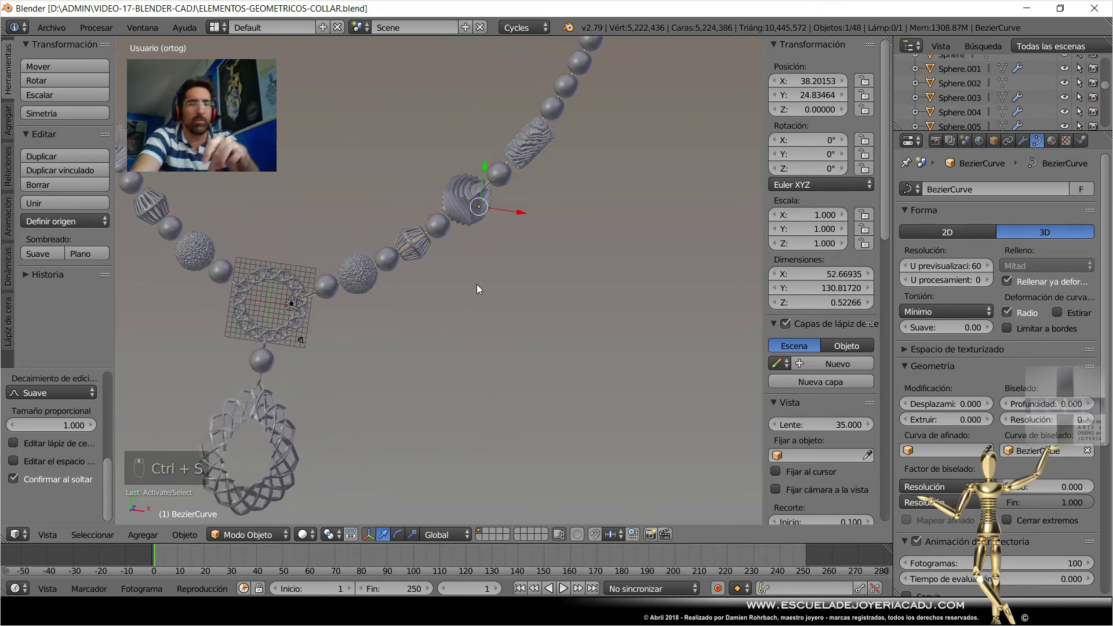
pyautogui.press('KP_7')
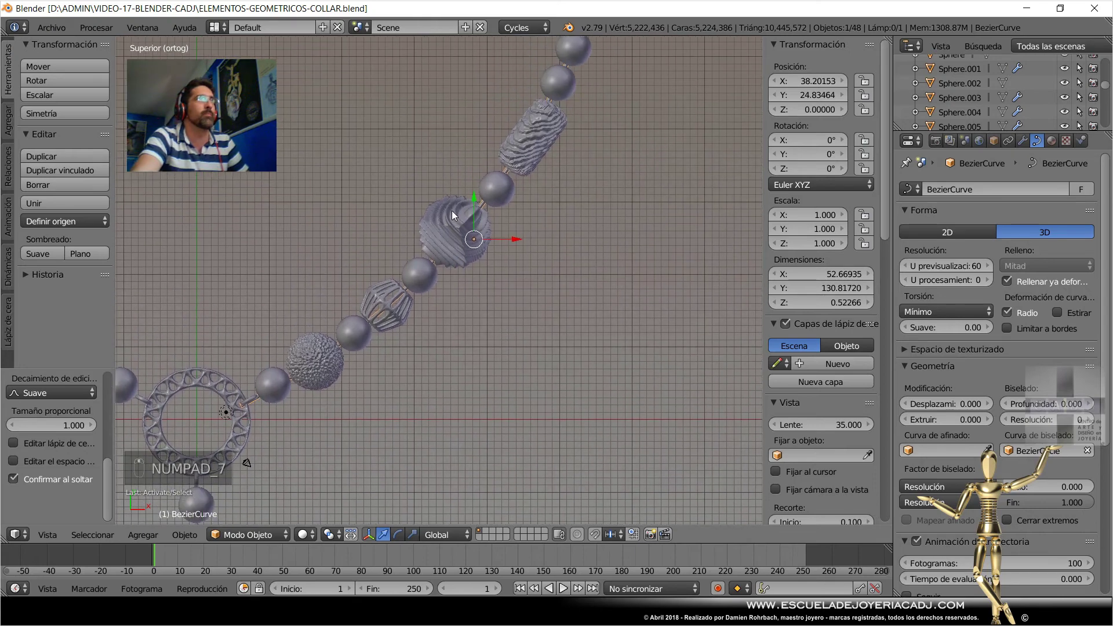
pyautogui.click(456, 214)
pyautogui.rightClick(457, 214)
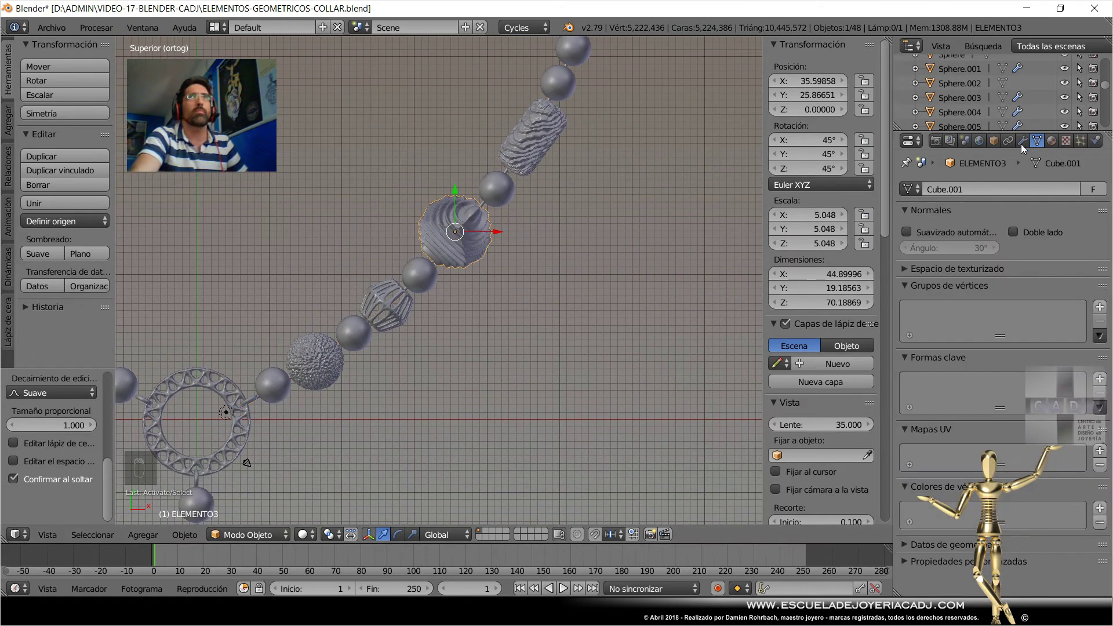
pyautogui.moveTo(1030, 145); pyautogui.dragTo(485, 355)
pyautogui.moveTo(484, 356); pyautogui.dragTo(436, 364)
pyautogui.press('ctrl+s')
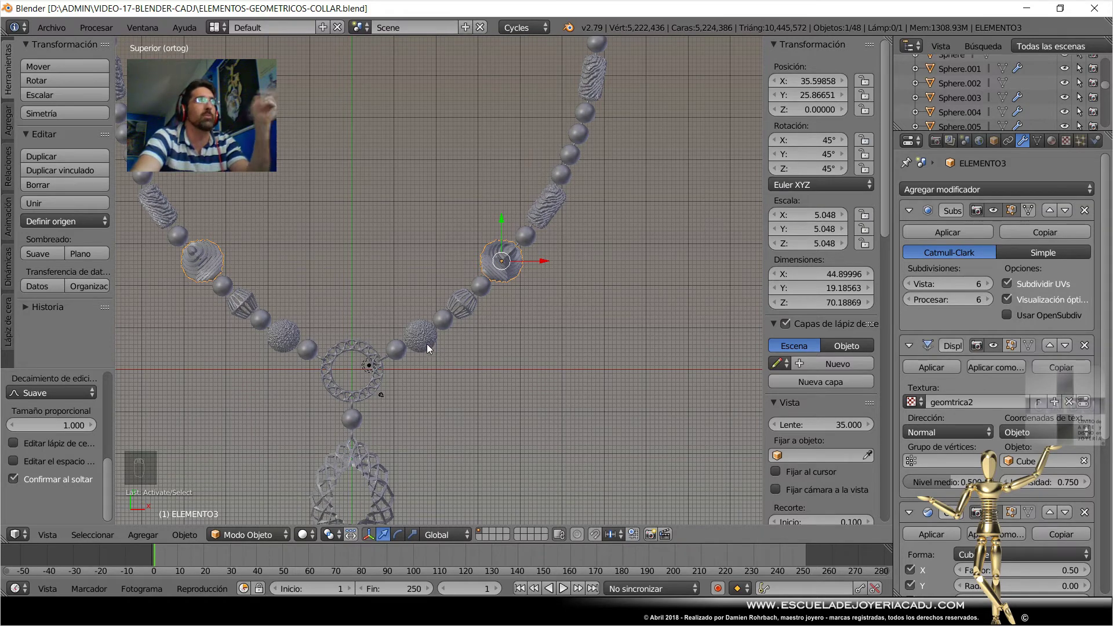
pyautogui.moveTo(434, 349); pyautogui.dragTo(433, 348)
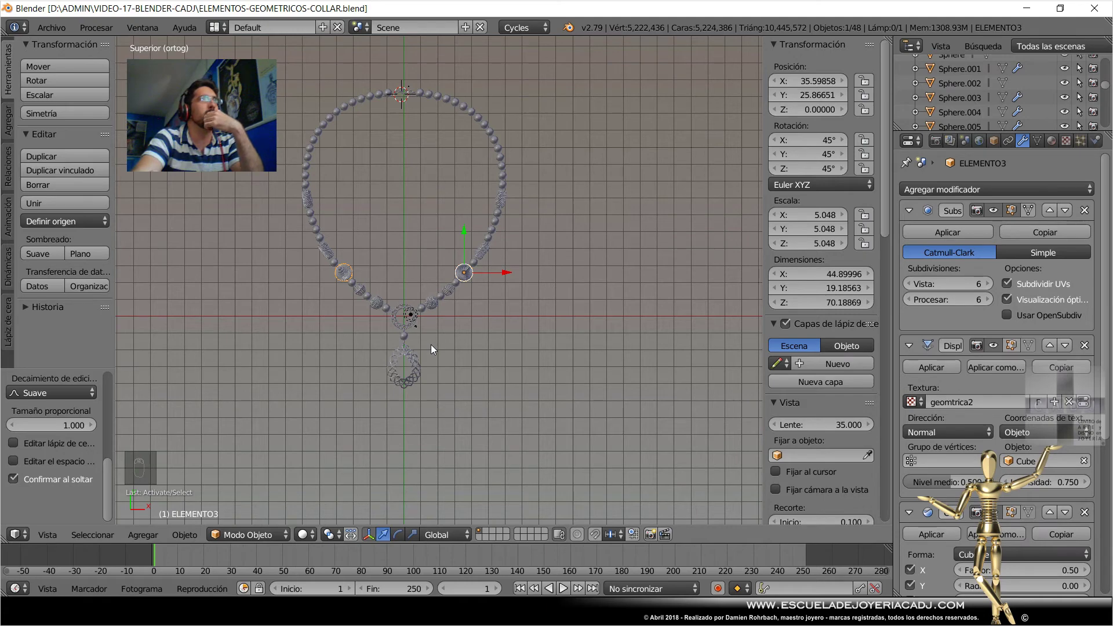
pyautogui.moveTo(492, 270); pyautogui.dragTo(532, 295)
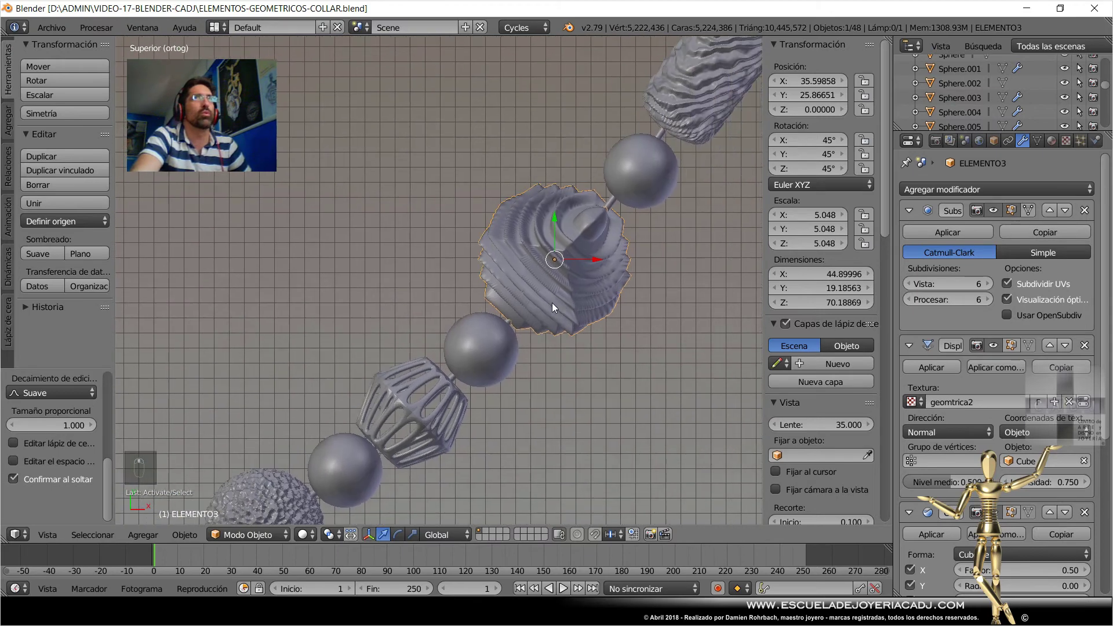
pyautogui.moveTo(455, 310); pyautogui.dragTo(467, 294)
# Resize the sphere bead and save the collar file.
pyautogui.press('s')
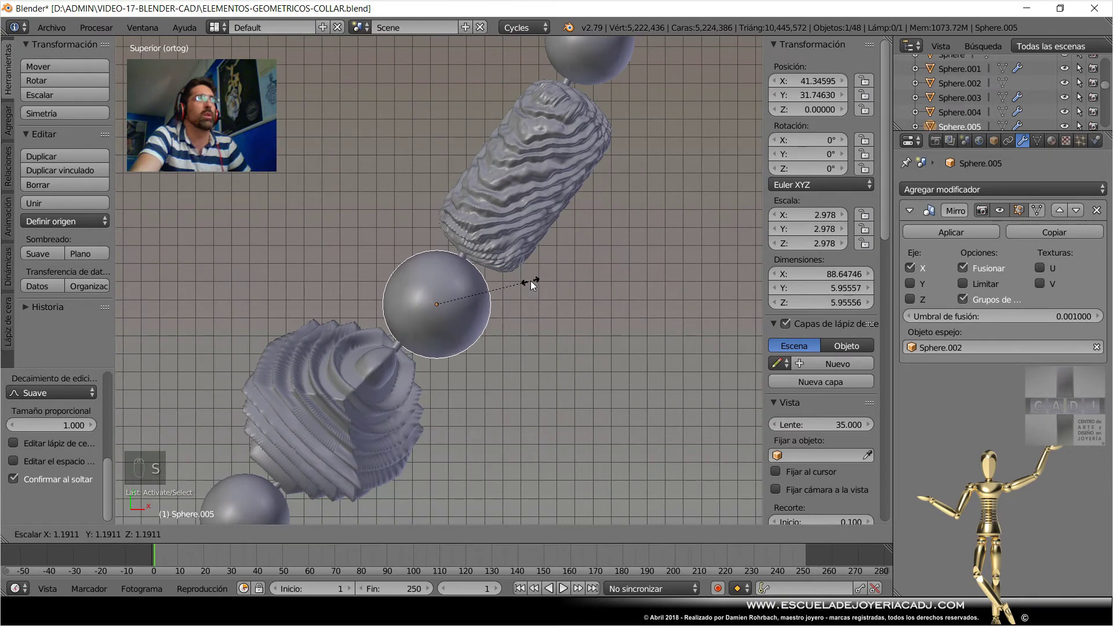
pyautogui.click(529, 291)
pyautogui.moveTo(441, 344); pyautogui.dragTo(521, 395)
pyautogui.middleClick(543, 336)
pyautogui.press('ctrl+s')
# Add a mesh plane at the necklace's top and start enlarging it to about 60.7 units.
pyautogui.moveTo(10, 136); pyautogui.dragTo(89, 92)
pyautogui.moveTo(89, 89); pyautogui.dragTo(141, 198)
pyautogui.press('s')
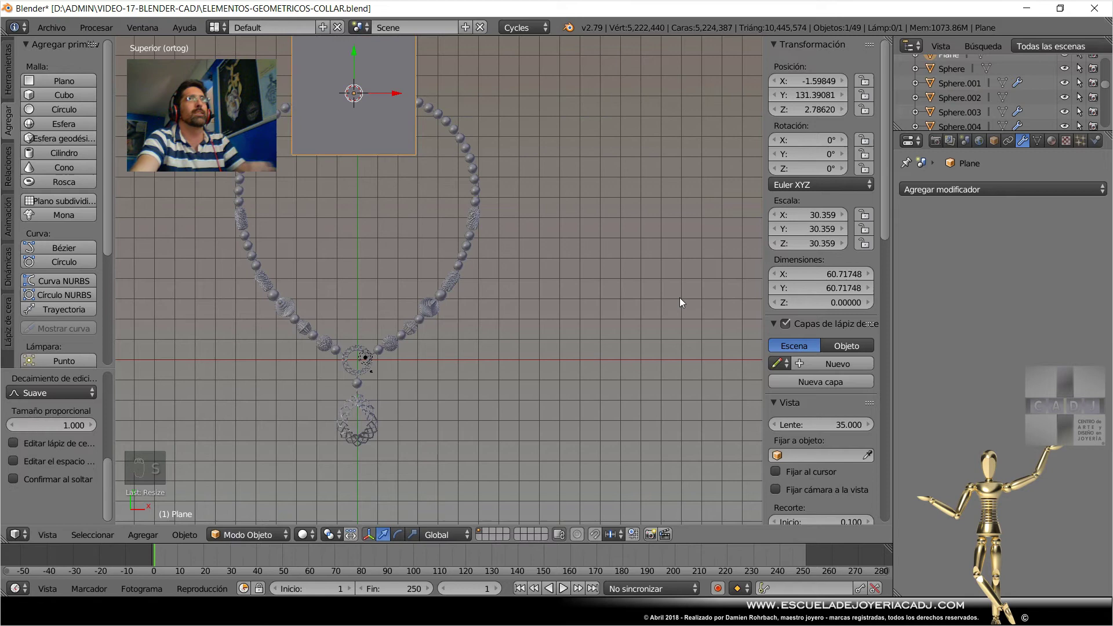
# Scale the plane to 300 so it spans 600 by 600 units and lower it on Z below the necklace.
pyautogui.moveTo(808, 278); pyautogui.dragTo(415, 418)
pyautogui.press('KP_0')
pyautogui.press('KP_0')
pyautogui.press('KP_3')
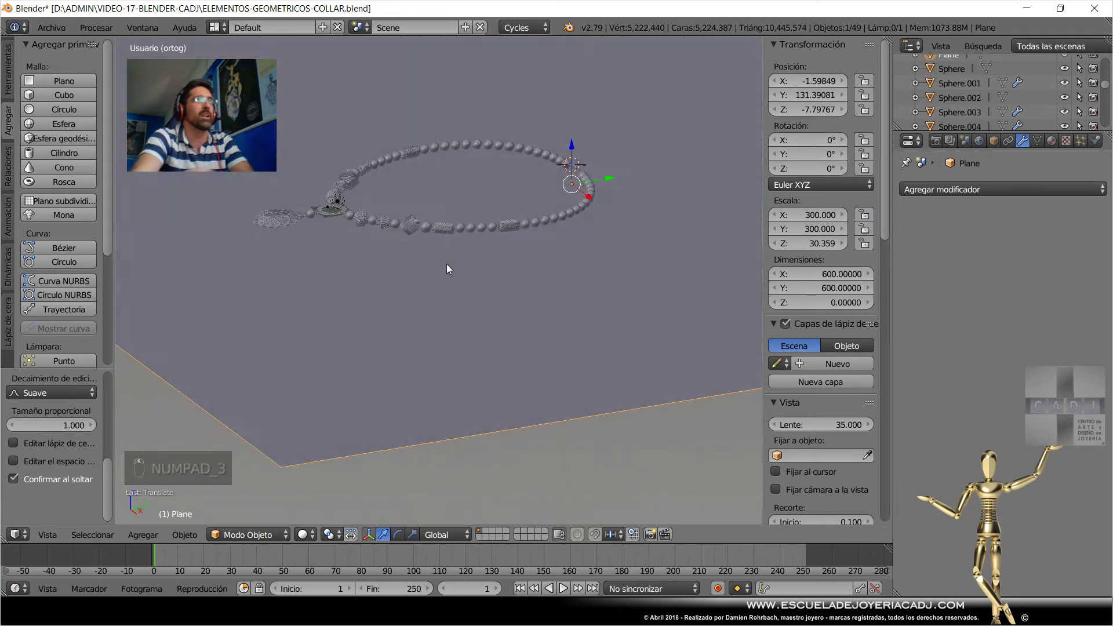
# Save, then preview the grey necklace in Rendered shading through all 32 Cycles samples.
pyautogui.press('ctrl+s')
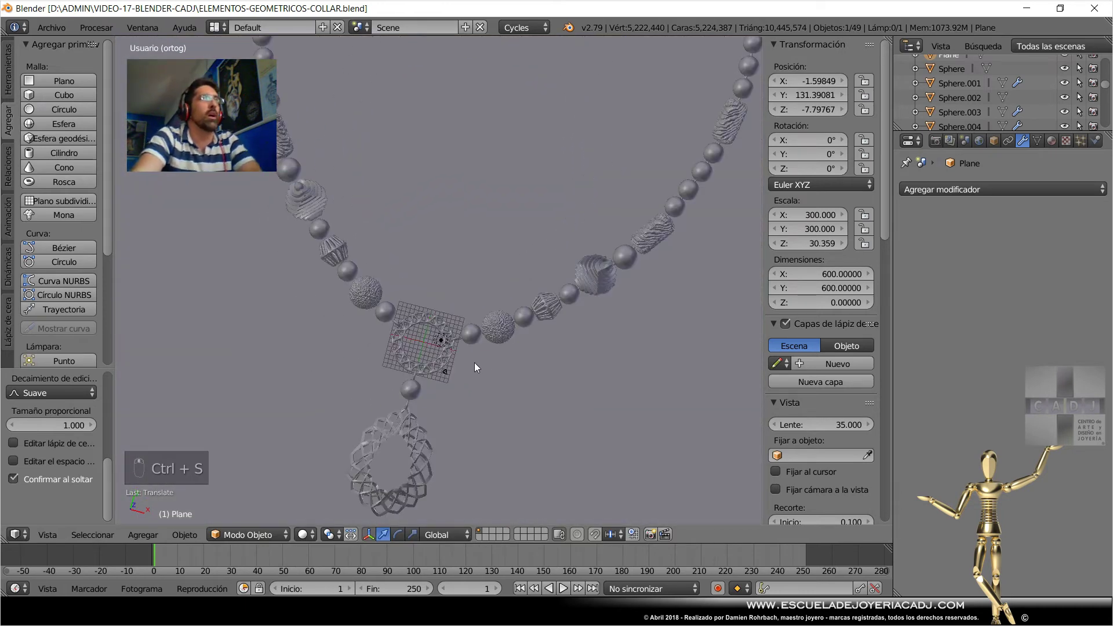
pyautogui.moveTo(478, 368); pyautogui.dragTo(307, 538)
pyautogui.moveTo(307, 538); pyautogui.dragTo(493, 364)
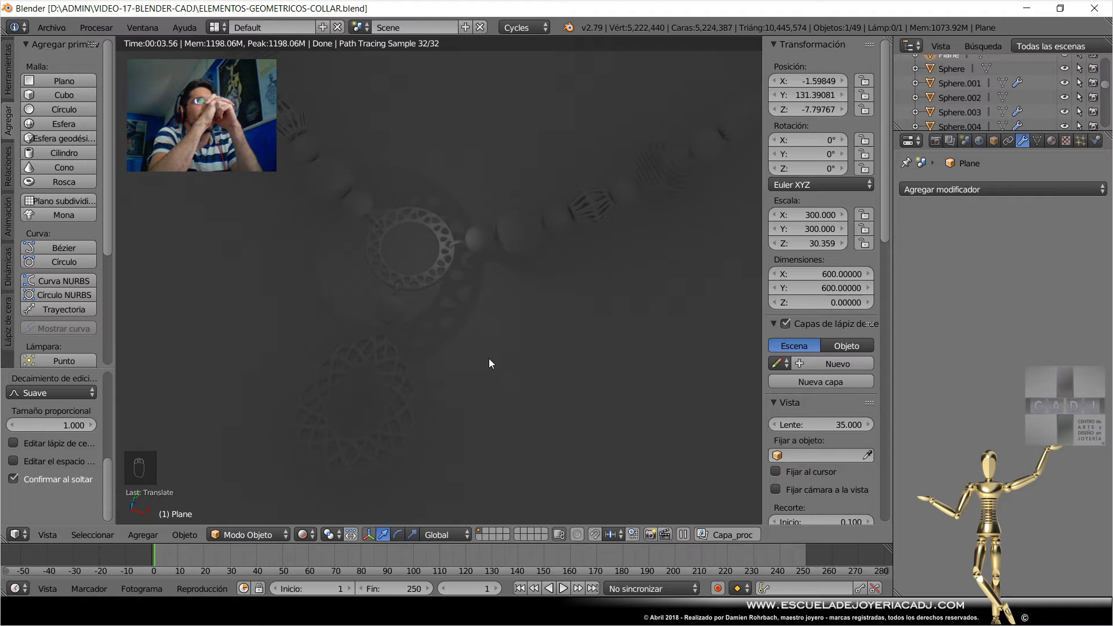
# Return to Solid shading, zoom out to the whole necklace and make the Lamp the active object.
pyautogui.moveTo(313, 544); pyautogui.dragTo(773, 36)
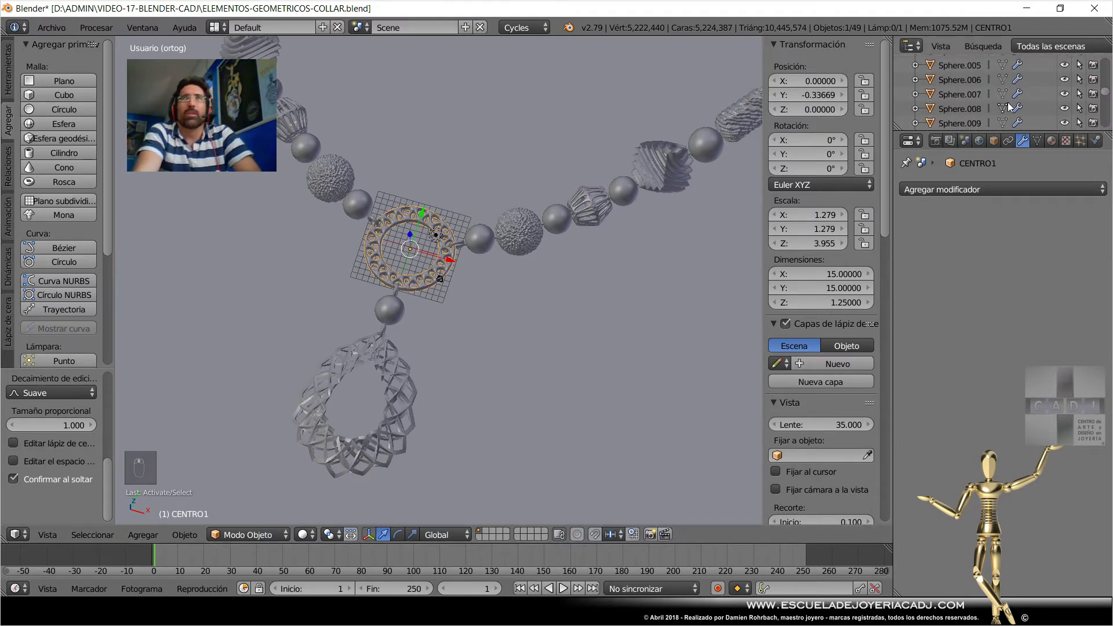
pyautogui.moveTo(996, 101); pyautogui.dragTo(793, 63)
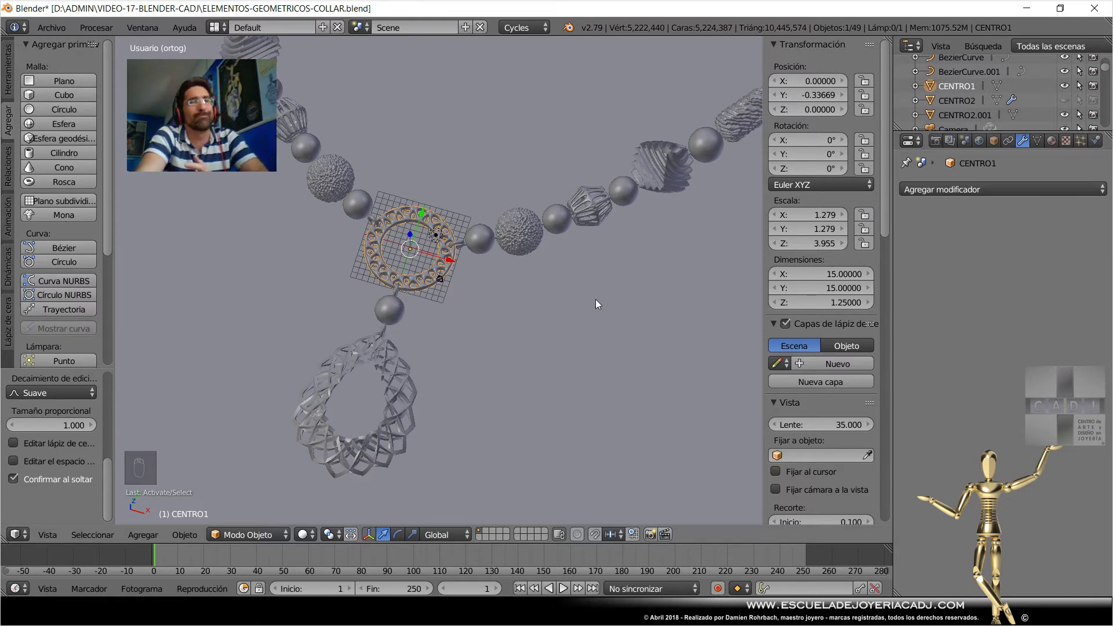
pyautogui.moveTo(486, 306); pyautogui.dragTo(464, 266)
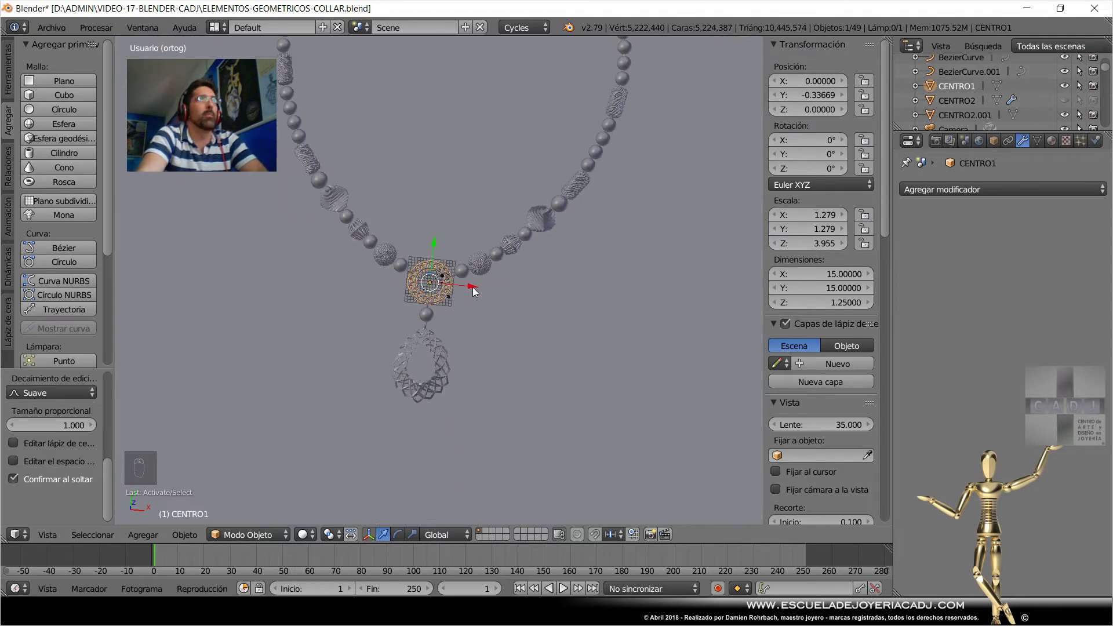
pyautogui.middleClick(954, 80)
# Lower the World environment intensity to 0.150 with the cliffside image, save, and start a Rendered preview.
pyautogui.moveTo(954, 80); pyautogui.dragTo(540, 406)
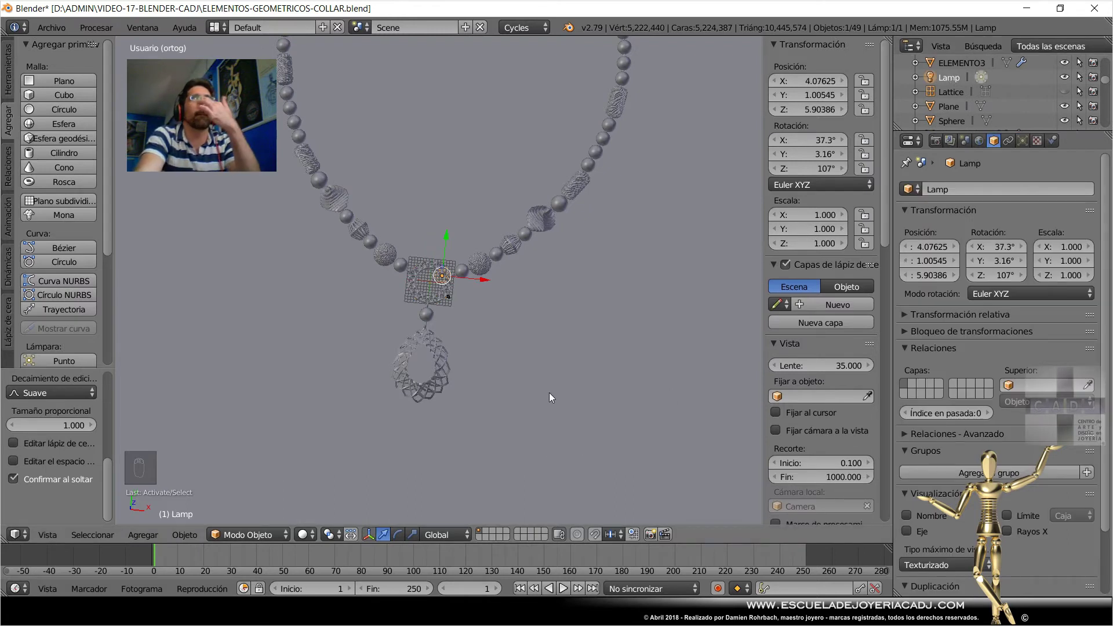
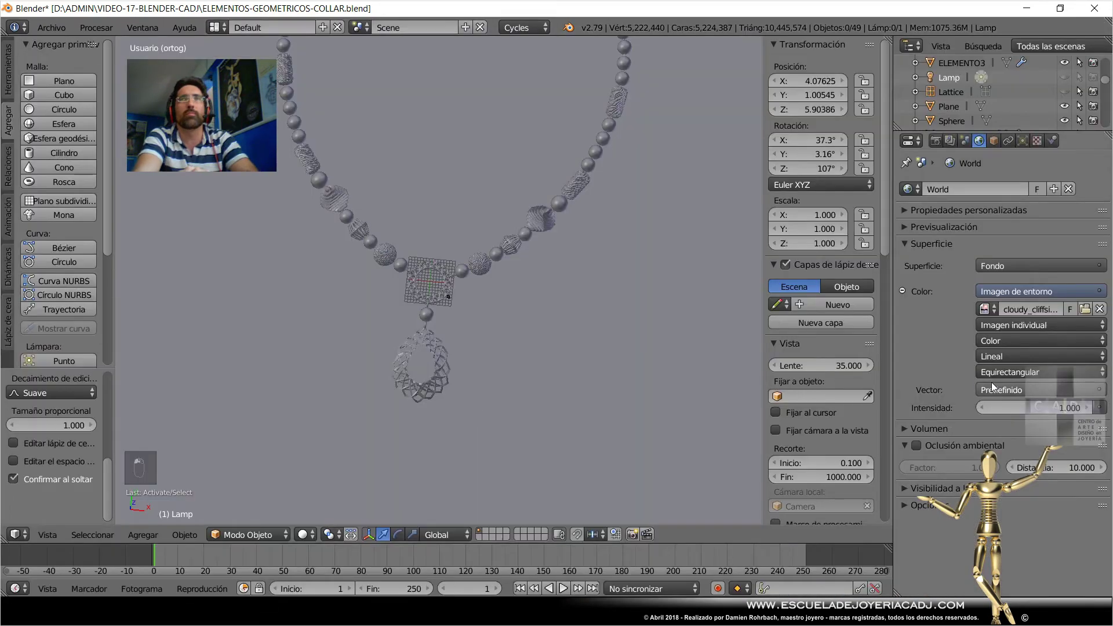
pyautogui.press('ctrl+s')
pyautogui.moveTo(303, 542); pyautogui.dragTo(626, 415)
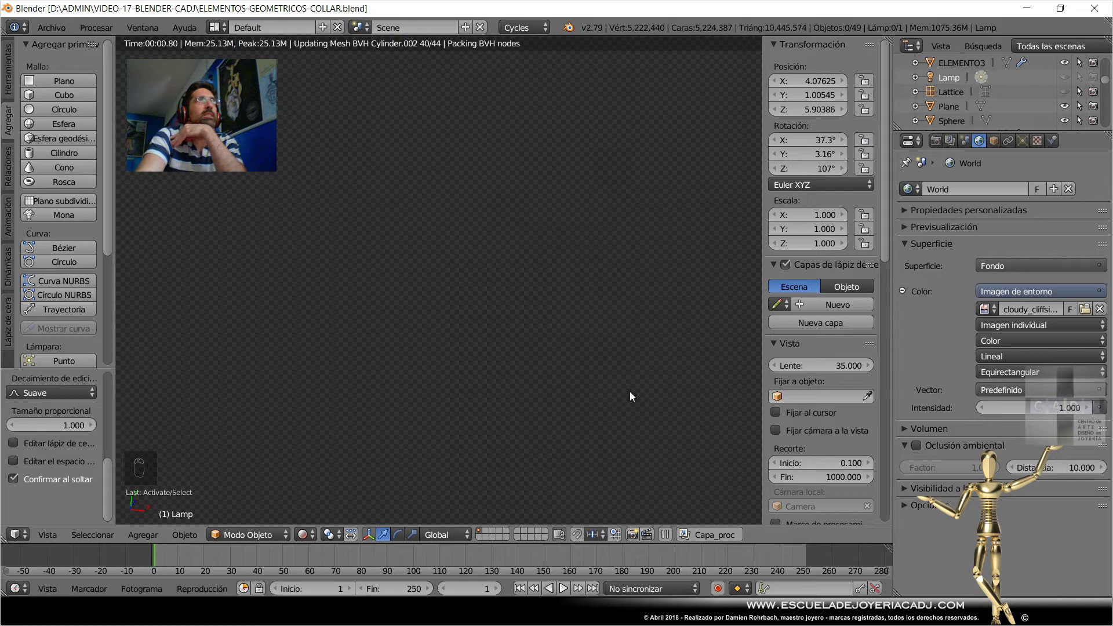
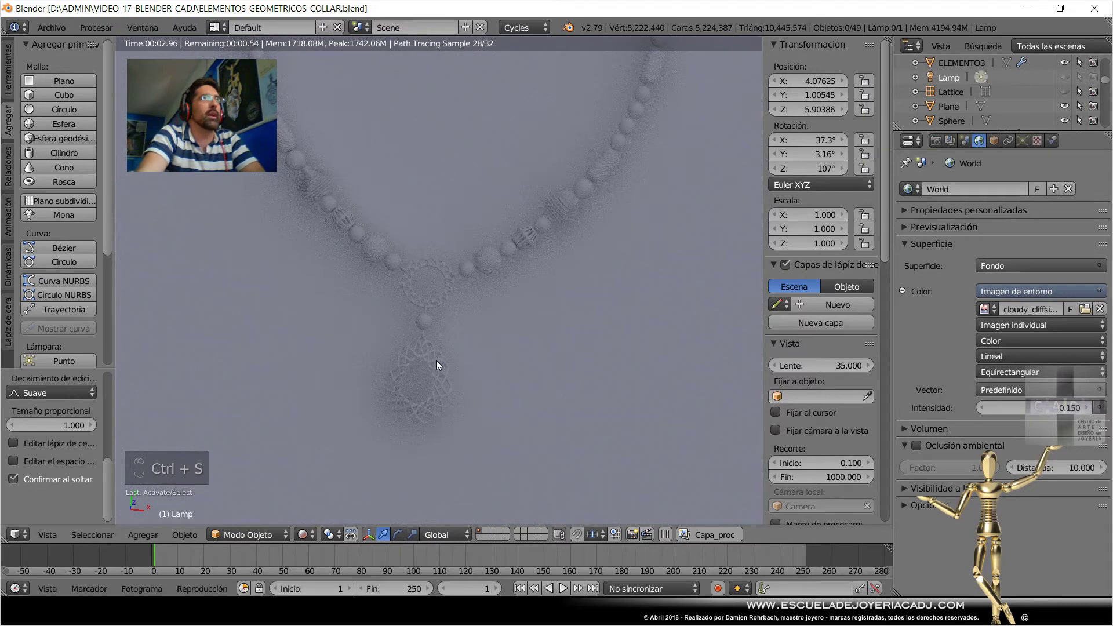
# Give CENTRO2.001 the ORO material with Metallic 1 and Roughness 0.1 for shiny gold.
pyautogui.click(441, 364)
pyautogui.moveTo(902, 168); pyautogui.dragTo(970, 242)
pyautogui.moveTo(1053, 143); pyautogui.dragTo(994, 273)
pyautogui.moveTo(1043, 324); pyautogui.dragTo(993, 221)
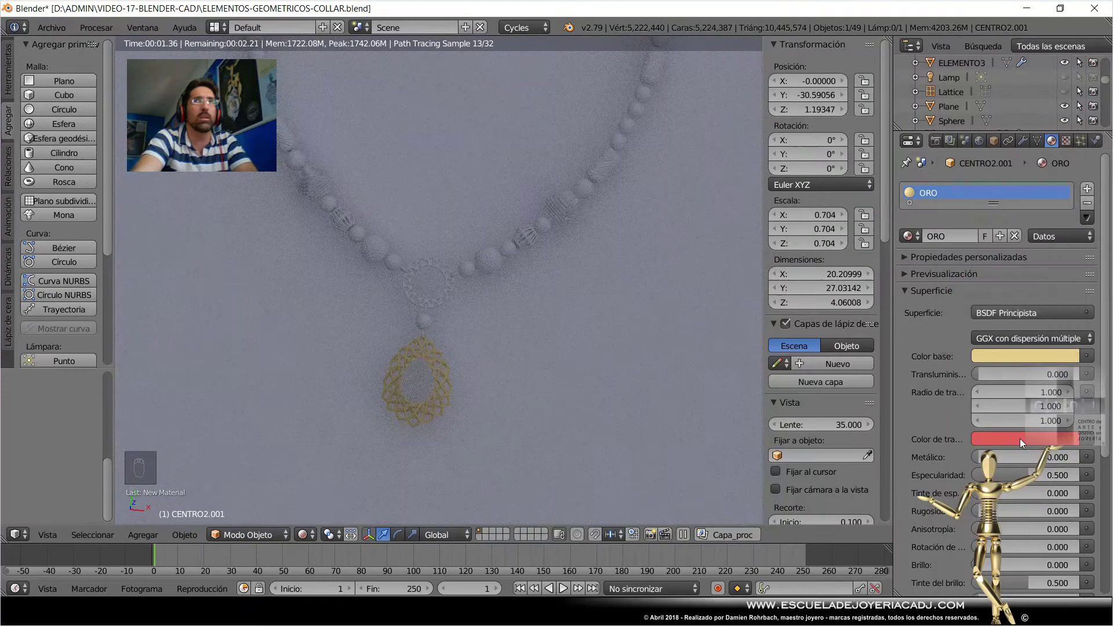
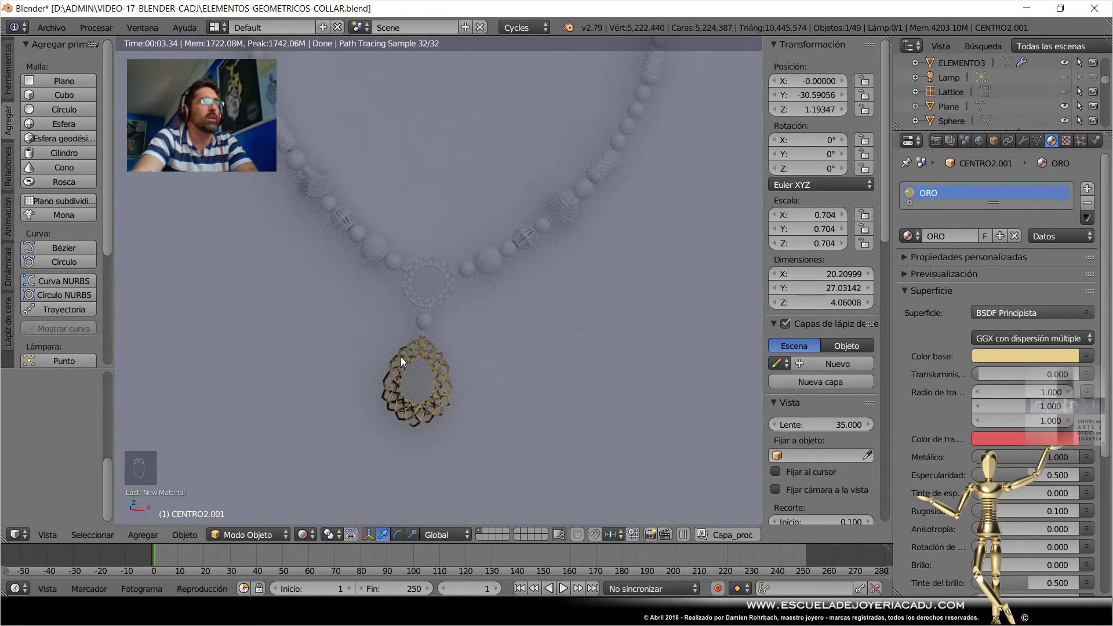
# Give the openwork ring CENTRO1 a copy ORO.001 with white base colour and Roughness 0.3.
pyautogui.moveTo(447, 375); pyautogui.dragTo(462, 440)
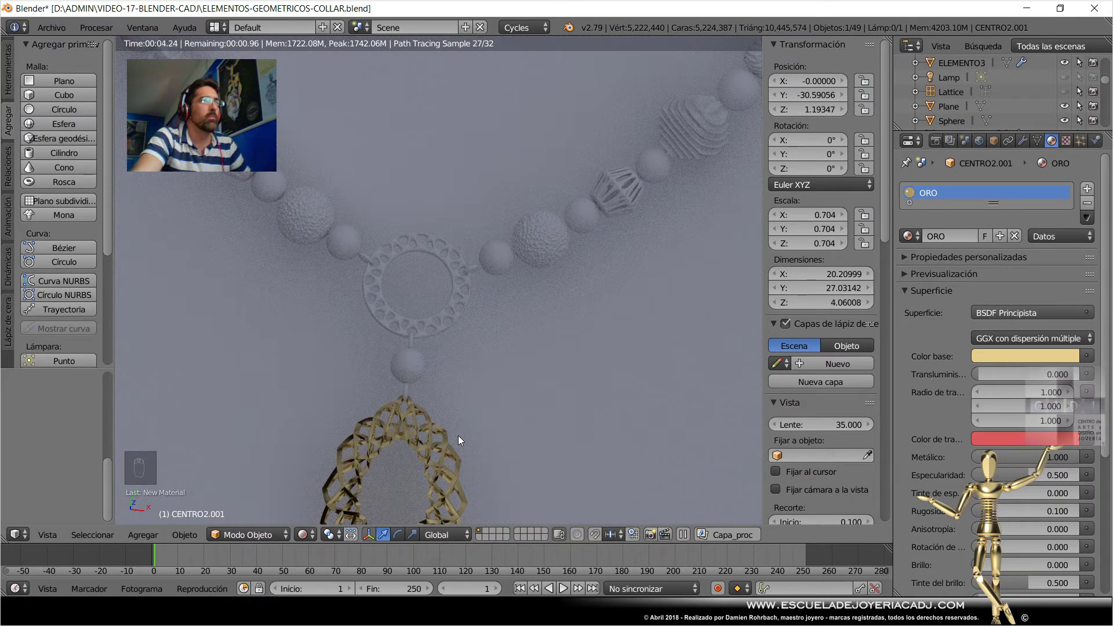
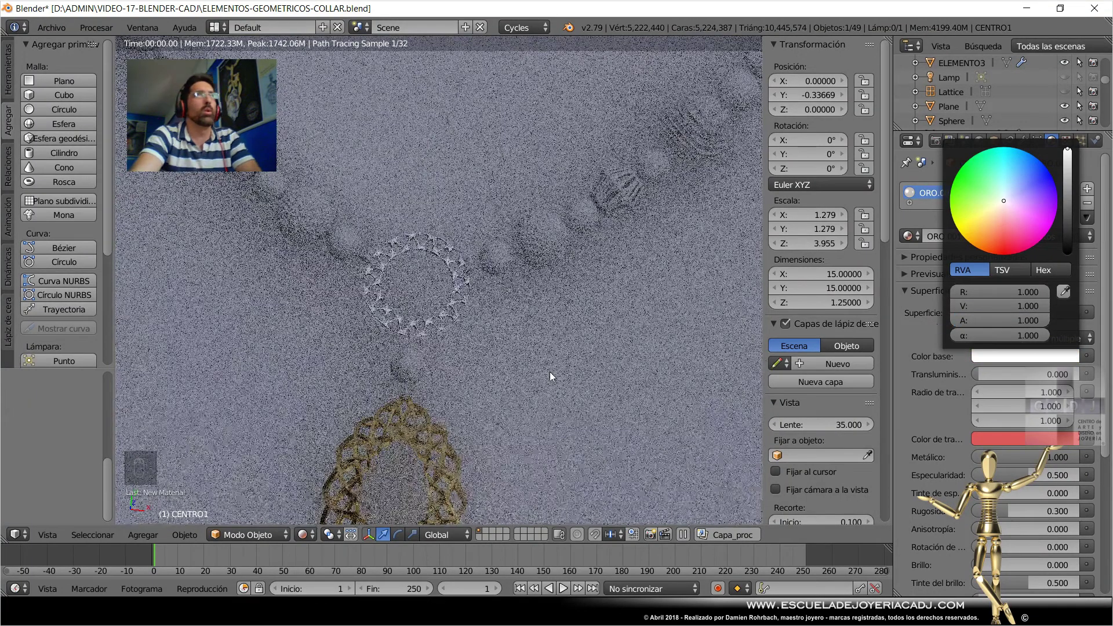
pyautogui.middleClick(554, 376)
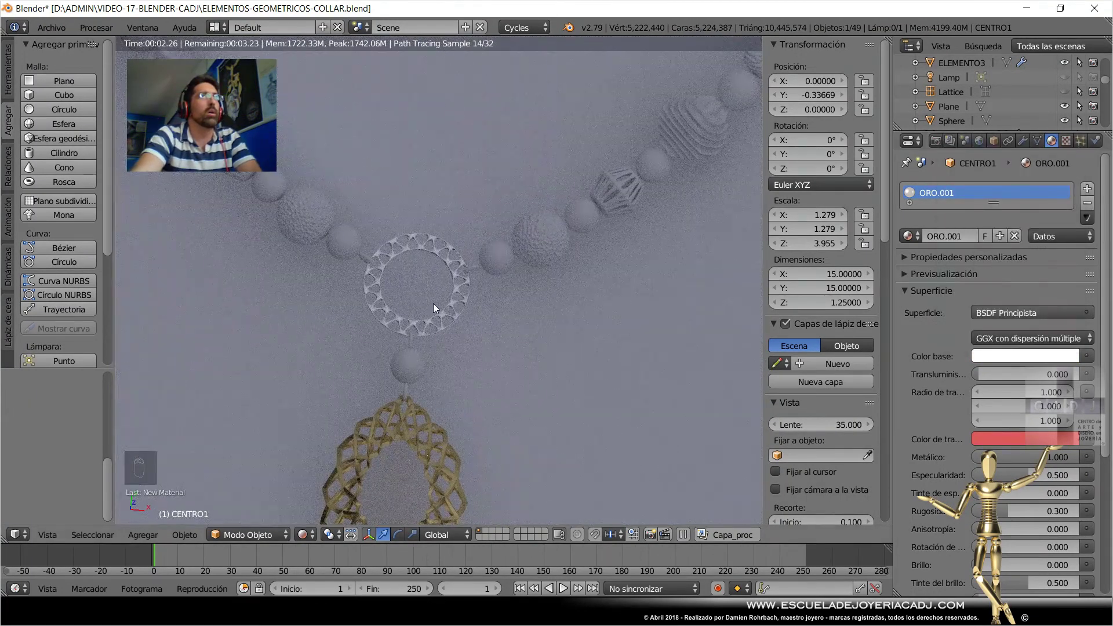
pyautogui.middleClick(441, 309)
pyautogui.moveTo(442, 309); pyautogui.dragTo(309, 537)
# Frame the ring and pendant, save, and check the white ring and gold drop in a Rendered preview.
pyautogui.moveTo(309, 538); pyautogui.dragTo(329, 489)
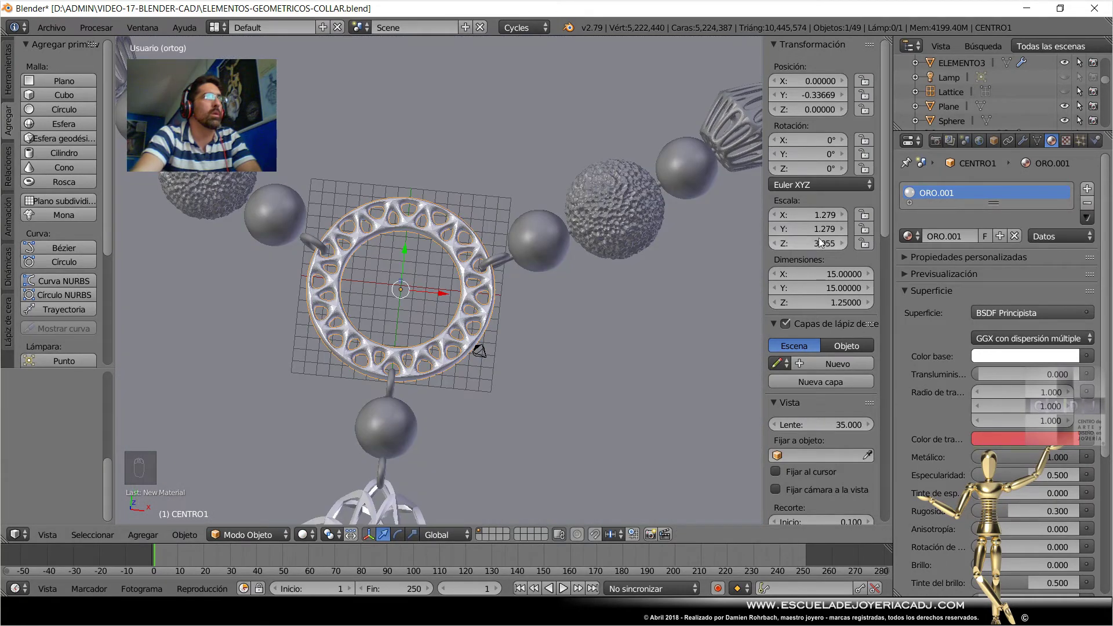
pyautogui.moveTo(1030, 148); pyautogui.dragTo(856, 271)
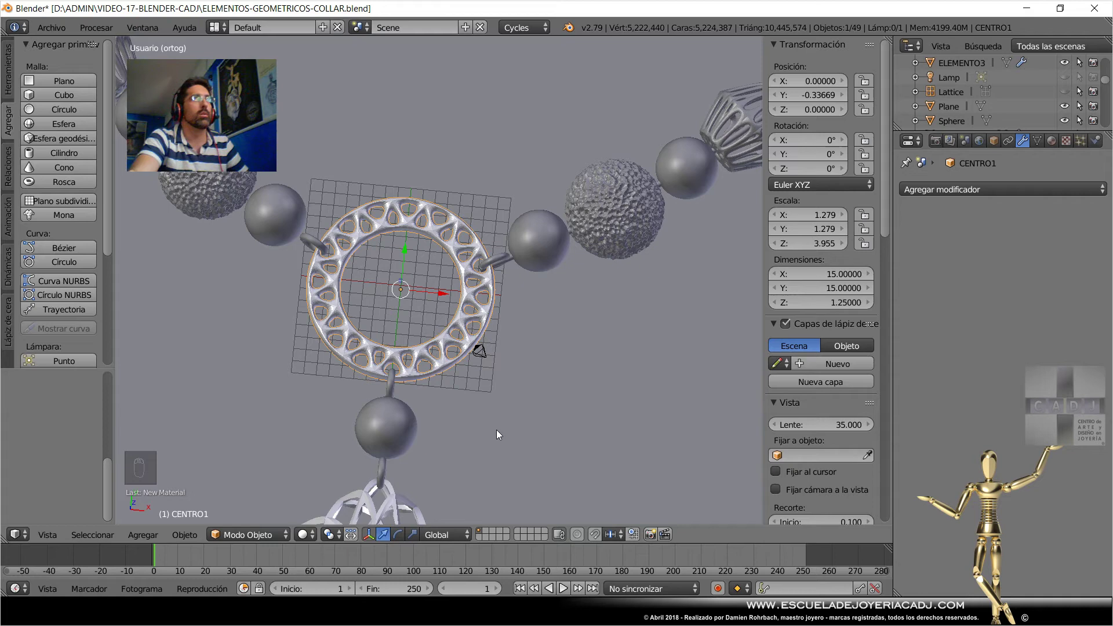
pyautogui.moveTo(456, 409); pyautogui.dragTo(467, 403)
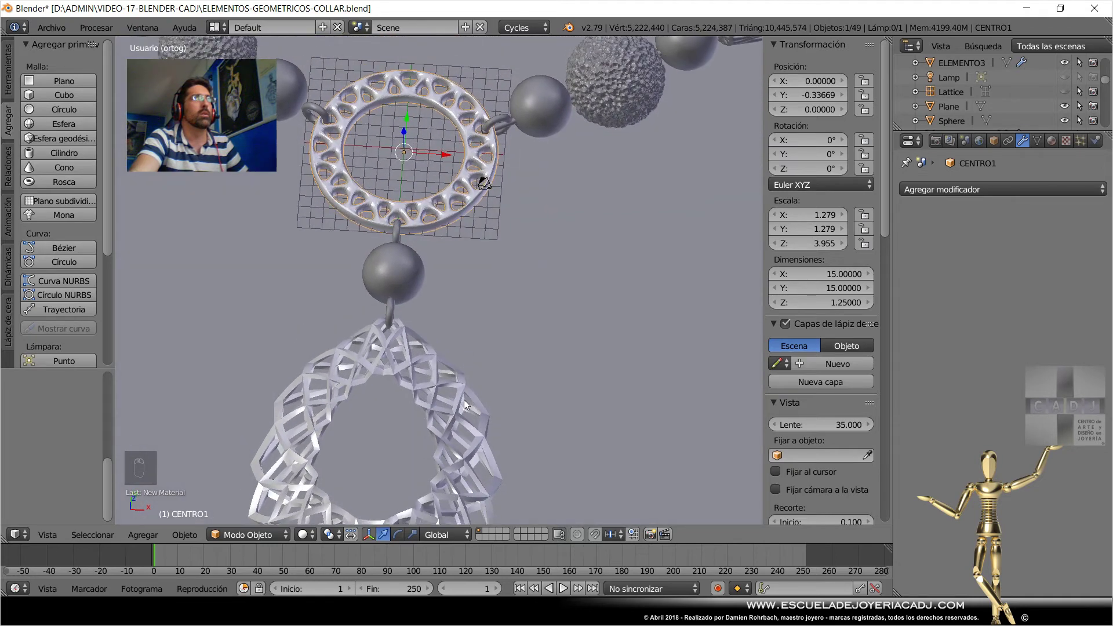
pyautogui.press('ctrl+s')
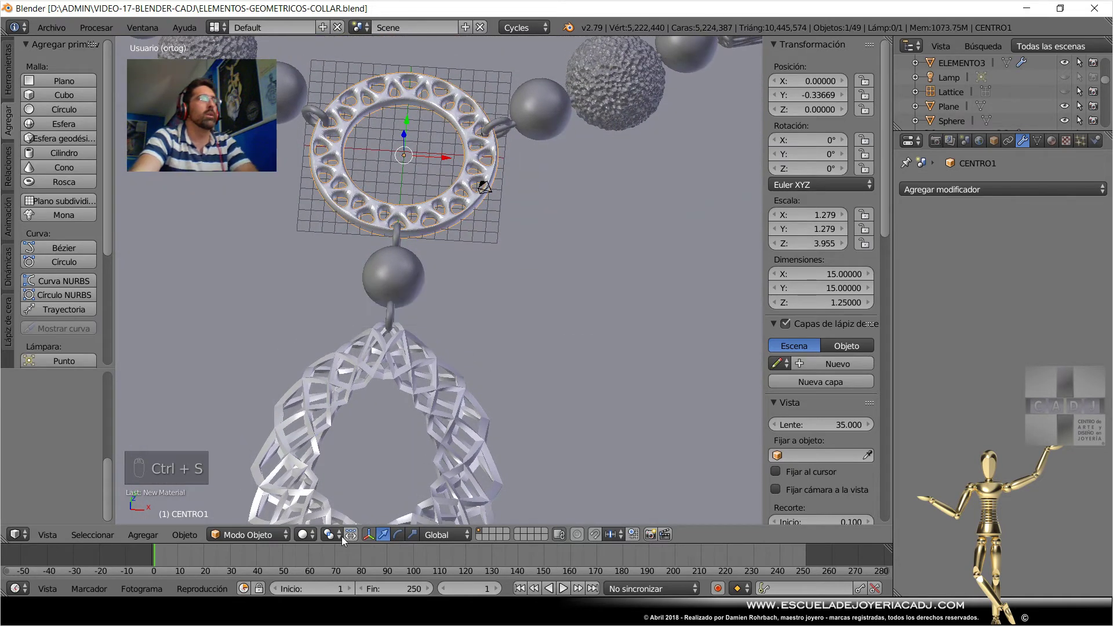
pyautogui.moveTo(316, 542); pyautogui.dragTo(488, 327)
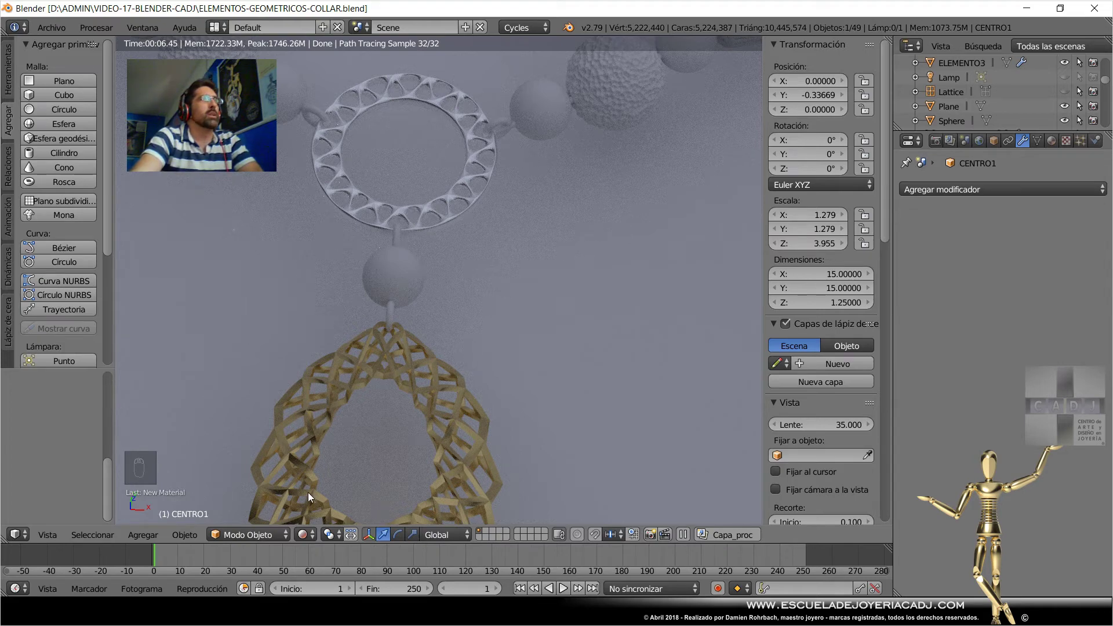
# Assign the ORO.001 and ORO metal materials to the Torus.005 and Torus.006 jump rings.
pyautogui.moveTo(309, 543); pyautogui.dragTo(526, 355)
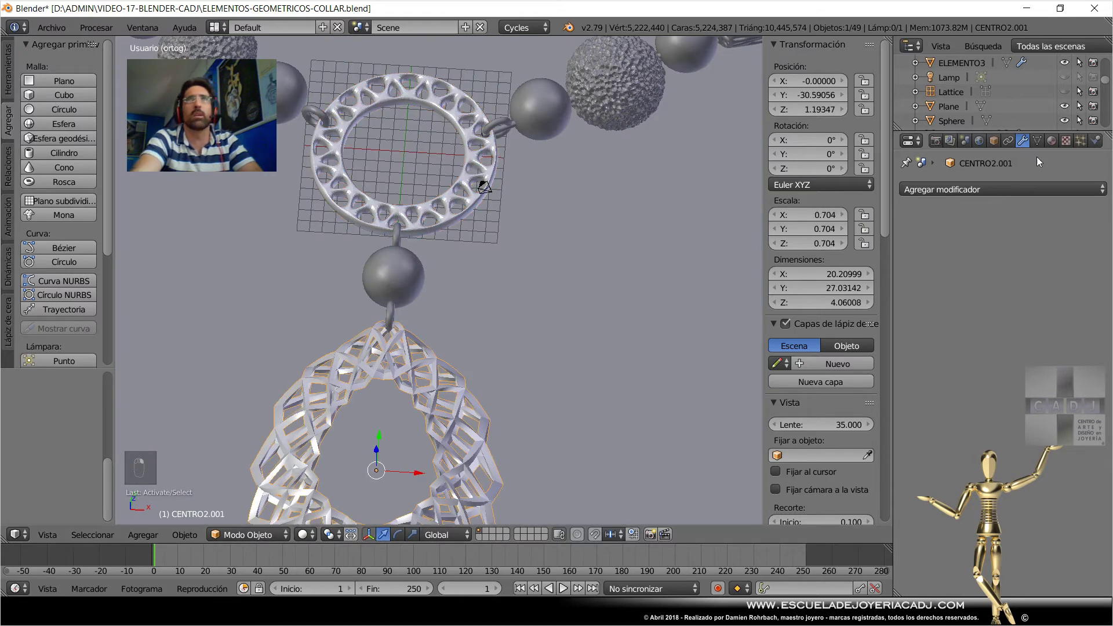
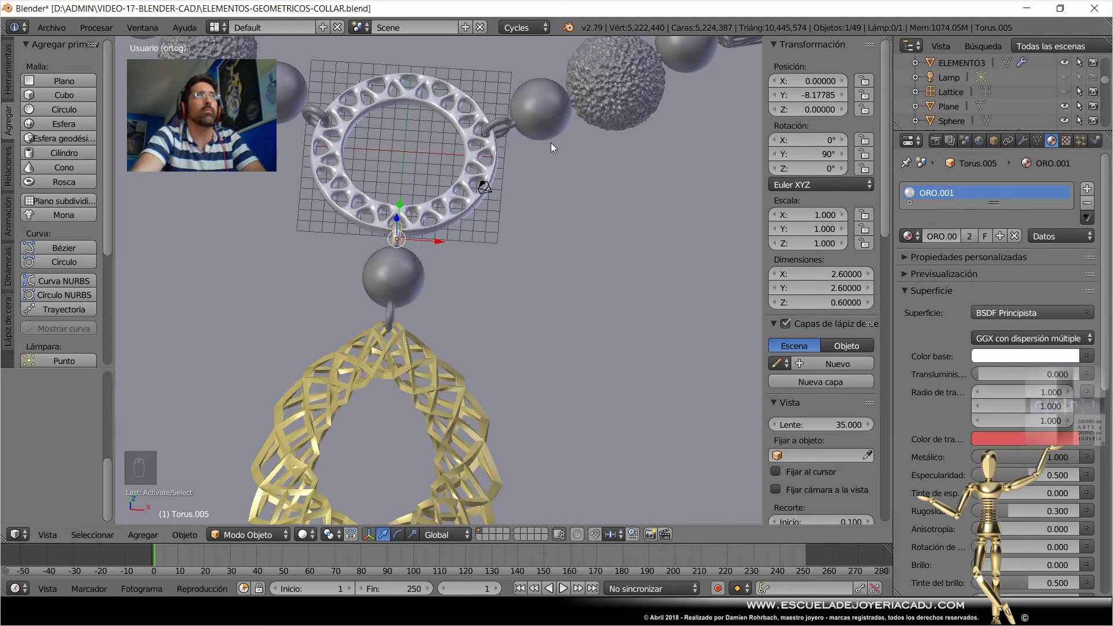
pyautogui.moveTo(919, 241); pyautogui.dragTo(393, 319)
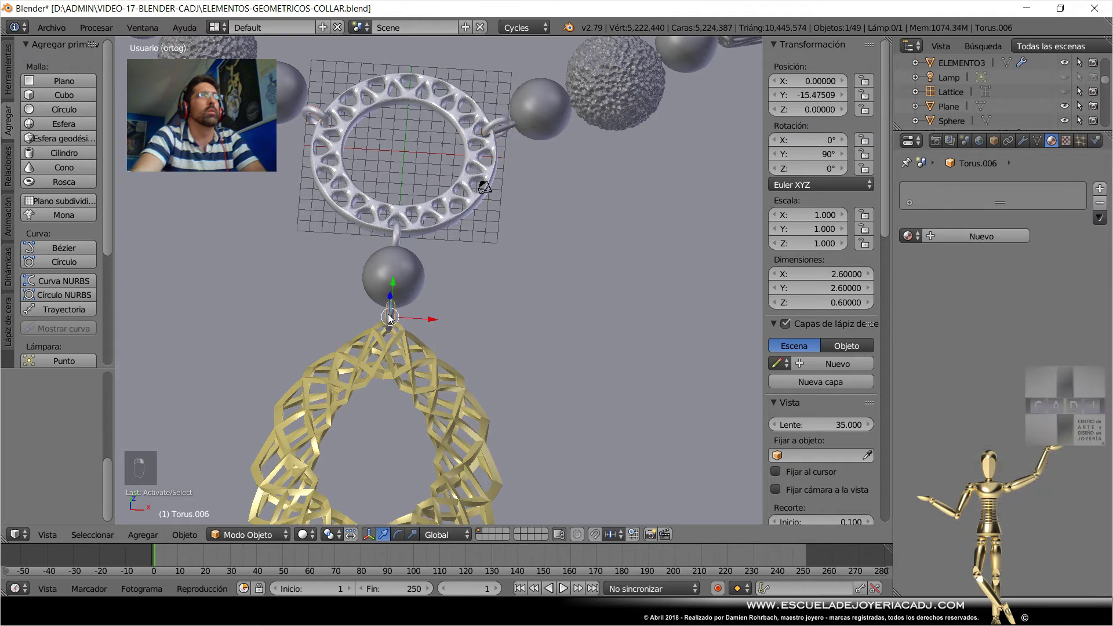
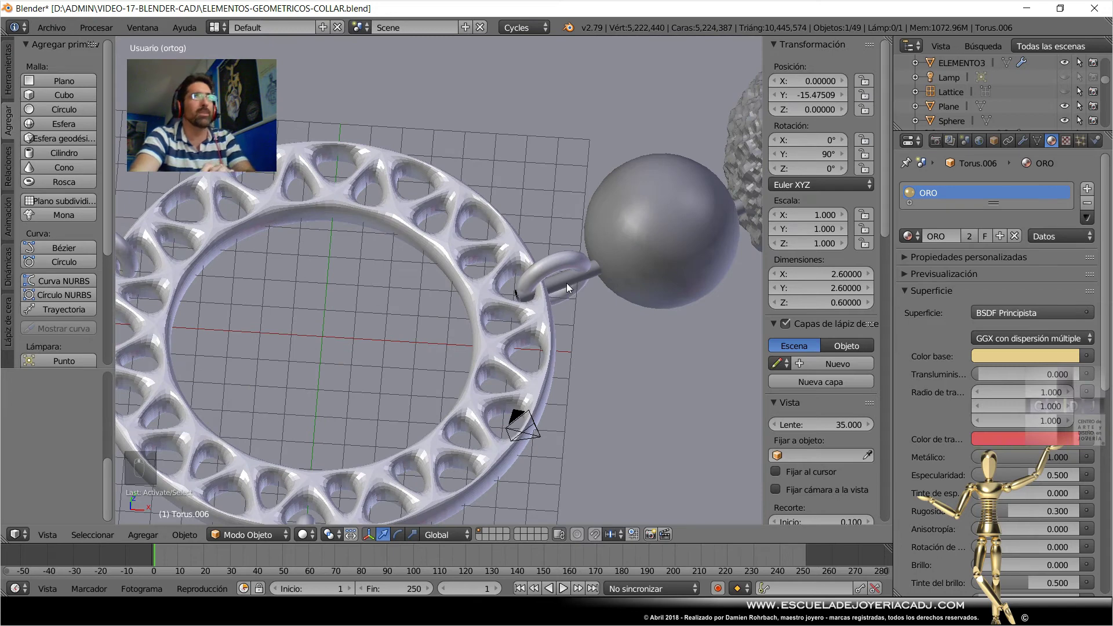
# From top view, assign gold ORO to the clasp tori and the small beads along the back.
pyautogui.press('KP_7')
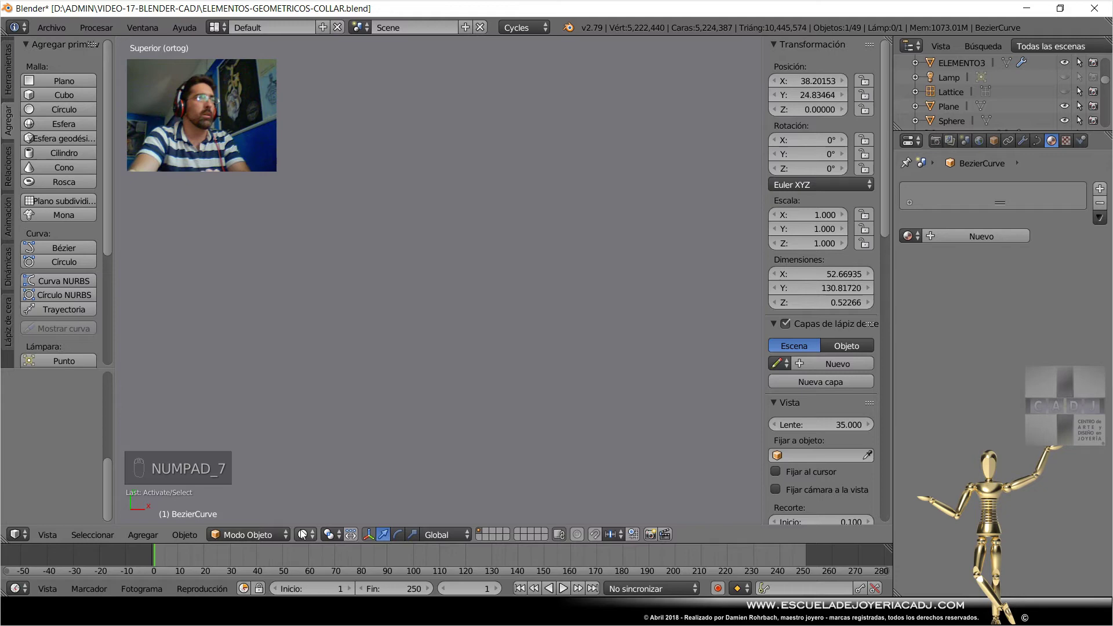
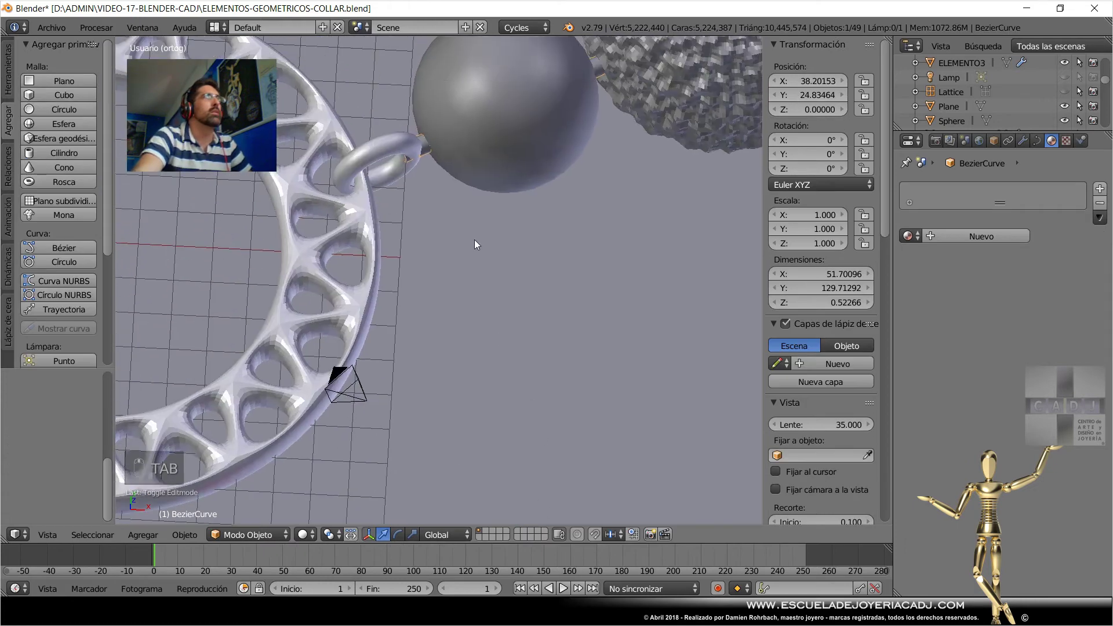
pyautogui.press('KP_7')
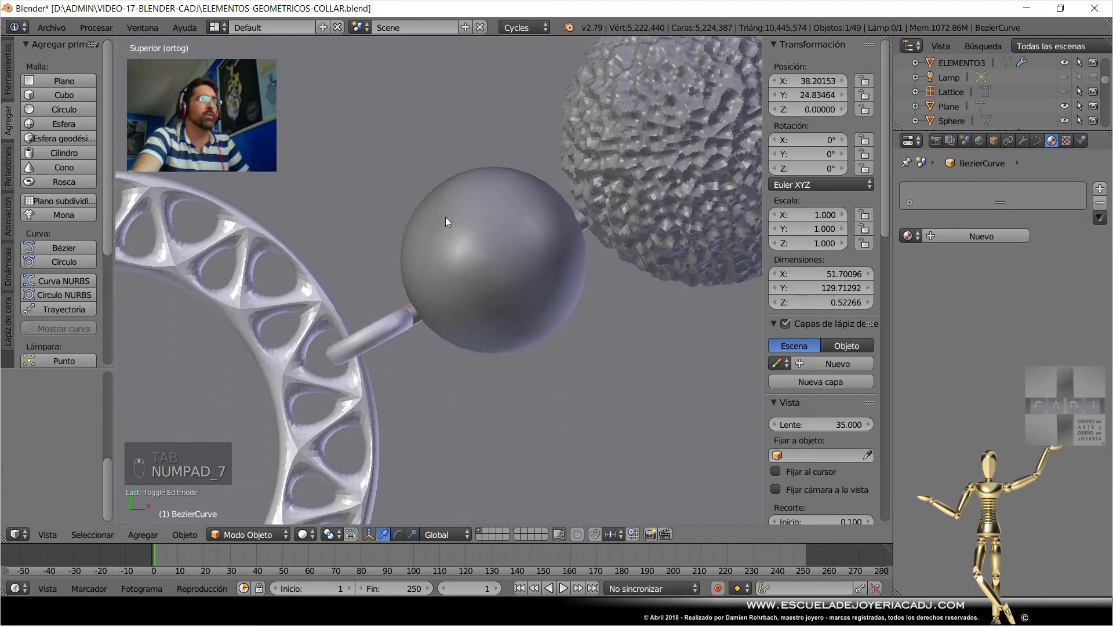
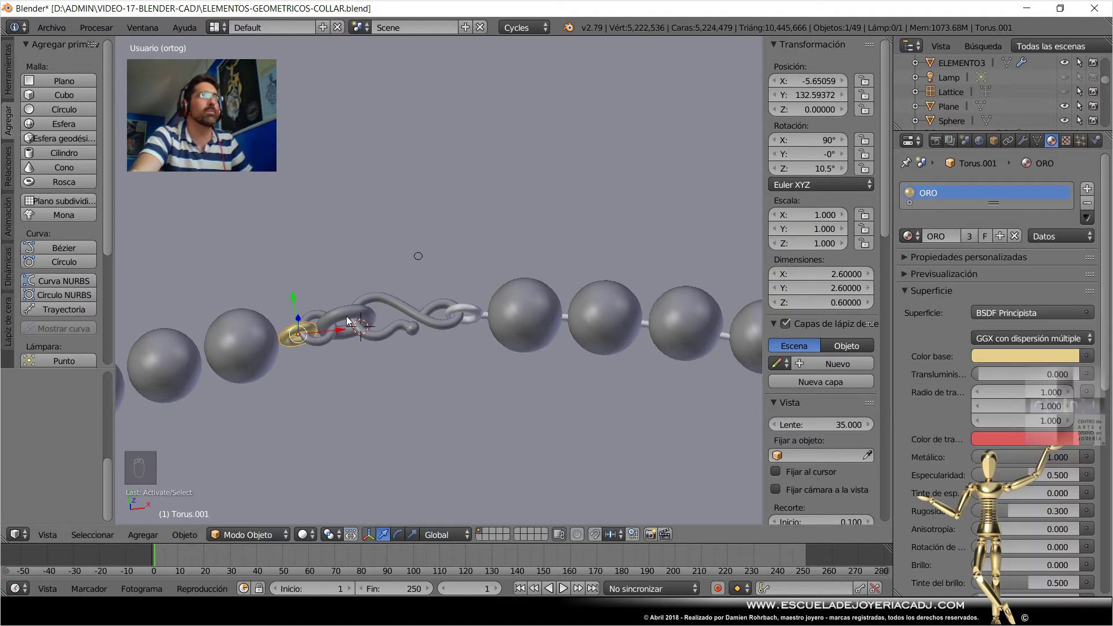
pyautogui.moveTo(349, 319); pyautogui.dragTo(605, 294)
pyautogui.moveTo(917, 239); pyautogui.dragTo(321, 350)
pyautogui.moveTo(393, 303); pyautogui.dragTo(825, 288)
pyautogui.moveTo(1027, 144); pyautogui.dragTo(590, 338)
pyautogui.moveTo(590, 338); pyautogui.dragTo(579, 458)
pyautogui.moveTo(1101, 348); pyautogui.dragTo(554, 436)
# Assign ORO to the jump rings flanking the CENTRO1 openwork ring and save the file.
pyautogui.moveTo(554, 436); pyautogui.dragTo(845, 288)
pyautogui.moveTo(1058, 146); pyautogui.dragTo(548, 233)
pyautogui.moveTo(600, 251); pyautogui.dragTo(634, 234)
pyautogui.moveTo(469, 220); pyautogui.dragTo(635, 234)
pyautogui.moveTo(913, 235); pyautogui.dragTo(514, 399)
pyautogui.moveTo(581, 211); pyautogui.dragTo(497, 317)
pyautogui.middleClick(498, 317)
pyautogui.press('ctrl+s')
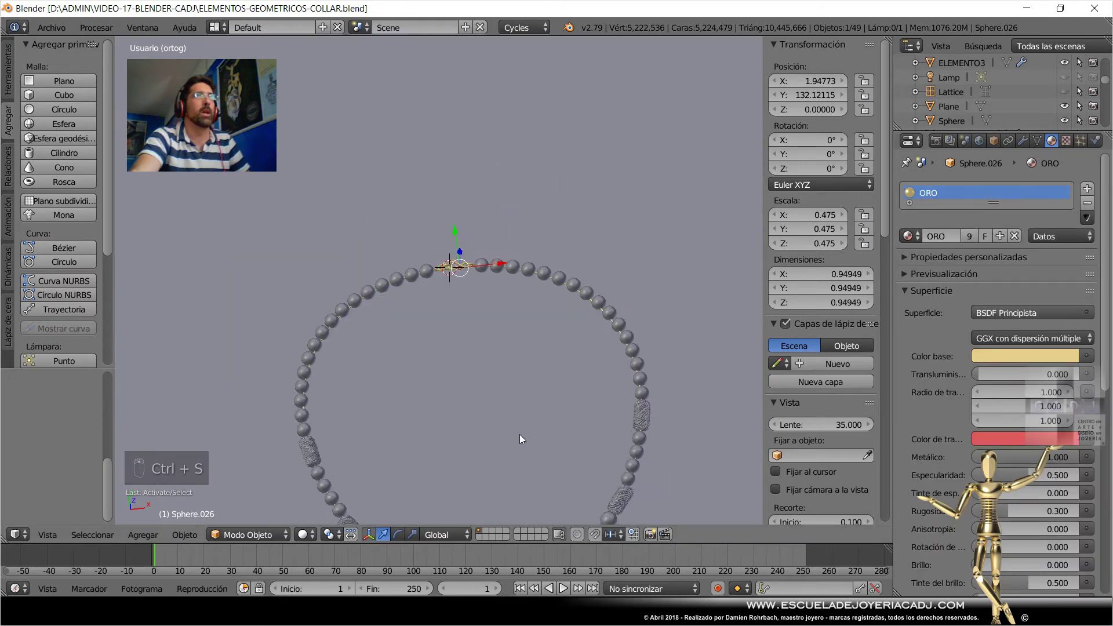
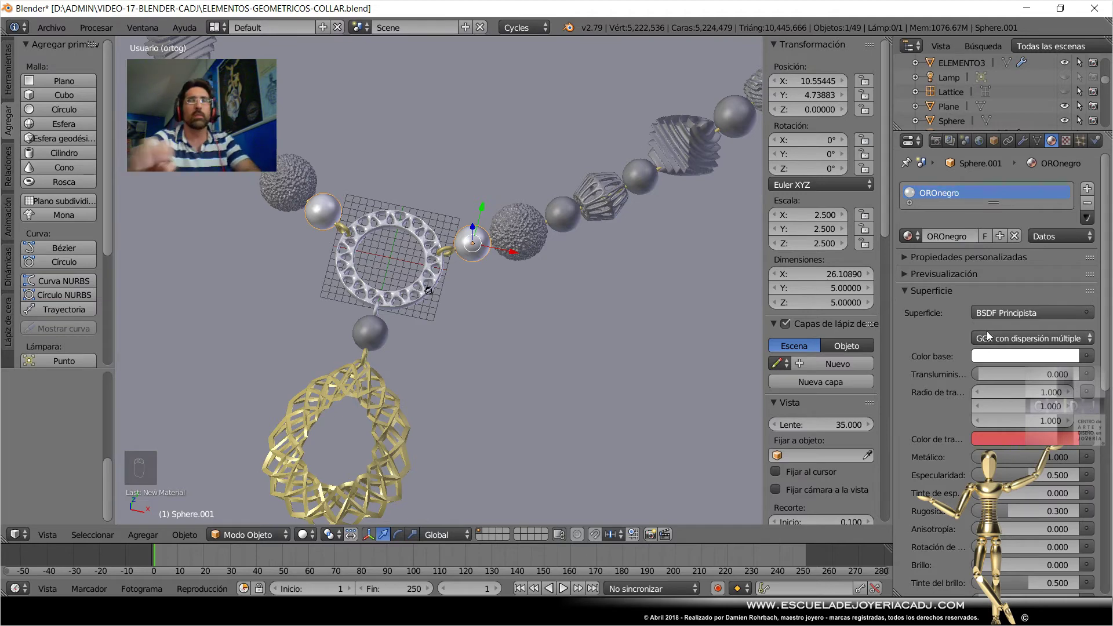
# Assign the ORONegro black gold material to bead Sphere.002.
pyautogui.moveTo(1052, 361); pyautogui.dragTo(518, 331)
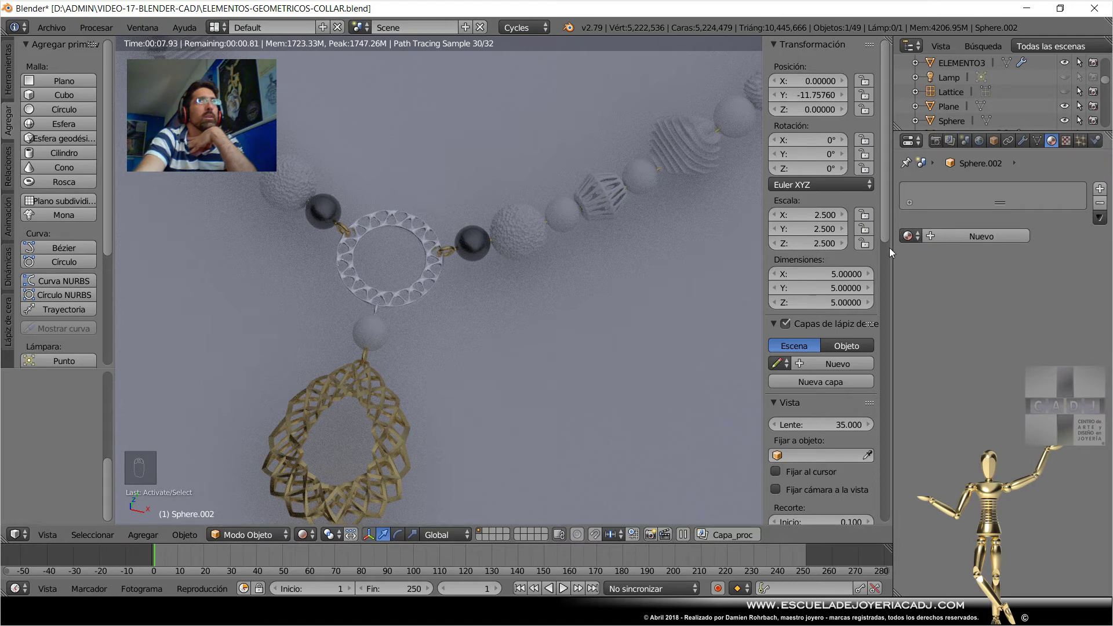
pyautogui.moveTo(914, 241); pyautogui.dragTo(471, 352)
# In Solid shading, select both textured round beads beside the ring and give them gold ORO.
pyautogui.moveTo(320, 542); pyautogui.dragTo(509, 273)
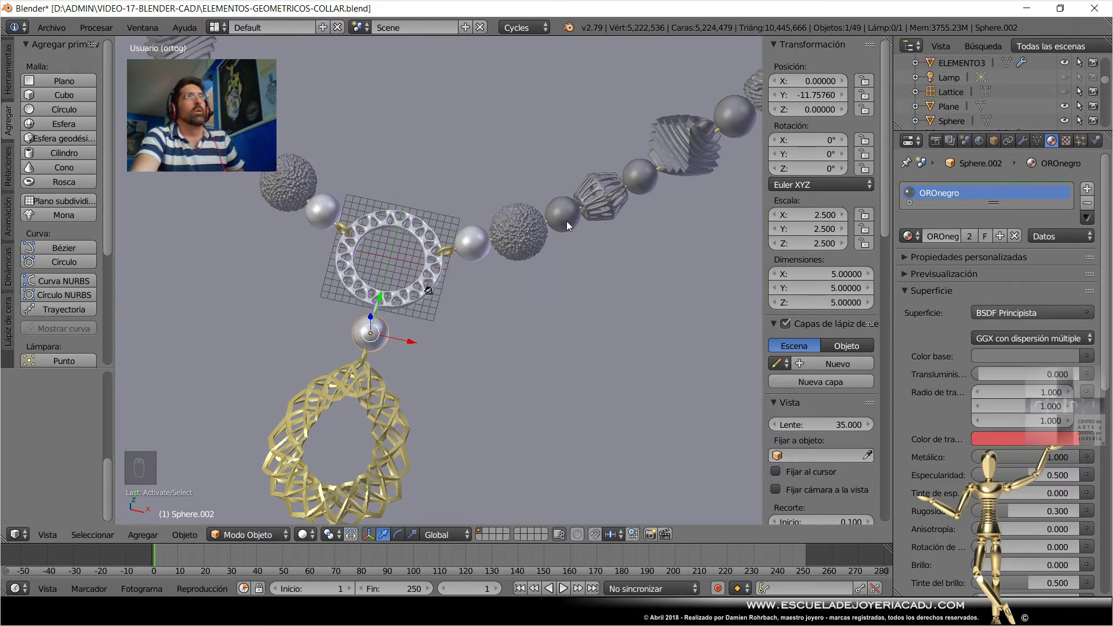
pyautogui.moveTo(913, 238); pyautogui.dragTo(913, 239)
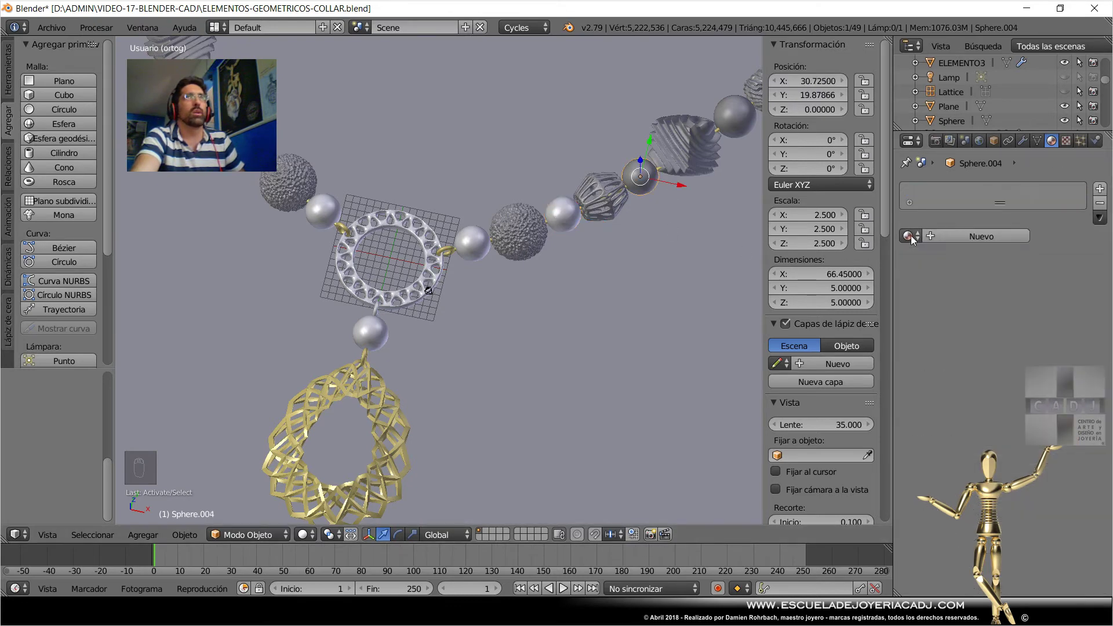
pyautogui.moveTo(913, 239); pyautogui.dragTo(606, 218)
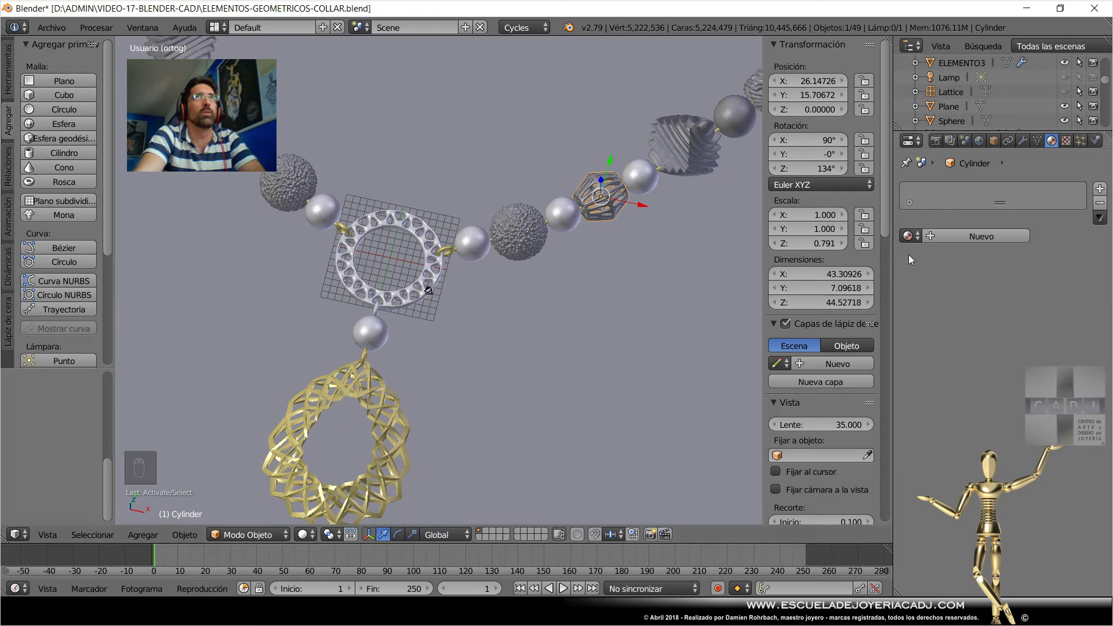
pyautogui.moveTo(918, 241); pyautogui.dragTo(720, 275)
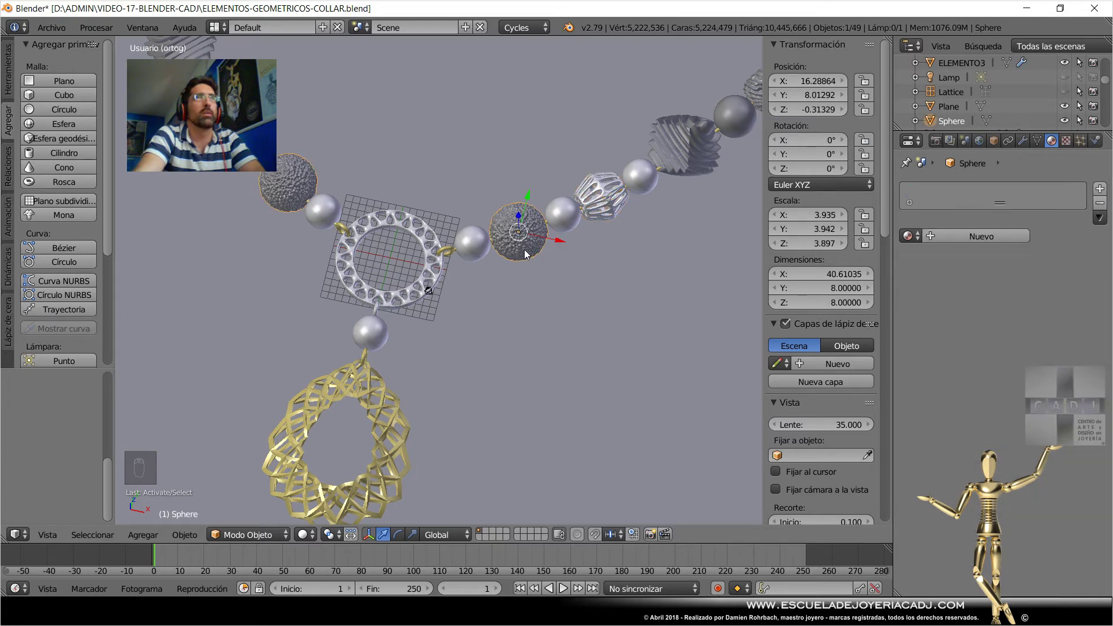
pyautogui.moveTo(910, 242); pyautogui.dragTo(566, 321)
# Create material piedra1 with a marble Image Texture base colour, and make another small bead ORO.
pyautogui.press('ctrl+s')
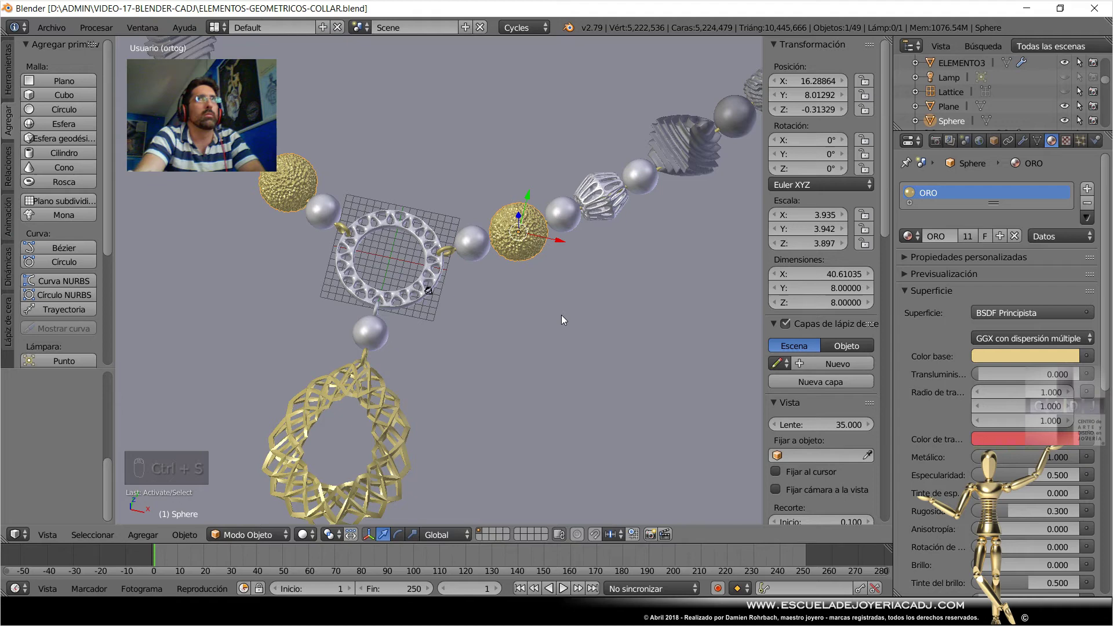
pyautogui.moveTo(1002, 243); pyautogui.dragTo(961, 305)
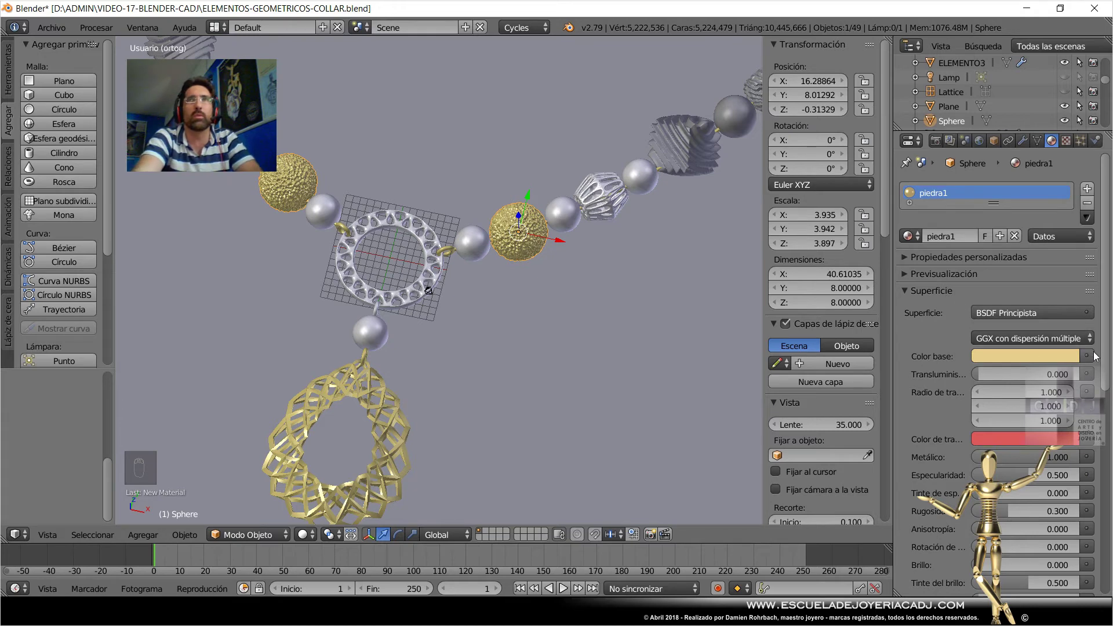
pyautogui.moveTo(1090, 358); pyautogui.dragTo(784, 239)
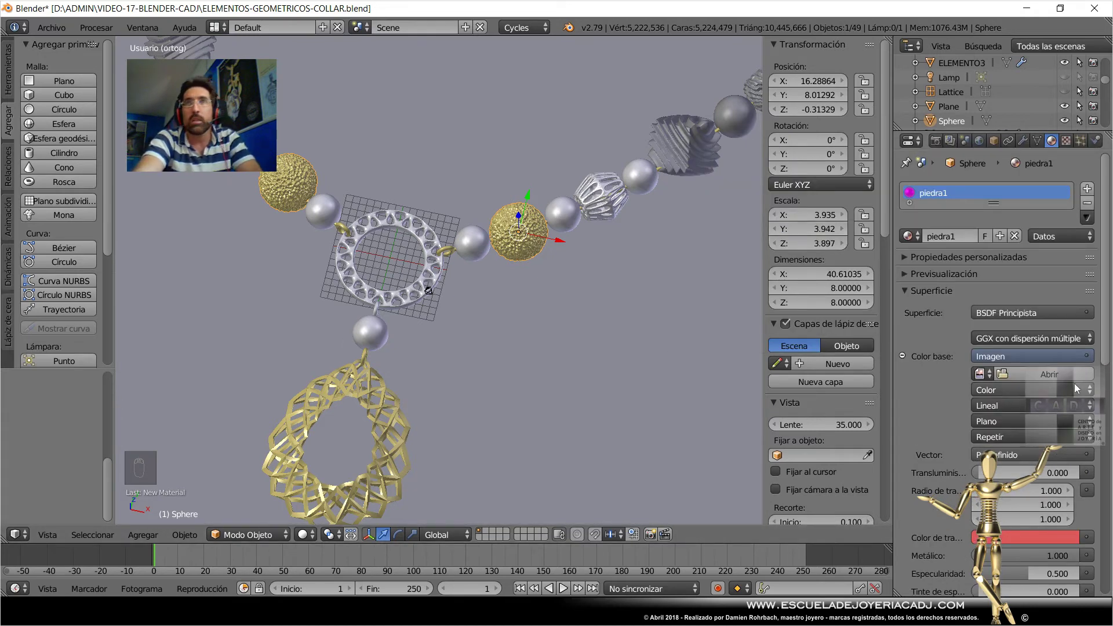
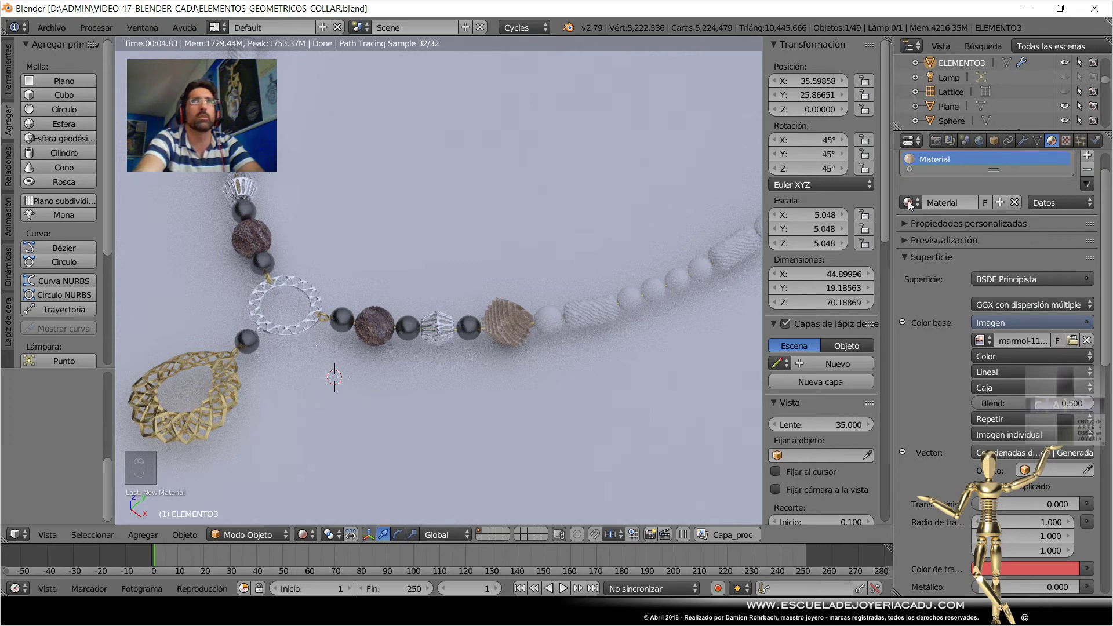
pyautogui.moveTo(915, 206); pyautogui.dragTo(643, 309)
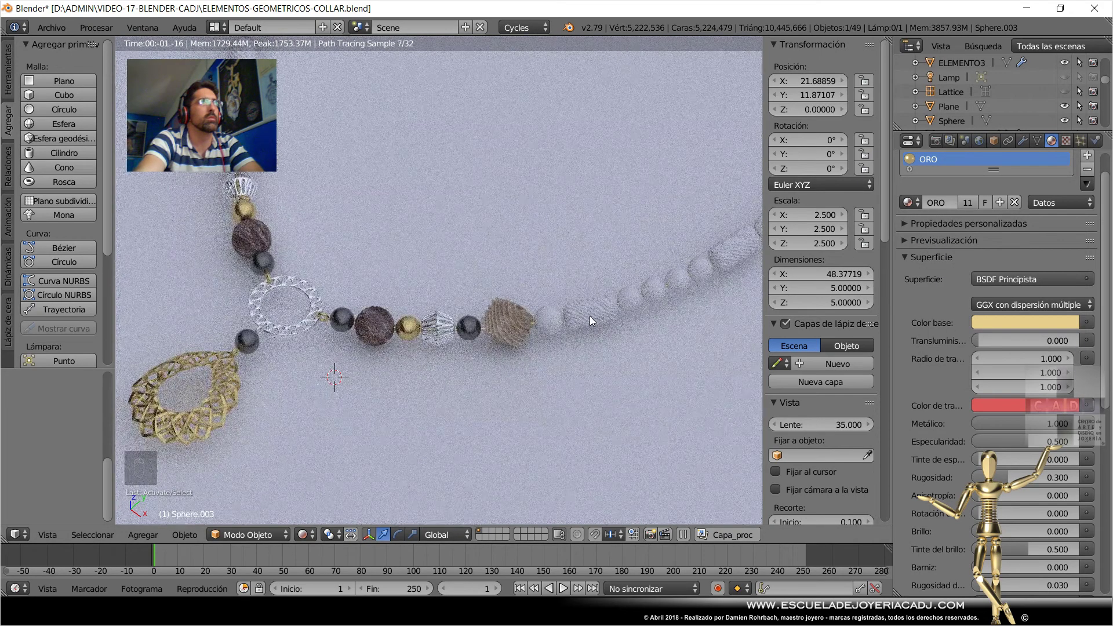
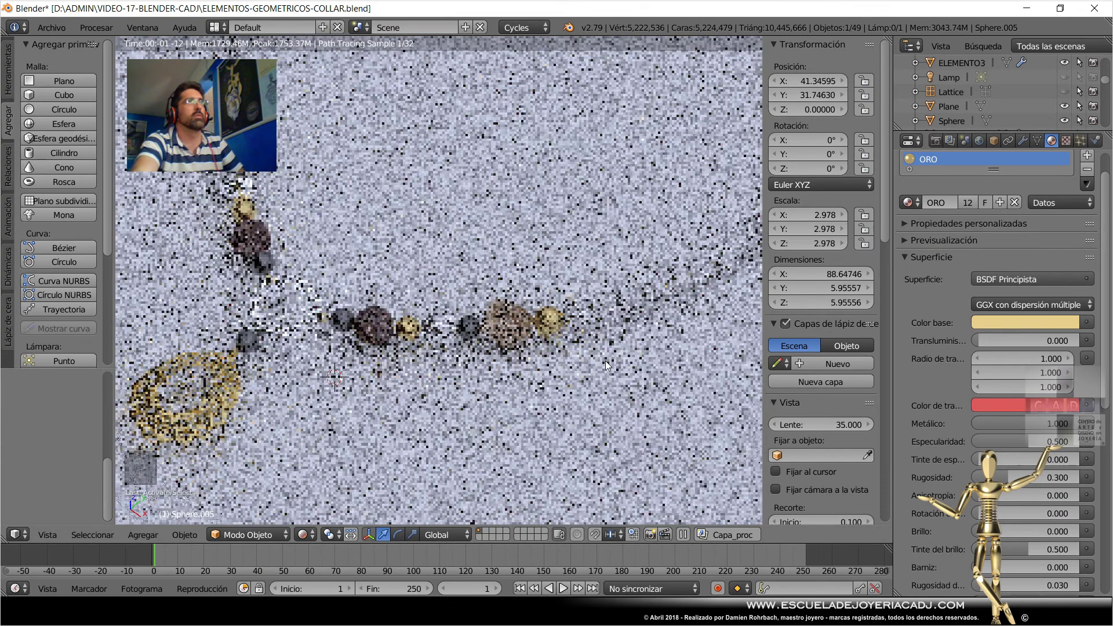
# Save the collar file with Sphere.005 now gold.
pyautogui.press('ctrl+s')
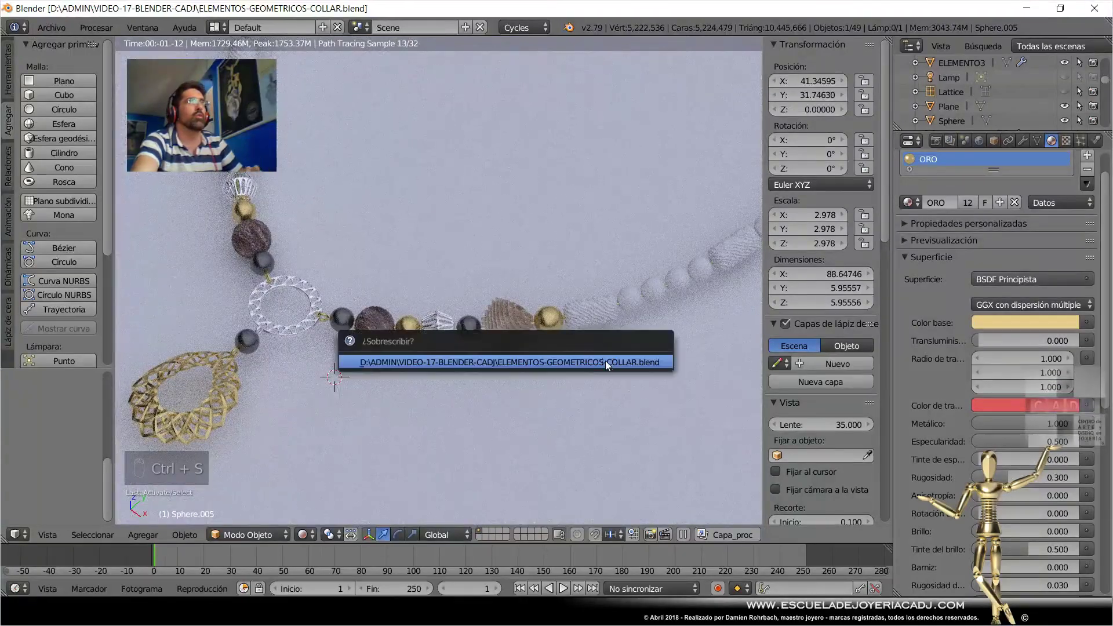
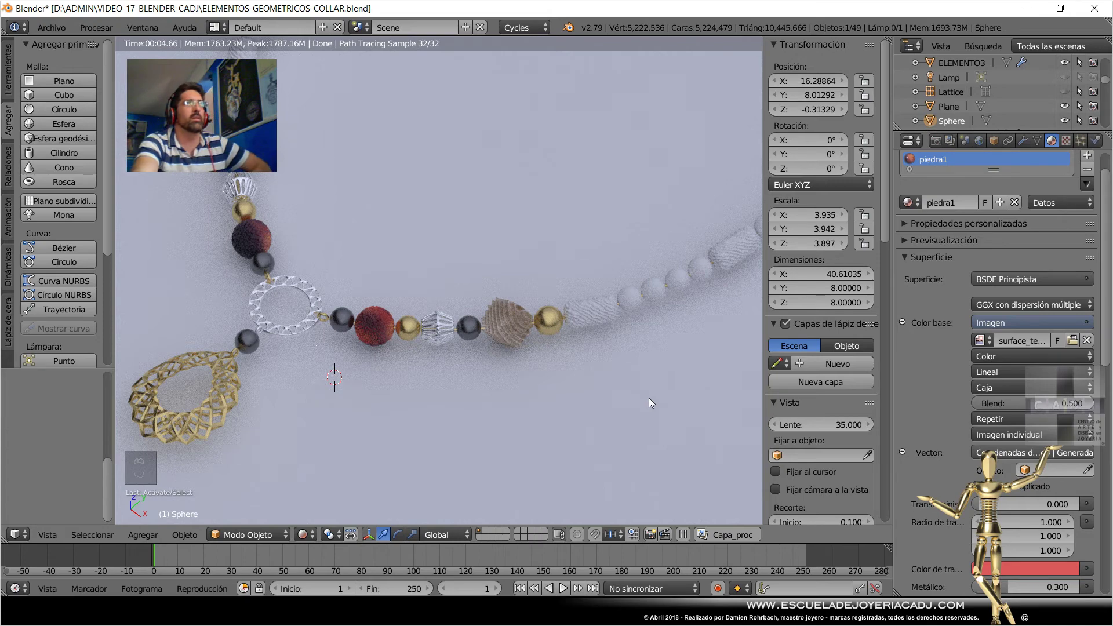
# Copy piedra1 as piedra1.001 with an EMERALD texture and assign it to both cylinder beads.
pyautogui.moveTo(919, 209); pyautogui.dragTo(915, 287)
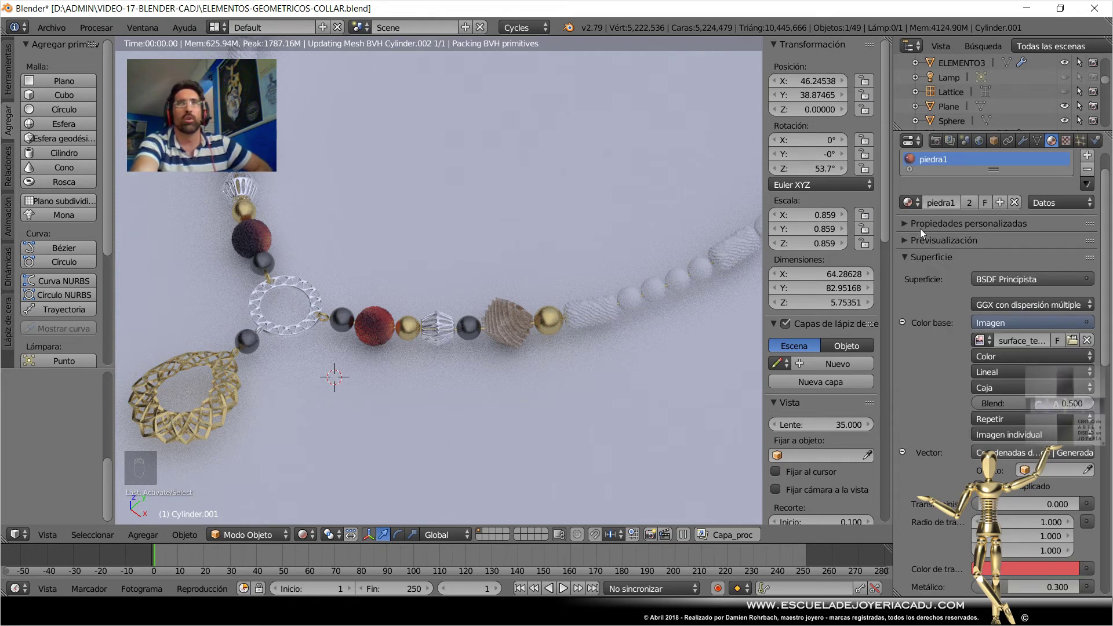
pyautogui.moveTo(1004, 205); pyautogui.dragTo(714, 354)
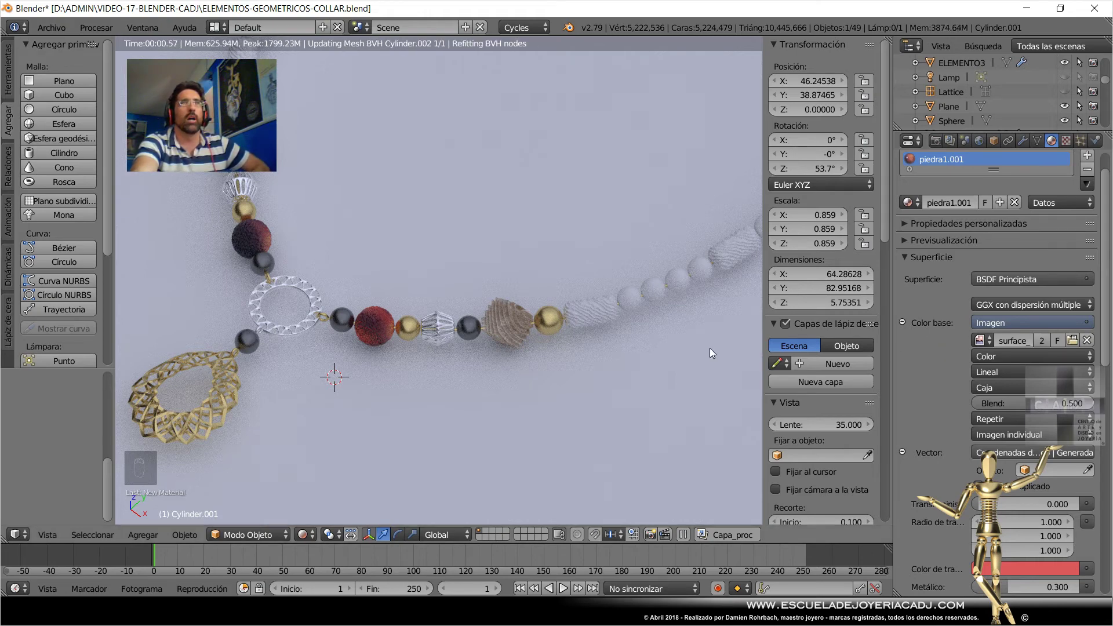
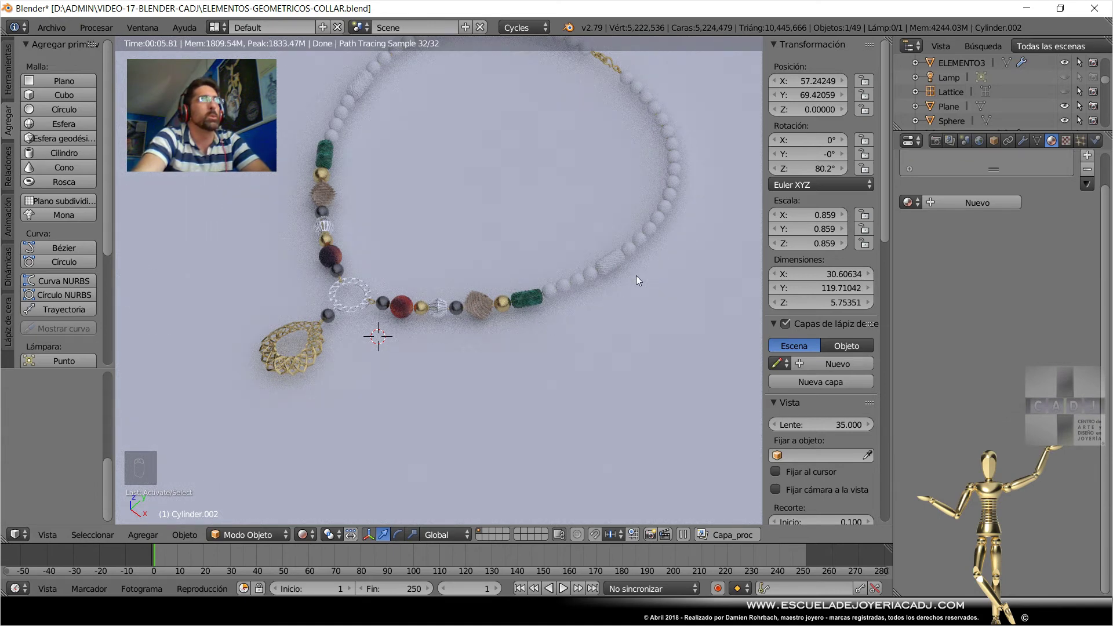
pyautogui.moveTo(911, 205); pyautogui.dragTo(553, 344)
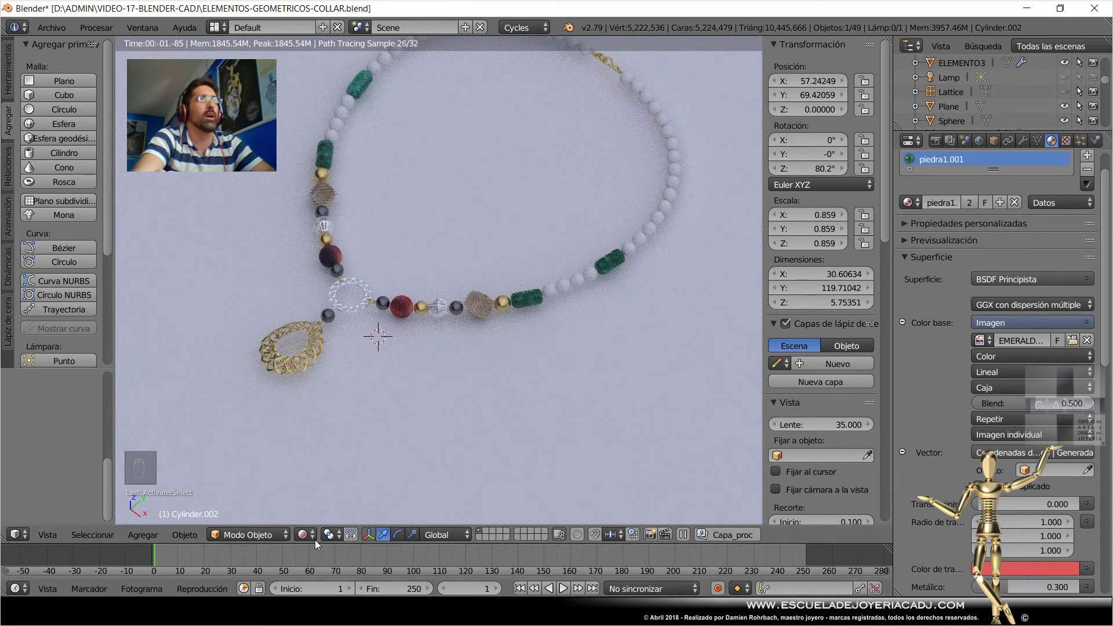
# Set ELEMENTO3's Viewport Color to a warm beige in solid display and save.
pyautogui.moveTo(312, 539); pyautogui.dragTo(878, 360)
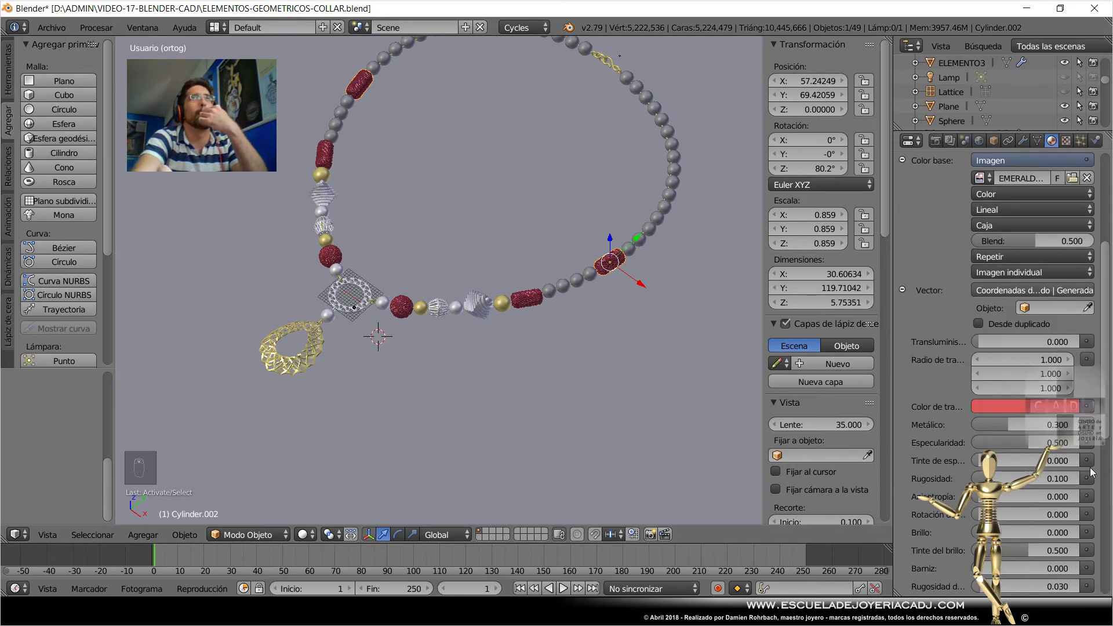
pyautogui.moveTo(968, 546); pyautogui.dragTo(482, 306)
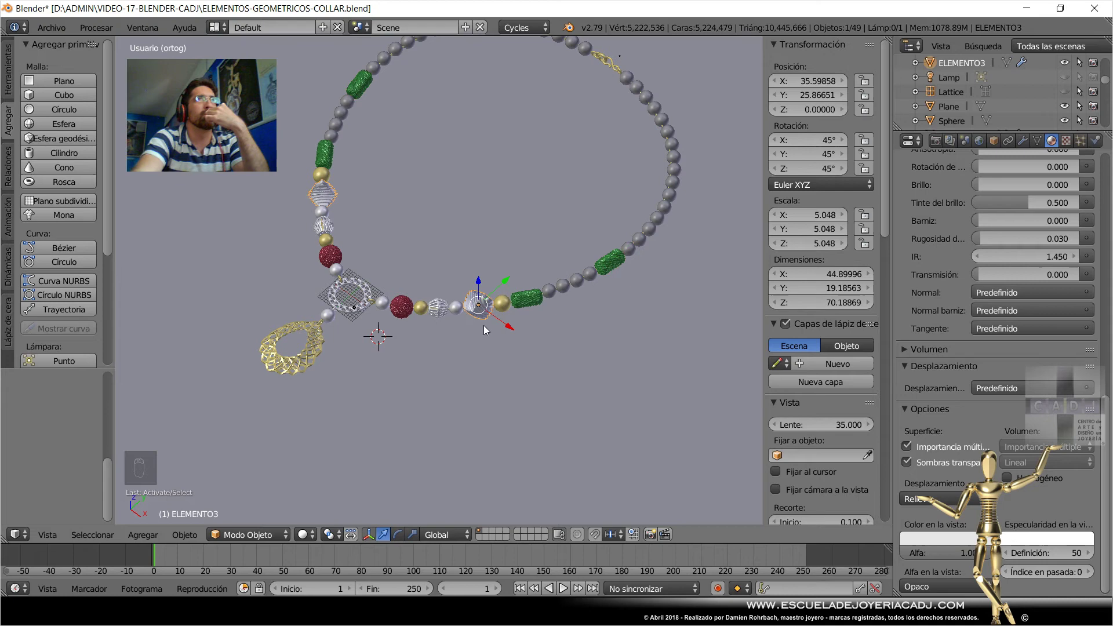
pyautogui.moveTo(943, 544); pyautogui.dragTo(770, 409)
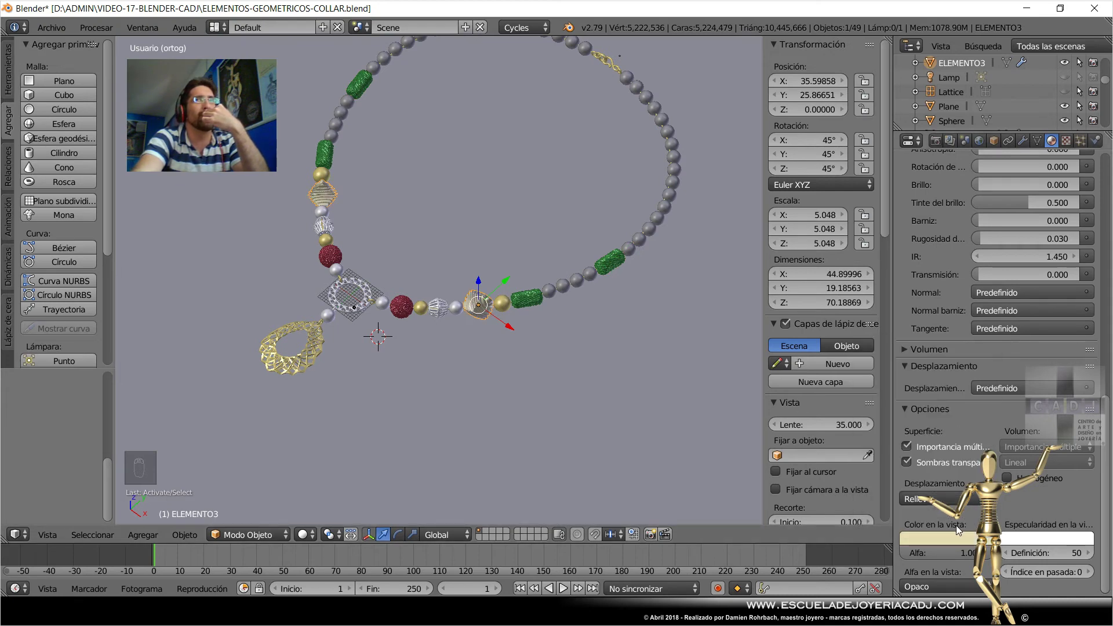
pyautogui.moveTo(954, 545); pyautogui.dragTo(692, 428)
pyautogui.press('ctrl+s')
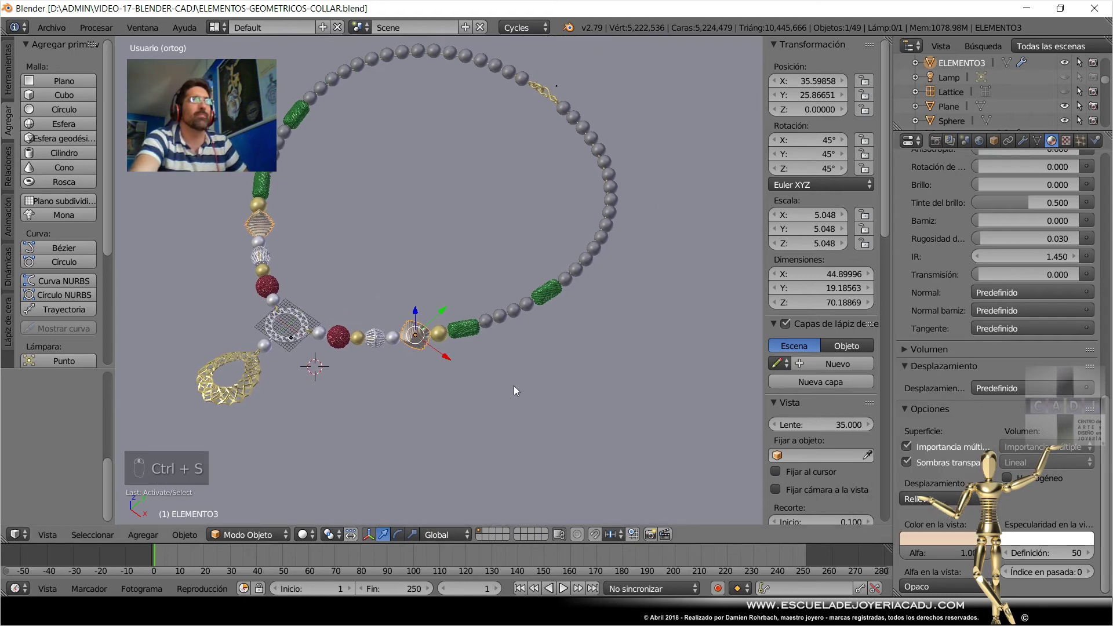
pyautogui.moveTo(454, 372); pyautogui.dragTo(939, 252)
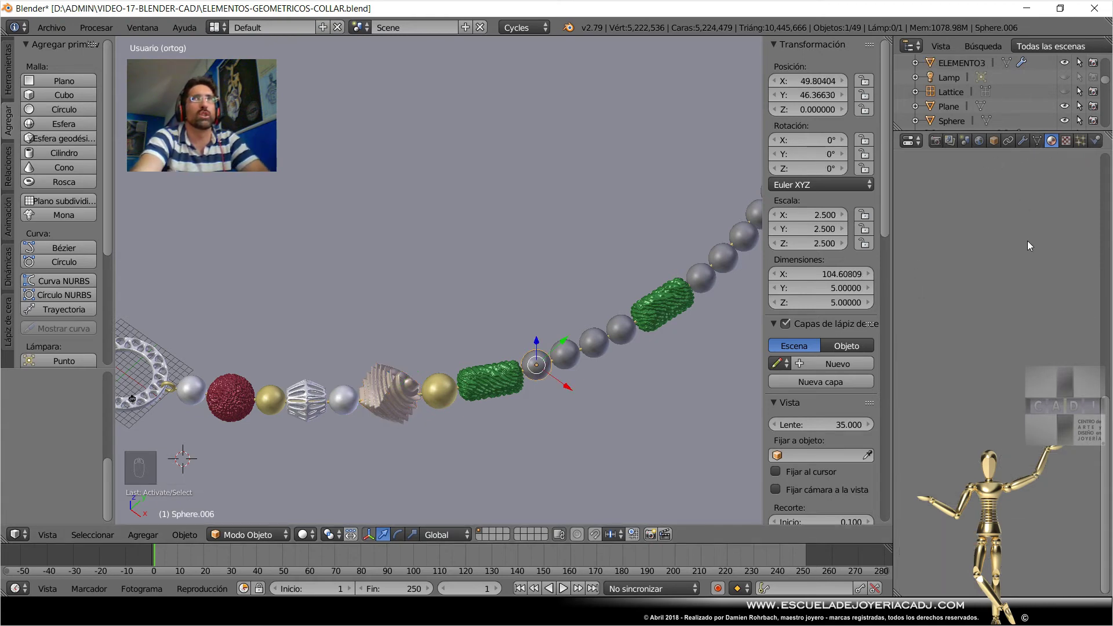
# Give the black beads a dark display colour, save, and view the grey beads from above.
pyautogui.moveTo(915, 239); pyautogui.dragTo(736, 334)
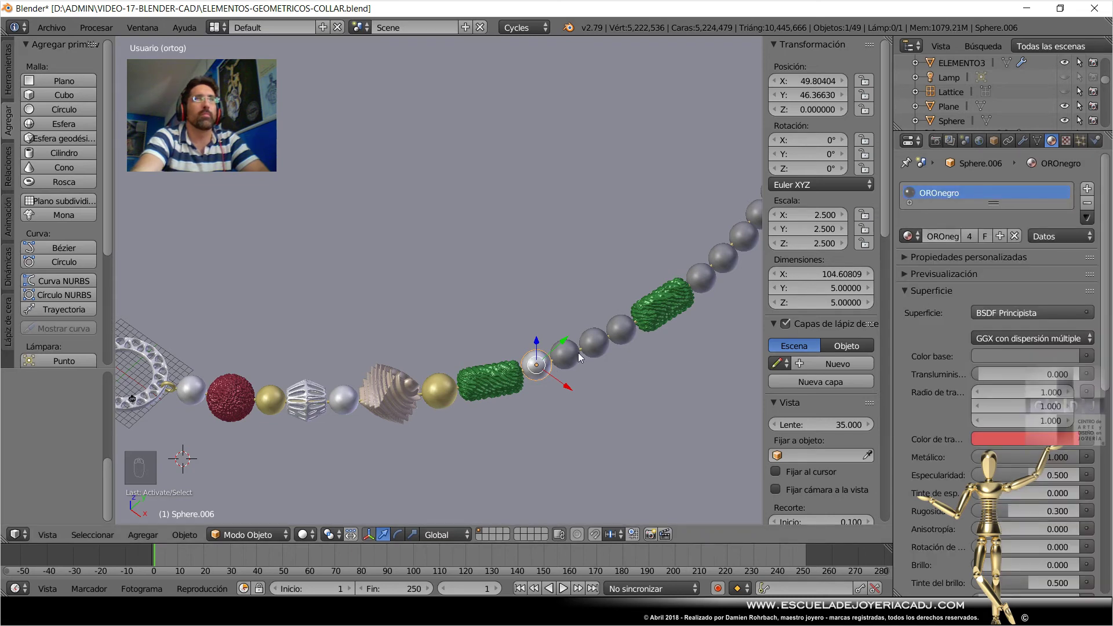
pyautogui.moveTo(913, 239); pyautogui.dragTo(633, 419)
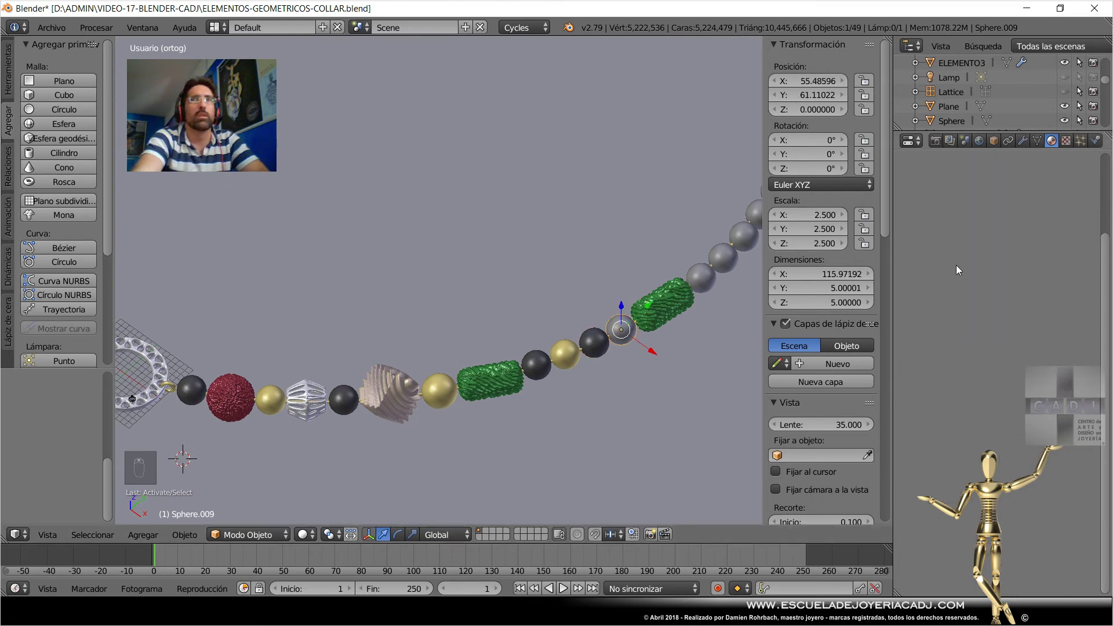
pyautogui.moveTo(911, 241); pyautogui.dragTo(596, 308)
pyautogui.press('ctrl+s')
pyautogui.moveTo(596, 307); pyautogui.dragTo(499, 338)
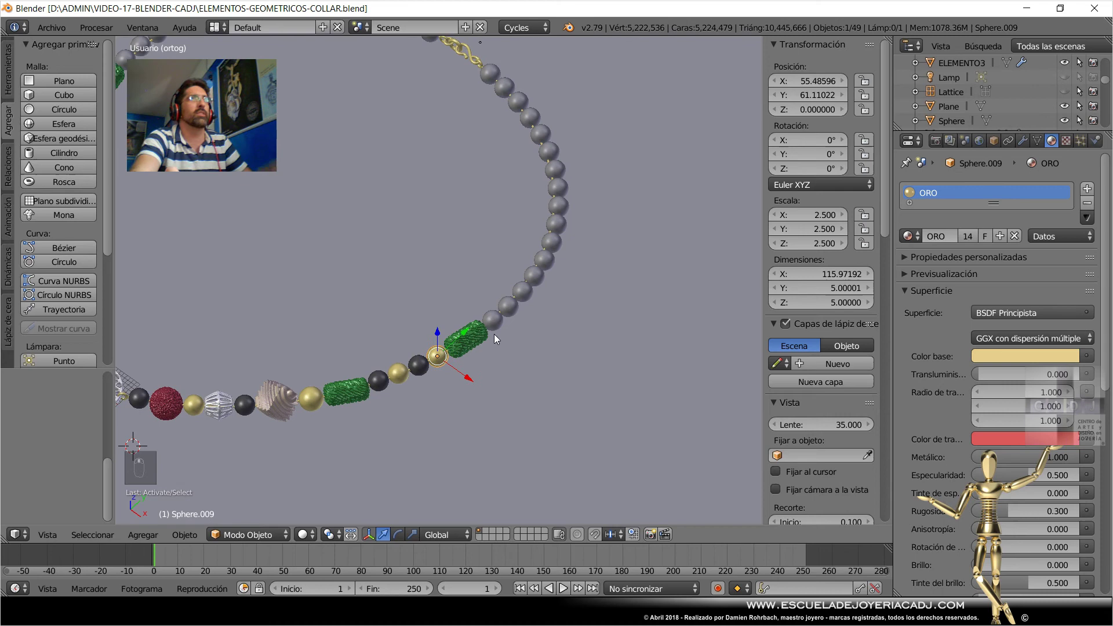
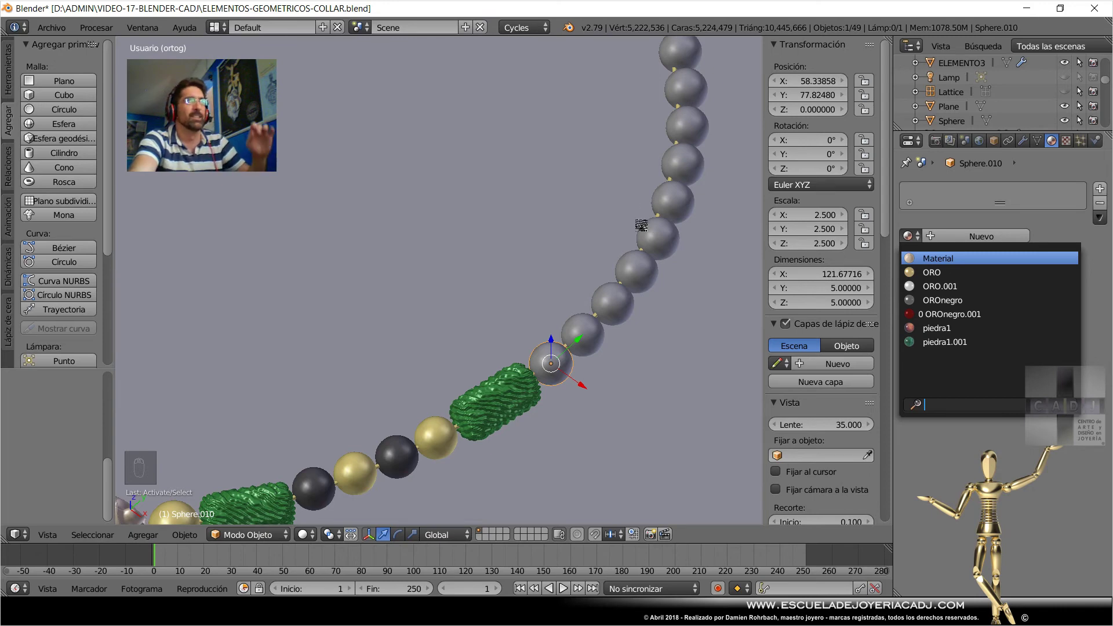
pyautogui.press('KP_7')
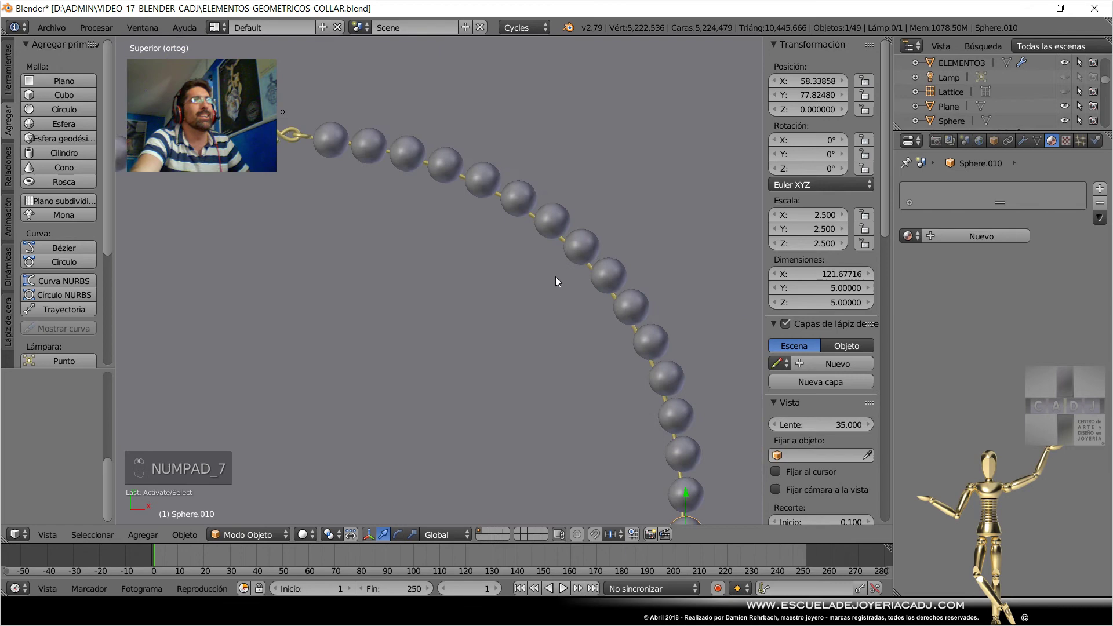
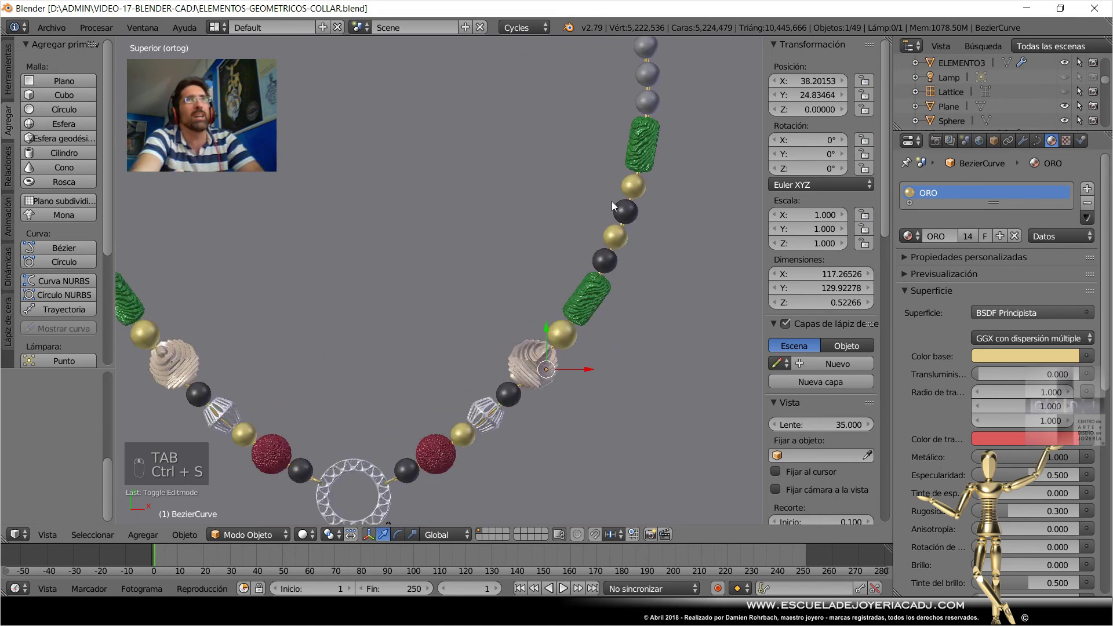
pyautogui.middleClick(675, 264)
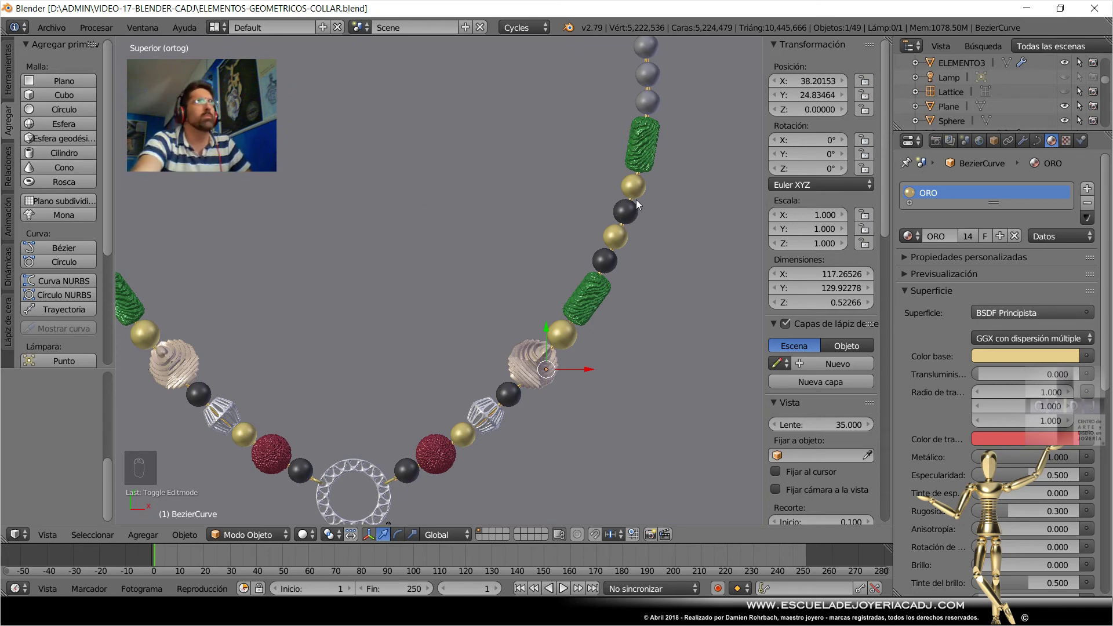
pyautogui.moveTo(631, 214); pyautogui.dragTo(543, 308)
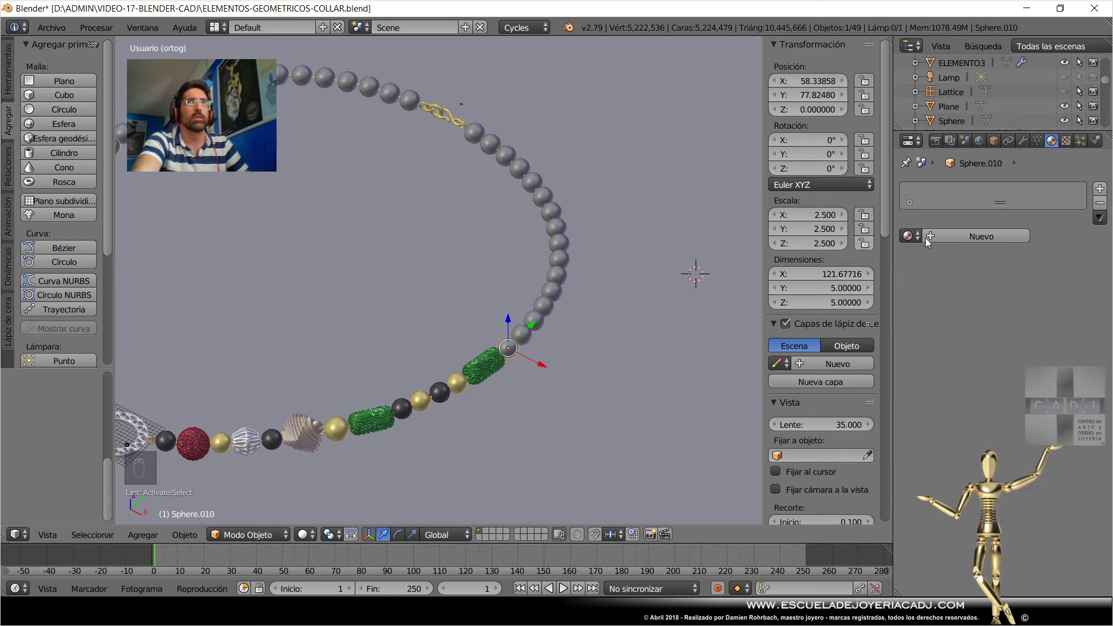
# Assign ORONegro to the remaining grey beads one by one so the strand alternates black and gold.
pyautogui.moveTo(914, 243); pyautogui.dragTo(914, 303)
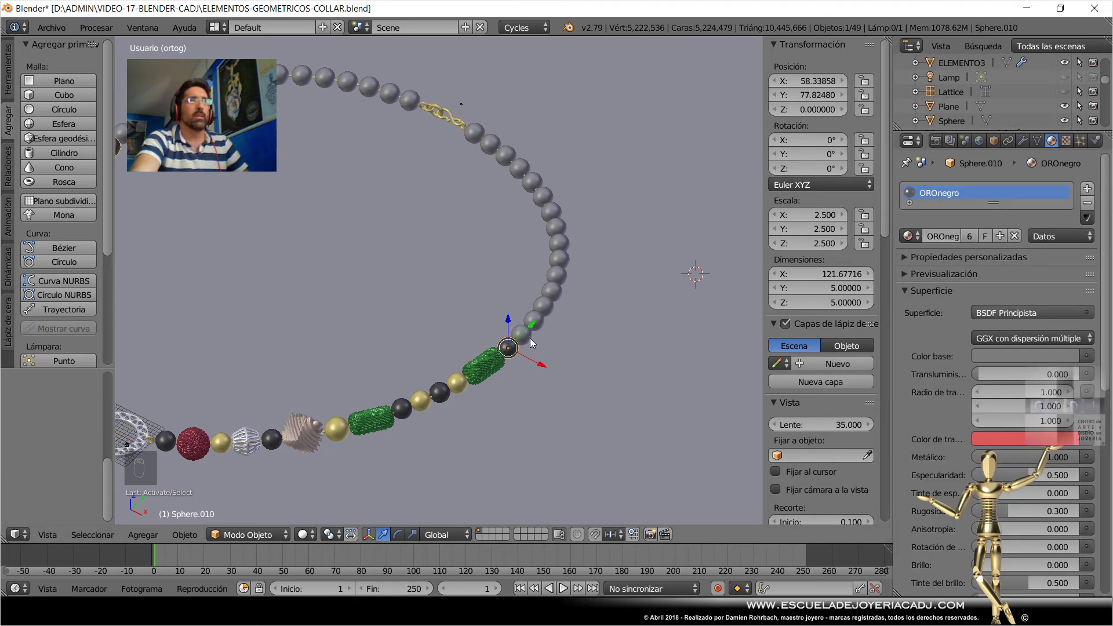
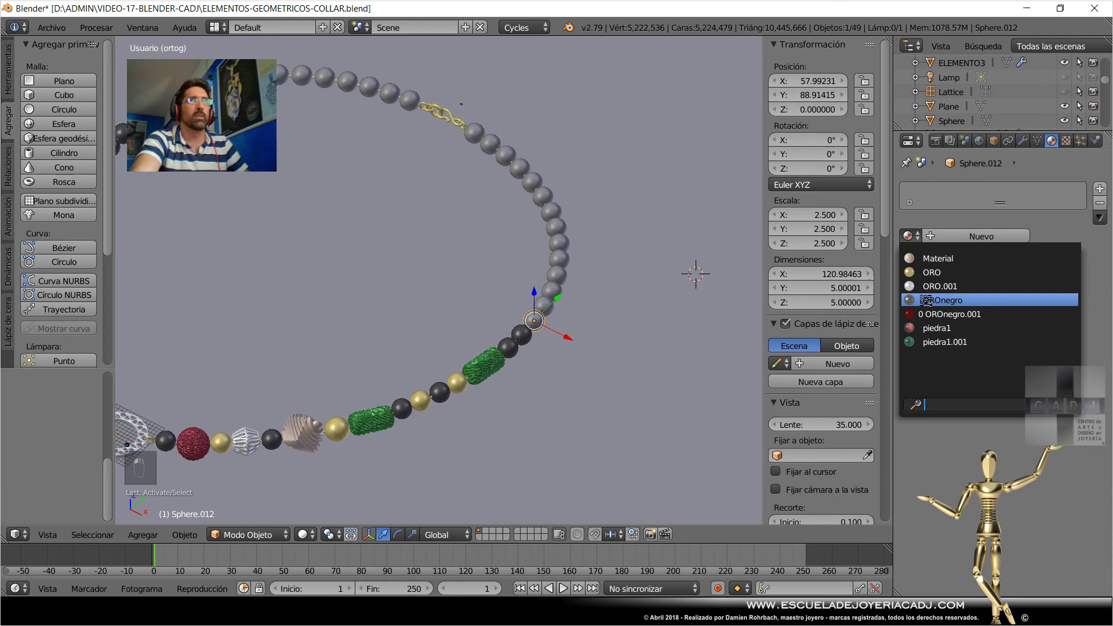
pyautogui.rightClick(539, 304)
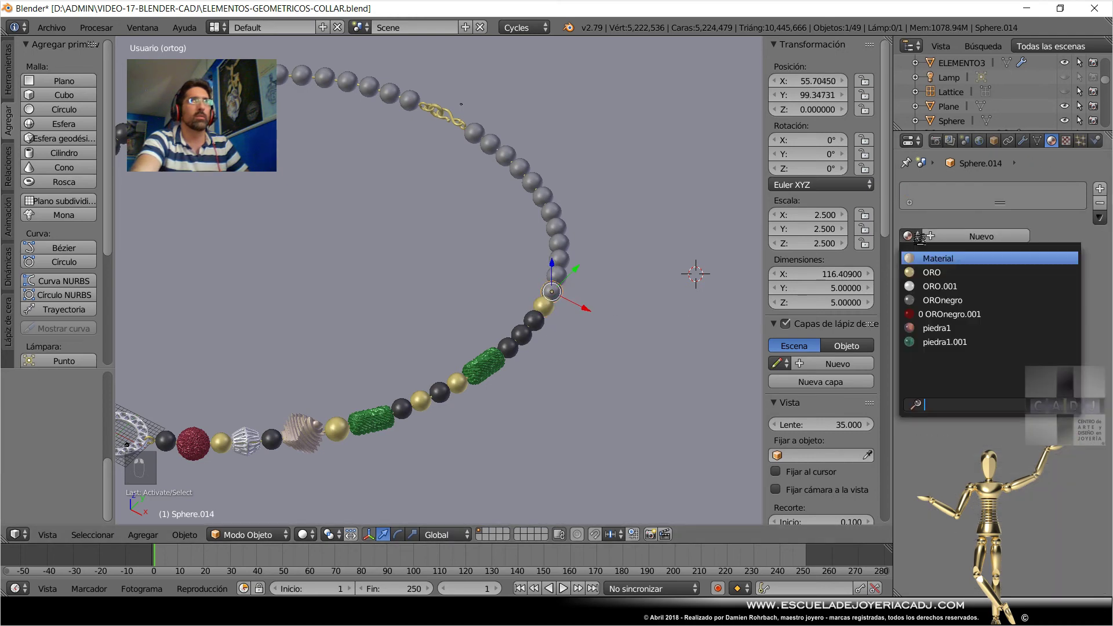
pyautogui.click(563, 277)
pyautogui.rightClick(910, 239)
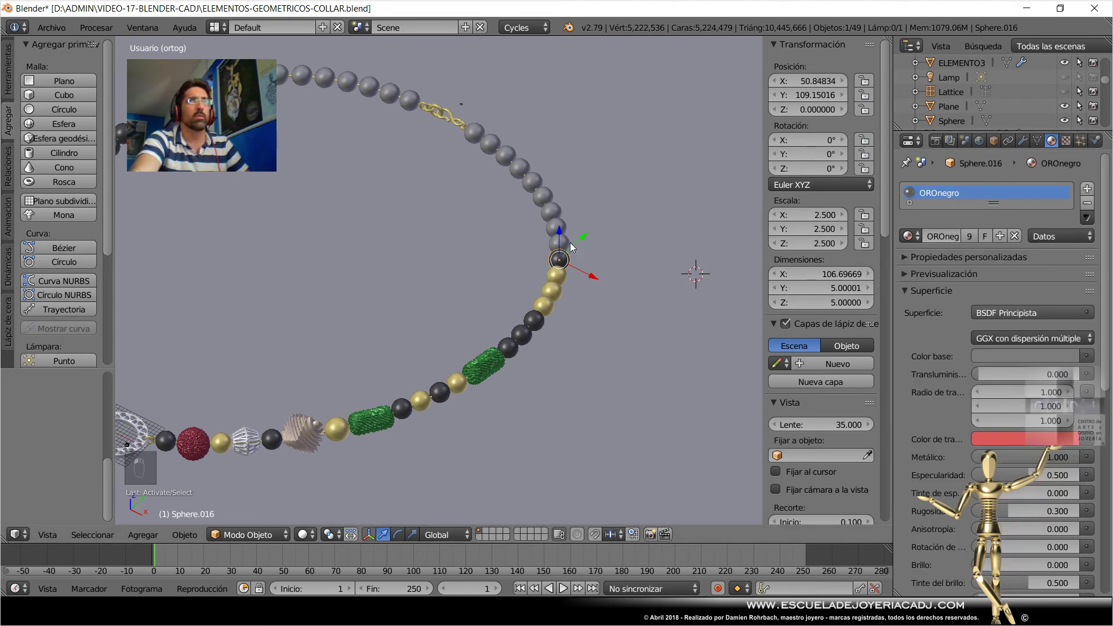
pyautogui.rightClick(573, 246)
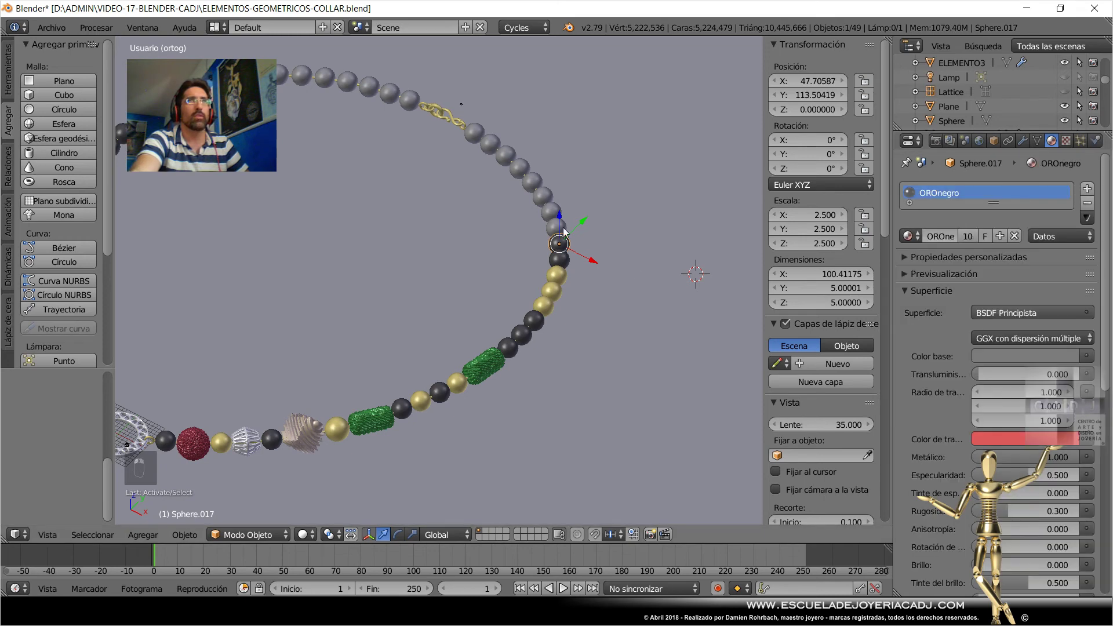
pyautogui.rightClick(903, 241)
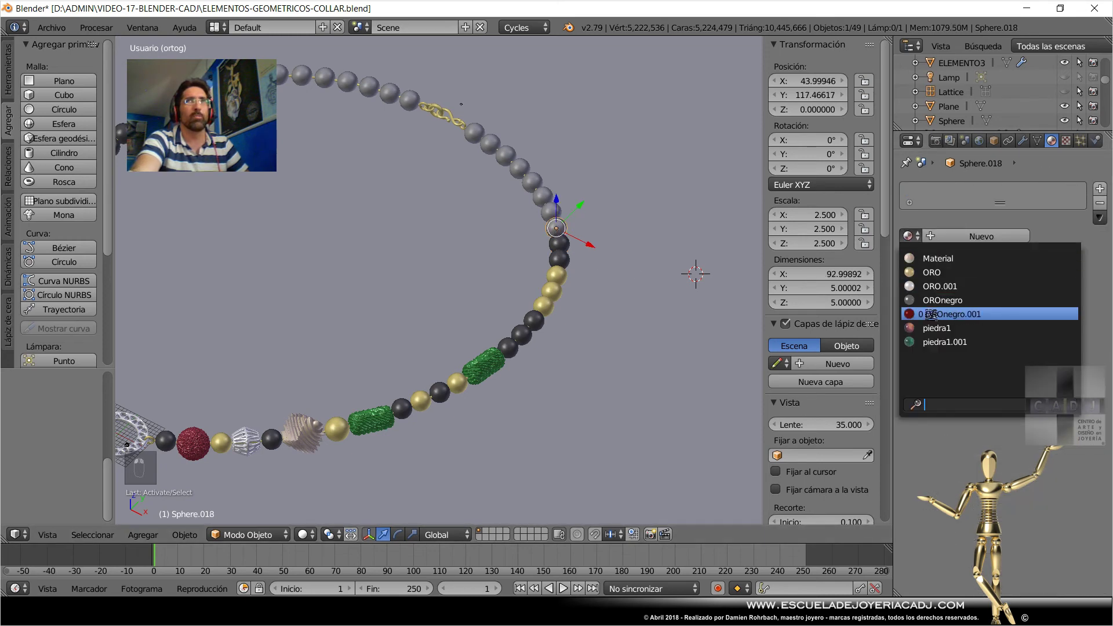
pyautogui.click(872, 312)
pyautogui.rightClick(545, 220)
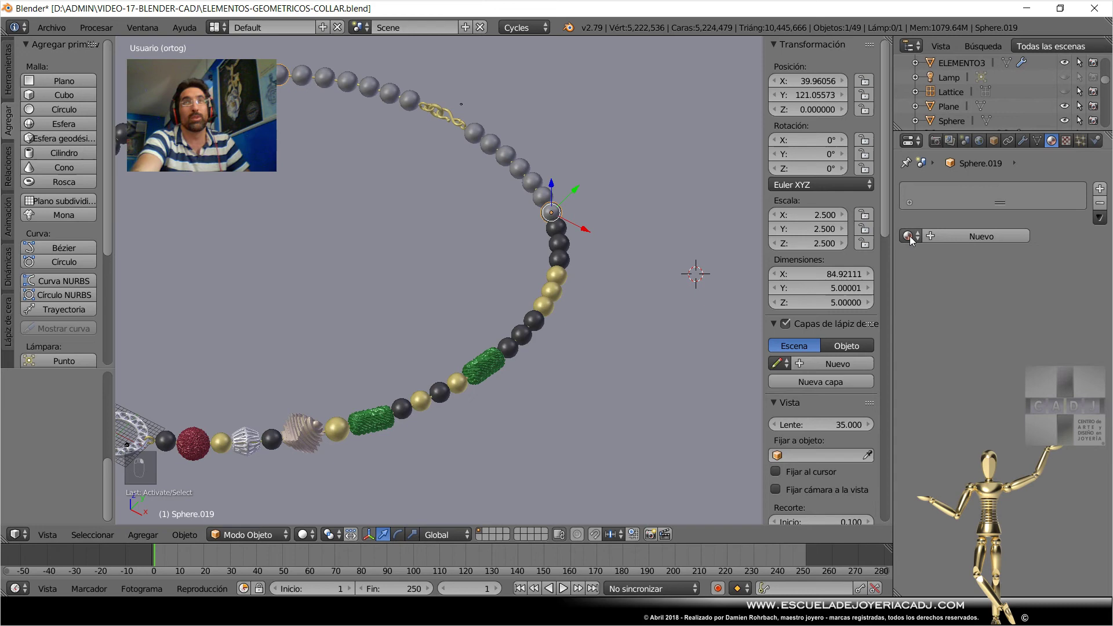
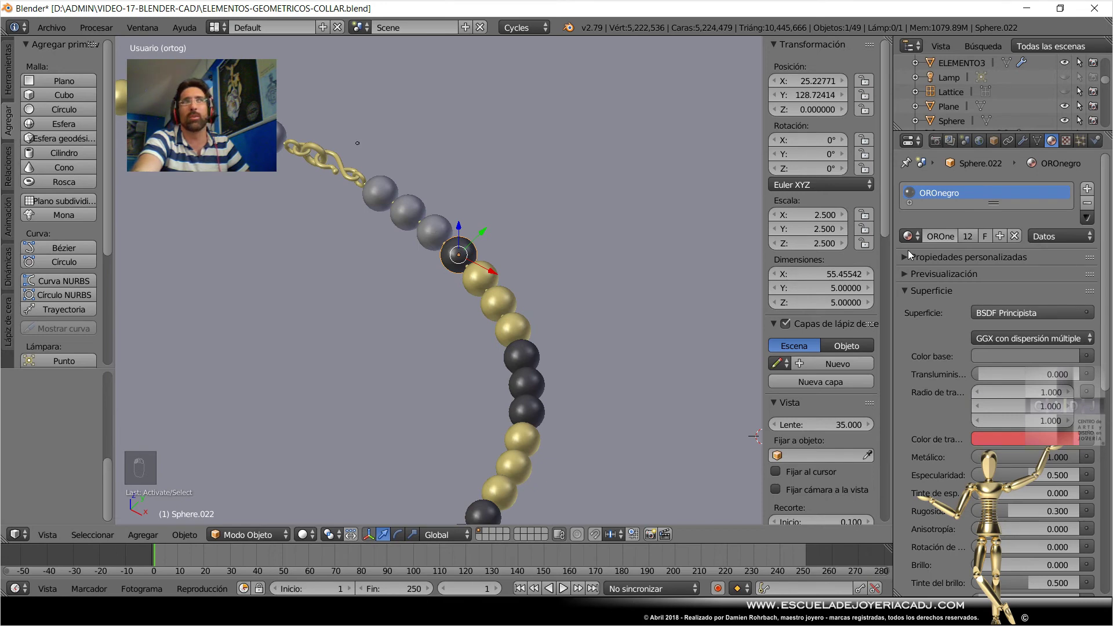
# Make the last beads near the clasp ORONegro, zoom out to the whole necklace and save.
pyautogui.moveTo(918, 240); pyautogui.dragTo(917, 240)
pyautogui.moveTo(917, 240); pyautogui.dragTo(750, 262)
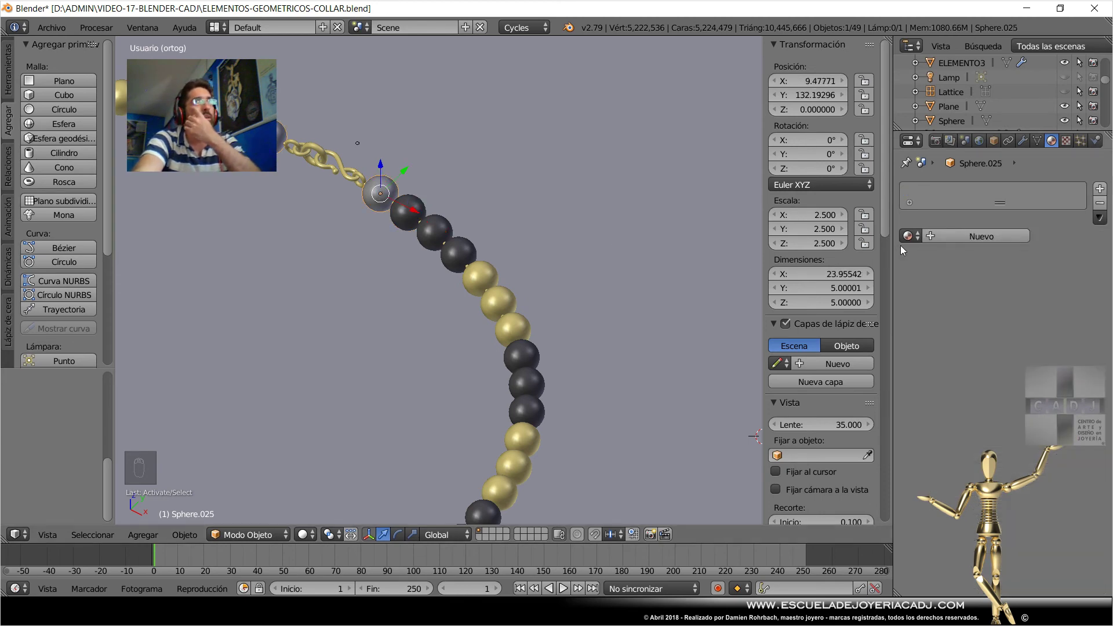
pyautogui.moveTo(912, 241); pyautogui.dragTo(395, 355)
pyautogui.middleClick(538, 314)
pyautogui.moveTo(538, 314); pyautogui.dragTo(504, 316)
pyautogui.press('ctrl+s')
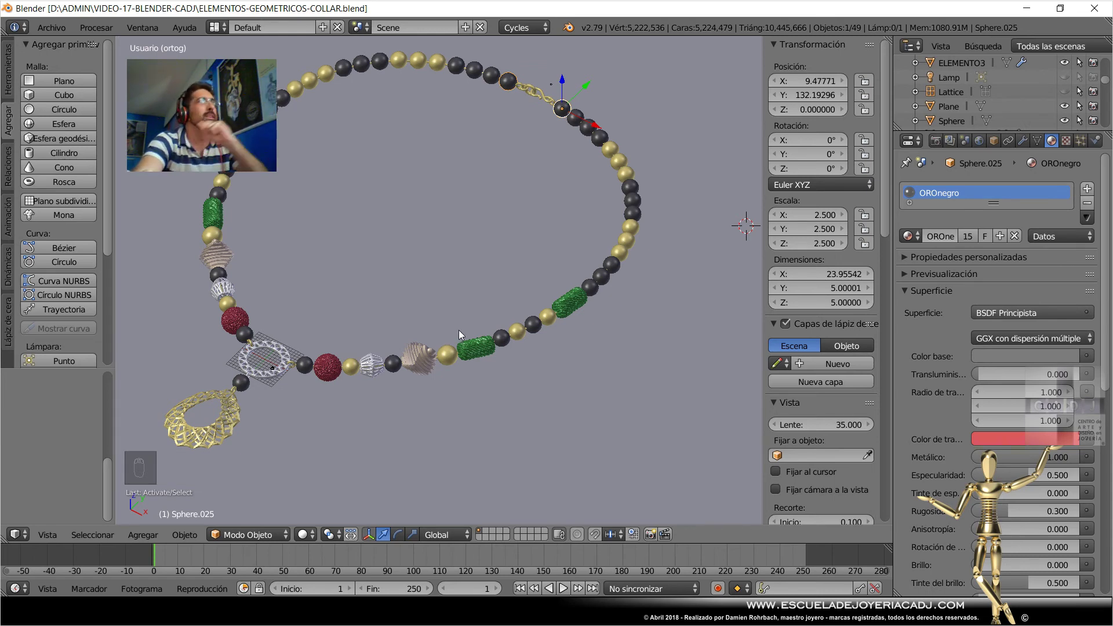
# Orbit to a tilted view of the necklace, save, and bring up the viewport display modes.
pyautogui.moveTo(447, 360); pyautogui.dragTo(441, 336)
pyautogui.press('ctrl+s')
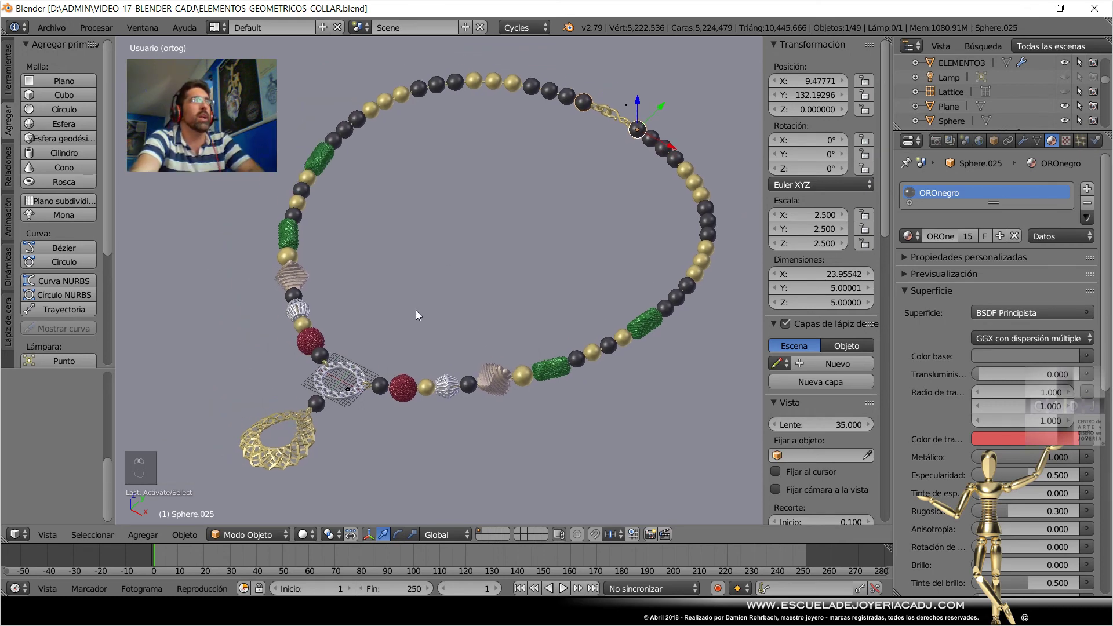
pyautogui.moveTo(307, 536); pyautogui.dragTo(551, 444)
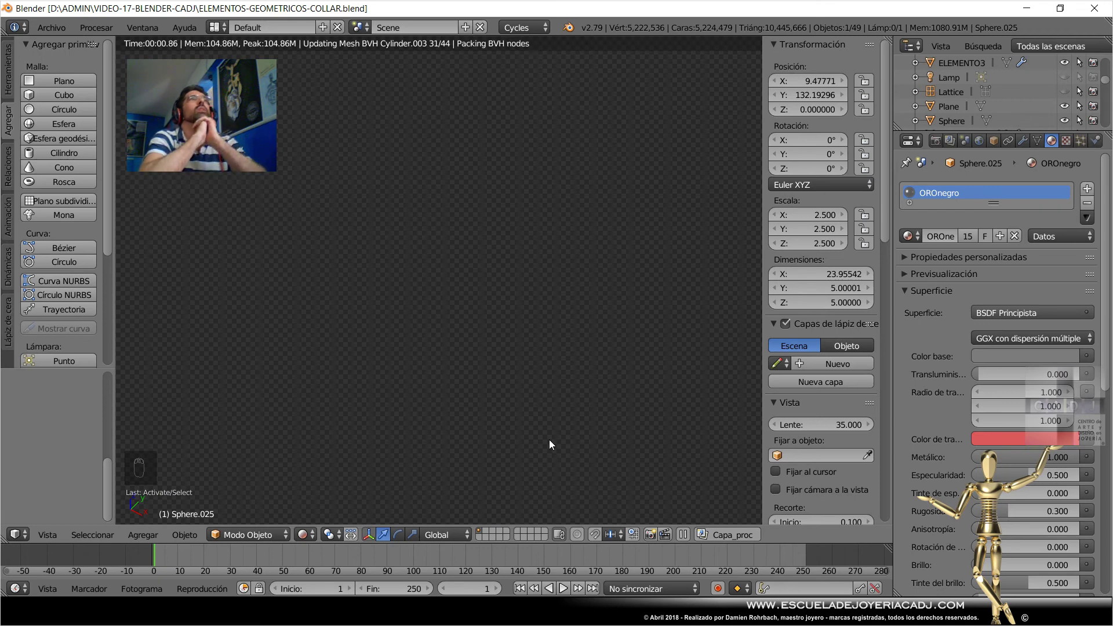
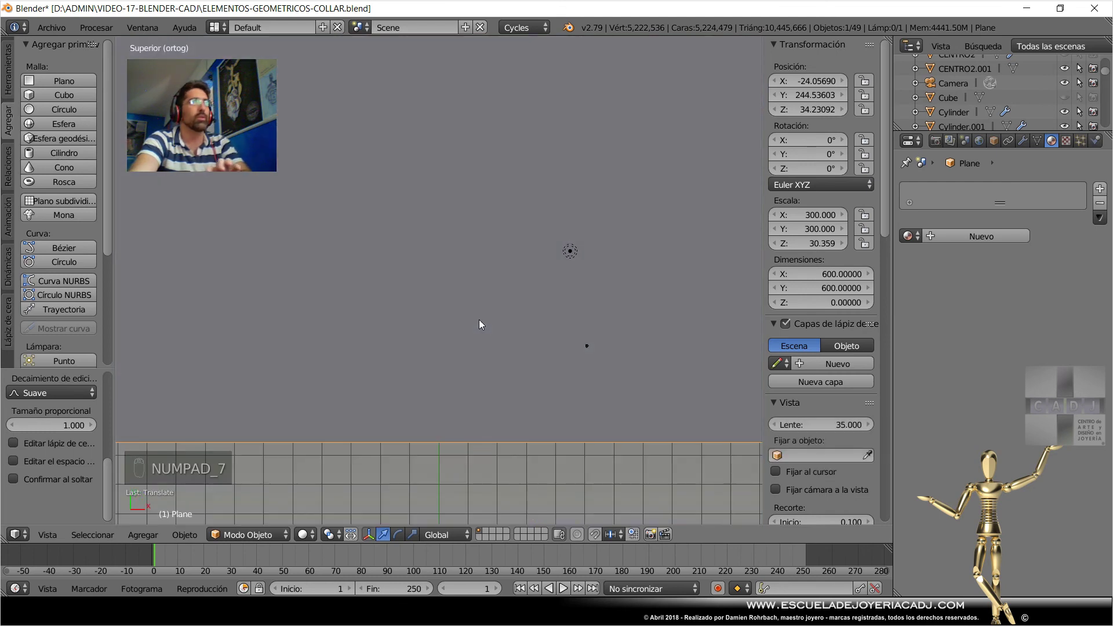
# Frame the necklace in the viewport and look through the scene camera.
pyautogui.moveTo(487, 320); pyautogui.dragTo(575, 313)
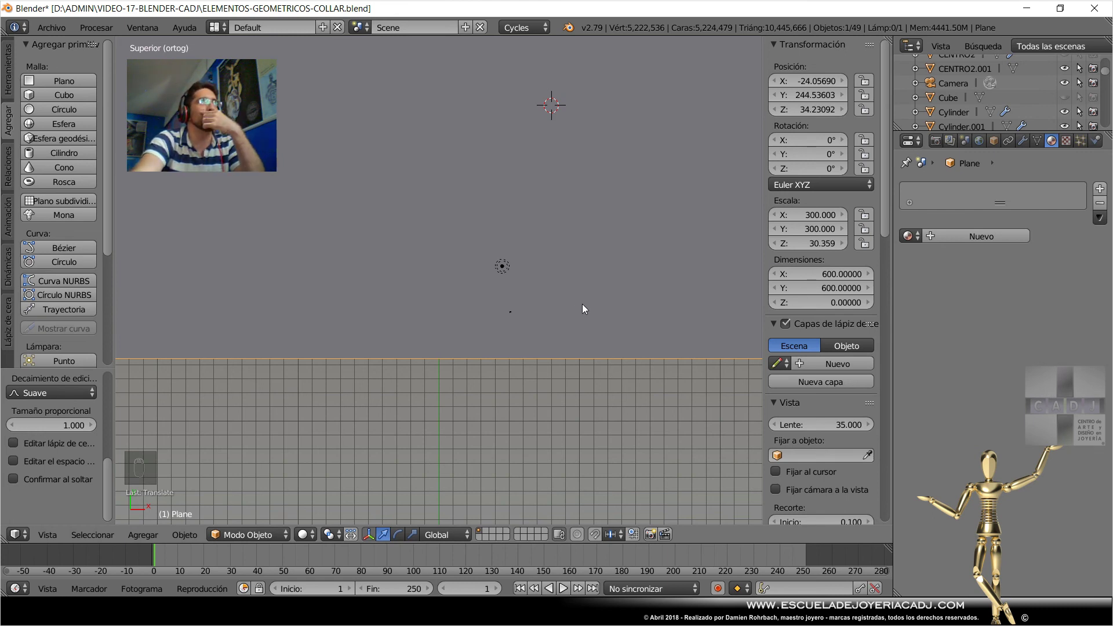
pyautogui.press('ctrl+z')
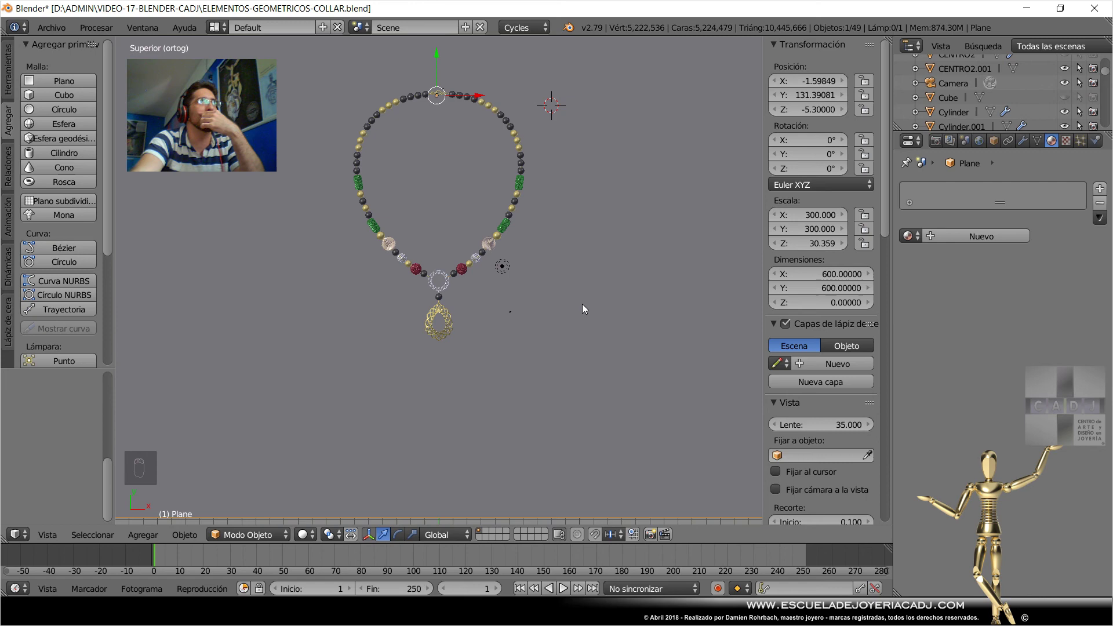
pyautogui.moveTo(961, 90); pyautogui.dragTo(645, 319)
pyautogui.press('KP_0')
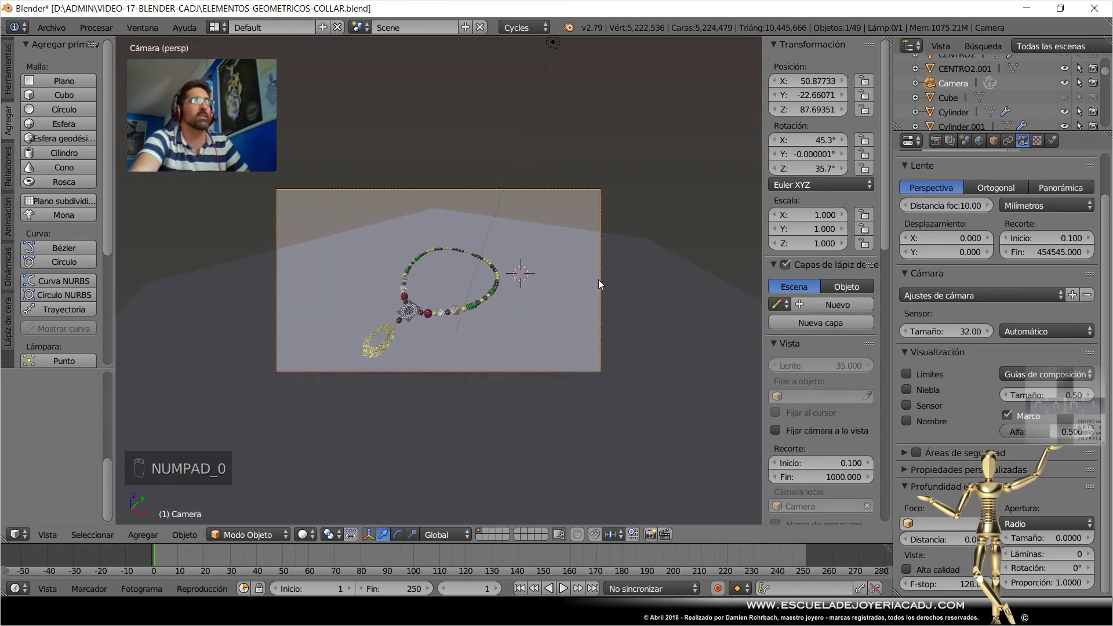
# Rotate the camera to tilt it down toward the necklace from above.
pyautogui.press('ctrl+s')
pyautogui.press('shift+f')
pyautogui.moveTo(443, 285); pyautogui.dragTo(563, 289)
pyautogui.press('g')
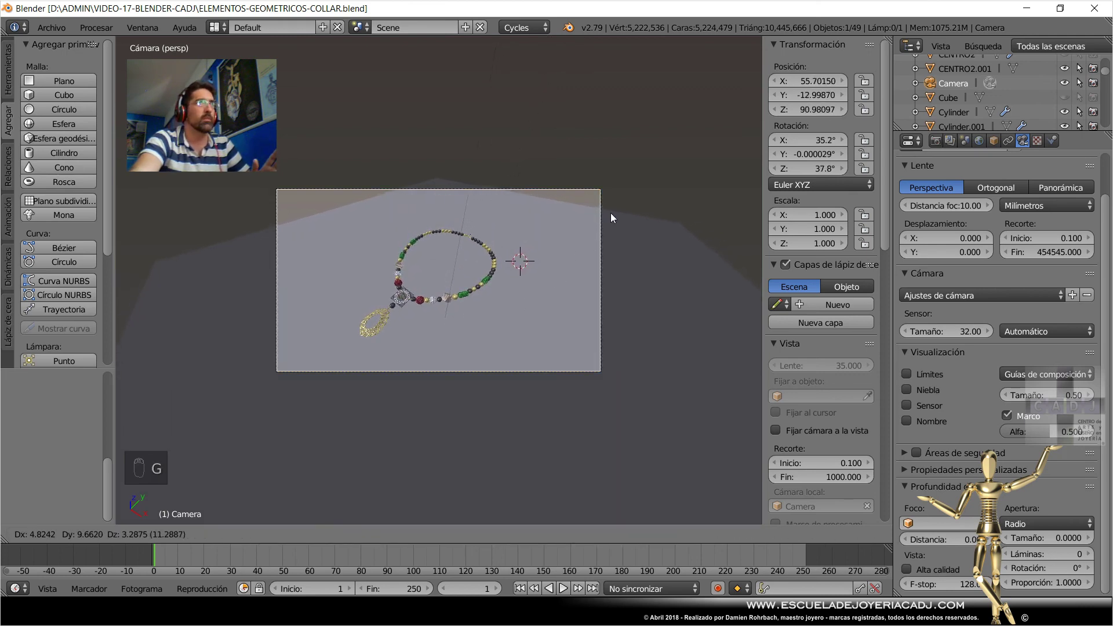
# Make the camera orthographic at scale 160, centre it on the necklace, and switch to a rendered Cycles preview.
pyautogui.click(625, 249)
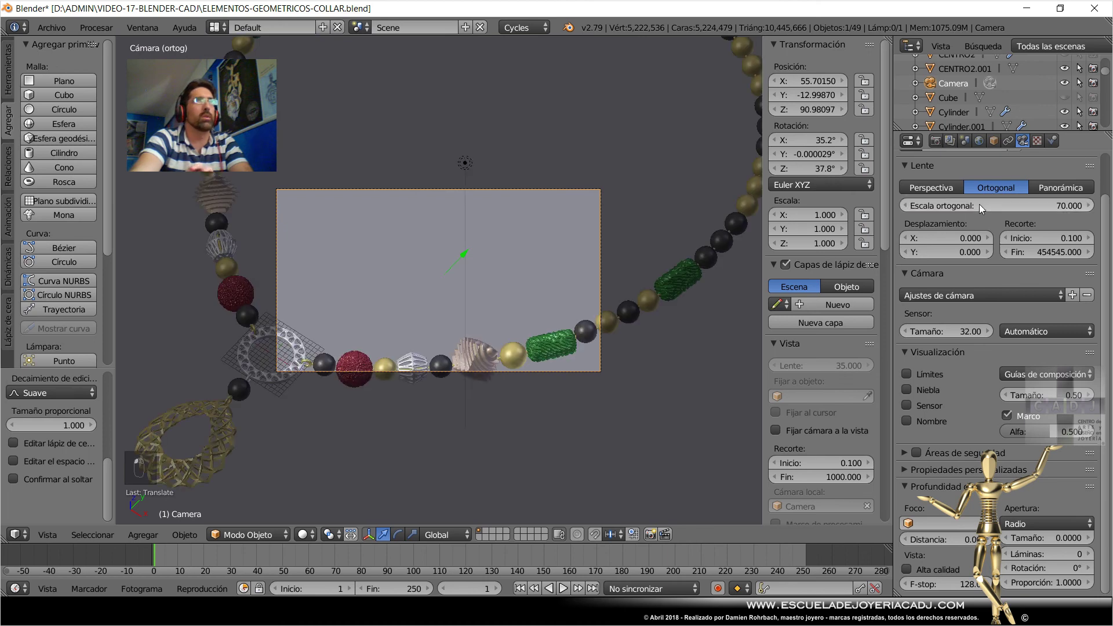
pyautogui.press('KP_0')
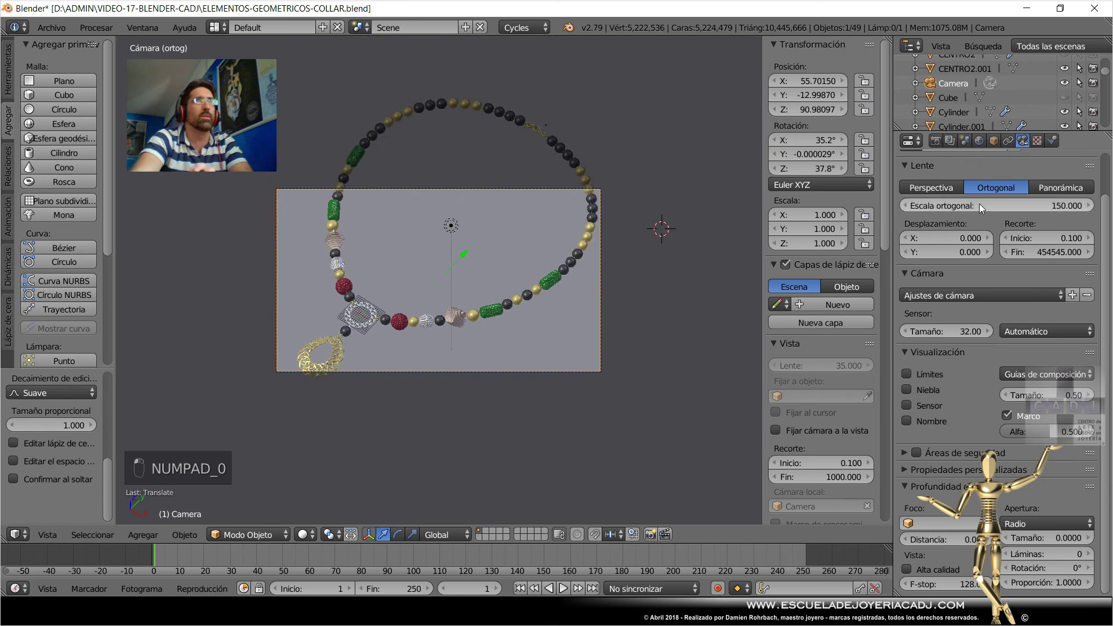
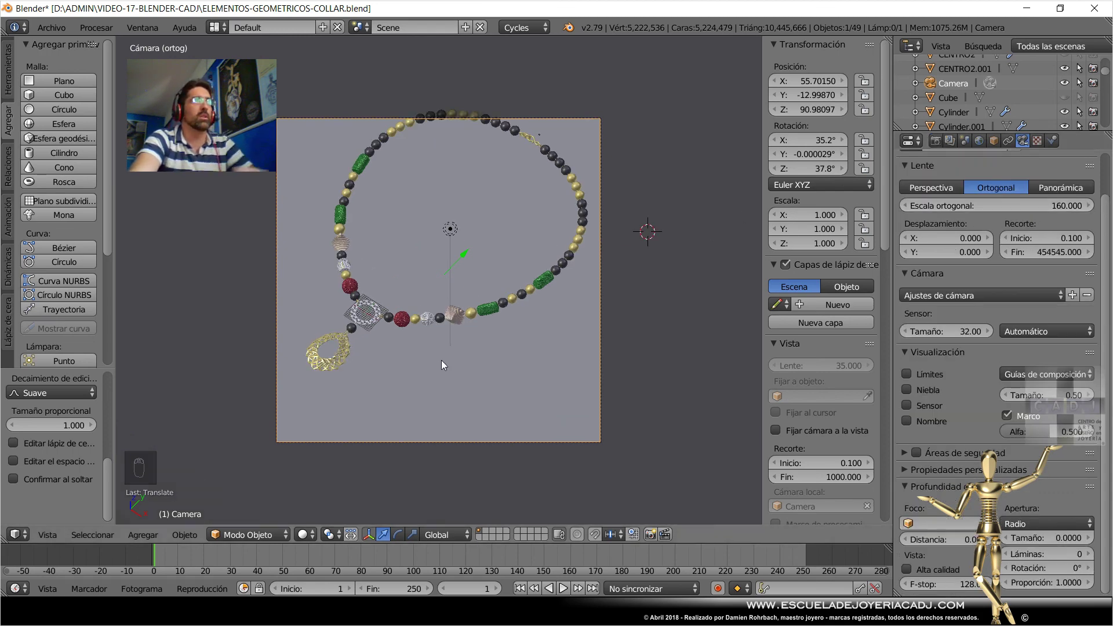
pyautogui.press('g')
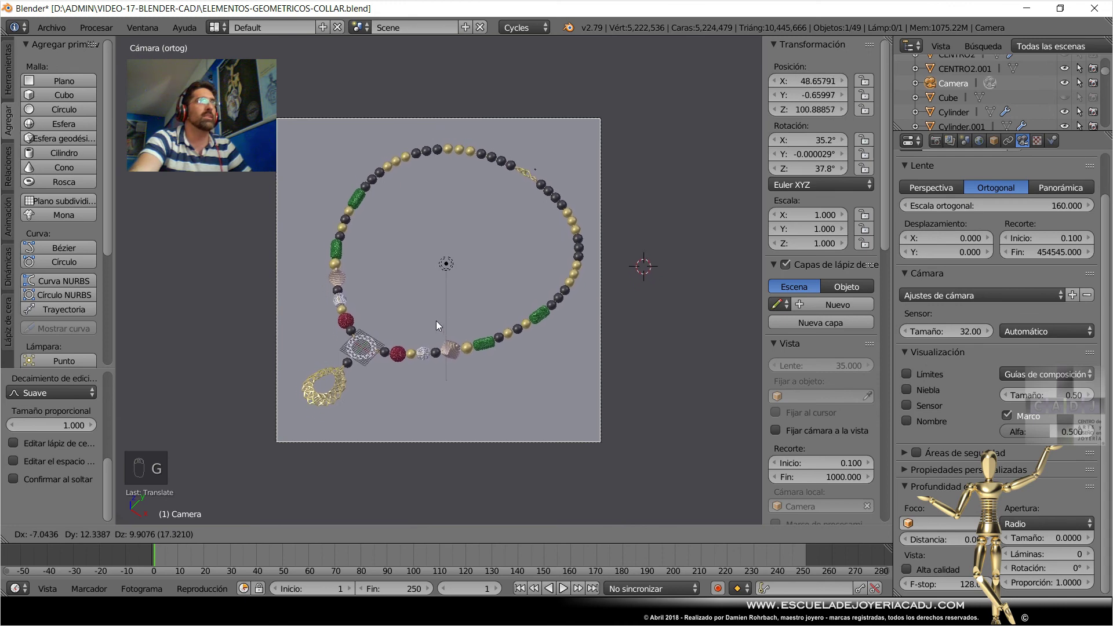
pyautogui.press('ctrl+s')
pyautogui.moveTo(520, 323); pyautogui.dragTo(337, 439)
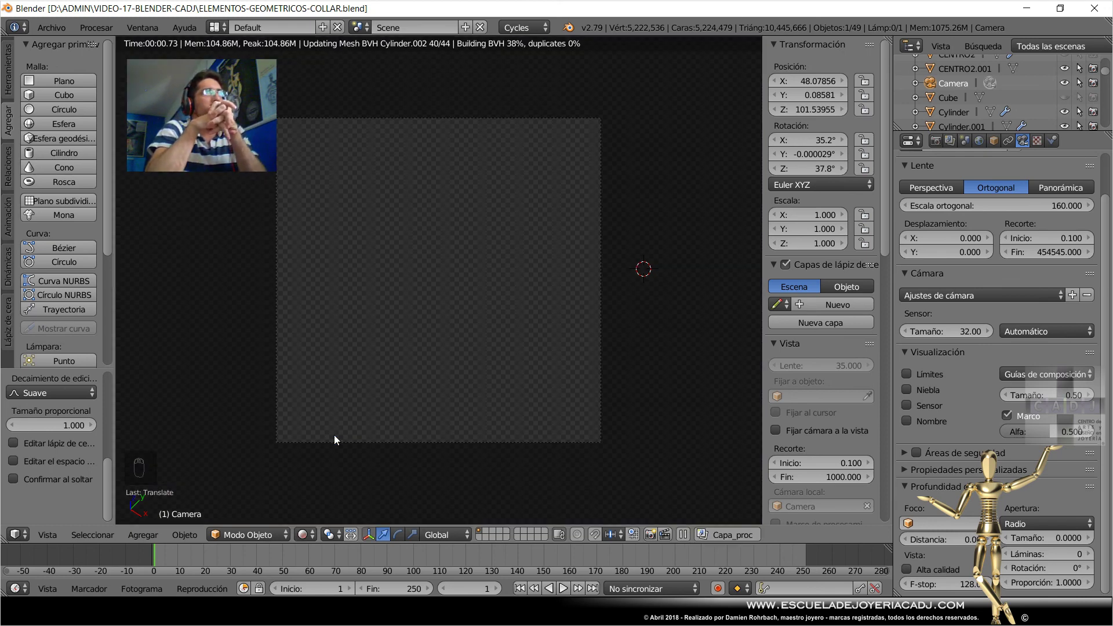